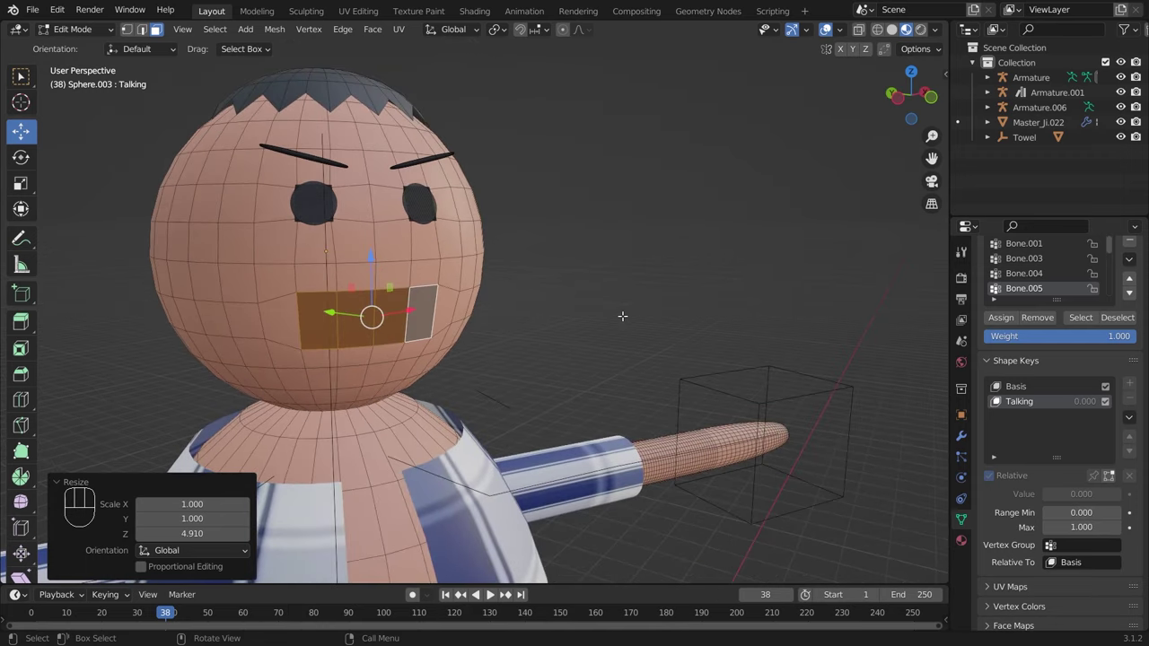
Step: Leave Edit Mode on Sphere.003 with the Talking shape done and view the face side-on
{"action": "key", "text": "Tab"}
{"action": "left_click_drag", "start_coordinate": [457, 296], "coordinate": [1116, 467]}
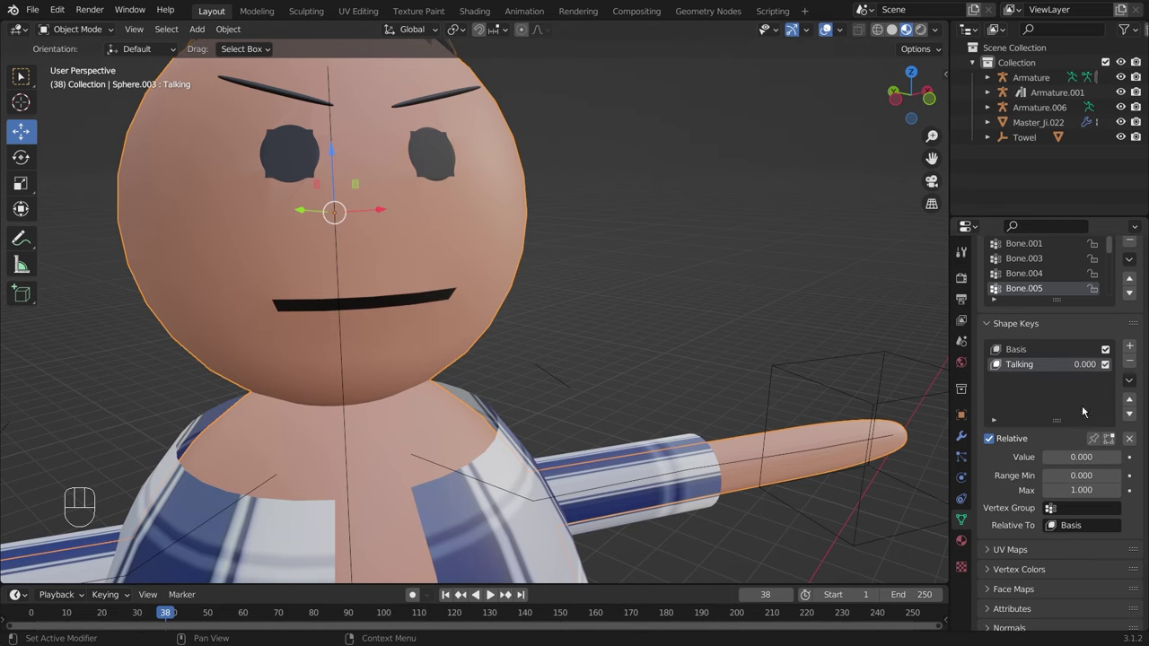
{"action": "left_click_drag", "start_coordinate": [446, 335], "coordinate": [562, 285]}
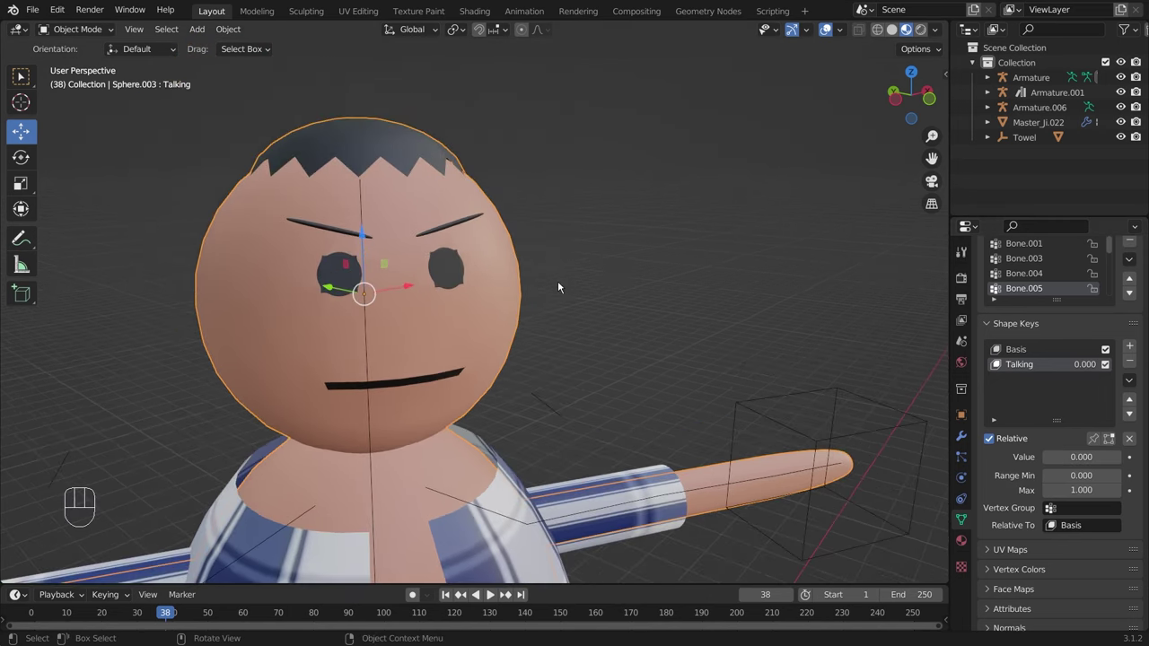
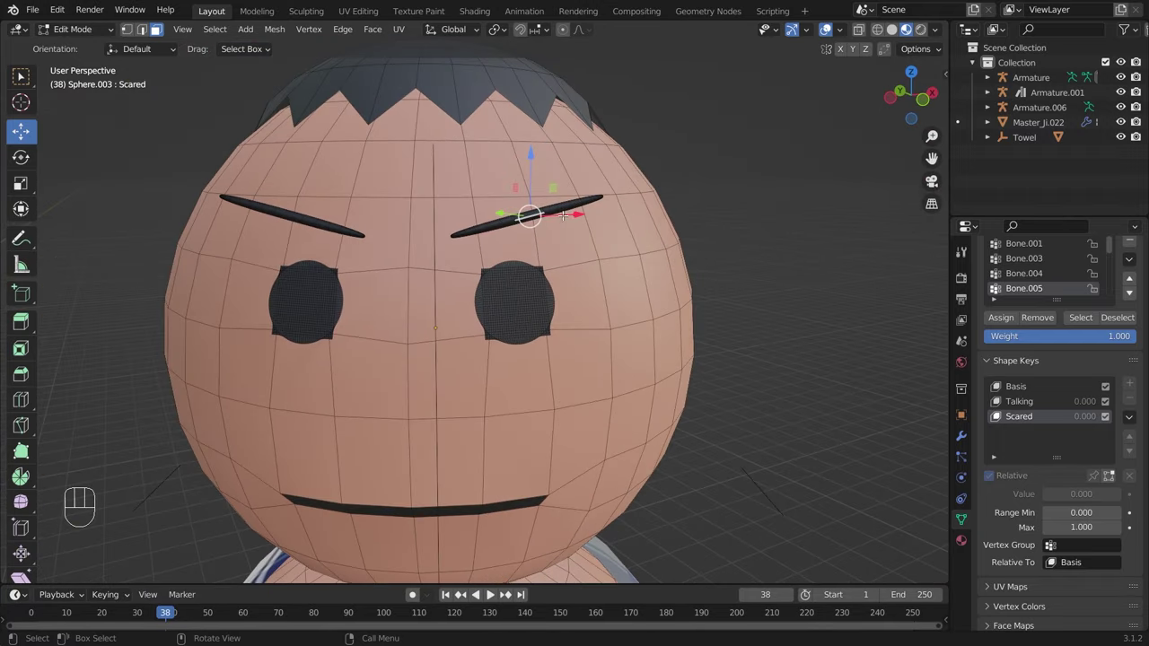
Step: Select the whole linked eyebrow and mouth geometry for the Scared shape
{"action": "key", "text": "ctrl+l"}
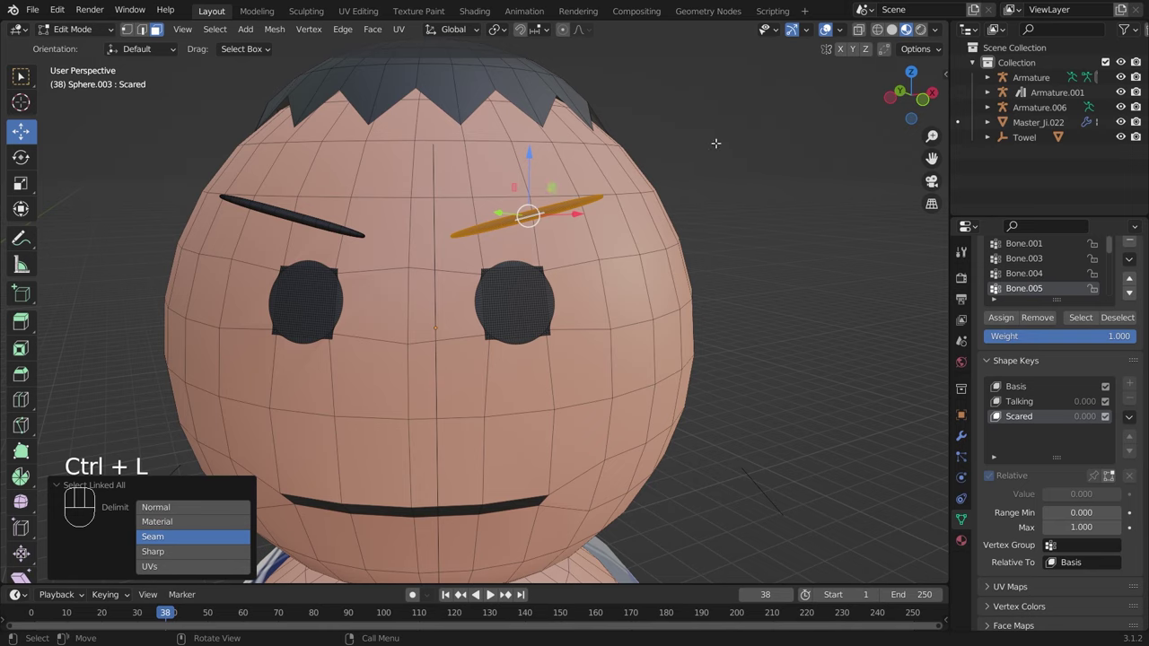
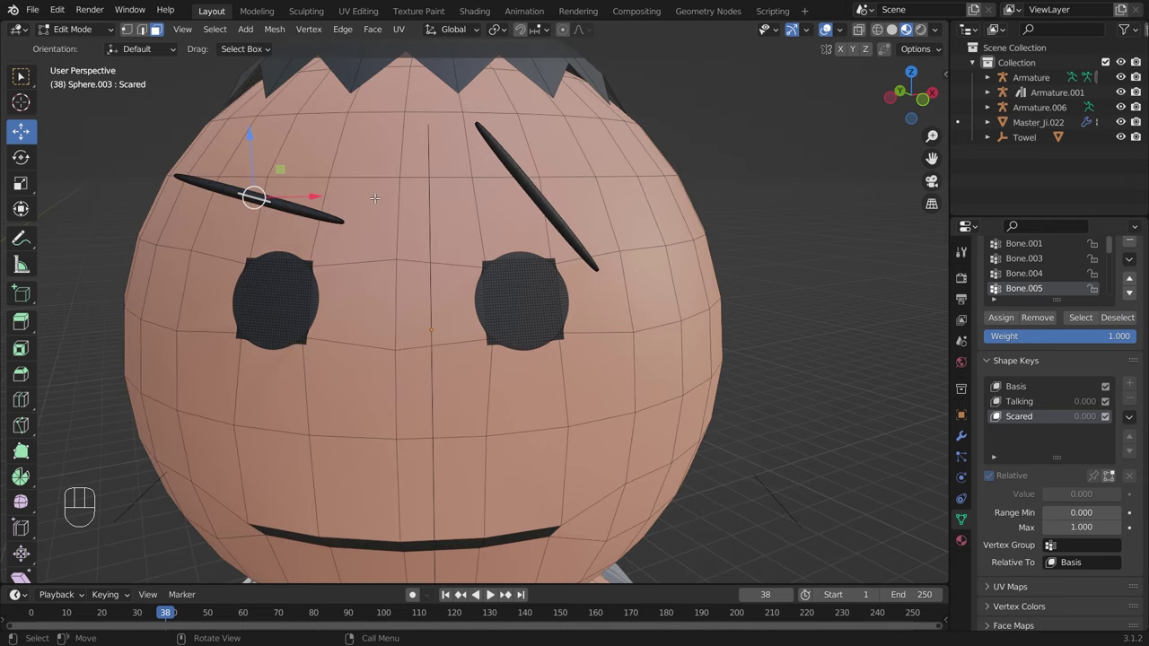
{"action": "key", "text": "ctrl+l"}
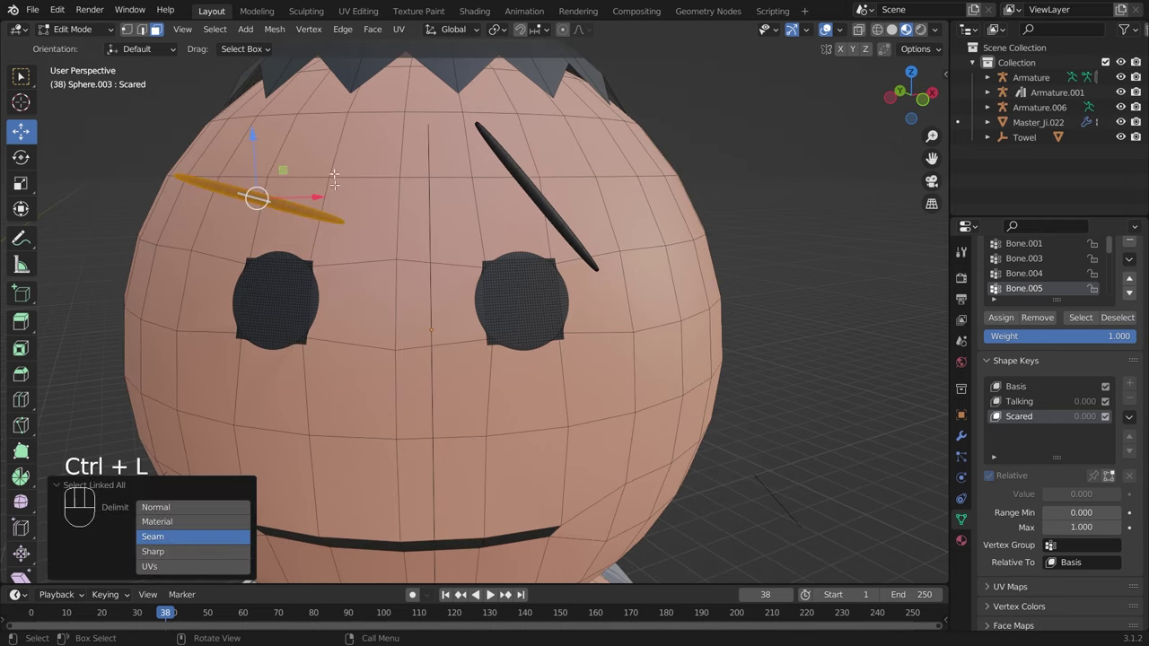
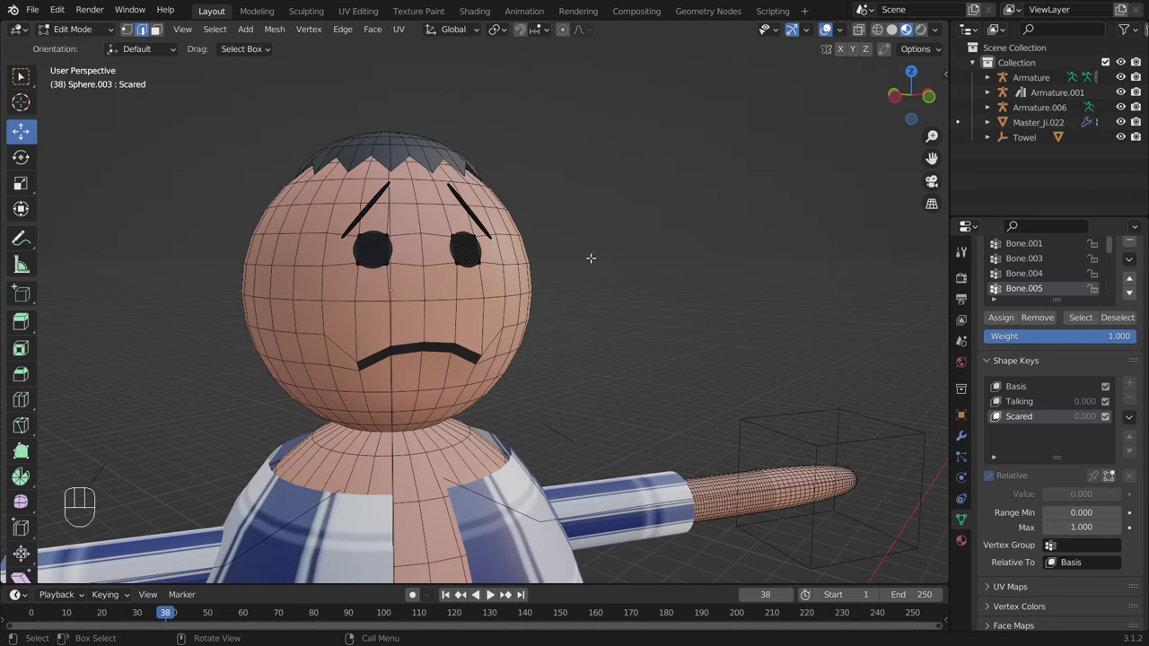
Step: Leave Edit Mode on the Scared shape and pull back to show the whole character
{"action": "key", "text": "Tab"}
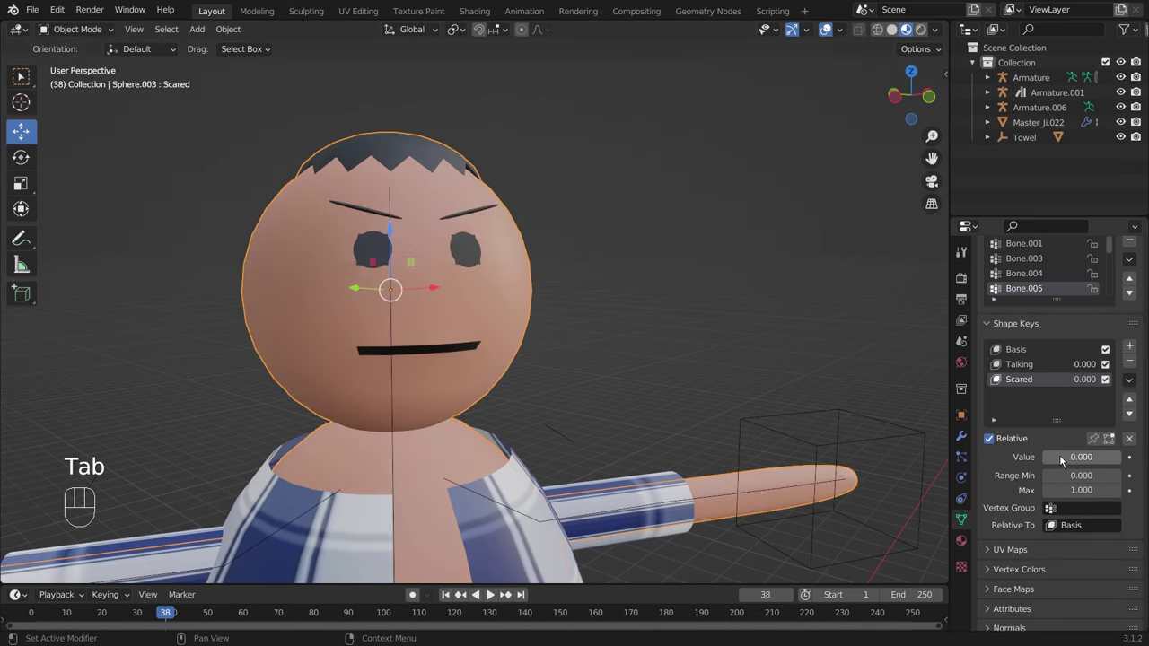
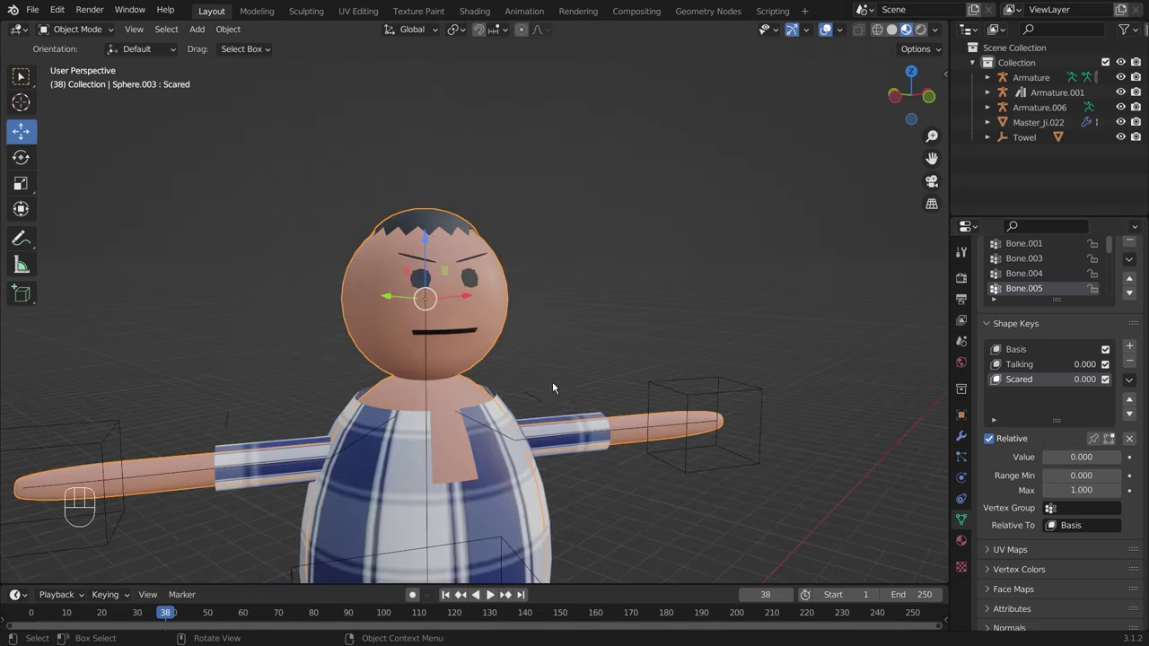
{"action": "left_click_drag", "start_coordinate": [510, 359], "coordinate": [572, 373]}
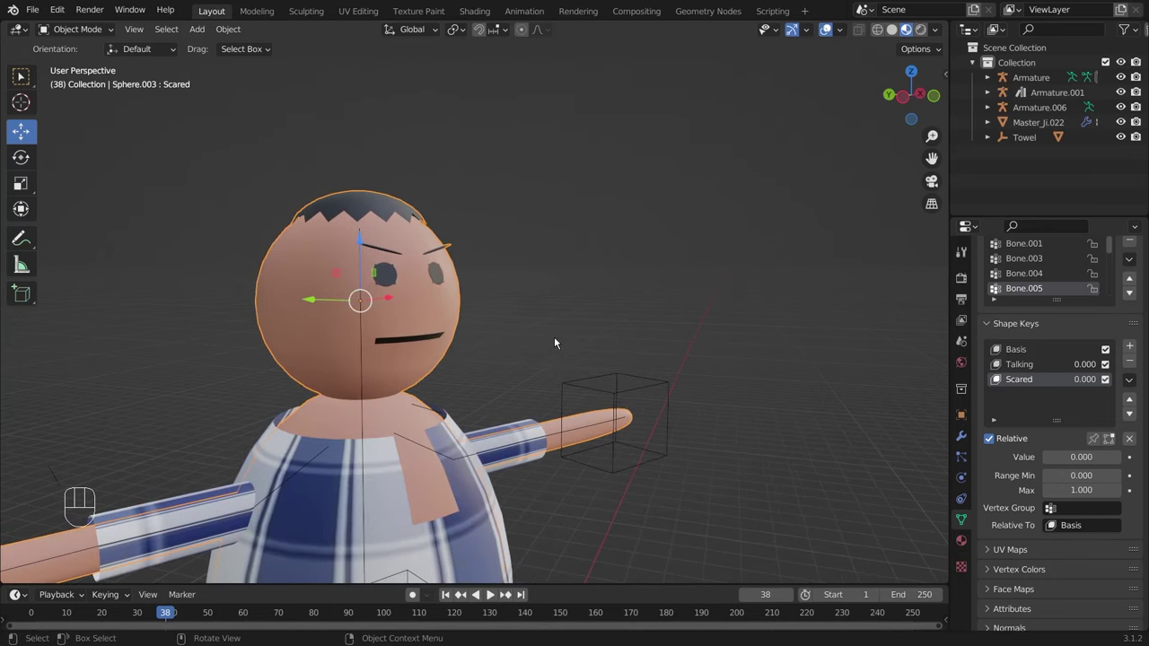
{"action": "left_click_drag", "start_coordinate": [488, 438], "coordinate": [454, 461]}
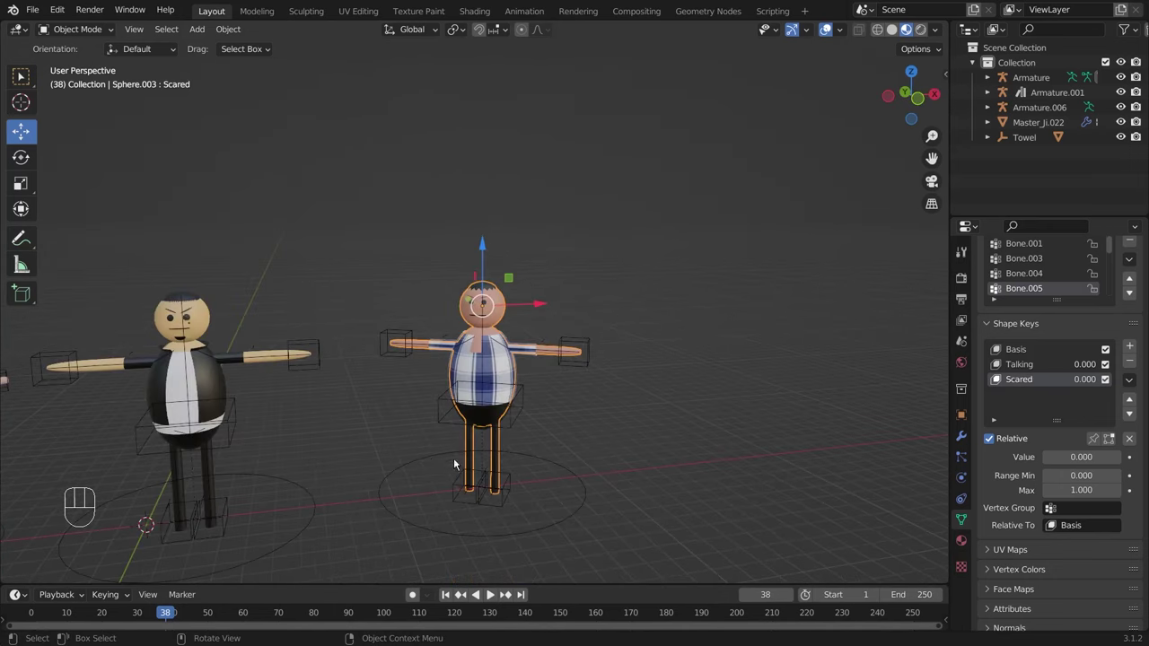
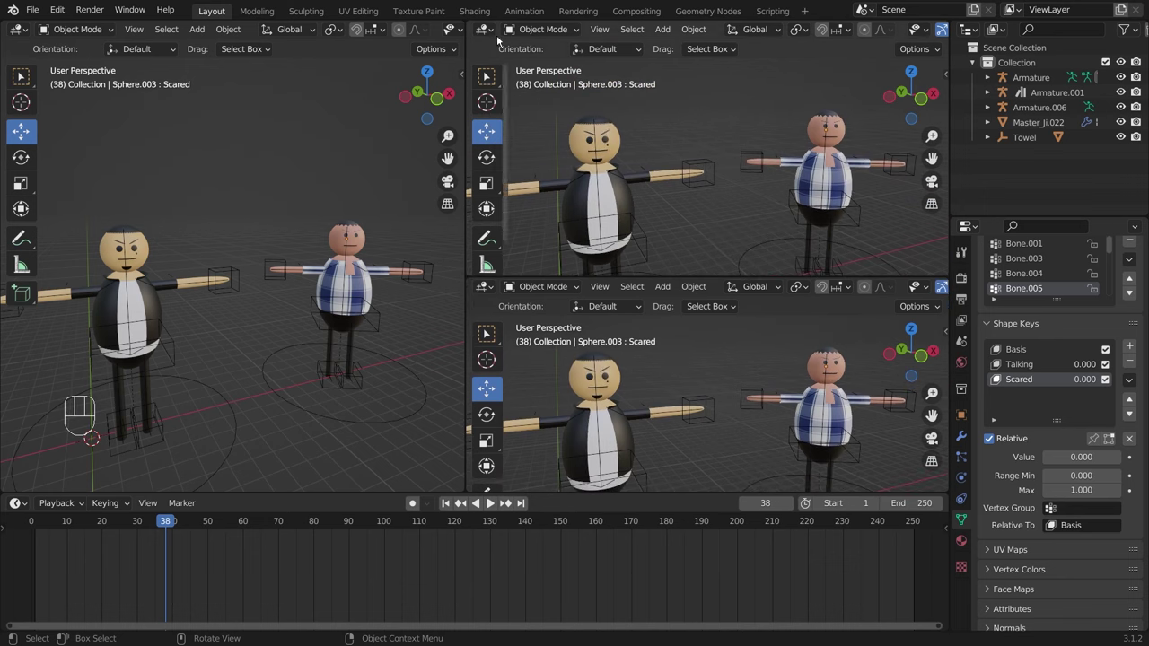
Step: Rescale the sequencer timeline in the upper-right area
{"action": "left_click_drag", "start_coordinate": [493, 36], "coordinate": [668, 212]}
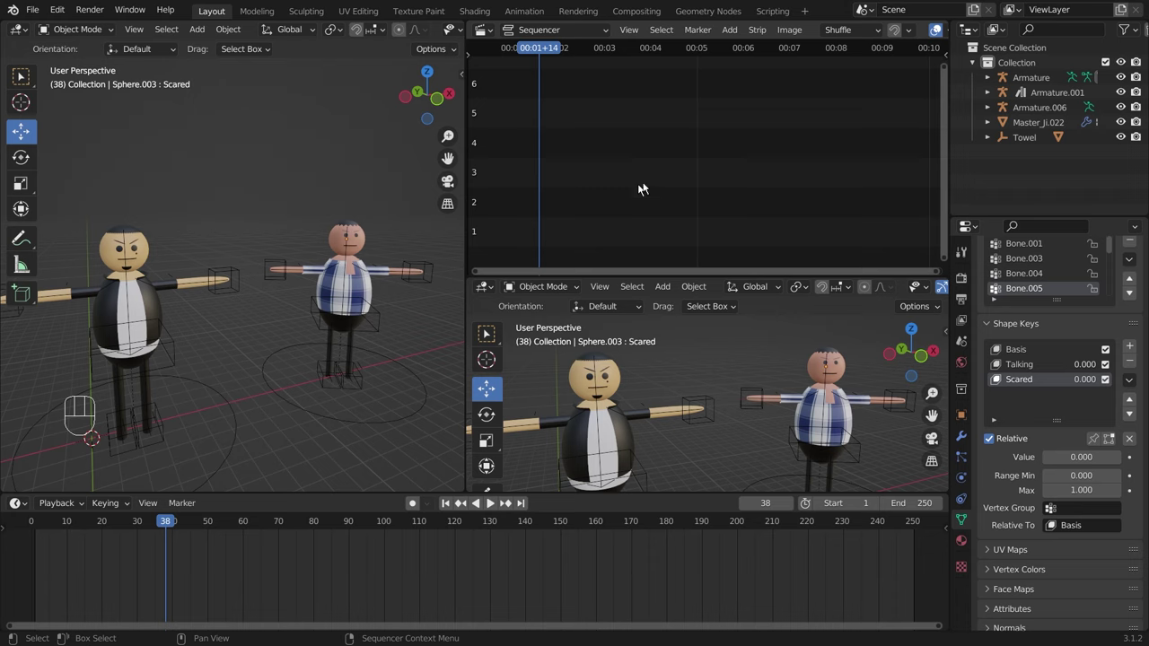
{"action": "left_click_drag", "start_coordinate": [491, 33], "coordinate": [658, 172]}
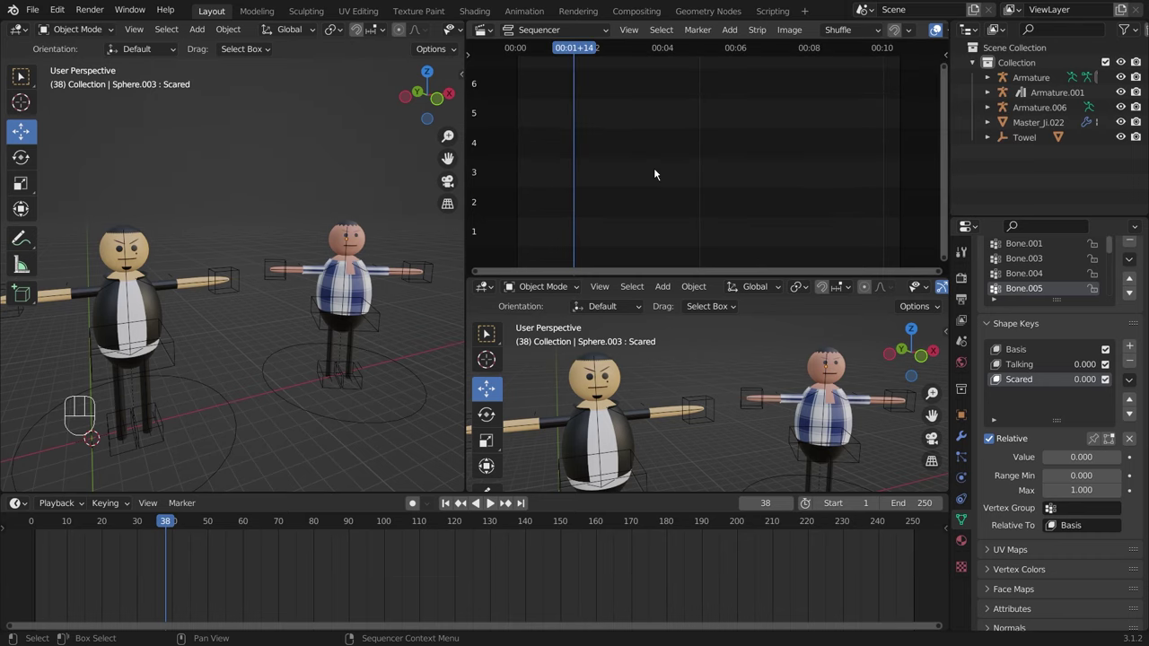
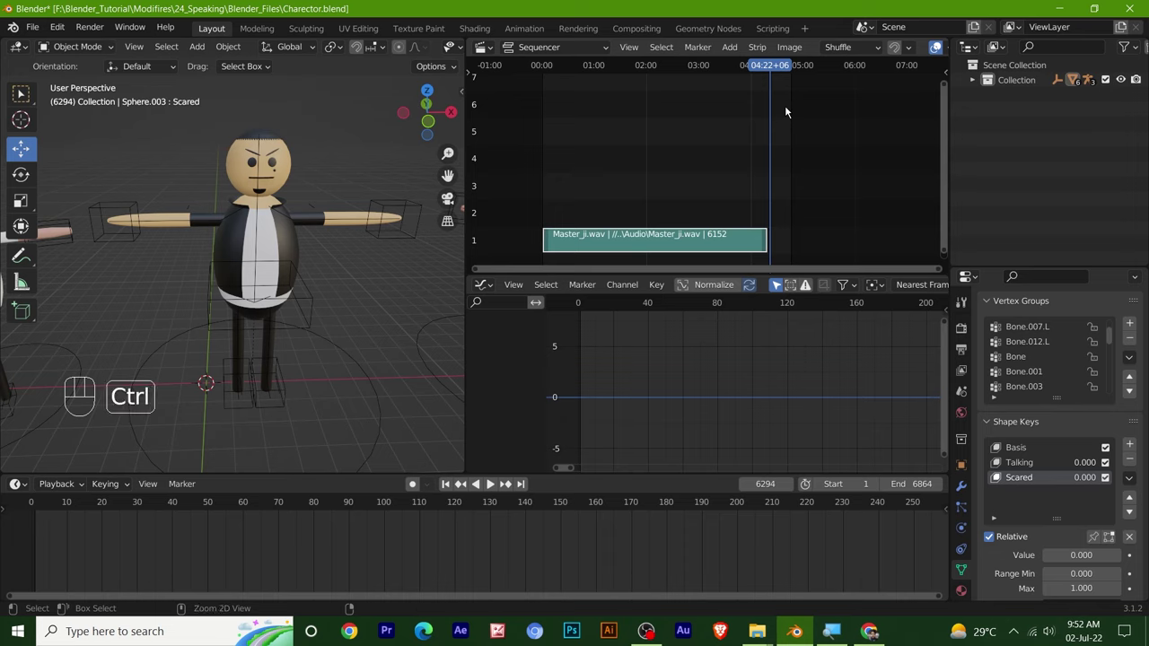
Step: Set the scene end frame to the current frame, 6294
{"action": "key", "text": "ctrl+End"}
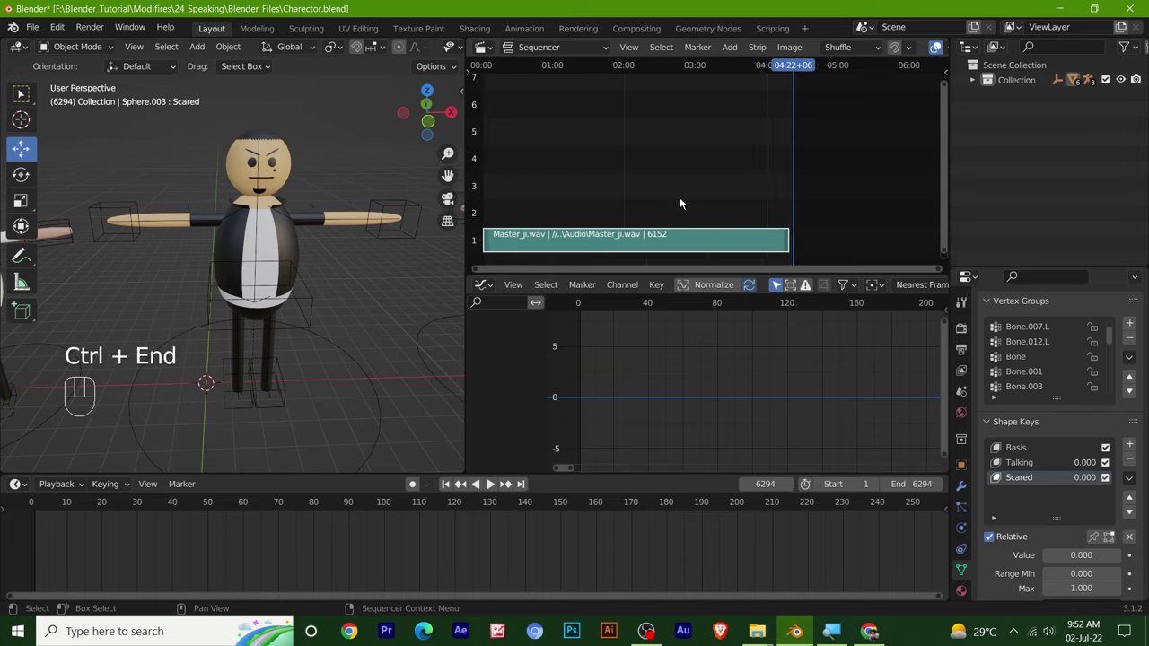
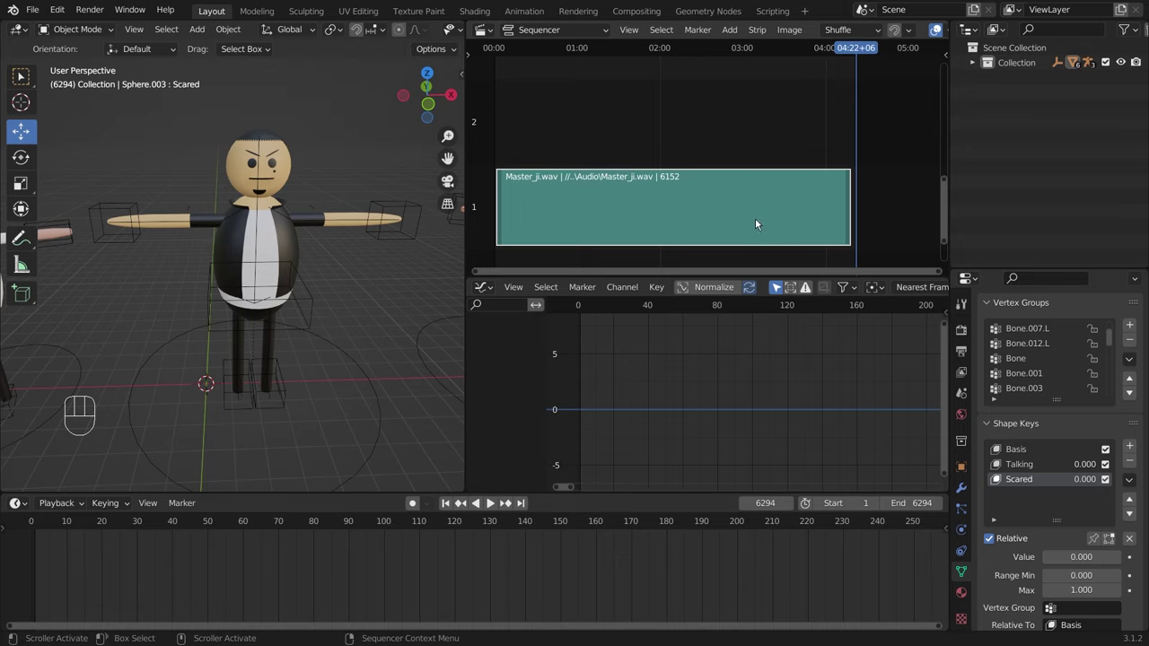
Step: Show the audio strip's Sound properties and jump back to frame 1
{"action": "key", "text": "n"}
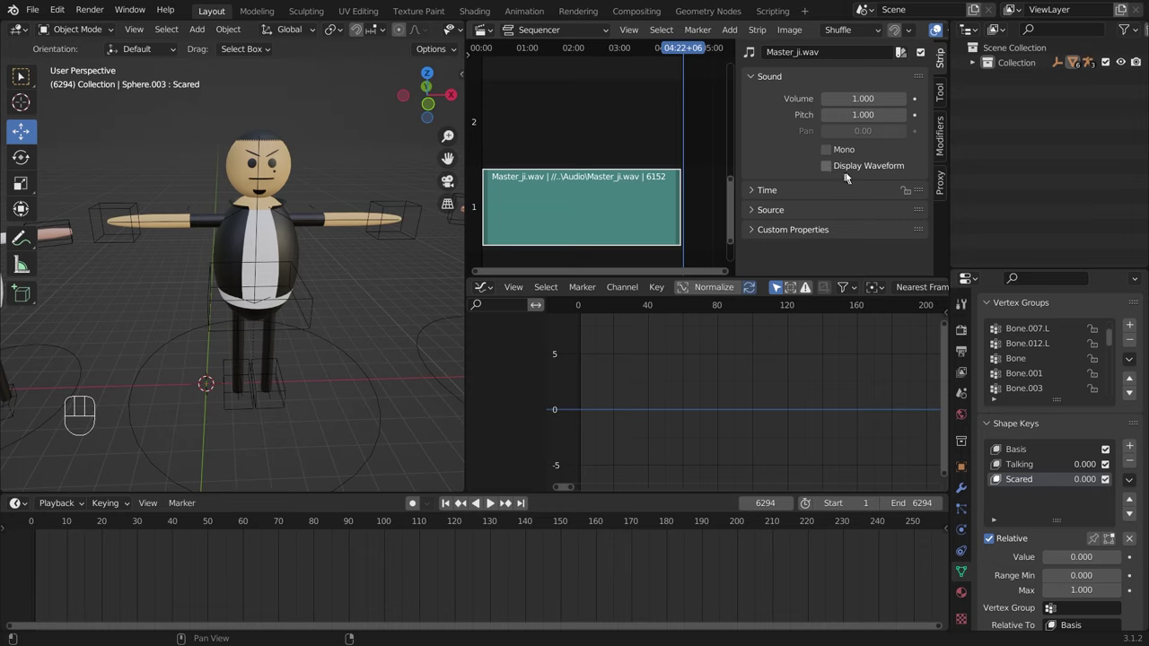
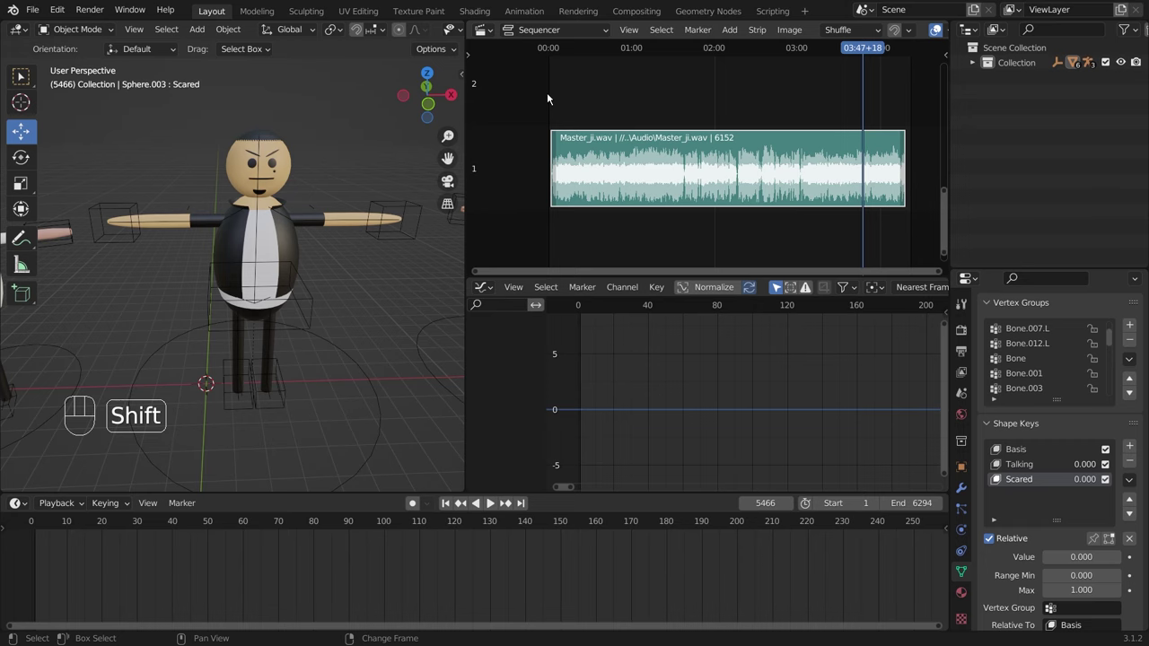
{"action": "key", "text": "shift+Left"}
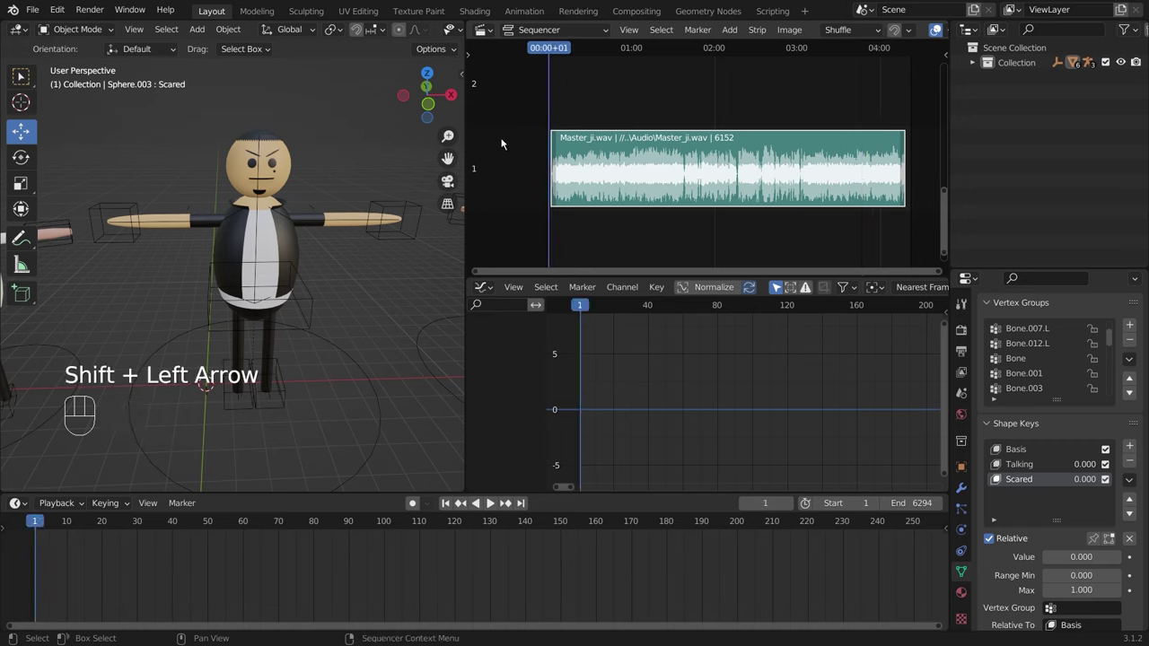
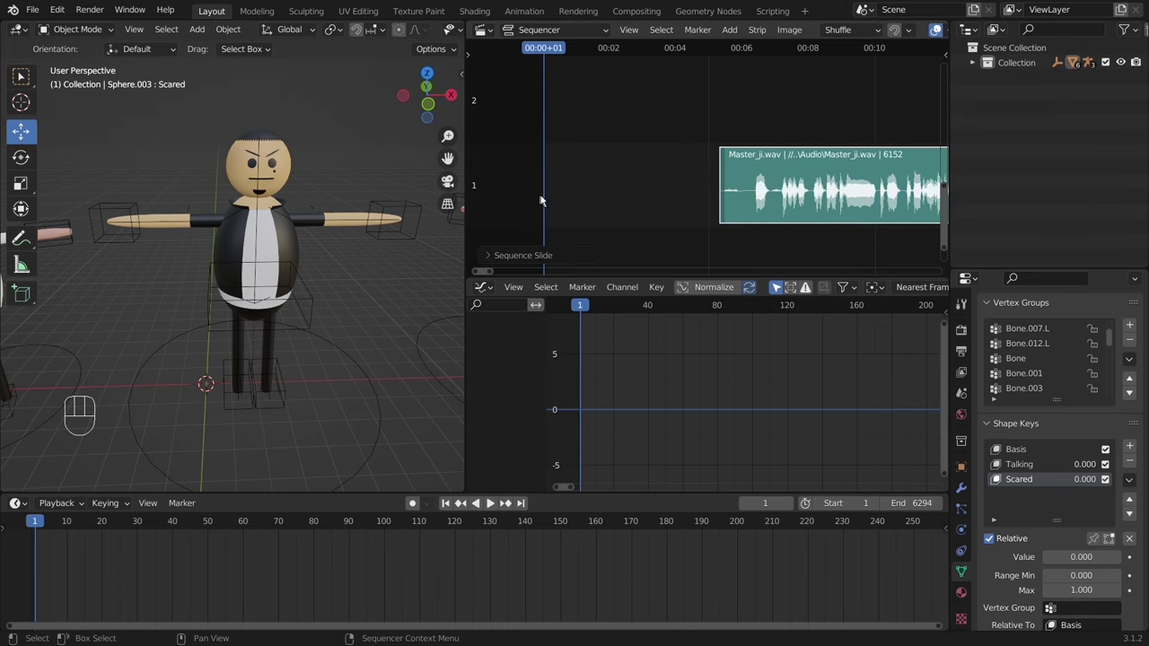
Step: Snap the Master_ji.wav strip to start at frame 1
{"action": "left_click", "coordinate": [734, 188]}
{"action": "left_click", "coordinate": [842, 170]}
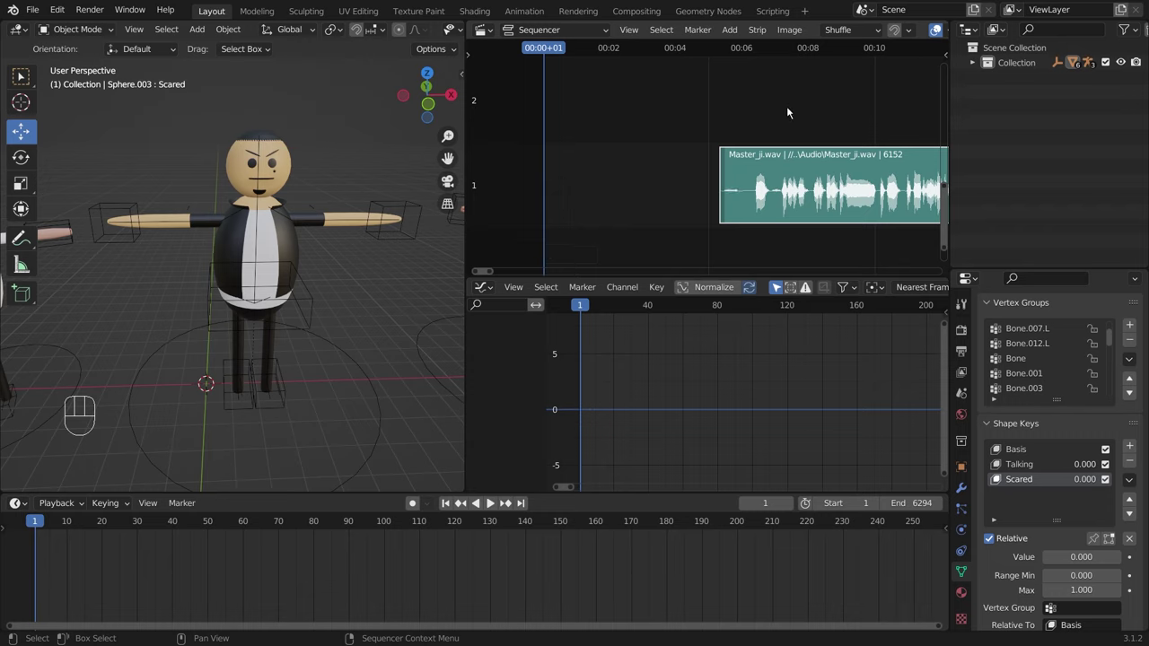
{"action": "key", "text": "shift+s"}
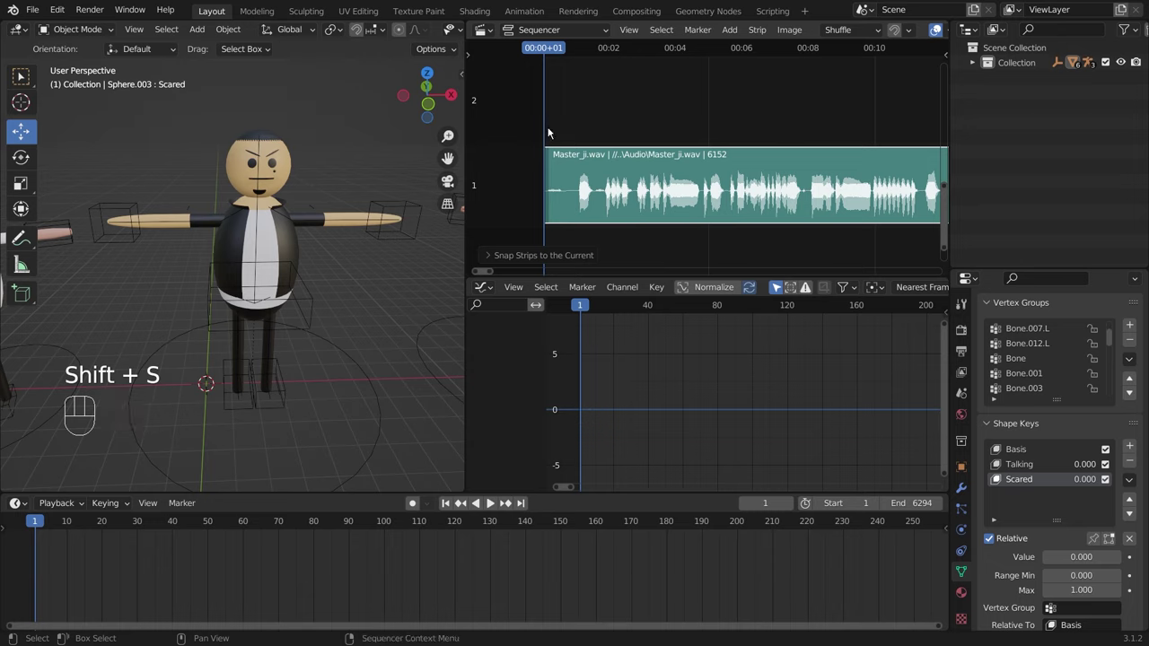
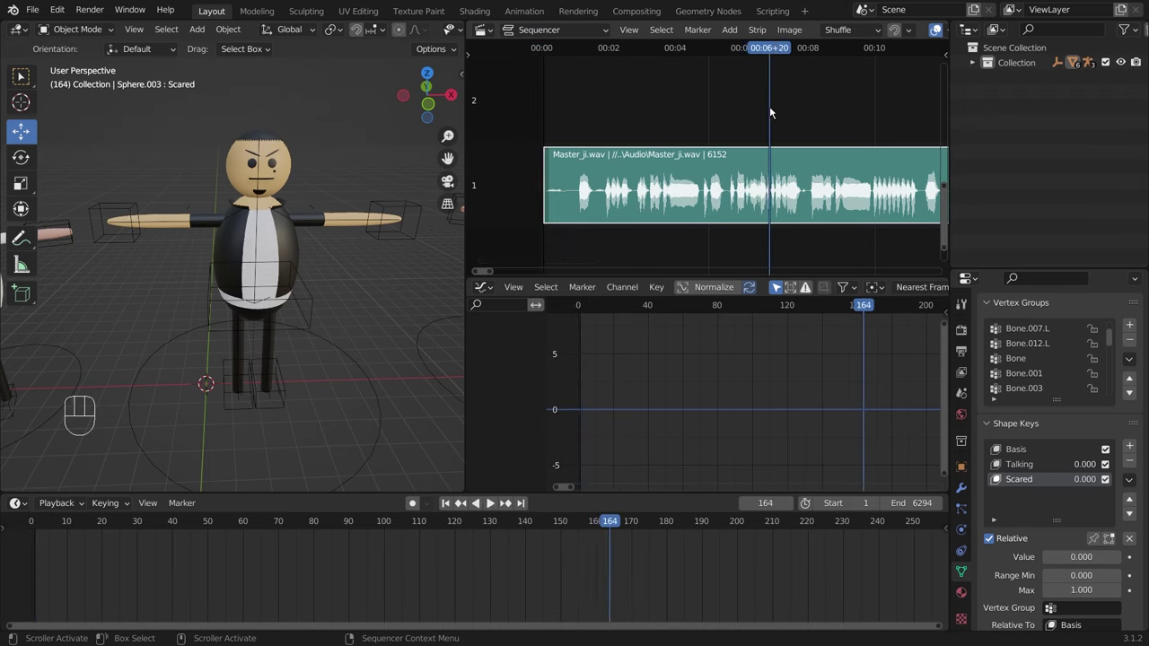
Step: Reset the frame to 0, pan the sequencer to the speech peaks and frame the character's head
{"action": "left_click", "coordinate": [765, 53]}
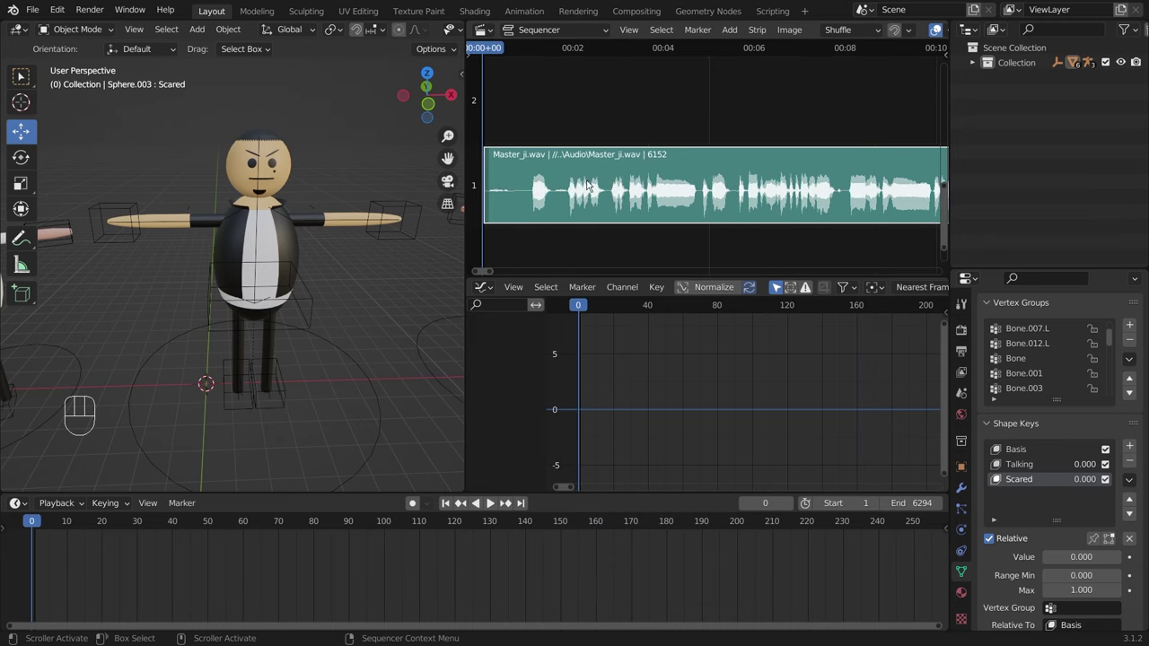
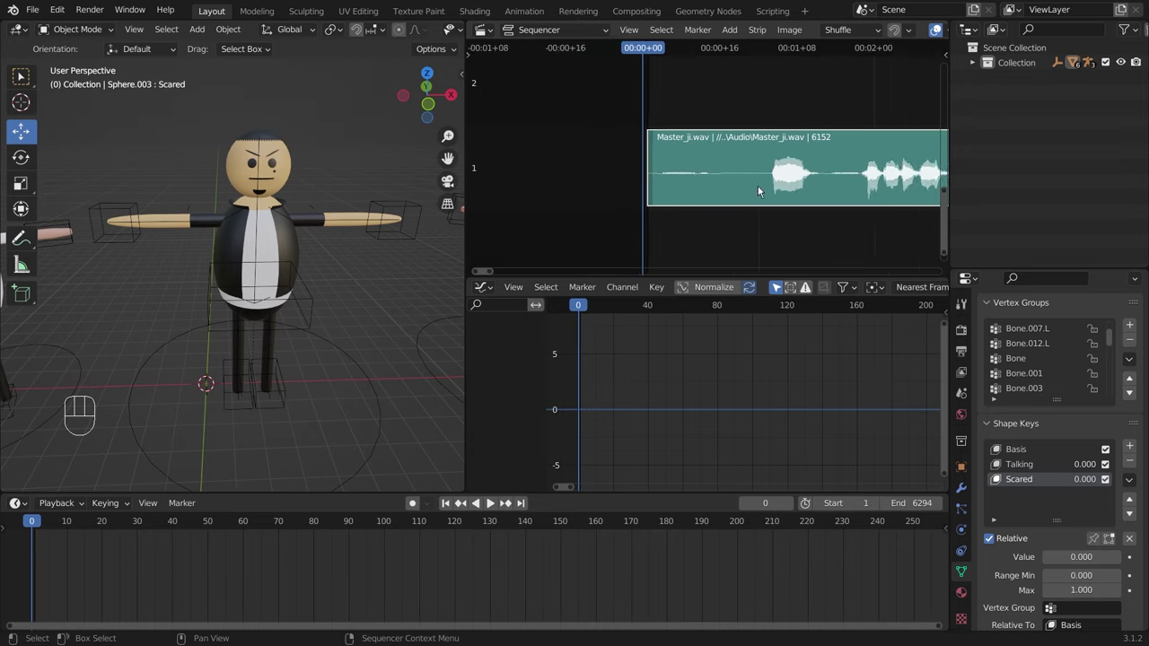
{"action": "middle_click", "coordinate": [845, 179]}
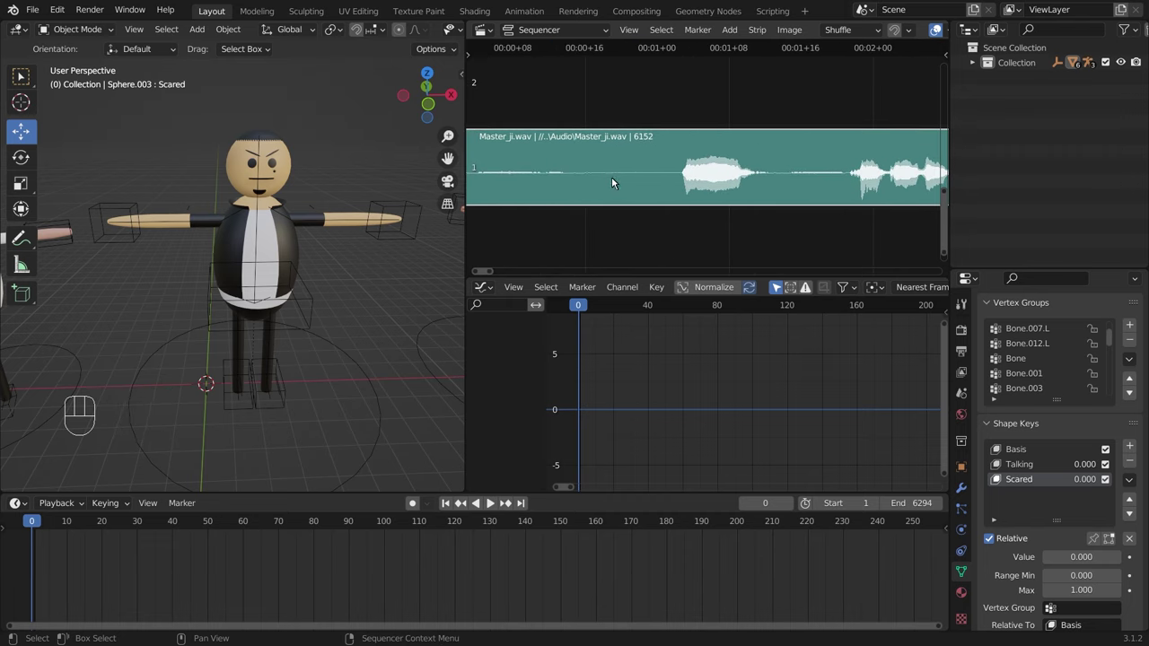
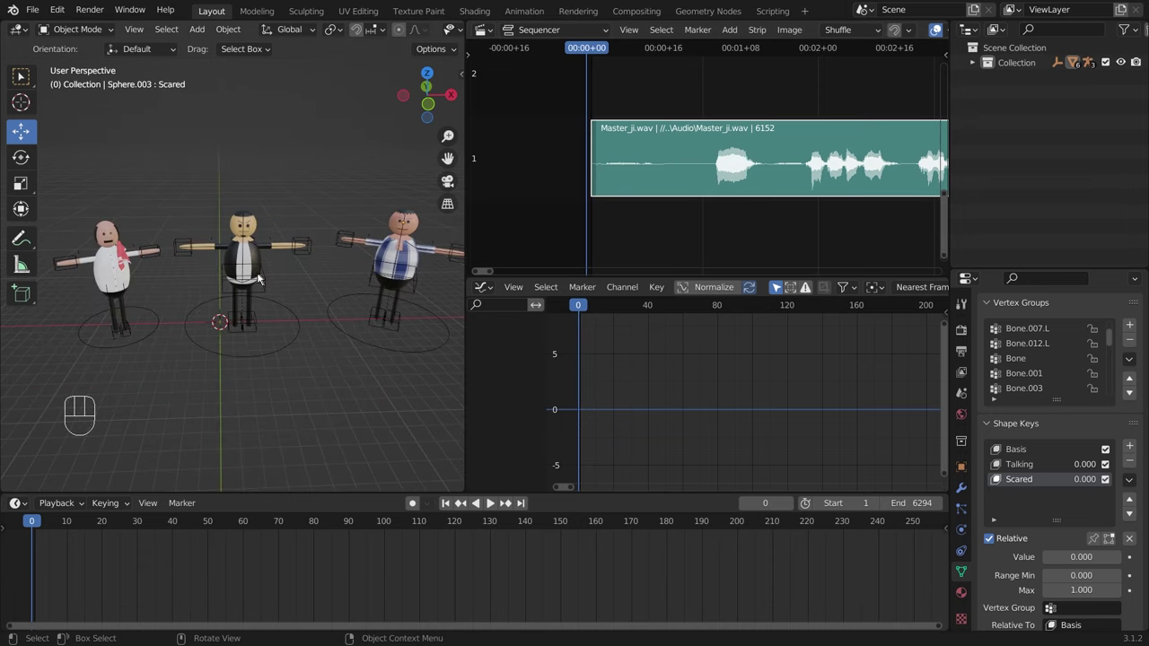
{"action": "left_click_drag", "start_coordinate": [281, 280], "coordinate": [347, 278]}
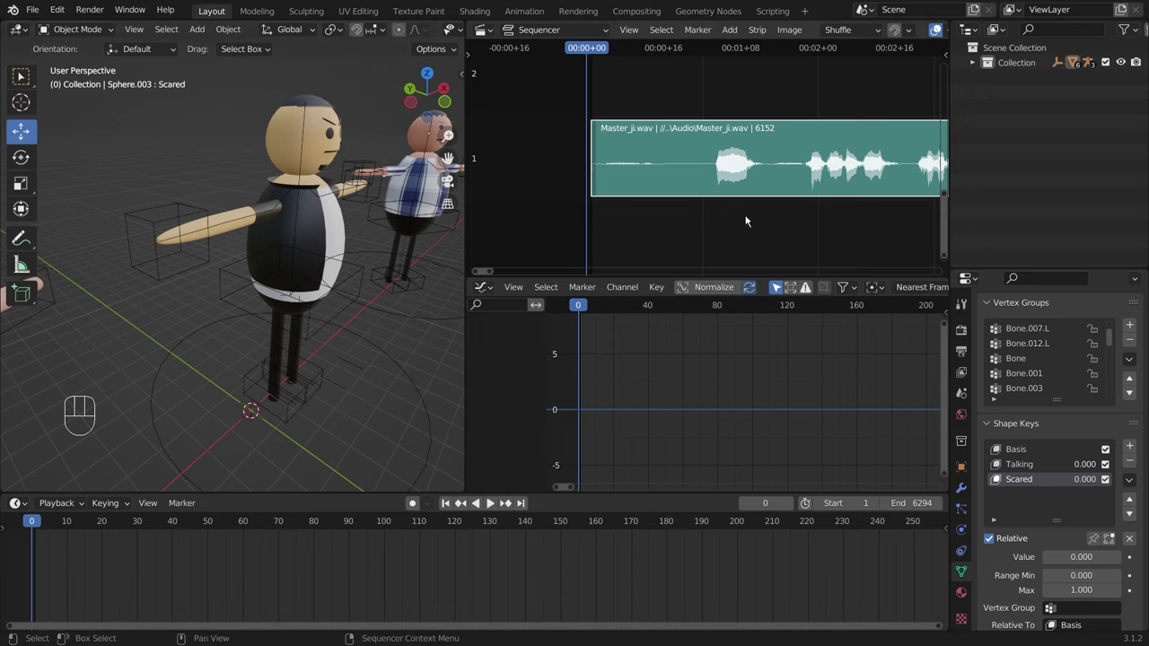
{"action": "left_click_drag", "start_coordinate": [374, 195], "coordinate": [340, 208]}
{"action": "left_click_drag", "start_coordinate": [374, 237], "coordinate": [342, 291]}
{"action": "middle_click", "coordinate": [344, 242]}
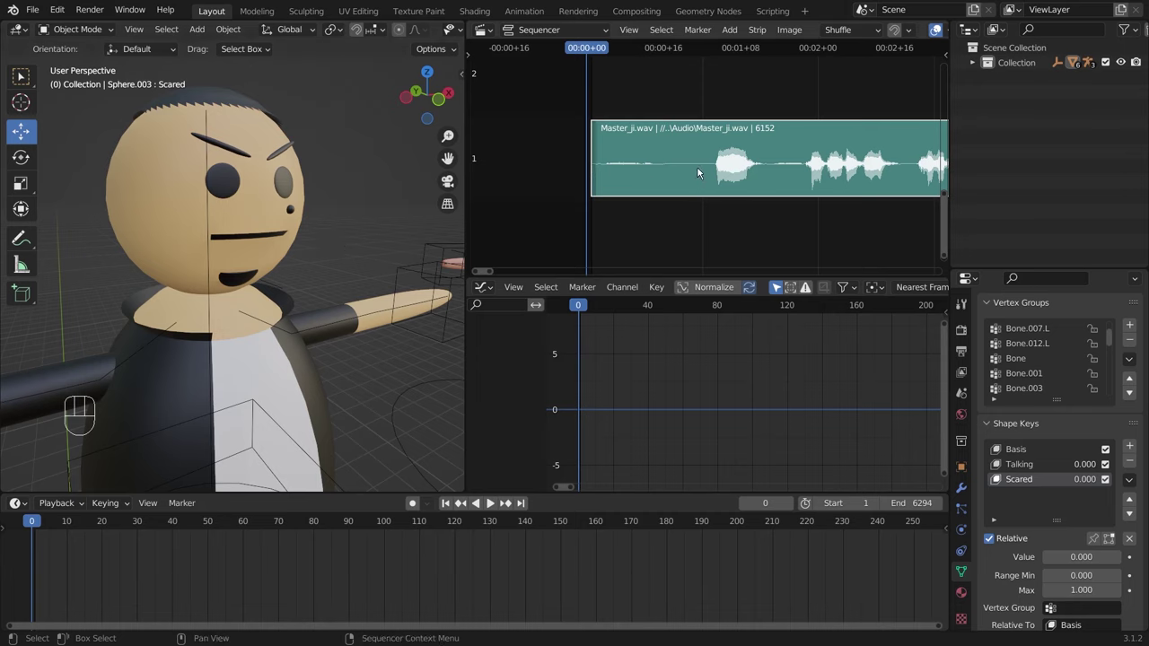
Step: Select Master_Ji.001, activate its Talking shape key and return to frame 1
{"action": "left_click", "coordinate": [155, 192]}
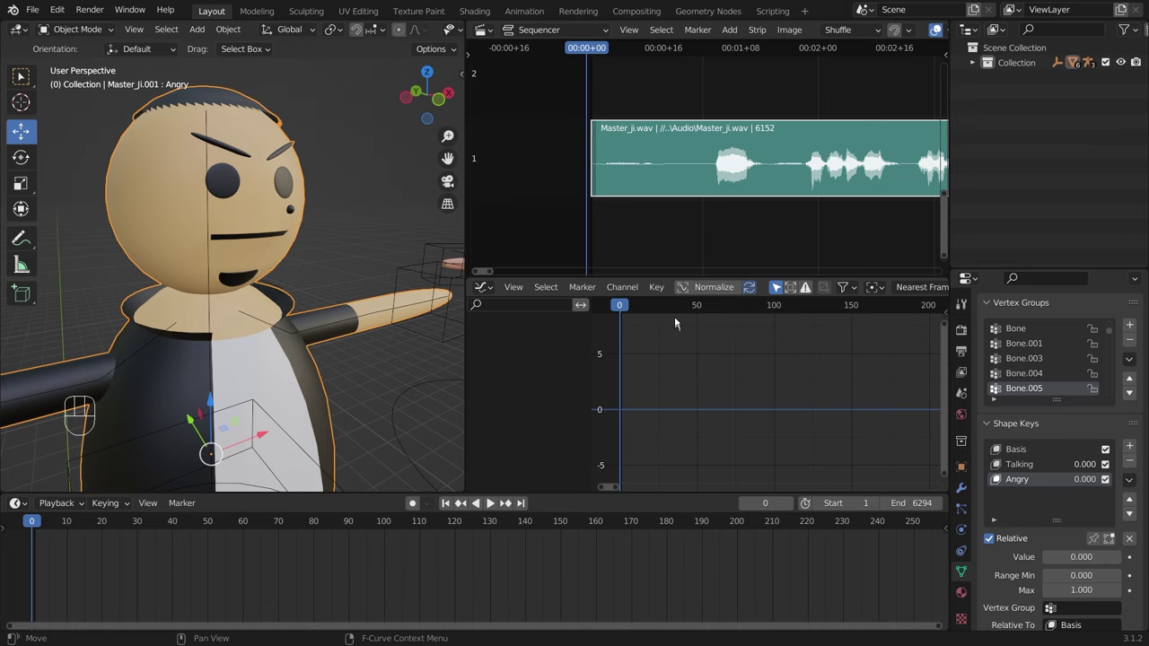
{"action": "left_click", "coordinate": [666, 297]}
{"action": "left_click_drag", "start_coordinate": [248, 274], "coordinate": [1030, 466]}
{"action": "left_click", "coordinate": [1030, 466]}
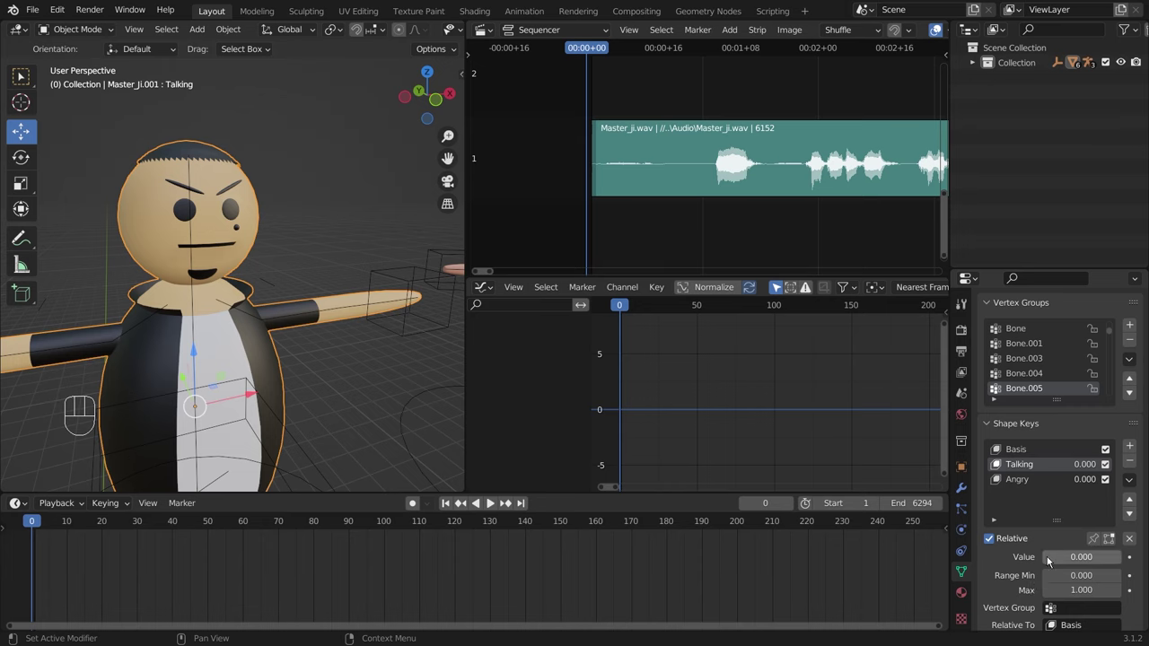
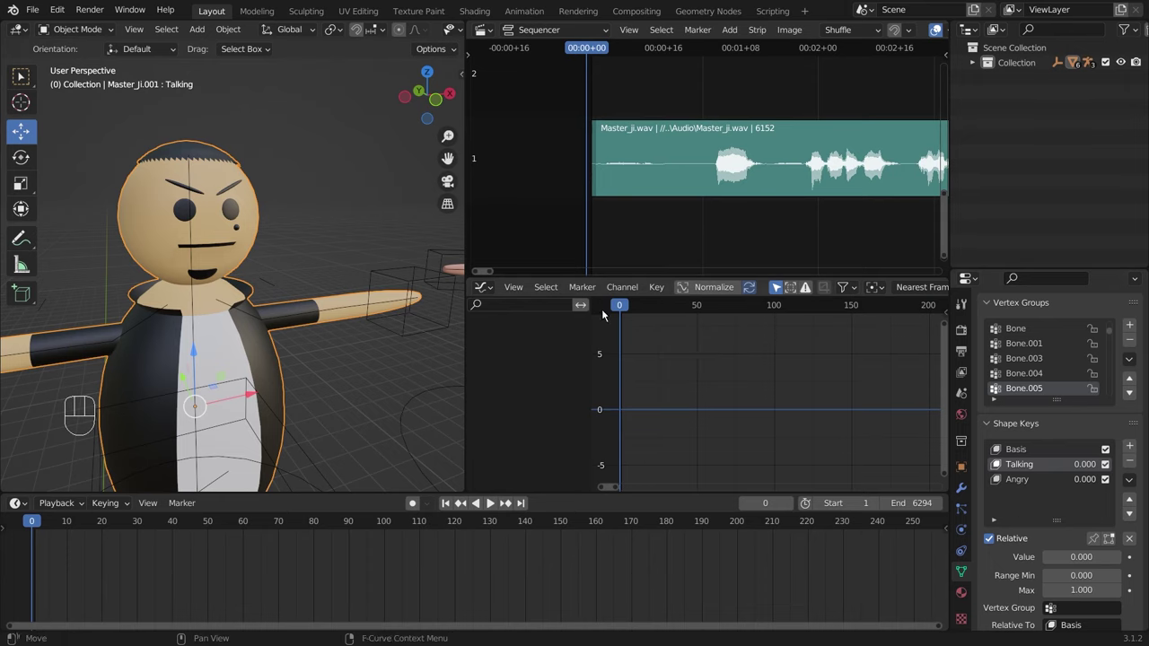
{"action": "left_click_drag", "start_coordinate": [621, 311], "coordinate": [856, 324]}
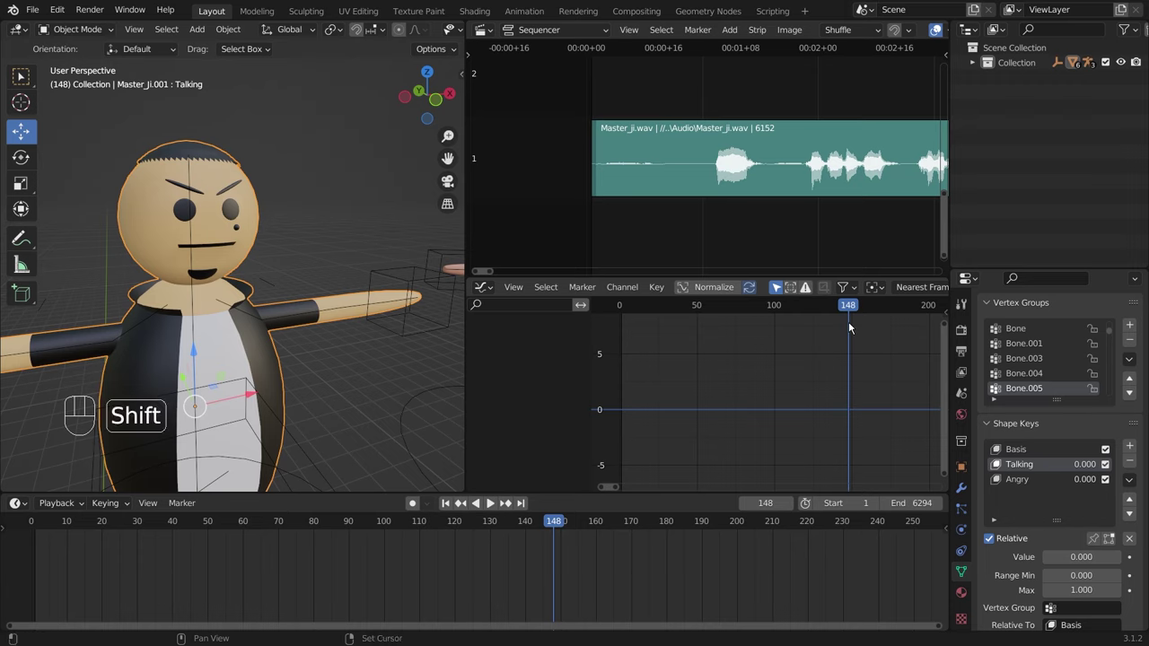
{"action": "key", "text": "shift+Left"}
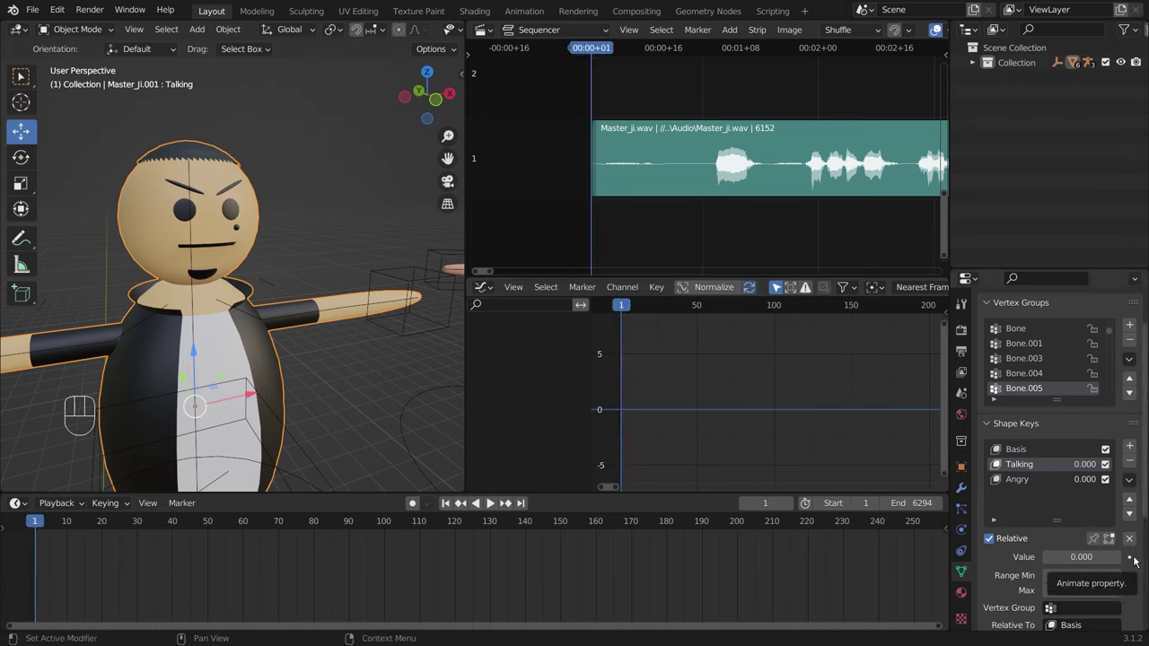
Step: Bake the Master_ji.wav sound to an F-curve on the Talking shape key
{"action": "left_click_drag", "start_coordinate": [1136, 559], "coordinate": [40, 546]}
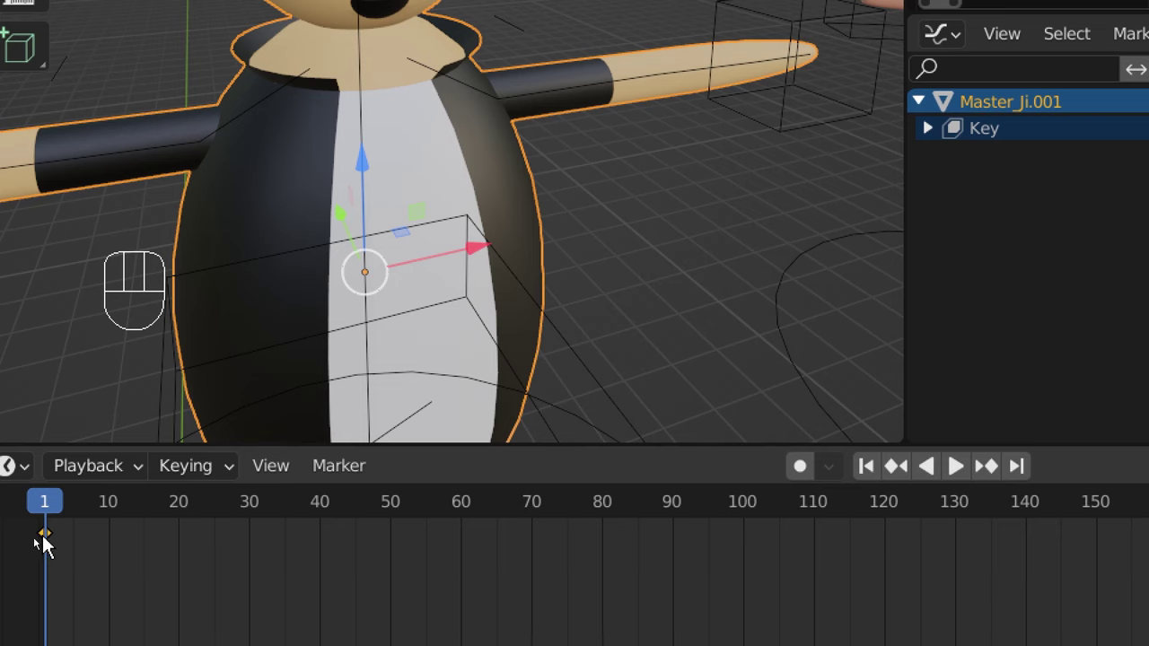
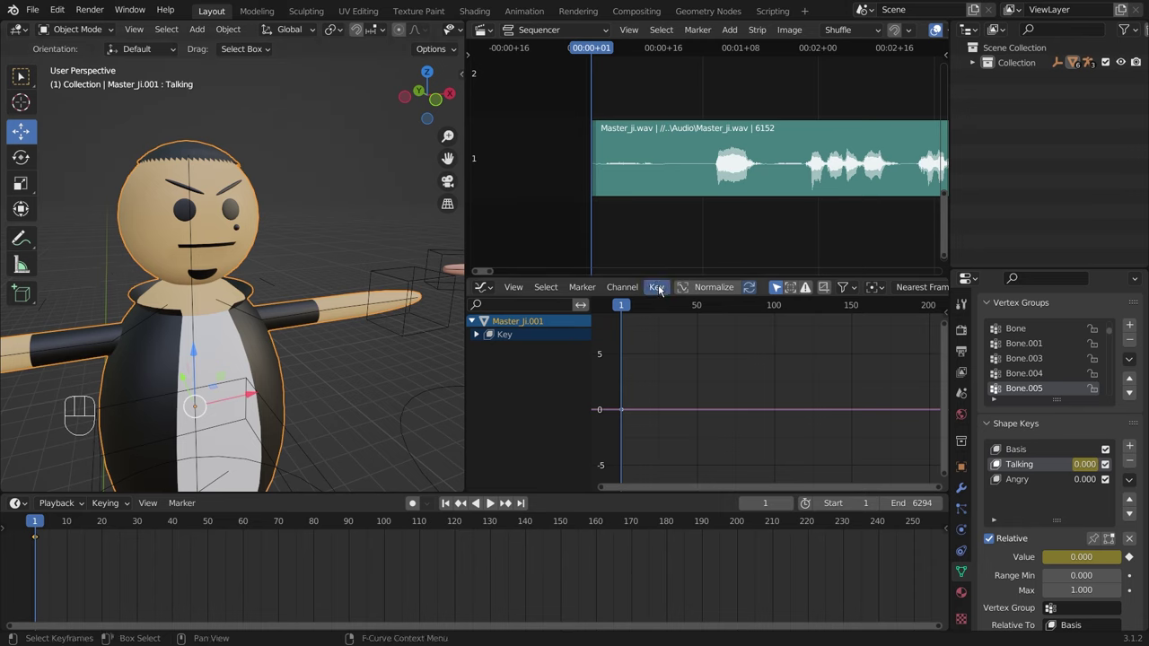
{"action": "left_click_drag", "start_coordinate": [664, 288], "coordinate": [407, 262]}
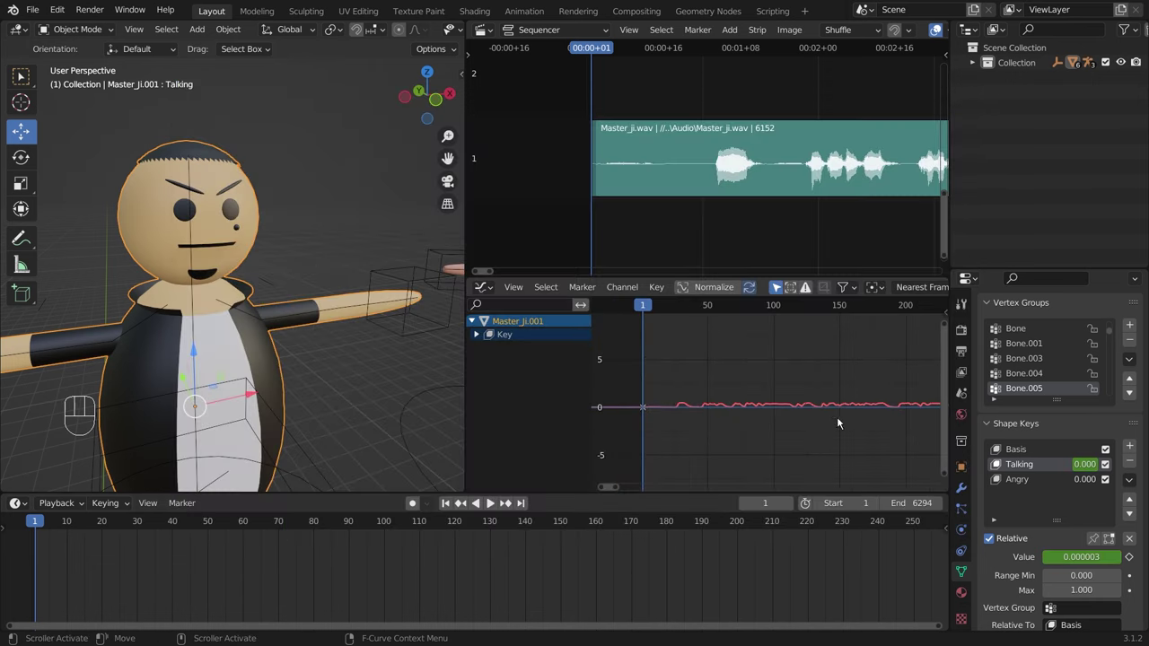
{"action": "left_click_drag", "start_coordinate": [842, 421], "coordinate": [841, 419]}
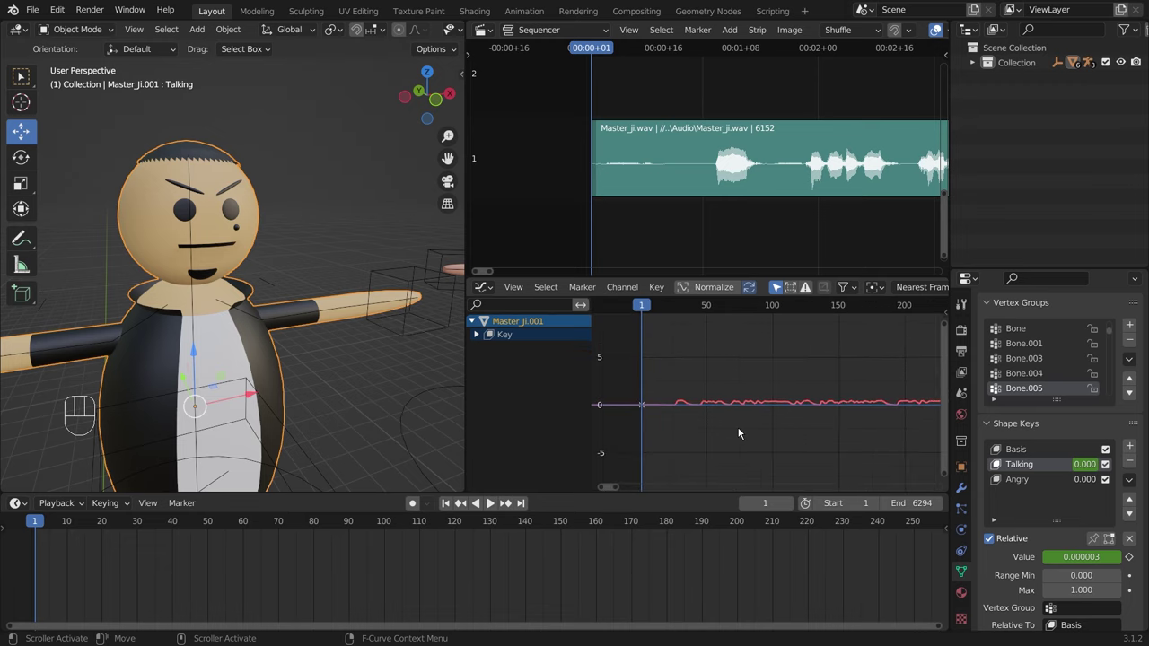
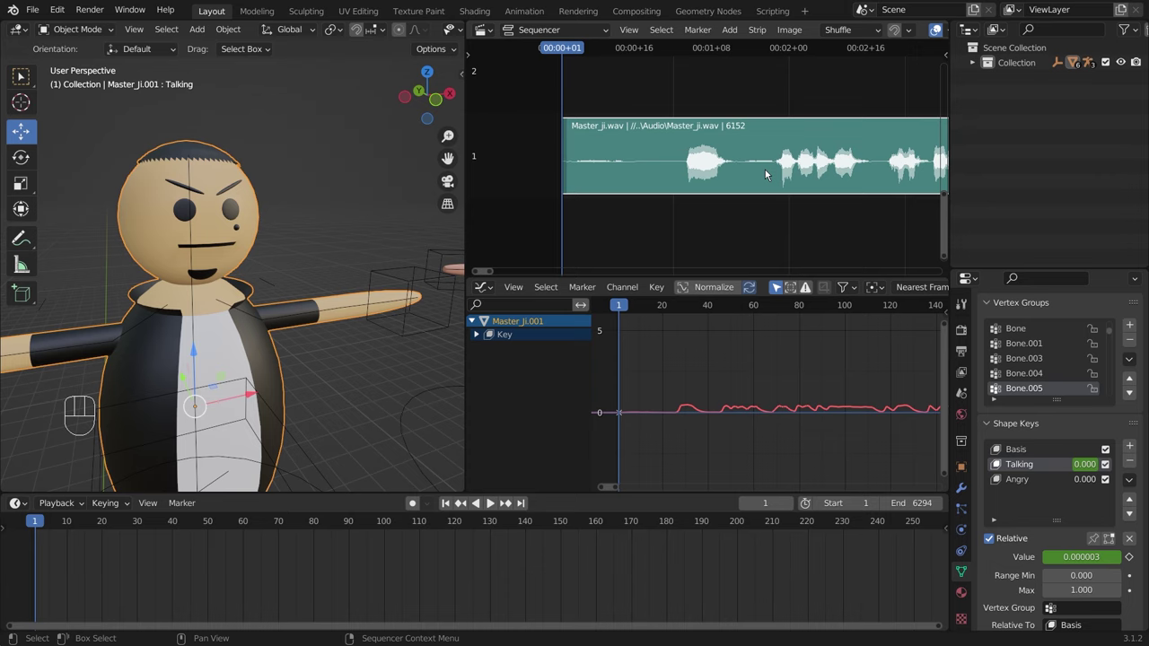
{"action": "left_click_drag", "start_coordinate": [665, 375], "coordinate": [802, 447]}
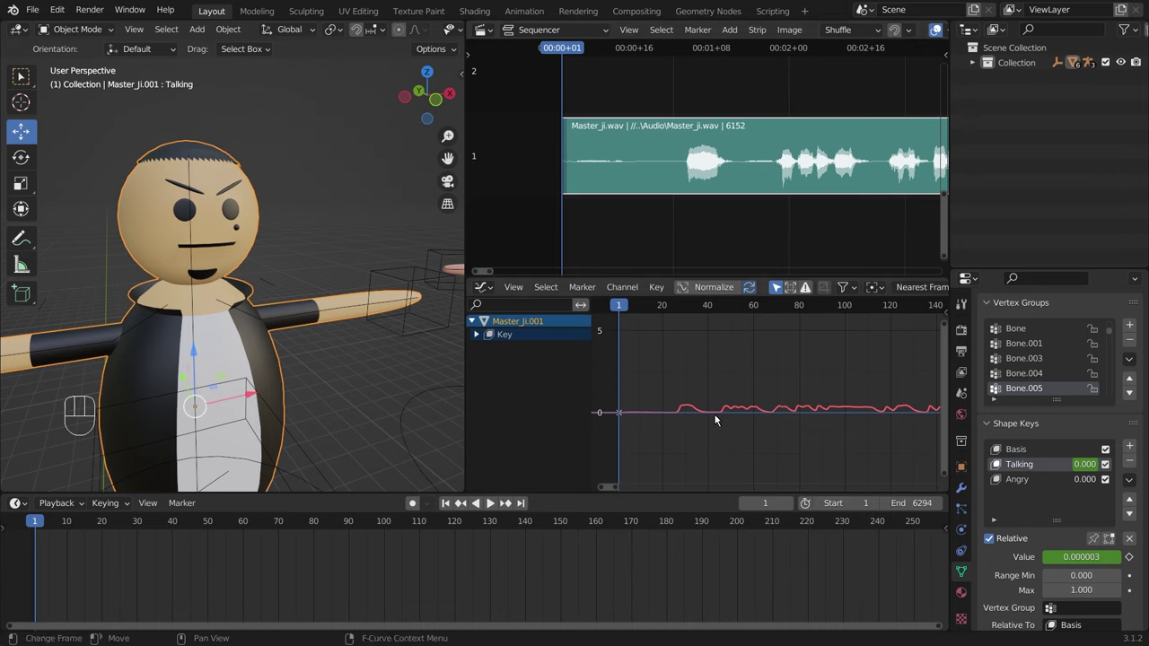
{"action": "left_click", "coordinate": [699, 412]}
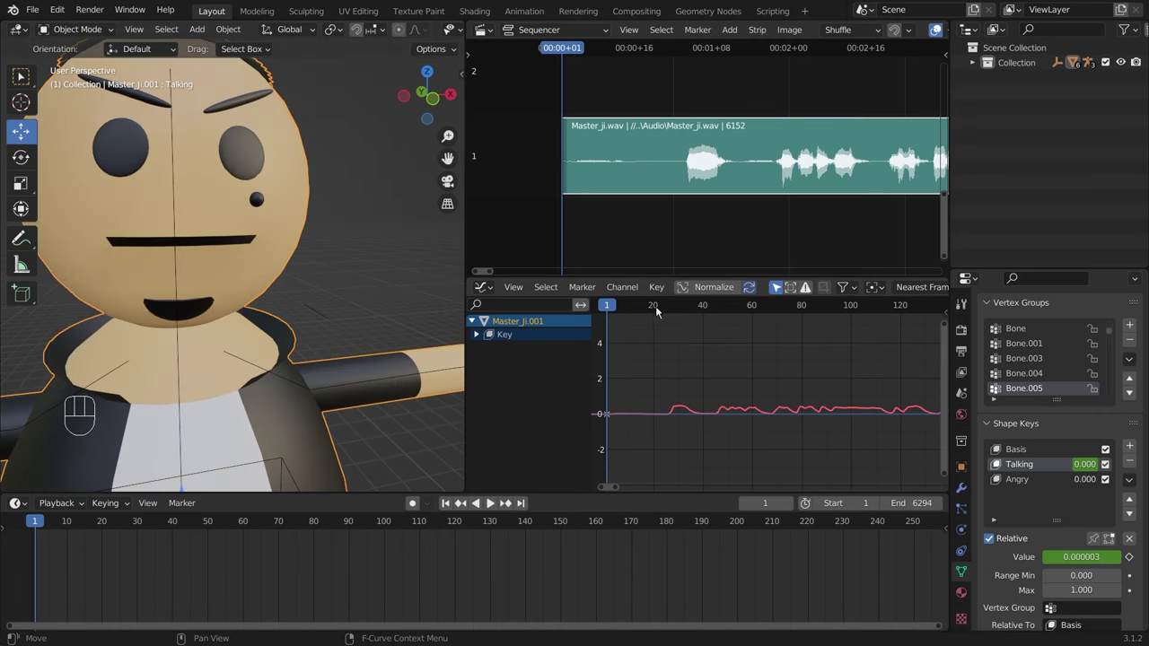
Step: Play the dialogue from an early frame to compare the baked Talking curve with the audio, stopping at frame 26
{"action": "left_click", "coordinate": [666, 312]}
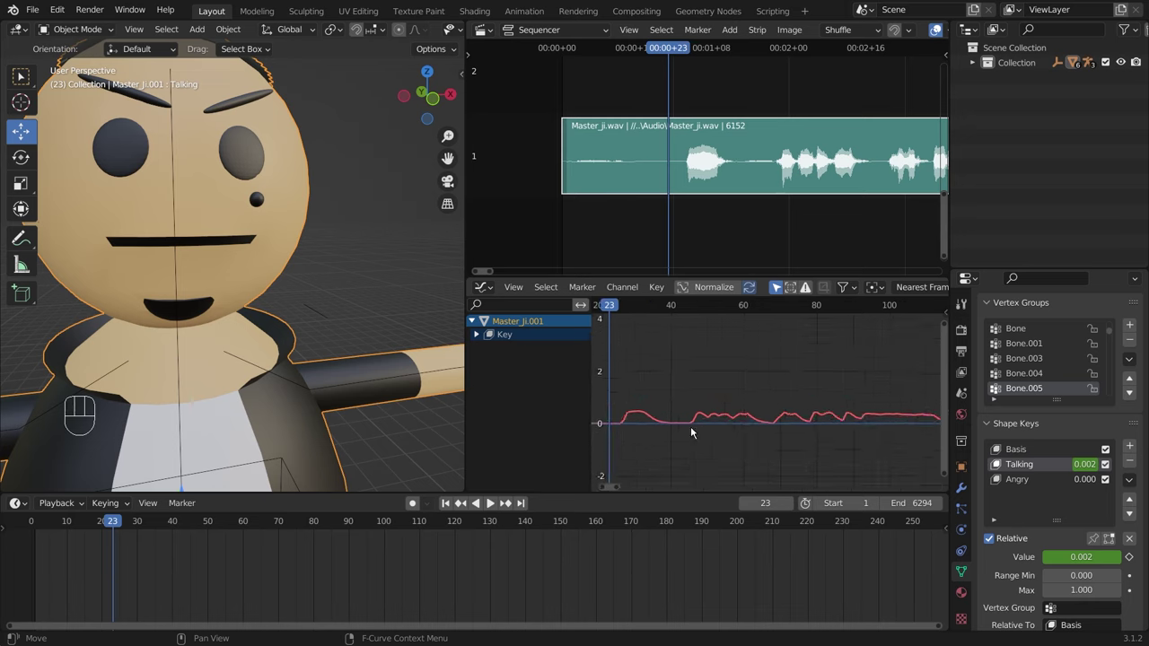
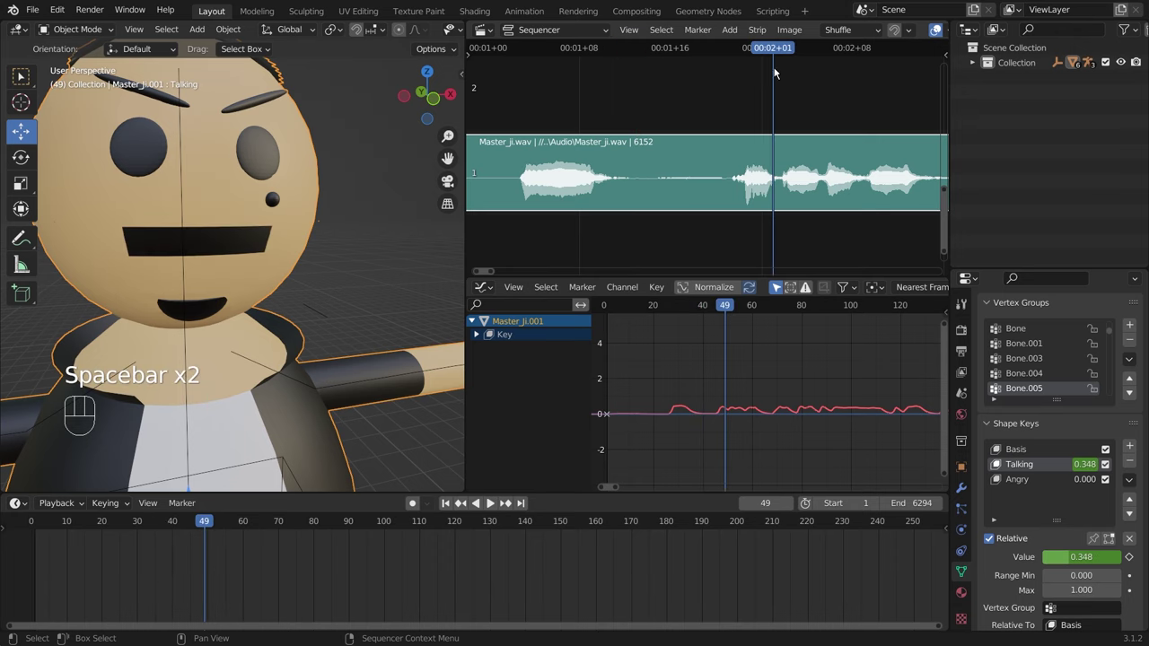
{"action": "left_click", "coordinate": [661, 46]}
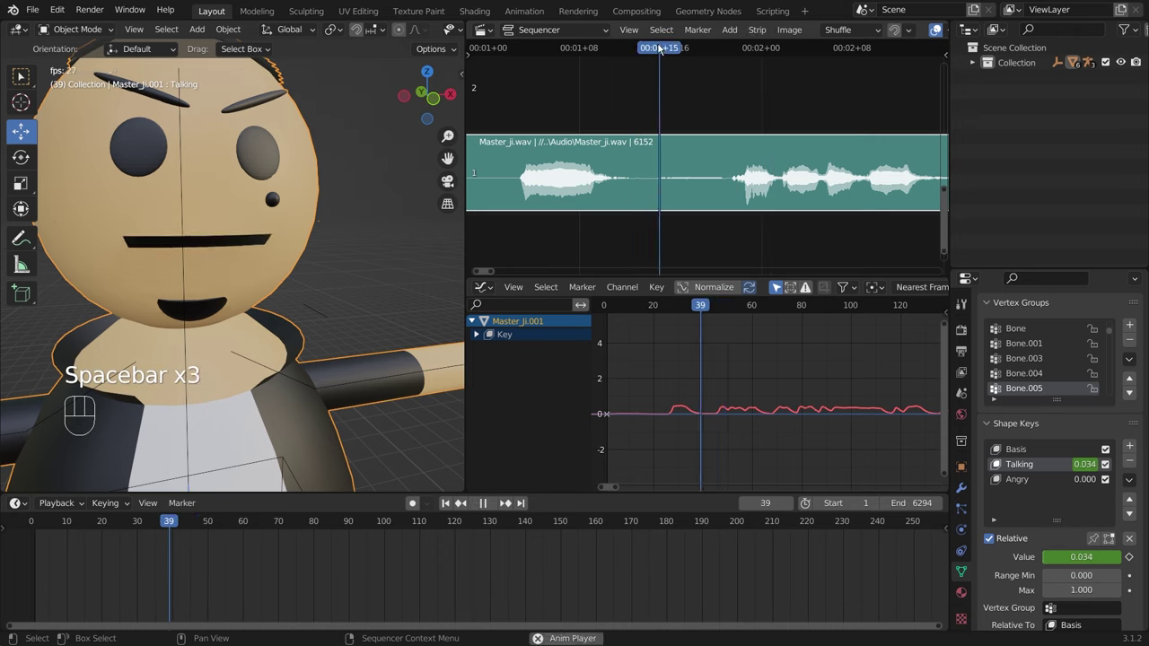
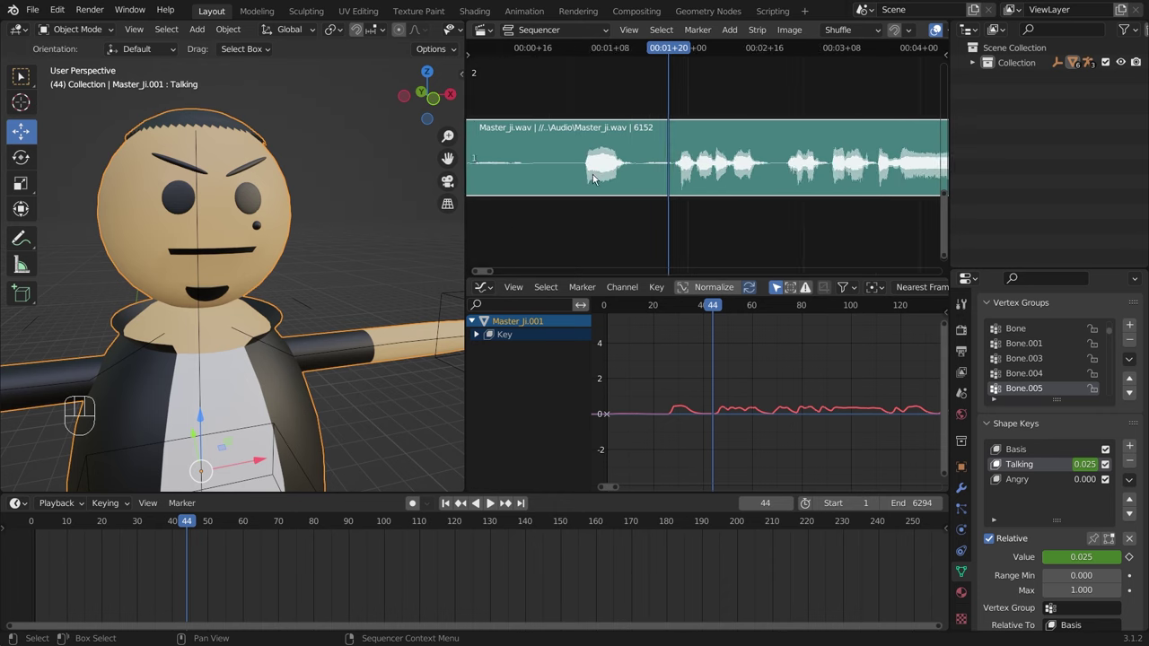
{"action": "left_click", "coordinate": [569, 50]}
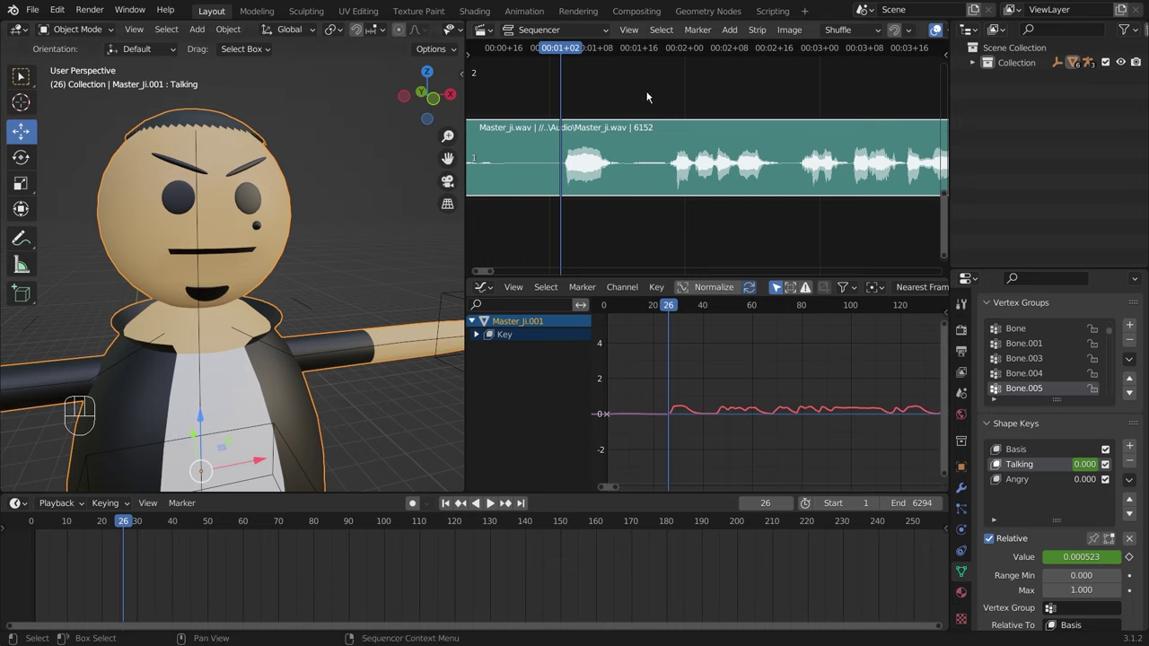
{"action": "middle_click", "coordinate": [618, 91]}
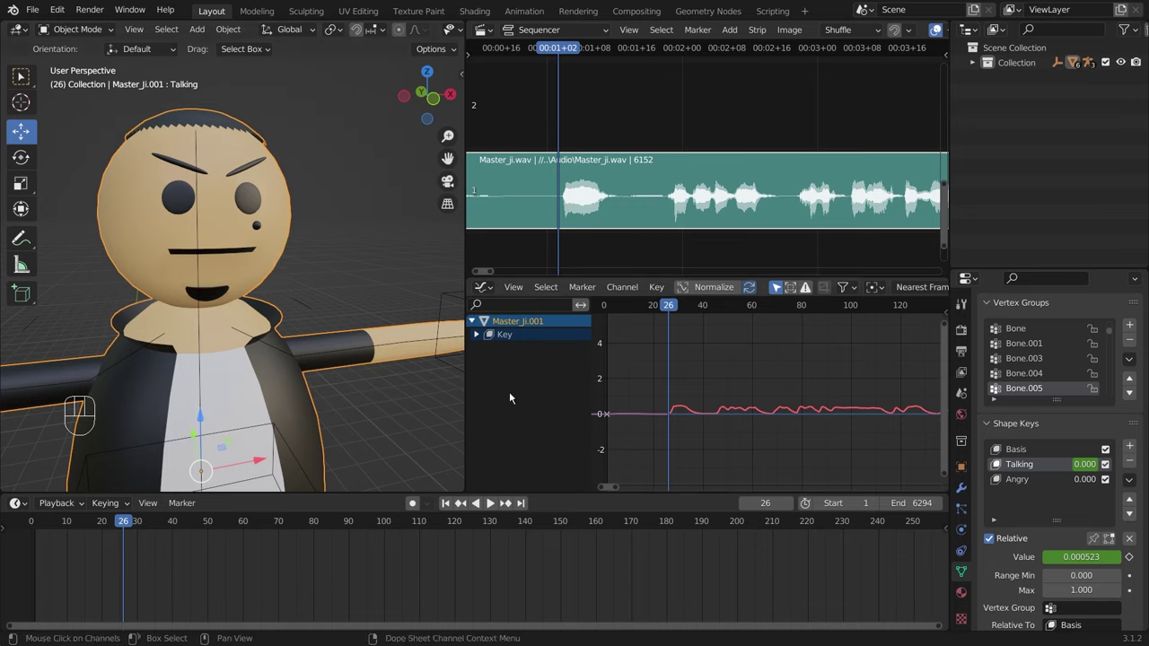
Step: Select the baked Value (Talking) curve channel under Master_Ji.001 and delete it
{"action": "left_click", "coordinate": [480, 336]}
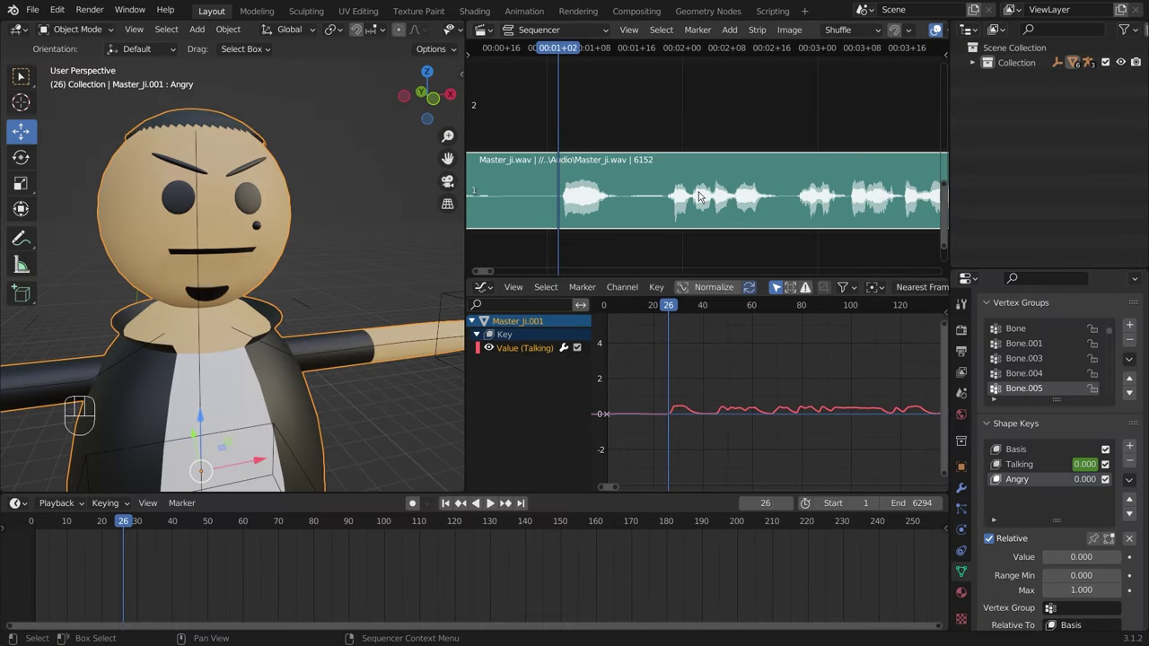
{"action": "left_click", "coordinate": [671, 184]}
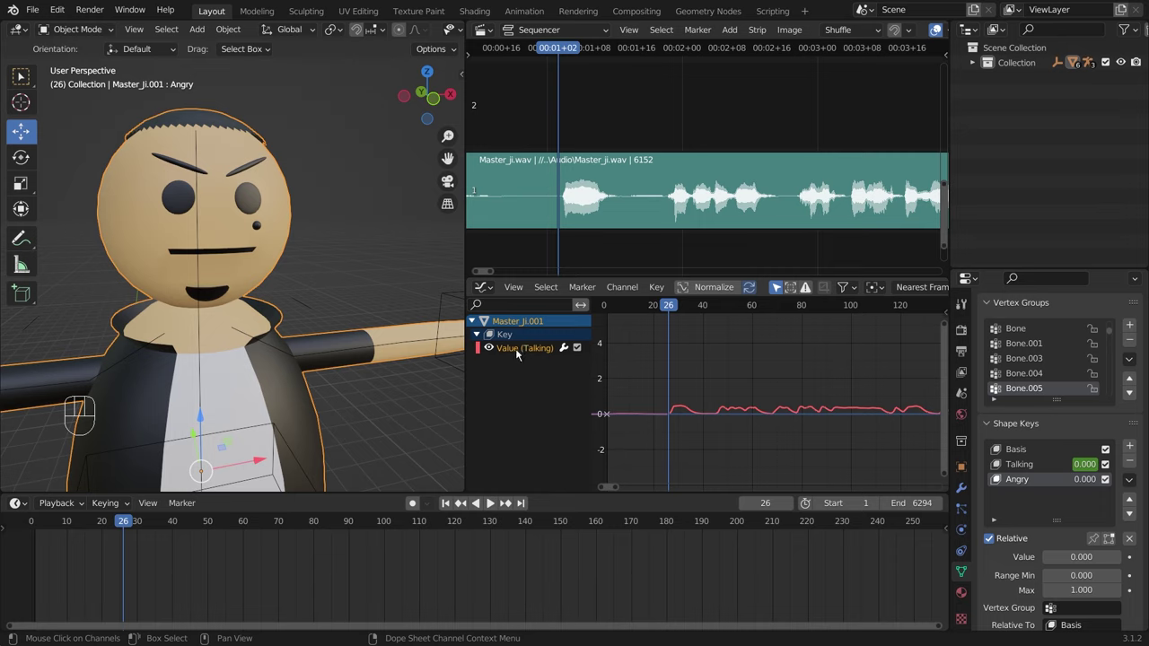
{"action": "left_click", "coordinate": [535, 350]}
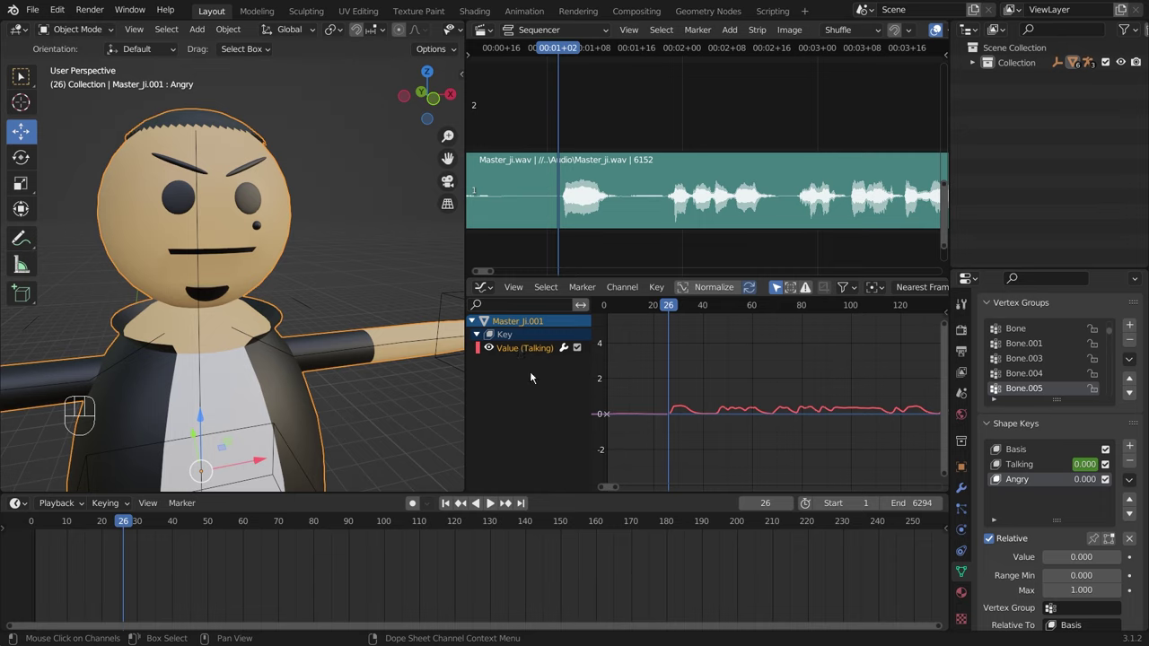
{"action": "left_click", "coordinate": [532, 408]}
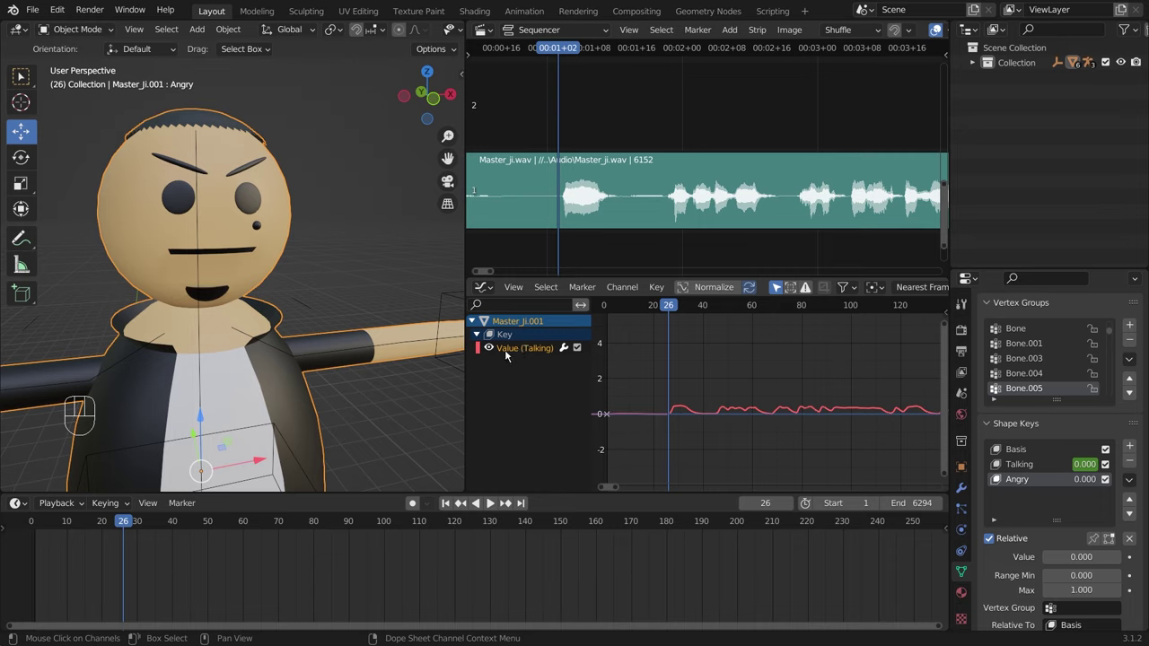
{"action": "left_click", "coordinate": [508, 338]}
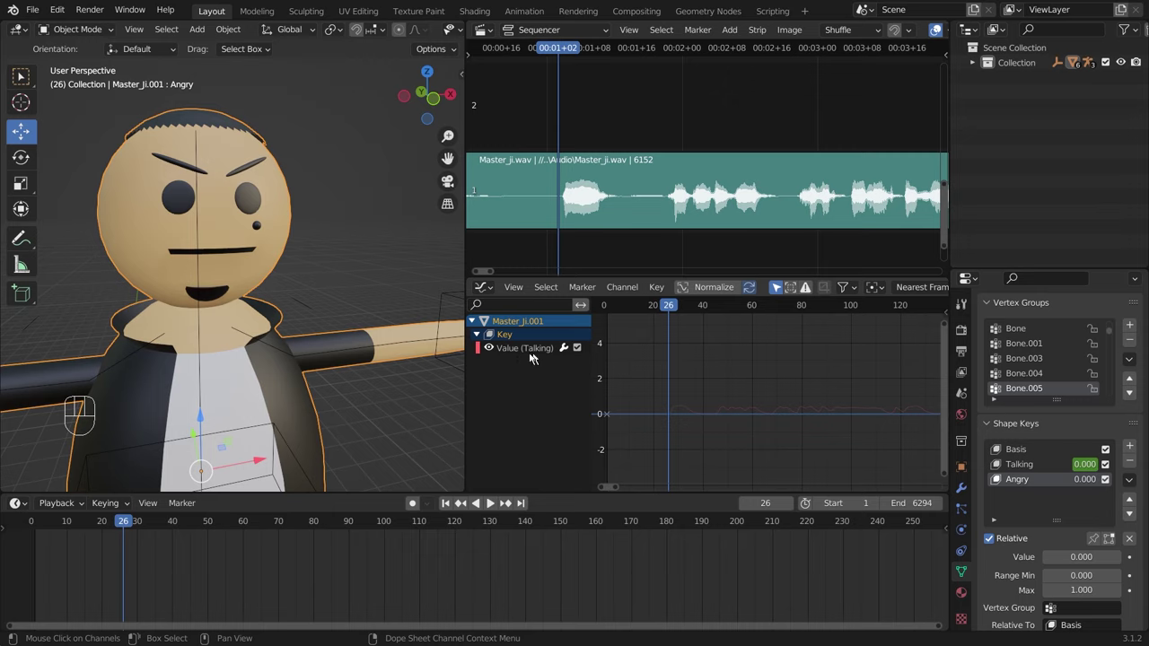
{"action": "left_click", "coordinate": [535, 351]}
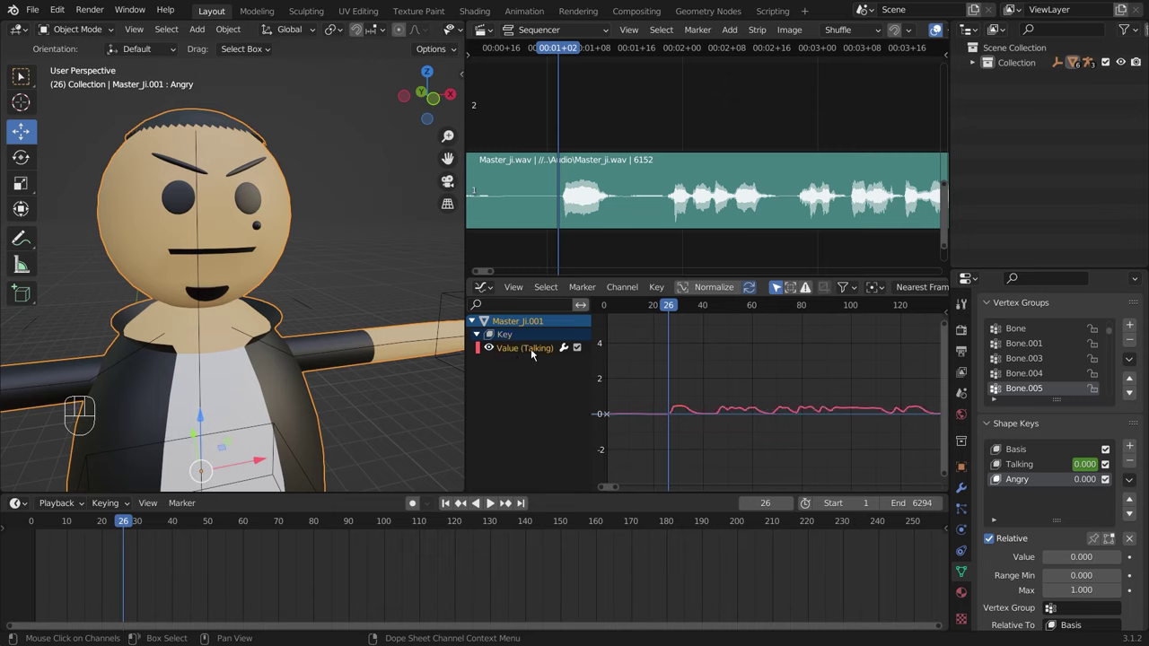
{"action": "key", "text": "Delete"}
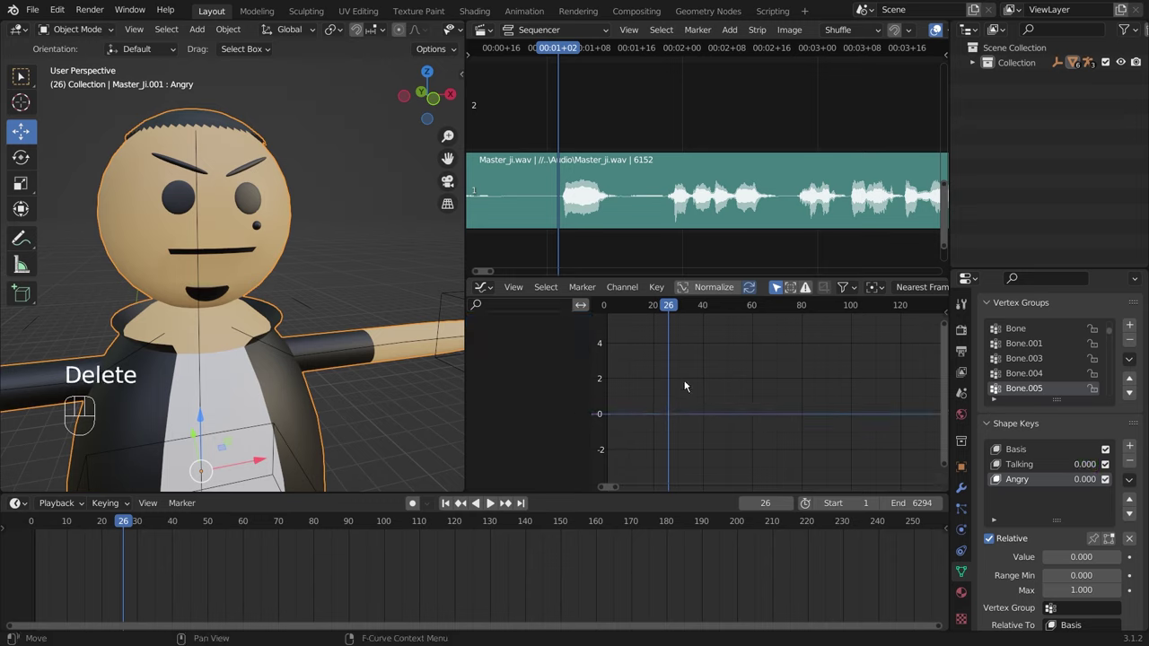
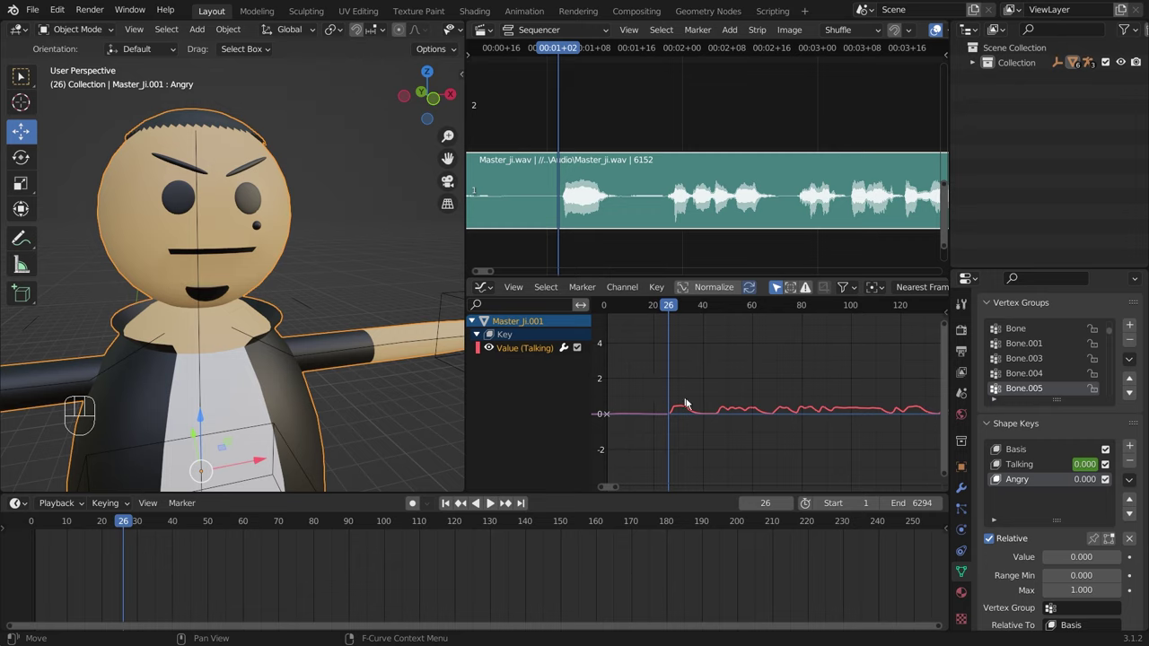
Step: Delete the remaining Talking curve channel, leaving the graph editor empty and Talking unkeyed at 0
{"action": "left_click", "coordinate": [645, 389]}
{"action": "left_click", "coordinate": [535, 351]}
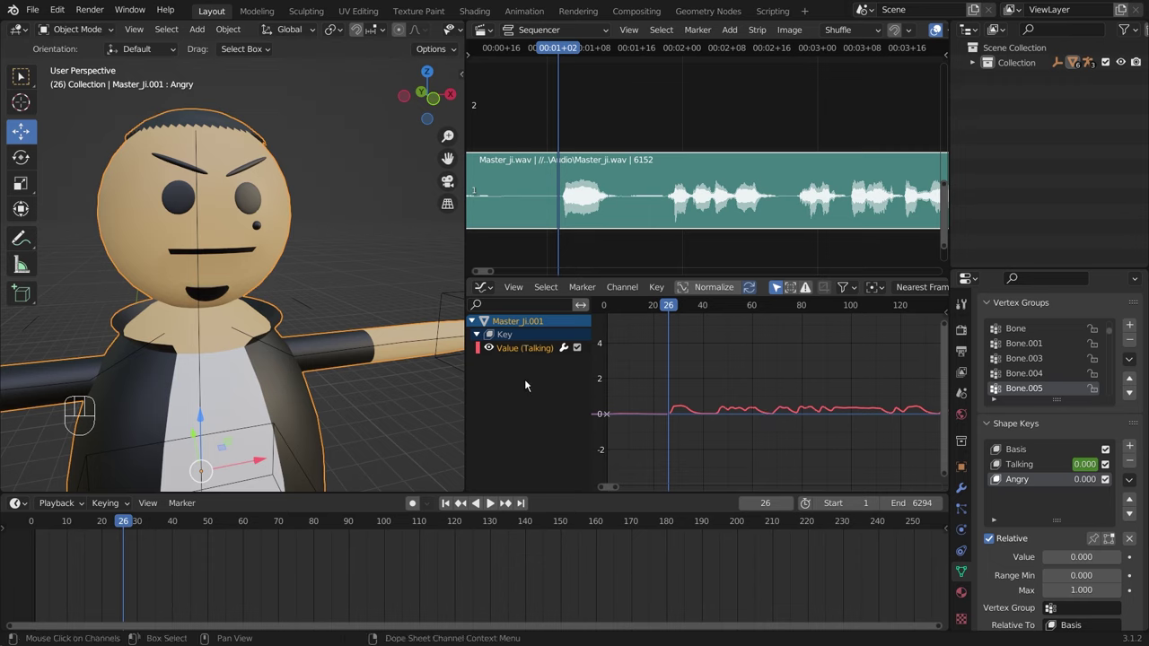
{"action": "key", "text": "Delete"}
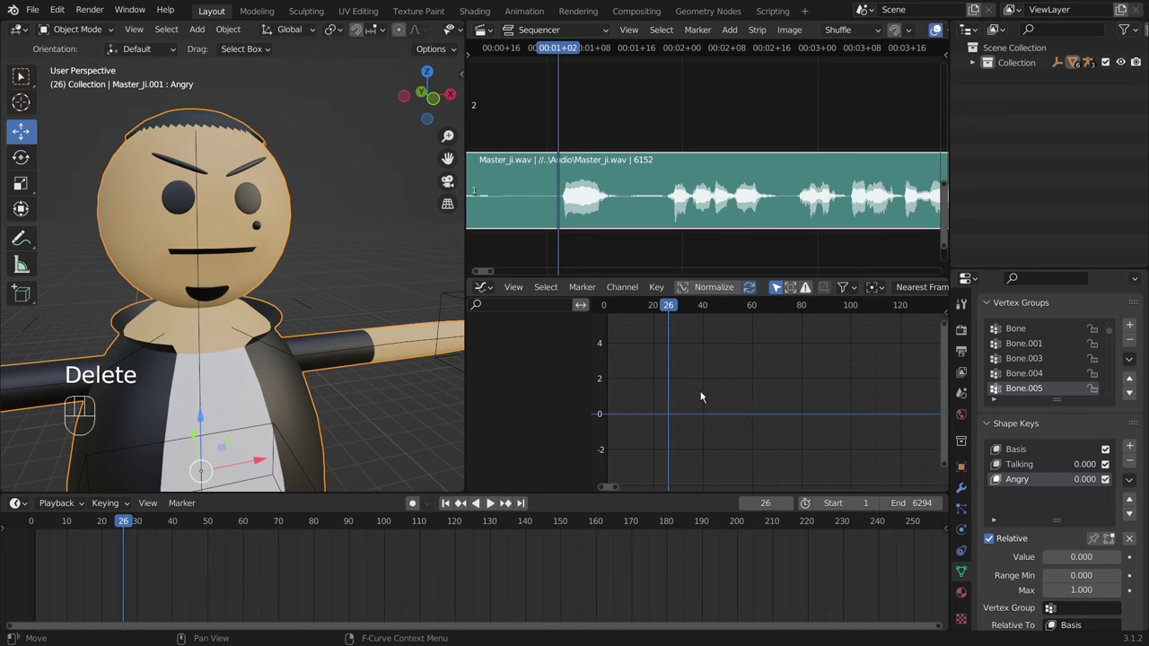
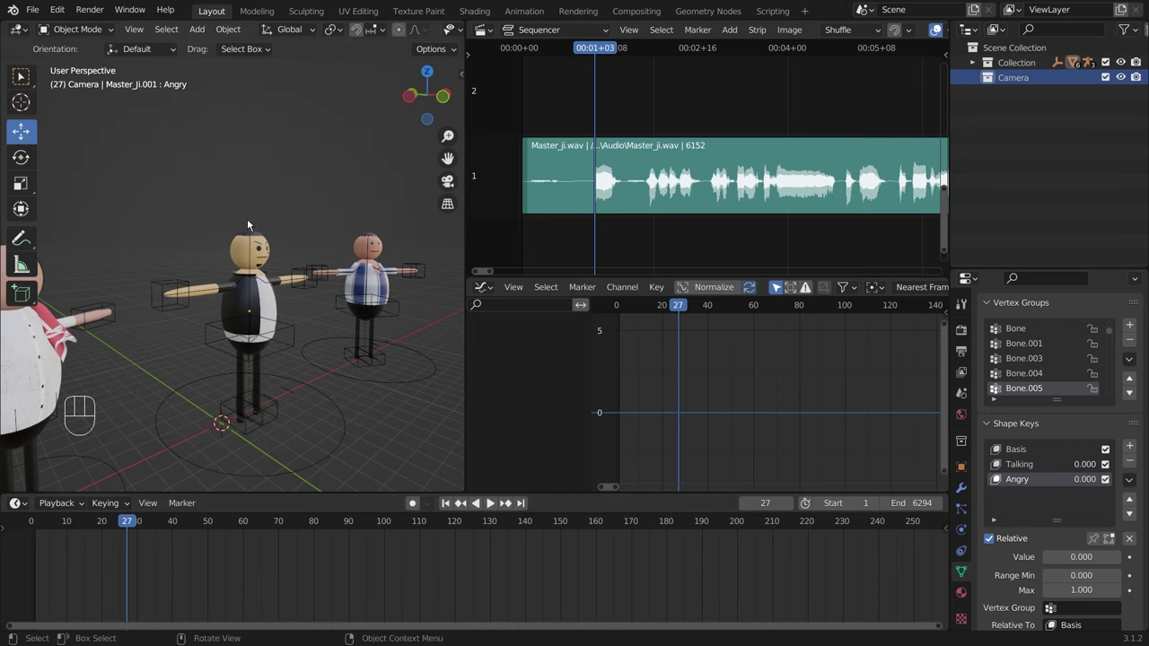
Step: Frame the black-suited character in a maximized viewport, add a Camera and align it to that view
{"action": "left_click_drag", "start_coordinate": [297, 362], "coordinate": [256, 368]}
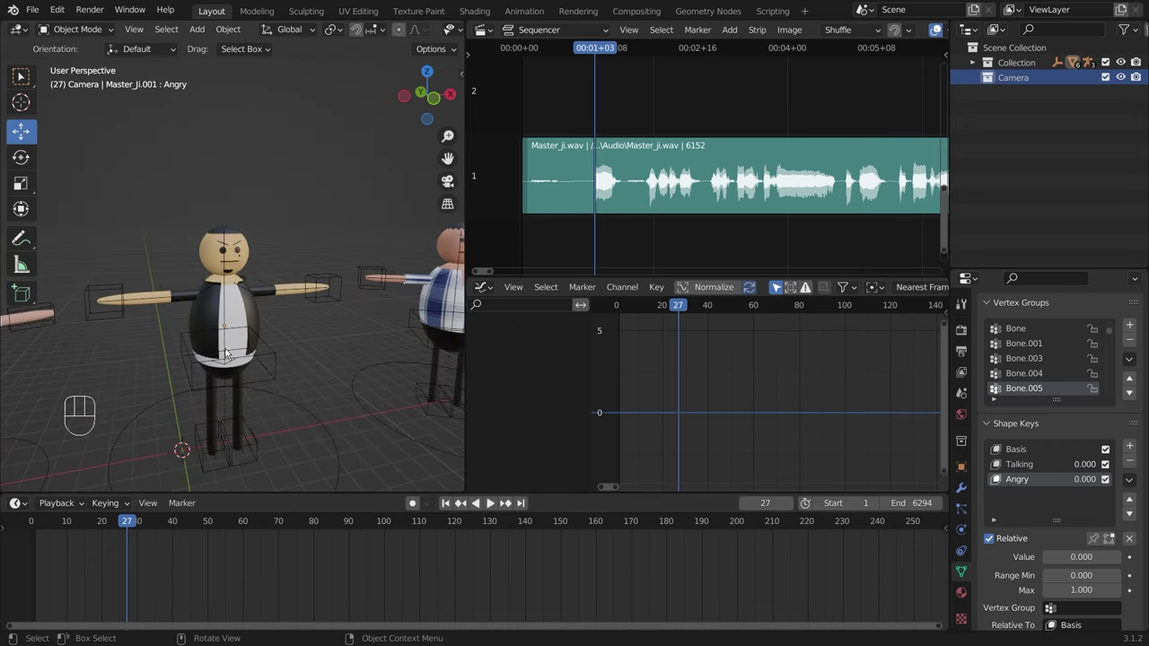
{"action": "left_click_drag", "start_coordinate": [253, 350], "coordinate": [282, 343]}
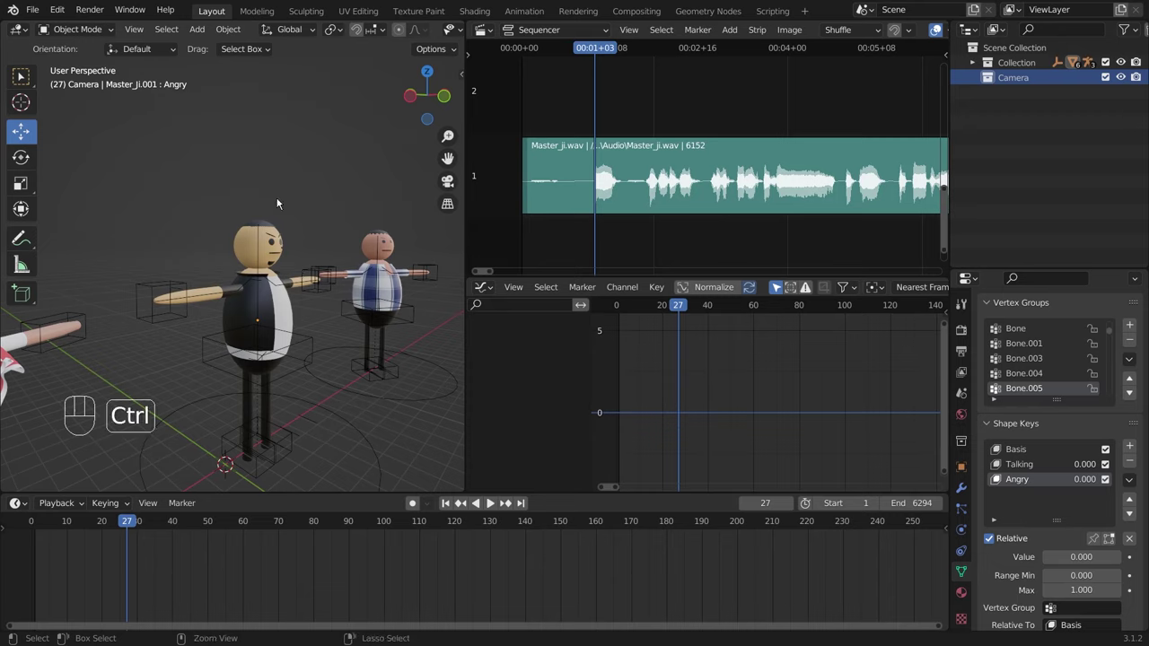
{"action": "key", "text": "ctrl+space"}
{"action": "left_click_drag", "start_coordinate": [454, 280], "coordinate": [636, 181]}
{"action": "key", "text": "shift+a"}
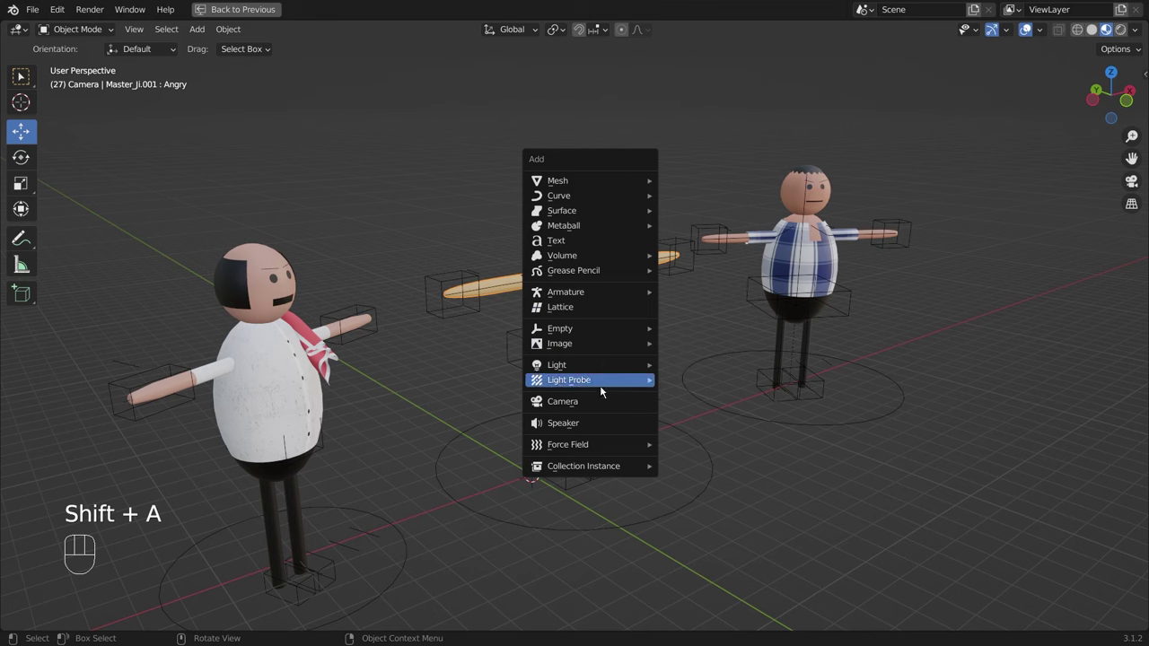
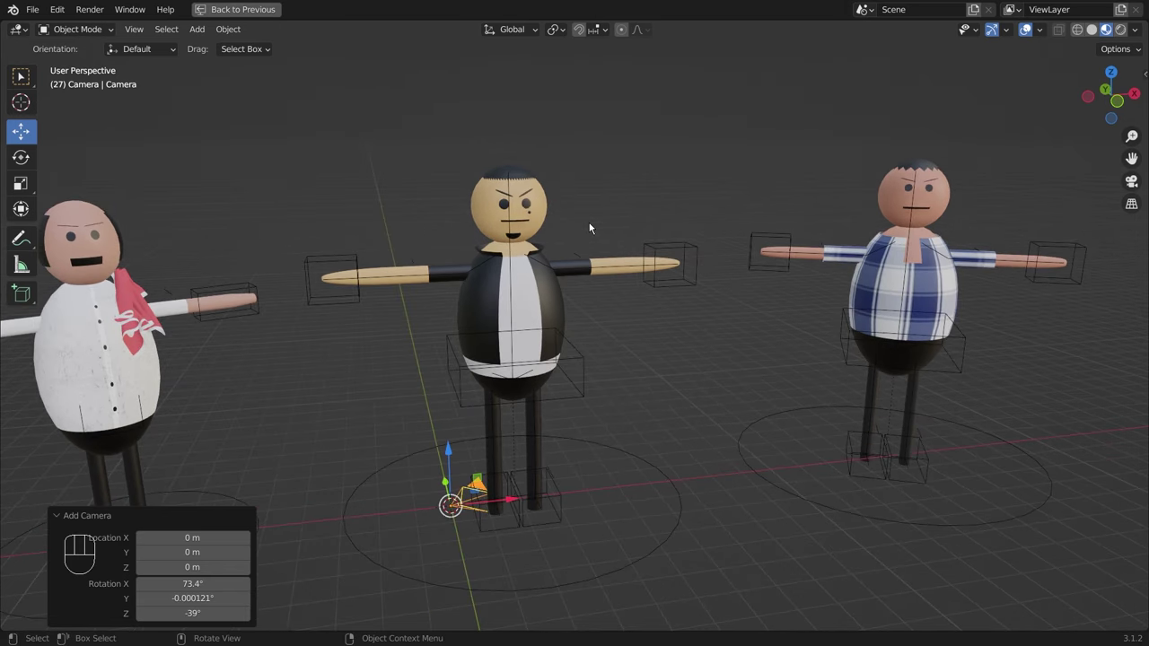
{"action": "key", "text": "ctrl+alt+KP_0"}
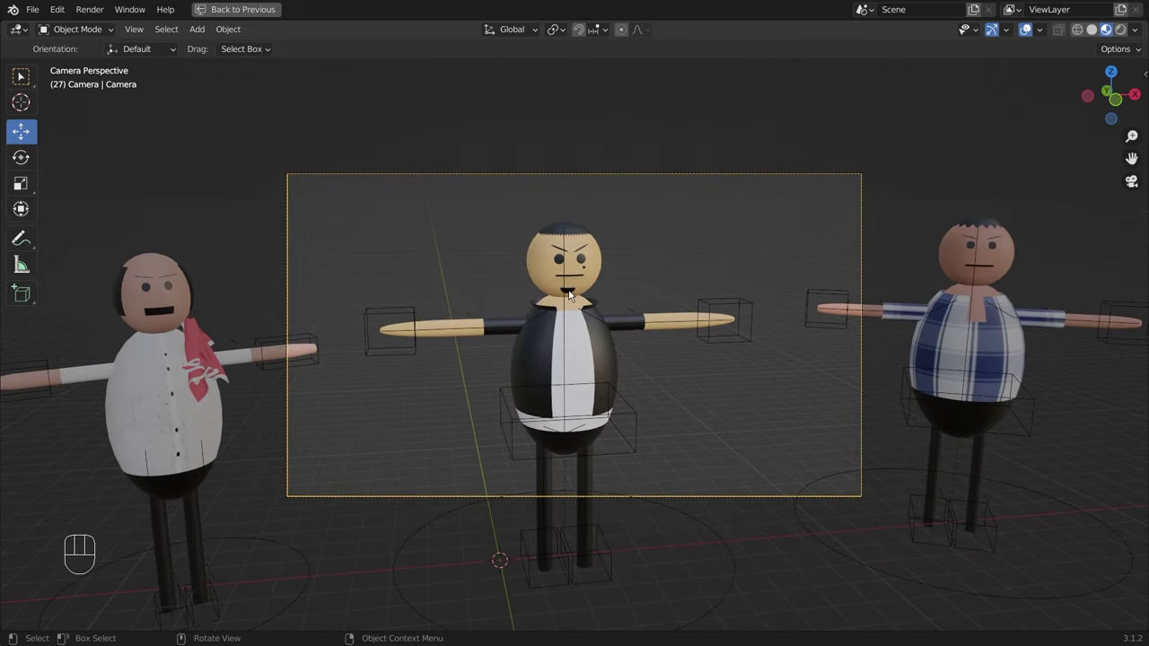
Step: Restore the layout and rename the new camera to Camera1
{"action": "key", "text": "ctrl+space"}
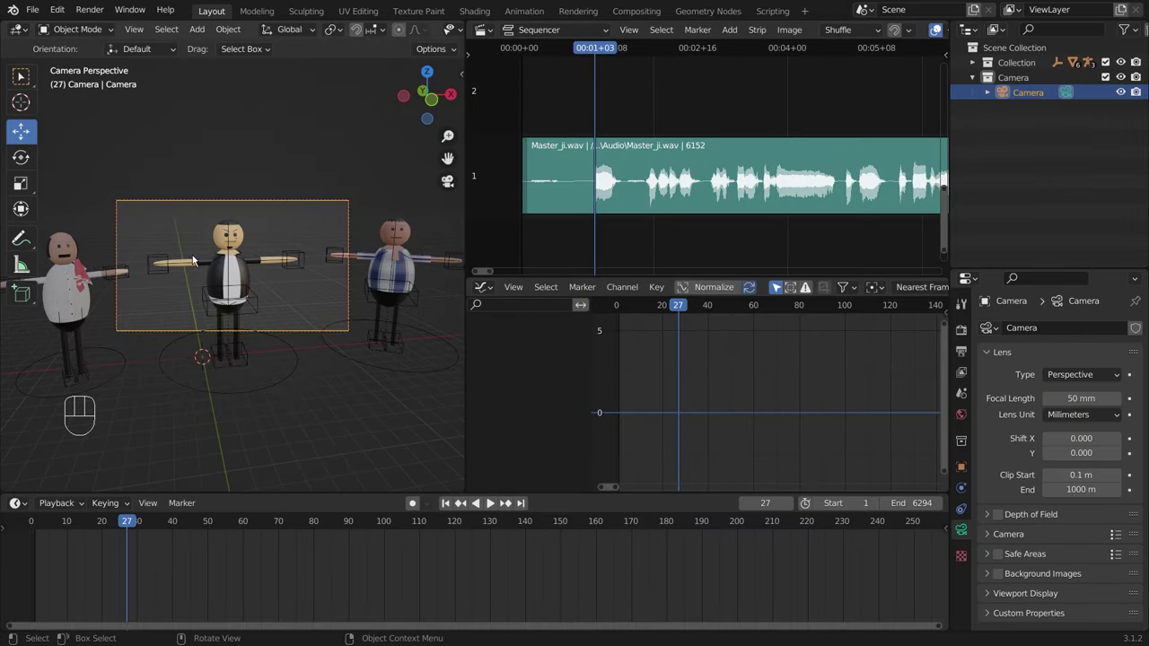
{"action": "left_click_drag", "start_coordinate": [1102, 127], "coordinate": [1050, 150]}
{"action": "key", "text": "KP_0"}
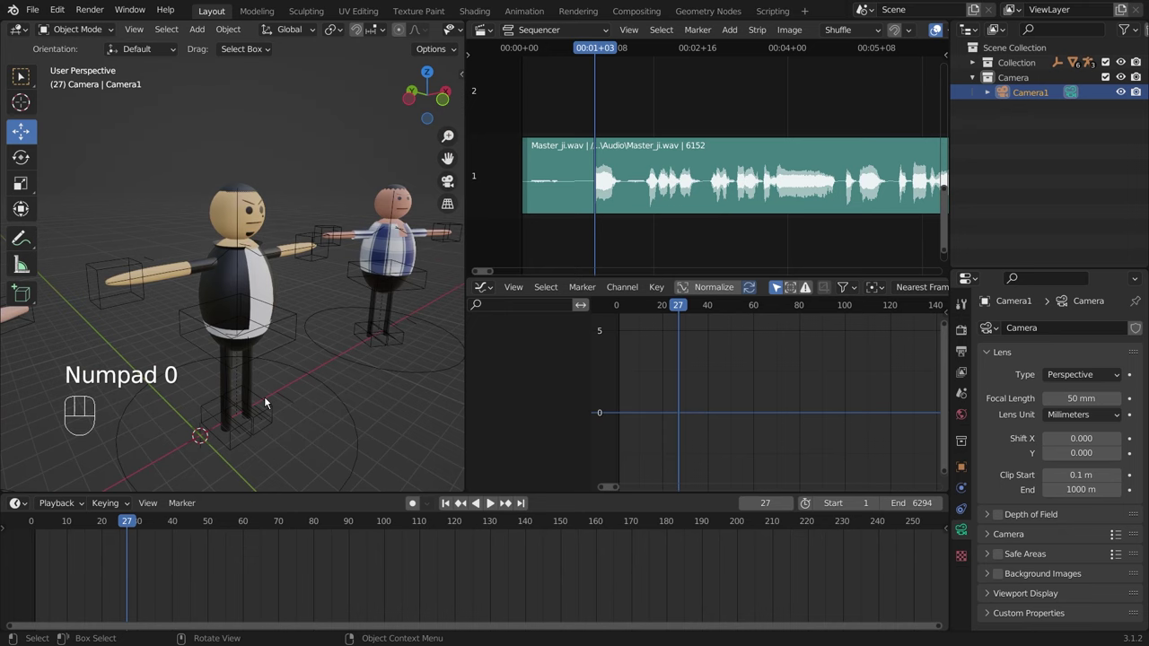
{"action": "key", "text": "KP_0"}
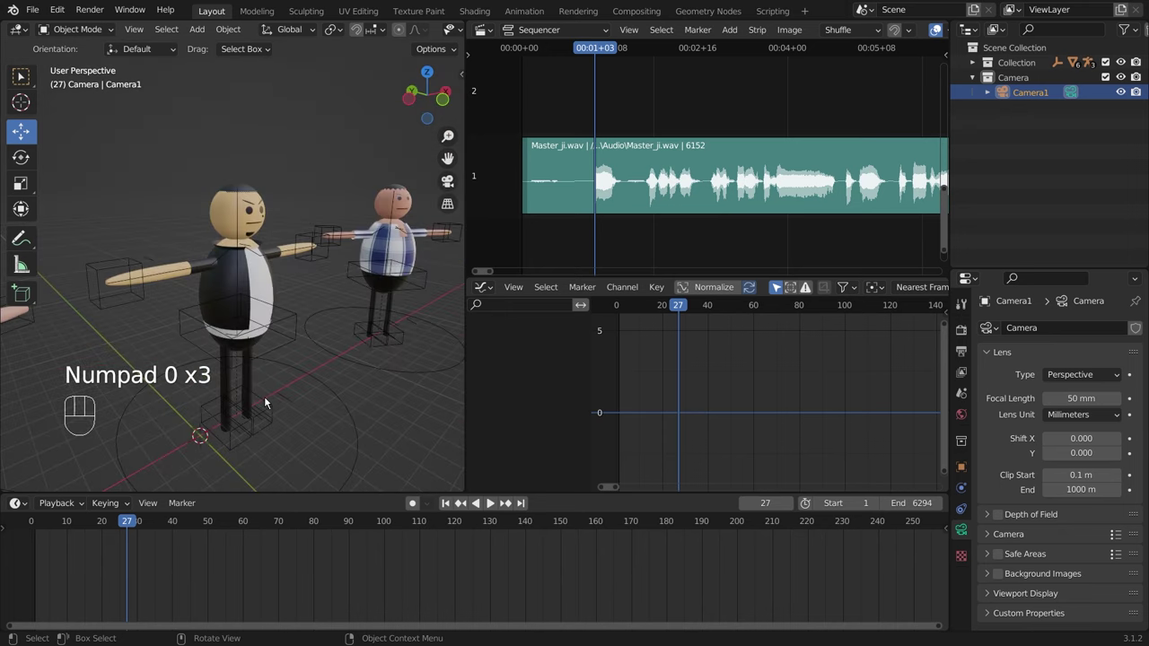
{"action": "left_click_drag", "start_coordinate": [383, 278], "coordinate": [261, 267]}
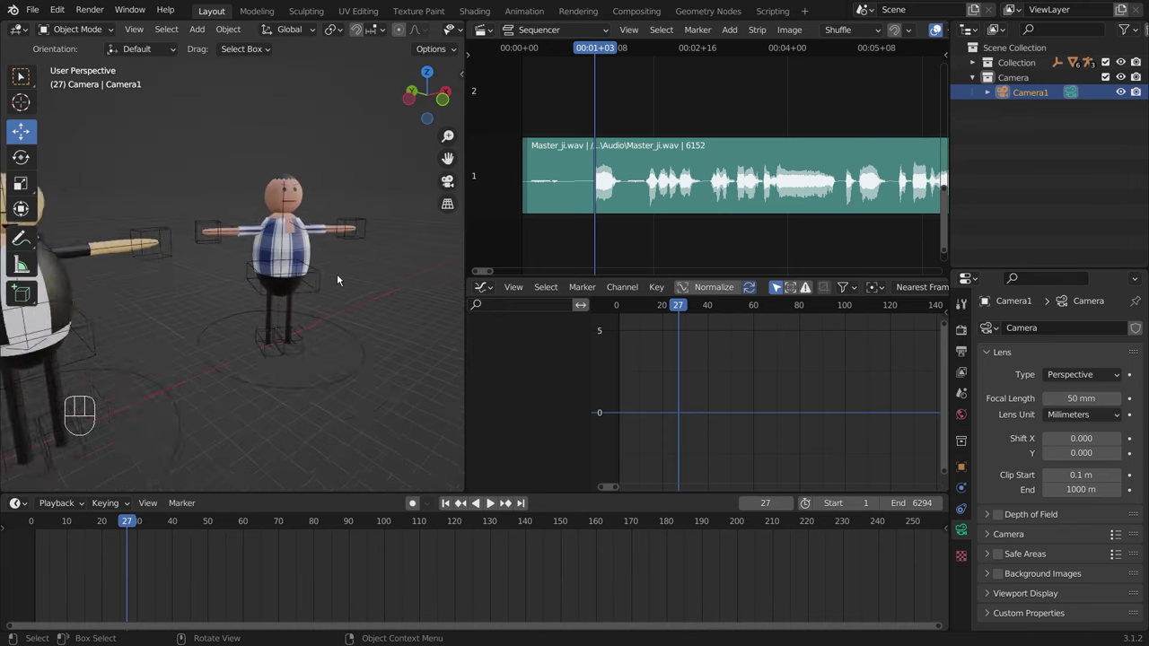
Step: Turn the maximized view toward the plaid-shirt character, add a second camera aligned to it and check it full-size
{"action": "key", "text": "ctrl+space"}
{"action": "left_click_drag", "start_coordinate": [935, 297], "coordinate": [836, 198]}
{"action": "key", "text": "shift+a"}
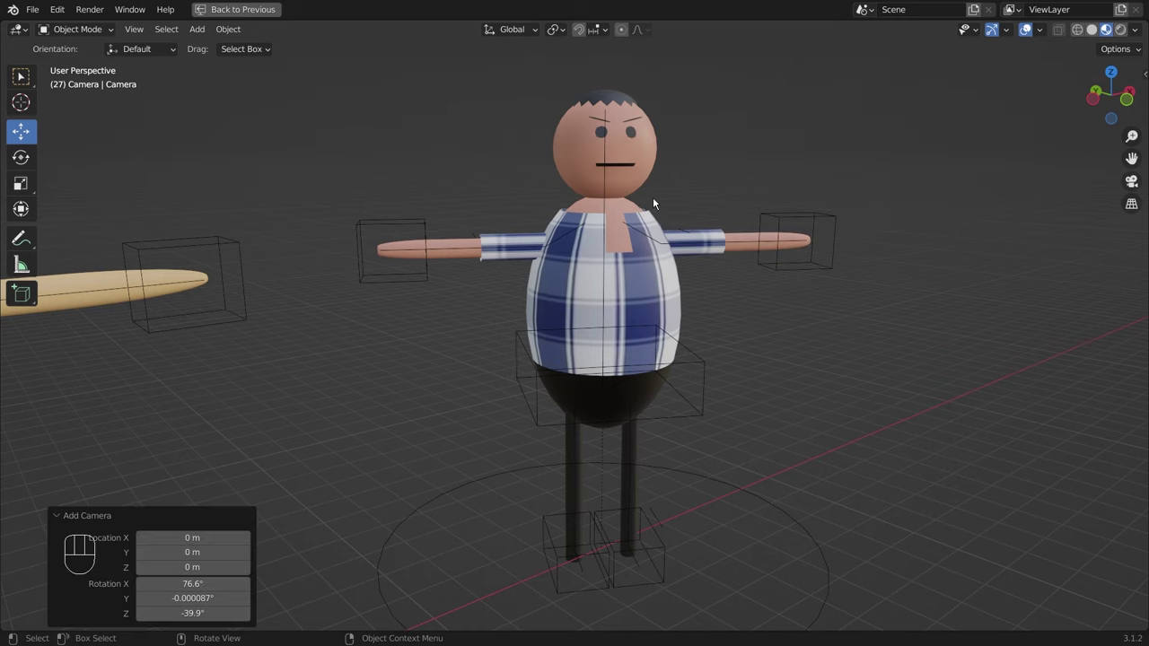
{"action": "key", "text": "ctrl+alt+KP_0"}
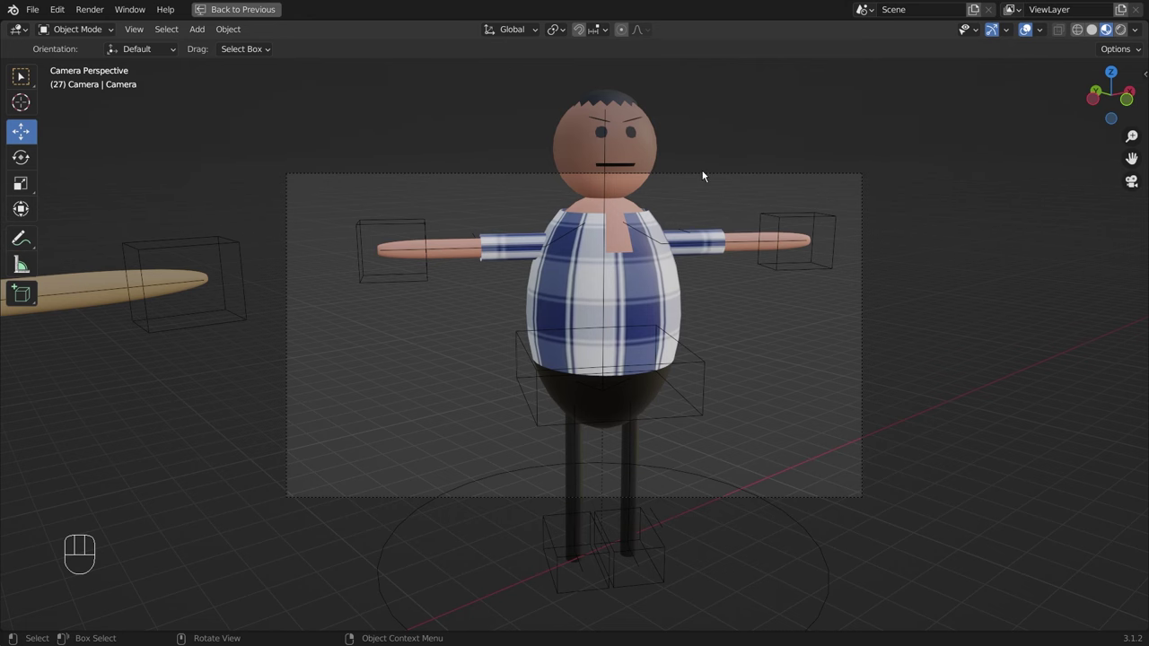
{"action": "key", "text": "ctrl+space"}
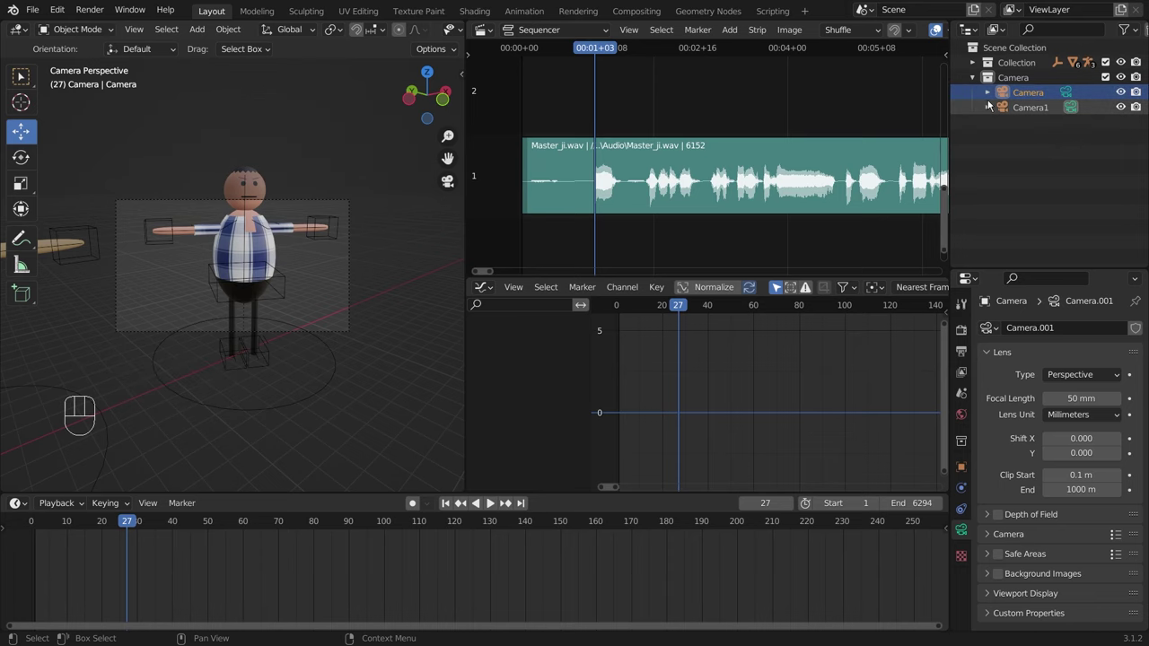
{"action": "key", "text": "ctrl+space"}
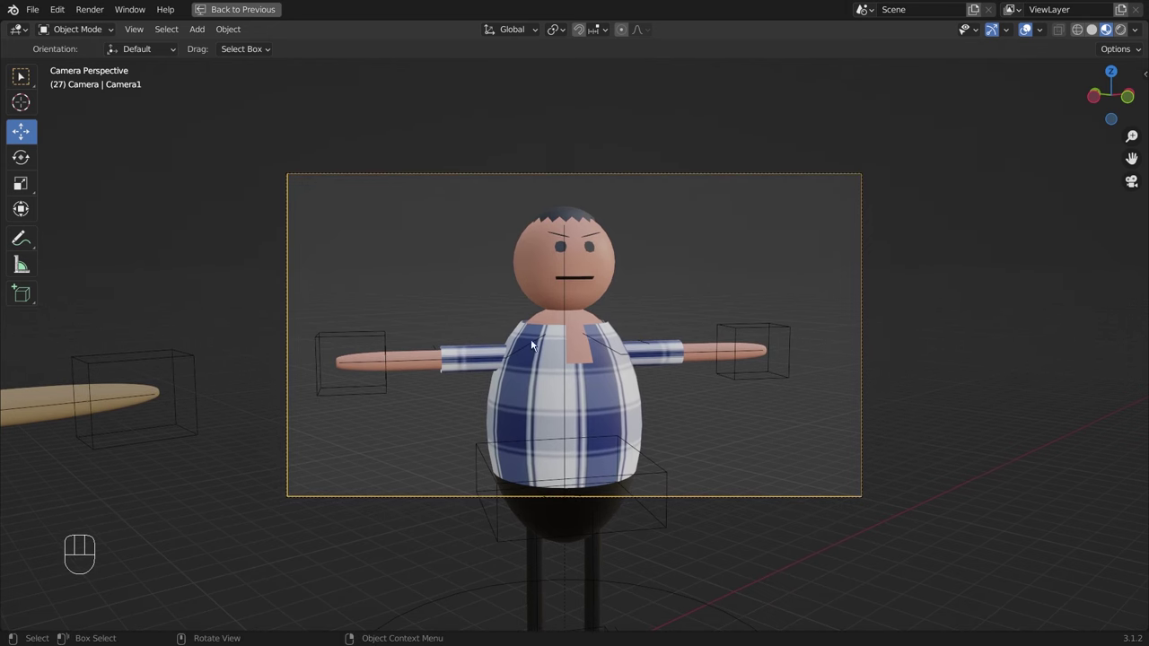
{"action": "key", "text": "ctrl+space"}
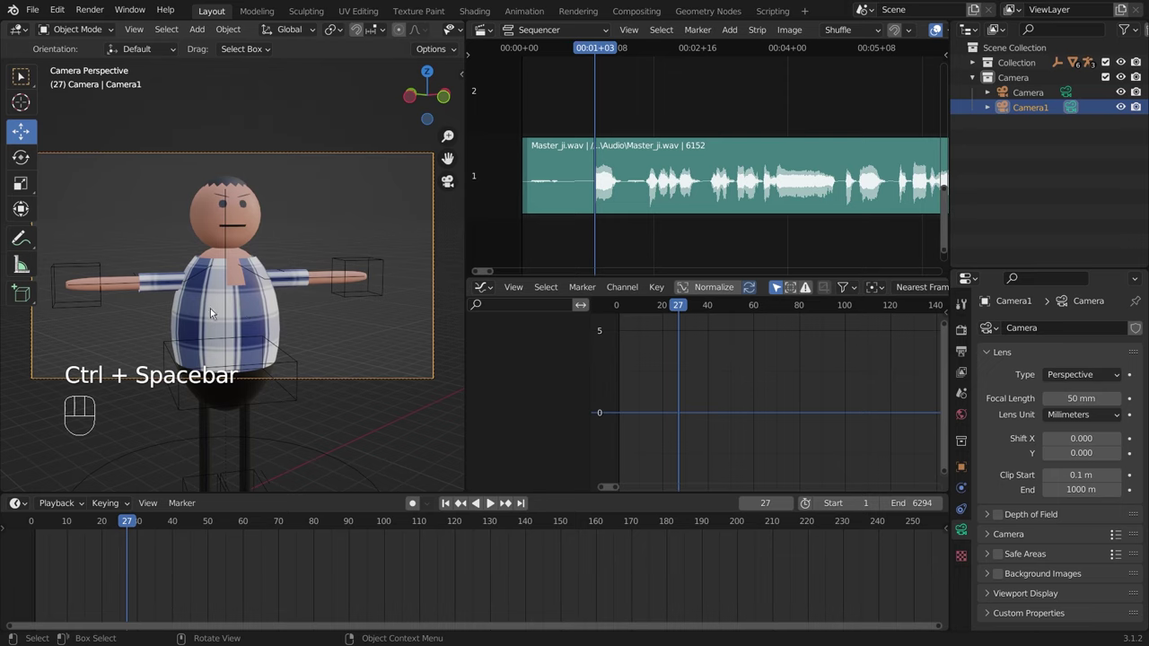
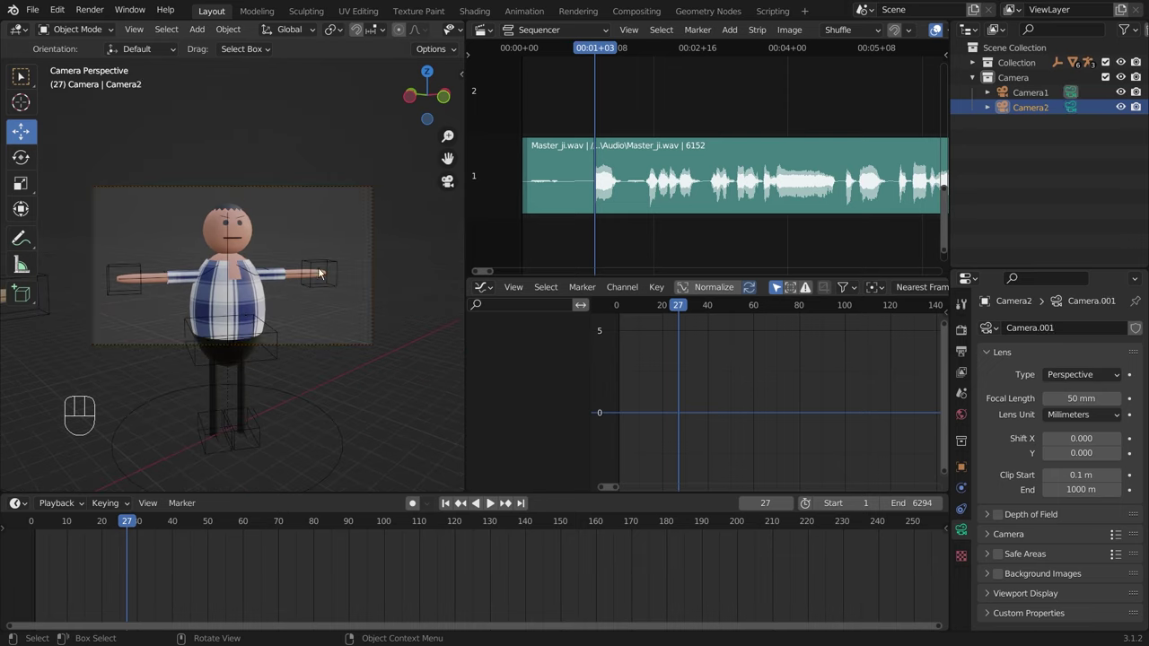
Step: Orbit to review both cameras in the scene, then play and stop the dialogue audio
{"action": "left_click_drag", "start_coordinate": [396, 237], "coordinate": [348, 252]}
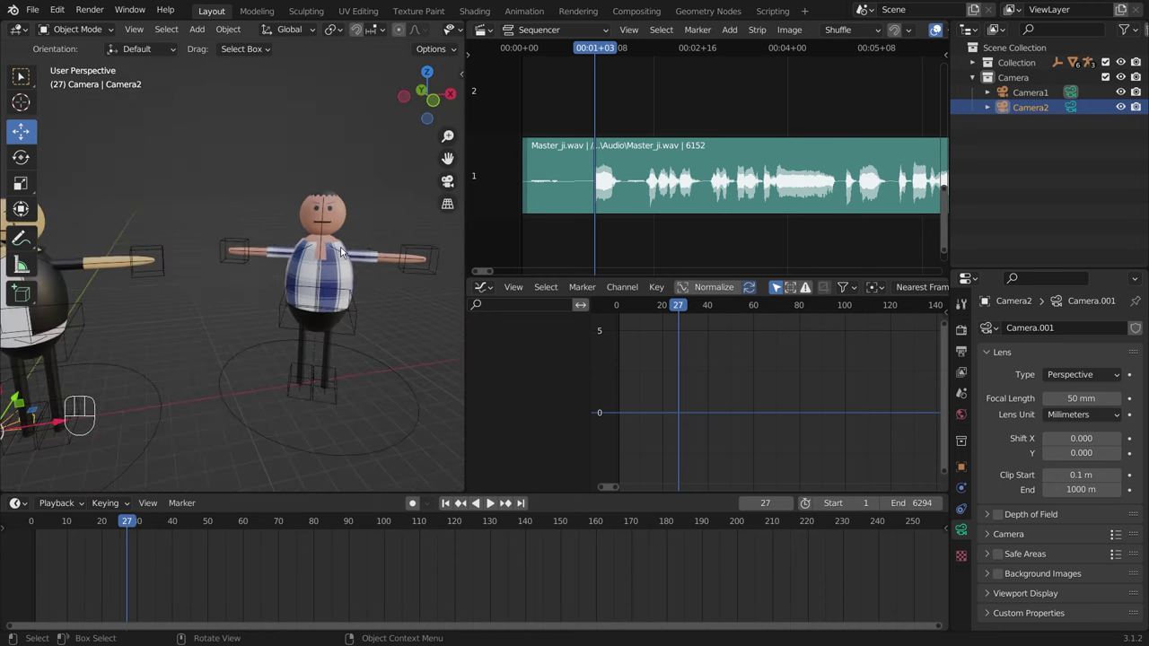
{"action": "left_click_drag", "start_coordinate": [179, 277], "coordinate": [276, 278]}
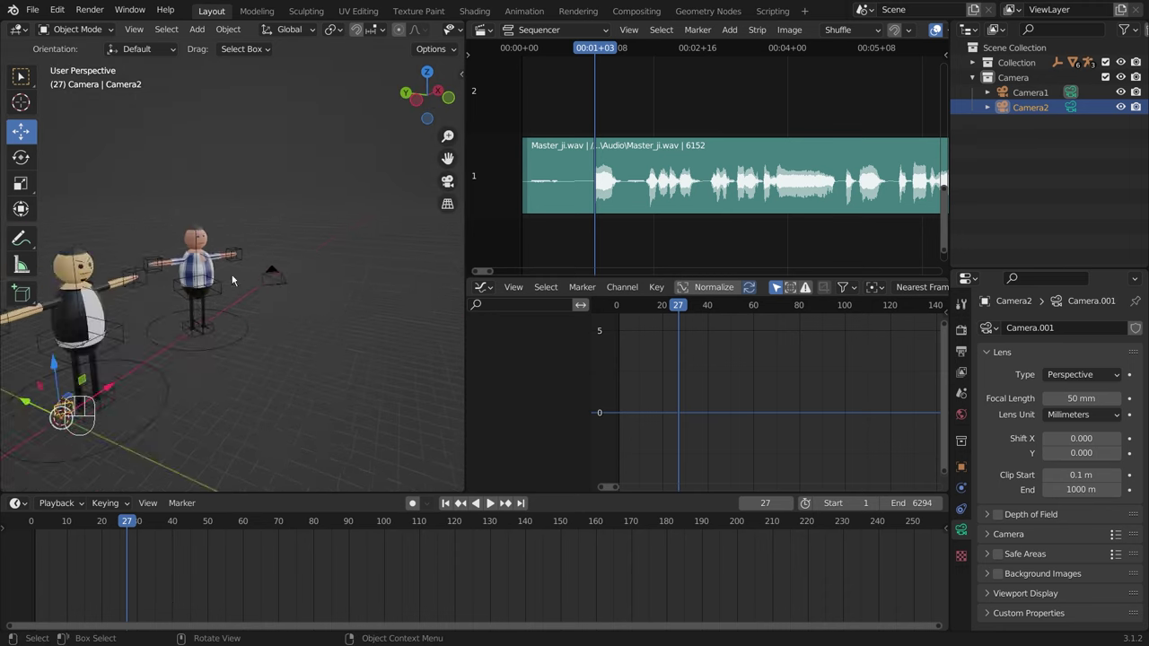
{"action": "left_click_drag", "start_coordinate": [213, 276], "coordinate": [143, 288]}
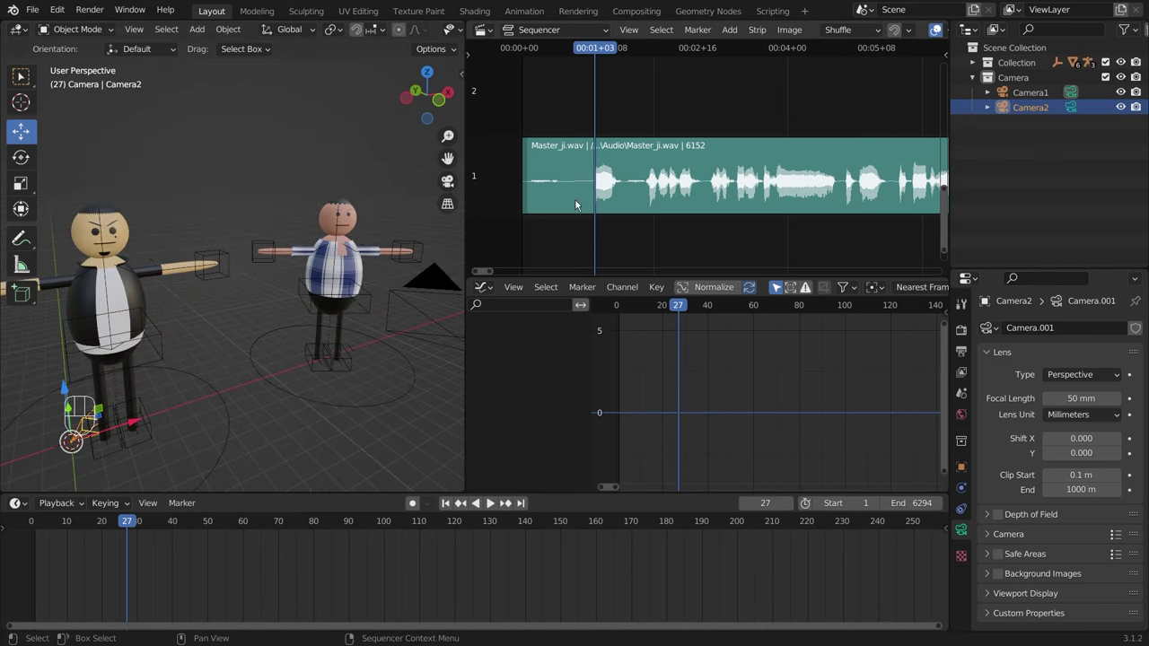
{"action": "left_click", "coordinate": [596, 53]}
{"action": "key", "text": "space"}
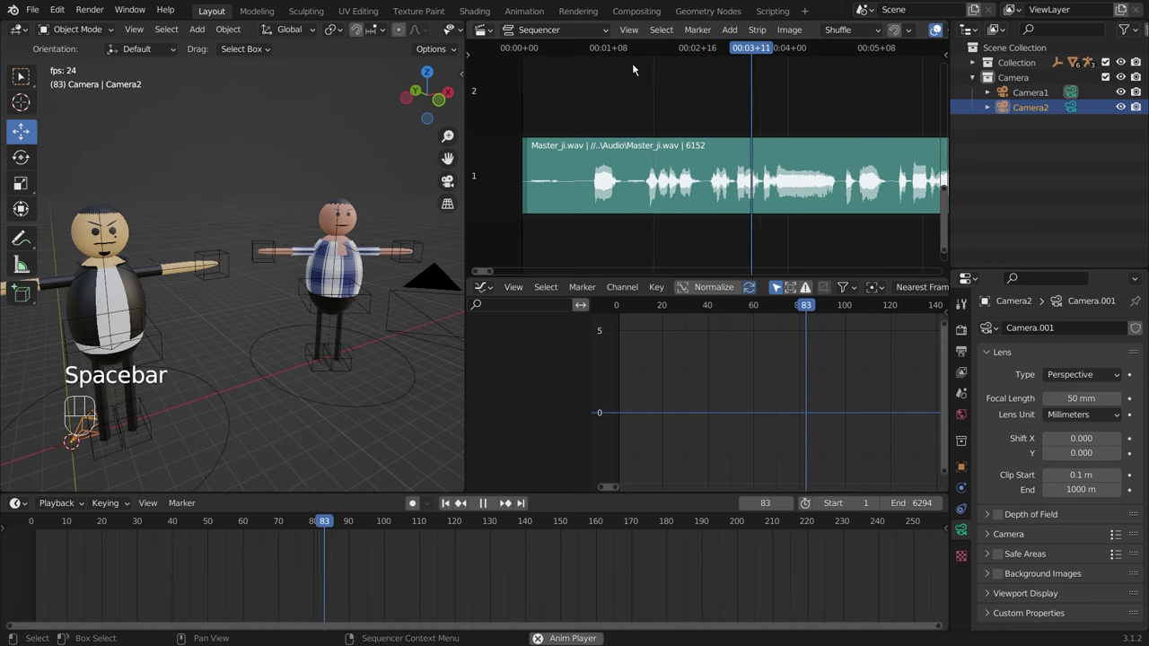
{"action": "key", "text": "space"}
Step: Scrub the playhead back to frame 25, just before speech begins in the first dialogue strip
{"action": "left_click", "coordinate": [605, 51]}
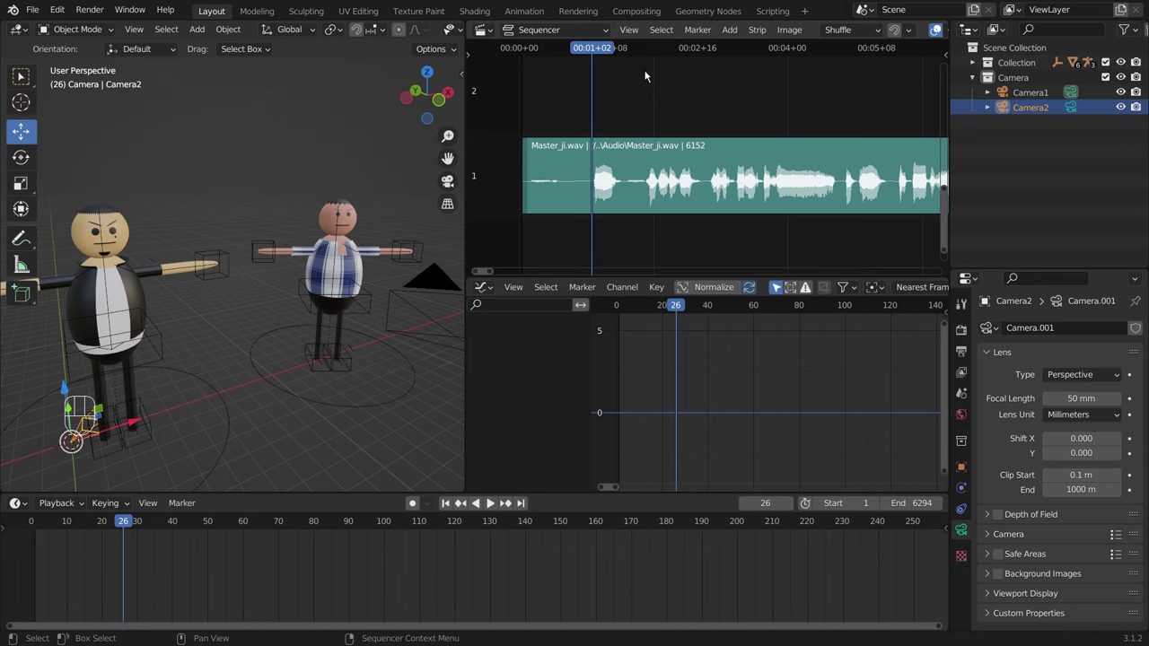
{"action": "key", "text": "space"}
{"action": "key", "text": "space"}
{"action": "left_click", "coordinate": [600, 118]}
{"action": "left_click_drag", "start_coordinate": [699, 50], "coordinate": [595, 59]}
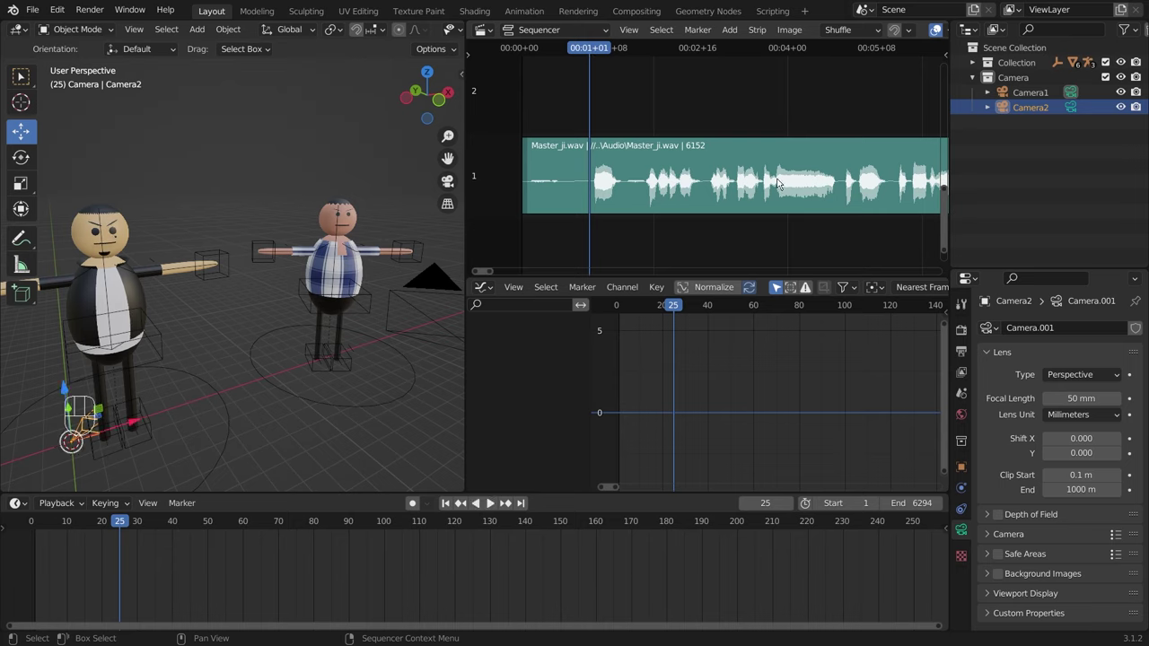
Step: Split the first dialogue strip at the playhead, delete the silent leading piece and review the result around frame 66
{"action": "key", "text": "k"}
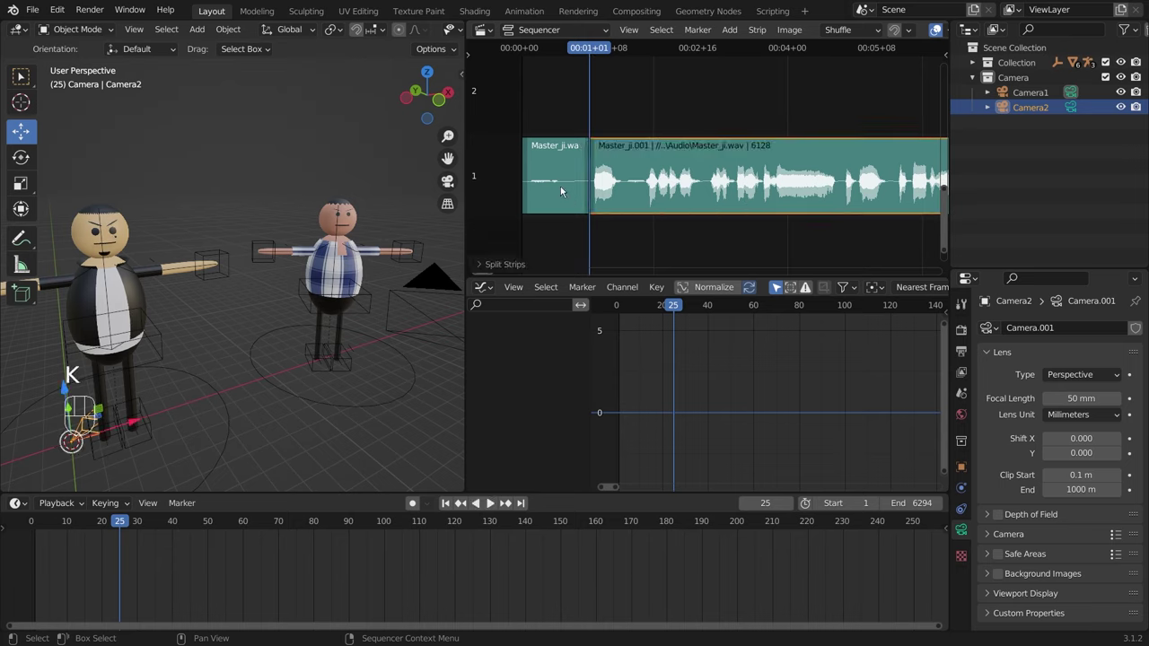
{"action": "left_click", "coordinate": [562, 188]}
{"action": "key", "text": "Delete"}
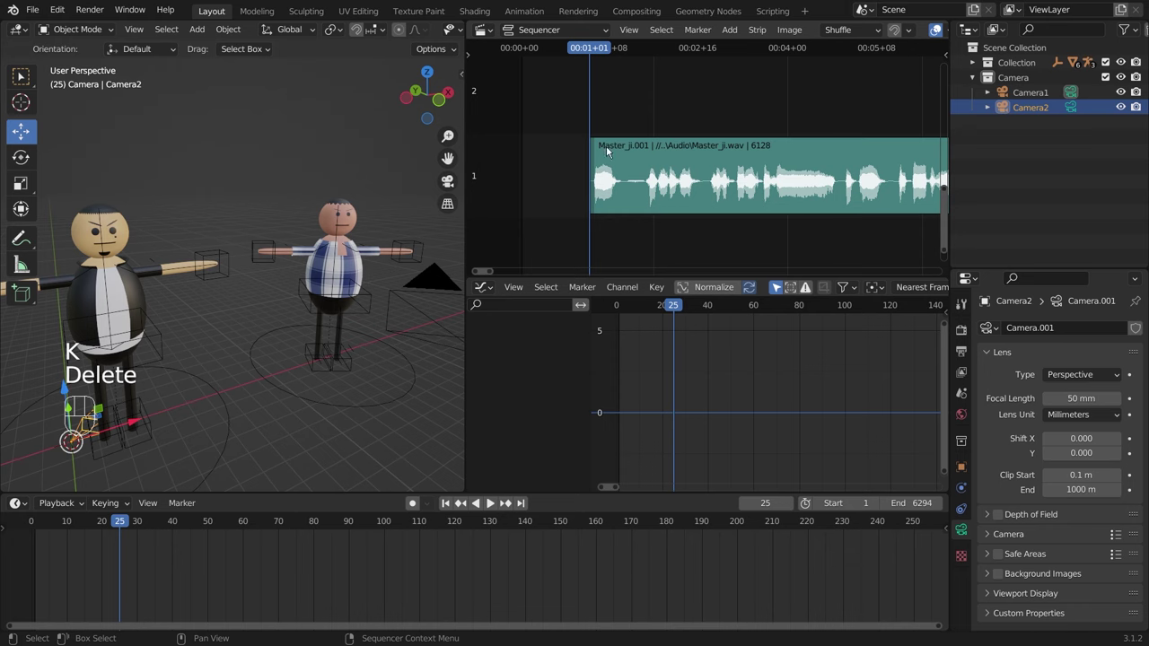
{"action": "key", "text": "space"}
{"action": "key", "text": "space"}
{"action": "left_click", "coordinate": [714, 56]}
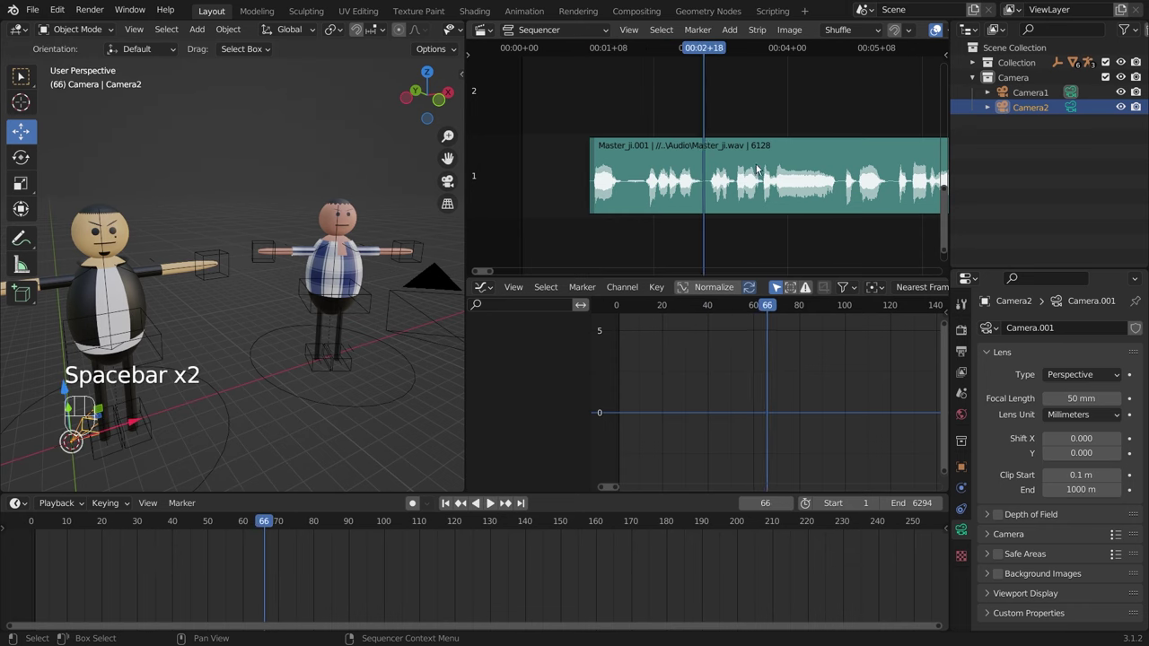
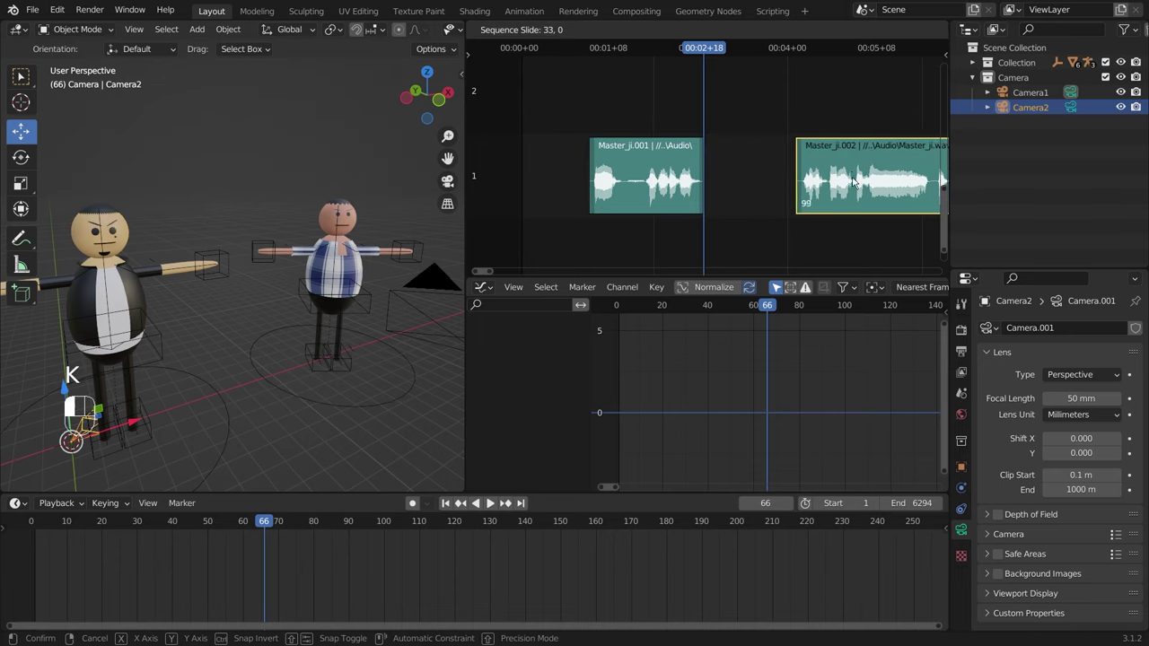
{"action": "left_click", "coordinate": [590, 49]}
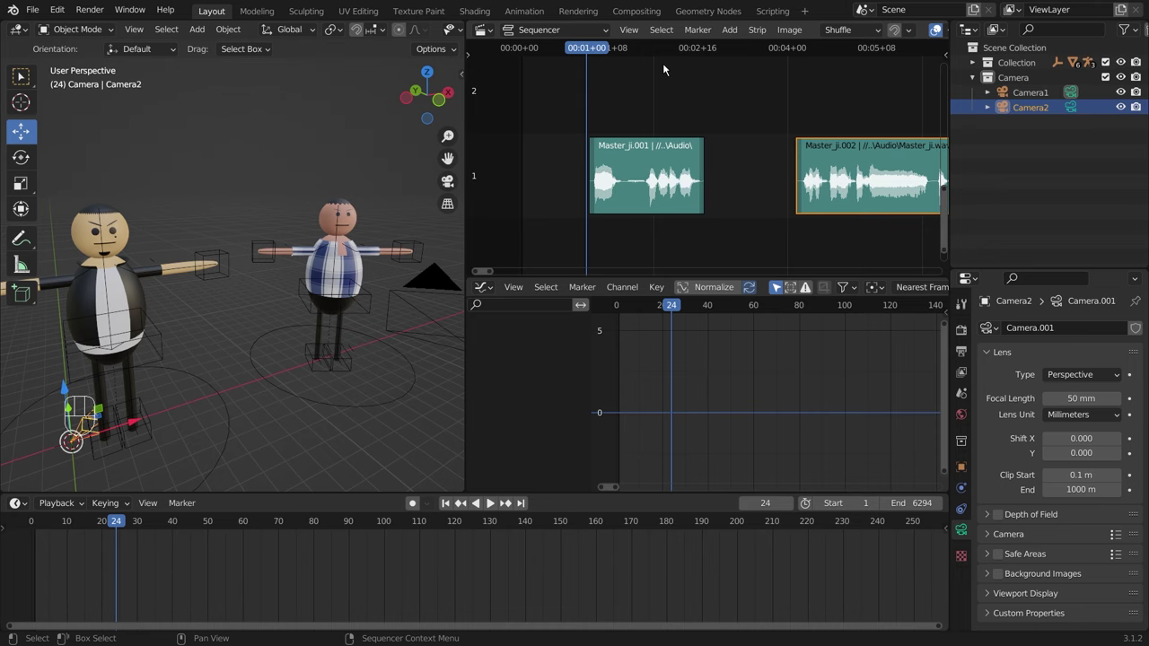
Step: Cut the dialogue strip at frames 38 and 45 and delete the short piece between the cuts
{"action": "key", "text": "space"}
{"action": "key", "text": "space"}
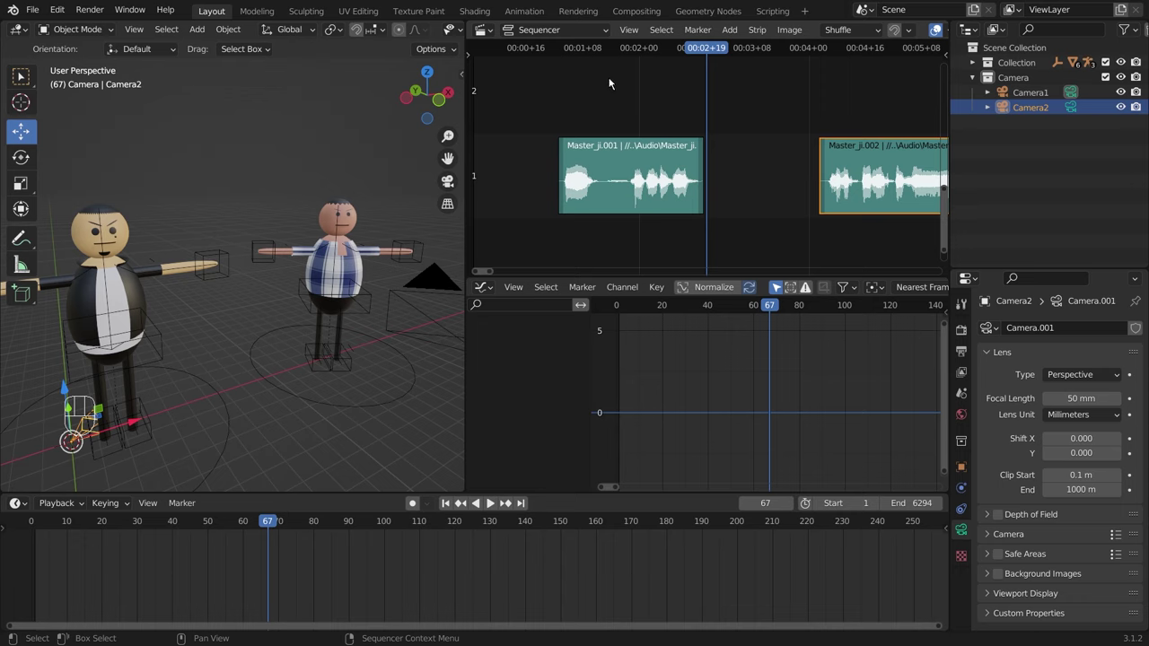
{"action": "left_click", "coordinate": [604, 52]}
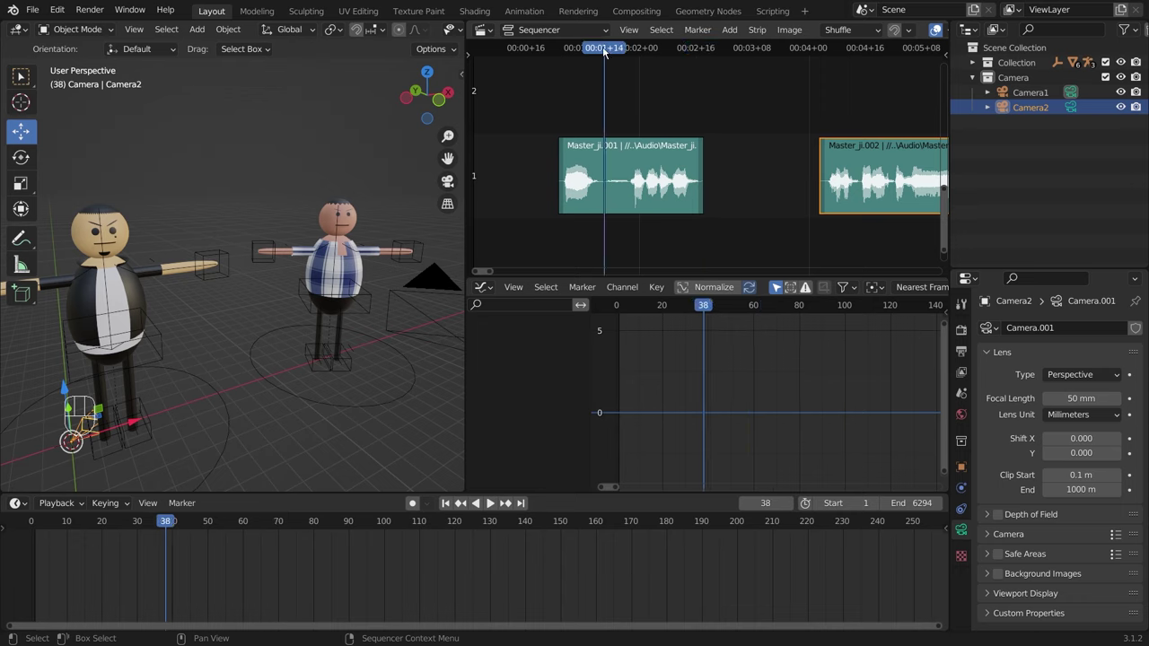
{"action": "key", "text": "k"}
{"action": "key", "text": "k"}
{"action": "left_click_drag", "start_coordinate": [604, 50], "coordinate": [636, 51]}
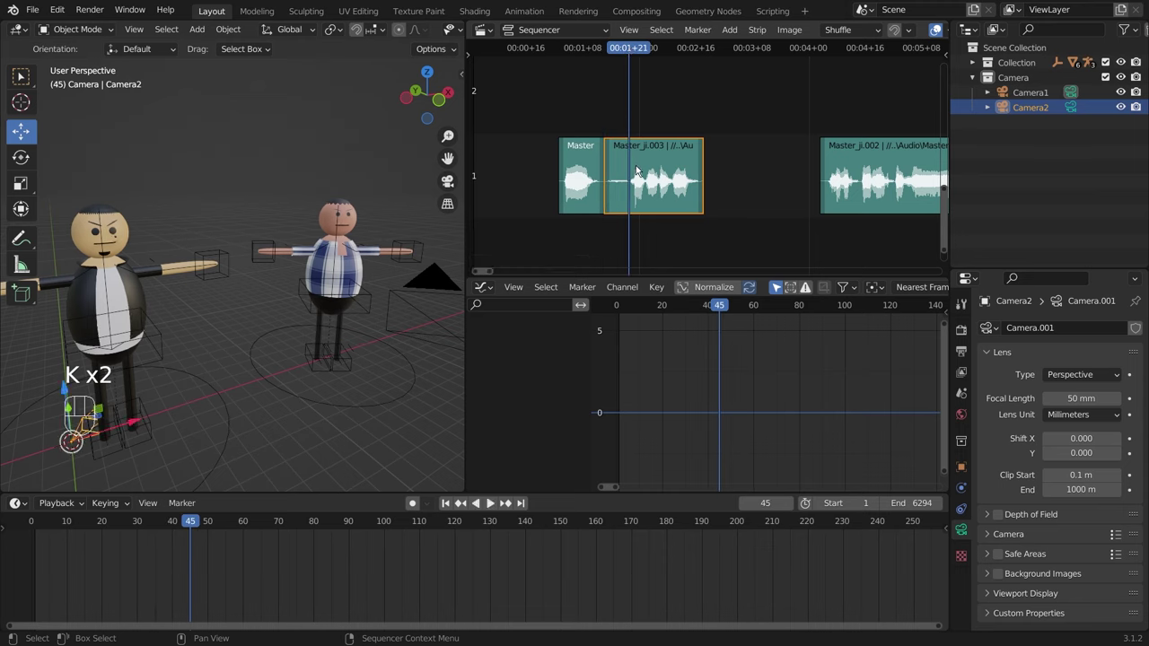
{"action": "key", "text": "k"}
{"action": "key", "text": "Delete"}
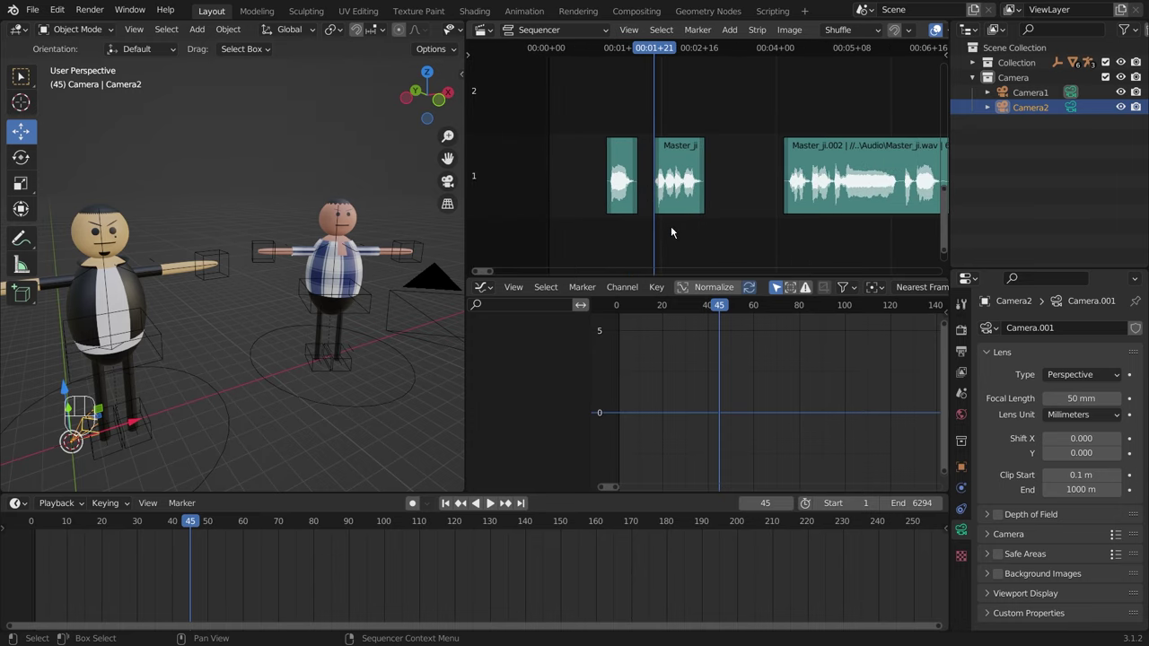
Step: Select the two short dialogue pieces, then pick Camera1 in the Outliner while orbiting to find it
{"action": "left_click", "coordinate": [622, 232]}
{"action": "left_click_drag", "start_coordinate": [649, 239], "coordinate": [736, 105]}
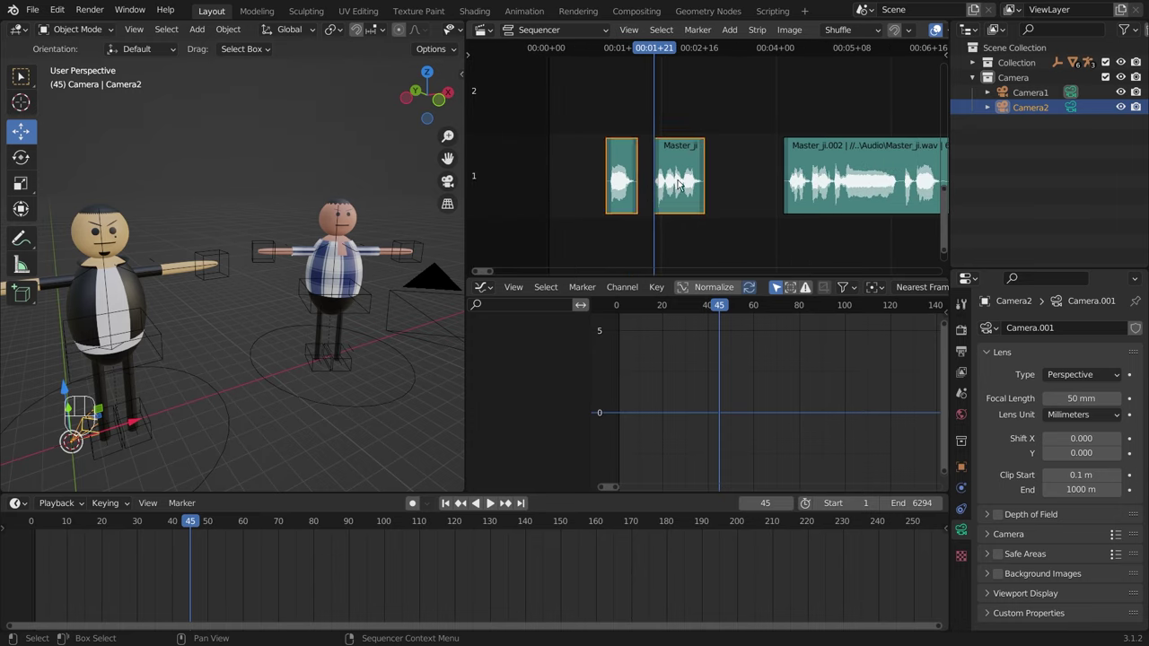
{"action": "middle_click", "coordinate": [307, 365]}
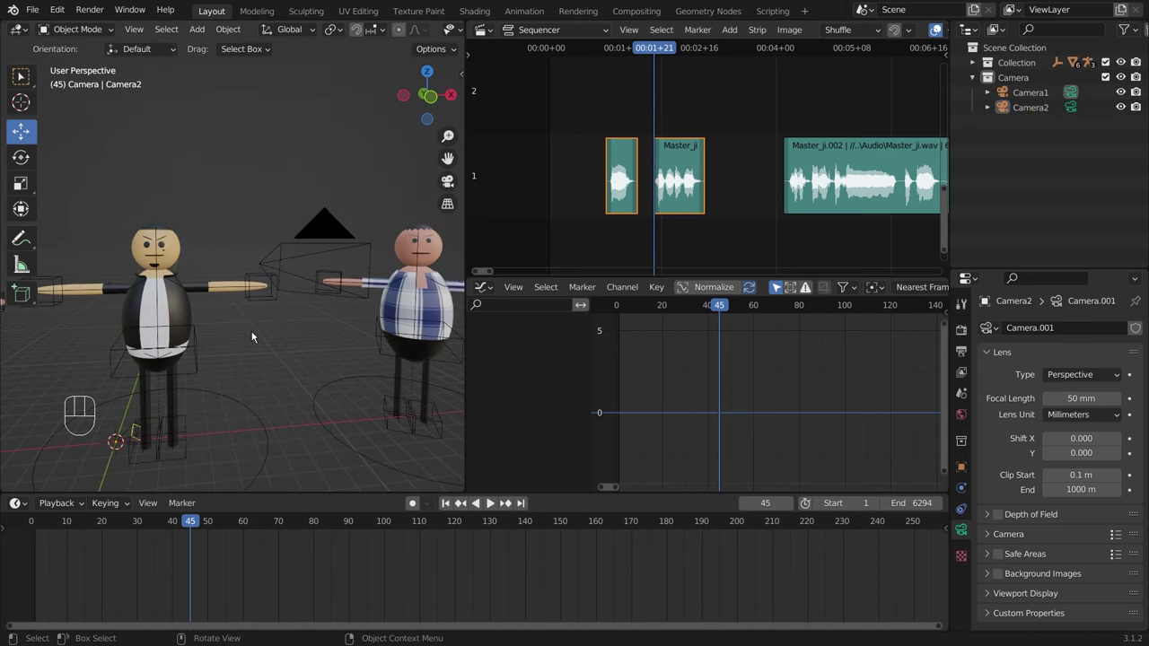
{"action": "left_click_drag", "start_coordinate": [273, 335], "coordinate": [429, 302]}
{"action": "left_click", "coordinate": [1026, 111]}
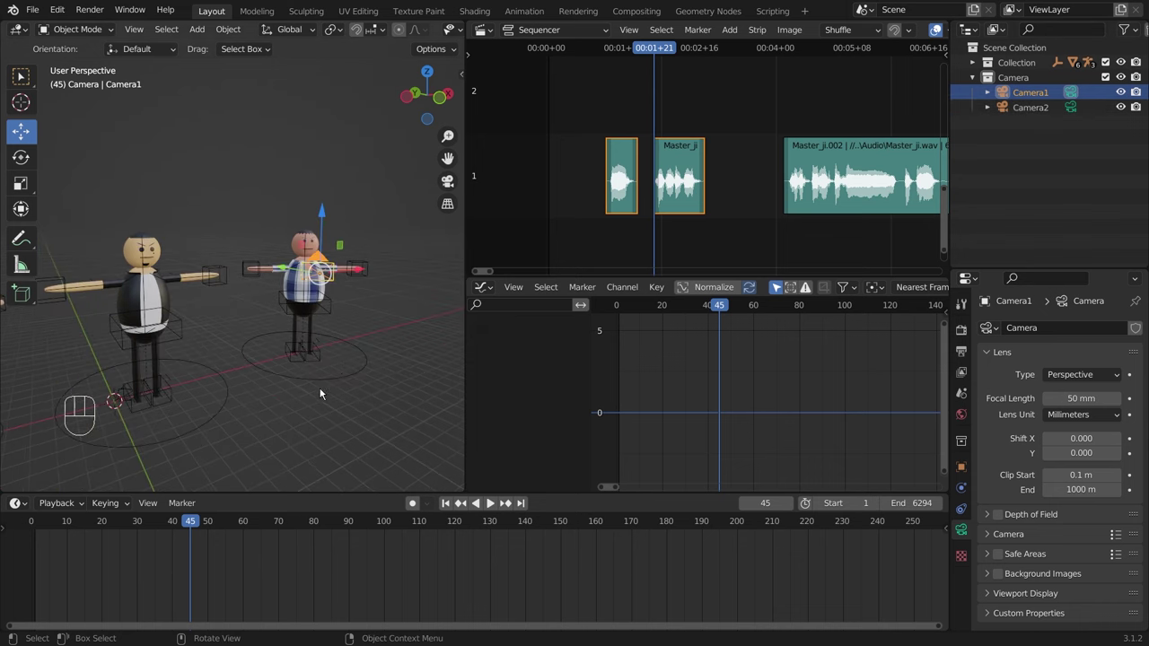
{"action": "left_click_drag", "start_coordinate": [342, 364], "coordinate": [294, 356]}
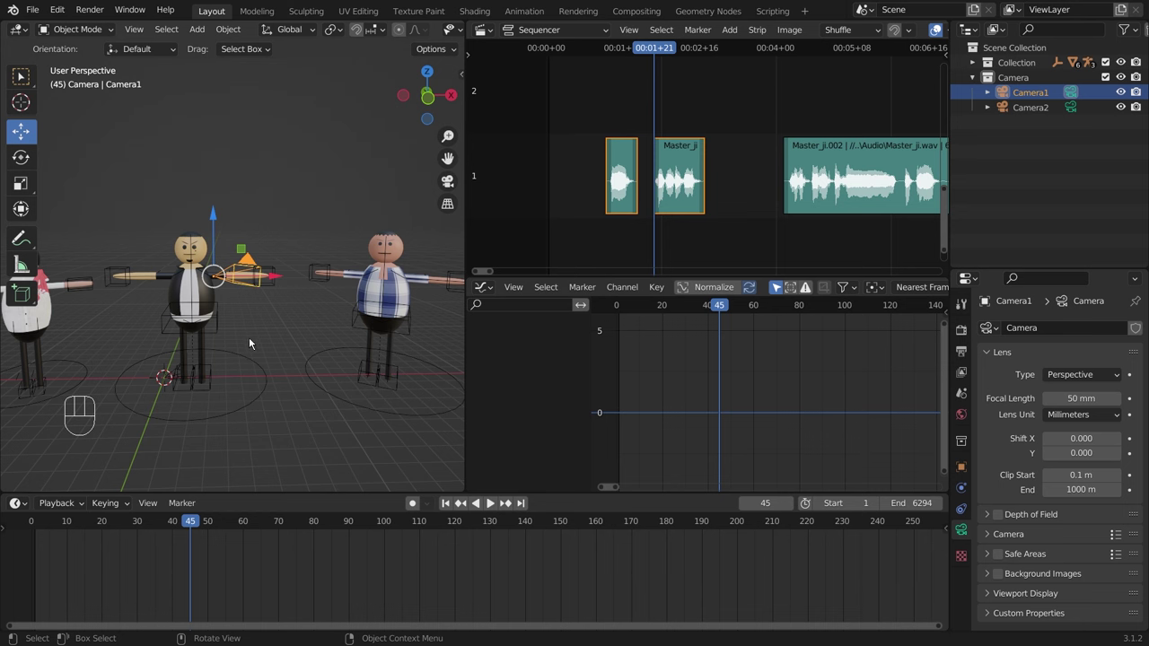
{"action": "left_click_drag", "start_coordinate": [223, 353], "coordinate": [278, 347]}
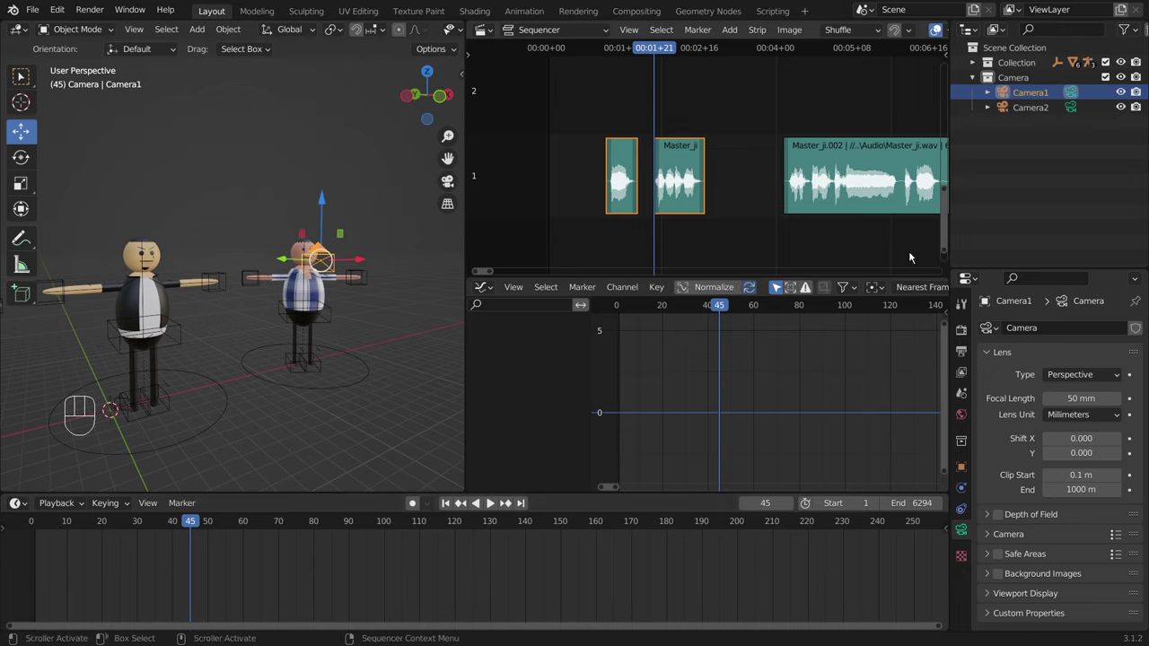
Step: Reselect Camera1 and switch the 3D view to look through it
{"action": "left_click", "coordinate": [1043, 96]}
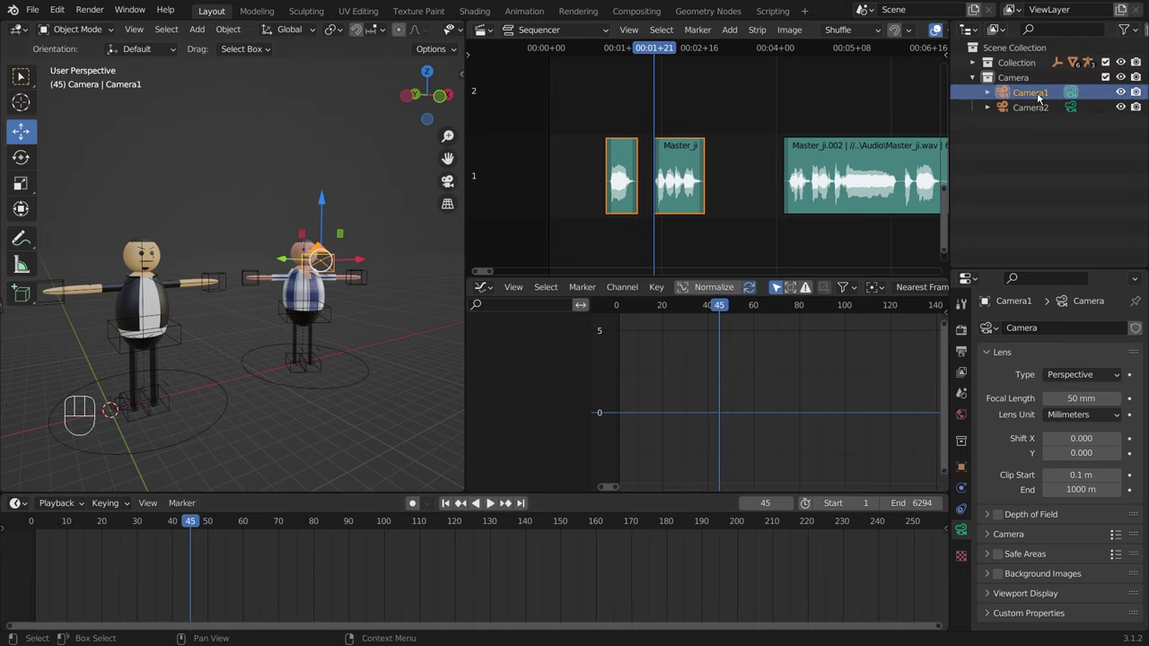
{"action": "left_click_drag", "start_coordinate": [296, 328], "coordinate": [267, 324]}
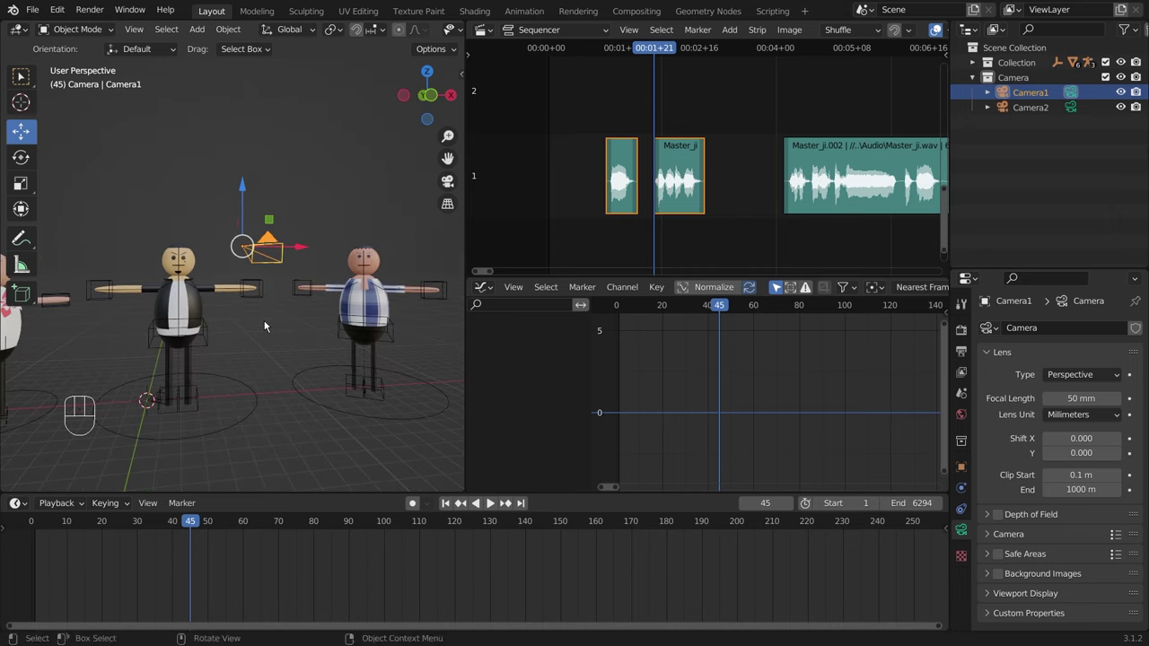
{"action": "left_click_drag", "start_coordinate": [249, 291], "coordinate": [328, 300]}
{"action": "left_click_drag", "start_coordinate": [327, 274], "coordinate": [331, 310]}
{"action": "key", "text": "ctrl+alt+KP_0"}
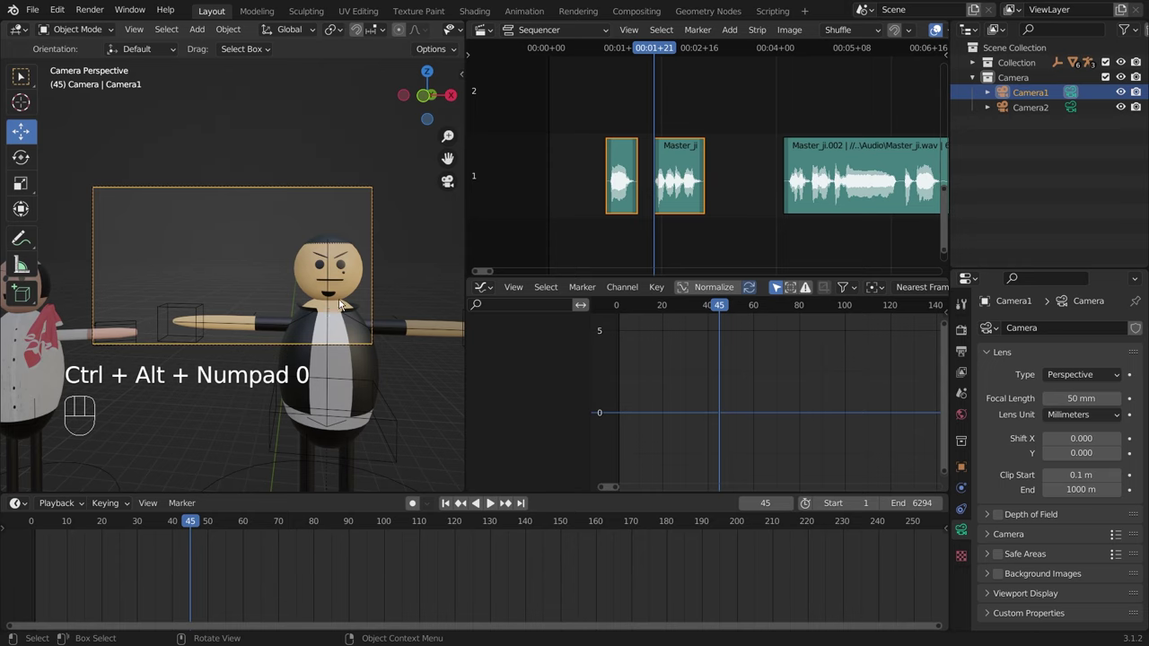
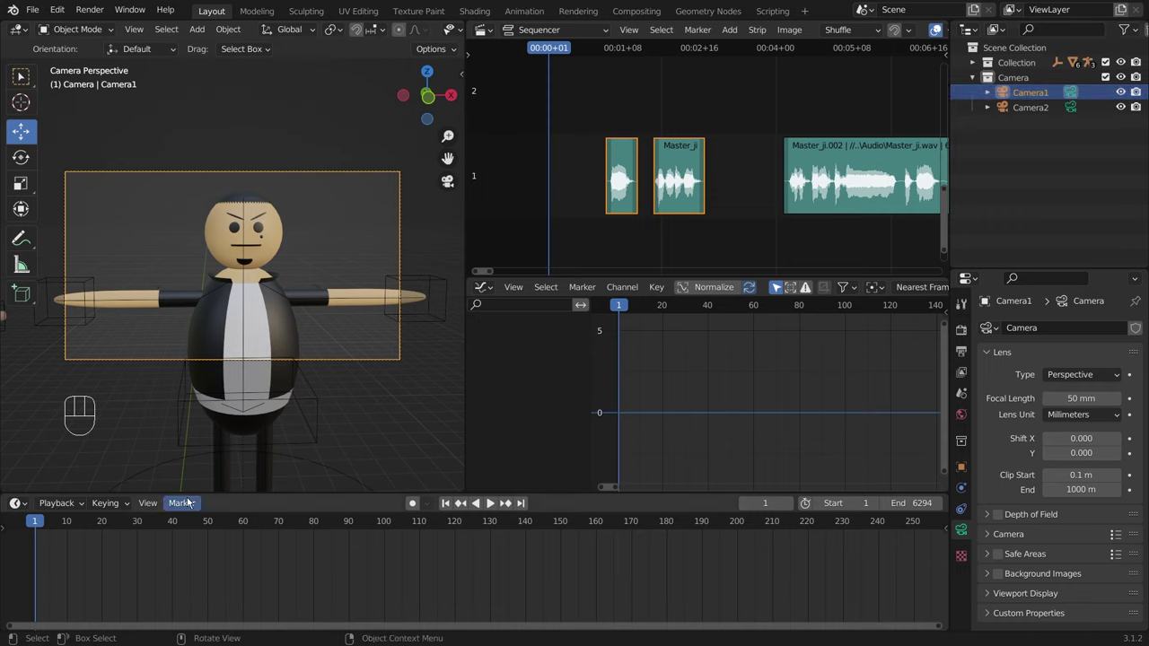
Step: Add a marker at frame 1 bound to Camera1, then move the playhead to about frame 84 for the sound effect
{"action": "left_click_drag", "start_coordinate": [190, 503], "coordinate": [230, 486]}
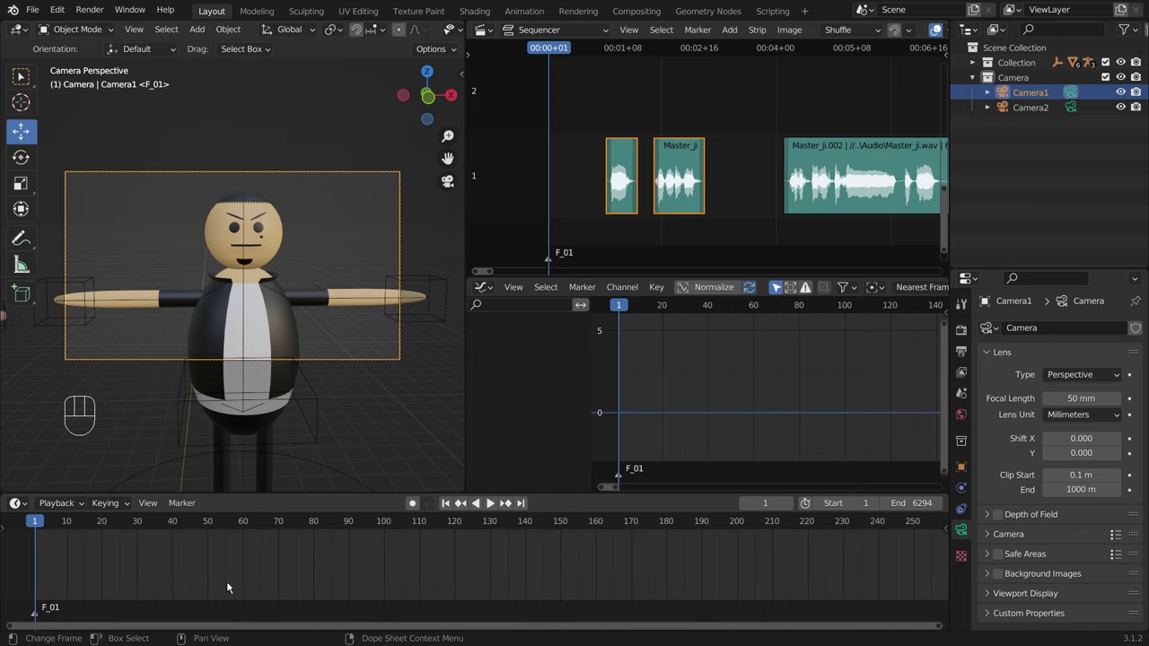
{"action": "left_click_drag", "start_coordinate": [187, 510], "coordinate": [314, 386]}
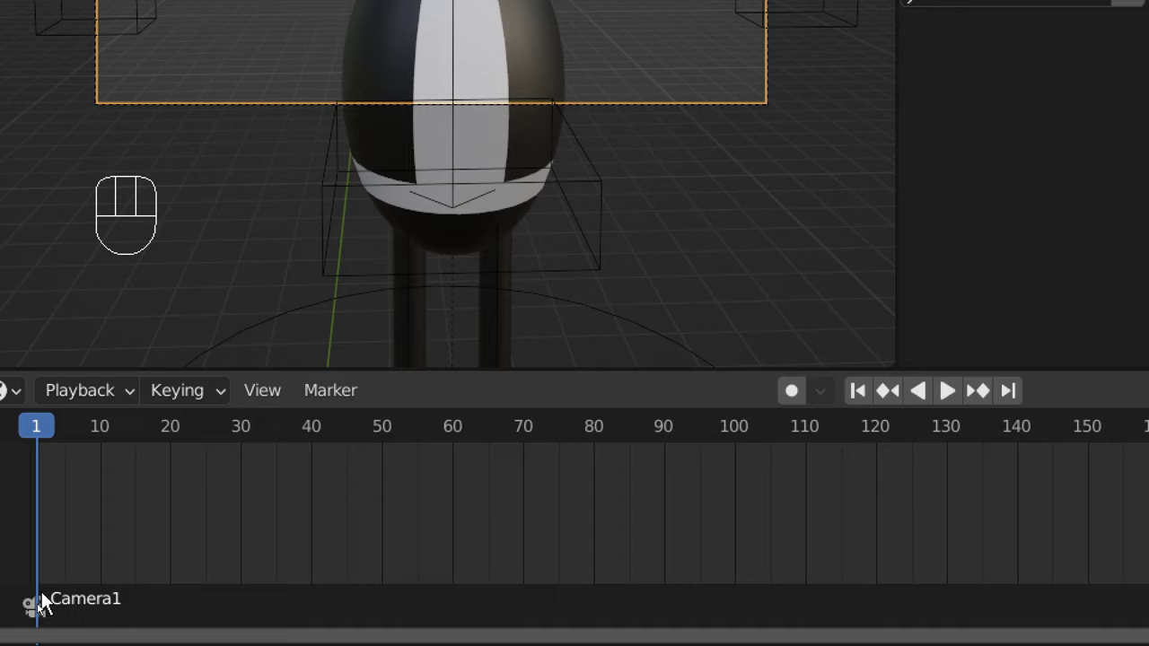
{"action": "key", "text": "space"}
{"action": "key", "text": "space"}
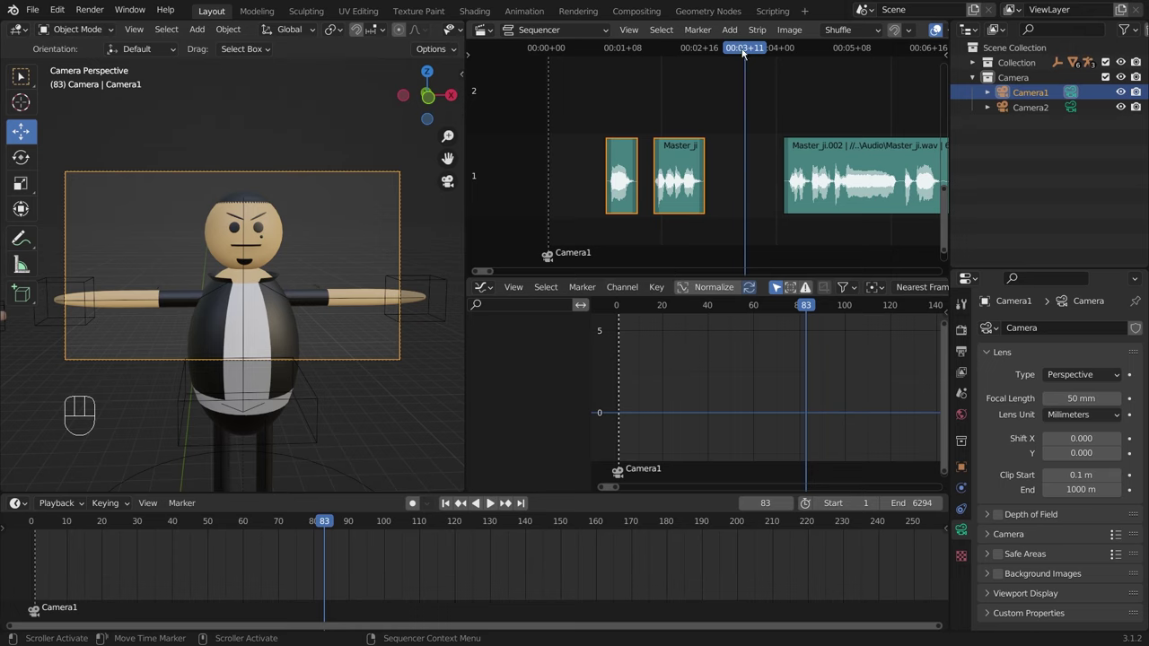
{"action": "left_click", "coordinate": [749, 51]}
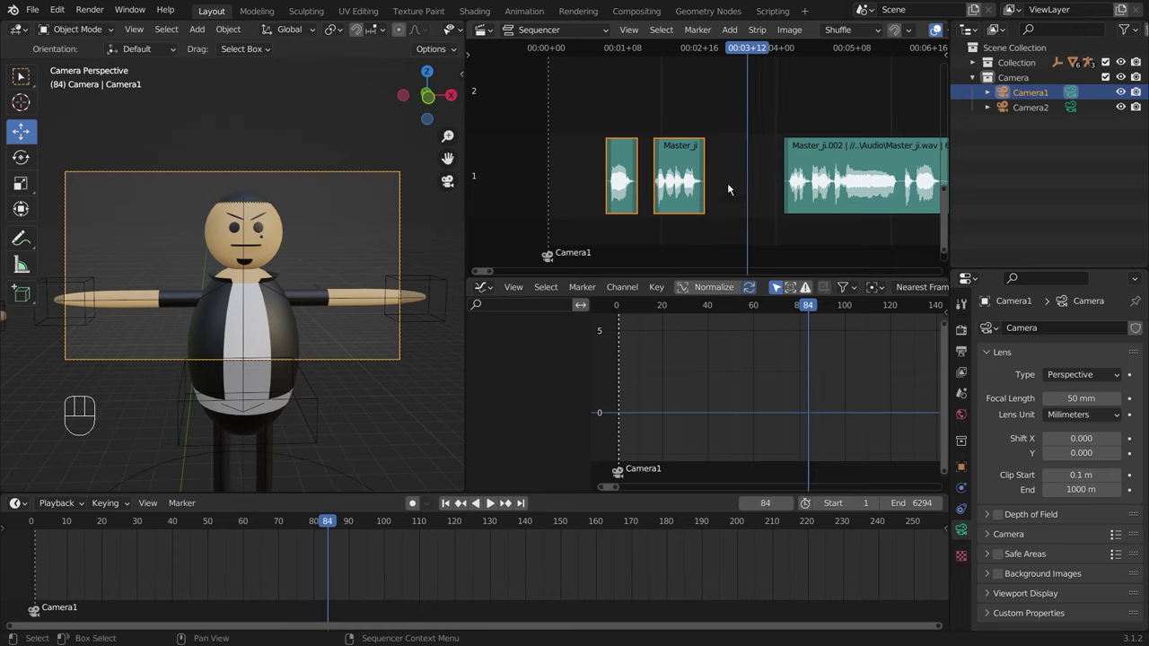
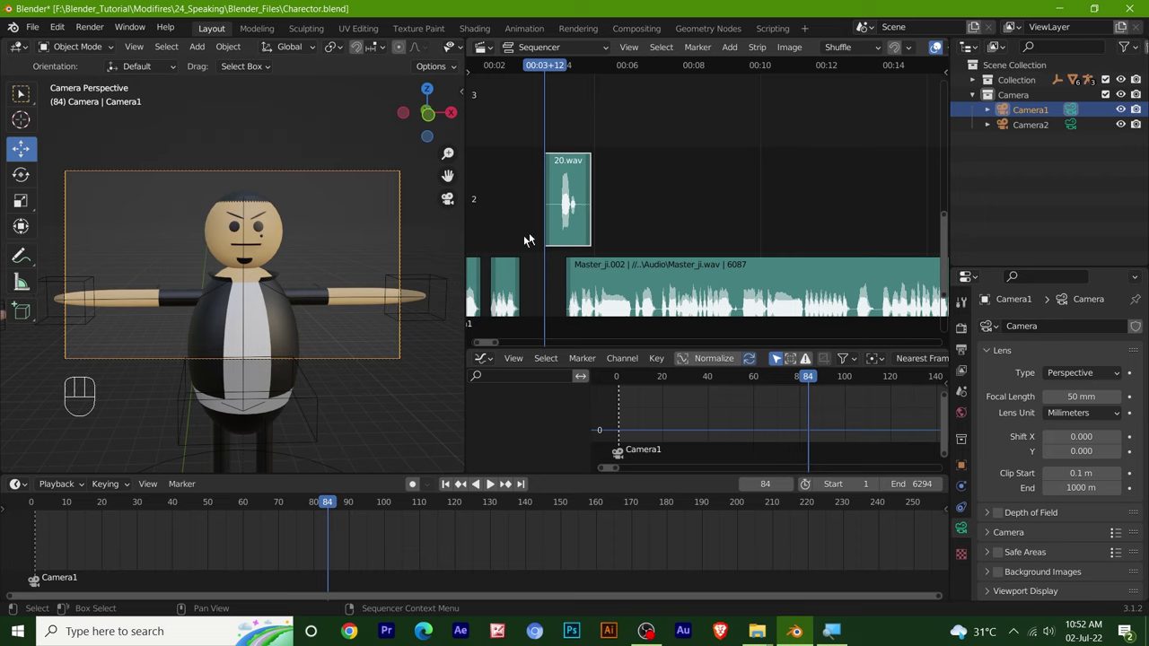
Step: Set frame 82 and snap the long Master_ji.002 dialogue strip to start there
{"action": "middle_click", "coordinate": [642, 185]}
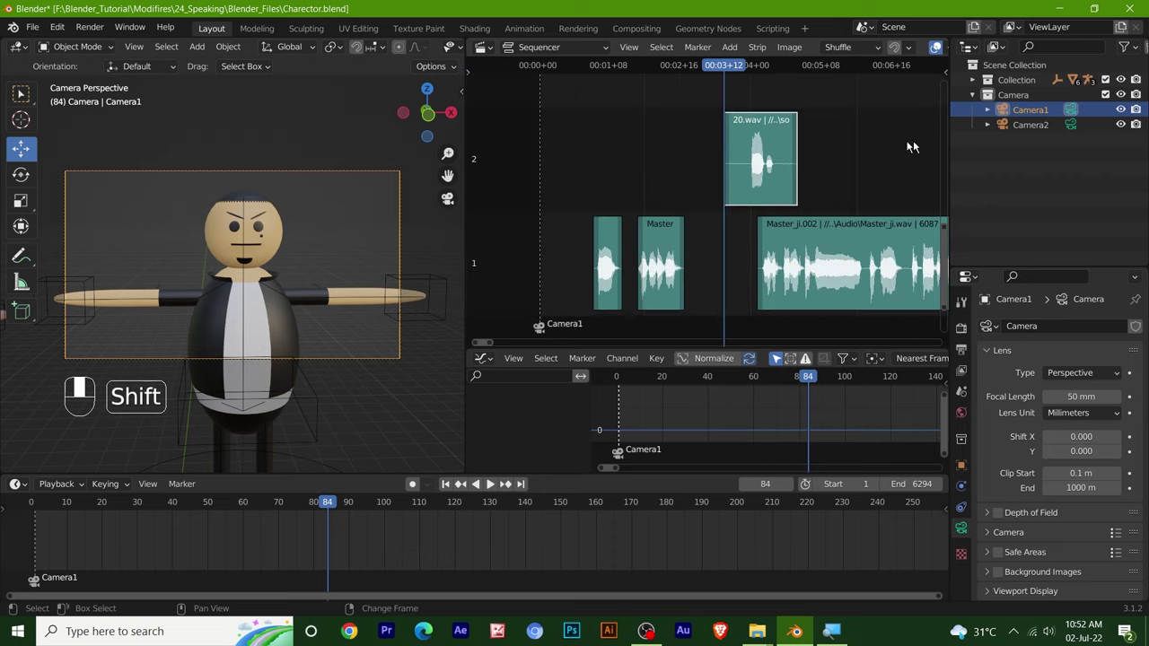
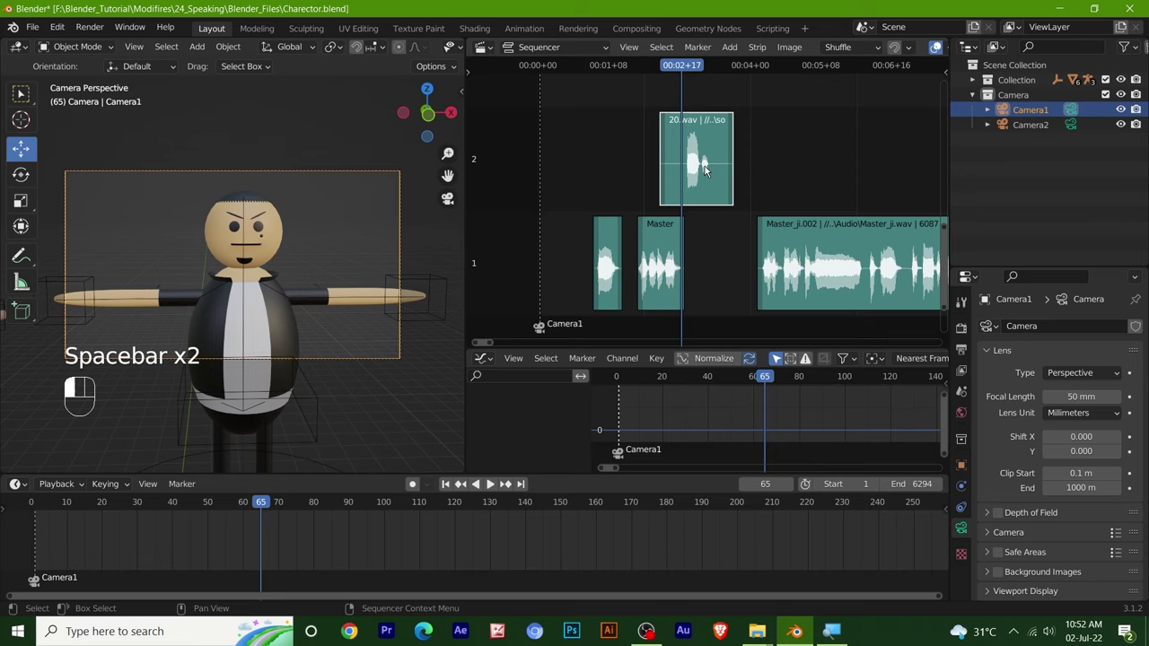
{"action": "left_click", "coordinate": [708, 169]}
{"action": "key", "text": "space"}
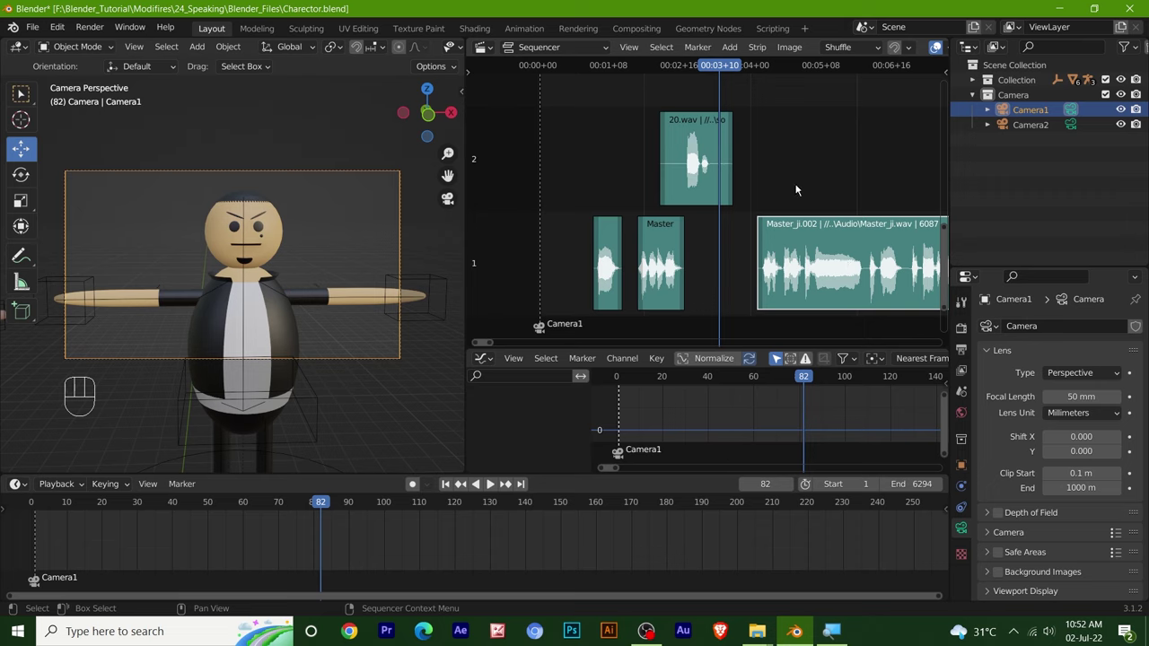
{"action": "key", "text": "shift+s"}
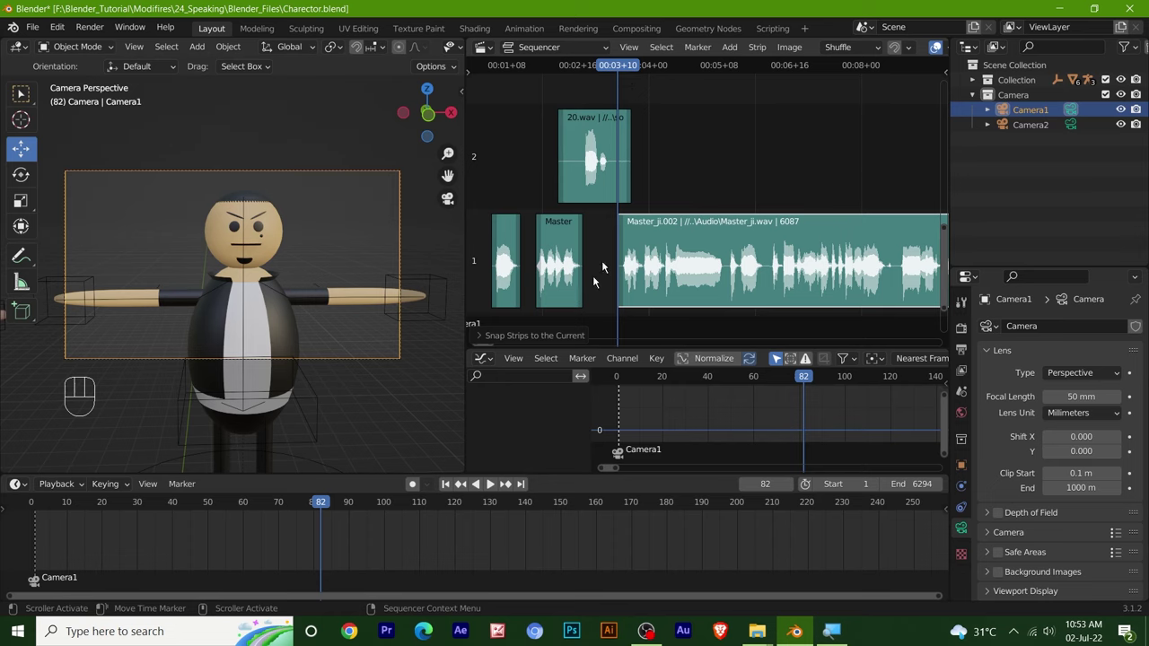
Step: Select Camera2 and bind it to the frame 82 marker so the shot cuts to it there
{"action": "left_click_drag", "start_coordinate": [186, 481], "coordinate": [332, 601]}
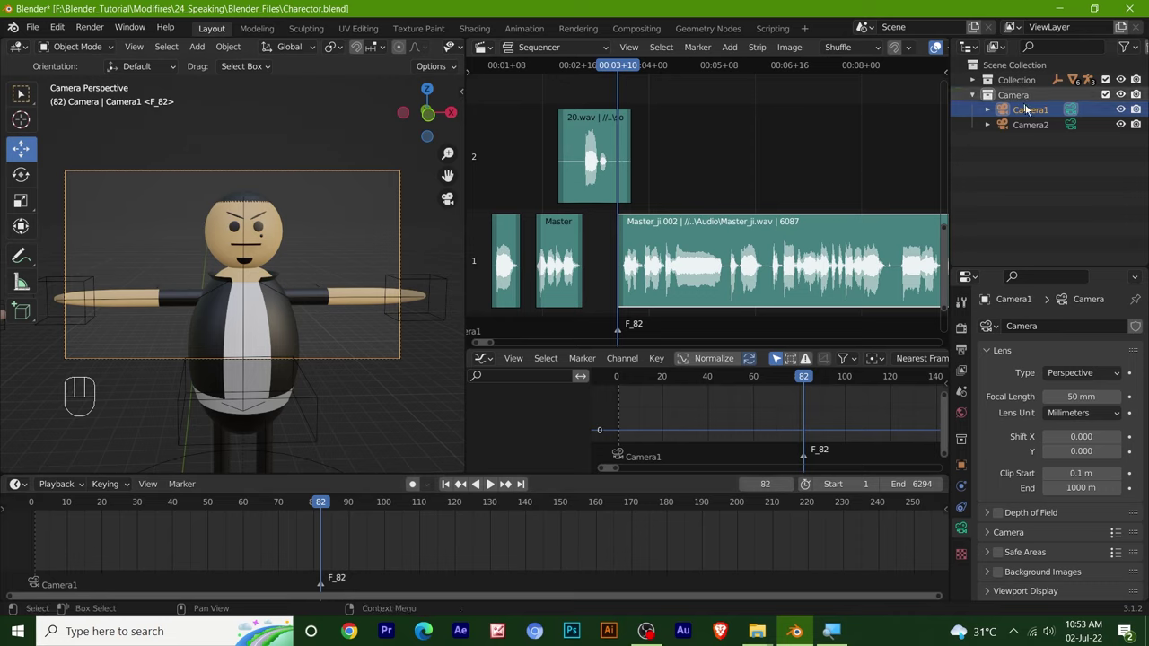
{"action": "left_click", "coordinate": [1033, 127]}
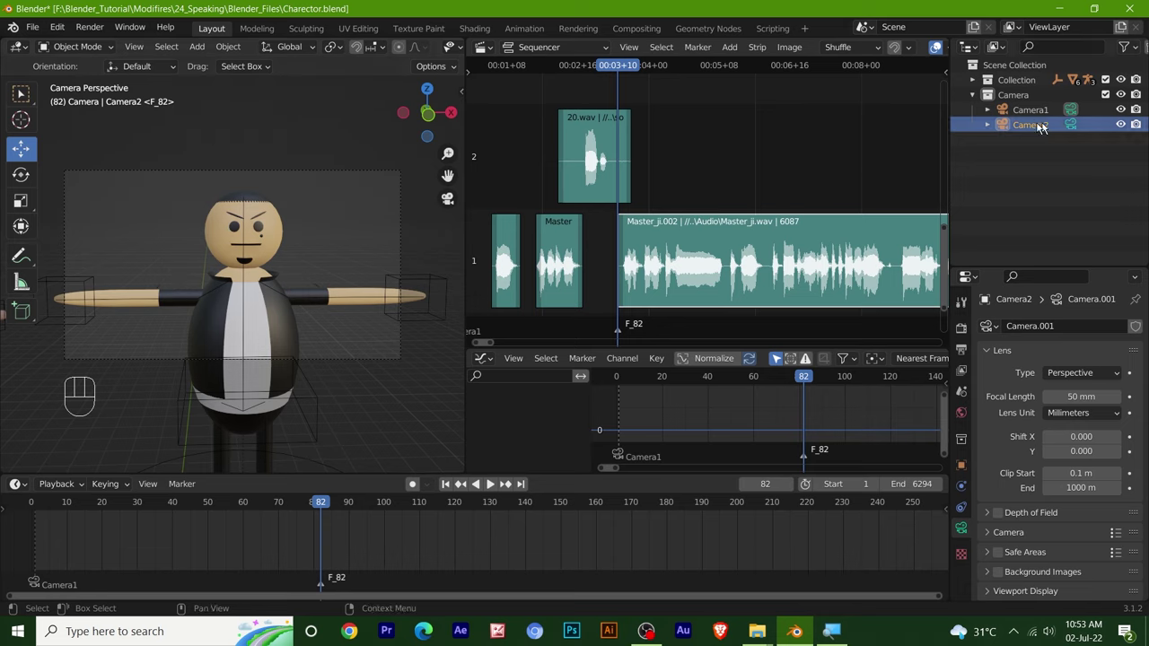
{"action": "left_click_drag", "start_coordinate": [173, 487], "coordinate": [236, 368]}
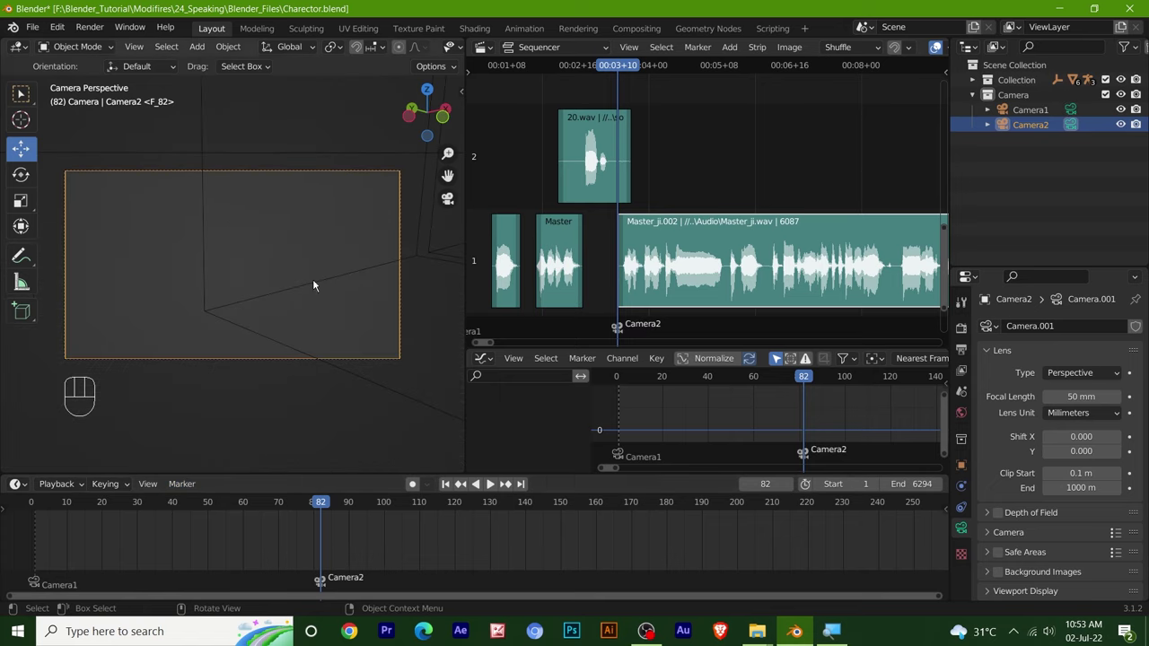
Step: Leave the camera view and orbit around the two characters to find a new angle
{"action": "key", "text": "KP_0"}
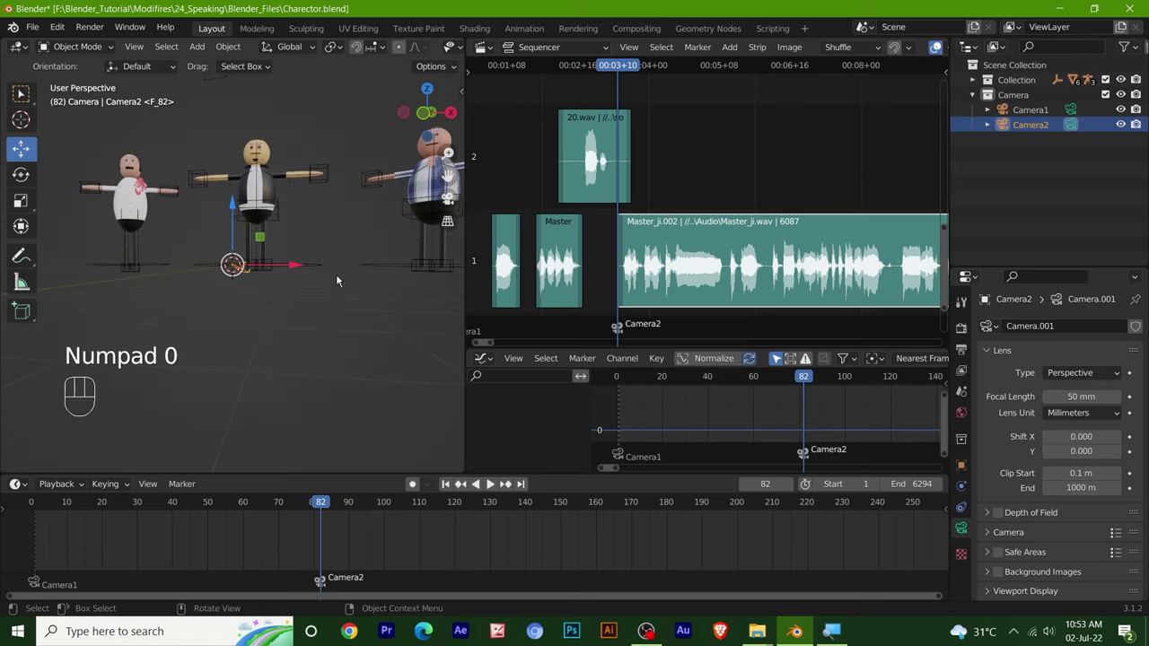
{"action": "left_click_drag", "start_coordinate": [326, 243], "coordinate": [260, 351]}
{"action": "left_click_drag", "start_coordinate": [281, 350], "coordinate": [375, 341]}
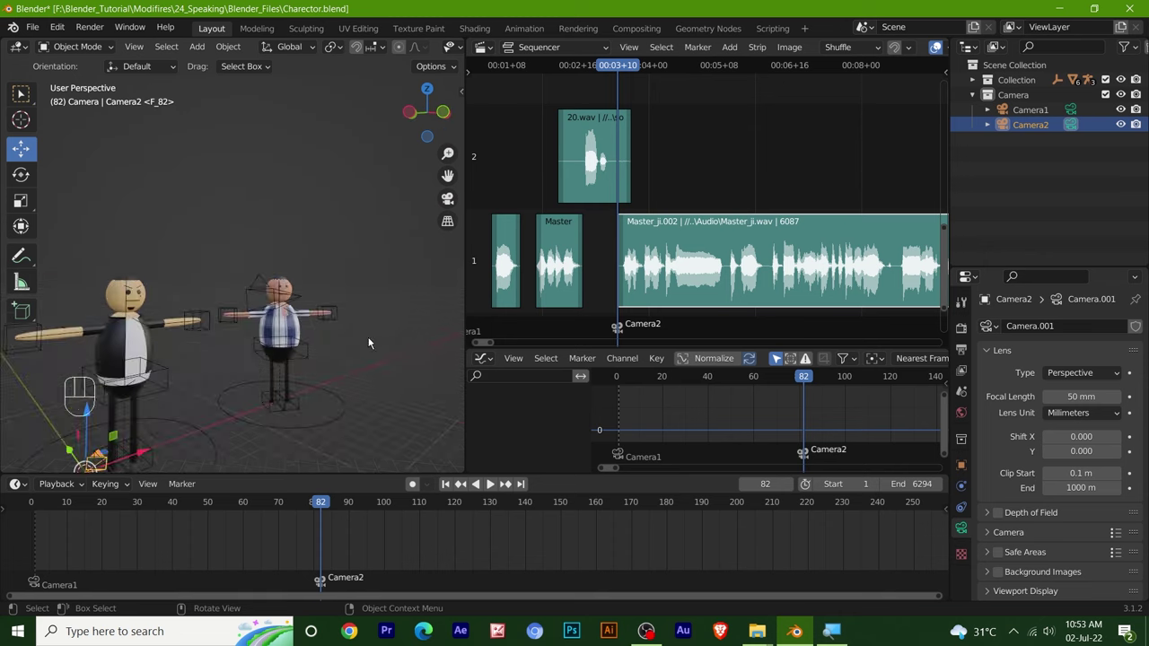
{"action": "middle_click", "coordinate": [366, 337]}
{"action": "left_click_drag", "start_coordinate": [309, 311], "coordinate": [353, 341]}
{"action": "left_click_drag", "start_coordinate": [316, 238], "coordinate": [289, 238]}
{"action": "left_click_drag", "start_coordinate": [326, 244], "coordinate": [362, 227]}
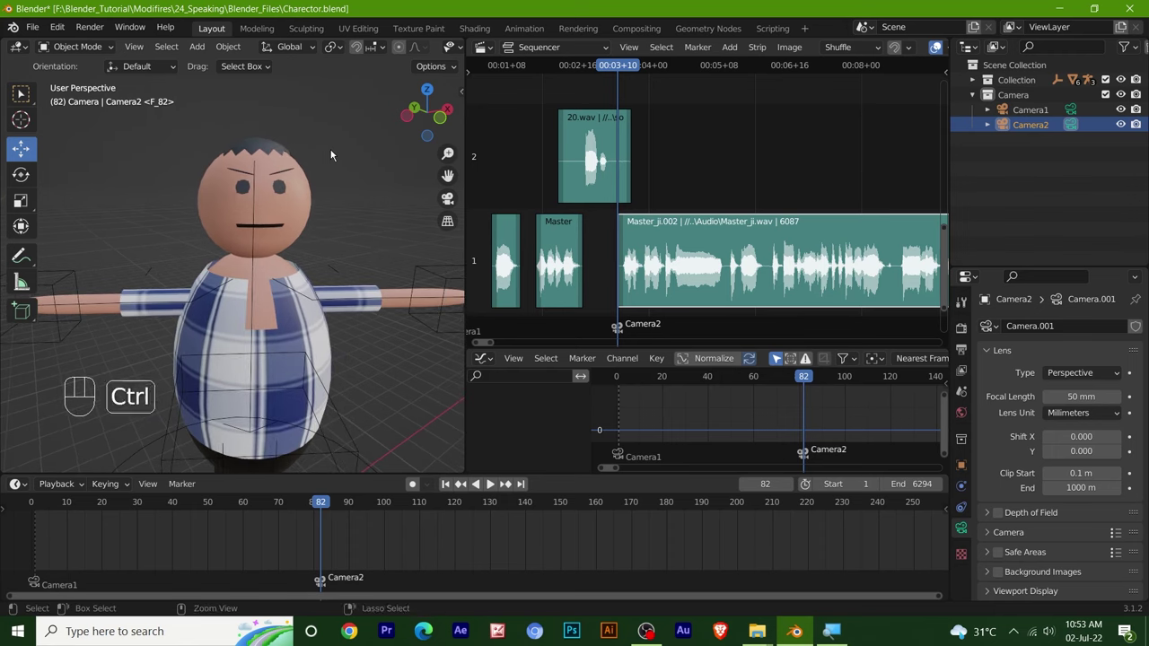
Step: Align Camera2 to the current view and reframe it on the characters with fly navigation
{"action": "key", "text": "ctrl+alt+KP_0"}
{"action": "key", "text": "v"}
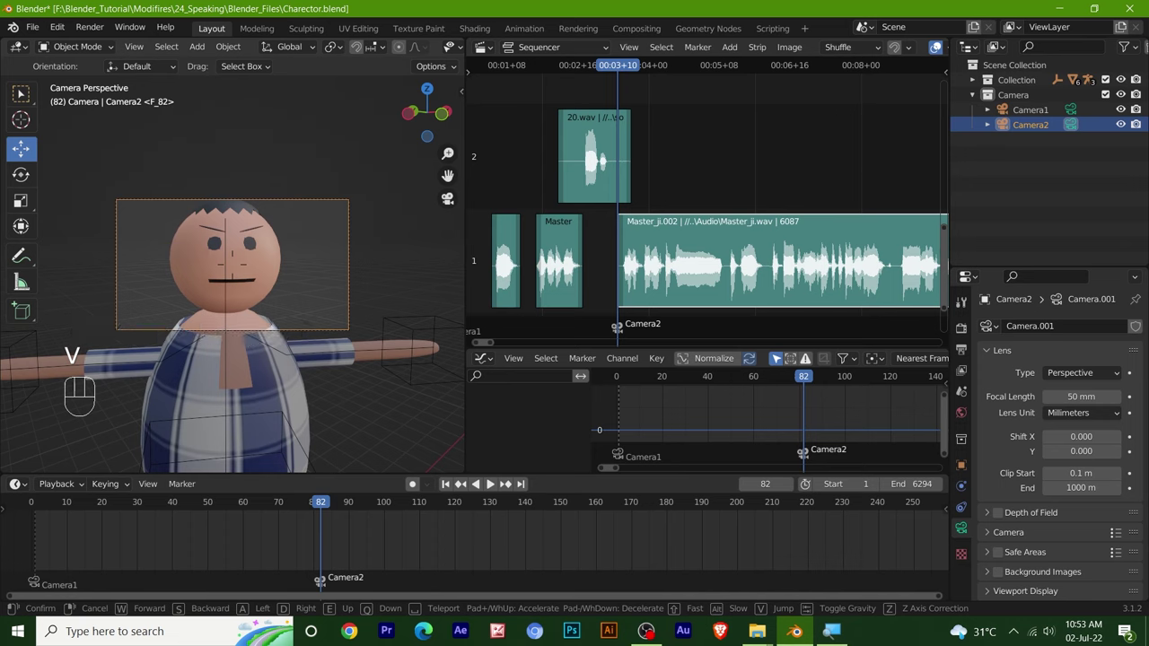
{"action": "left_click", "coordinate": [236, 268]}
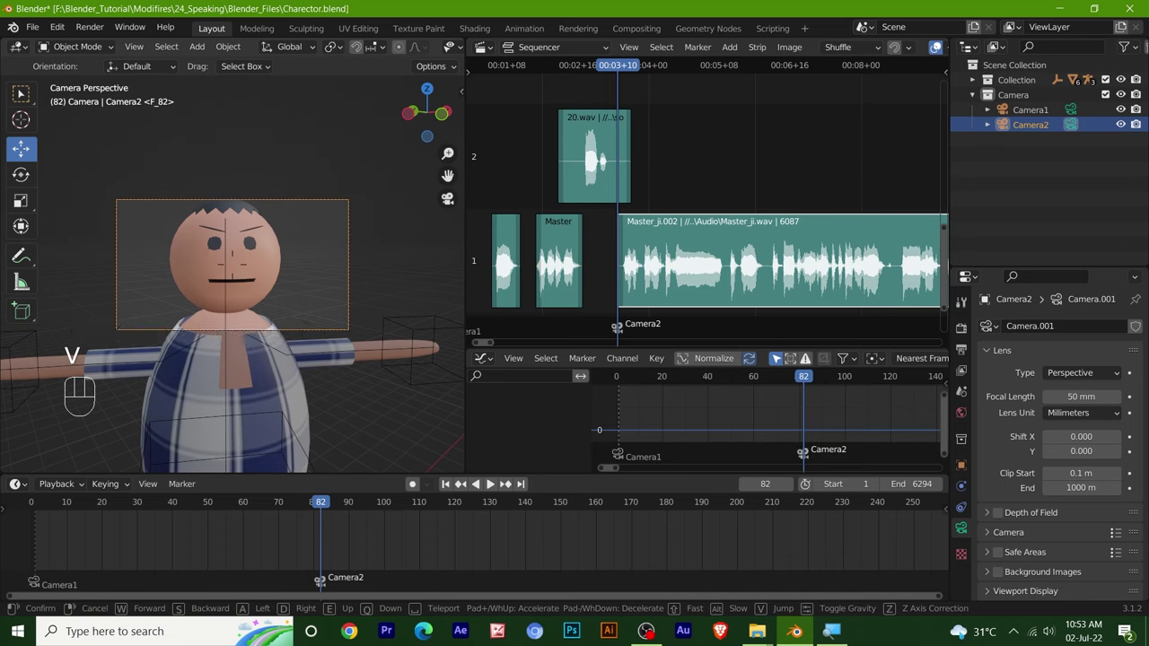
{"action": "key", "text": "s"}
{"action": "key", "text": "s"}
{"action": "key", "text": "s"}
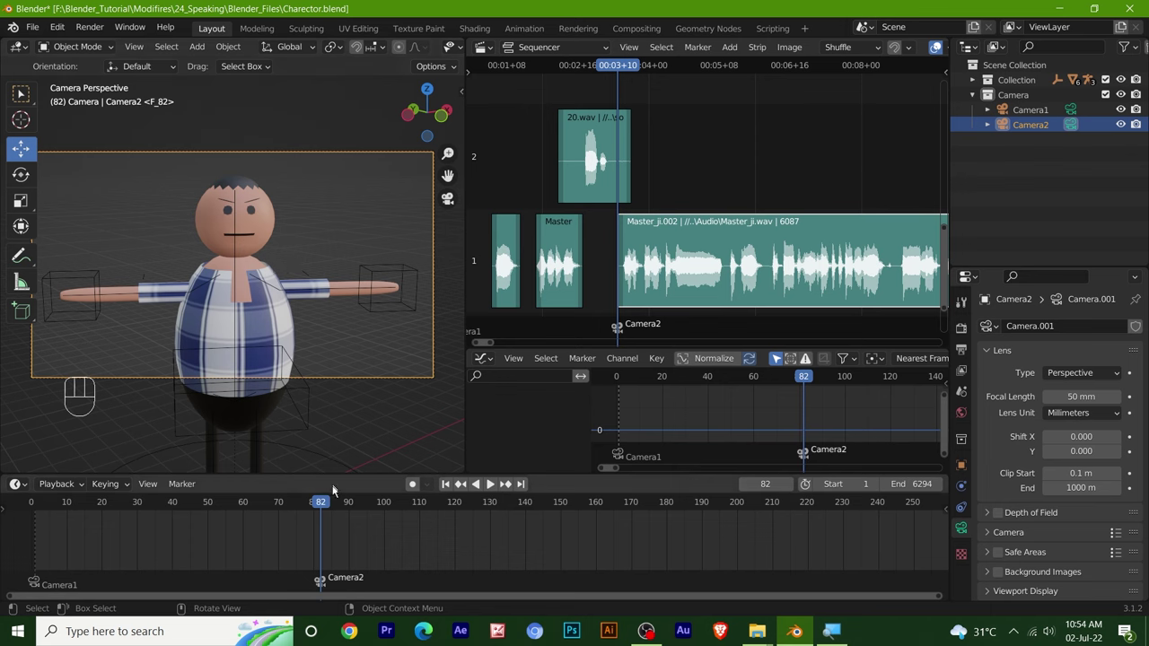
Step: Rewind to frame 0 with Camera1 selected and play back to check the camera cut
{"action": "left_click_drag", "start_coordinate": [329, 506], "coordinate": [47, 531]}
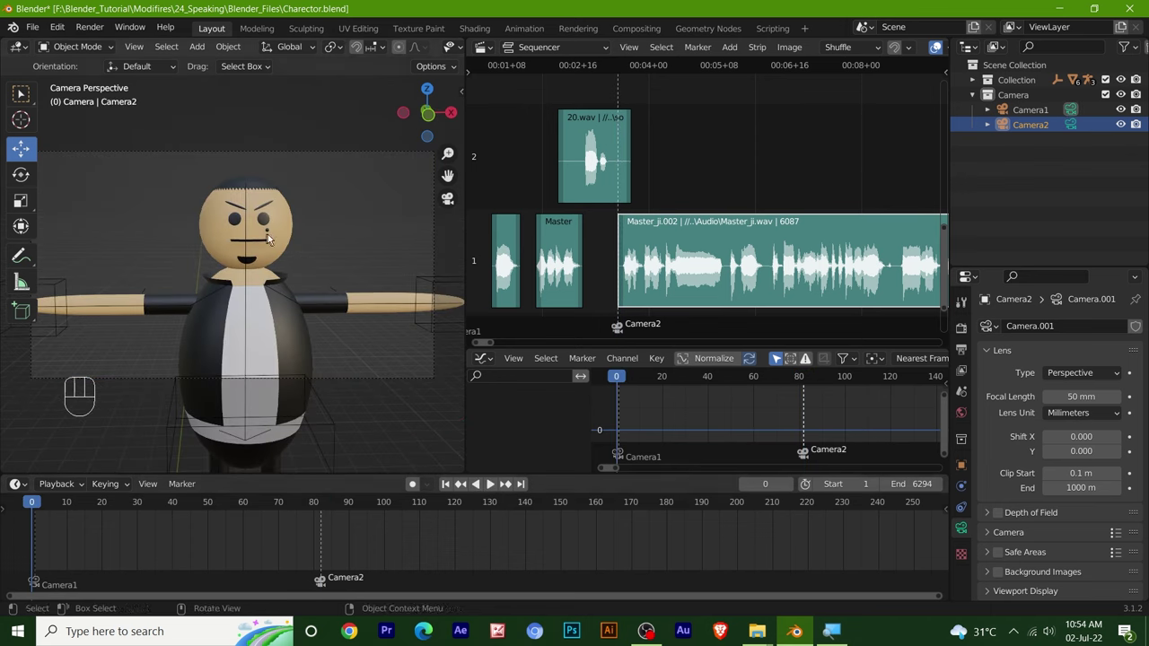
{"action": "left_click", "coordinate": [235, 151]}
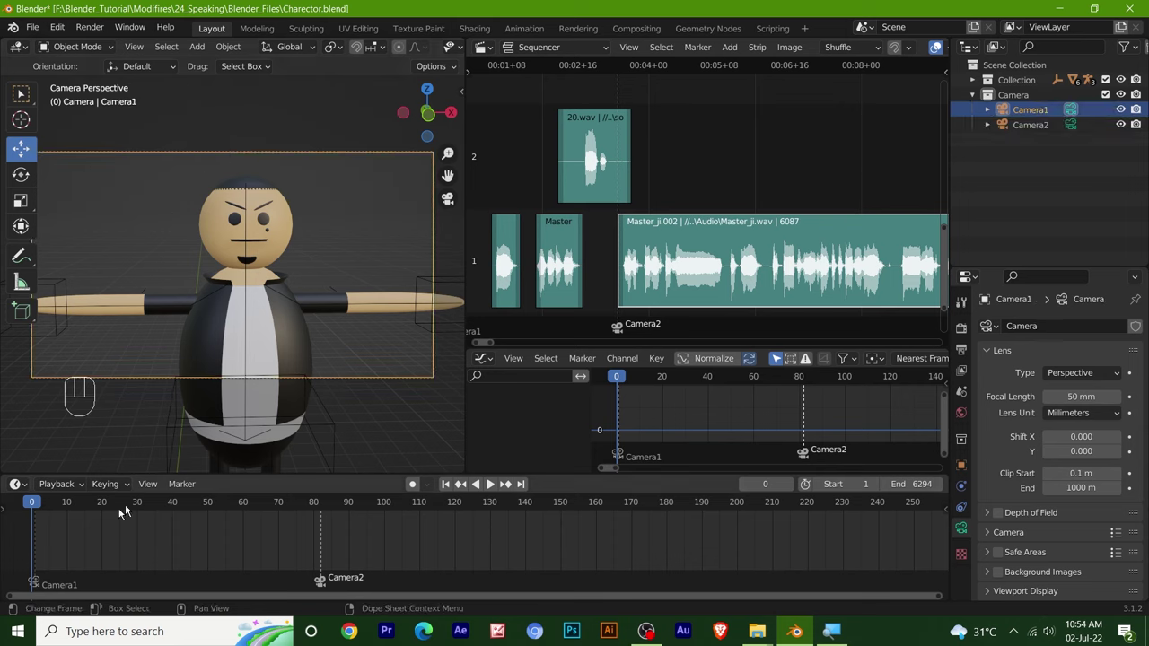
{"action": "key", "text": "space"}
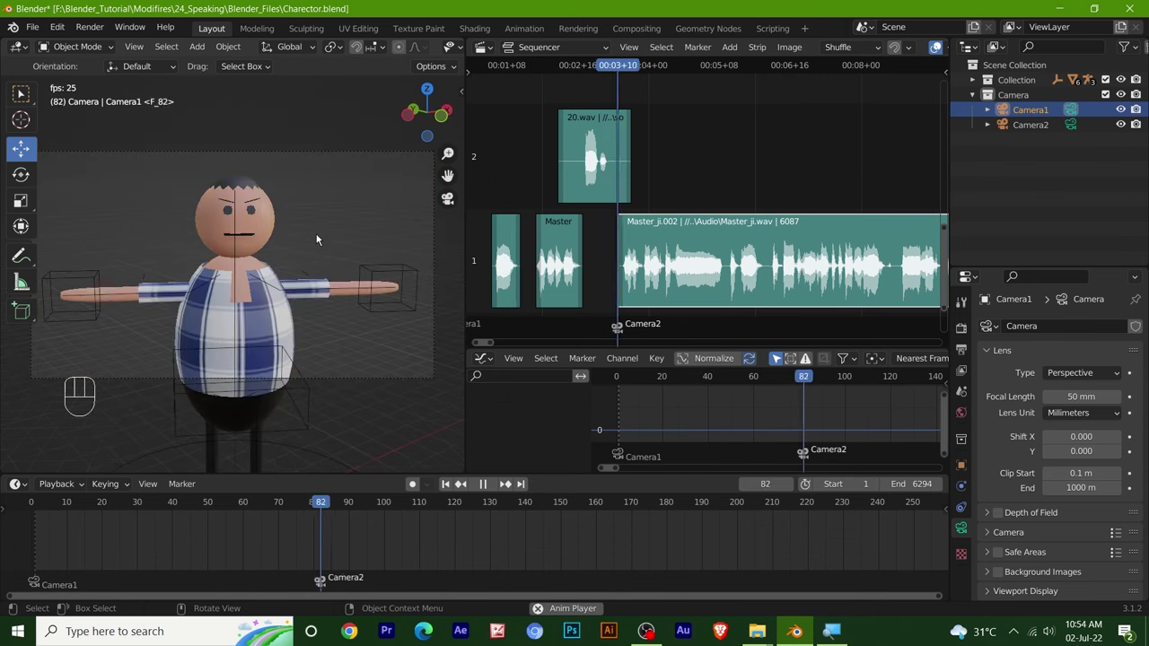
{"action": "key", "text": "space"}
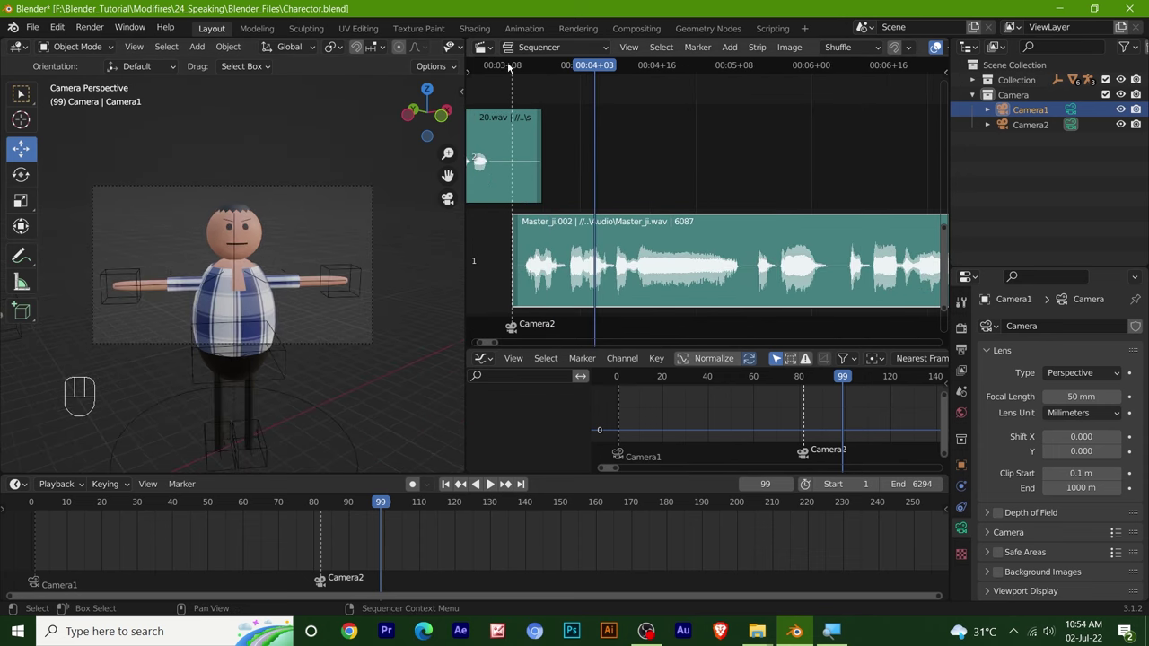
Step: Review playback from around frame 81 and set the current frame to 131 for the cut
{"action": "left_click", "coordinate": [513, 65]}
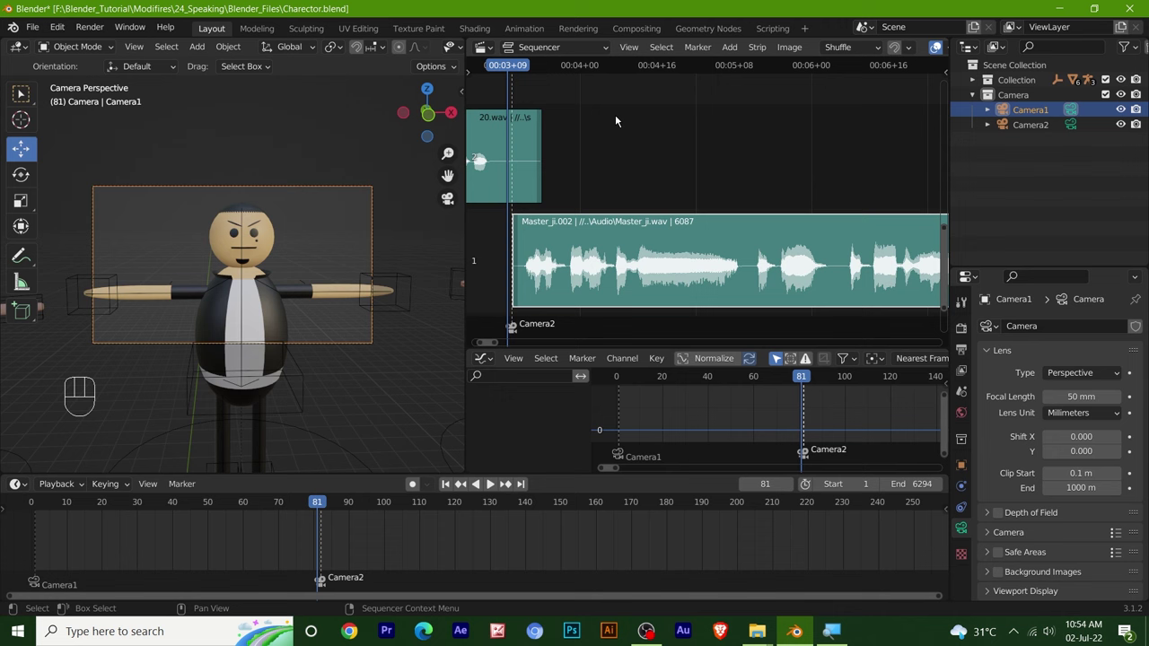
{"action": "key", "text": "space"}
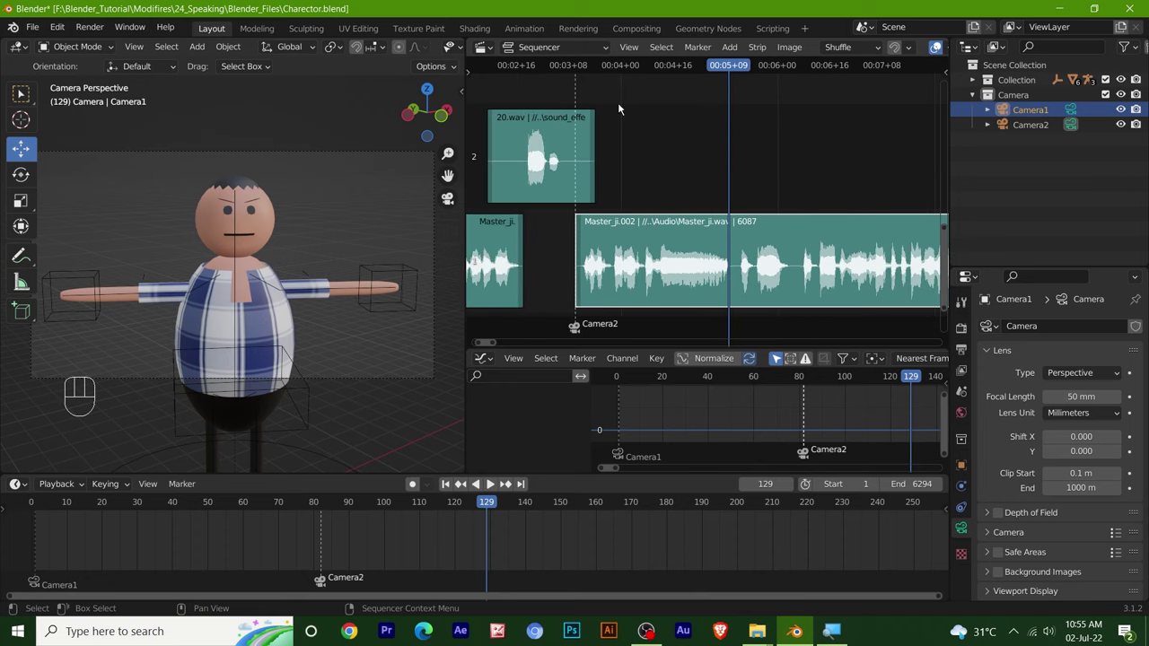
{"action": "key", "text": "space"}
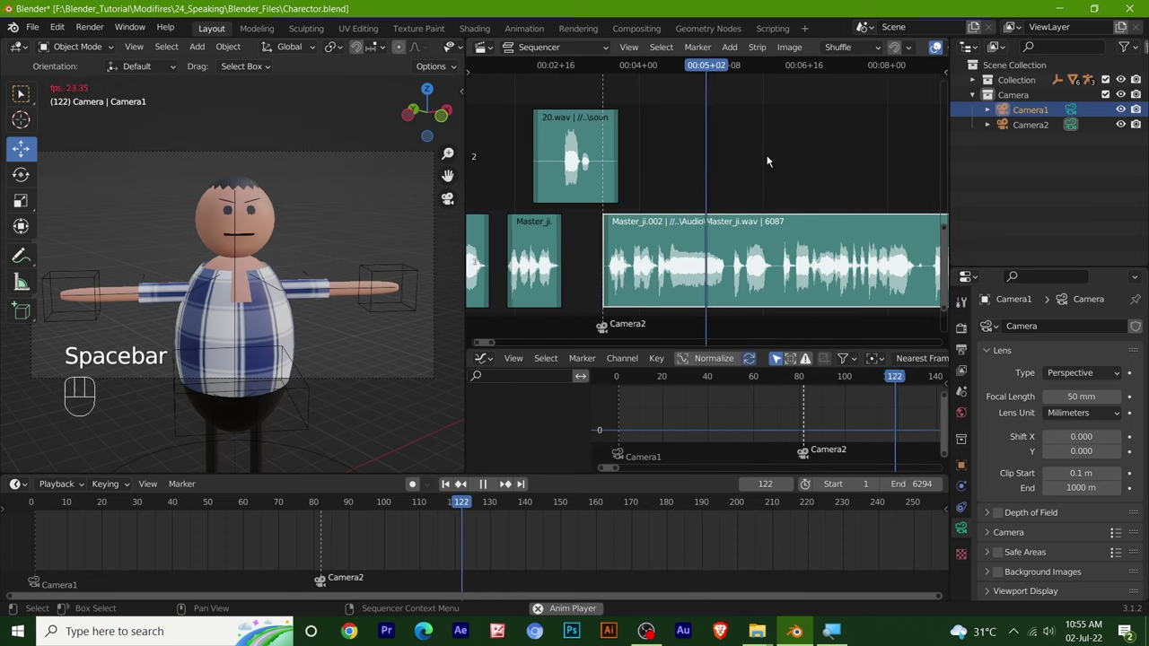
{"action": "key", "text": "space"}
{"action": "left_click", "coordinate": [737, 71]}
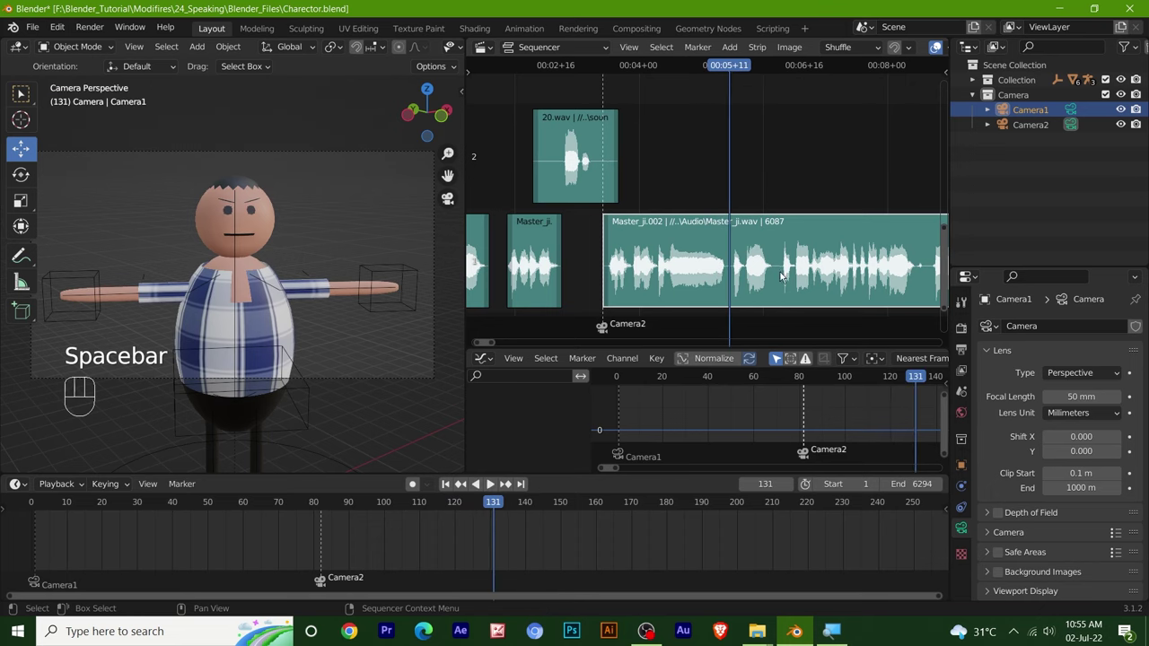
Step: Split the Master_ji voice strip at frame 131, push the later part right and duplicate the sound effect into the gap
{"action": "key", "text": "k"}
{"action": "left_click_drag", "start_coordinate": [791, 274], "coordinate": [884, 258]}
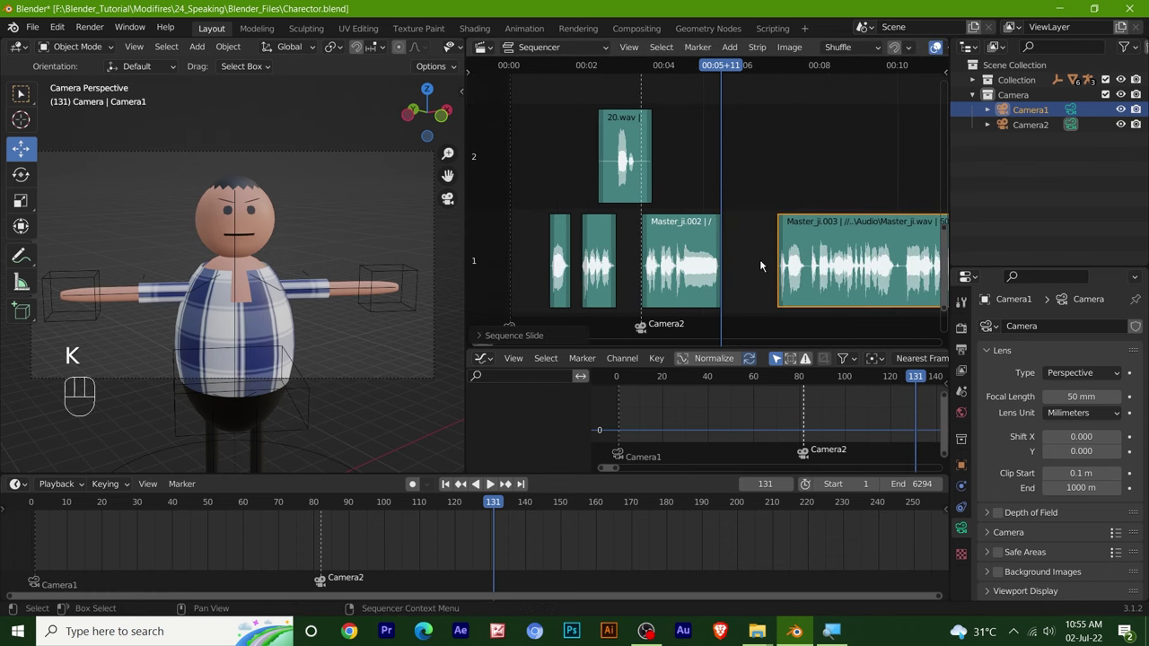
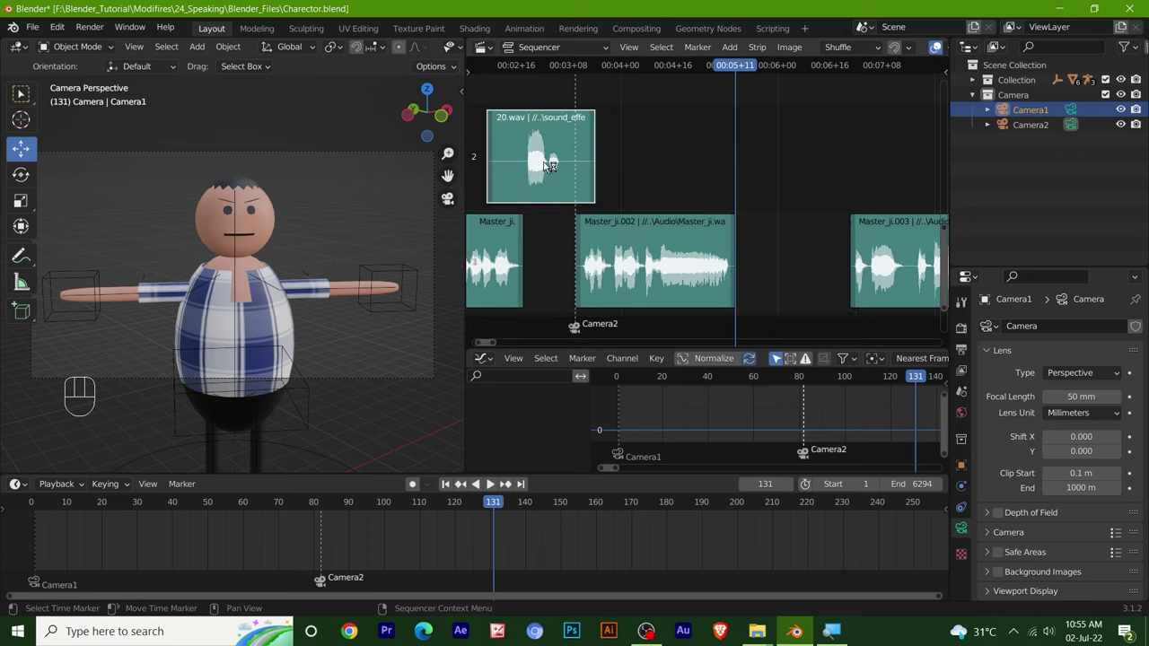
{"action": "key", "text": "shift+d"}
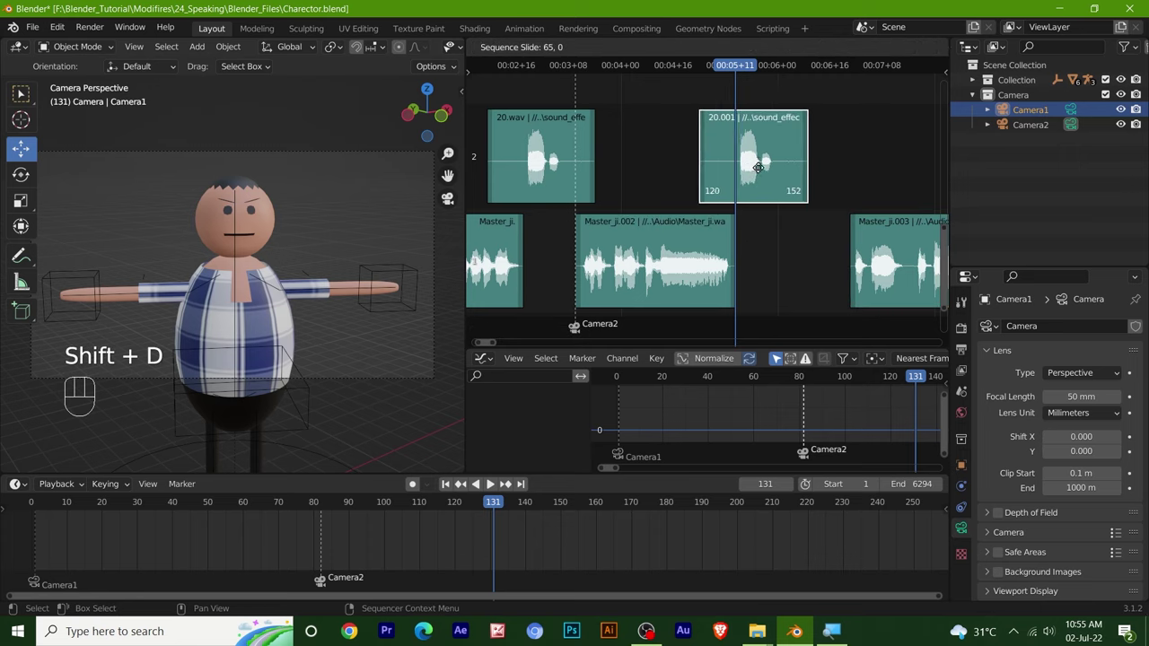
Step: Check the timing by playback and snap the later voice strip to start at frame 147
{"action": "key", "text": "space"}
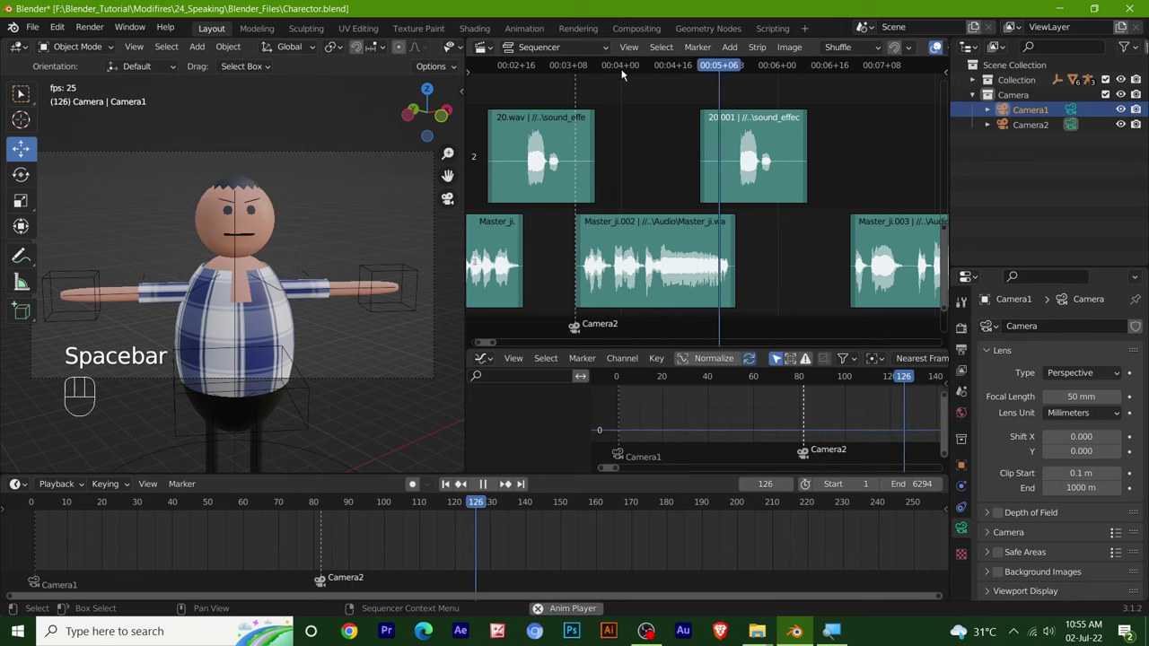
{"action": "left_click", "coordinate": [537, 71]}
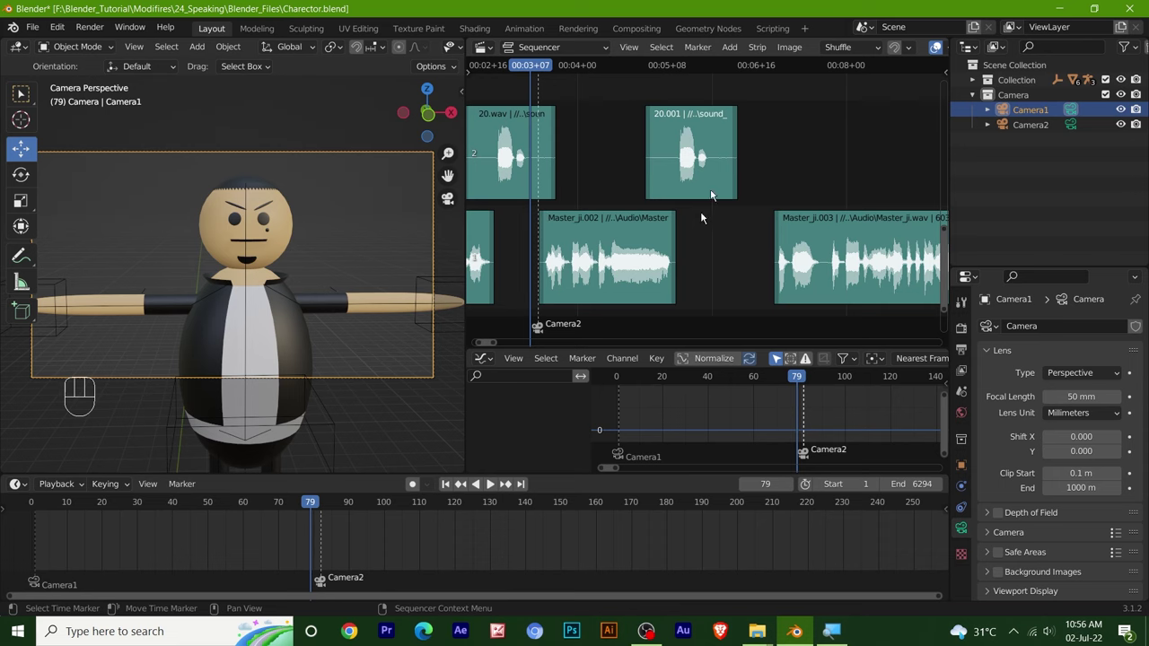
{"action": "key", "text": "space"}
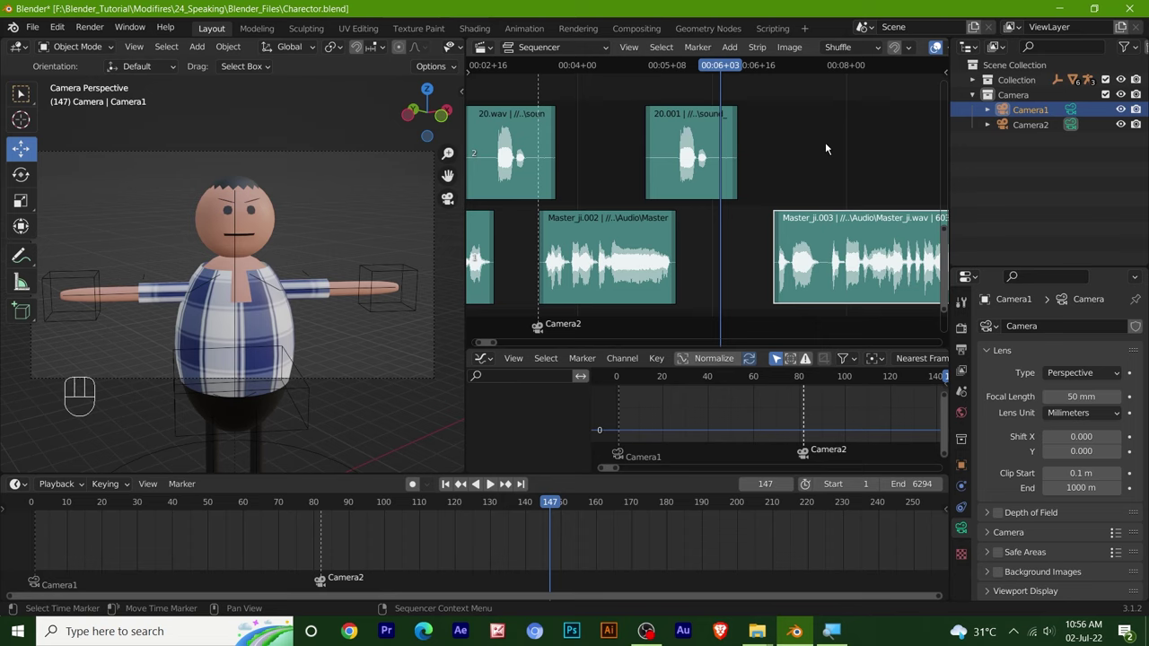
{"action": "key", "text": "shift+s"}
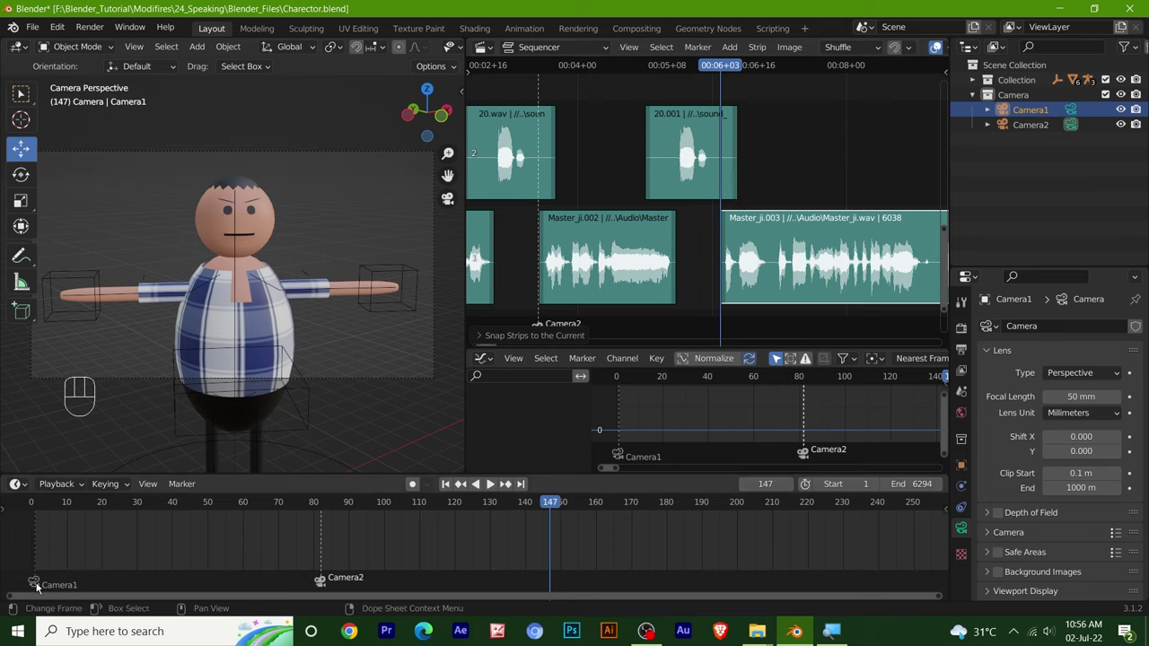
Step: Duplicate the Camera1 marker to frame 147 so the shot cuts back from Camera2
{"action": "left_click", "coordinate": [35, 585]}
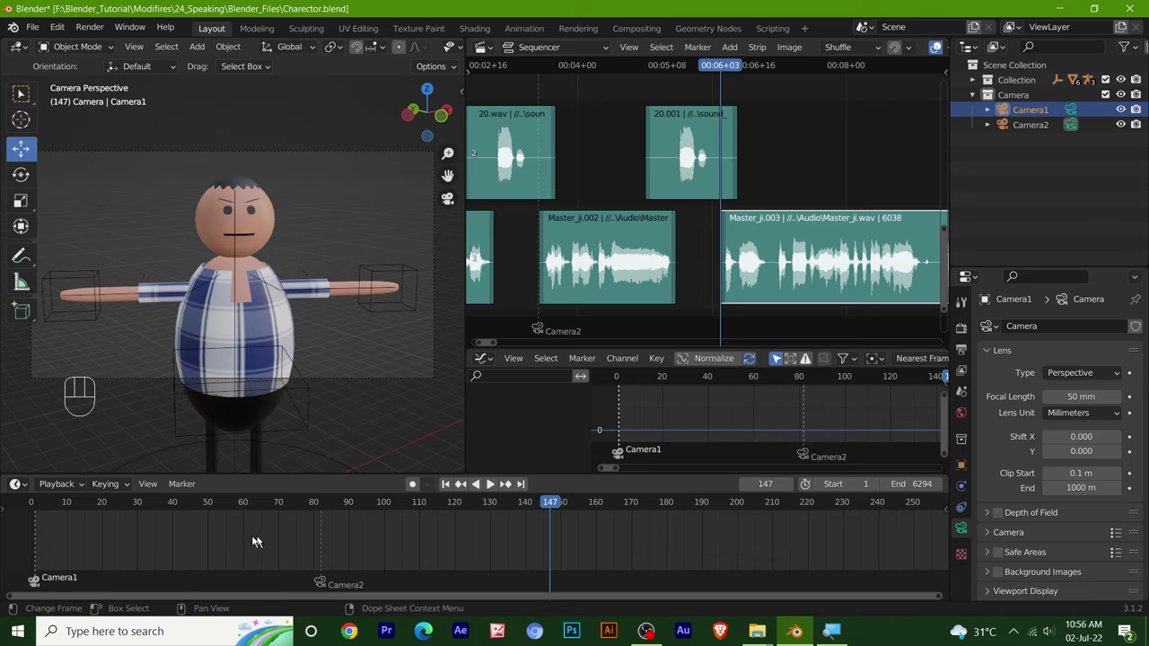
{"action": "key", "text": "ctrl+z"}
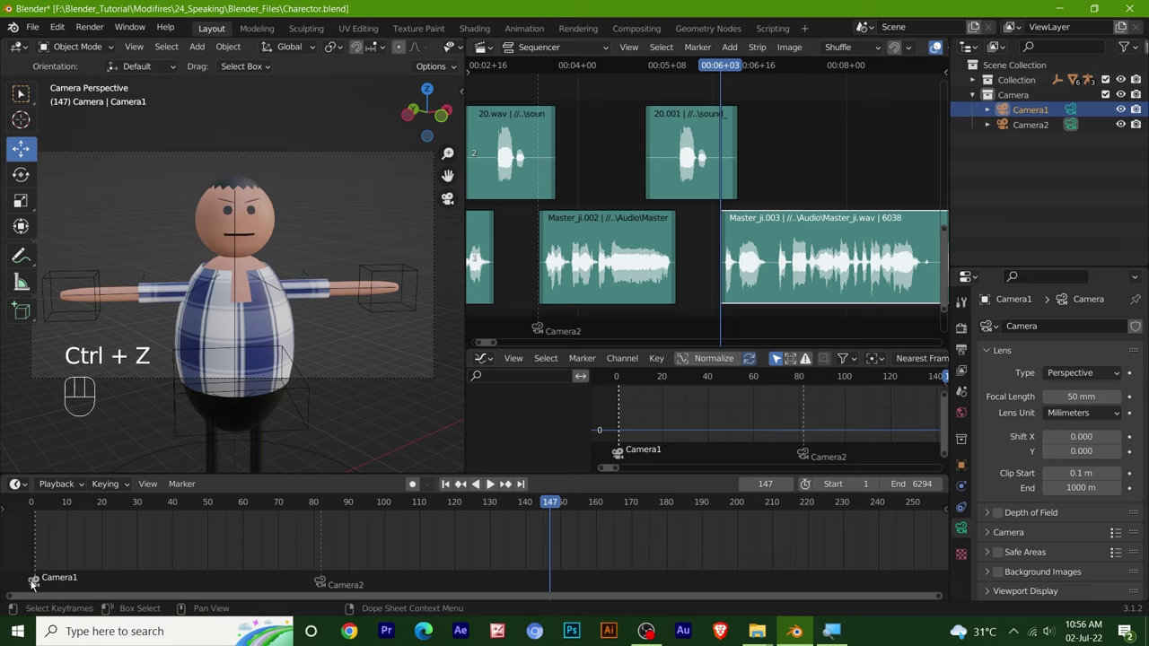
{"action": "key", "text": "shift+d"}
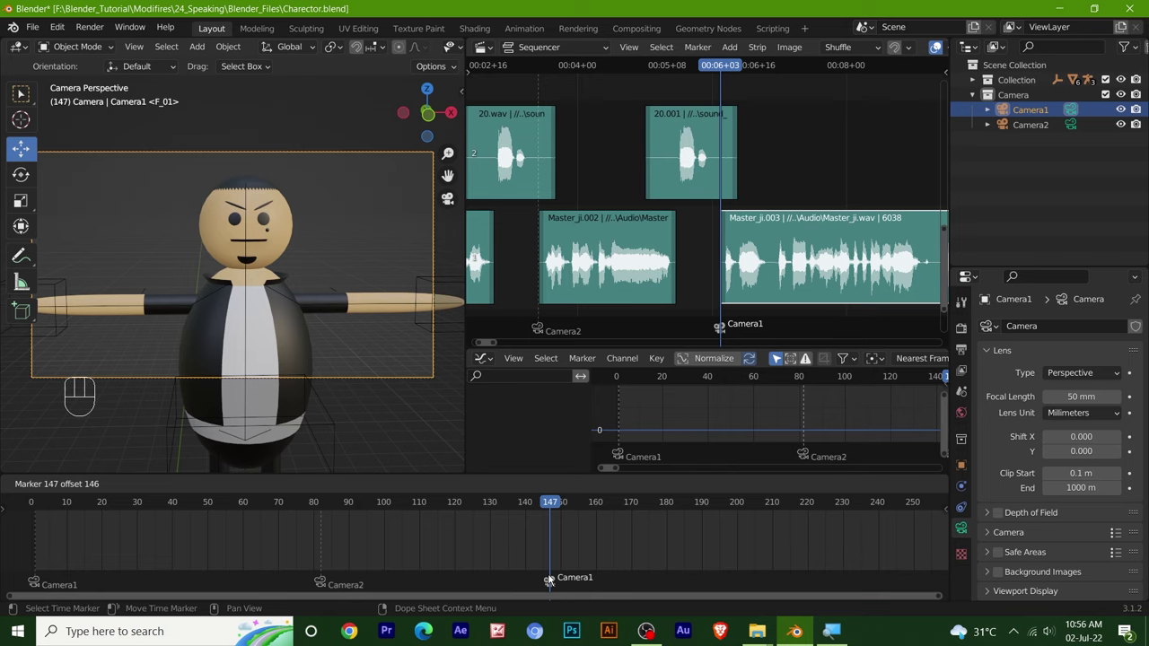
{"action": "left_click", "coordinate": [552, 578]}
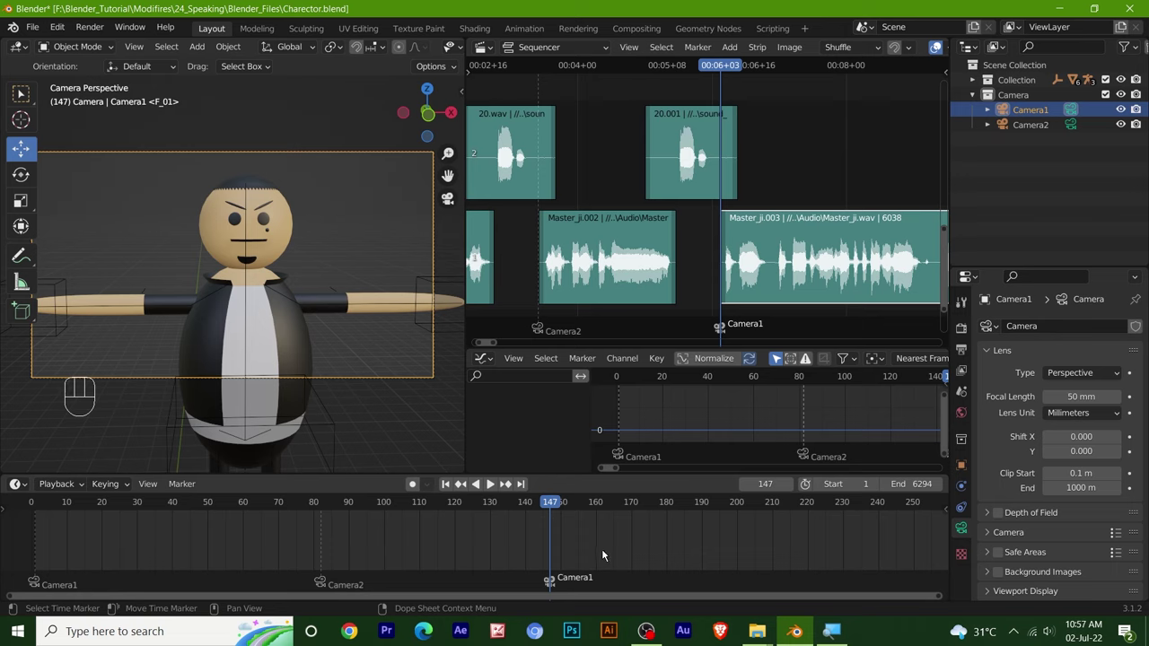
{"action": "left_click_drag", "start_coordinate": [556, 501], "coordinate": [555, 518]}
Step: Play the animation through the cut, stopping at frame 223
{"action": "key", "text": "space"}
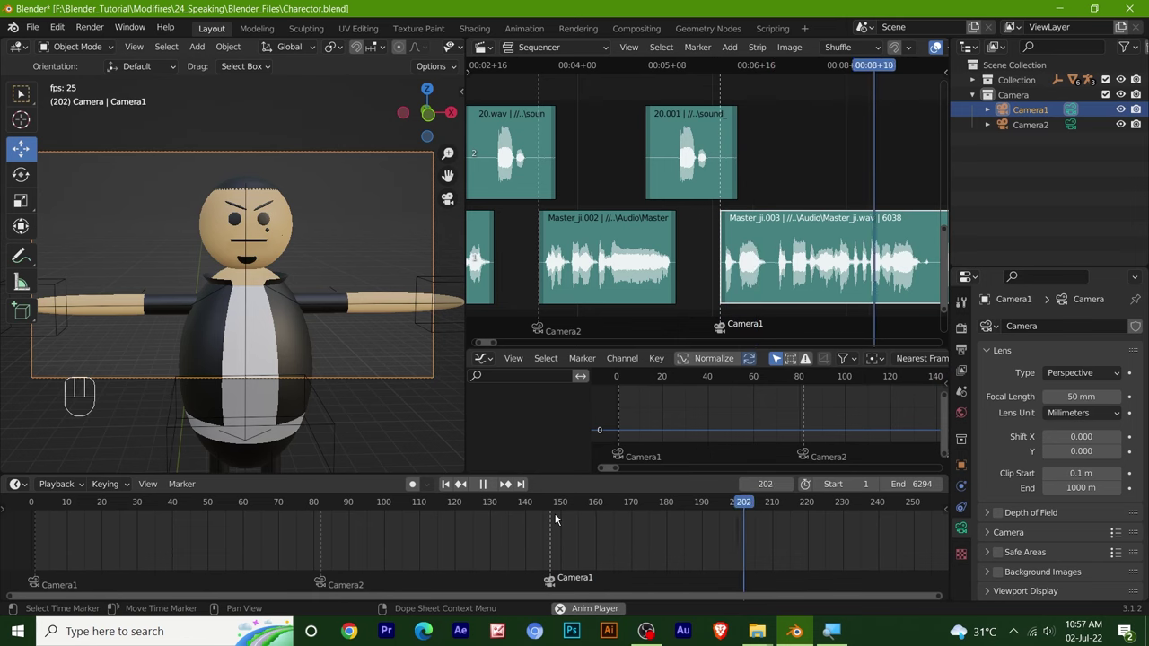
{"action": "key", "text": "space"}
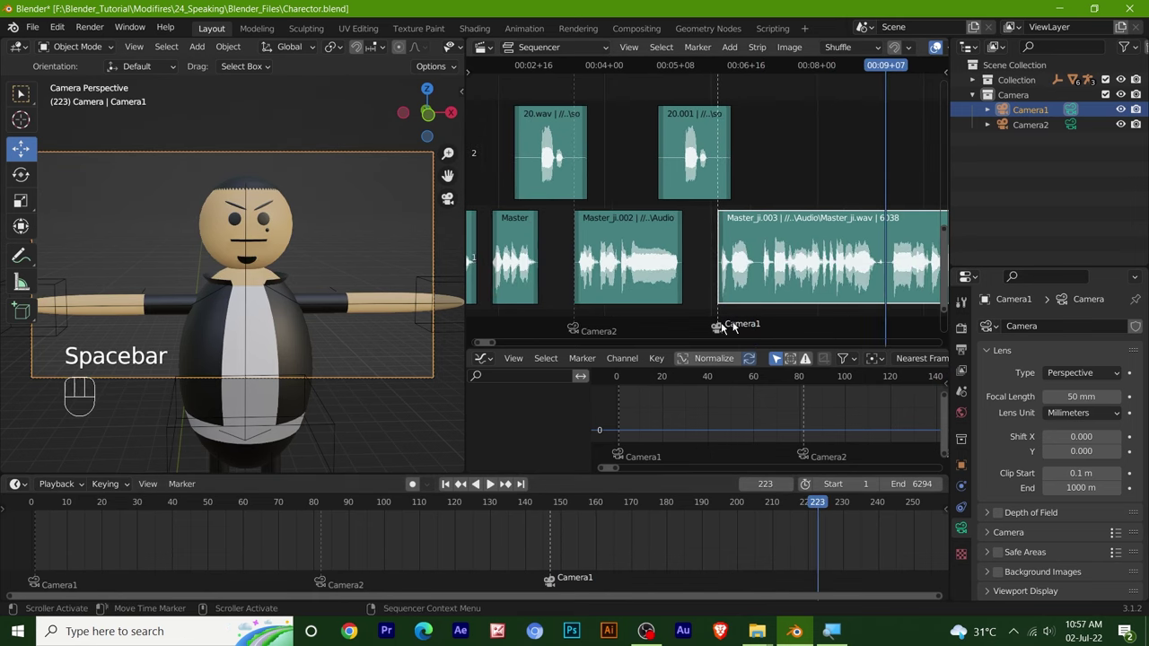
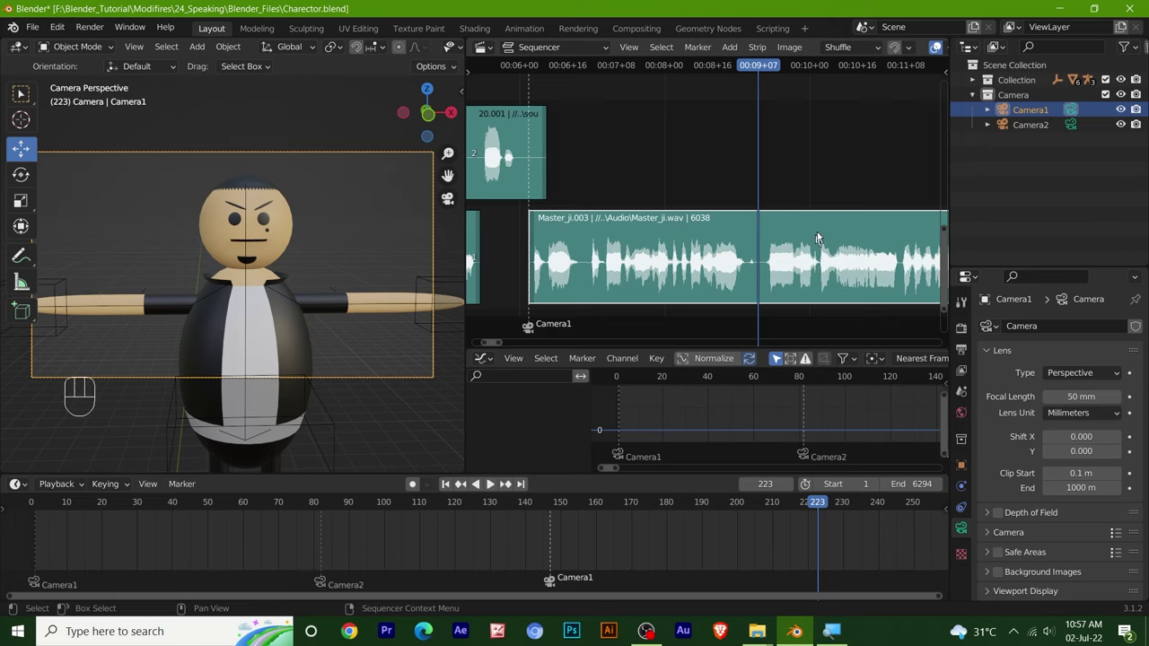
Step: Split Master_ji.003 at frame 223, leaving the rest as a separate Master_ji.005 piece
{"action": "key", "text": "k"}
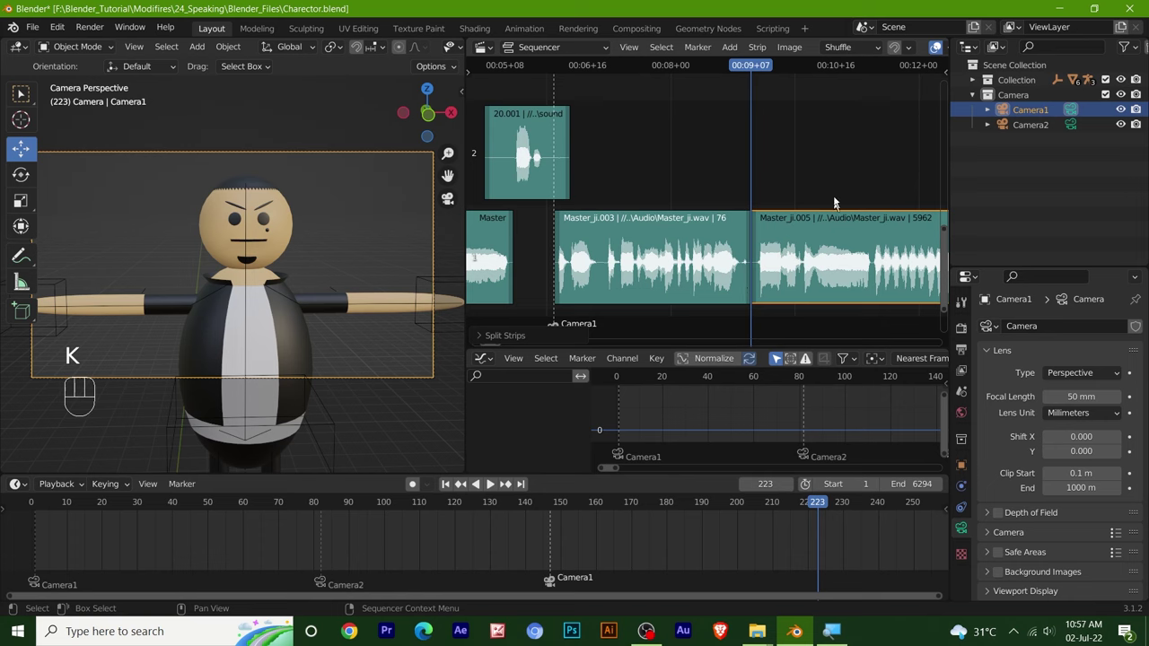
{"action": "key", "text": "space"}
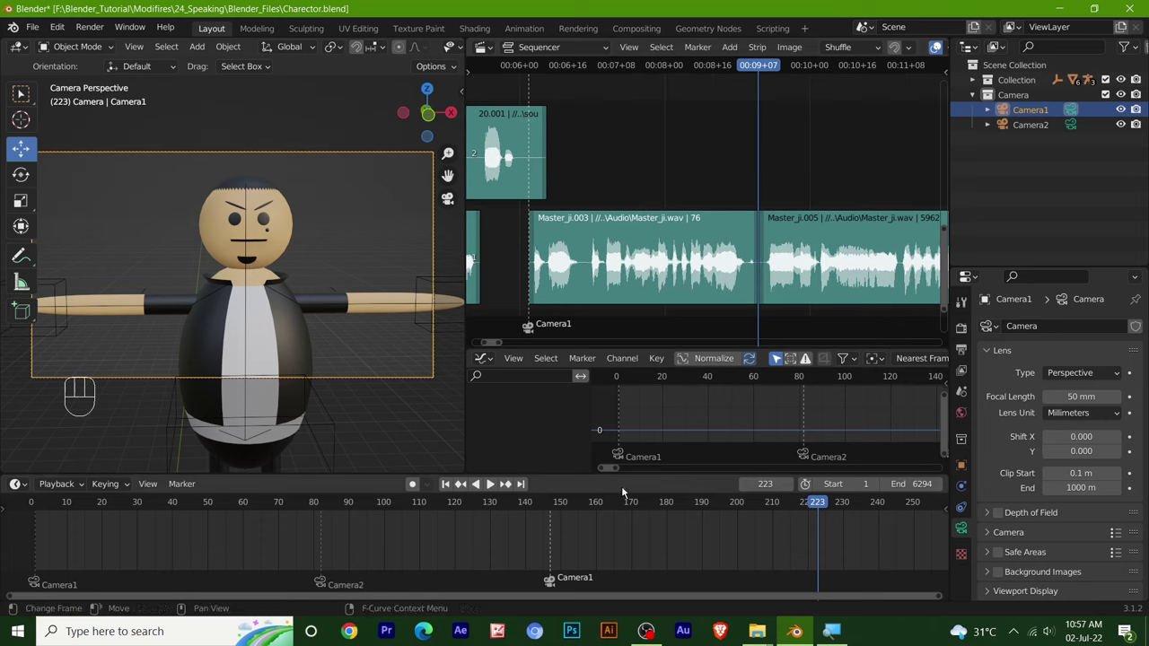
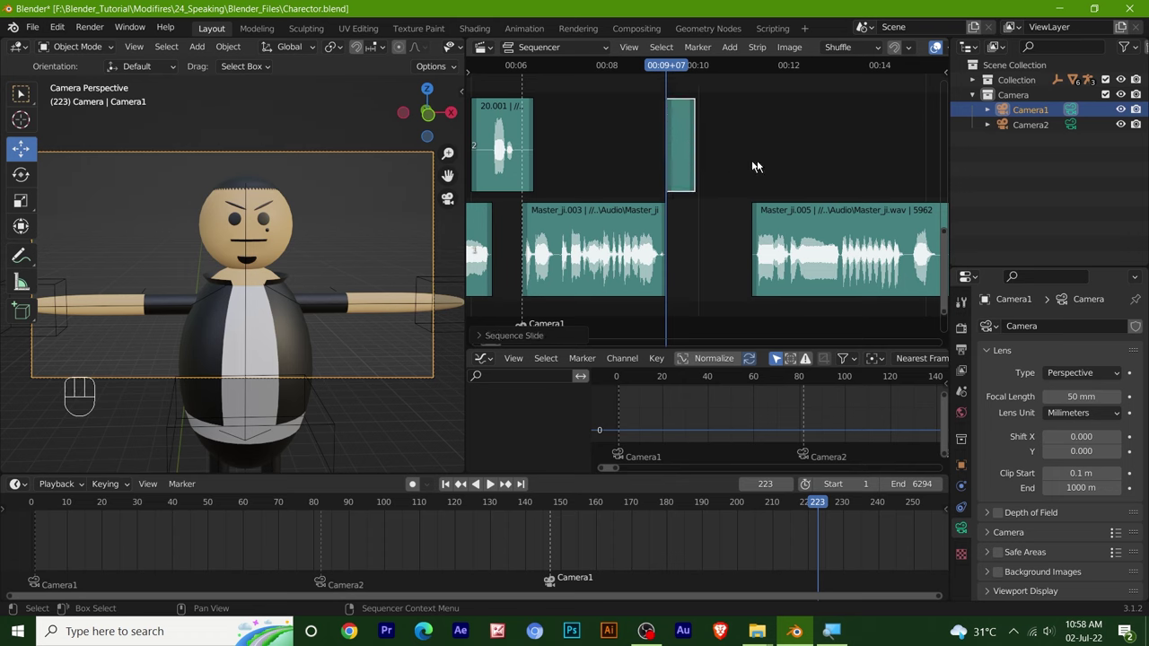
Step: Inspect the new 21.wav sound strip's properties and waveform in the gap after frame 213
{"action": "key", "text": "n"}
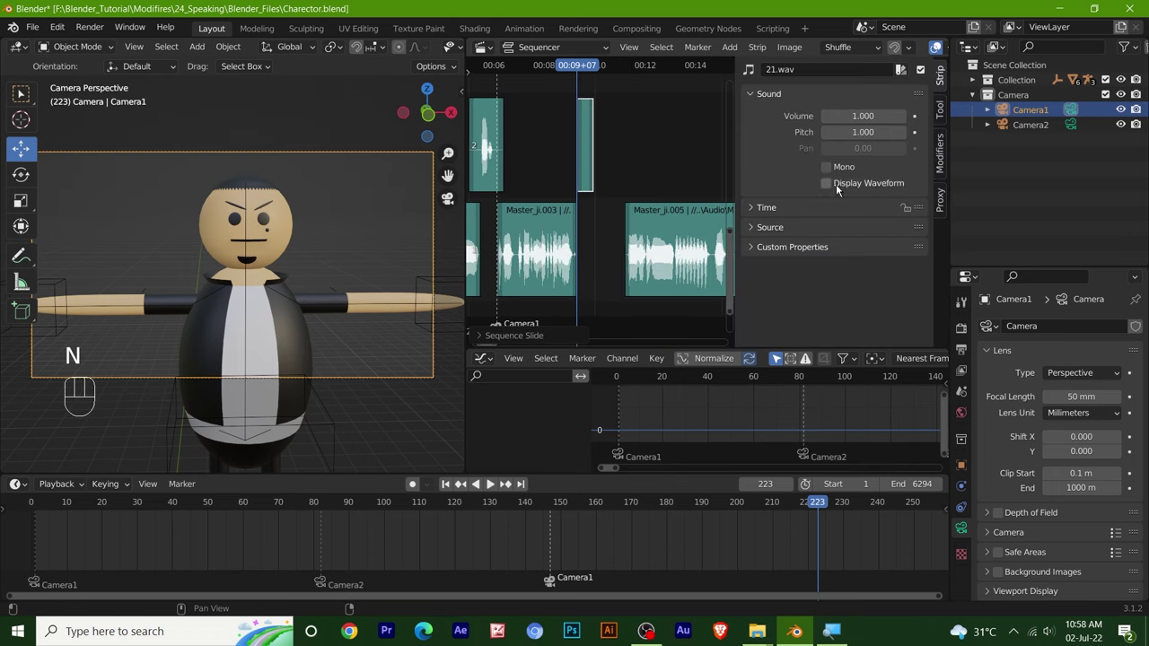
{"action": "key", "text": "n"}
{"action": "left_click_drag", "start_coordinate": [642, 156], "coordinate": [635, 155]}
{"action": "left_click", "coordinate": [536, 71]}
{"action": "key", "text": "space"}
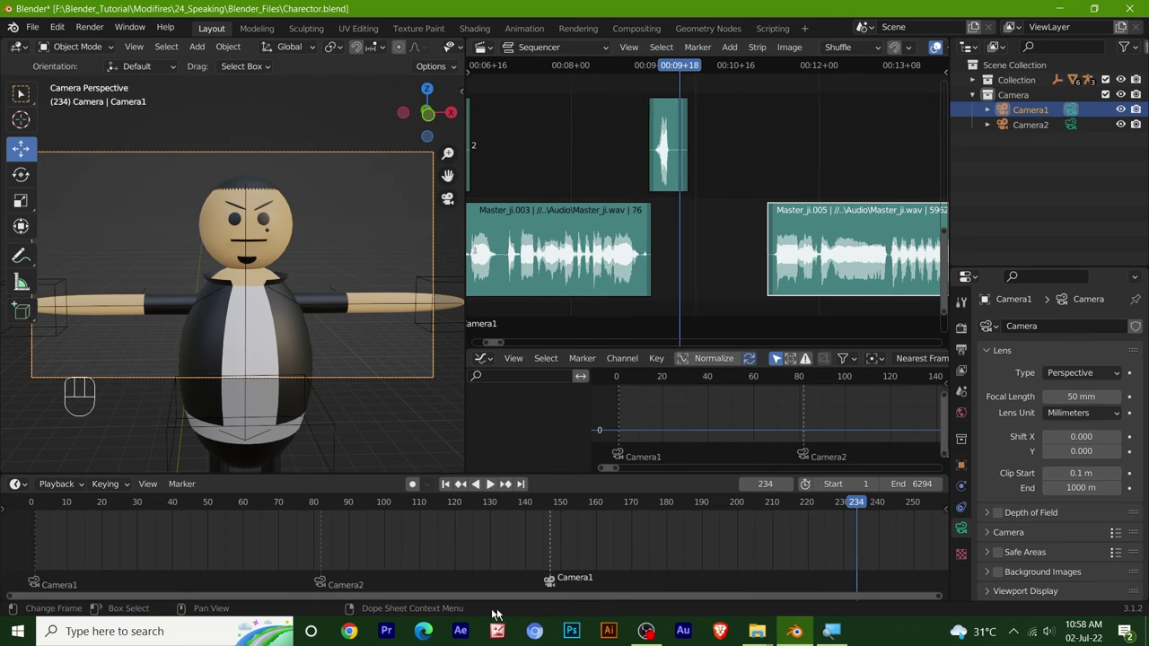
Step: Snap the Master_ji.005 speech strip to start at frame 234
{"action": "left_click", "coordinate": [553, 585]}
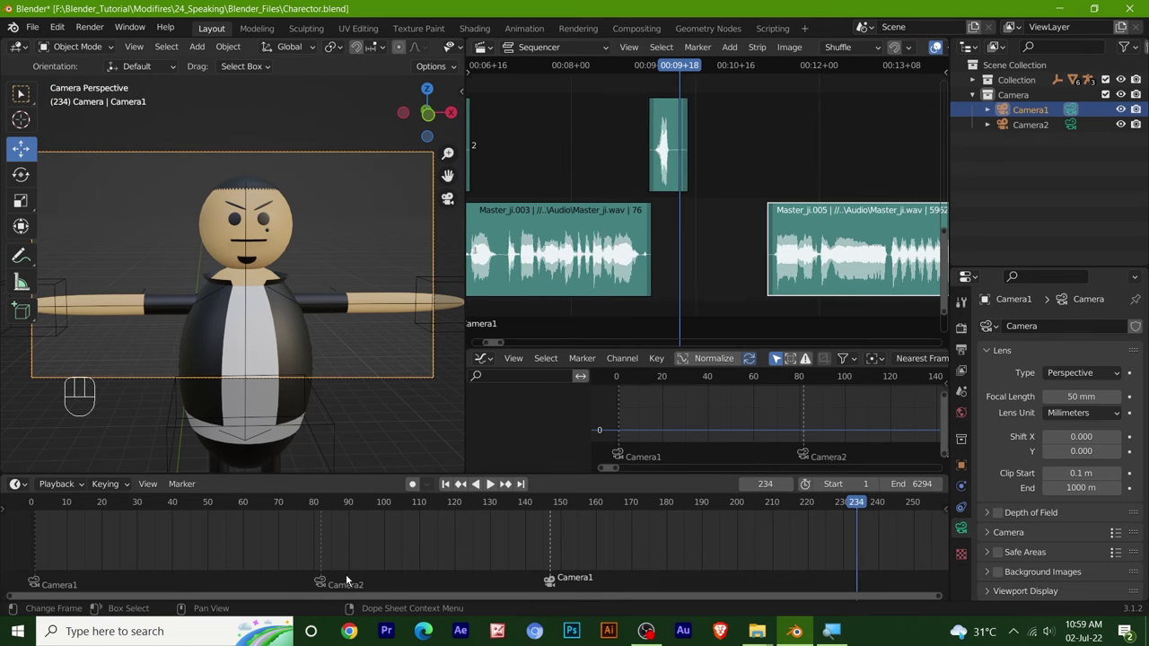
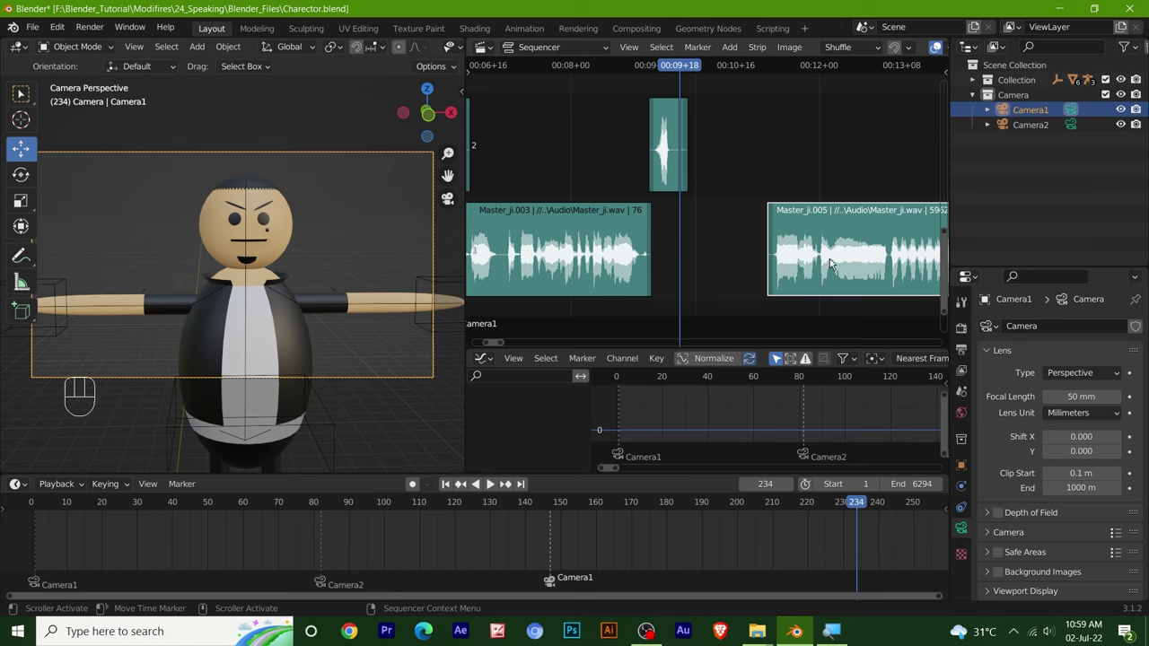
{"action": "key", "text": "shift+s"}
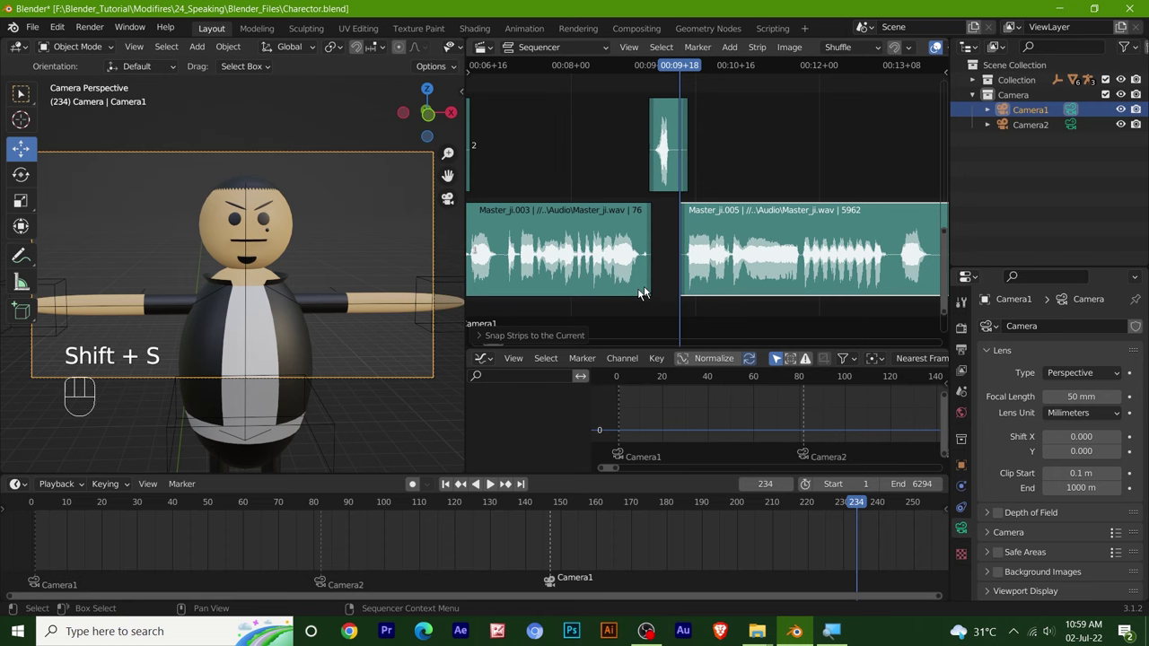
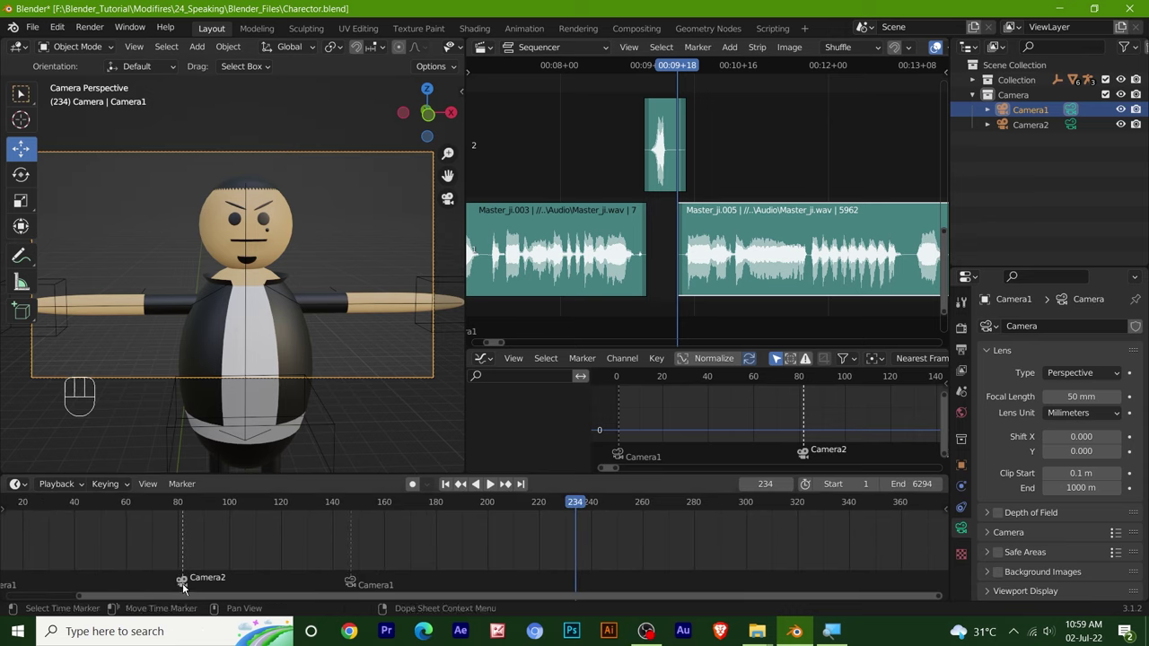
Step: Duplicate a Camera2 marker to frame 234 and scrub from 215 to 236 to review the switch
{"action": "key", "text": "shift+d"}
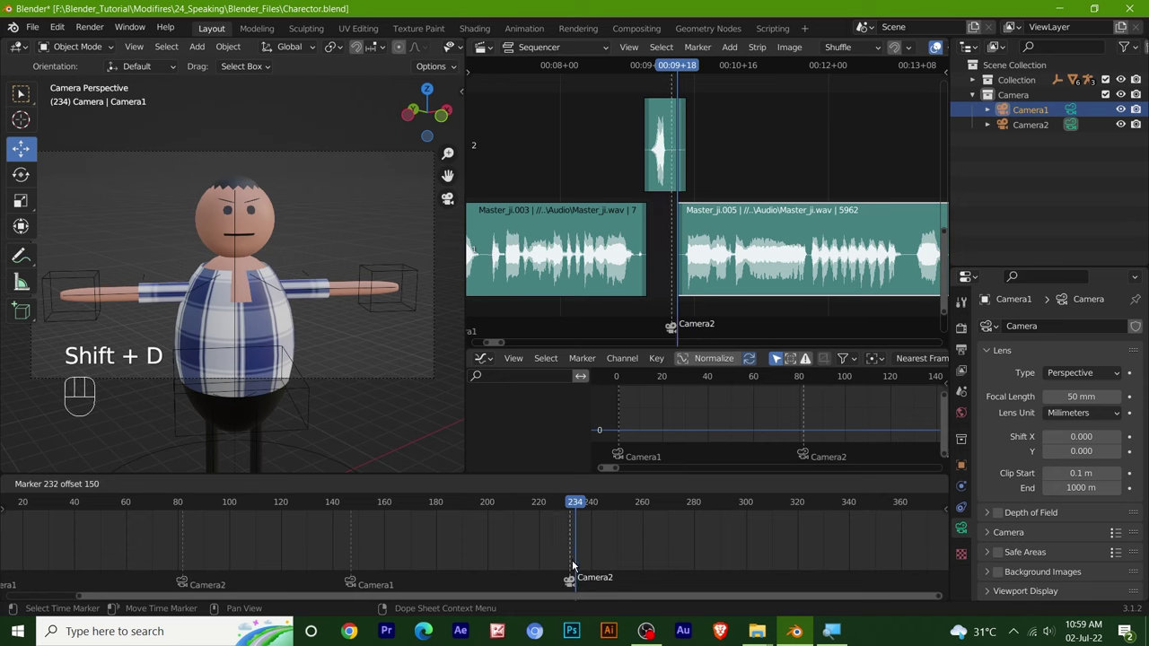
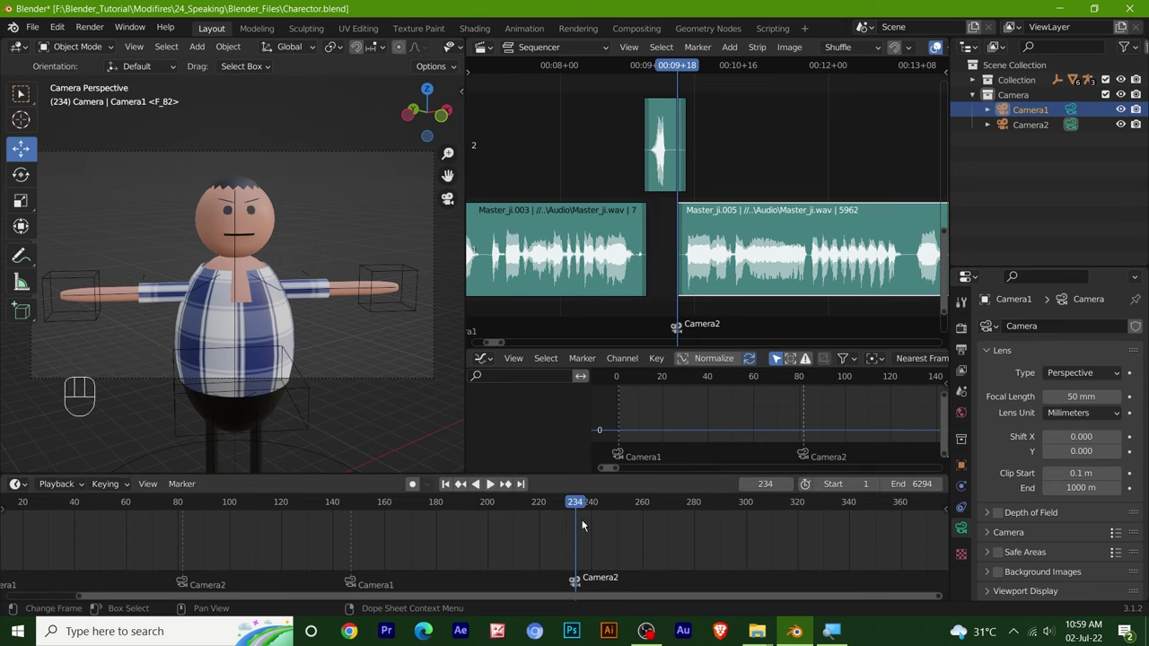
{"action": "left_click_drag", "start_coordinate": [575, 511], "coordinate": [489, 426]}
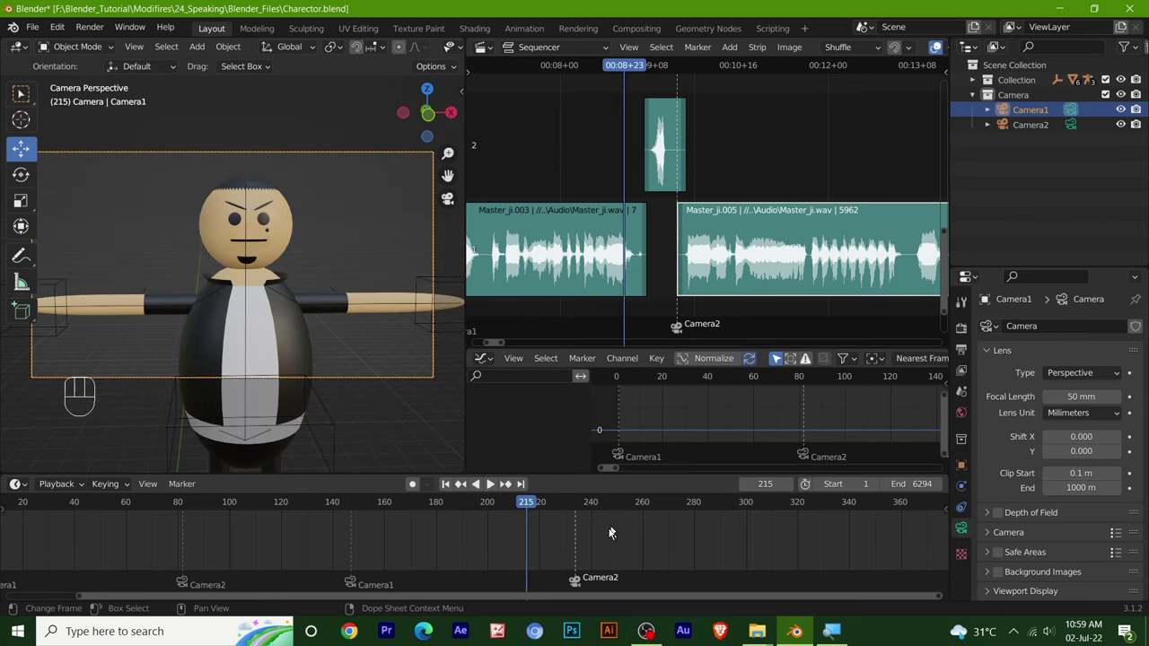
{"action": "left_click_drag", "start_coordinate": [526, 509], "coordinate": [611, 471]}
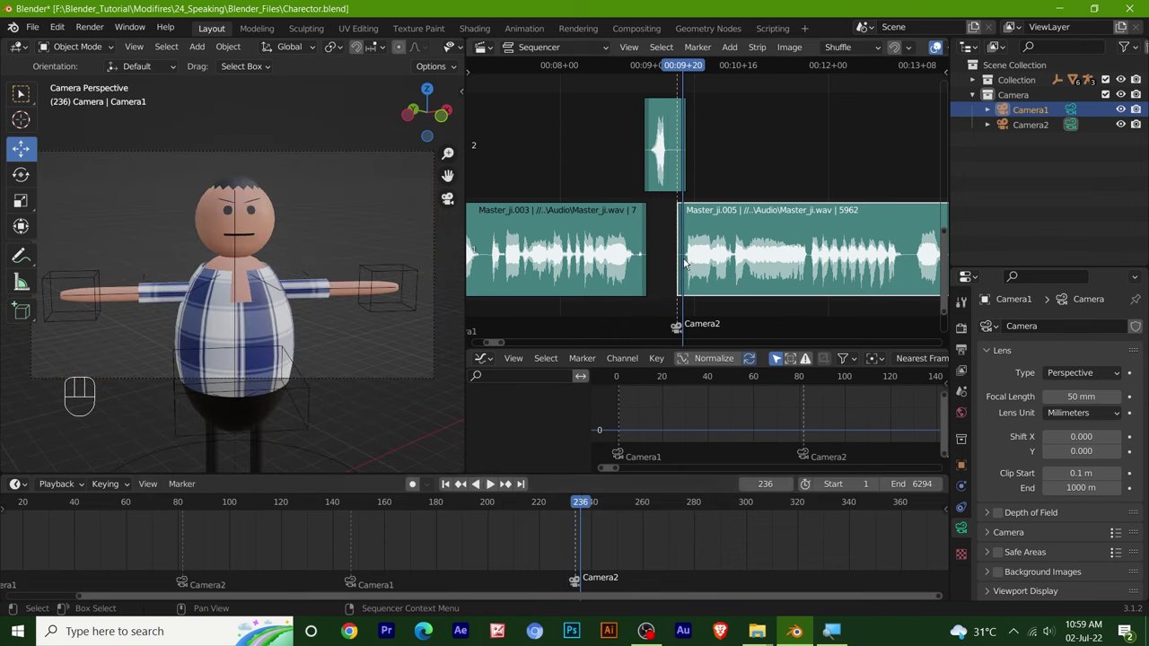
Step: Duplicate the short sound effect onto channel 2 where Master_ji.005 ends, around frame 328
{"action": "key", "text": "space"}
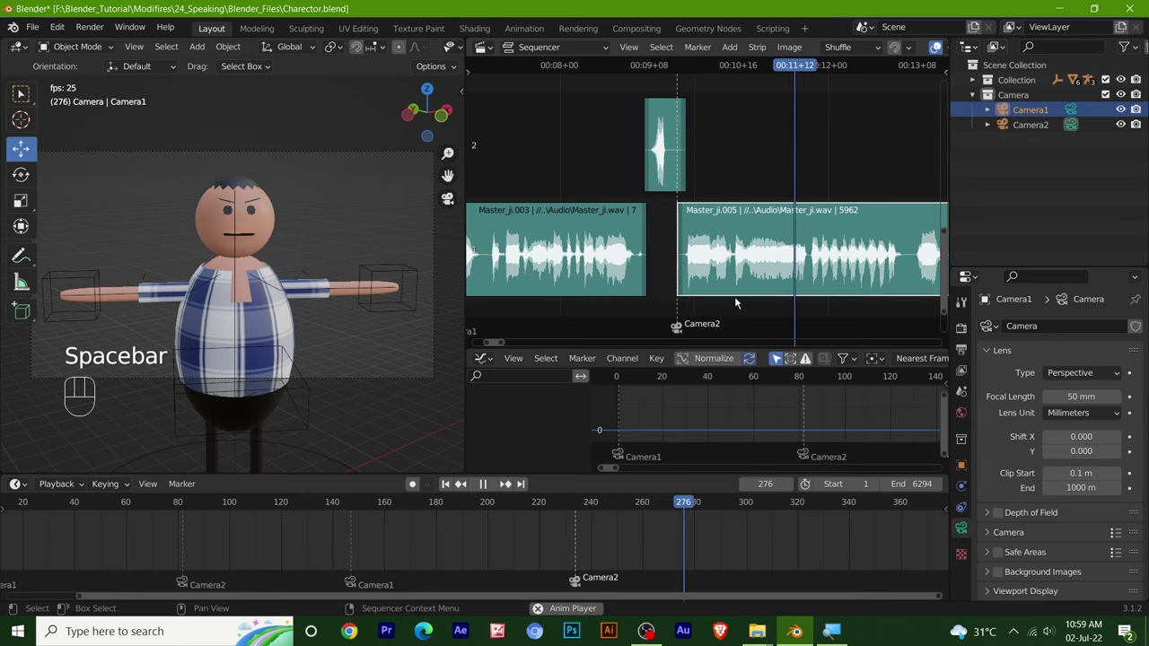
{"action": "key", "text": "space"}
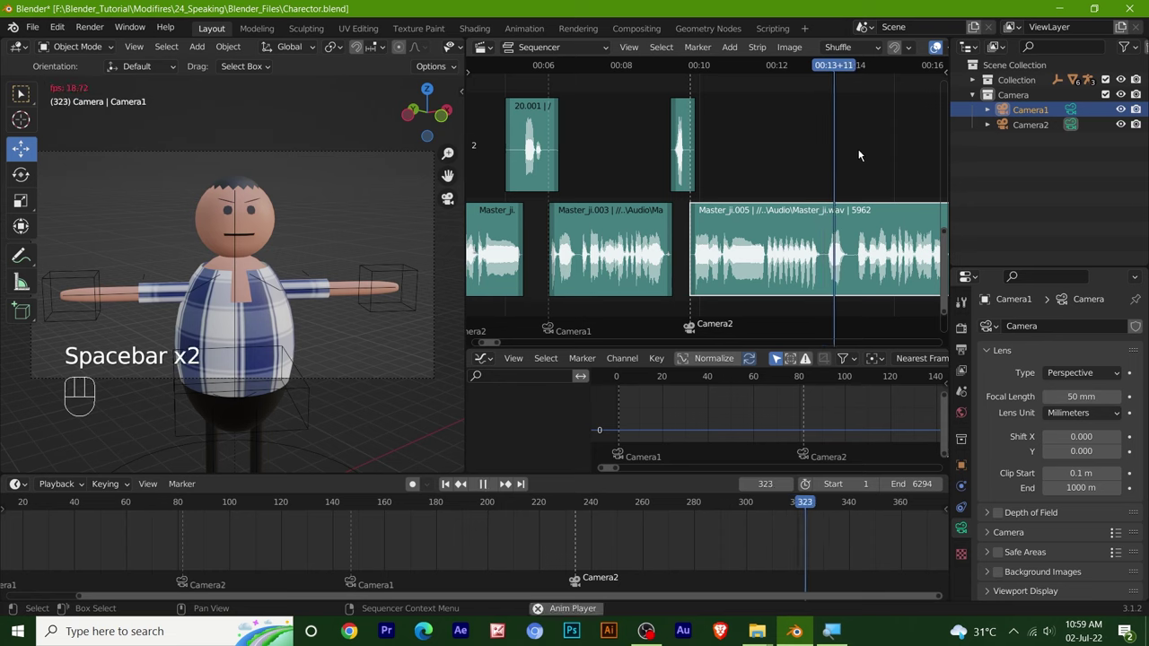
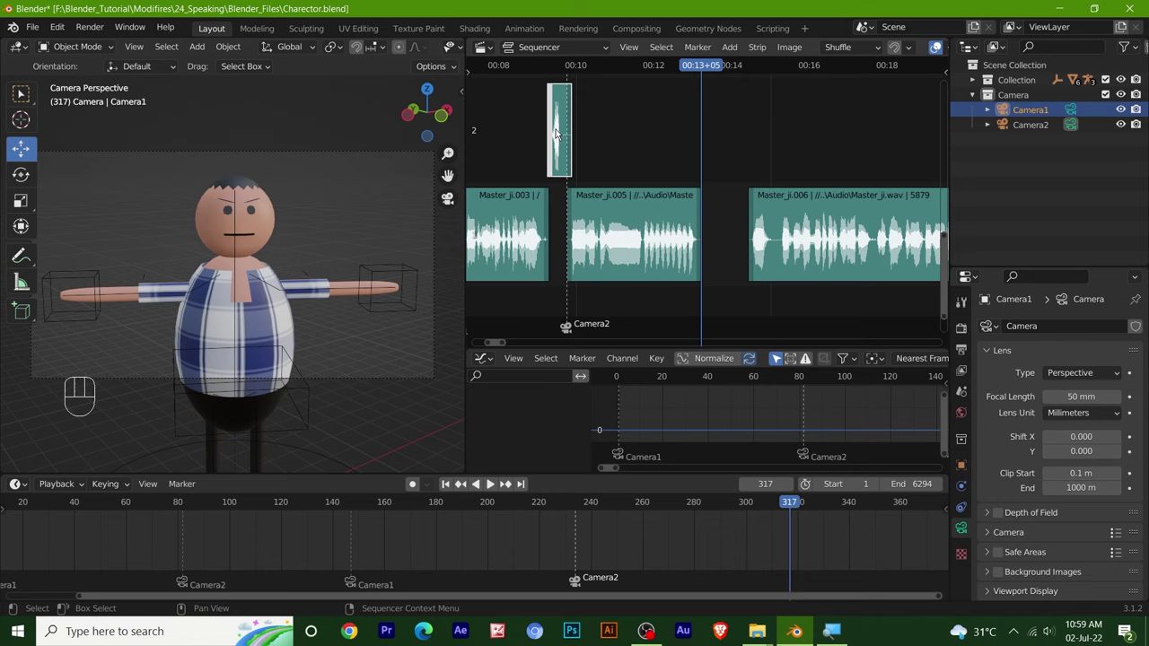
{"action": "key", "text": "shift+d"}
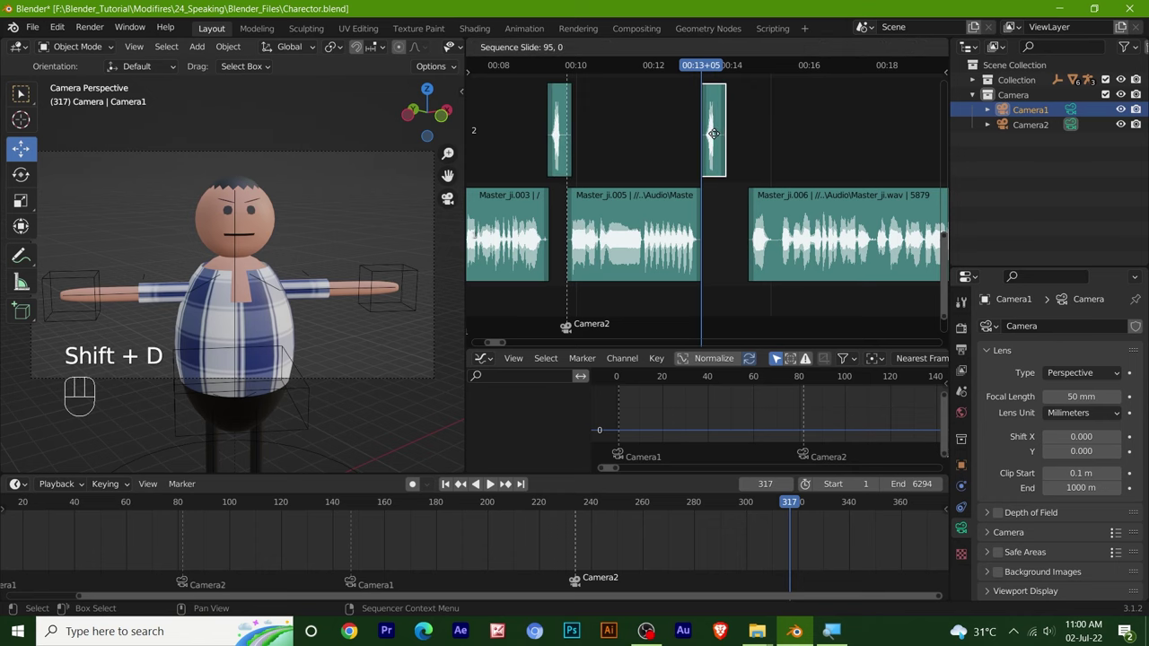
{"action": "left_click", "coordinate": [680, 61]}
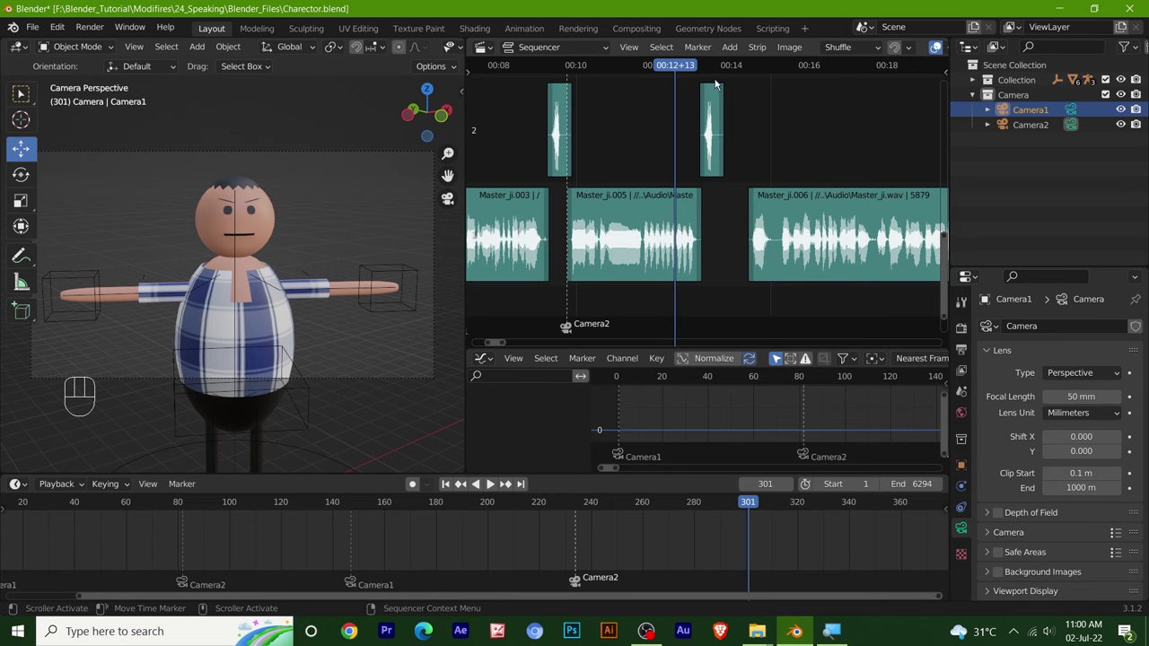
{"action": "left_click_drag", "start_coordinate": [676, 73], "coordinate": [723, 69]}
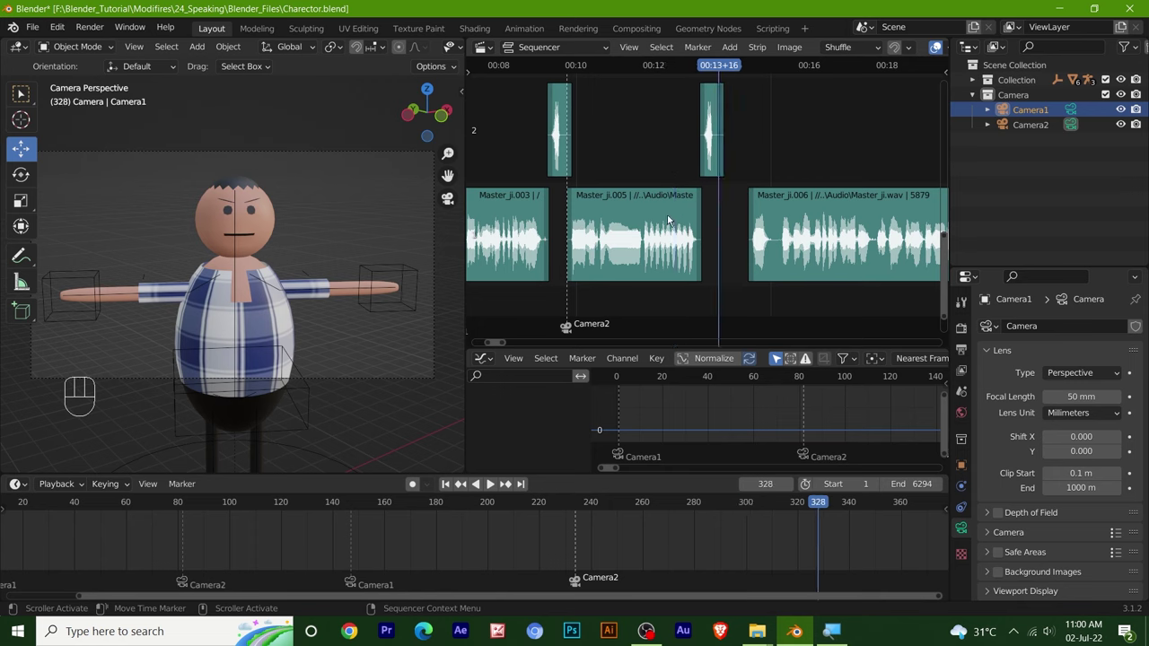
{"action": "left_click", "coordinate": [358, 587]}
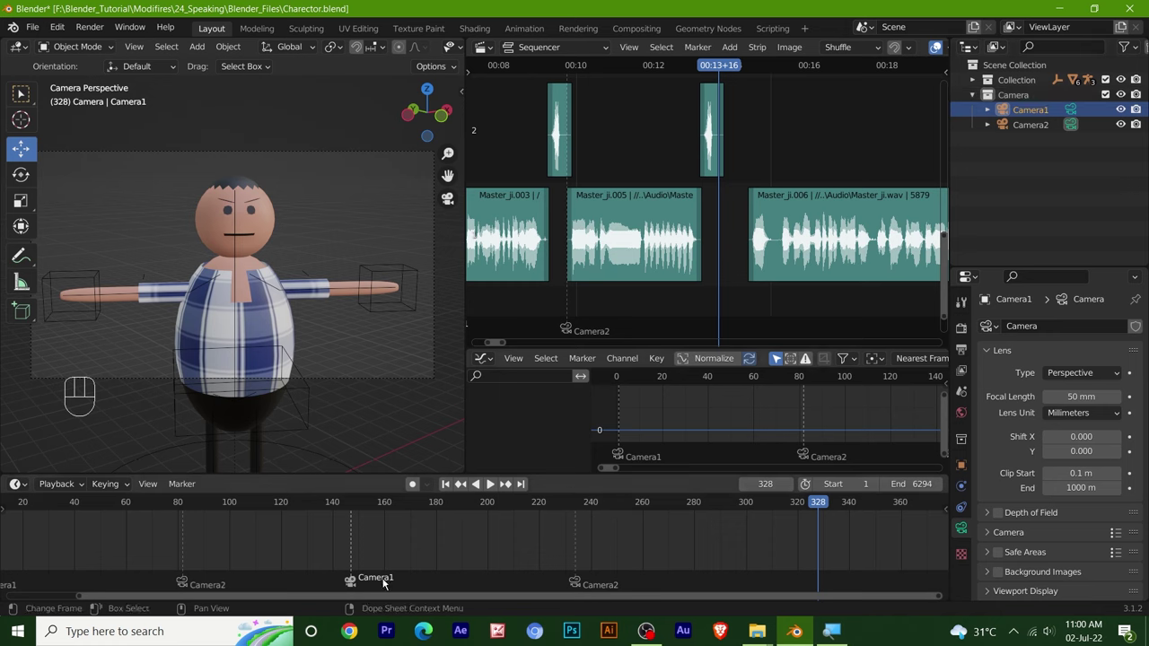
Step: Duplicate a Camera1 marker onto frame 328 for the next camera switch
{"action": "key", "text": "shift+d"}
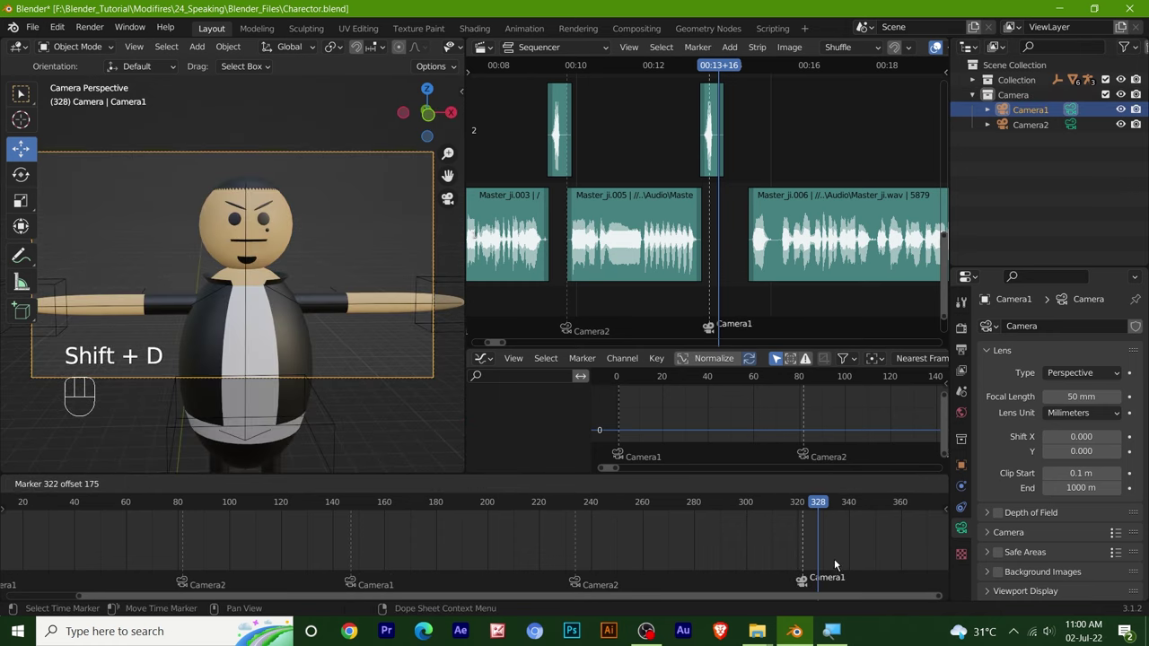
{"action": "left_click", "coordinate": [857, 564]}
{"action": "middle_click", "coordinate": [895, 213]}
{"action": "key", "text": "space"}
Step: Snap the Master_ji.006 speech strip to start at frame 328 and play back to check
{"action": "left_click", "coordinate": [603, 67]}
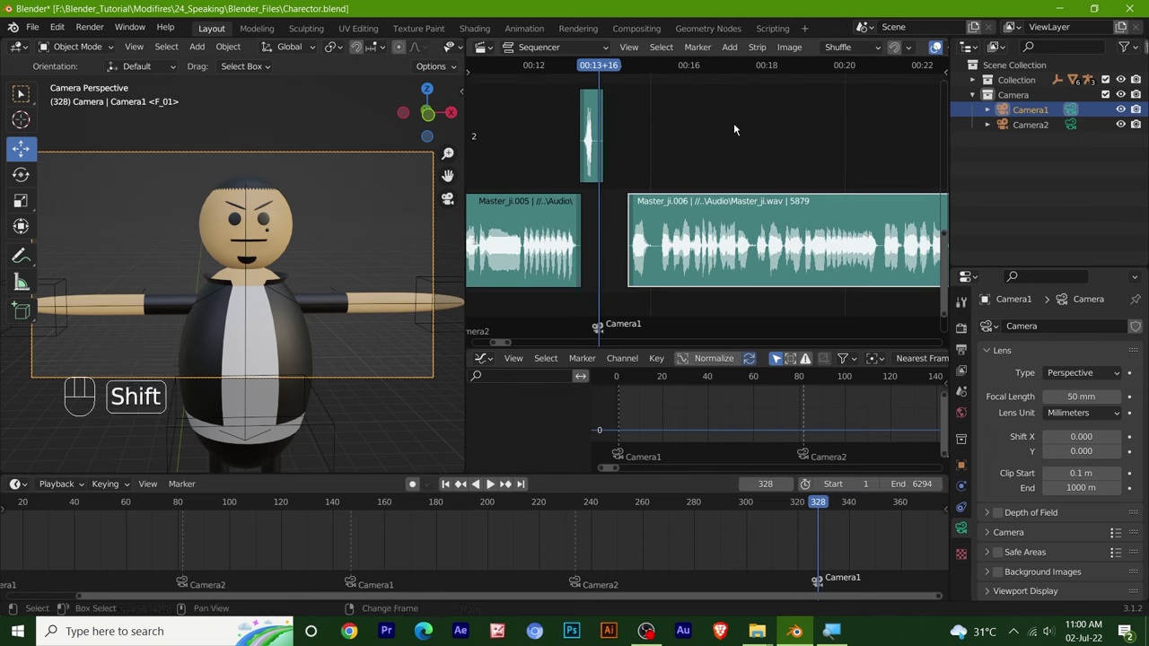
{"action": "key", "text": "shift+s"}
{"action": "key", "text": "space"}
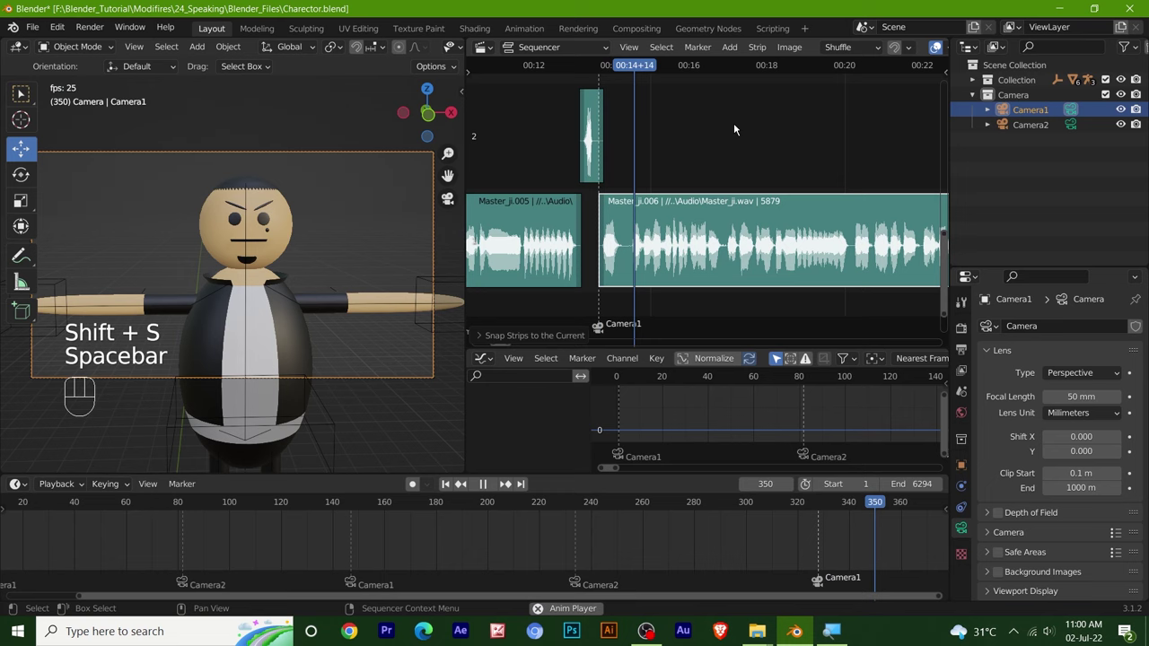
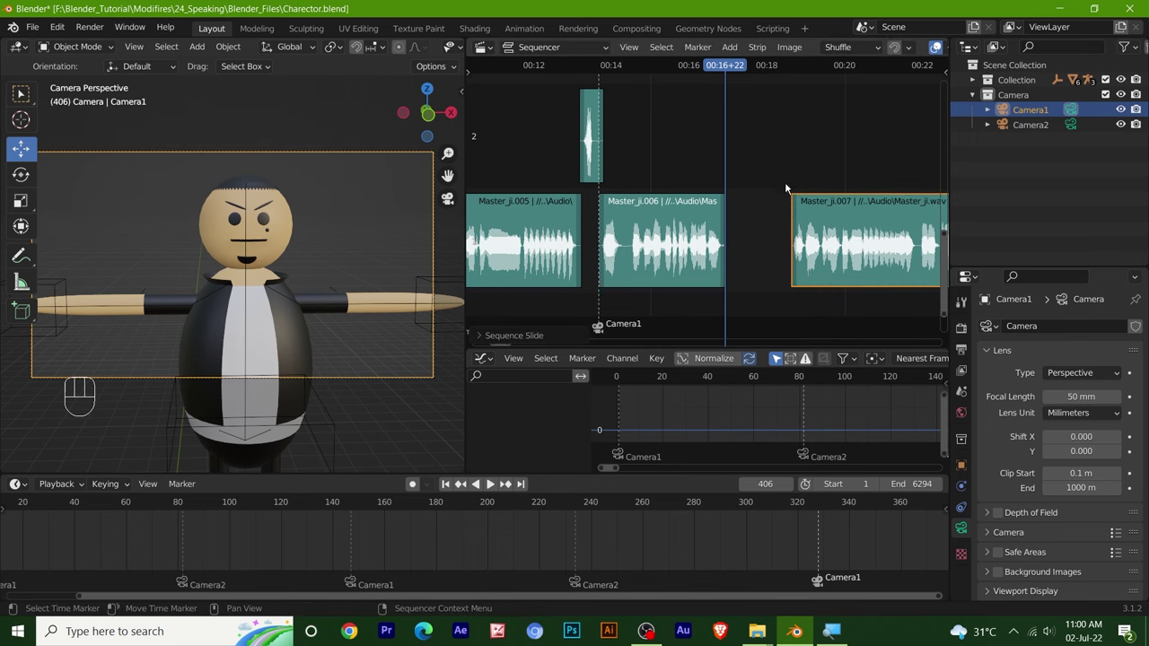
Step: Duplicate the short sound-effect strip for the gap after Master_ji.006
{"action": "left_click", "coordinate": [561, 137]}
{"action": "key", "text": "shift+d"}
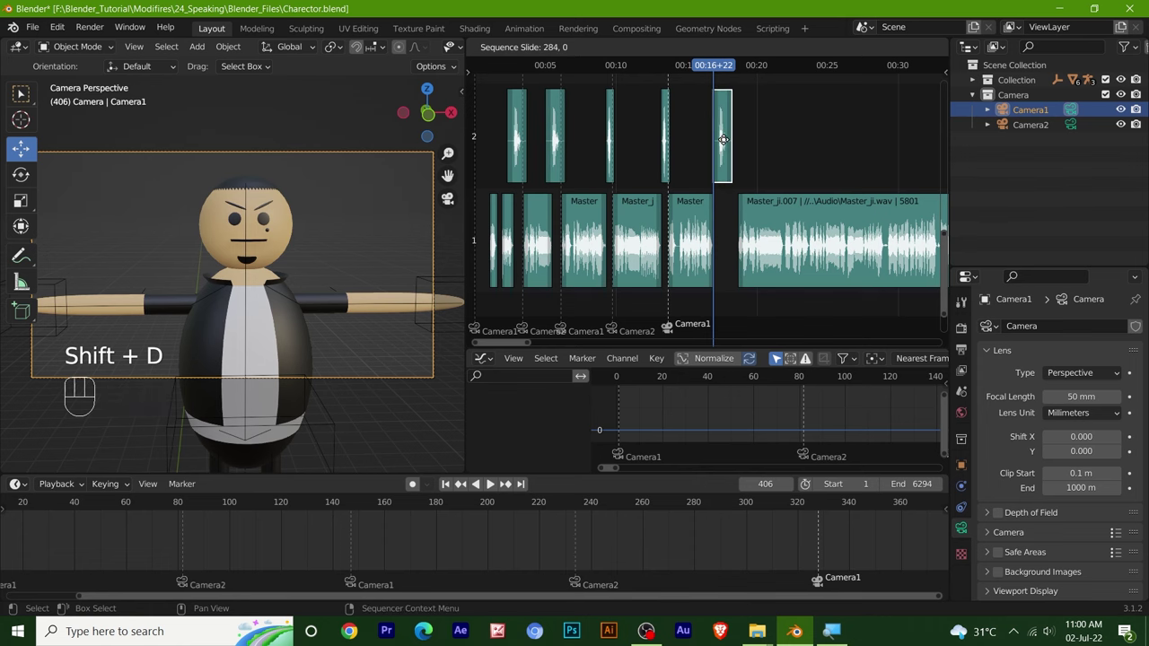
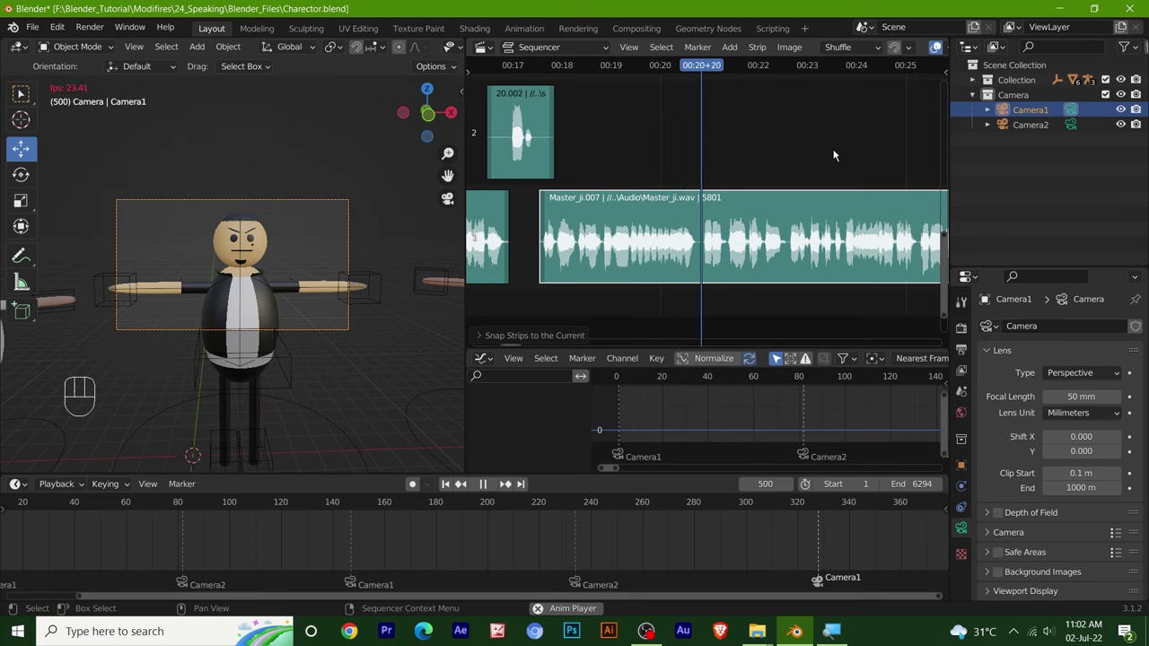
Step: Stop playback with the playhead resting at frame 499
{"action": "key", "text": "space"}
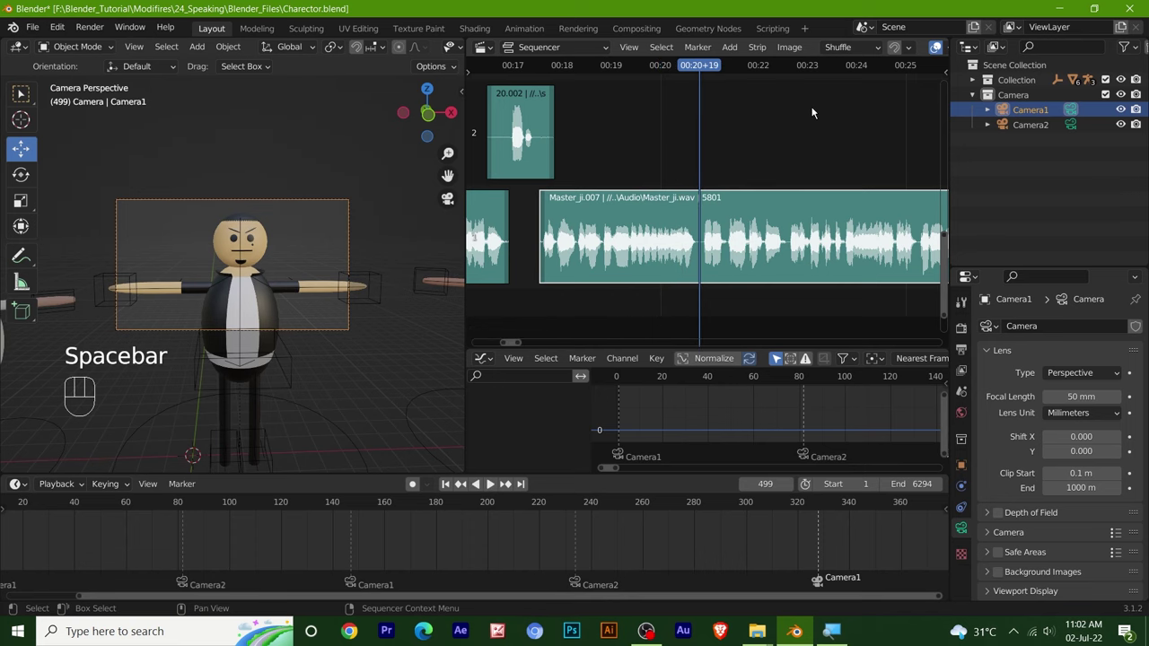
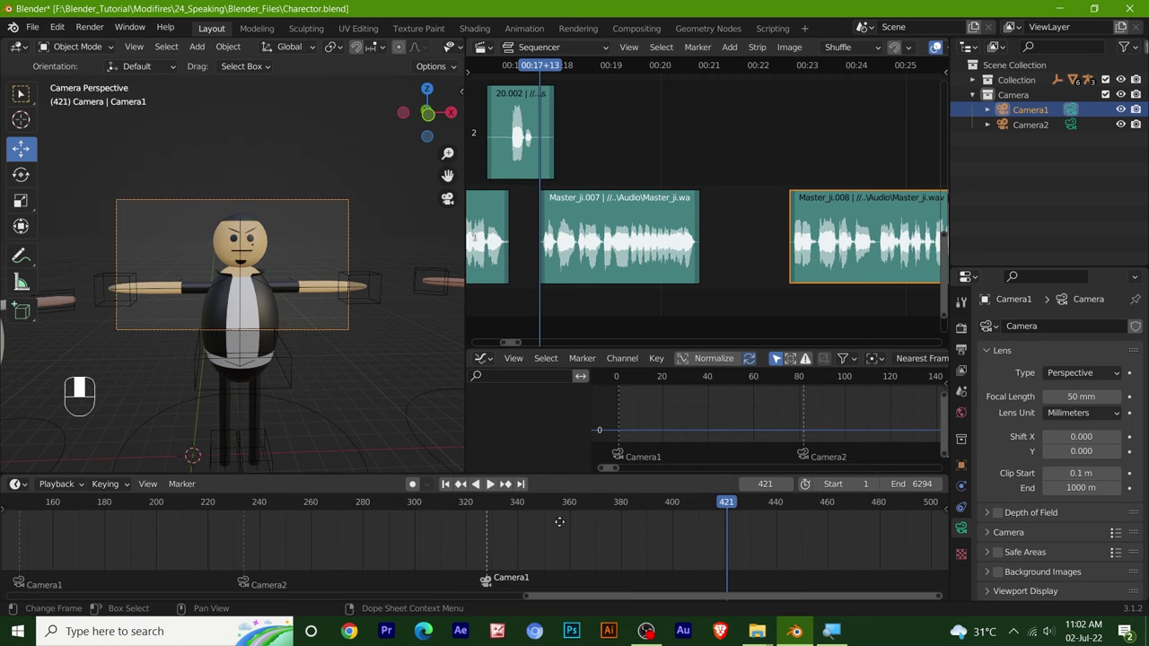
Step: Add a Camera2 switch marker at frame 421 in the sequencer
{"action": "left_click", "coordinate": [247, 581]}
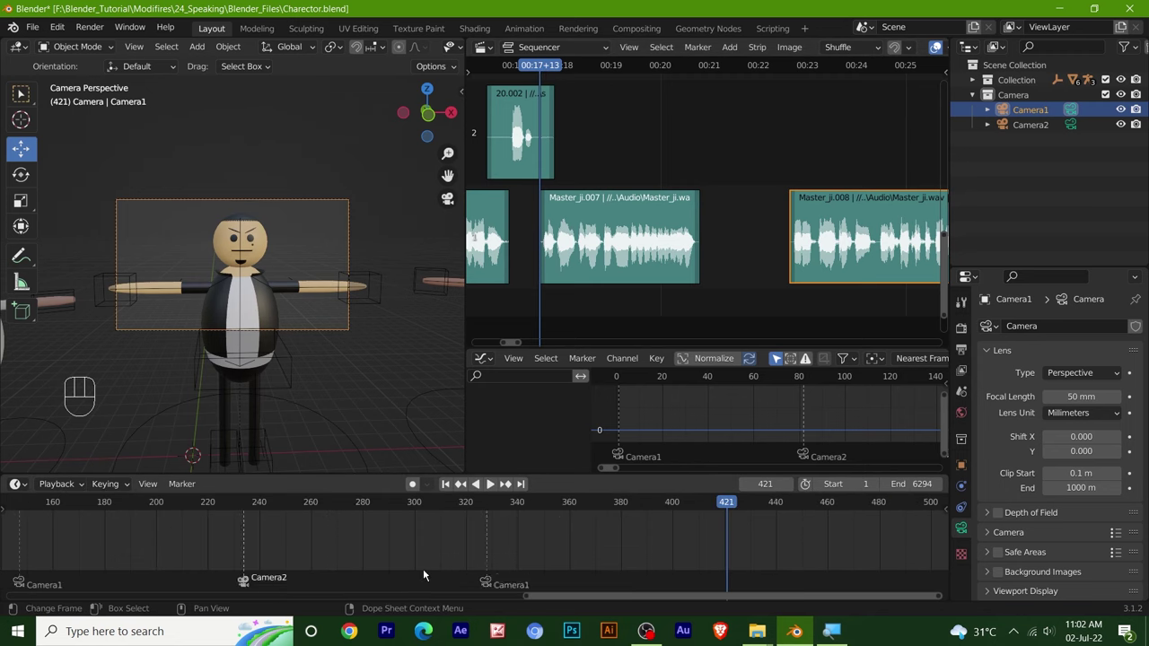
{"action": "key", "text": "shift+d"}
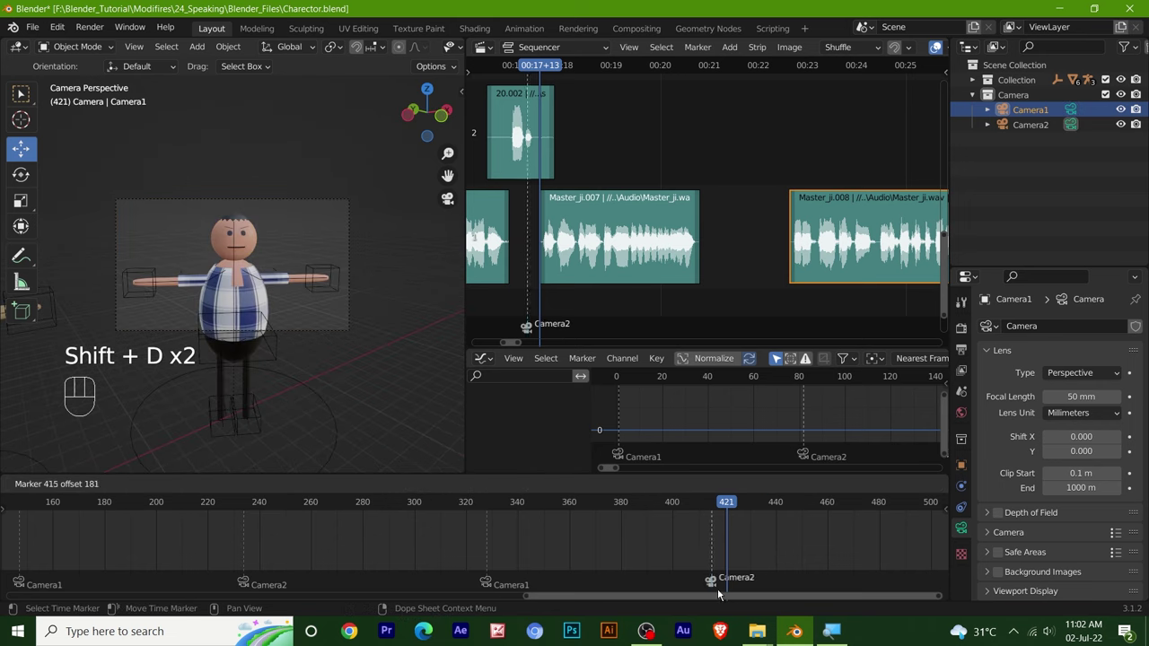
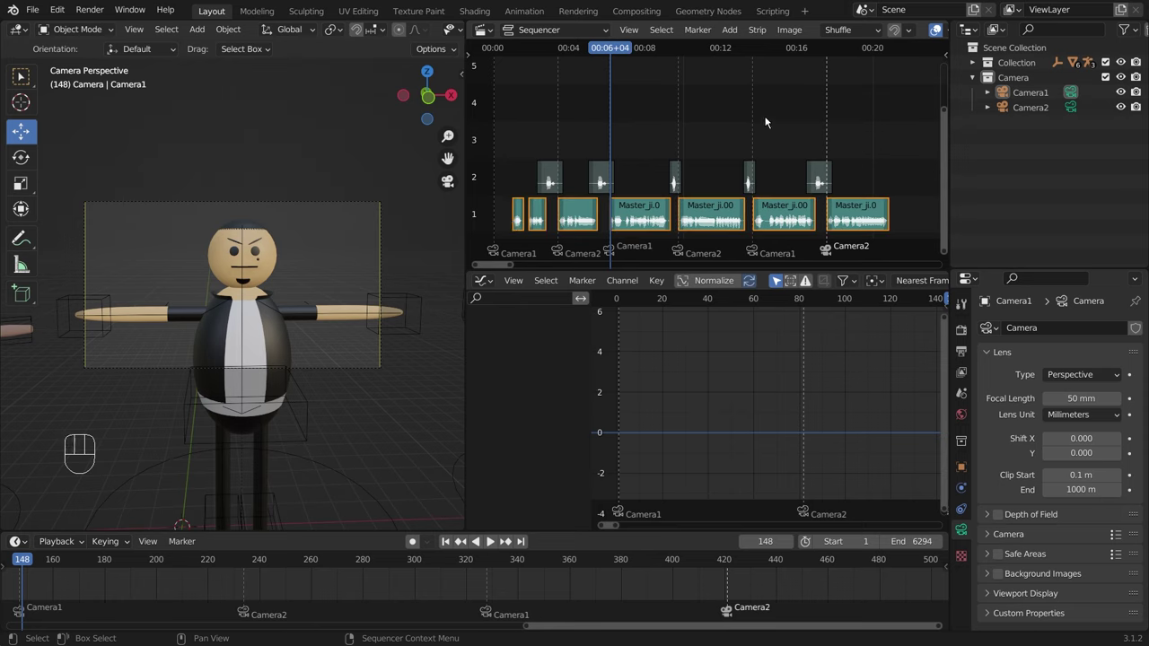
Step: Invert the selection to the five channel-2 sound clips and unmute them
{"action": "key", "text": "ctrl+i"}
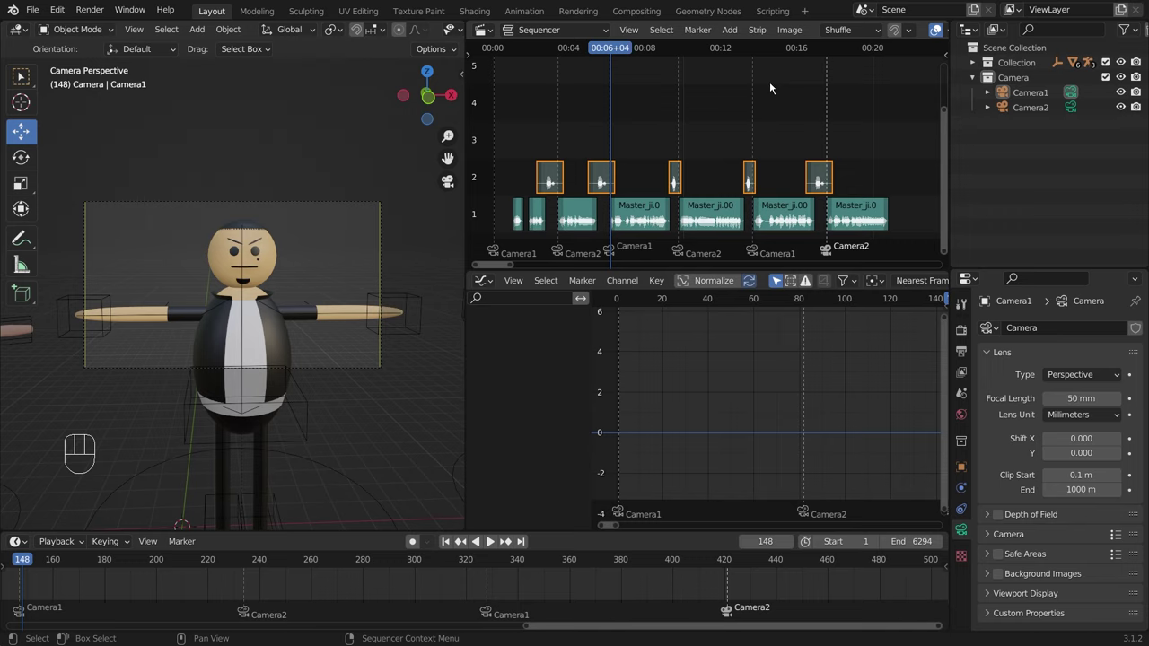
{"action": "key", "text": "alt+h"}
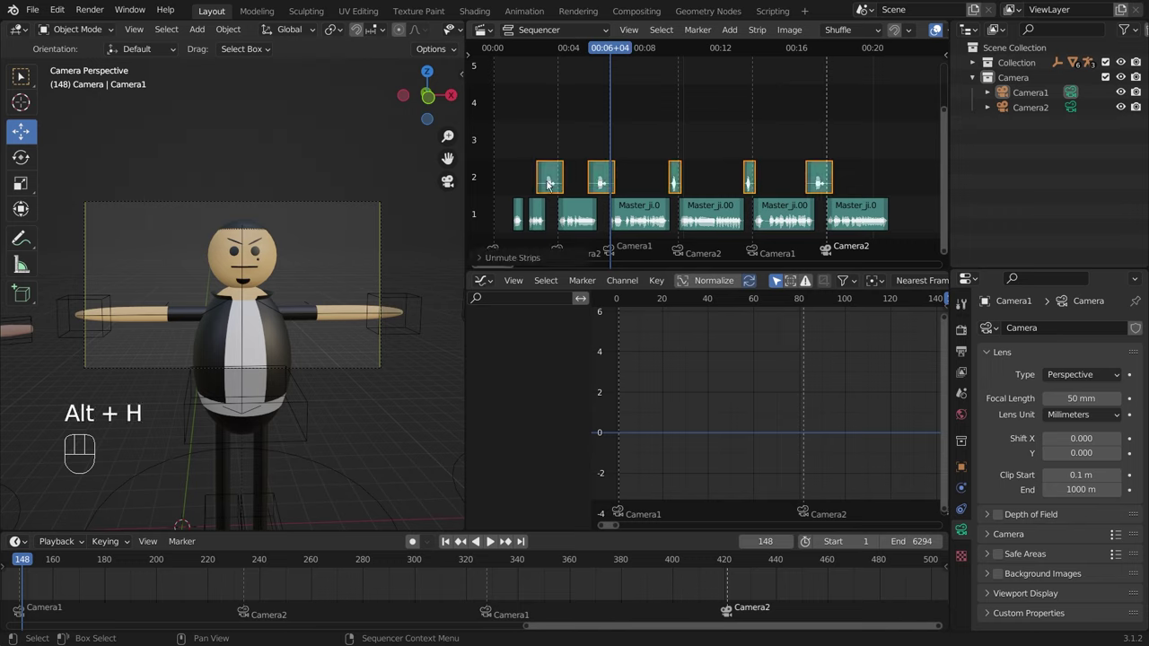
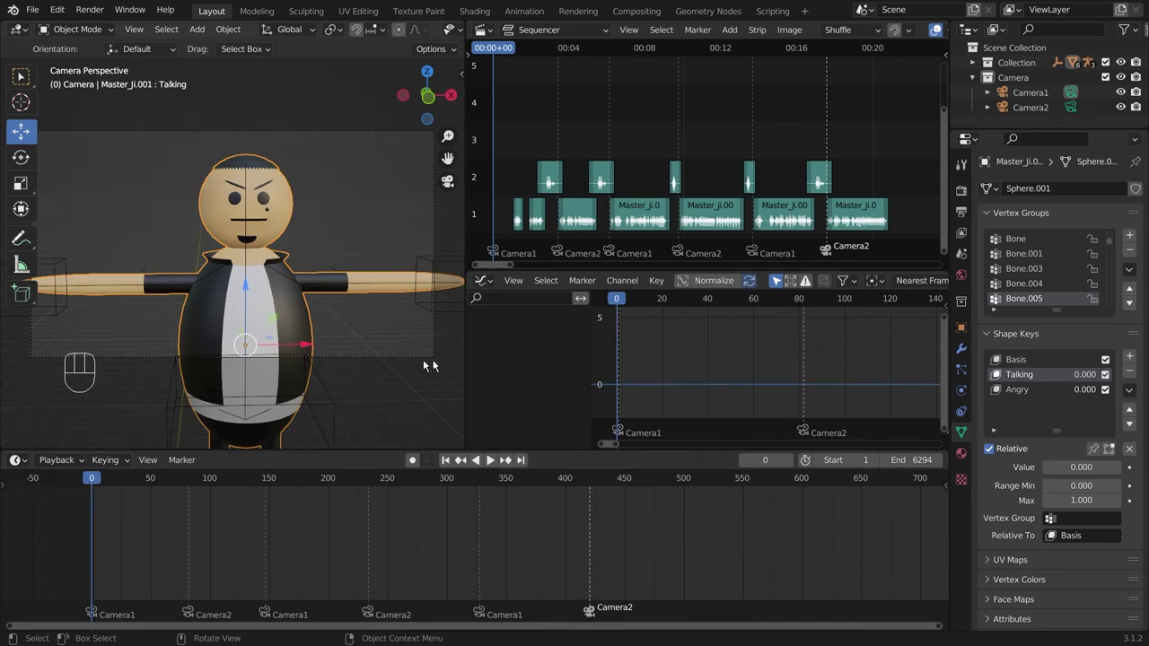
Step: Return the playhead to frame 1 and keyframe Master_ji.001's Talking shape key at value 0
{"action": "middle_click", "coordinate": [659, 379]}
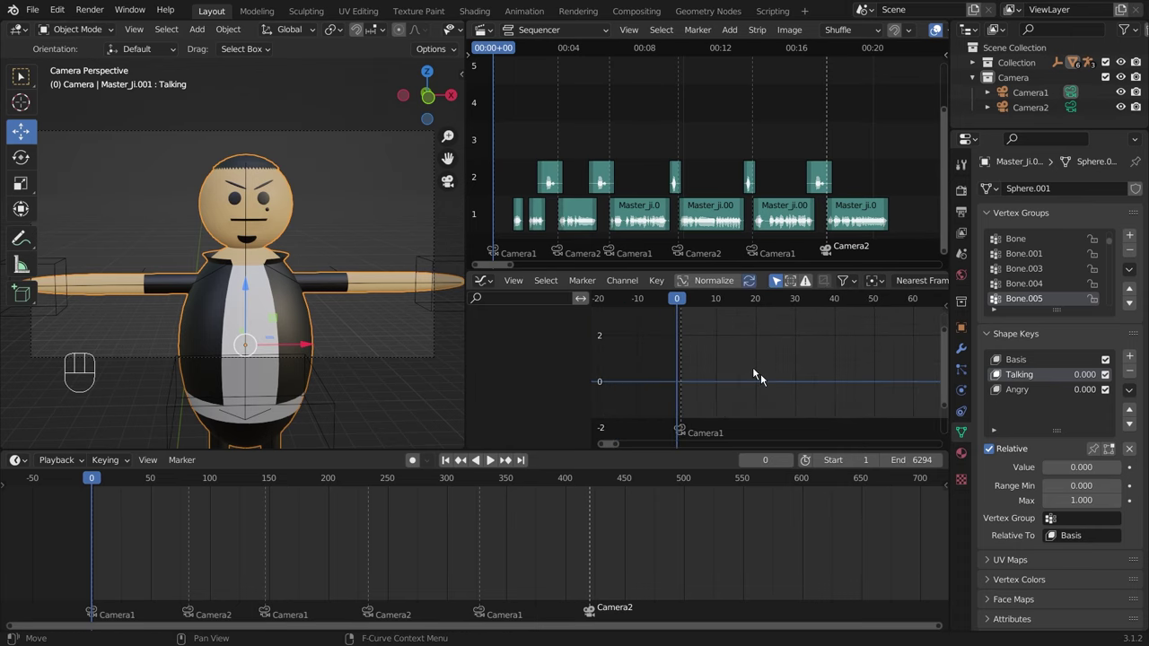
{"action": "left_click", "coordinate": [685, 307]}
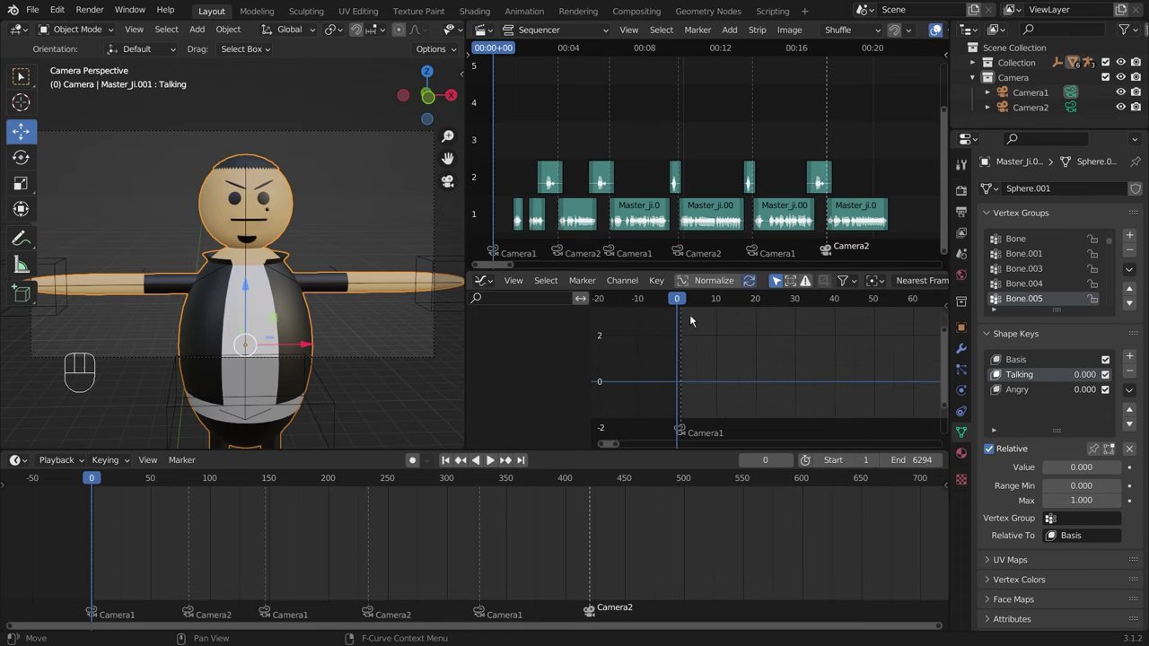
{"action": "key", "text": "ctrl+shift+Left"}
{"action": "left_click_drag", "start_coordinate": [688, 303], "coordinate": [780, 311]}
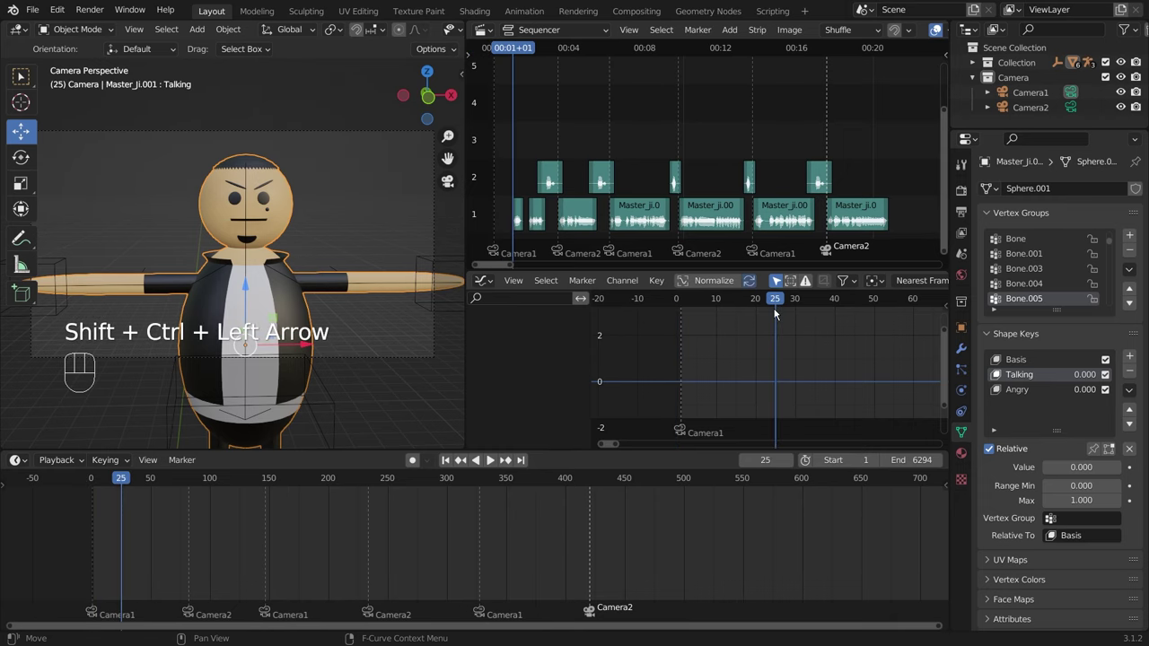
{"action": "key", "text": "shift+Left"}
{"action": "left_click_drag", "start_coordinate": [717, 319], "coordinate": [874, 362]}
{"action": "left_click", "coordinate": [875, 362]}
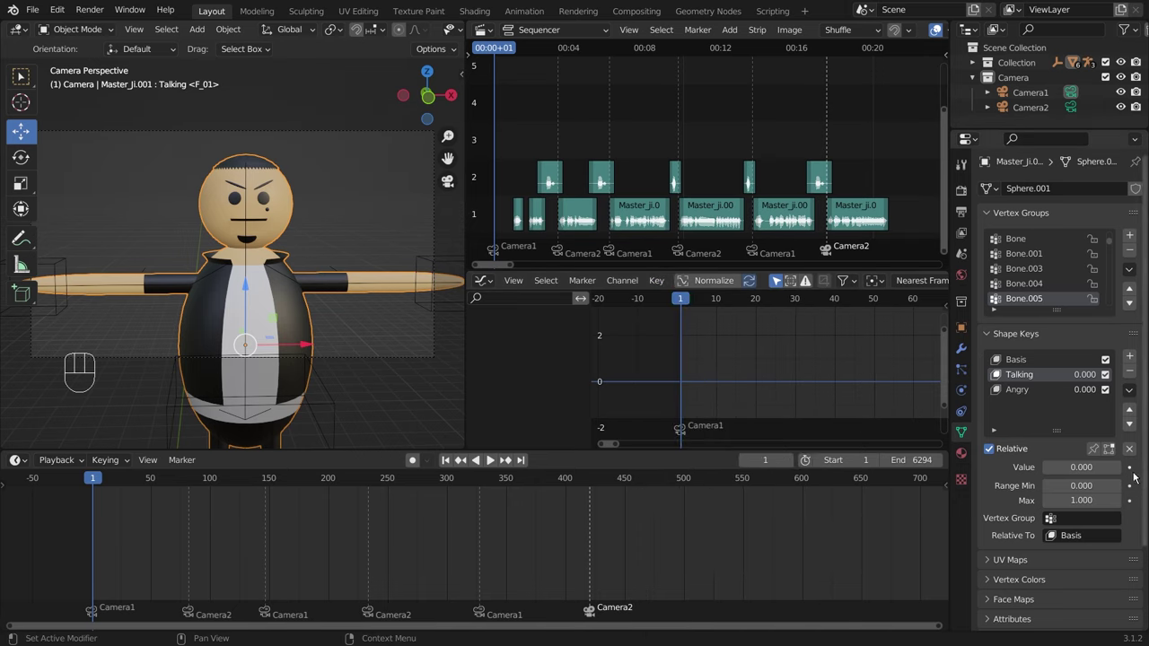
{"action": "left_click", "coordinate": [1133, 470]}
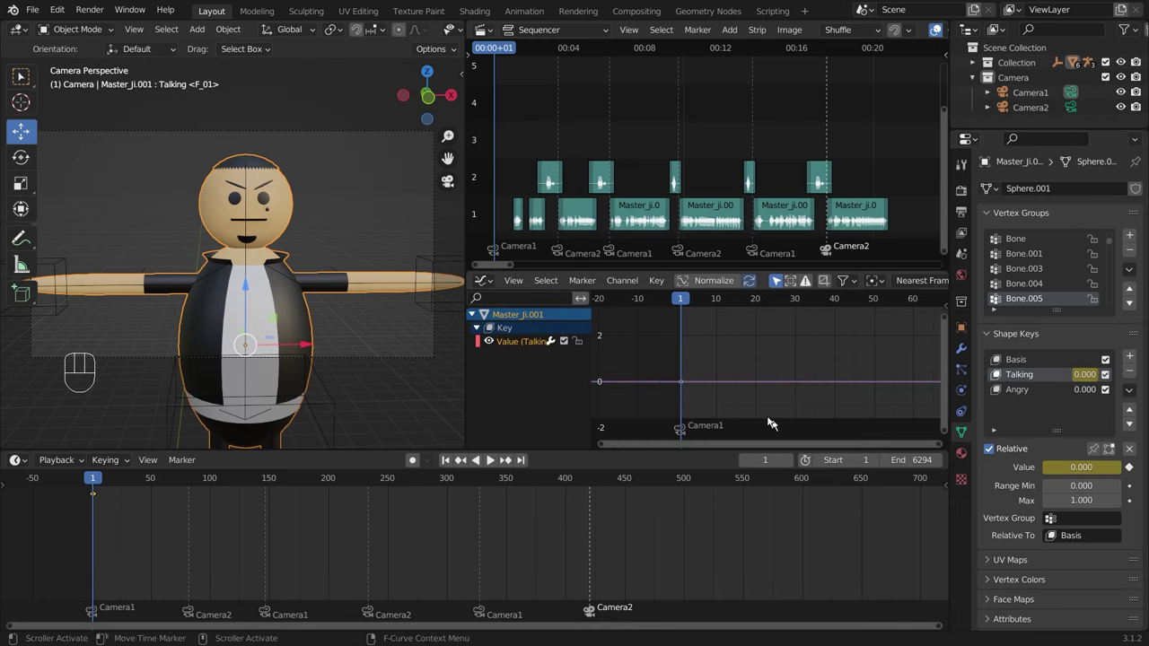
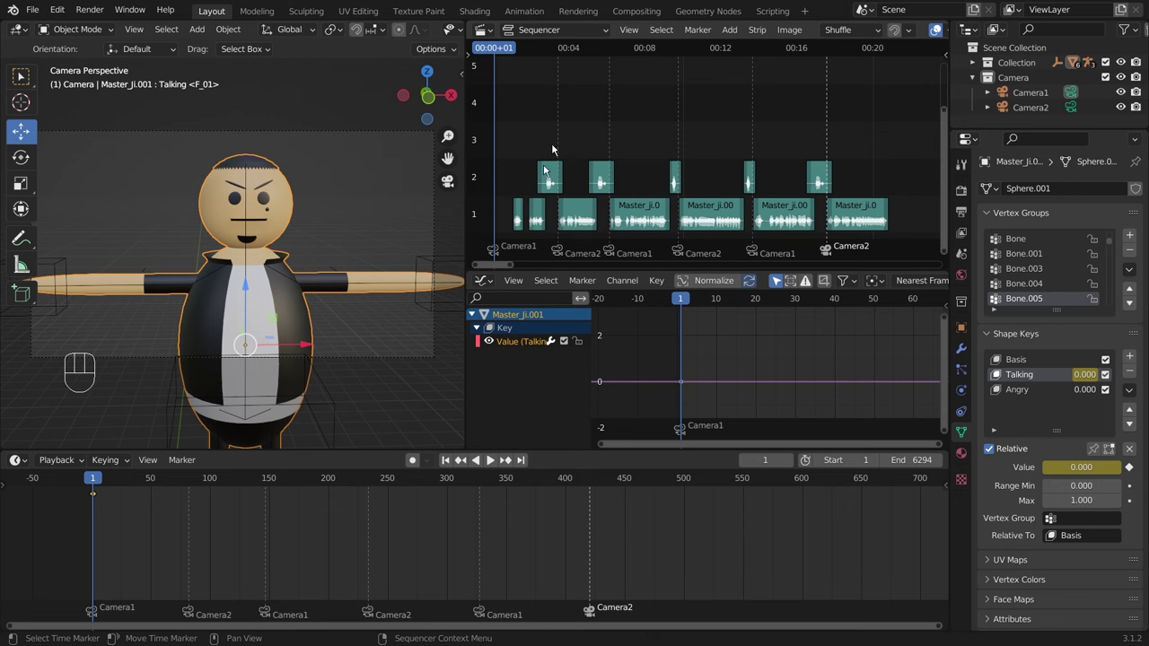
Step: Start baking the dialogue sound onto Master_ji.001's Talking curve
{"action": "left_click_drag", "start_coordinate": [666, 283], "coordinate": [713, 381]}
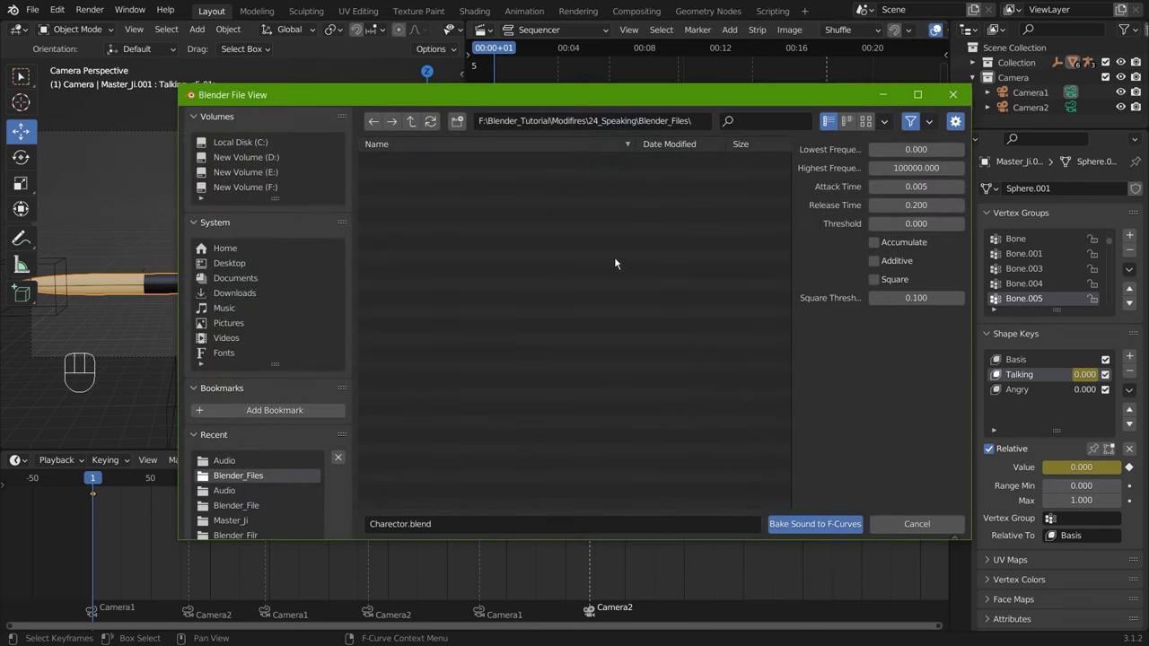
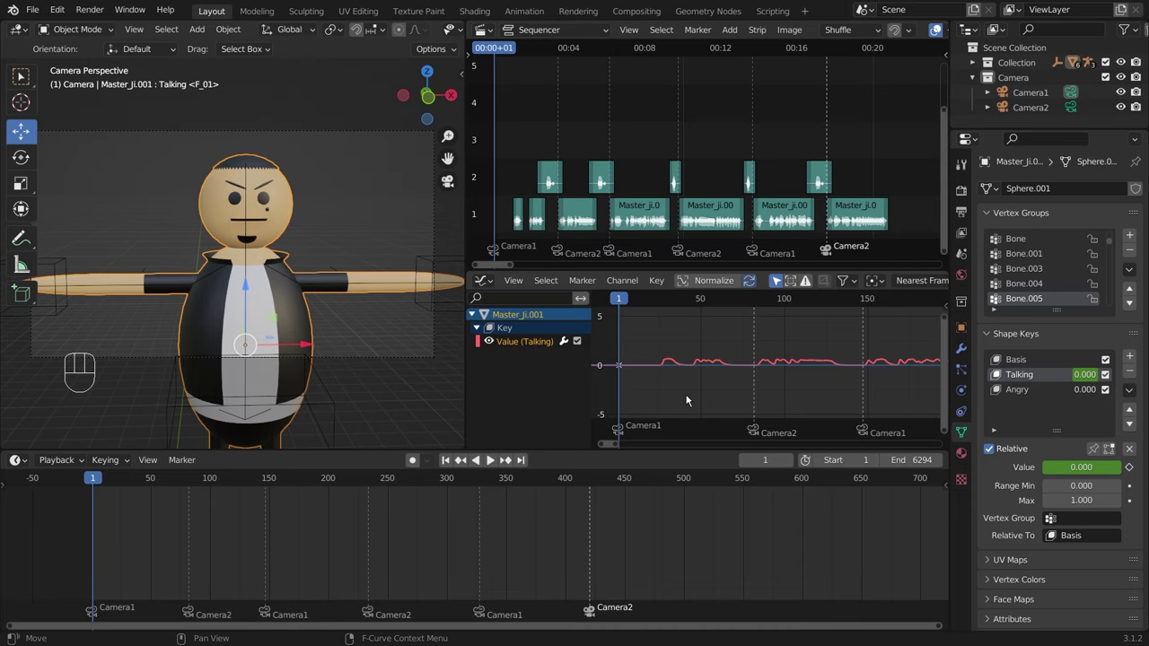
Step: Select the channel-1 dialogue clips and play the baked talking animation from the start
{"action": "left_click_drag", "start_coordinate": [522, 122], "coordinate": [940, 175]}
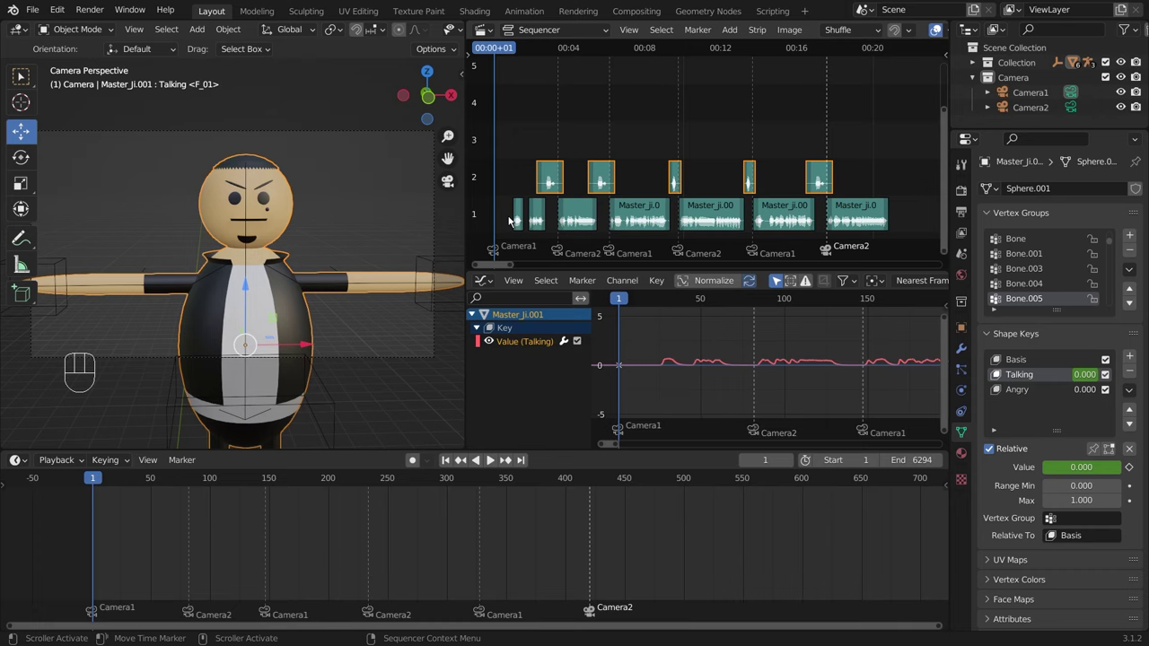
{"action": "left_click_drag", "start_coordinate": [508, 215], "coordinate": [899, 226]}
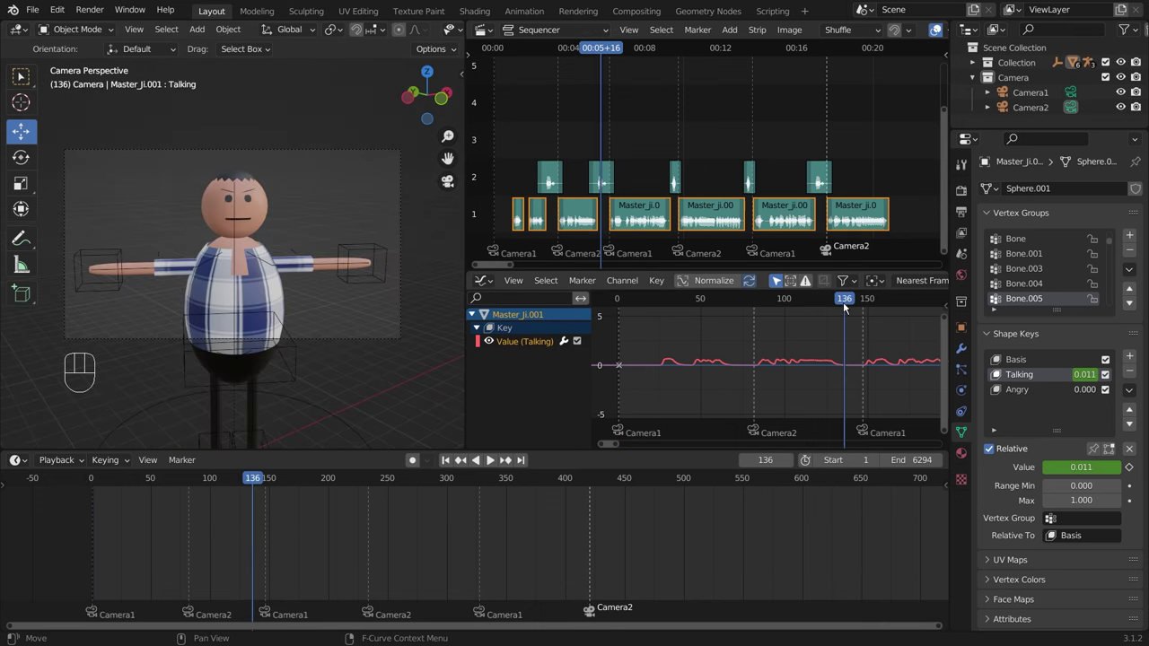
{"action": "left_click", "coordinate": [850, 306]}
{"action": "left_click", "coordinate": [606, 321]}
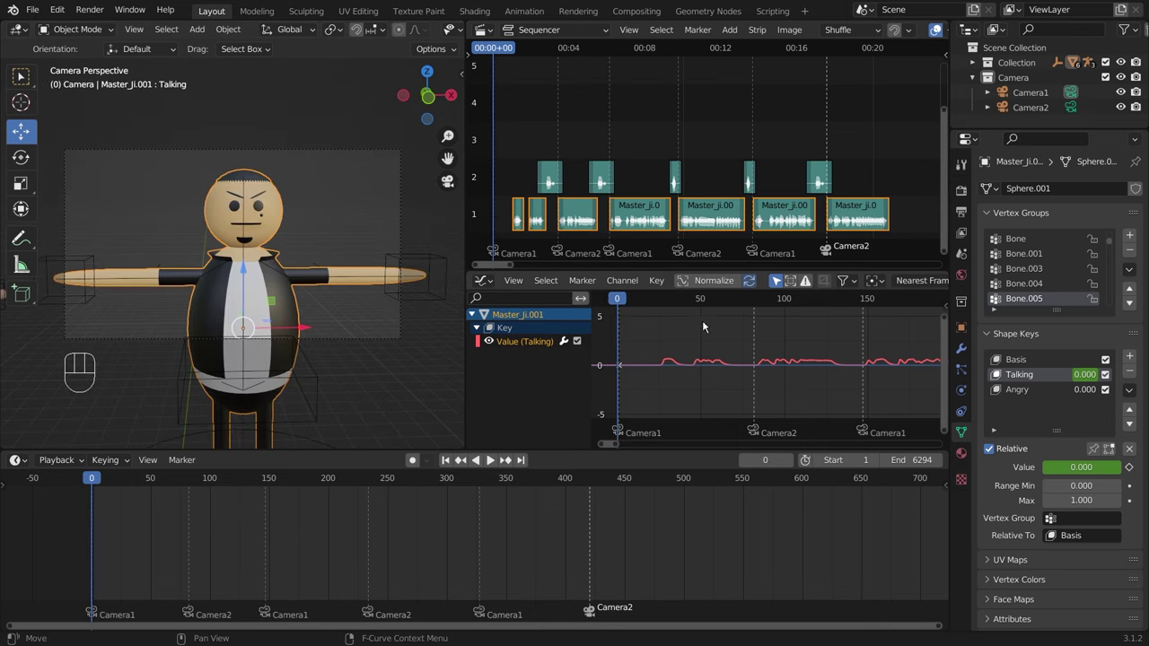
{"action": "key", "text": "space"}
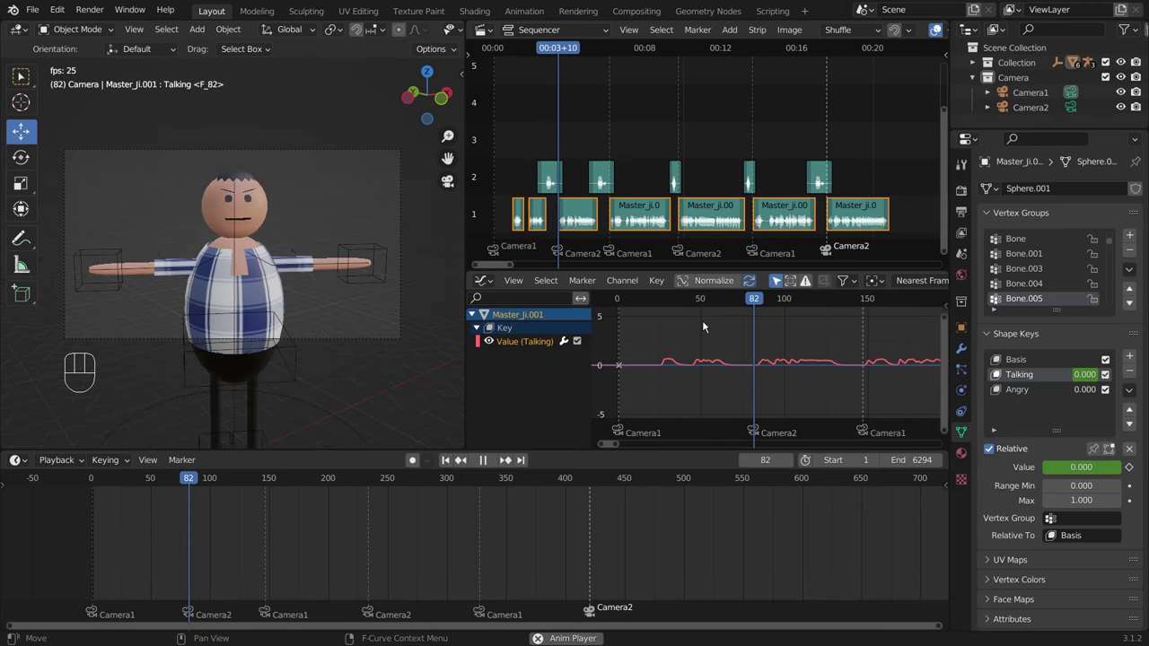
Step: Stop playback, select Sphere.003 and return the playhead to frame 1
{"action": "key", "text": "space"}
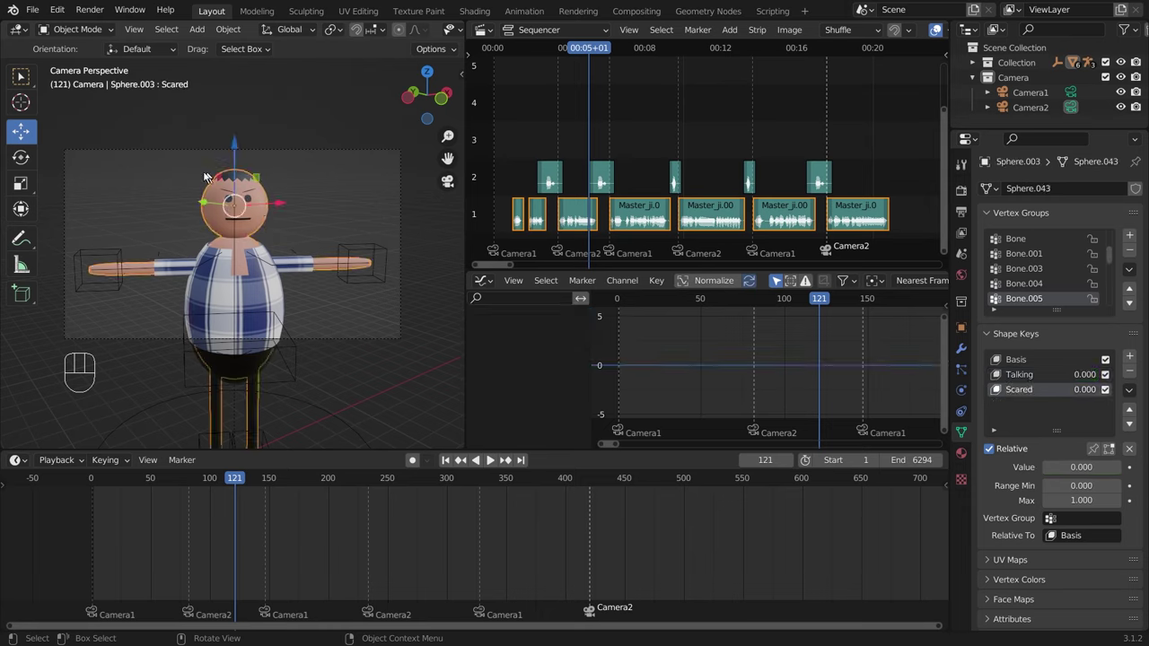
{"action": "left_click_drag", "start_coordinate": [1028, 375], "coordinate": [240, 481]}
{"action": "key", "text": "shift+Left"}
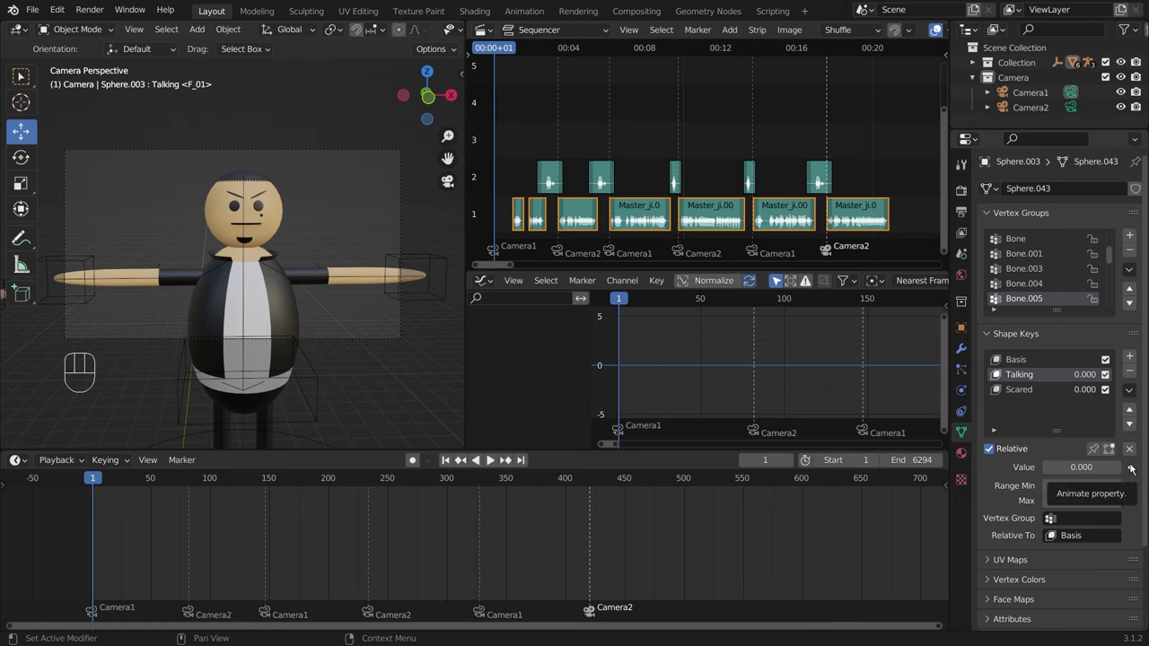
Step: Keyframe Sphere.003's Talking value at frame 1 and expand its Key.001 channel in the Graph Editor
{"action": "left_click", "coordinate": [1134, 467]}
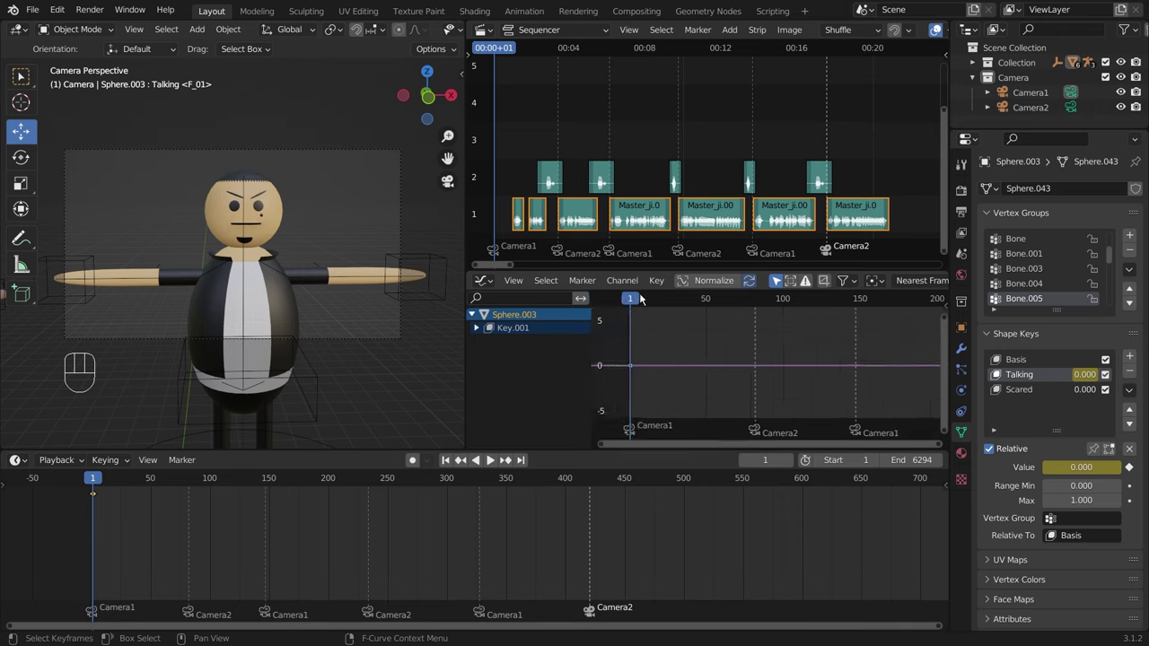
{"action": "left_click", "coordinate": [662, 301]}
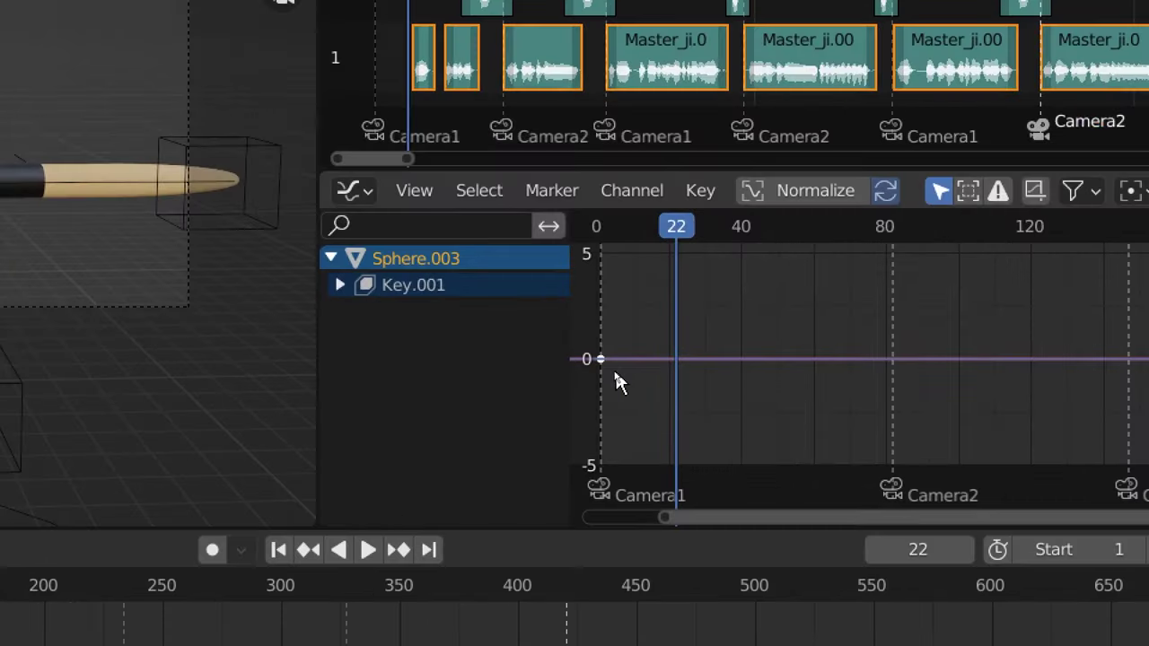
{"action": "key", "text": "shift+Left"}
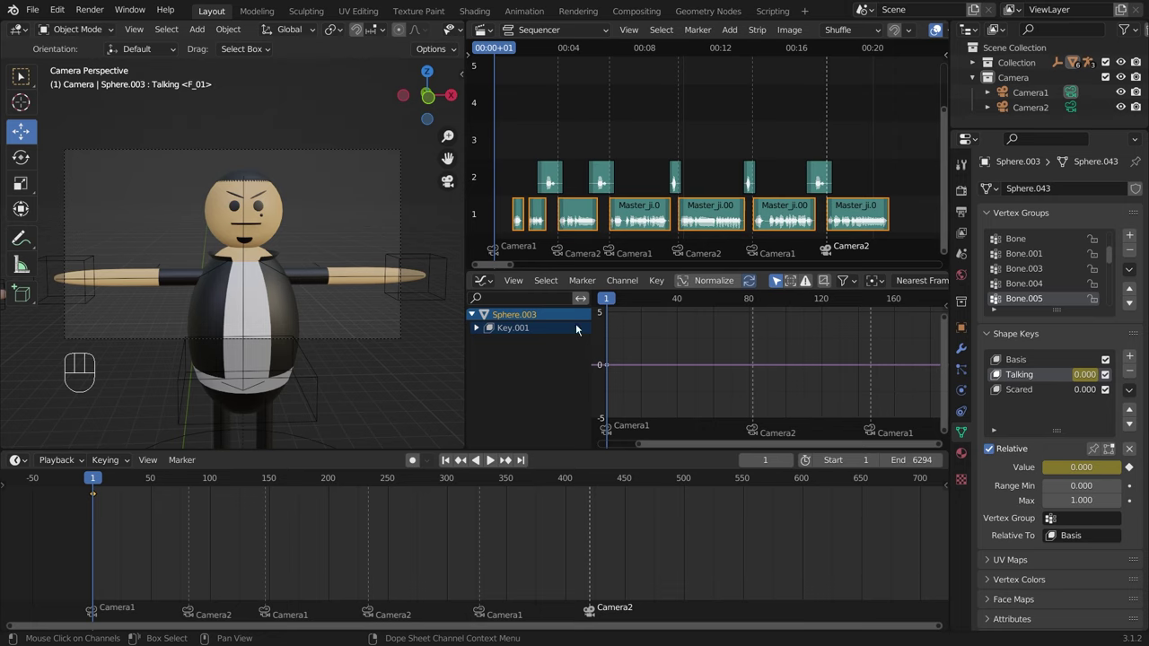
{"action": "left_click", "coordinate": [480, 329]}
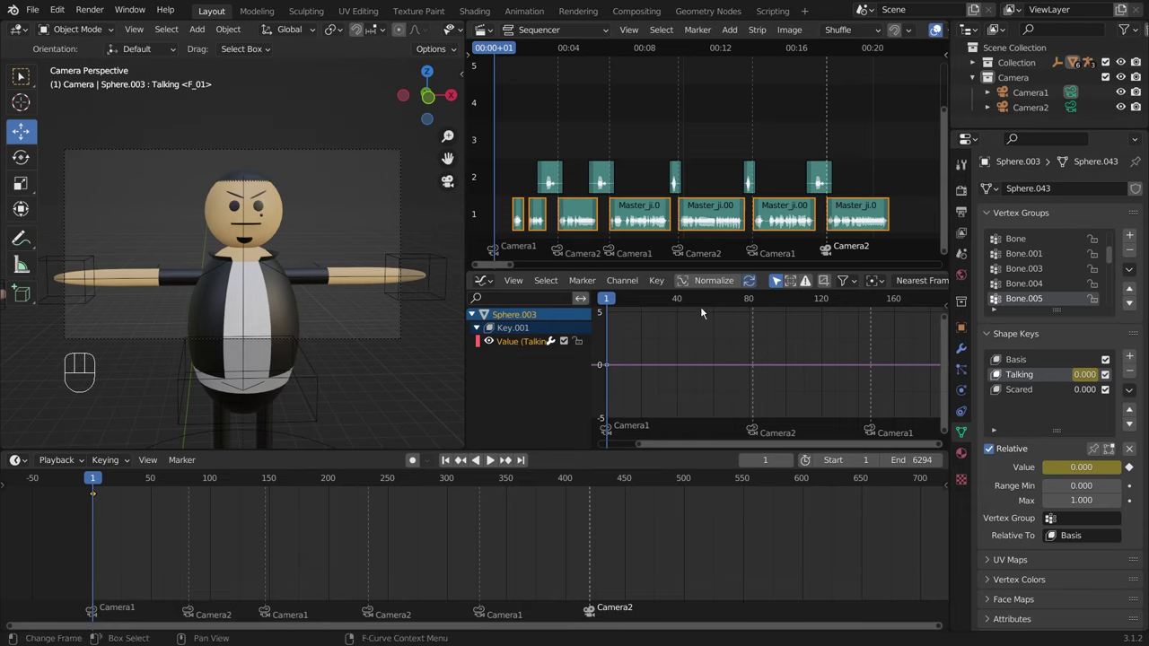
{"action": "left_click_drag", "start_coordinate": [662, 284], "coordinate": [747, 382]}
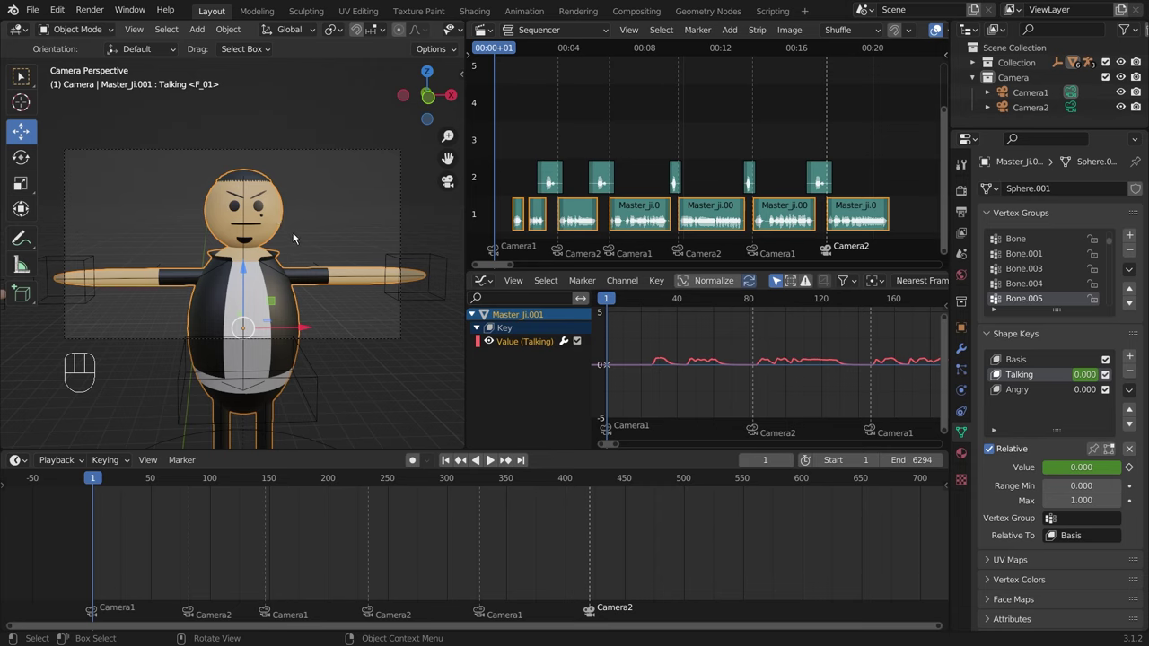
{"action": "left_click_drag", "start_coordinate": [318, 279], "coordinate": [368, 294]}
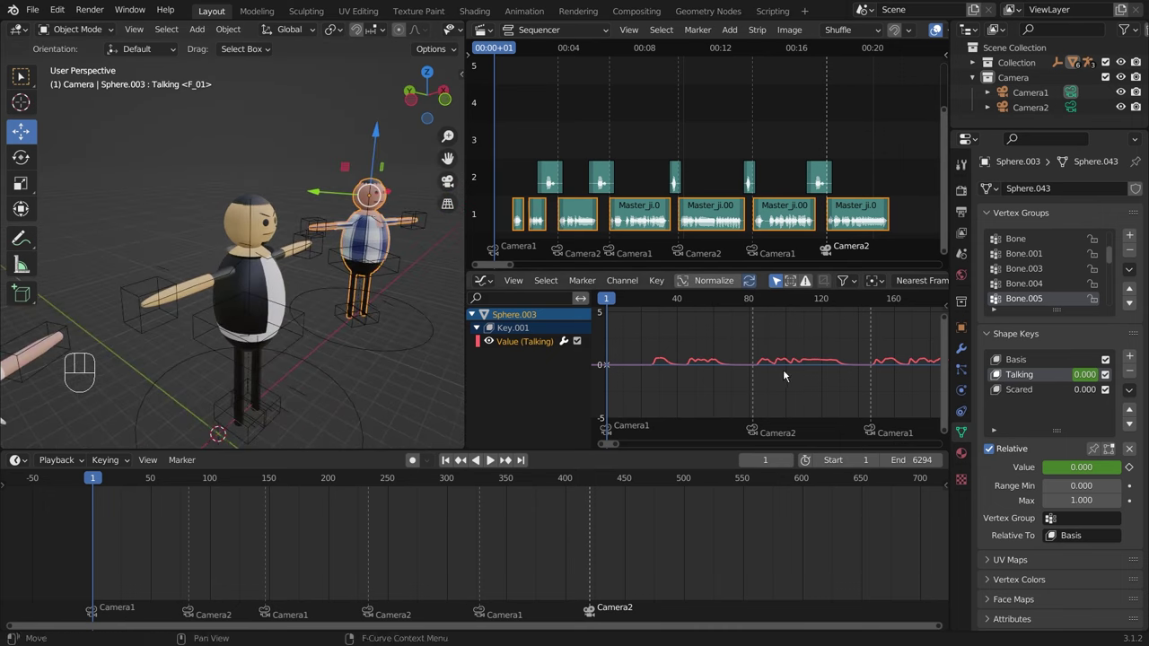
{"action": "middle_click", "coordinate": [306, 272]}
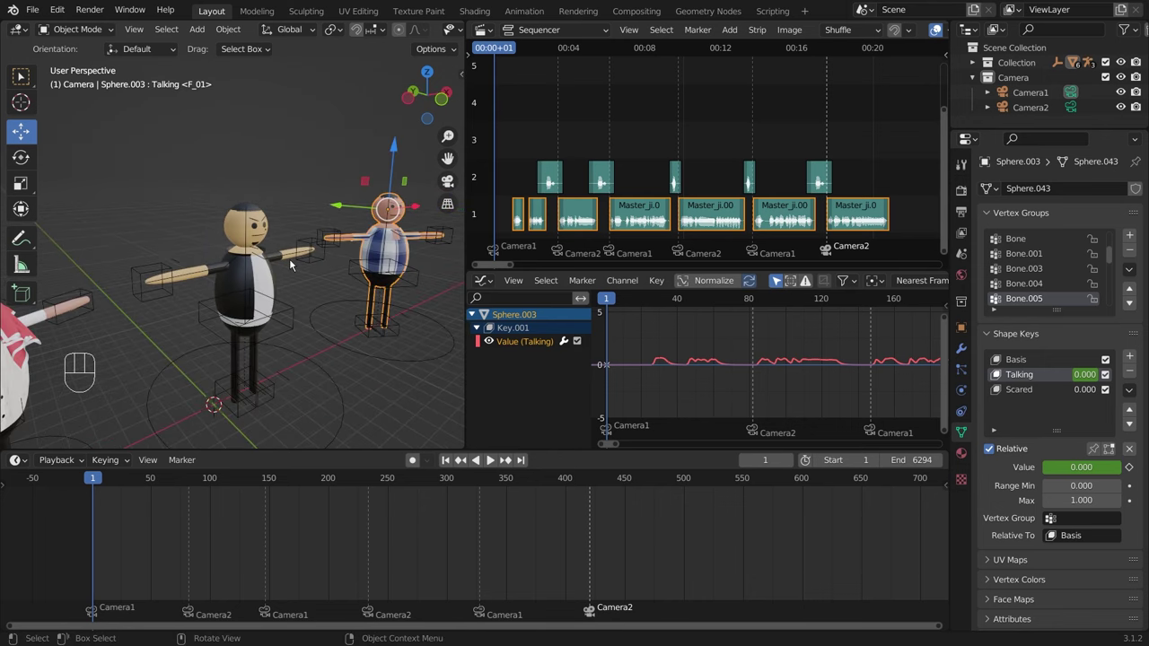
Step: Play the scene through the camera view, then orbit to frame both characters
{"action": "key", "text": "KP_0"}
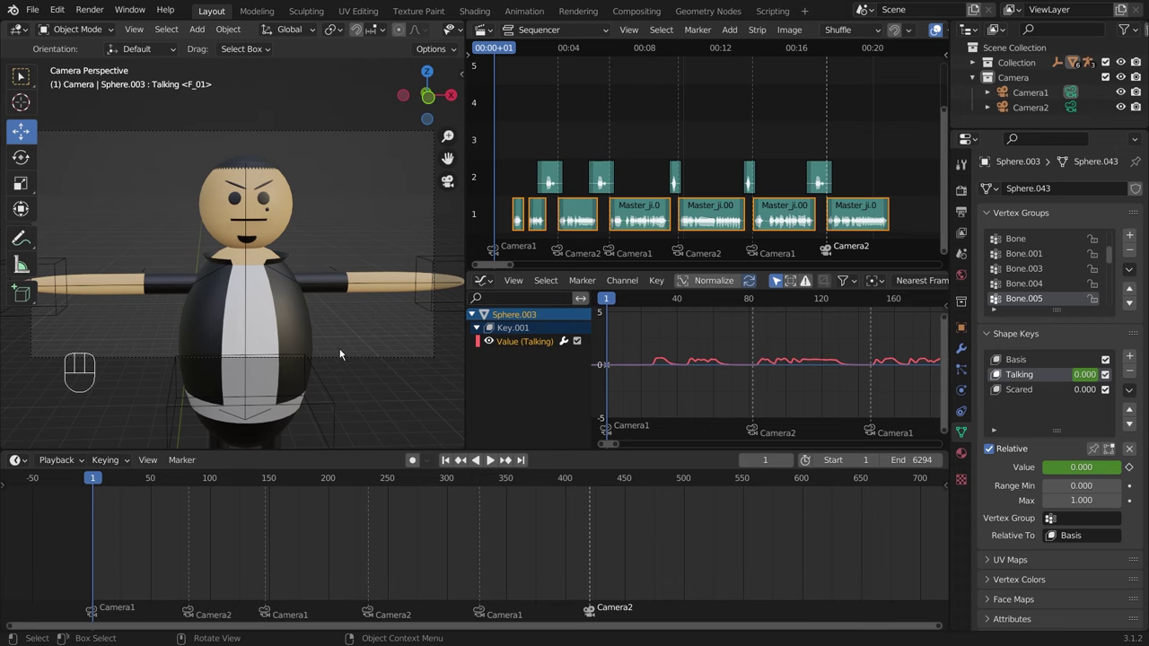
{"action": "key", "text": "space"}
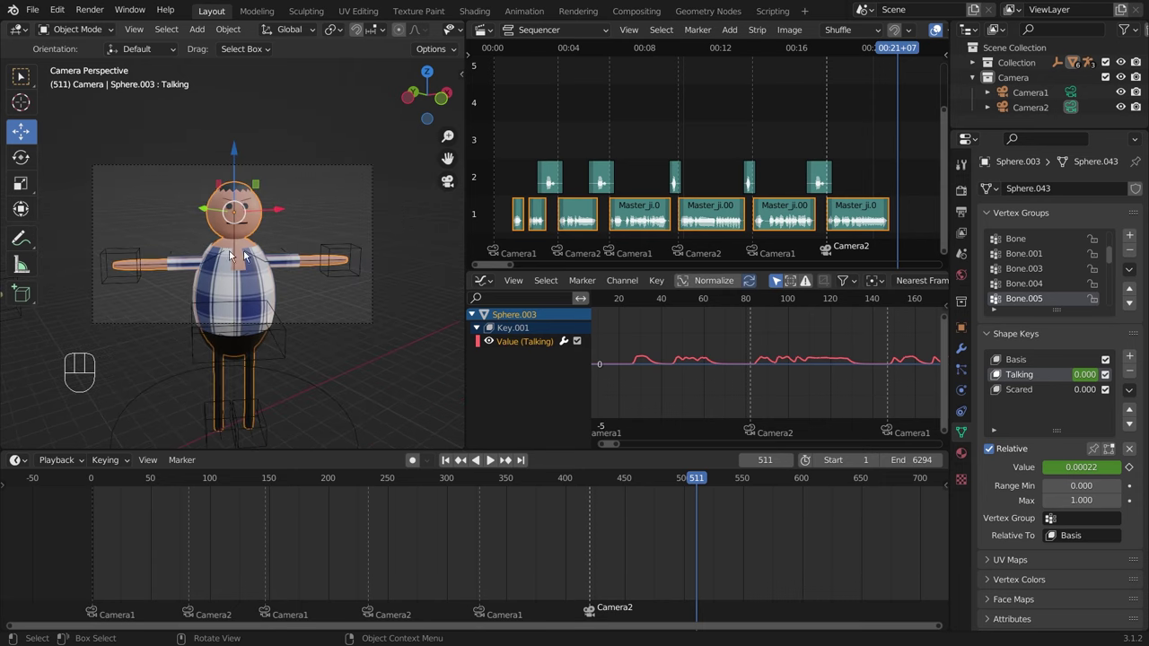
{"action": "left_click_drag", "start_coordinate": [307, 220], "coordinate": [330, 248]}
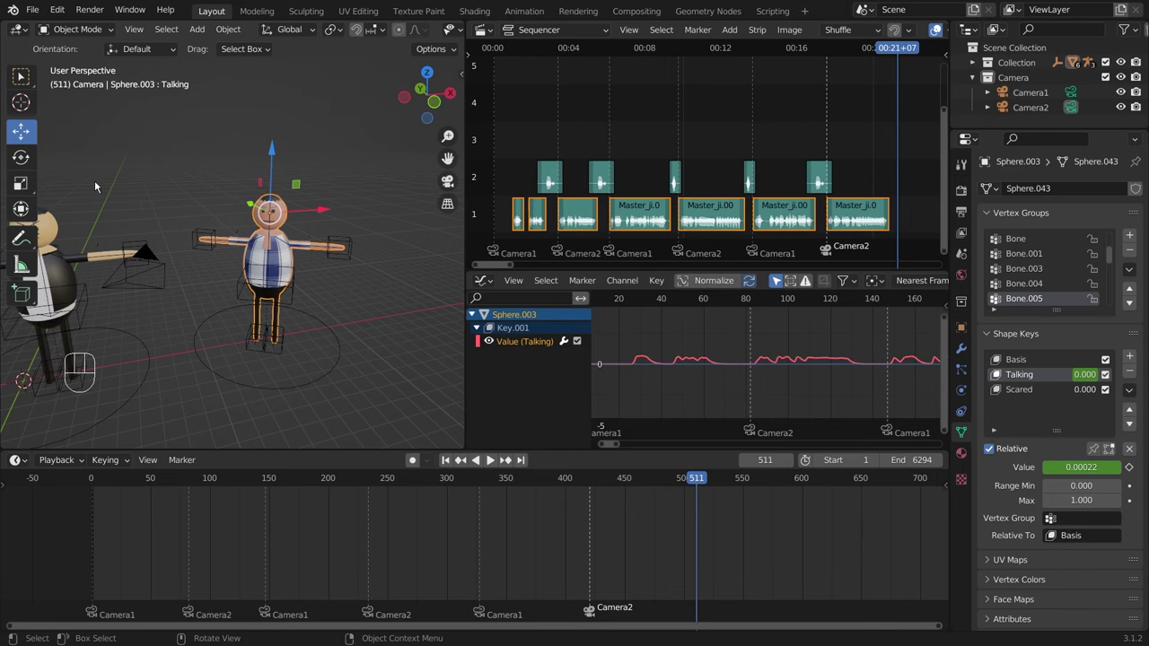
{"action": "left_click_drag", "start_coordinate": [166, 186], "coordinate": [274, 196]}
{"action": "left_click_drag", "start_coordinate": [293, 286], "coordinate": [338, 329]}
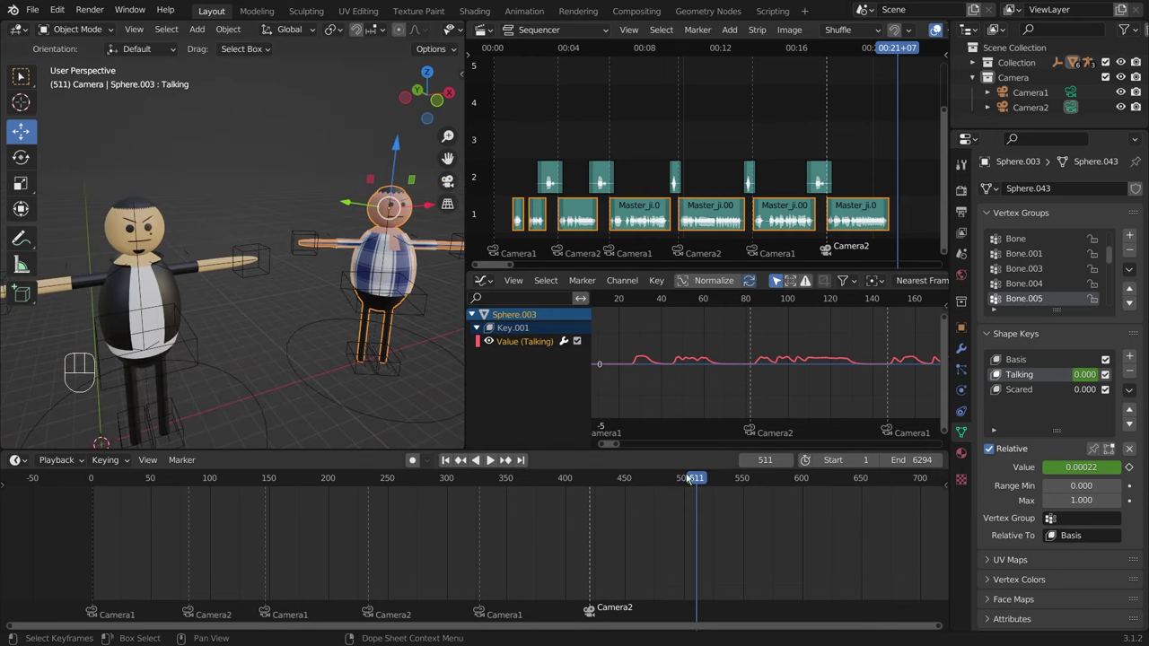
{"action": "left_click_drag", "start_coordinate": [693, 478], "coordinate": [314, 555]}
Step: Play and stop the talking animation again, then jump back to frame 0
{"action": "key", "text": "space"}
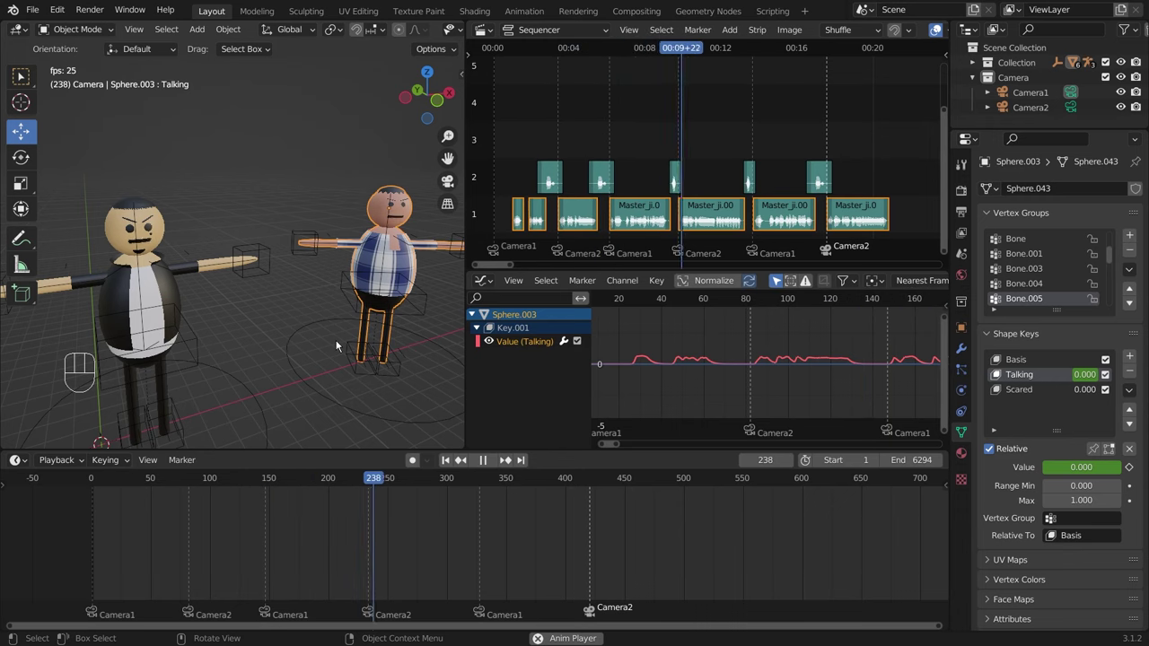
{"action": "key", "text": "space"}
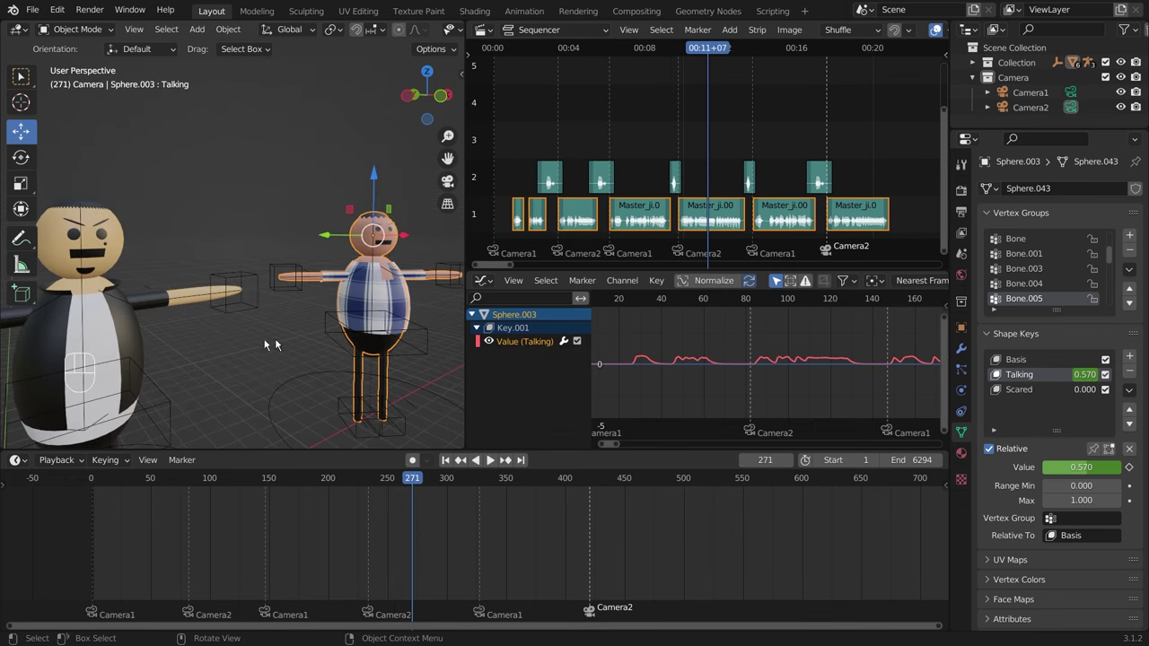
{"action": "key", "text": "KP_0"}
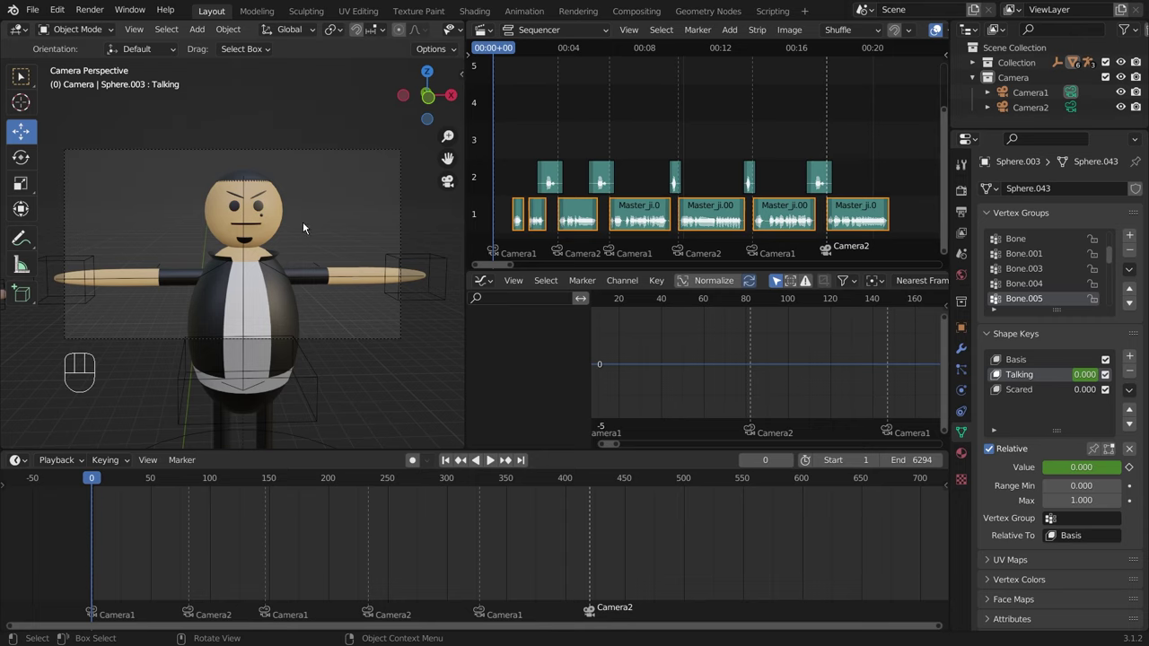
Step: Check playback up to frame 130, then enlarge the Outliner area above the Properties editor
{"action": "key", "text": "space"}
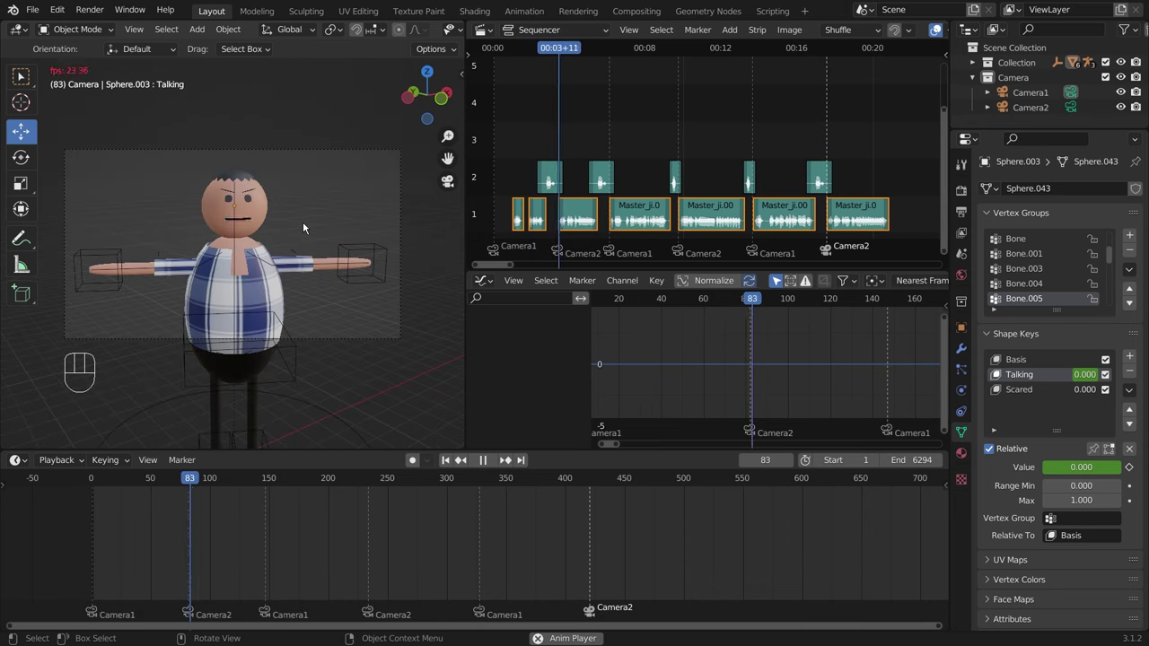
{"action": "key", "text": "space"}
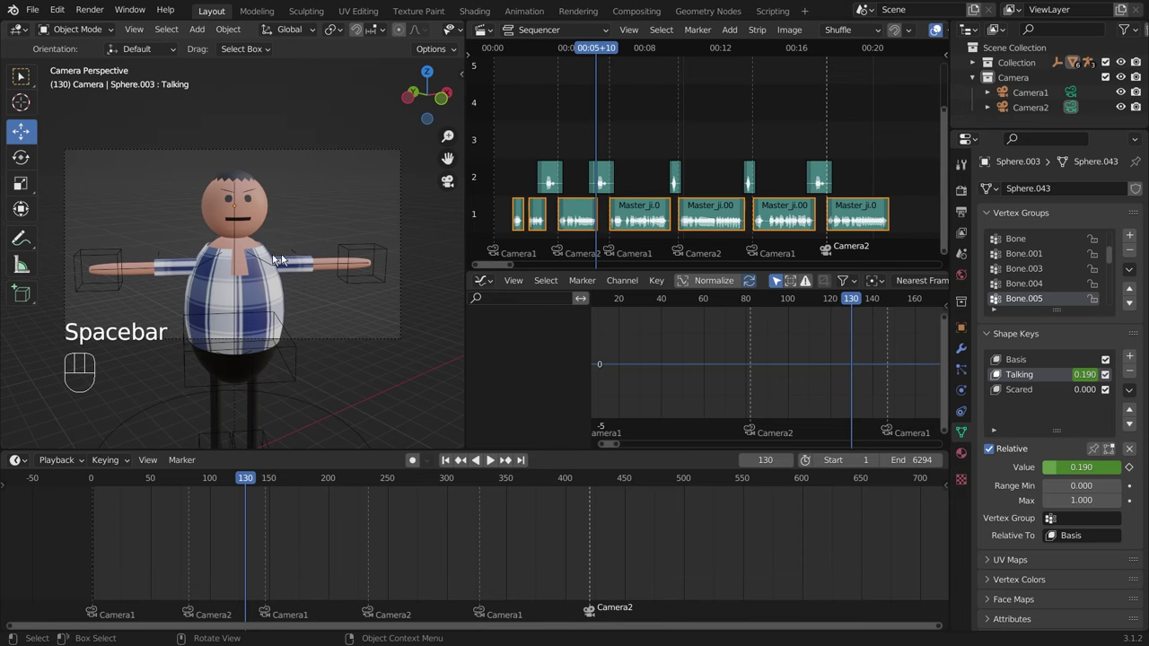
{"action": "left_click_drag", "start_coordinate": [257, 213], "coordinate": [283, 214]}
{"action": "left_click_drag", "start_coordinate": [206, 243], "coordinate": [154, 246]}
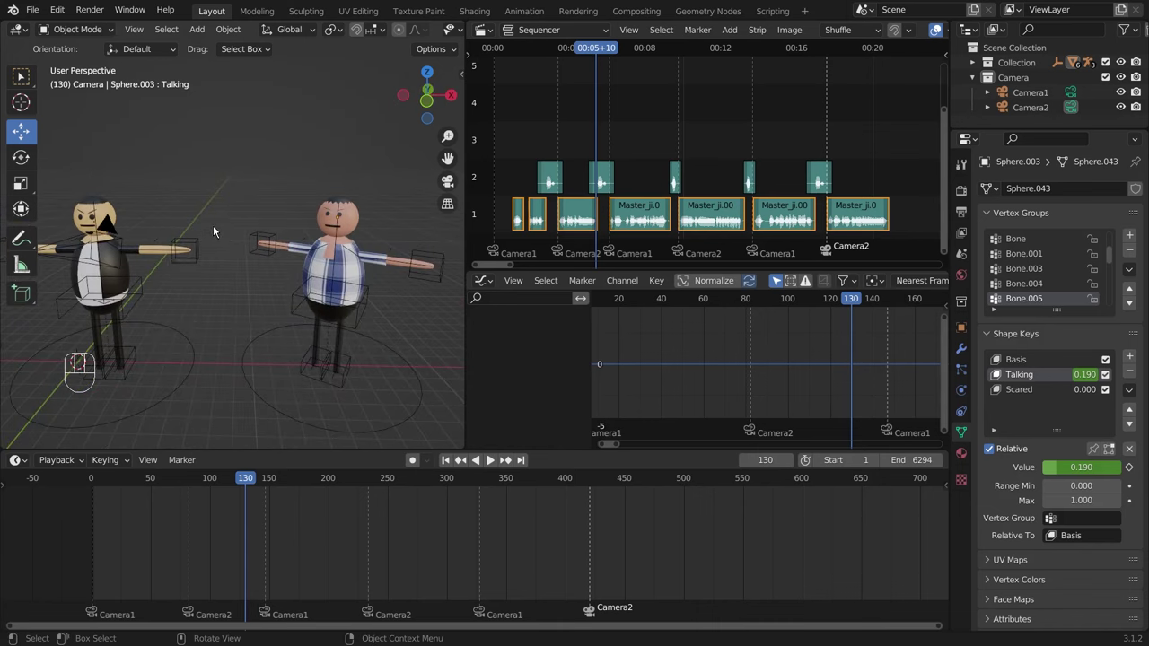
{"action": "left_click_drag", "start_coordinate": [216, 222], "coordinate": [340, 213]}
{"action": "left_click_drag", "start_coordinate": [246, 290], "coordinate": [290, 290]}
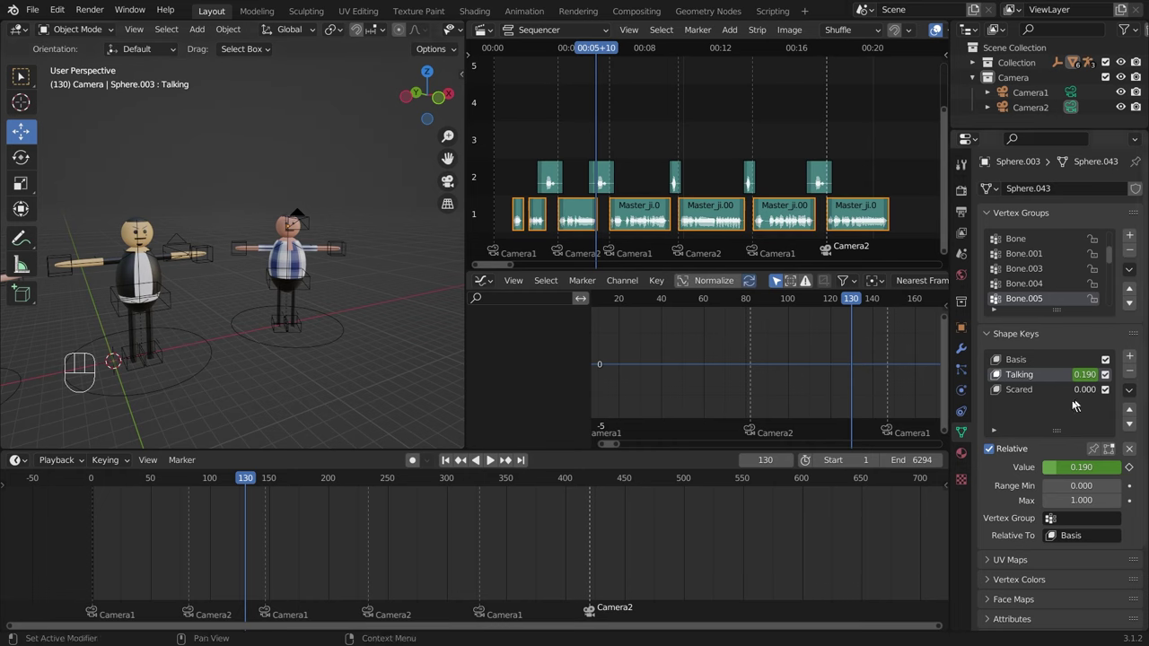
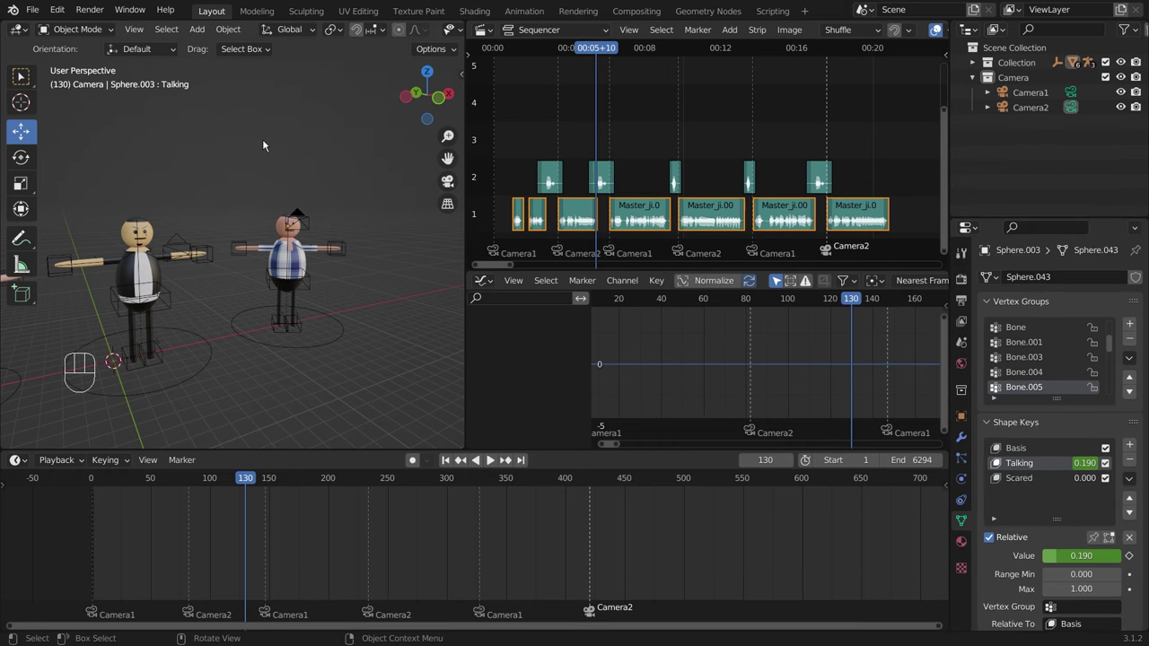
Step: Add a third camera, snap it to the current view and fly it to frame the plaid-shirt character
{"action": "key", "text": "shift+a"}
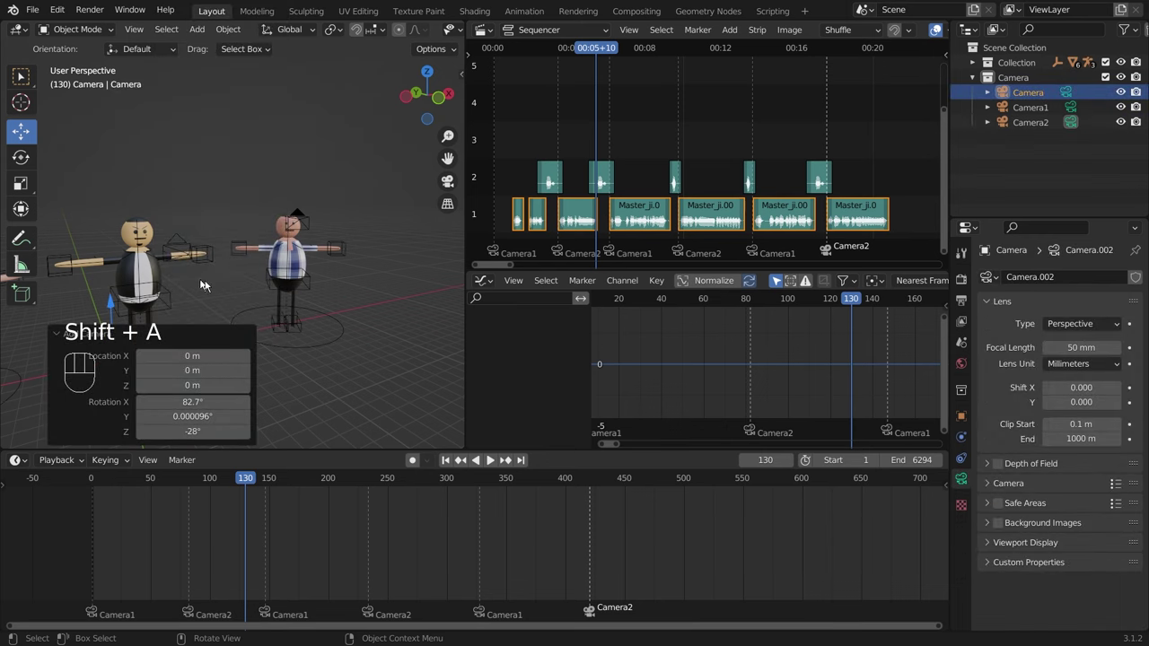
{"action": "left_click_drag", "start_coordinate": [300, 274], "coordinate": [292, 219]}
{"action": "key", "text": "ctrl+space"}
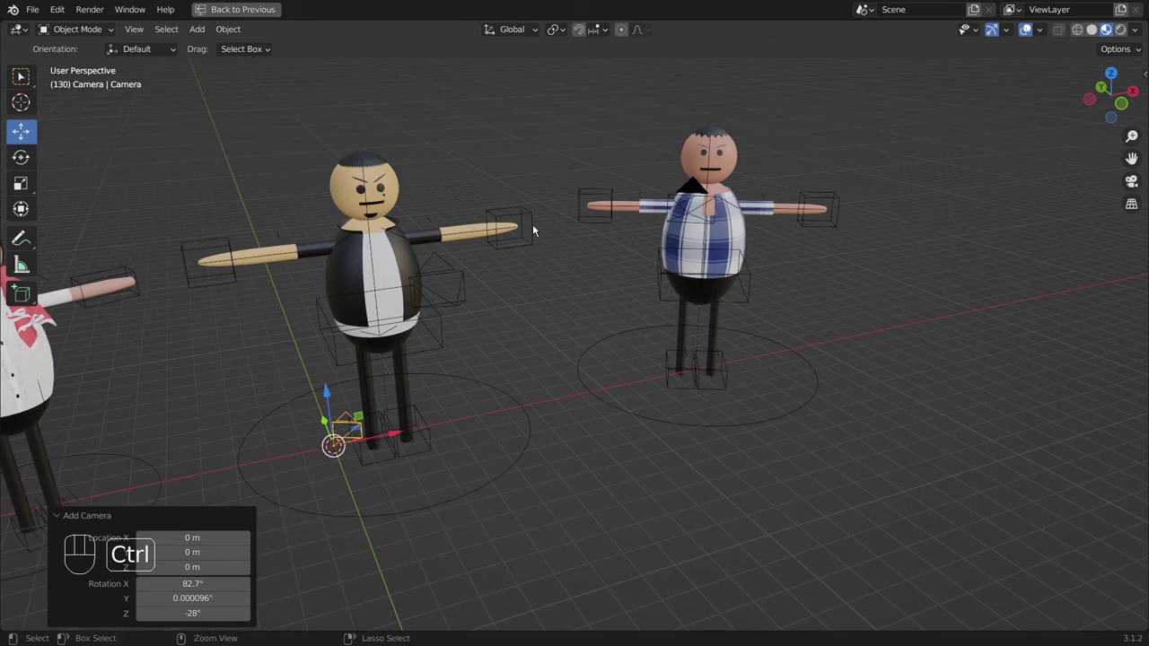
{"action": "key", "text": "ctrl+alt+KP_0"}
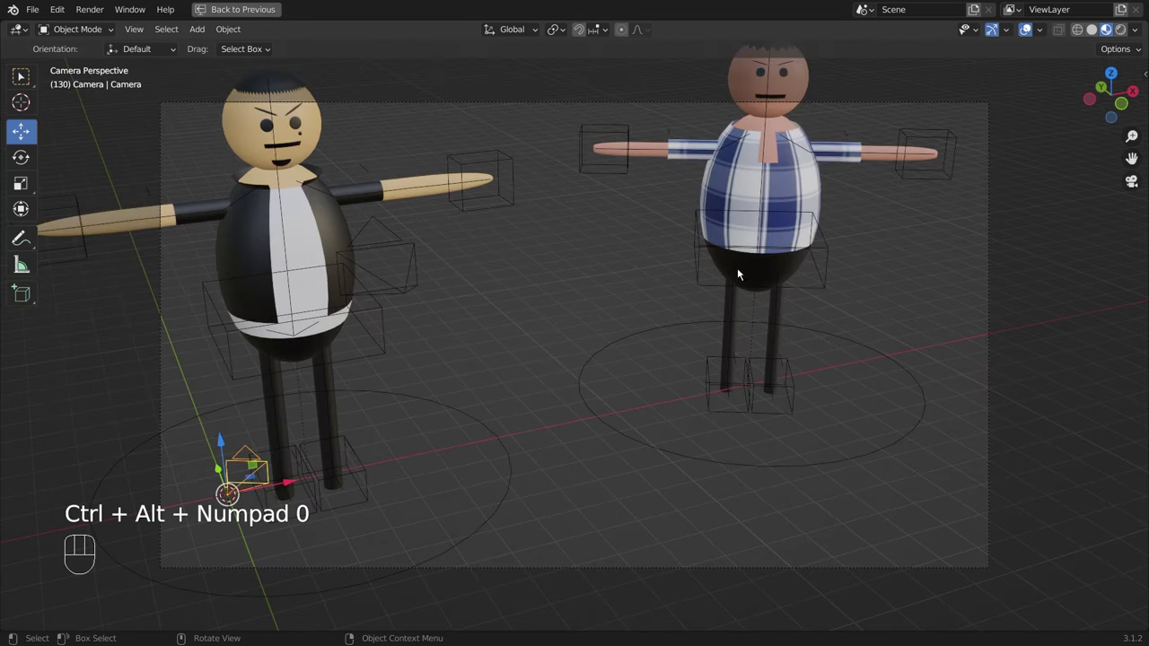
{"action": "key", "text": "v"}
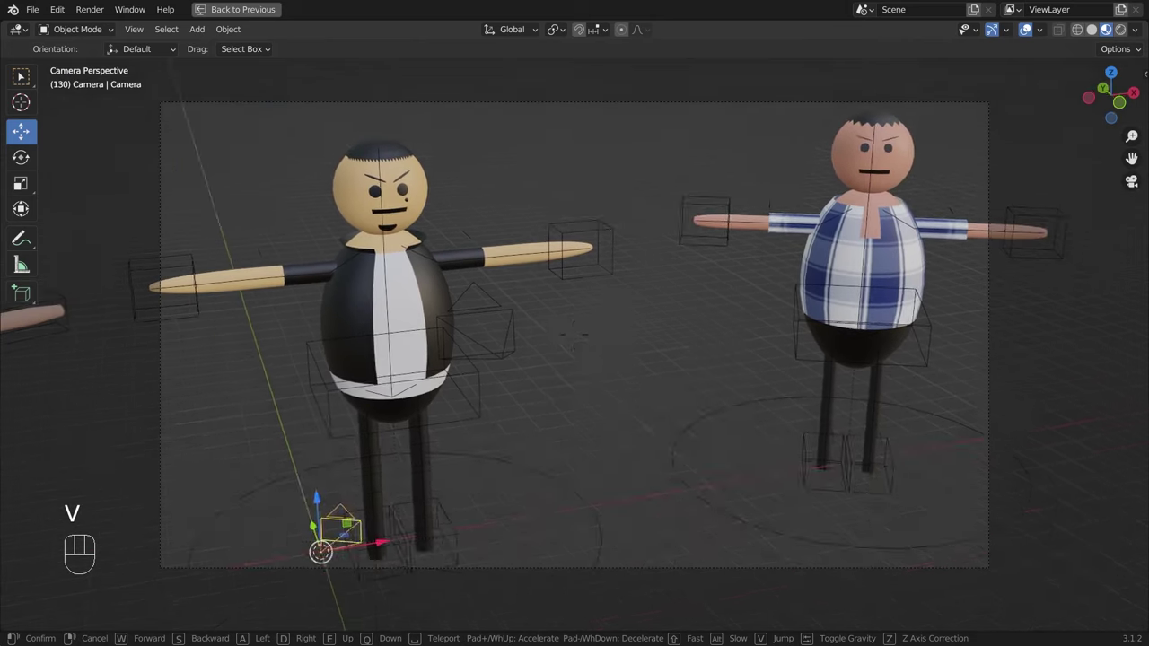
{"action": "key", "text": "ctrl+space"}
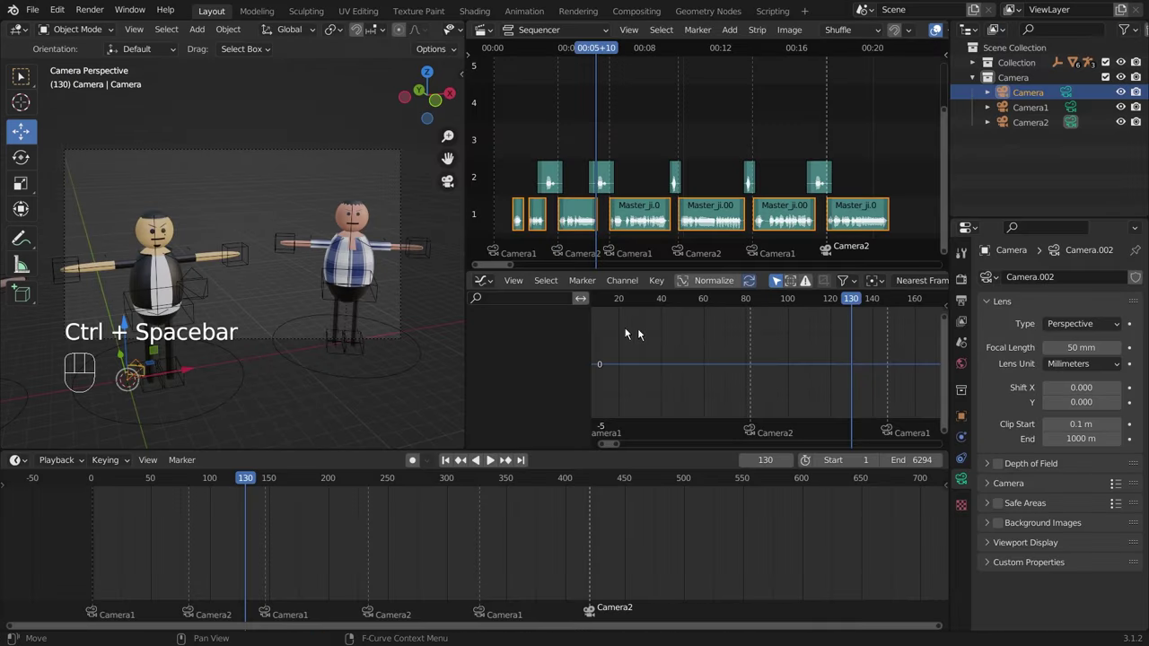
Step: Add 10.wav at frame 511 after Master_ji.007 and slide it onto channel 3
{"action": "left_click", "coordinate": [833, 104]}
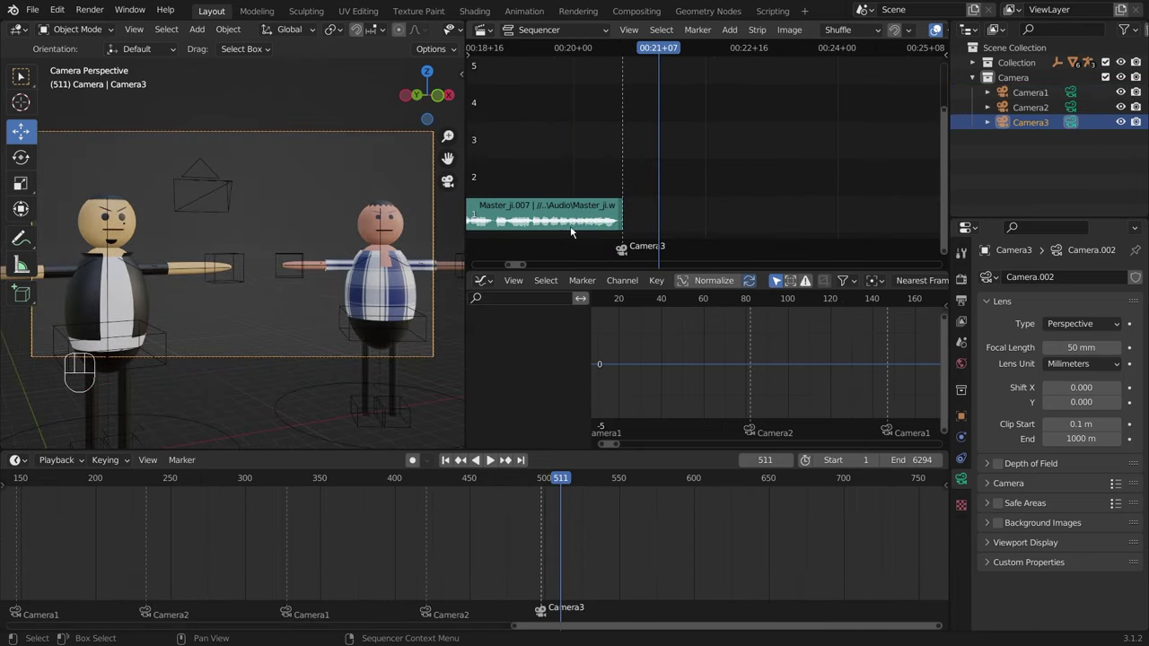
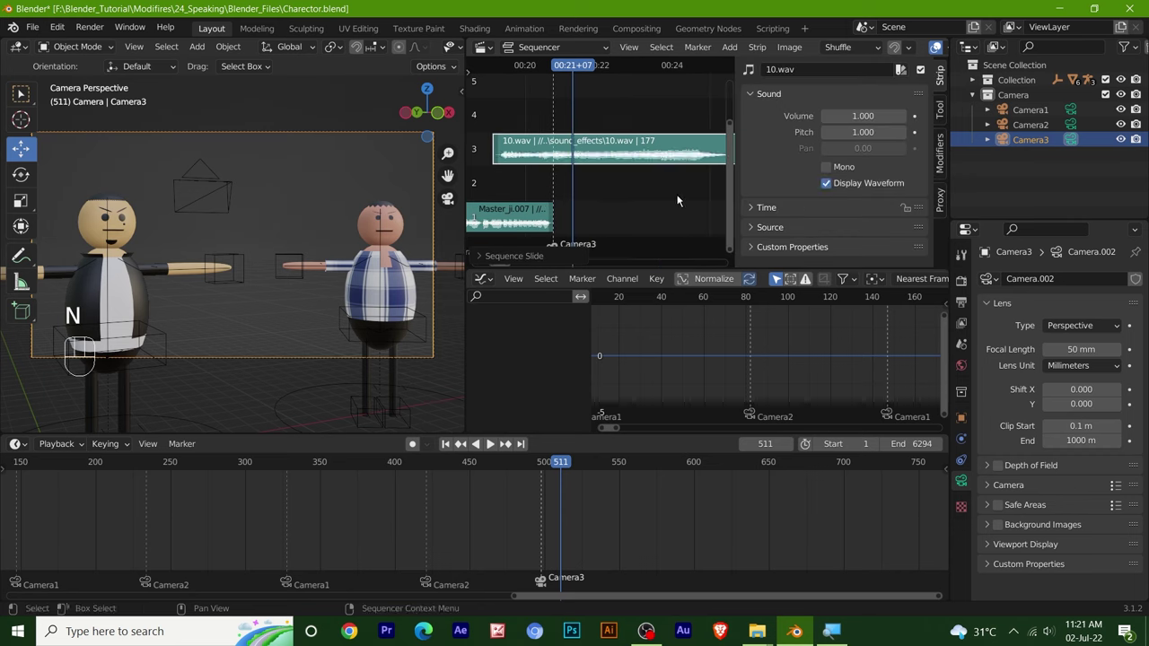
{"action": "left_click", "coordinate": [679, 198]}
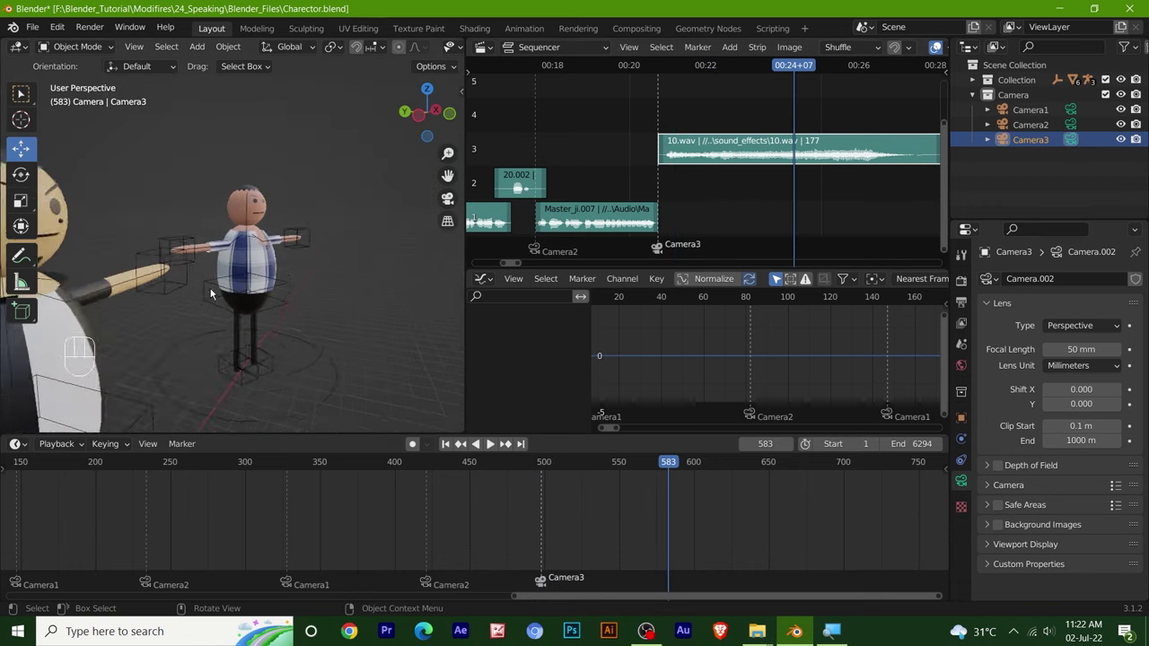
{"action": "left_click_drag", "start_coordinate": [197, 259], "coordinate": [141, 205]}
{"action": "left_click_drag", "start_coordinate": [216, 211], "coordinate": [296, 221]}
{"action": "left_click_drag", "start_coordinate": [272, 312], "coordinate": [311, 324]}
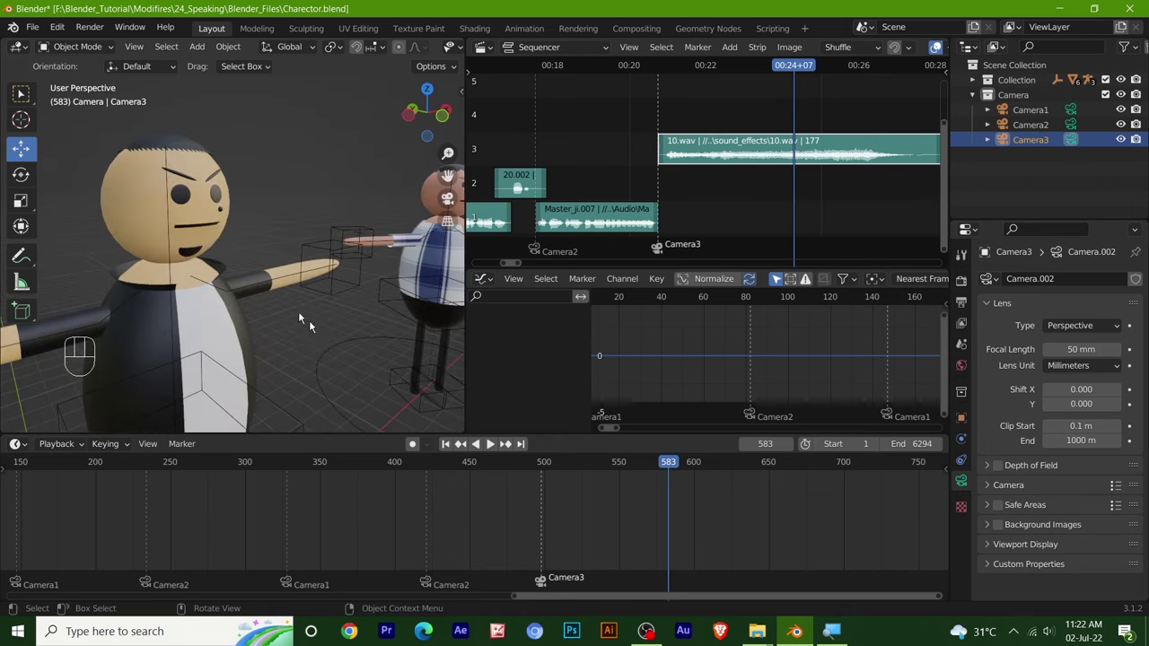
{"action": "left_click_drag", "start_coordinate": [286, 251], "coordinate": [366, 197]}
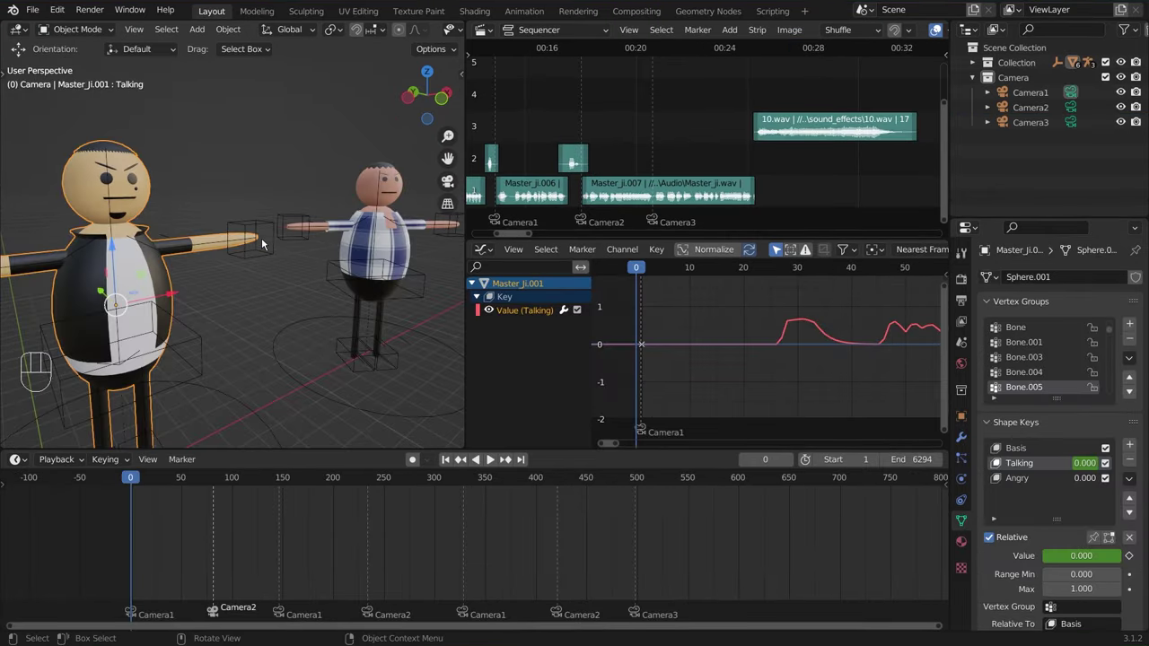
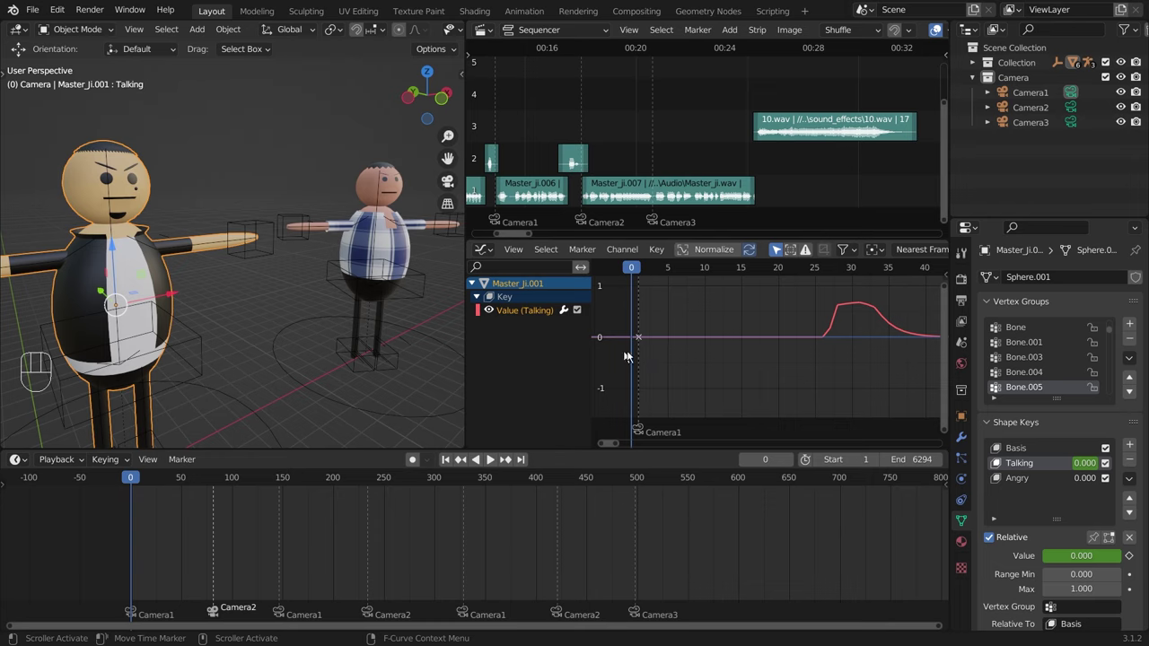
Step: Scrub to the opening frames and key the Talking shape key's mute state on Master_Ji.001
{"action": "left_click_drag", "start_coordinate": [637, 275], "coordinate": [655, 273]}
{"action": "left_click_drag", "start_coordinate": [646, 278], "coordinate": [662, 301]}
{"action": "left_click", "coordinate": [651, 276]}
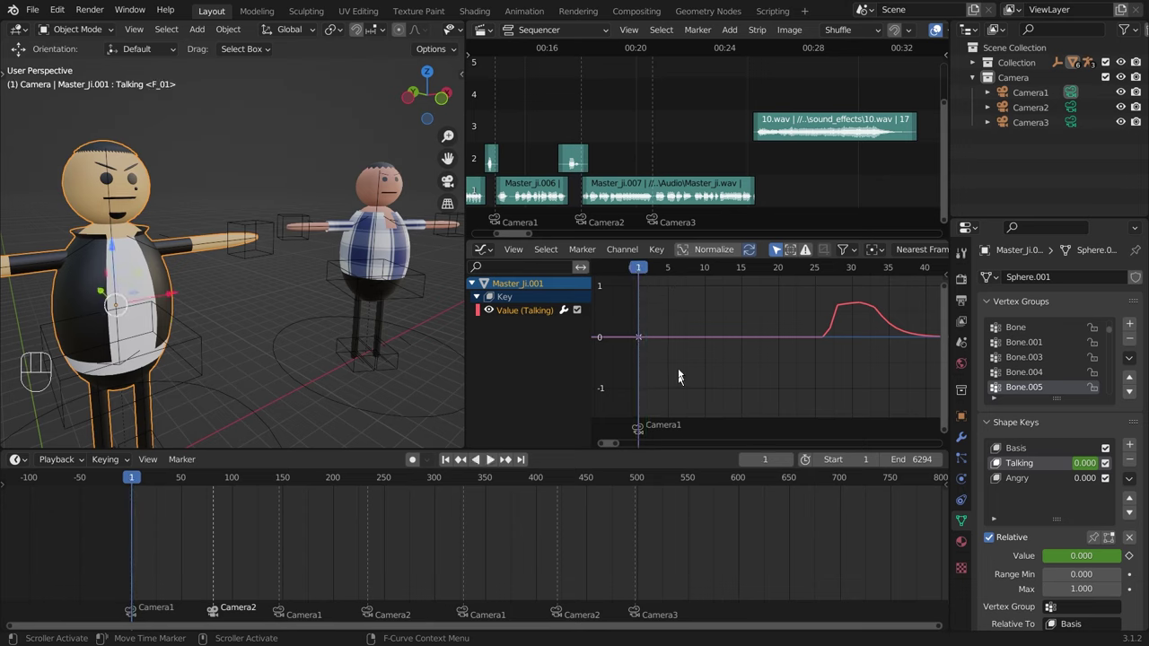
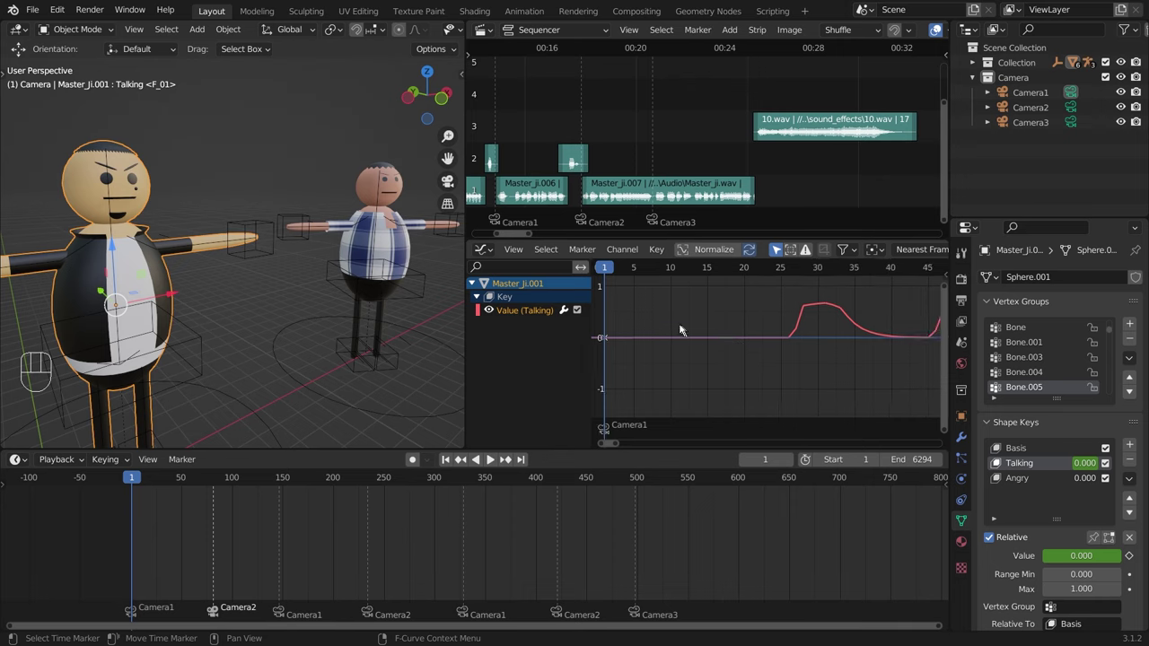
{"action": "left_click_drag", "start_coordinate": [611, 272], "coordinate": [701, 300]}
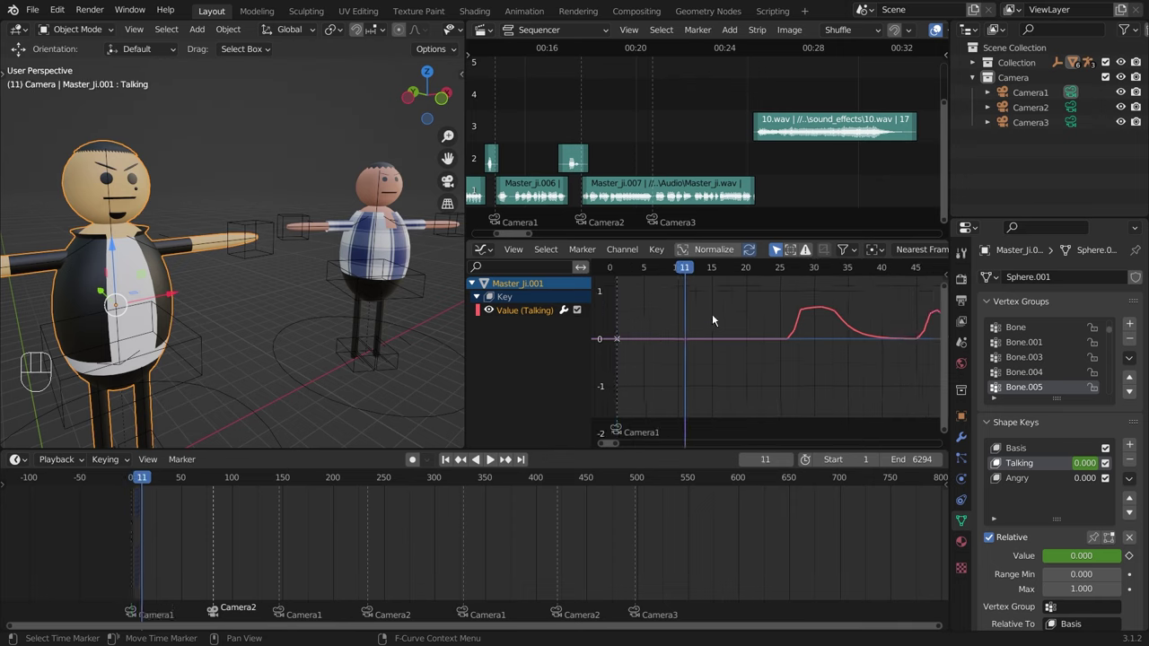
{"action": "left_click_drag", "start_coordinate": [669, 281], "coordinate": [760, 314]}
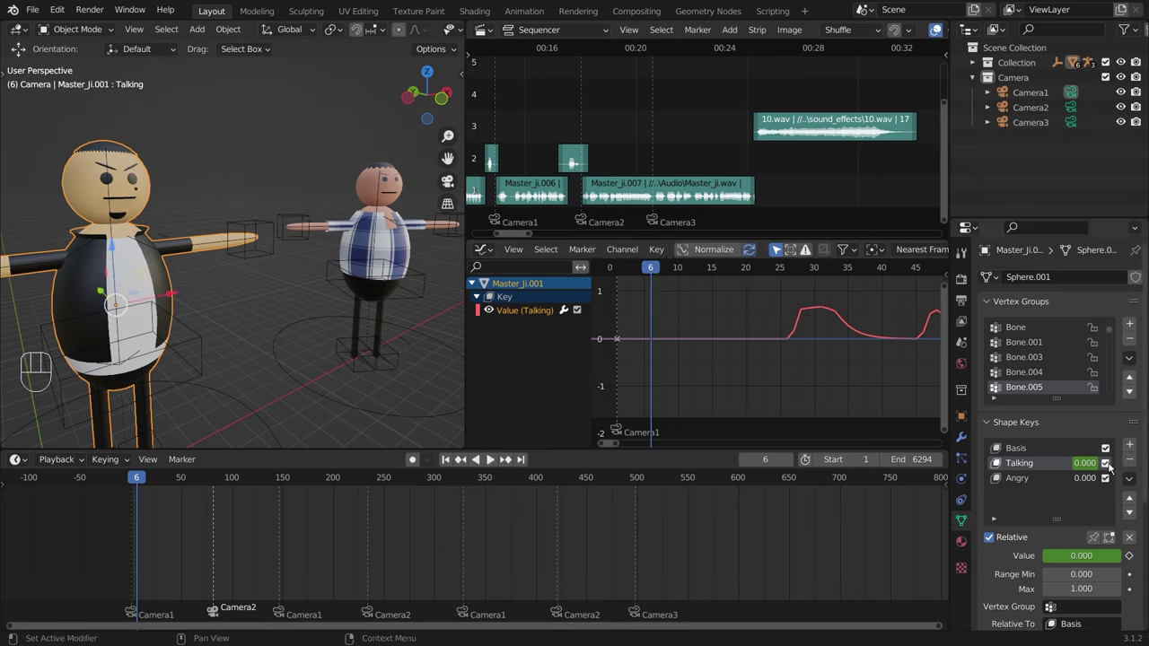
{"action": "left_click", "coordinate": [1112, 467]}
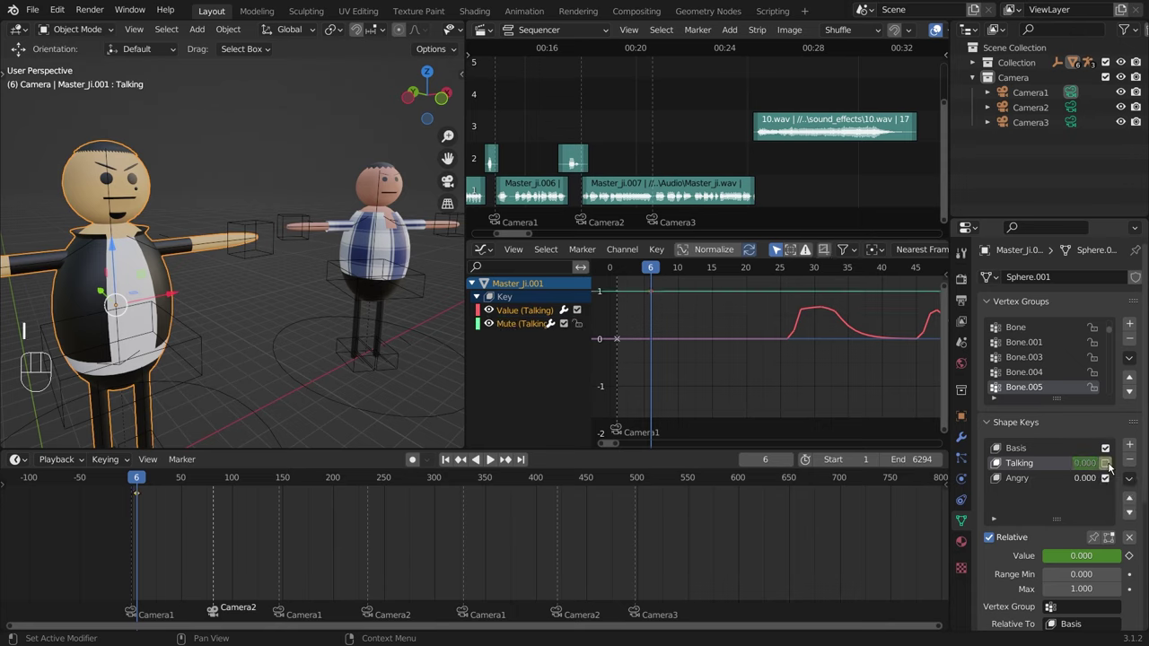
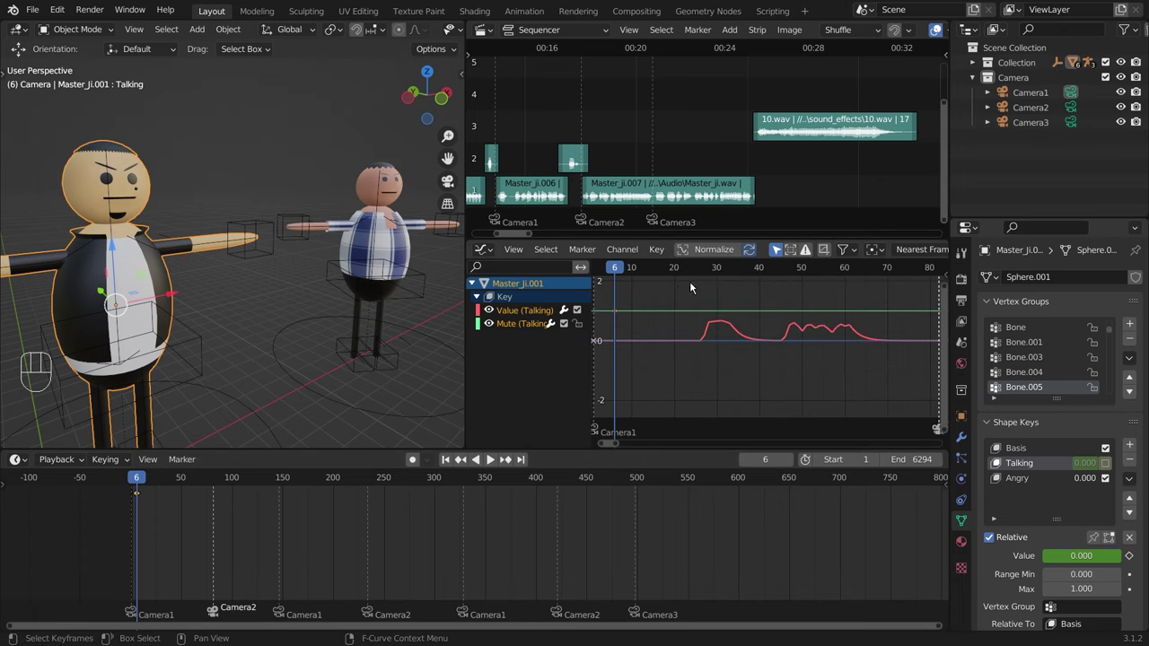
Step: Play back from frame 26 to check the new Mute (Talking) curve
{"action": "left_click", "coordinate": [723, 272]}
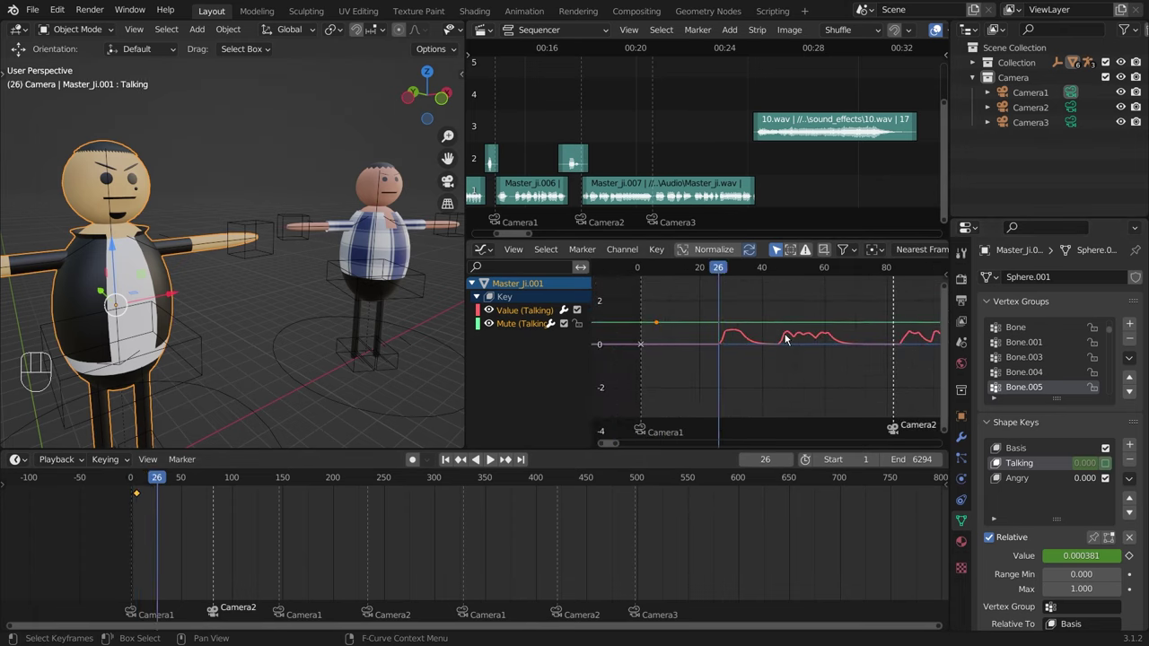
{"action": "key", "text": "space"}
{"action": "key", "text": "space"}
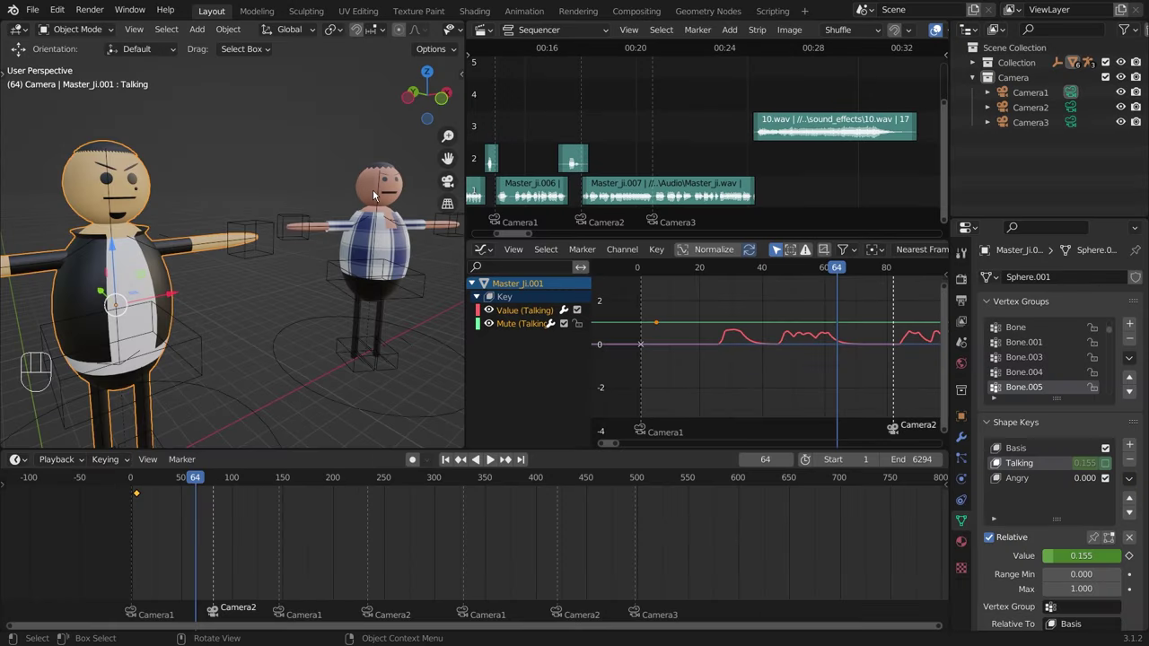
Step: Select Sphere.003 and scrub its timeline back to frame 5
{"action": "left_click", "coordinate": [372, 190]}
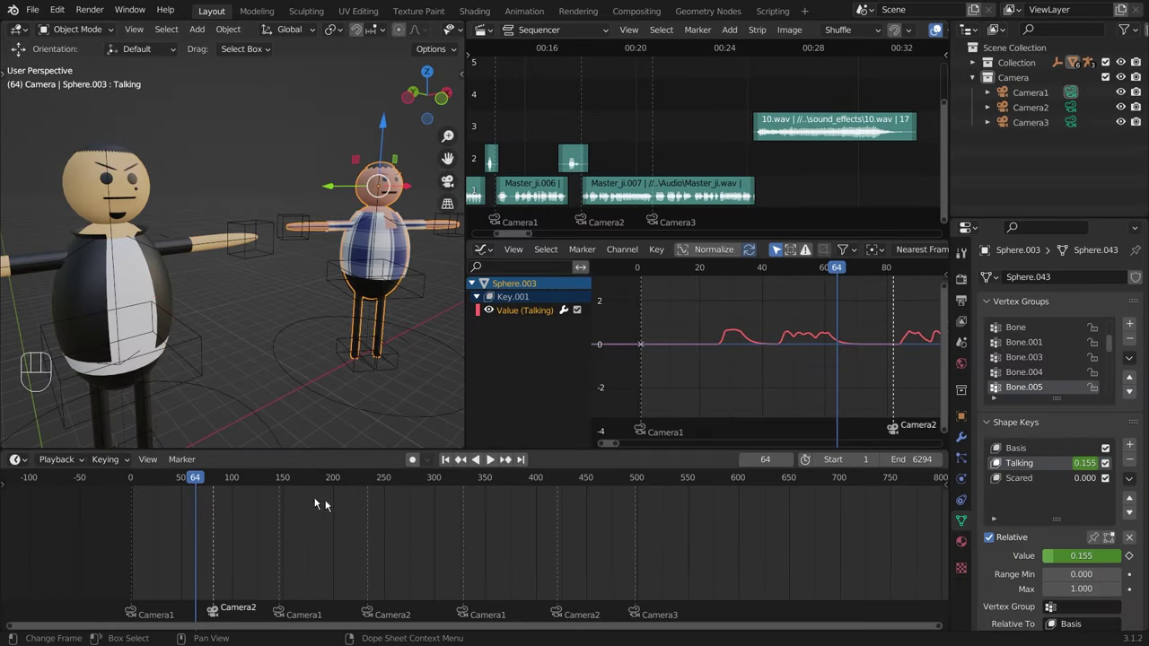
{"action": "left_click_drag", "start_coordinate": [821, 273], "coordinate": [669, 295]}
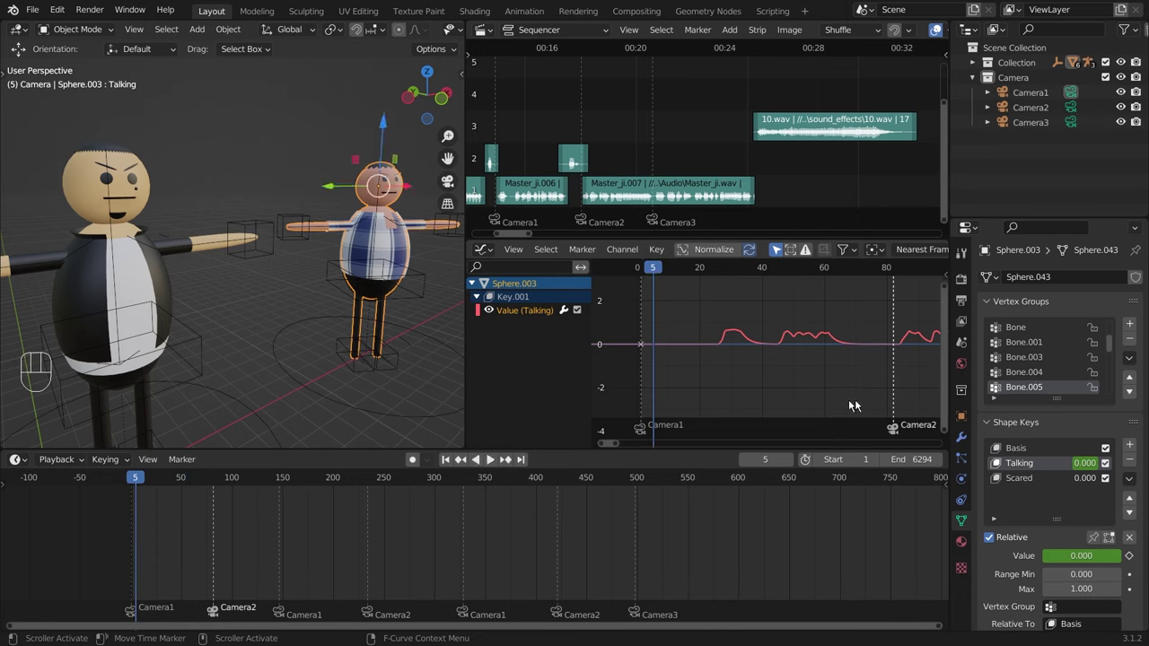
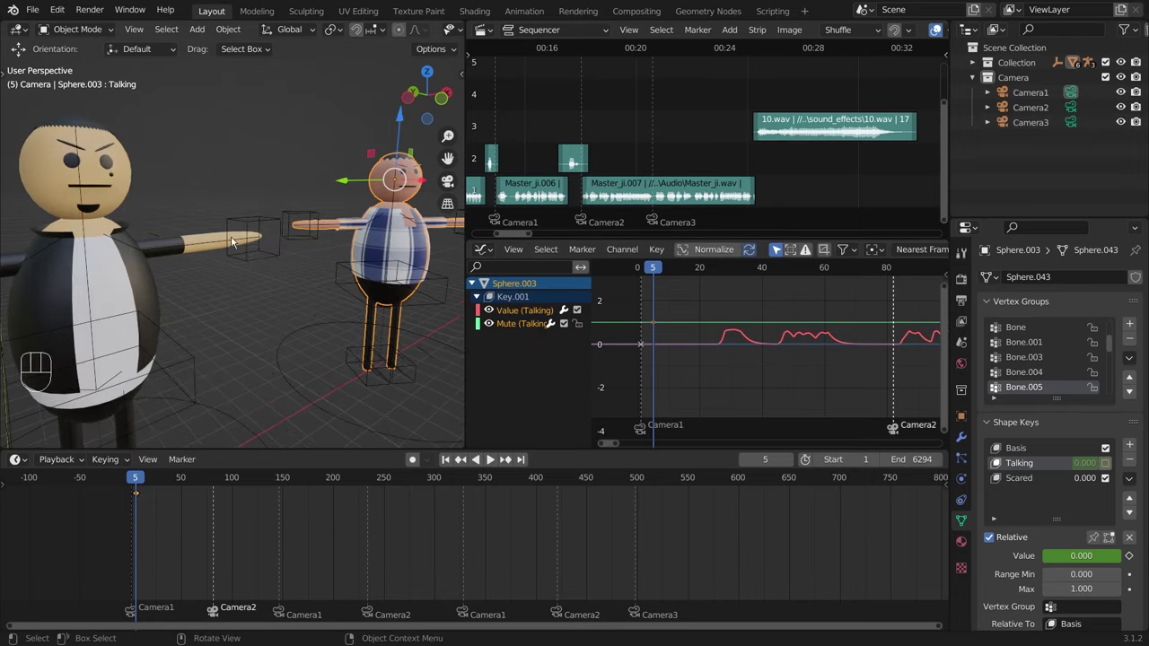
{"action": "key", "text": "ctrl+space"}
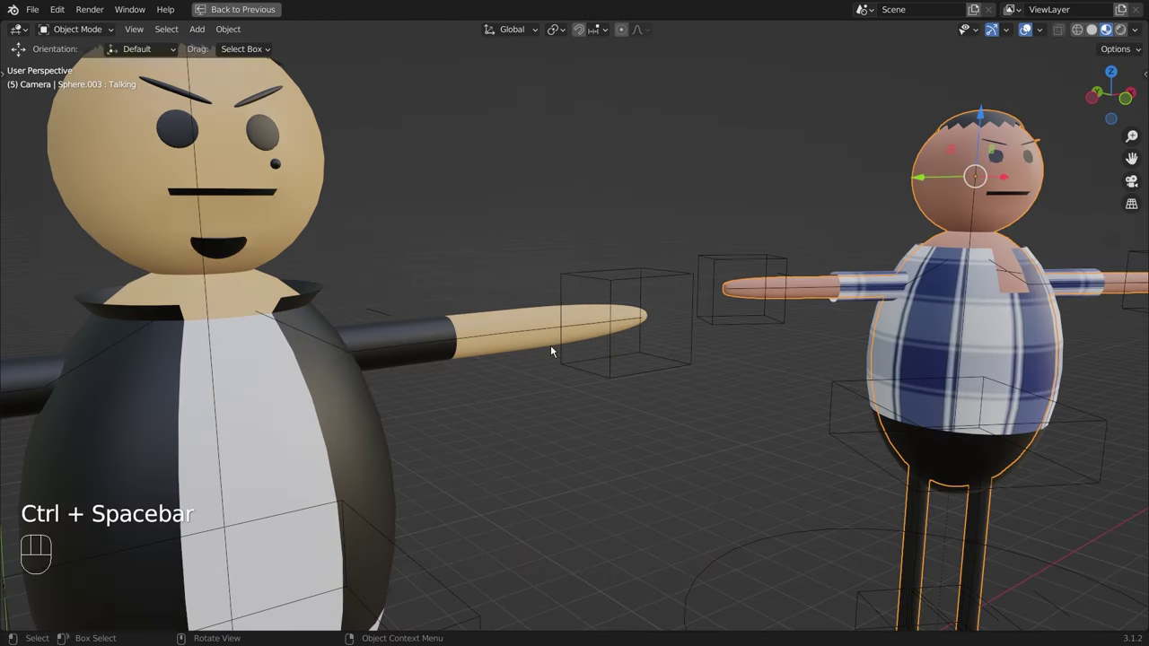
{"action": "key", "text": "space"}
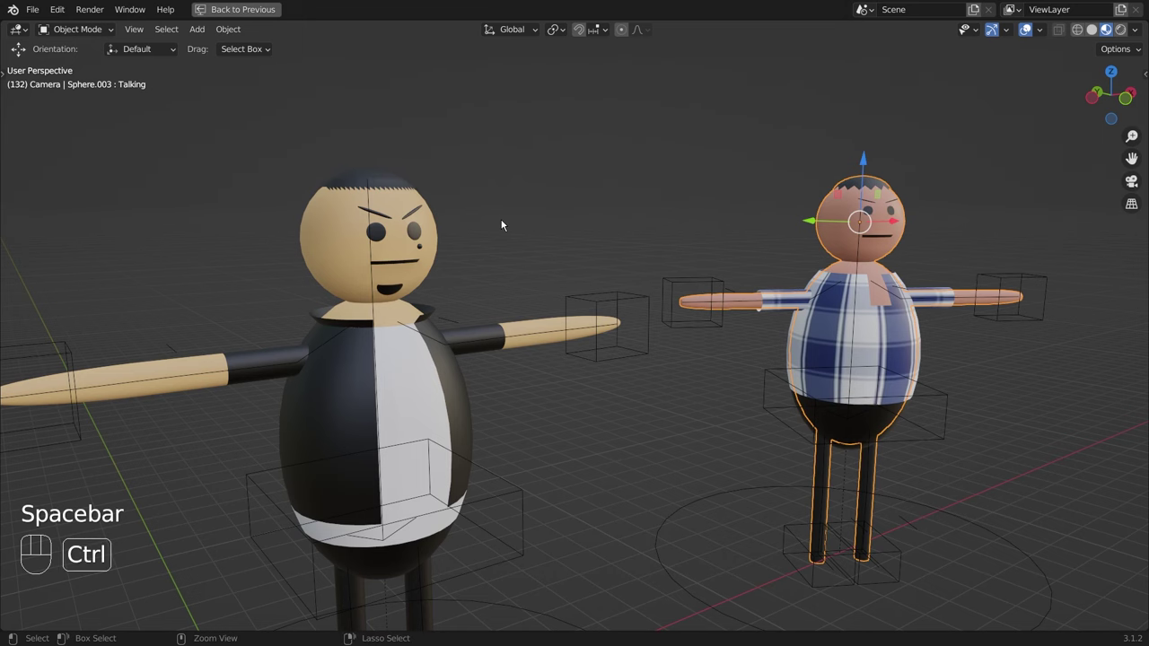
{"action": "key", "text": "ctrl+space"}
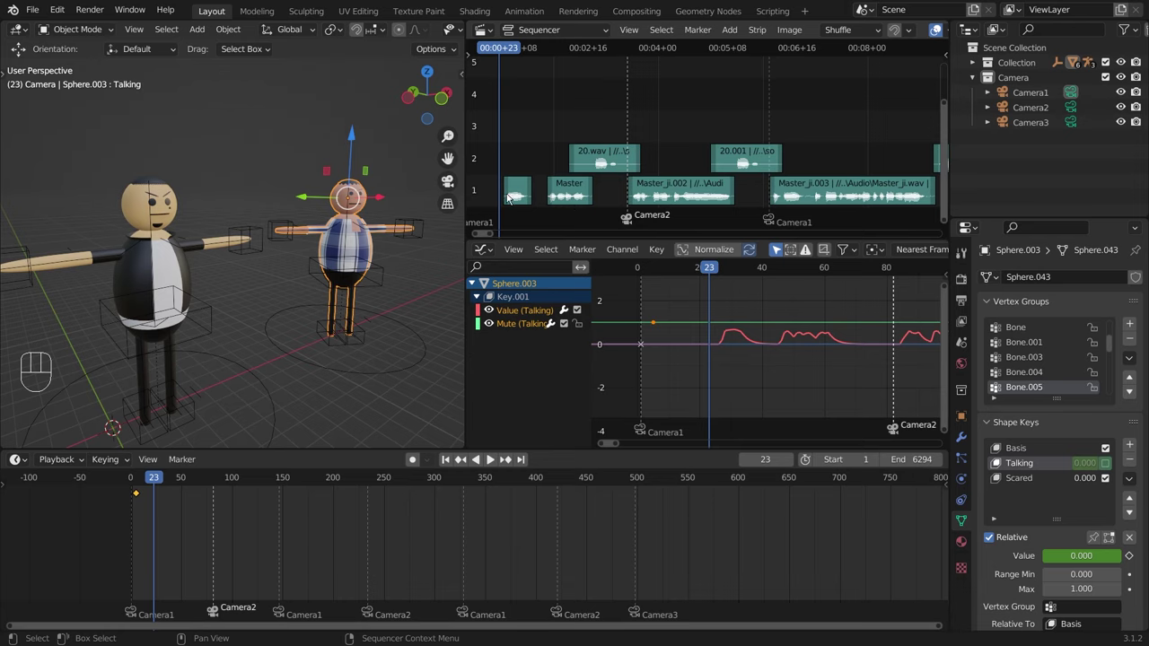
Step: Restart playback from frame 23 to check the muted opening on Master_Ji.001
{"action": "left_click", "coordinate": [502, 46]}
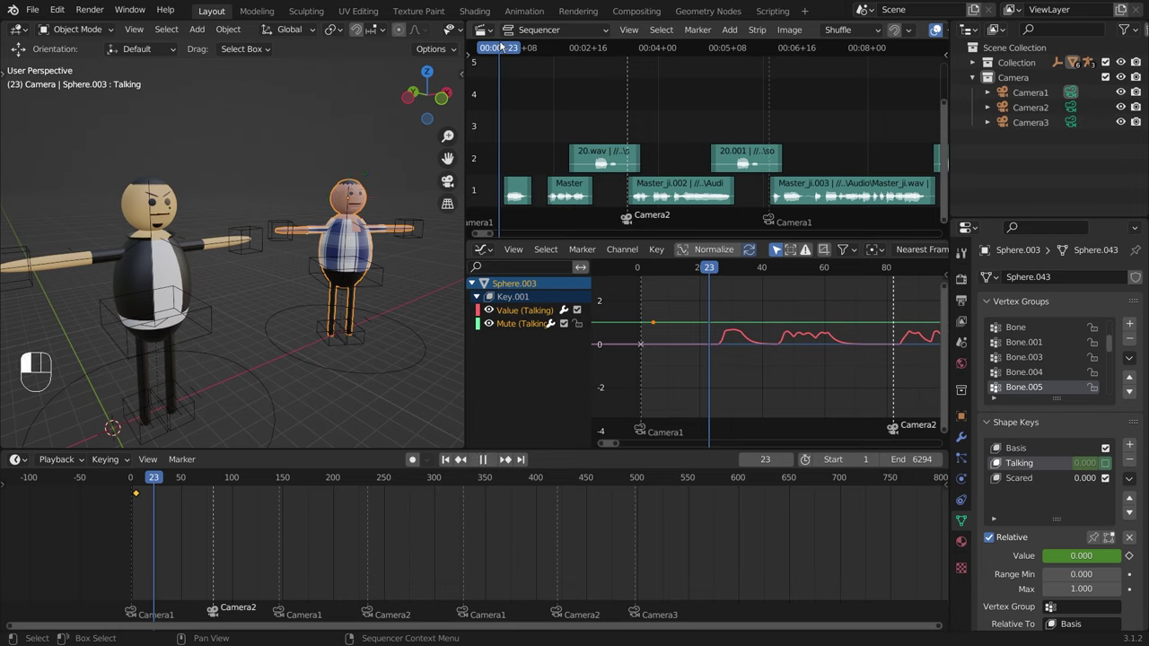
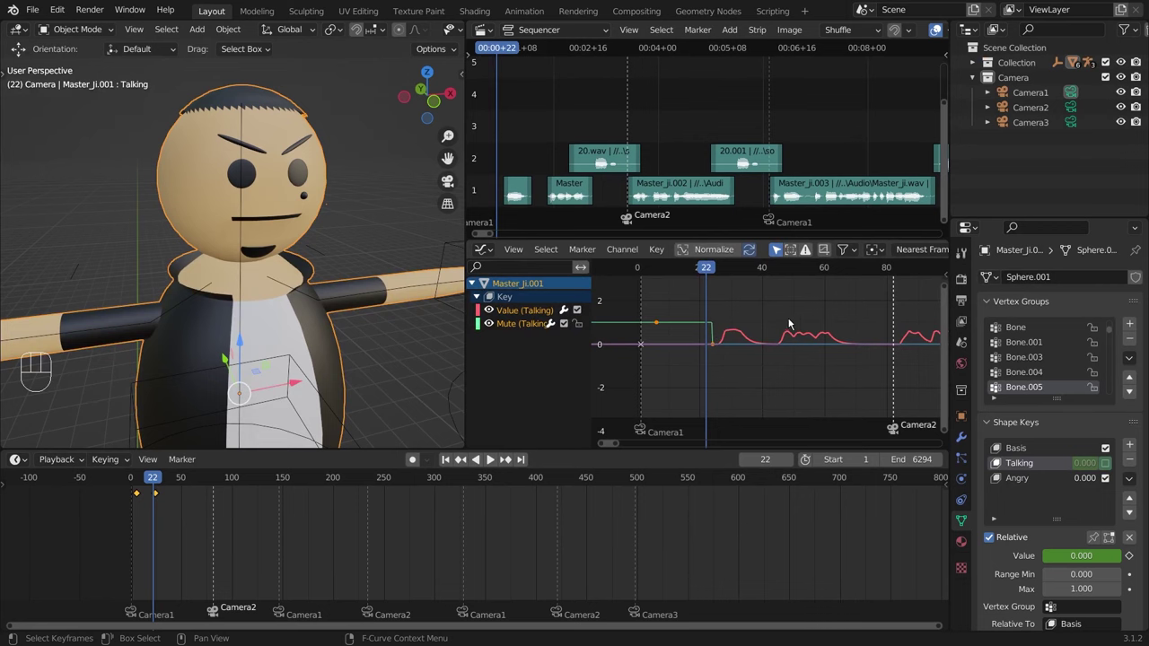
Step: Review playback, scrub to frame 72 and key Master_Ji.001's Talking shape key muted there
{"action": "key", "text": "space"}
{"action": "key", "text": "space"}
{"action": "middle_click", "coordinate": [354, 309]}
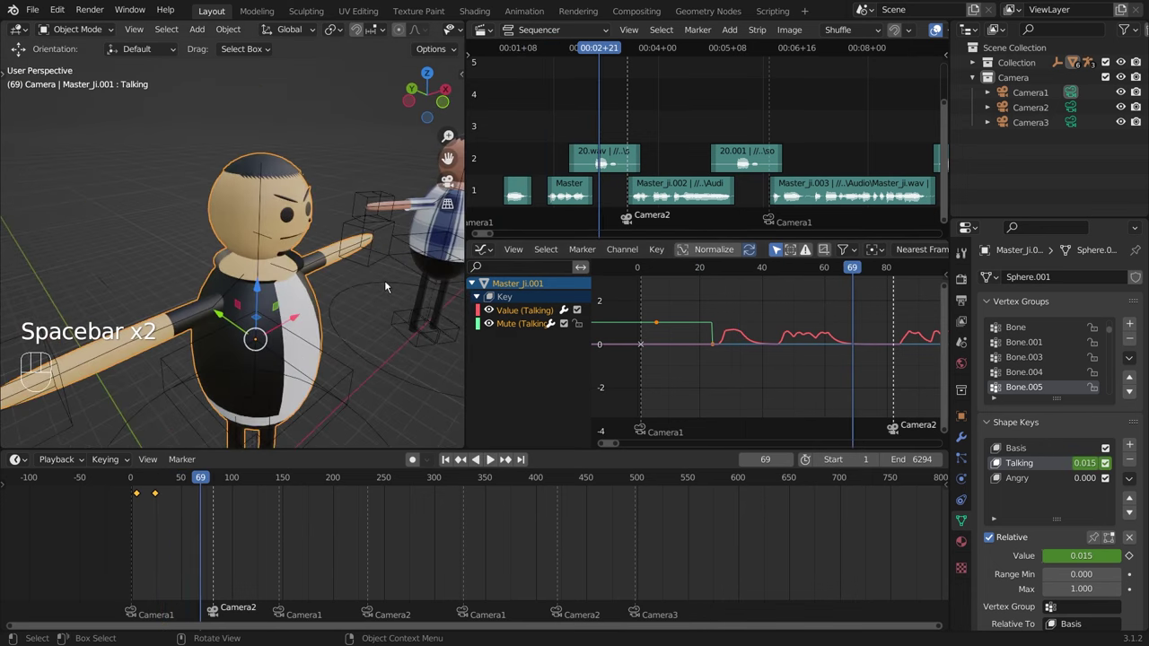
{"action": "left_click_drag", "start_coordinate": [377, 283], "coordinate": [389, 292]}
{"action": "left_click_drag", "start_coordinate": [398, 269], "coordinate": [633, 280]}
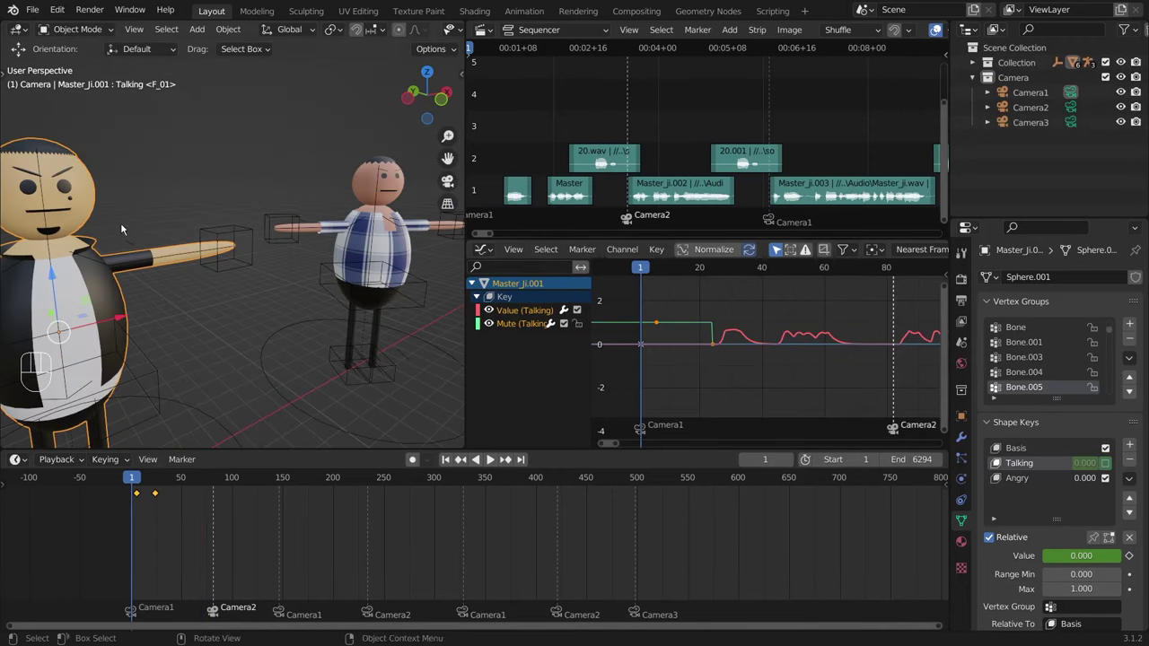
{"action": "key", "text": "space"}
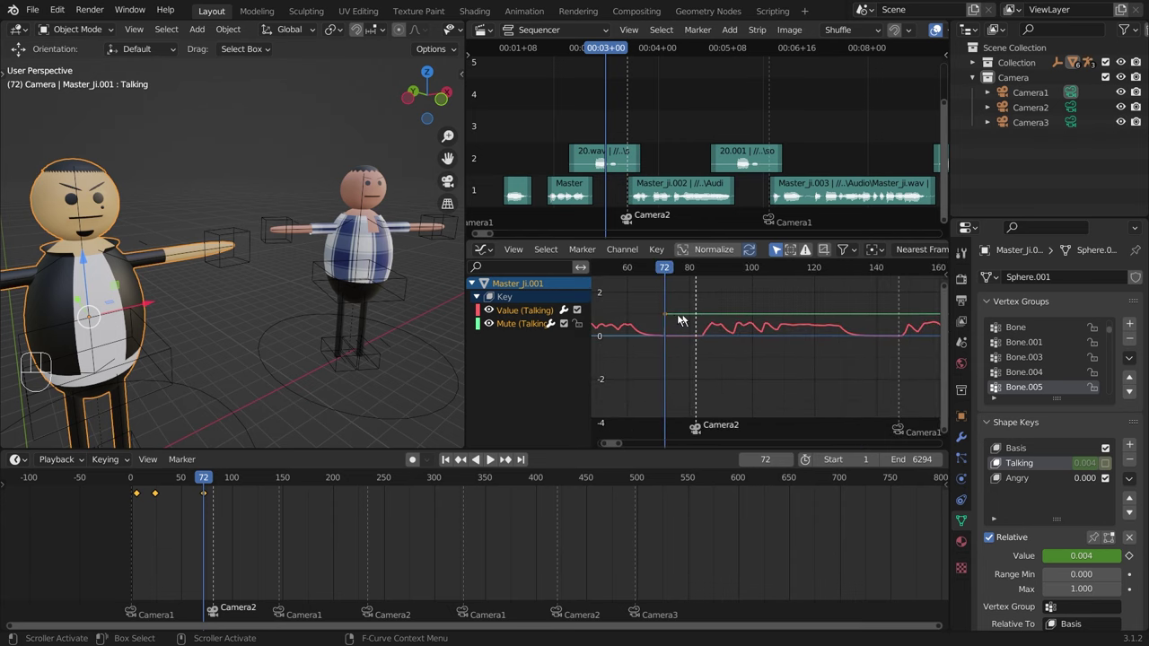
Step: Select Sphere.003 and unmute its Talking shape key at frame 81 where its clip starts
{"action": "left_click", "coordinate": [351, 195]}
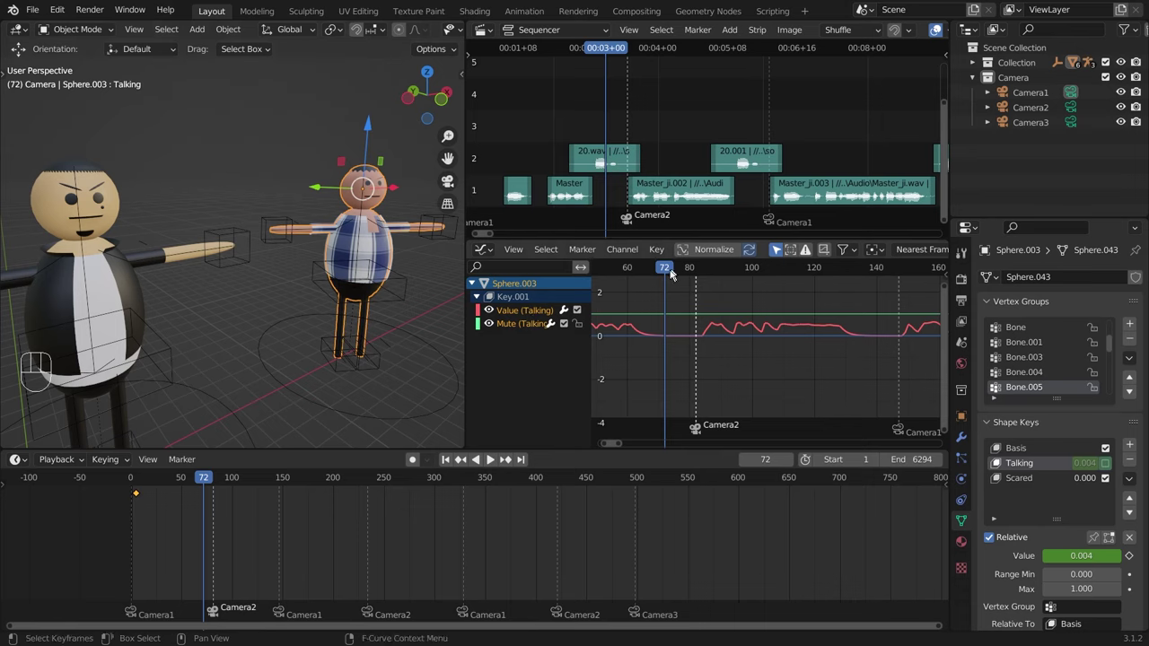
{"action": "left_click", "coordinate": [682, 274]}
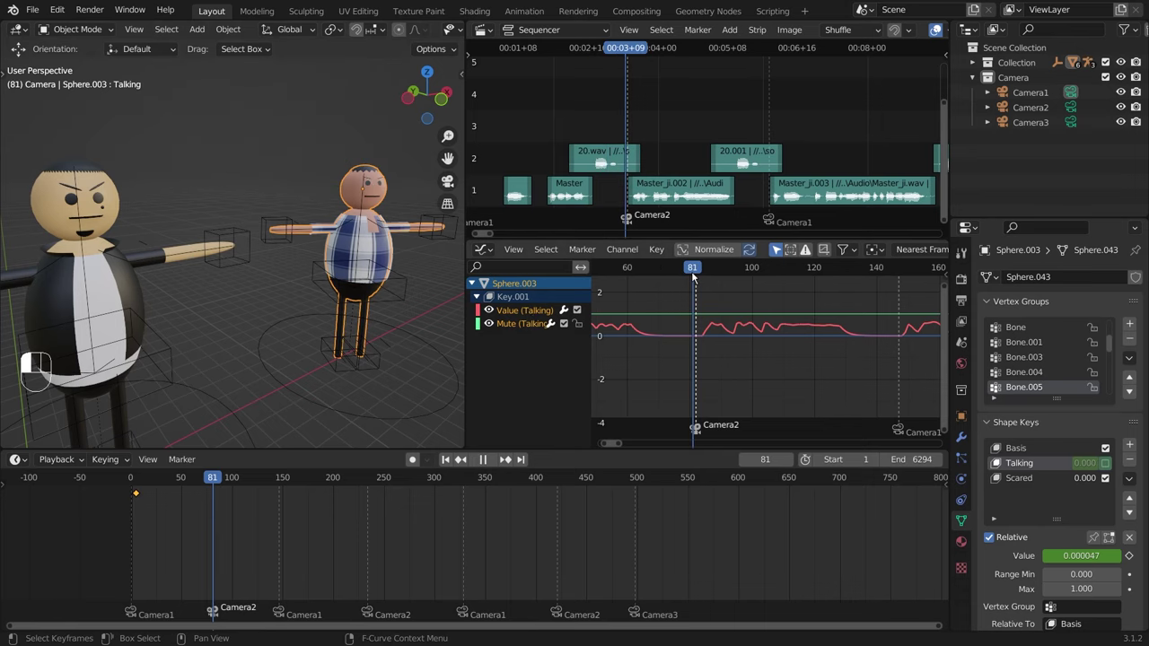
{"action": "left_click_drag", "start_coordinate": [356, 231], "coordinate": [131, 292]}
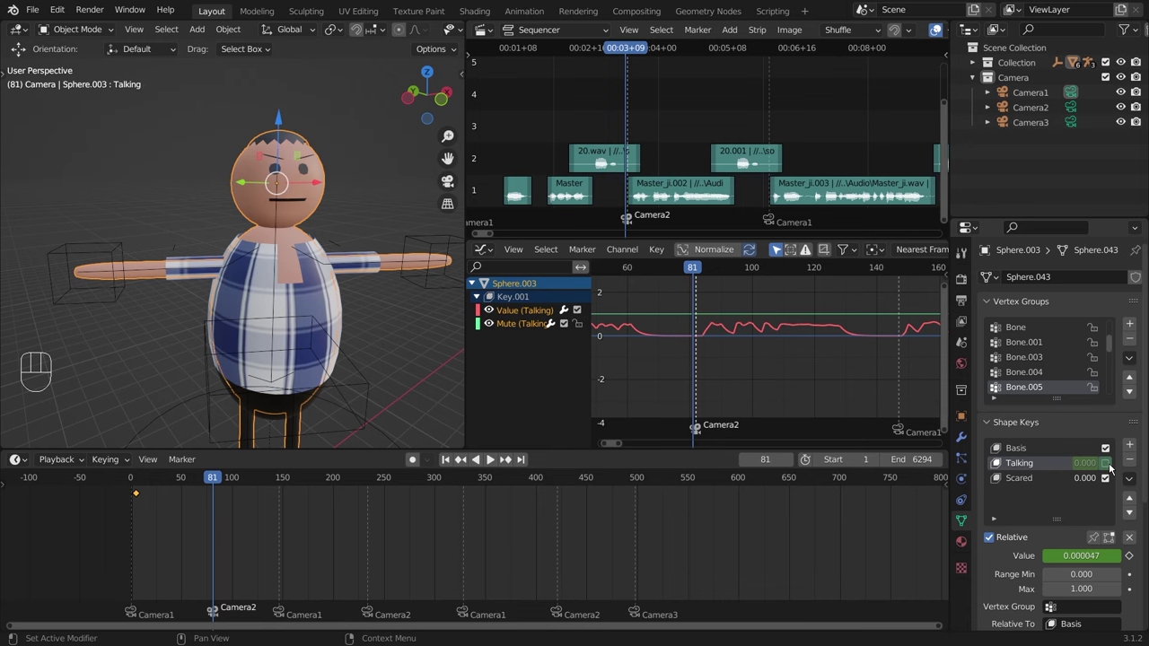
{"action": "left_click", "coordinate": [1112, 467]}
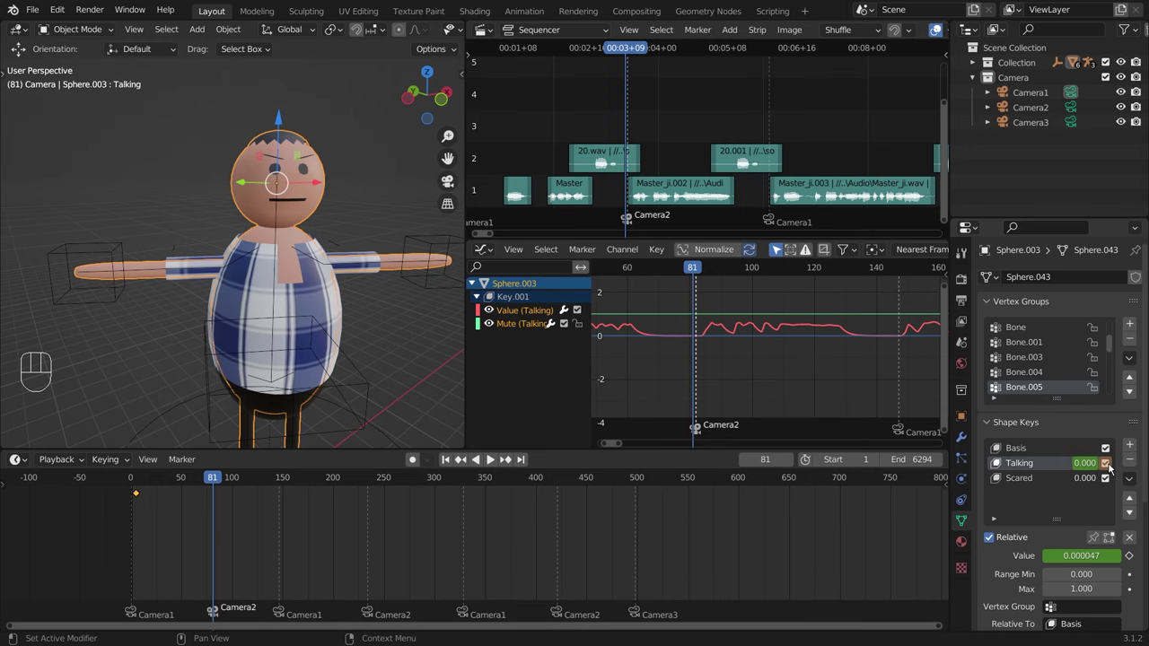
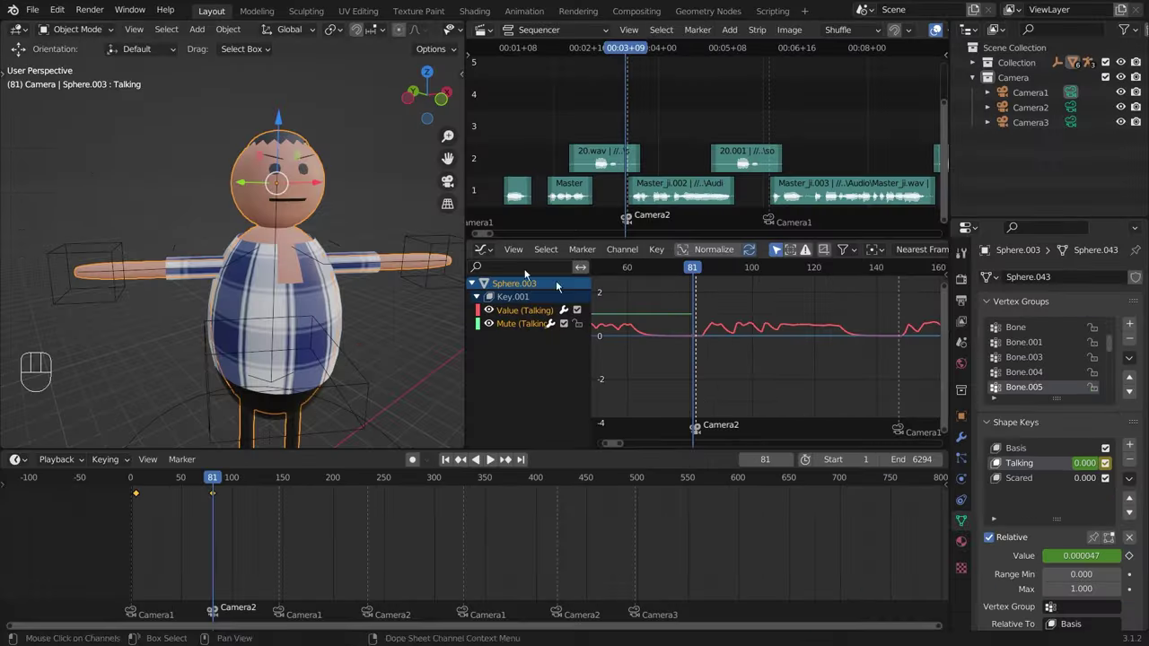
Step: Key Sphere.003's Talking shape key muted at frame 137 after its clip ends, then review playback
{"action": "key", "text": "space"}
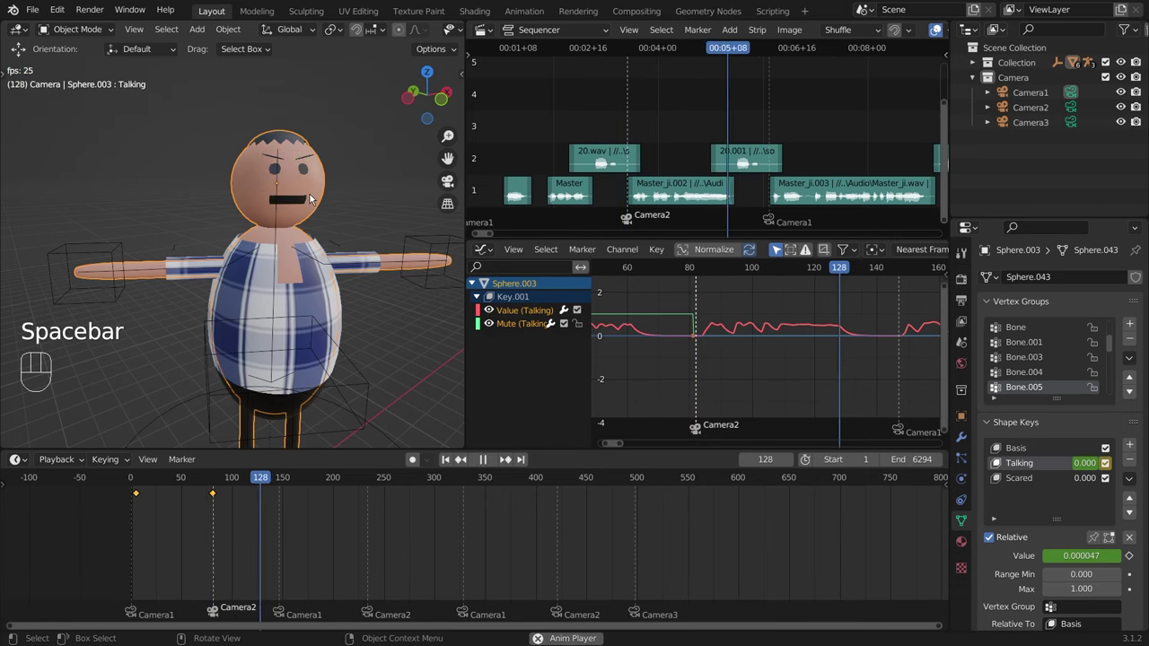
{"action": "key", "text": "space"}
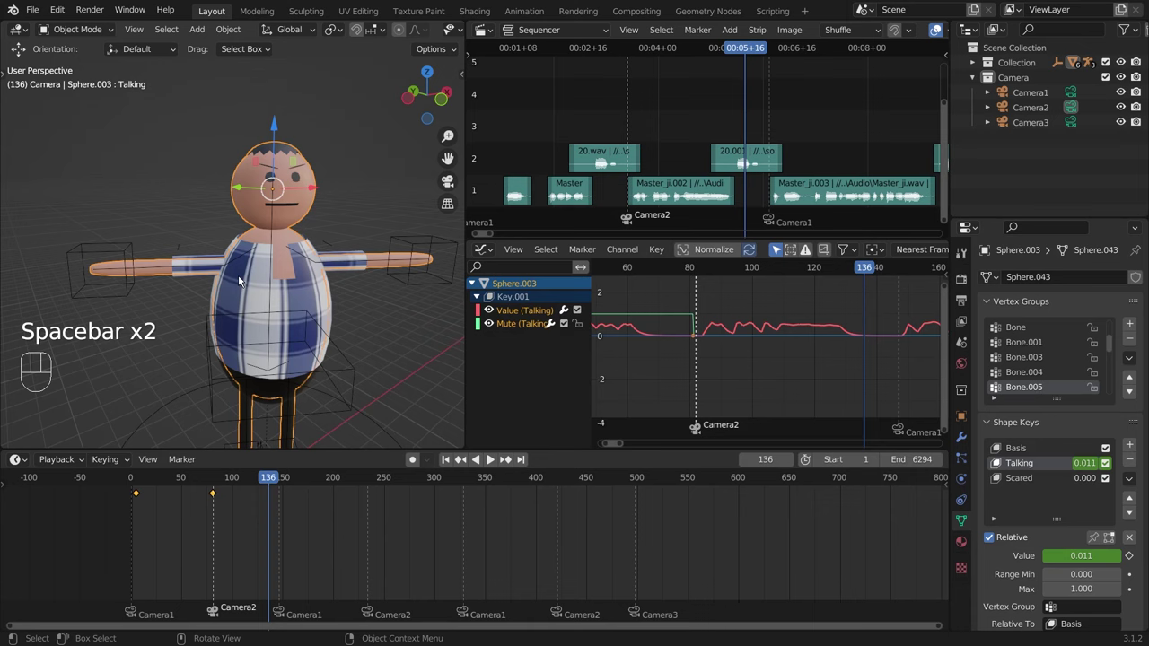
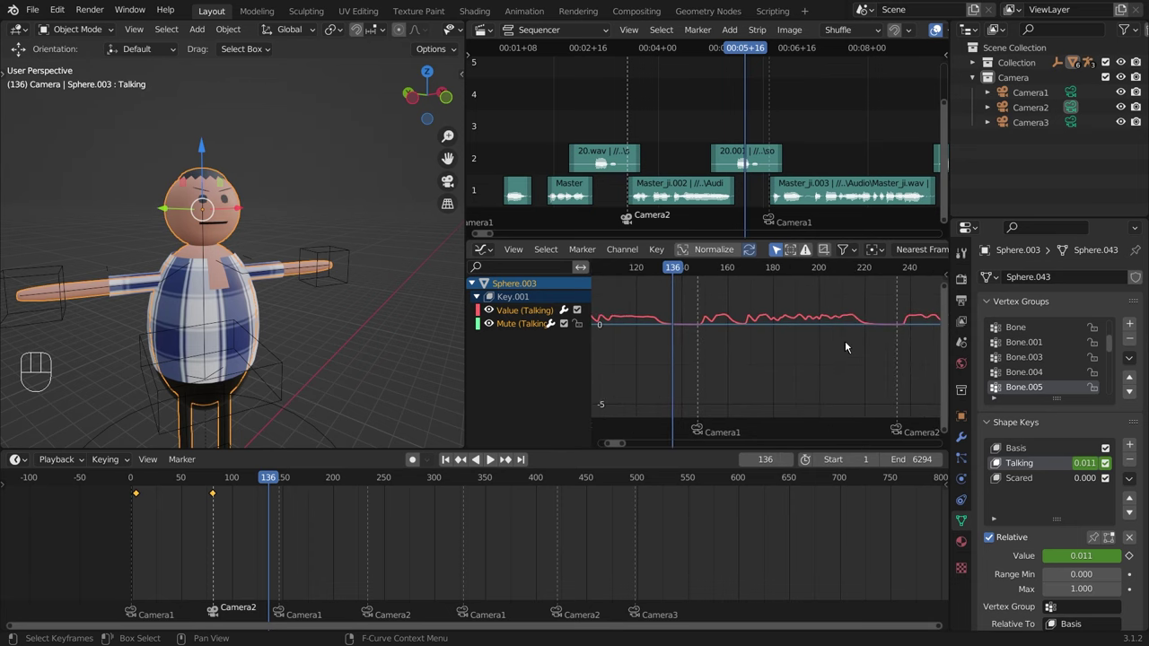
{"action": "left_click", "coordinate": [680, 273]}
{"action": "left_click", "coordinate": [1111, 467]}
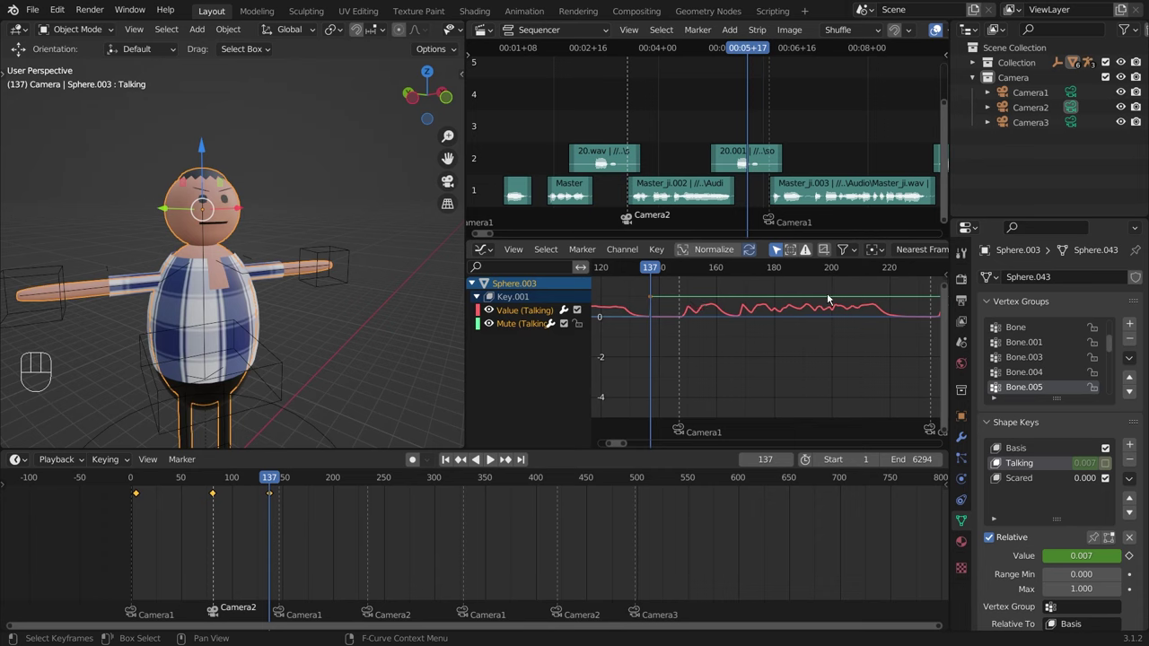
{"action": "middle_click", "coordinate": [165, 306]}
{"action": "key", "text": "space"}
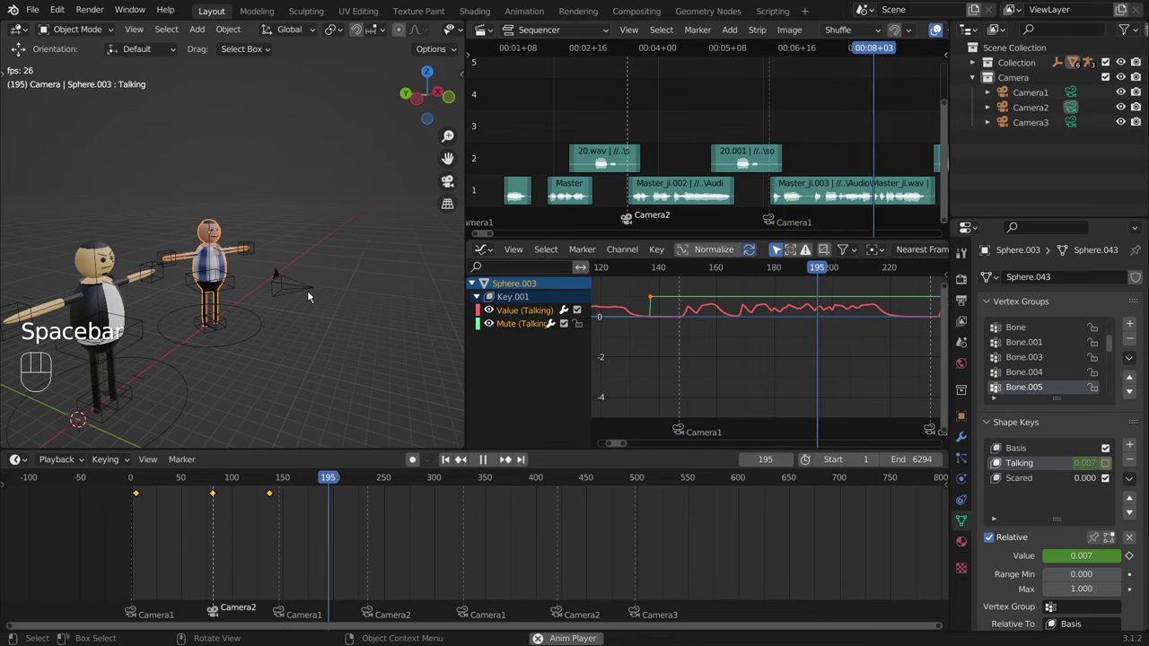
{"action": "key", "text": "space"}
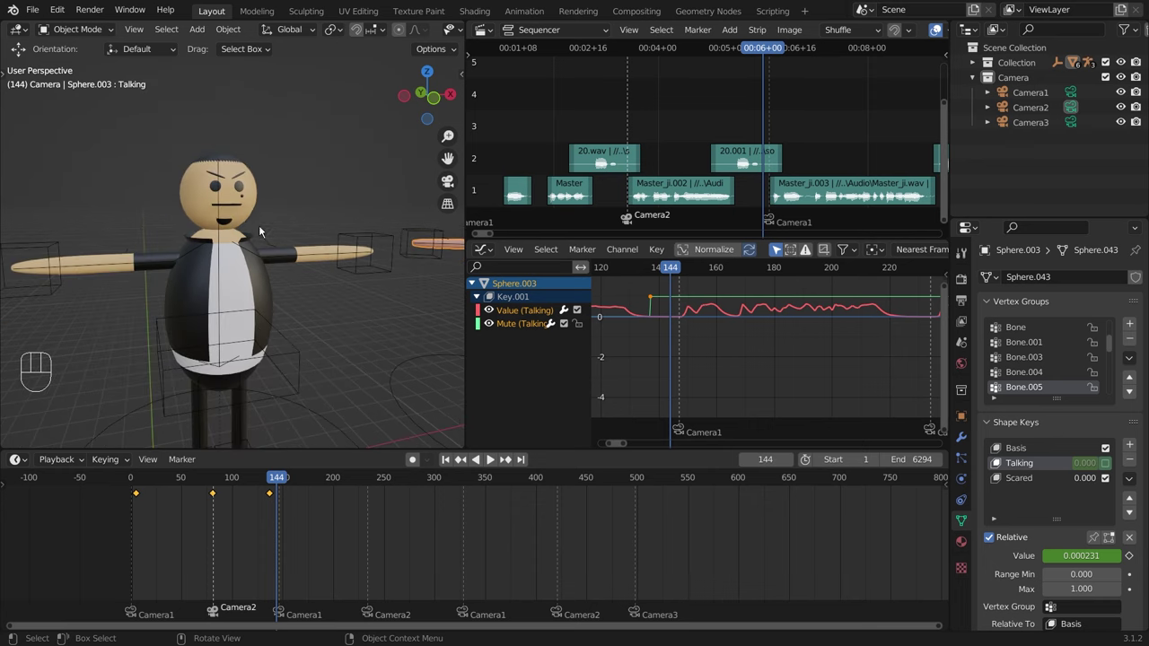
Step: Unmute Master_Ji.001's Talking key at frame 144 and mute it again at frame 226
{"action": "left_click", "coordinate": [188, 184]}
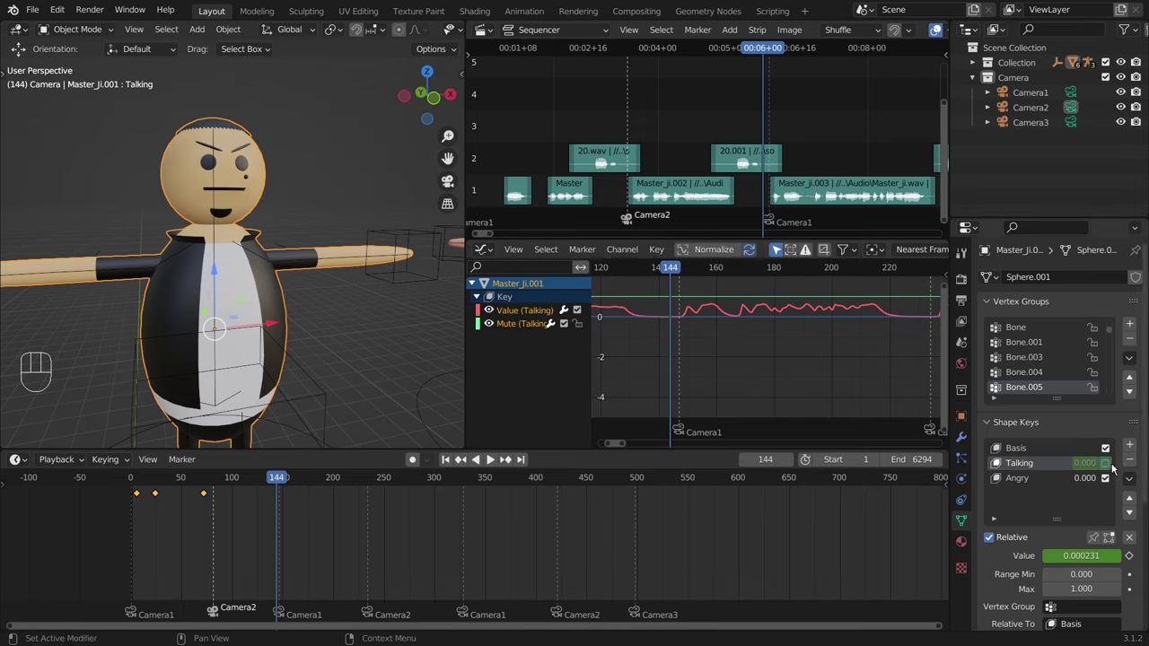
{"action": "left_click", "coordinate": [1111, 466]}
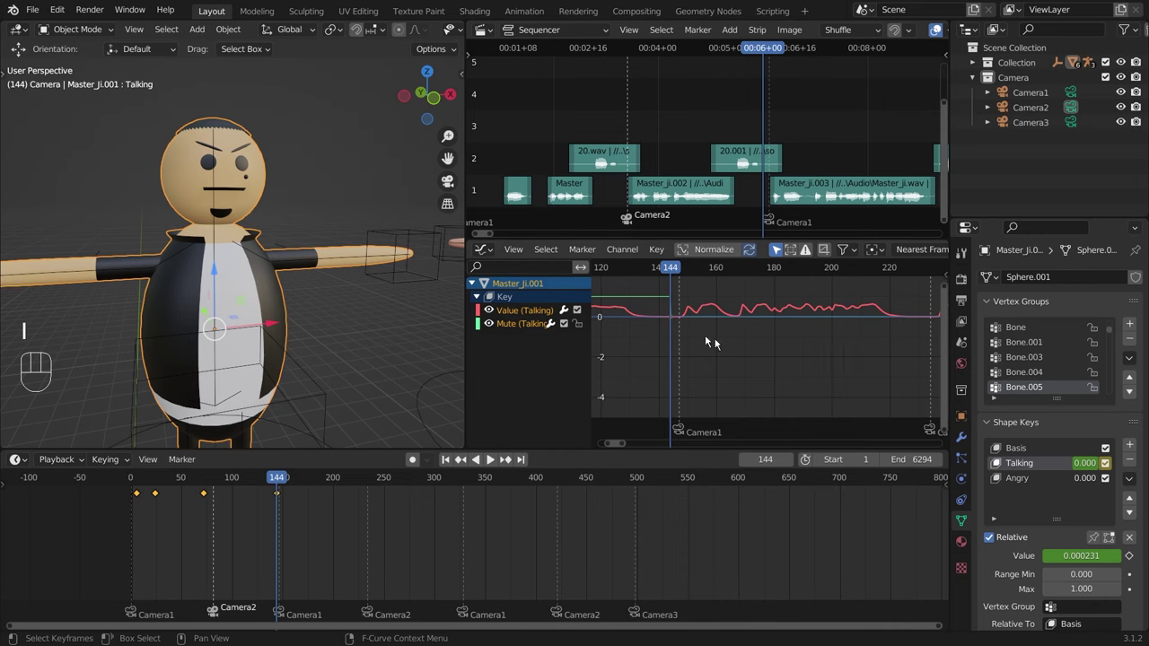
{"action": "key", "text": "space"}
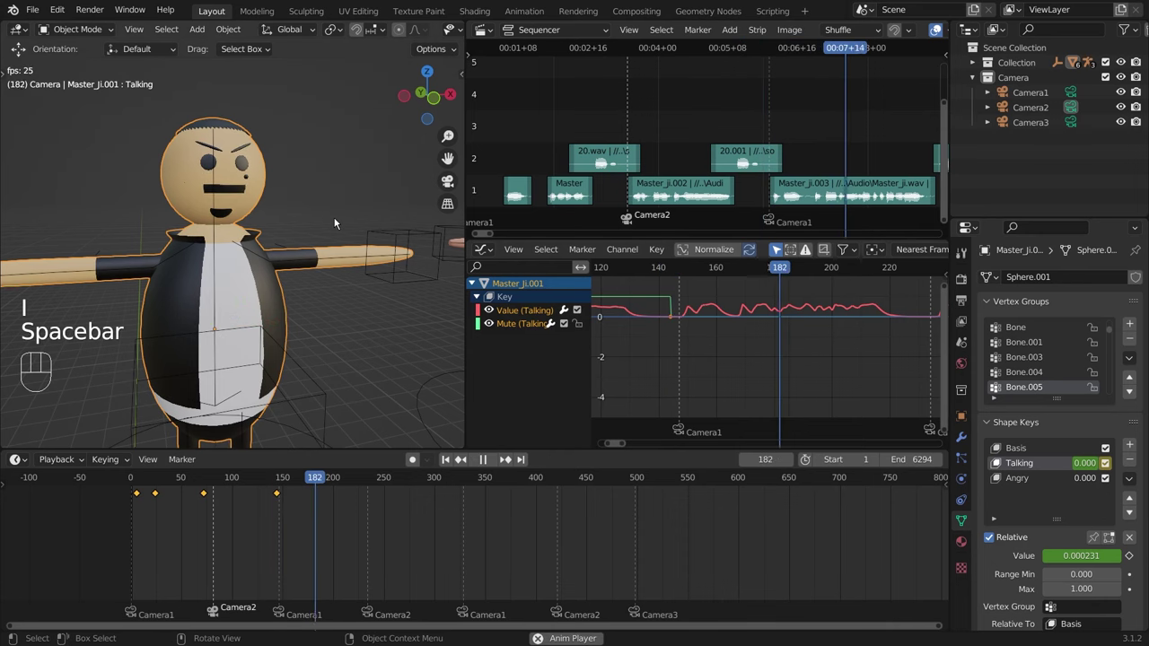
{"action": "key", "text": "space"}
{"action": "left_click", "coordinate": [1113, 464]}
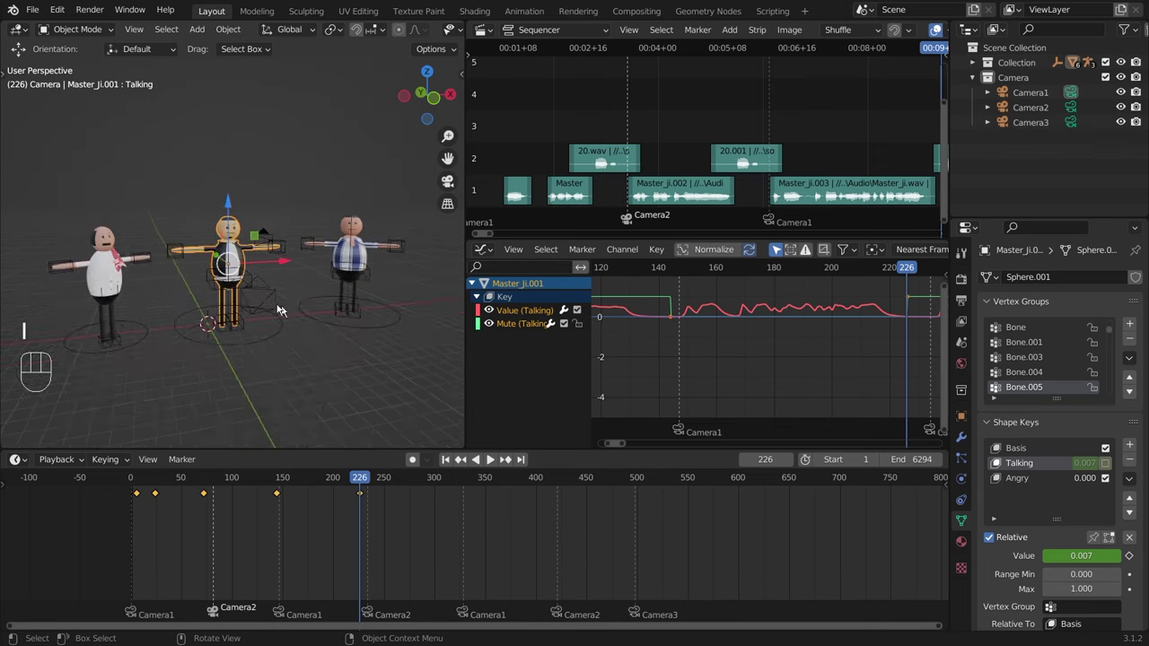
Step: Scrub the timeline and select Camera2 in the Outliner
{"action": "left_click_drag", "start_coordinate": [276, 269], "coordinate": [302, 265]}
{"action": "left_click_drag", "start_coordinate": [346, 286], "coordinate": [374, 293]}
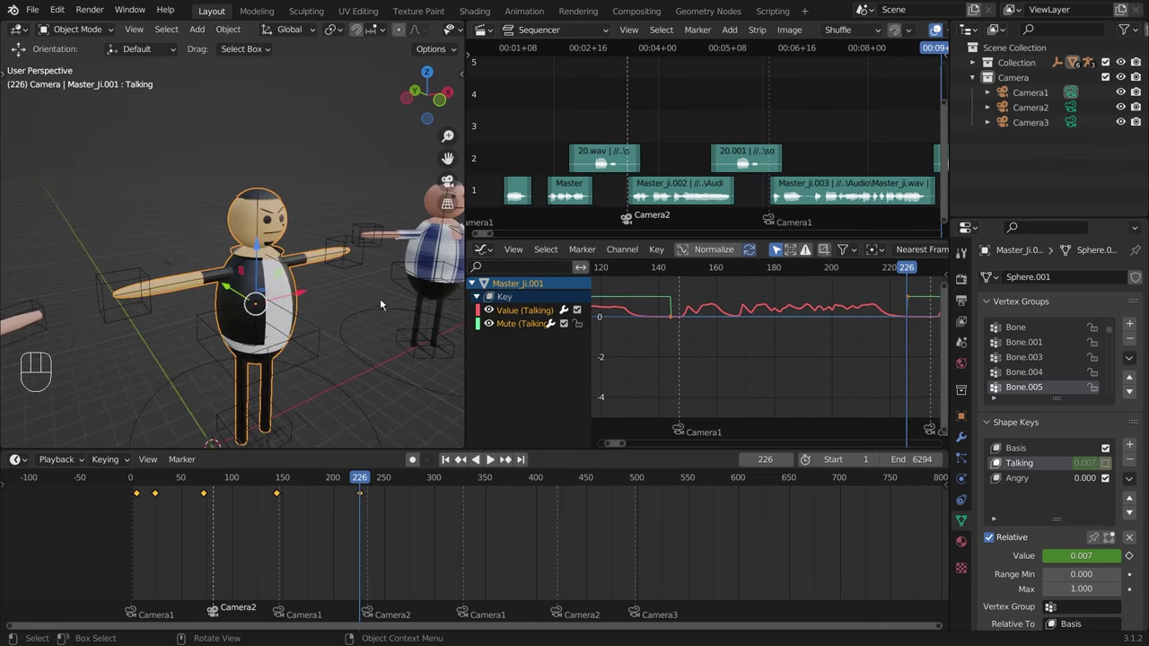
{"action": "left_click_drag", "start_coordinate": [369, 301], "coordinate": [309, 302]}
{"action": "left_click_drag", "start_coordinate": [232, 489], "coordinate": [165, 520]}
Step: Watch the animation through the camera to frame 529, then reselect Master_Ji.001's Talking curves
{"action": "key", "text": "space"}
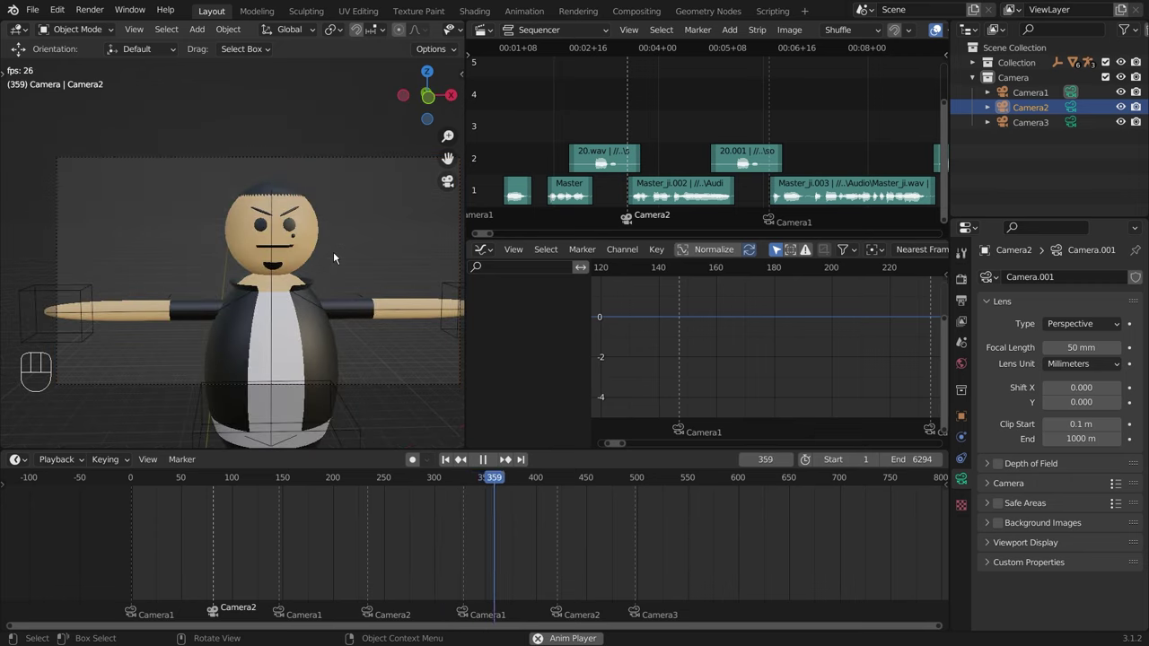
{"action": "key", "text": "space"}
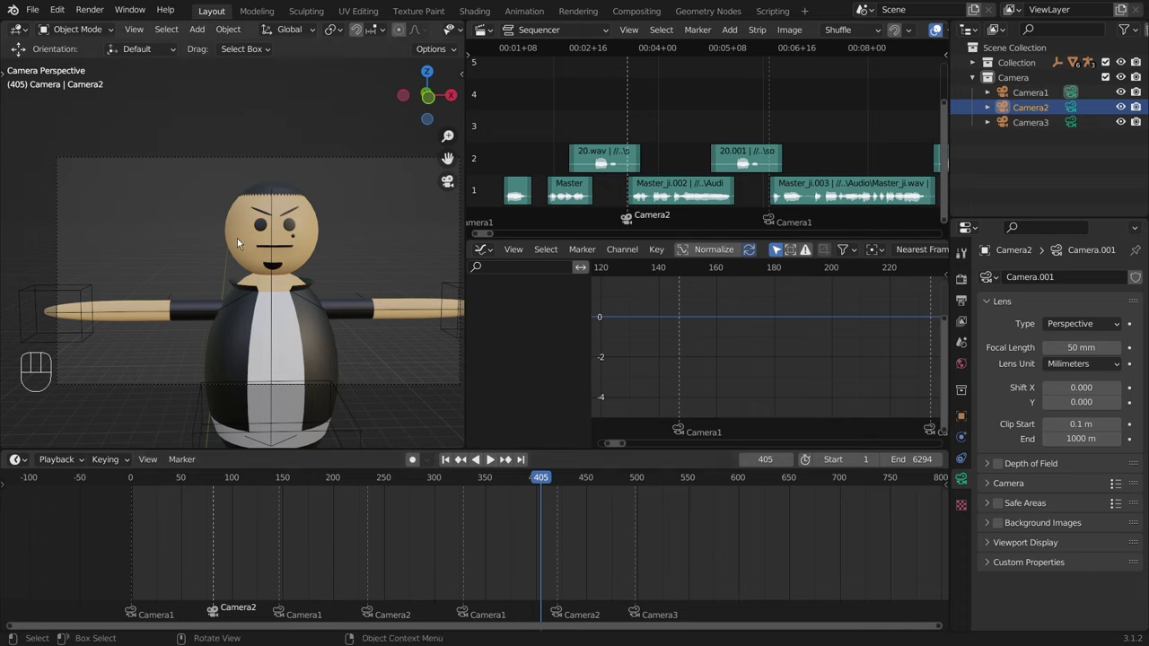
{"action": "left_click_drag", "start_coordinate": [774, 52], "coordinate": [808, 65]}
{"action": "left_click_drag", "start_coordinate": [642, 475], "coordinate": [481, 330]}
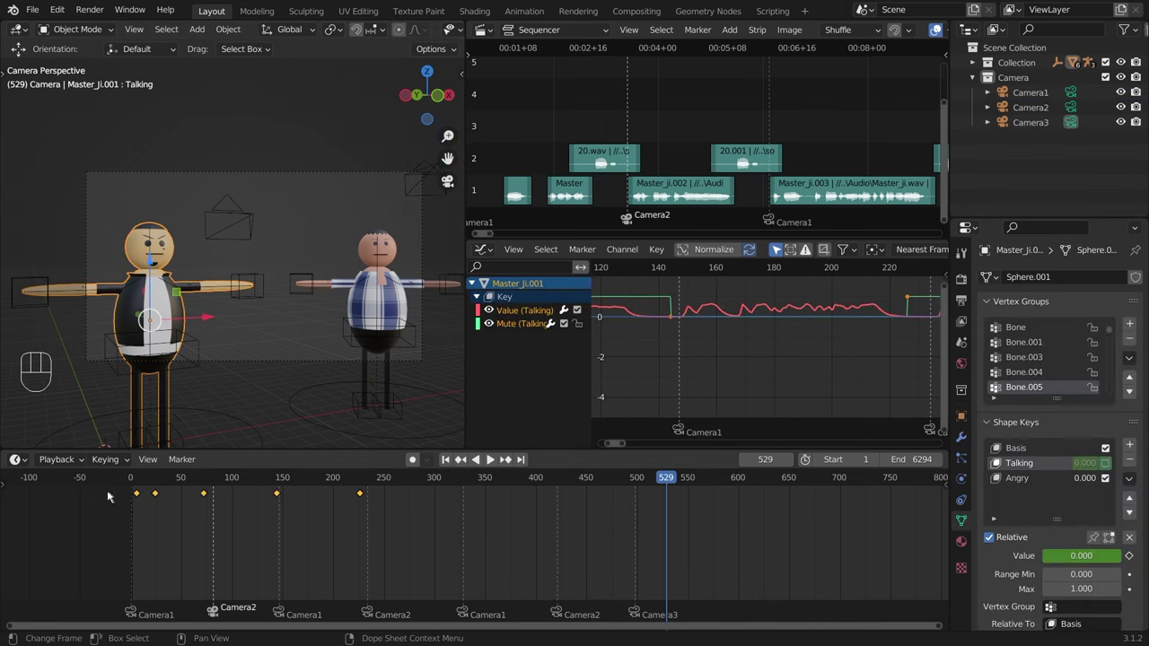
Step: Box-select and delete stray keys in the timeline for both characters, then scrub back to the start
{"action": "left_click_drag", "start_coordinate": [120, 496], "coordinate": [394, 523]}
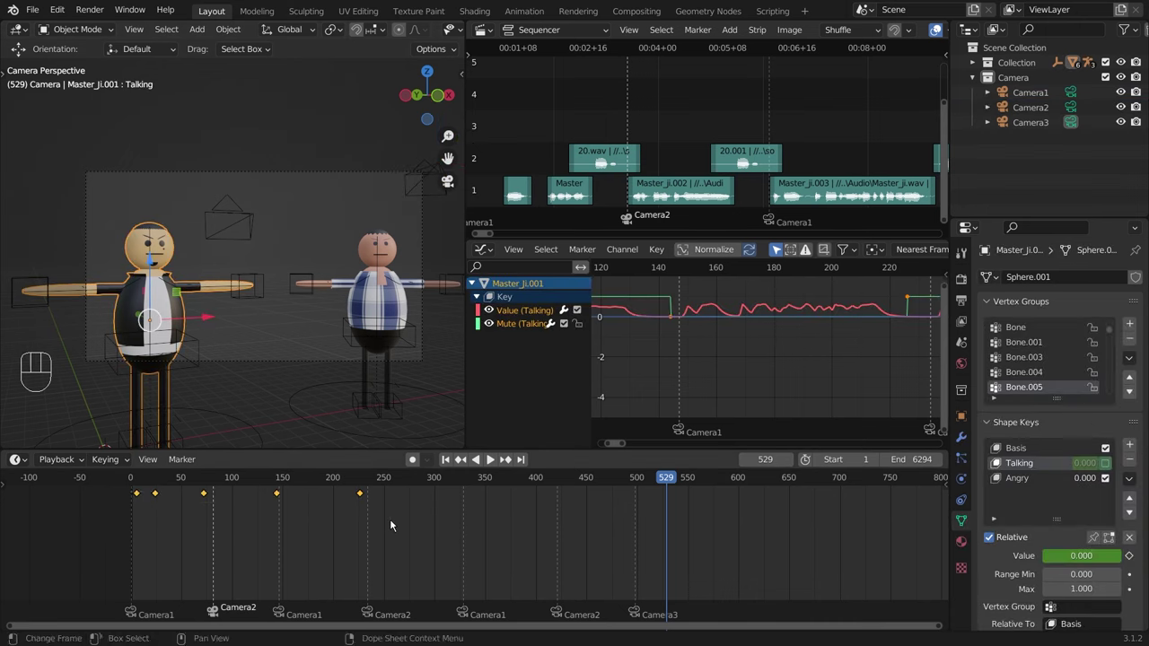
{"action": "key", "text": "Delete"}
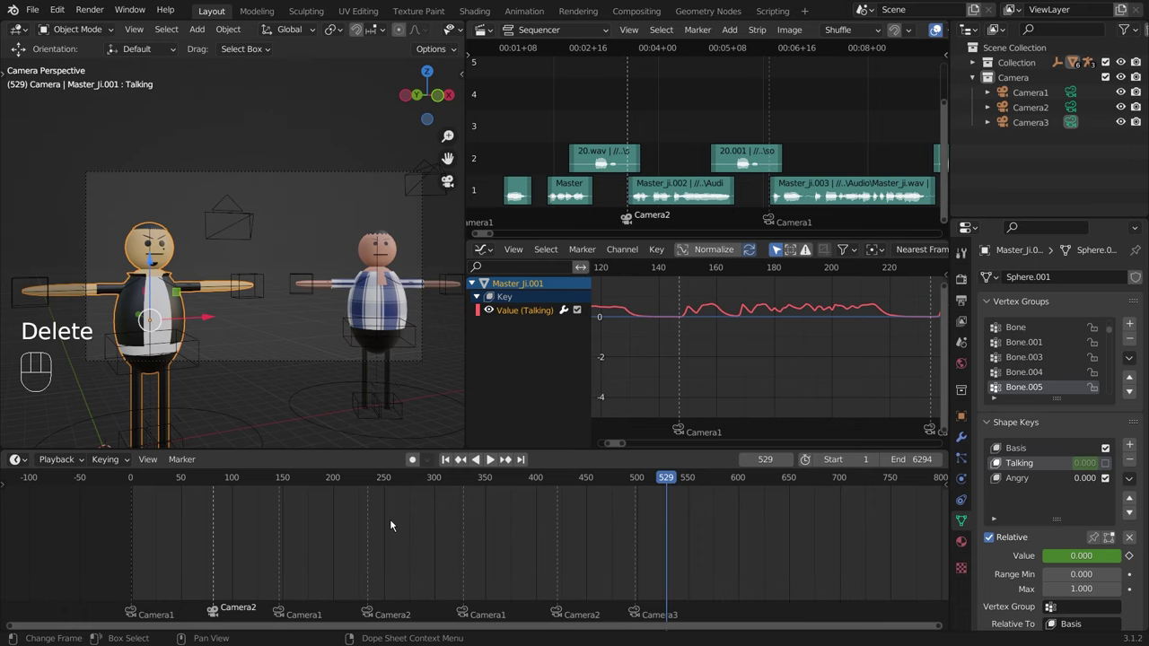
{"action": "left_click", "coordinate": [400, 248]}
{"action": "left_click_drag", "start_coordinate": [145, 523], "coordinate": [308, 487]}
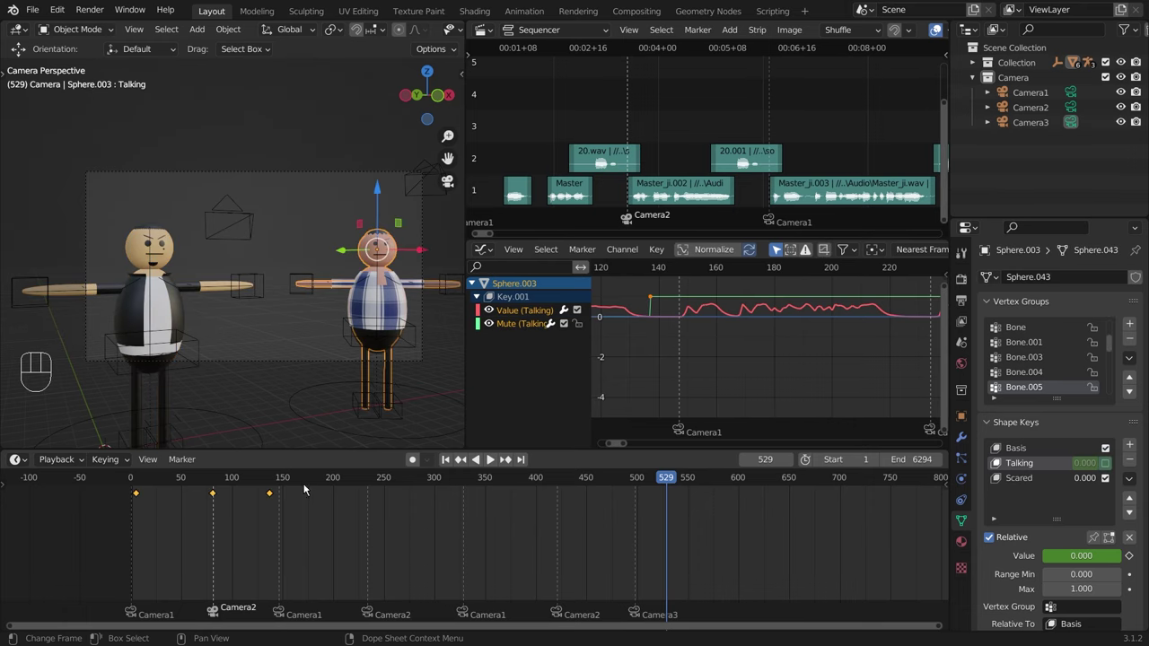
{"action": "key", "text": "Delete"}
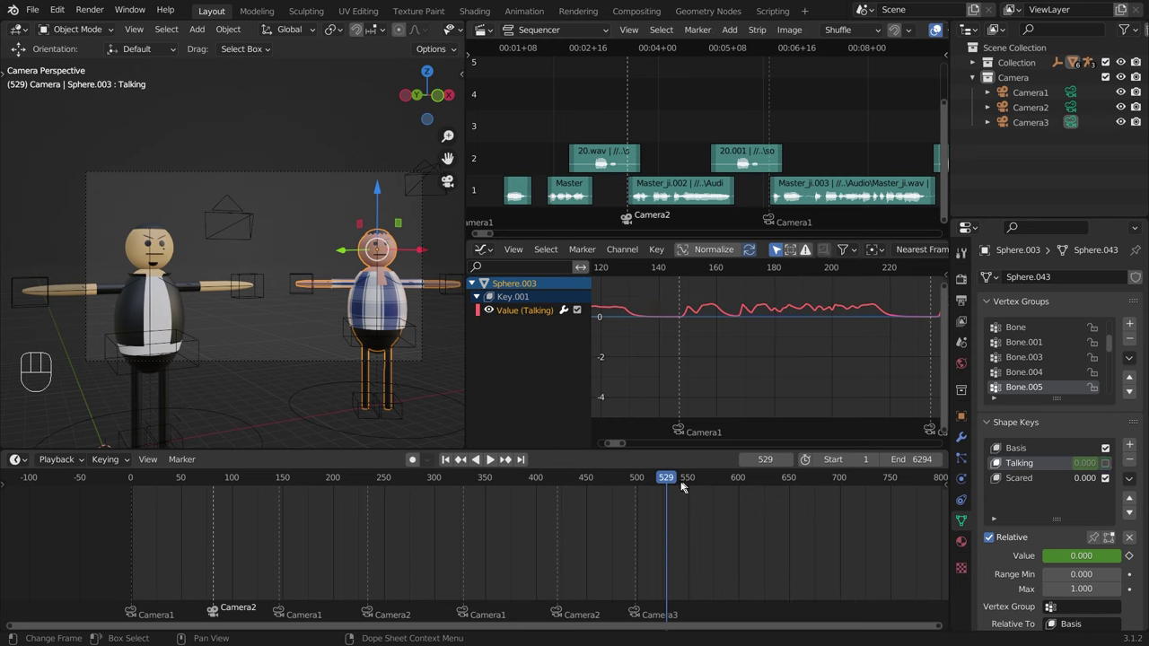
{"action": "left_click_drag", "start_coordinate": [669, 477], "coordinate": [143, 532]}
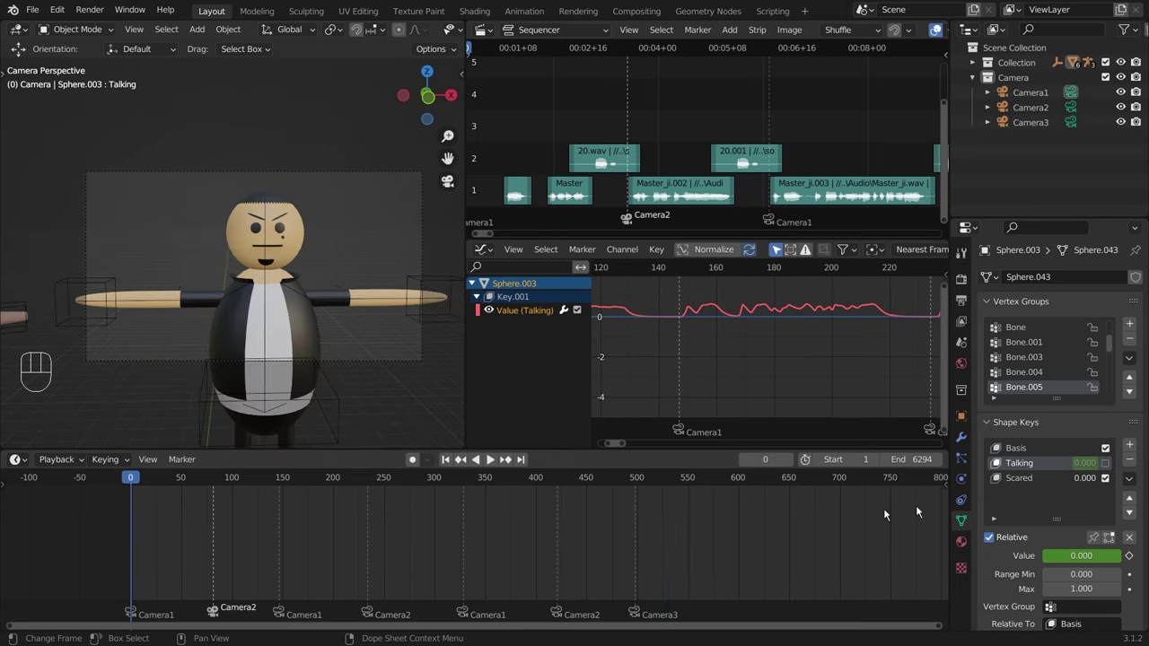
Step: Play the talking animation from the start, orbit around the character and return to camera view
{"action": "left_click", "coordinate": [1107, 467]}
{"action": "middle_click", "coordinate": [835, 415]}
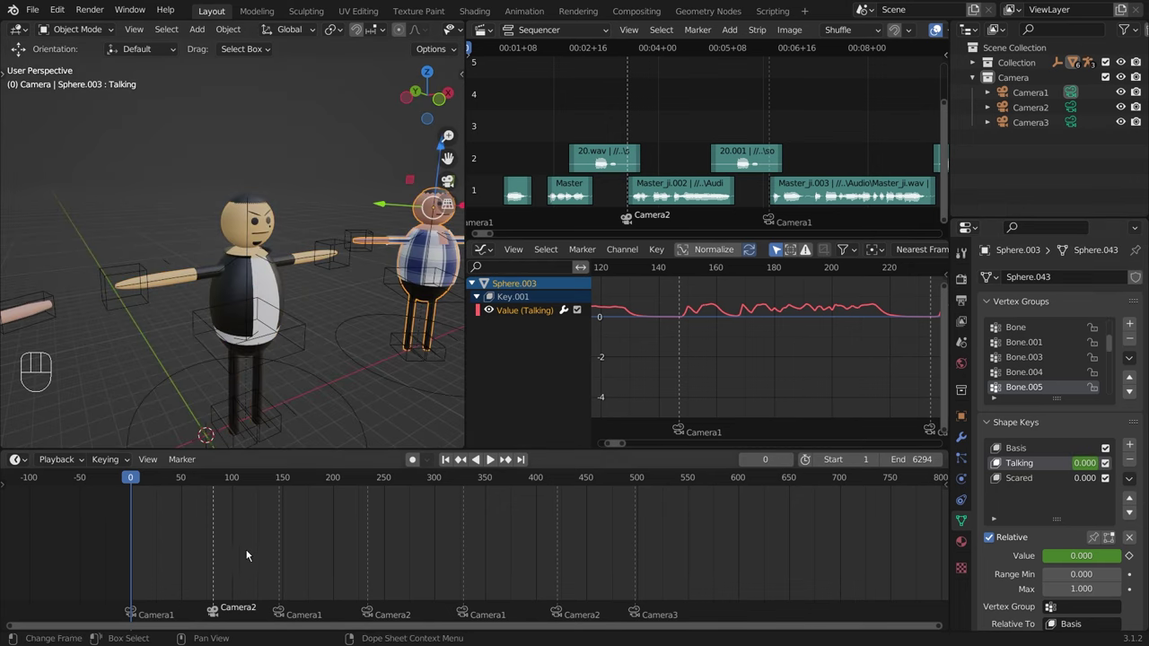
{"action": "key", "text": "space"}
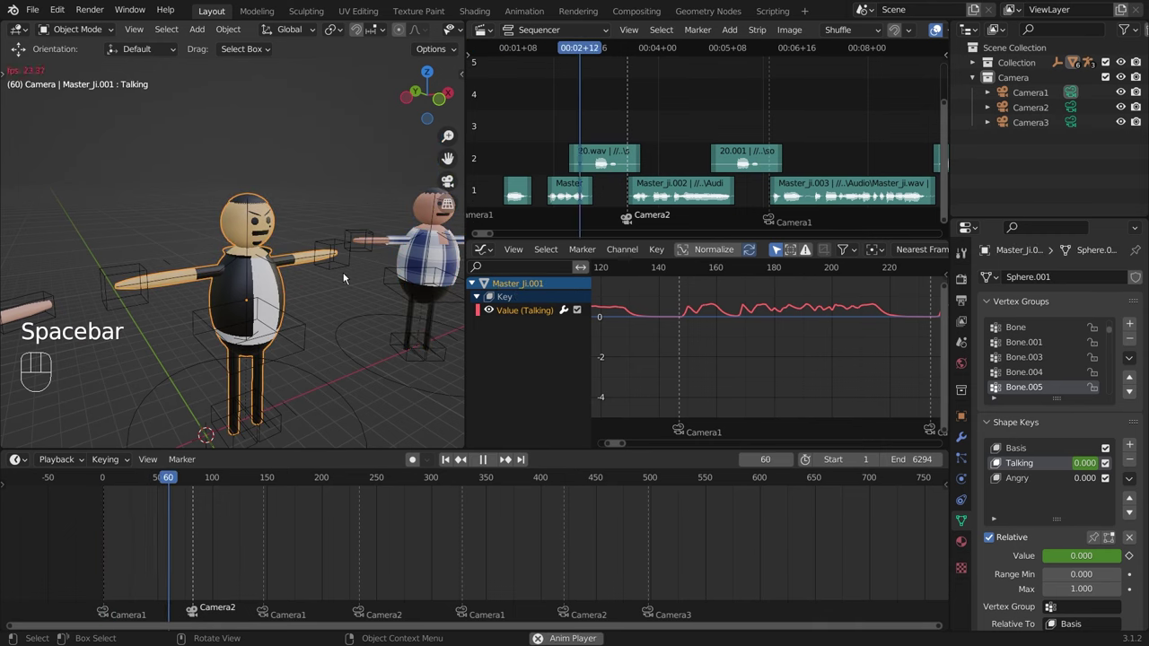
{"action": "key", "text": "space"}
{"action": "left_click_drag", "start_coordinate": [355, 252], "coordinate": [322, 244]}
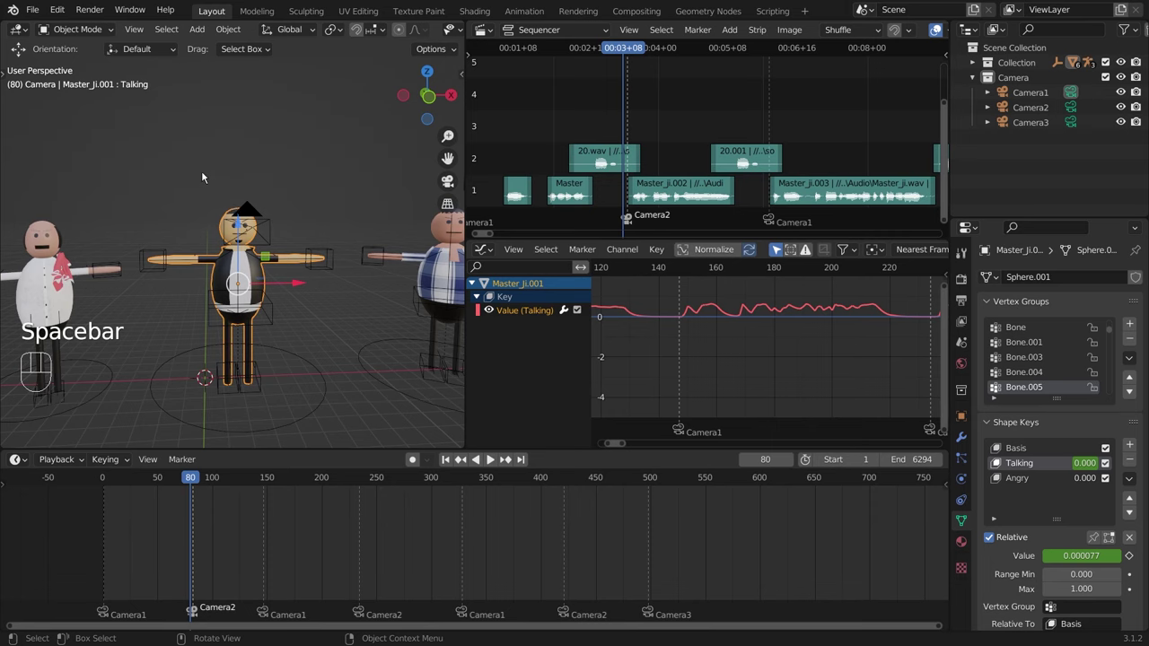
{"action": "key", "text": "KP_0"}
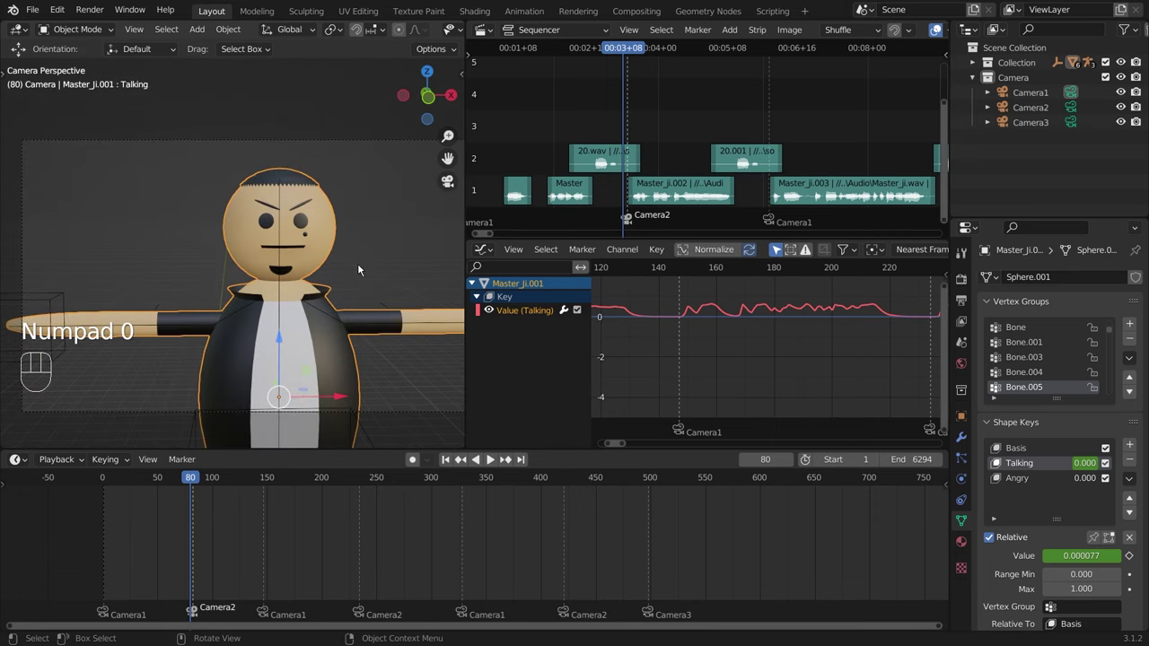
Step: Scroll the Sequencer to the later strips, play to frame 317 and jump the playhead to frame 525
{"action": "left_click_drag", "start_coordinate": [193, 481], "coordinate": [174, 317]}
{"action": "key", "text": "space"}
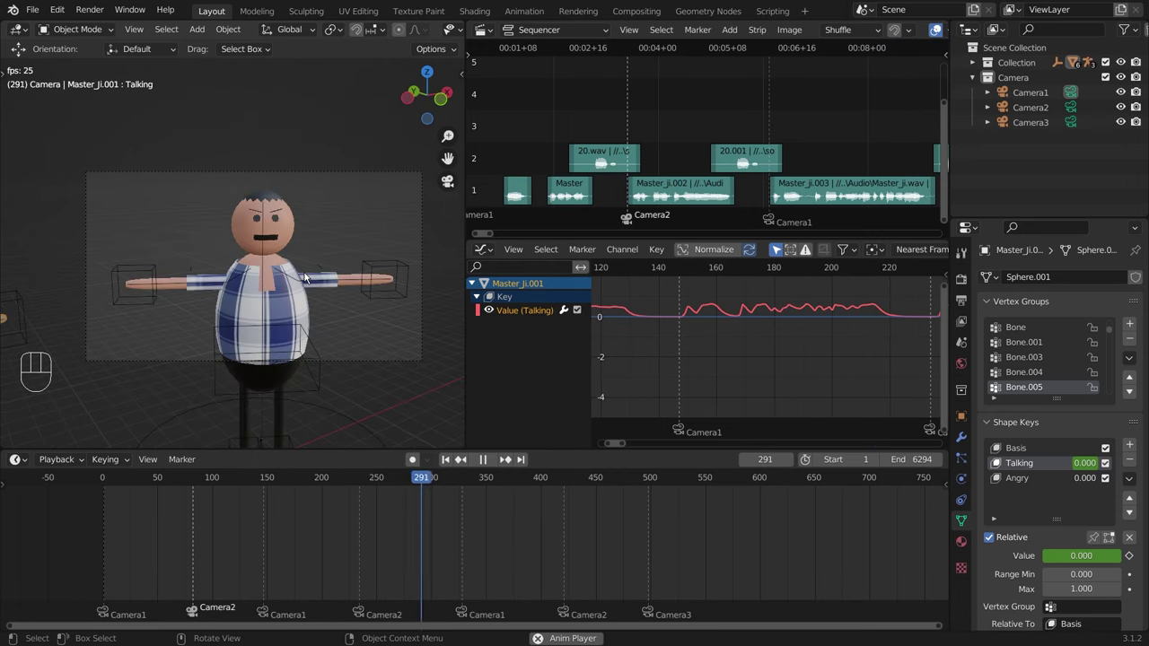
{"action": "key", "text": "space"}
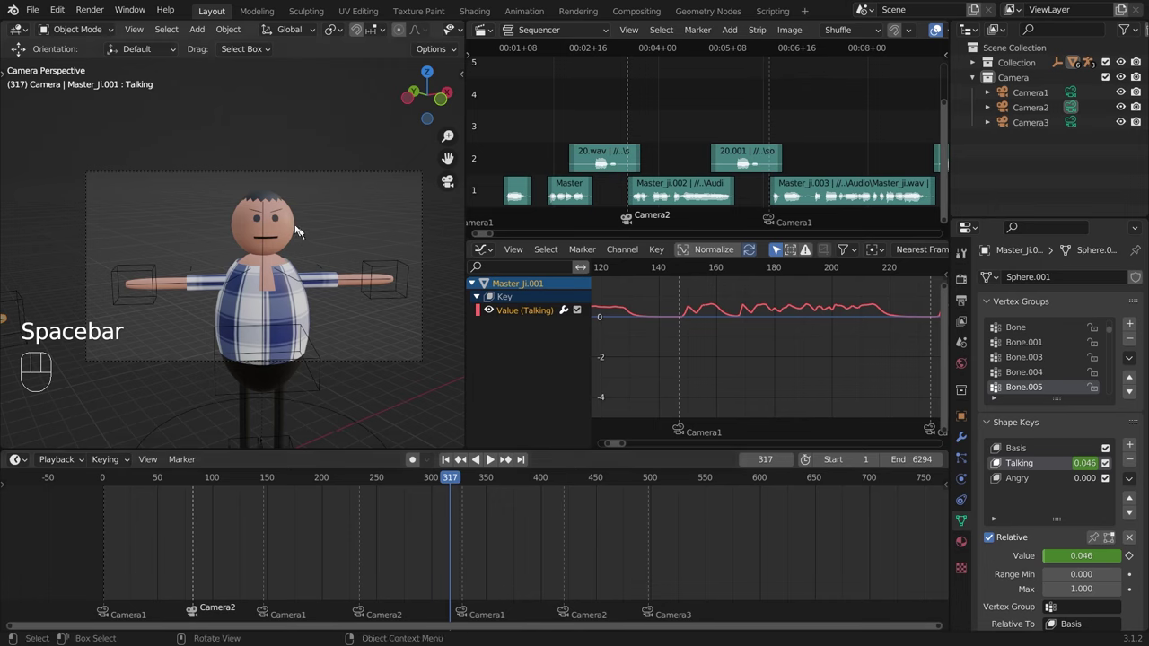
{"action": "left_click", "coordinate": [654, 484]}
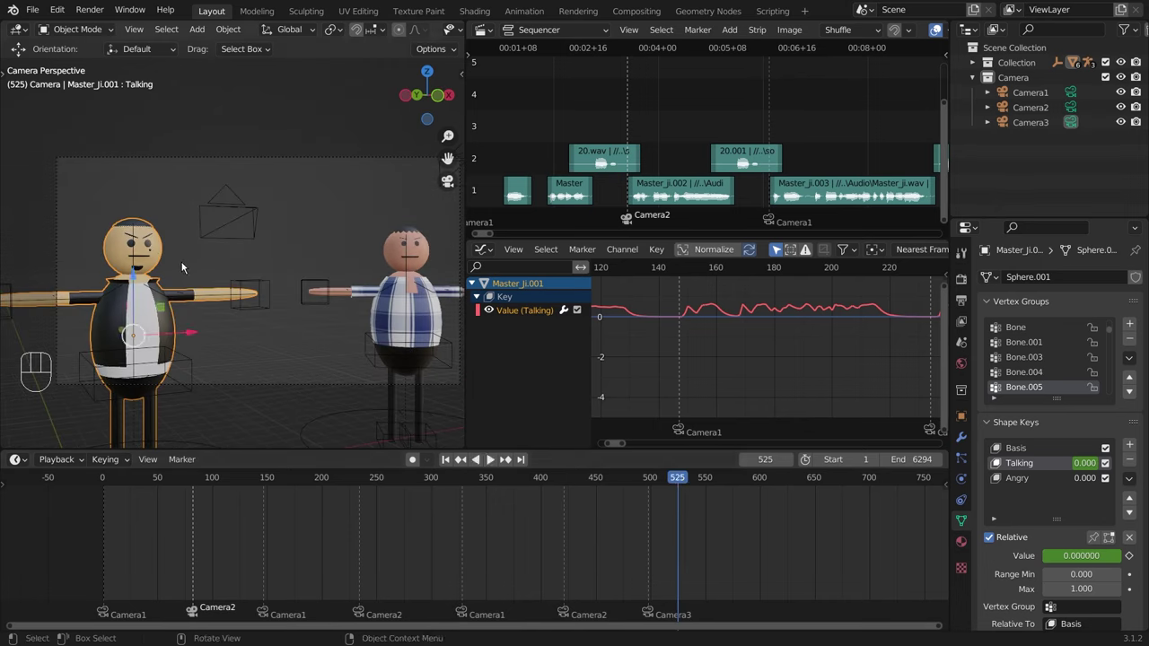
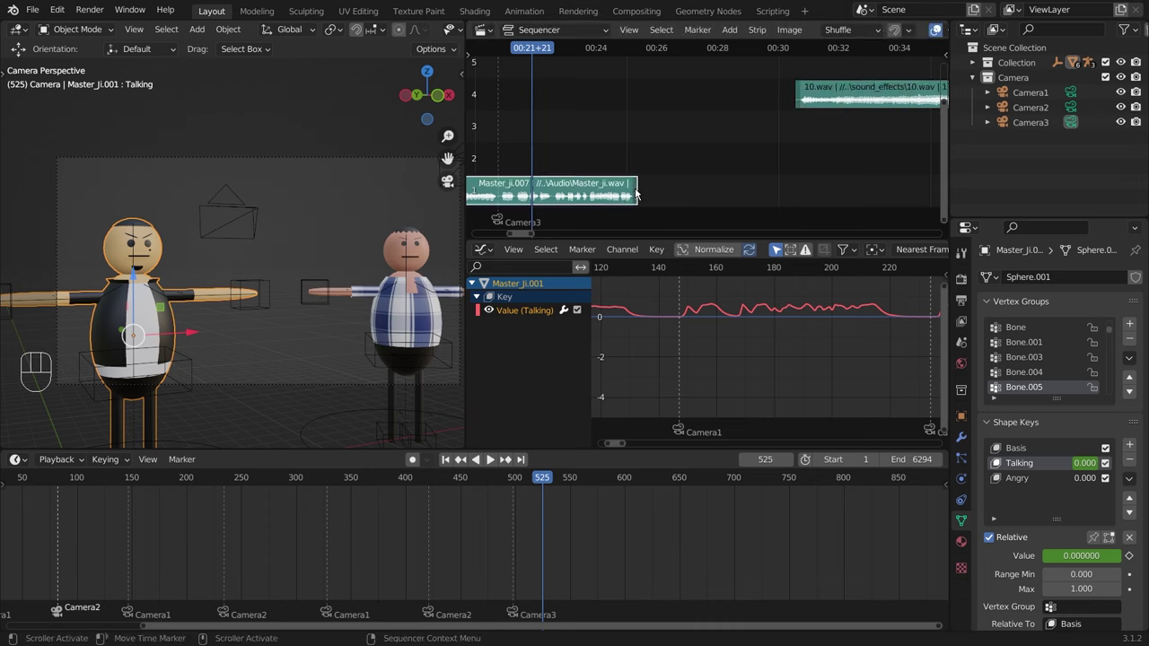
Step: Select the Master_ji.007 strip, play from frame 489 past 630 and set the playhead to frame 500
{"action": "left_click", "coordinate": [640, 190]}
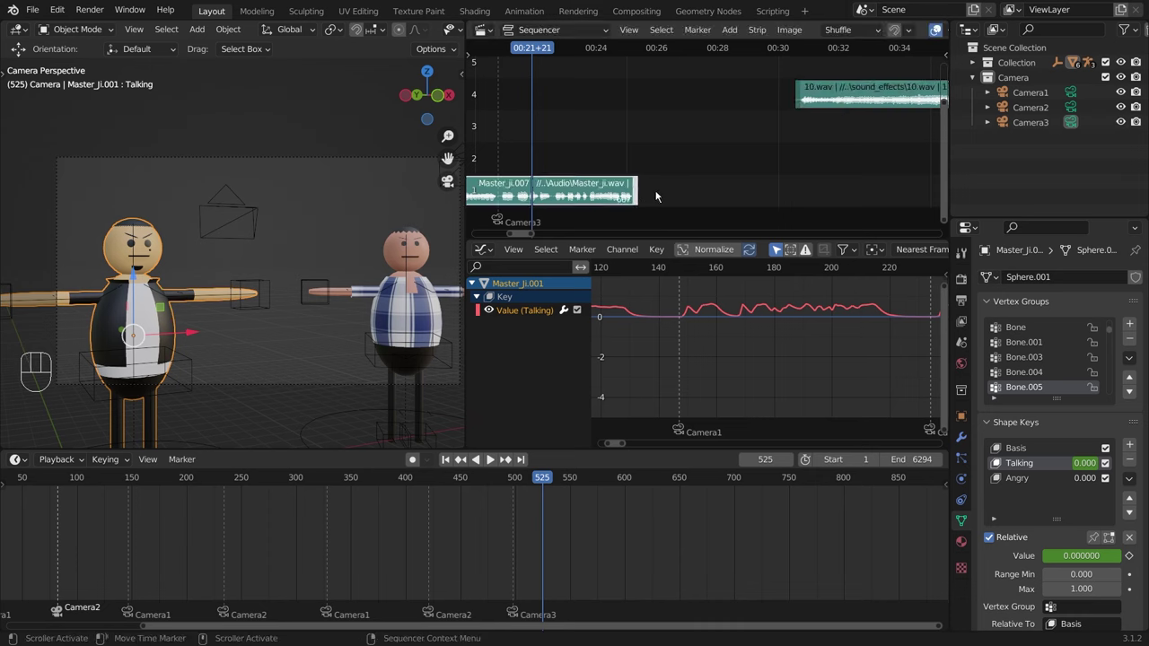
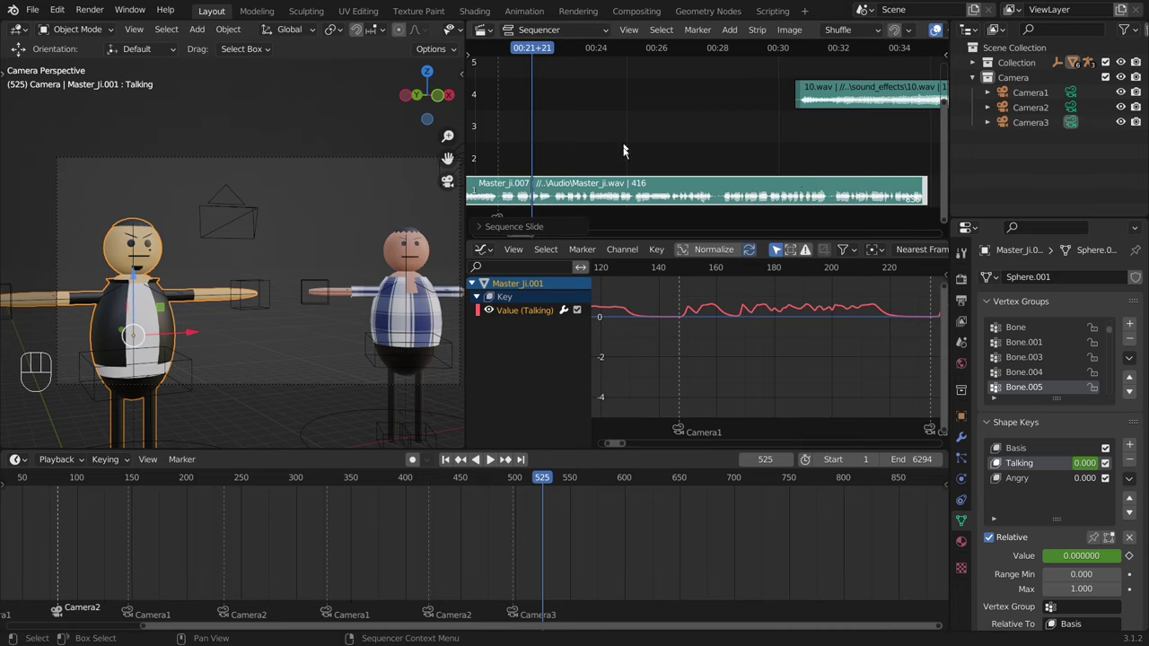
{"action": "left_click", "coordinate": [510, 479]}
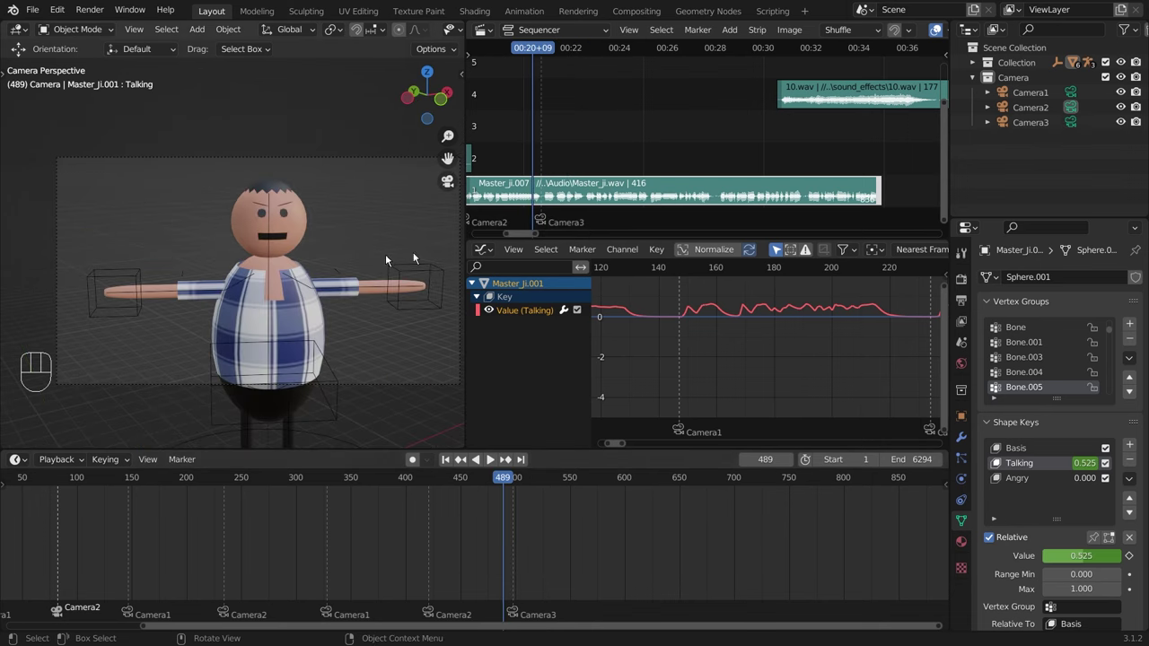
{"action": "key", "text": "space"}
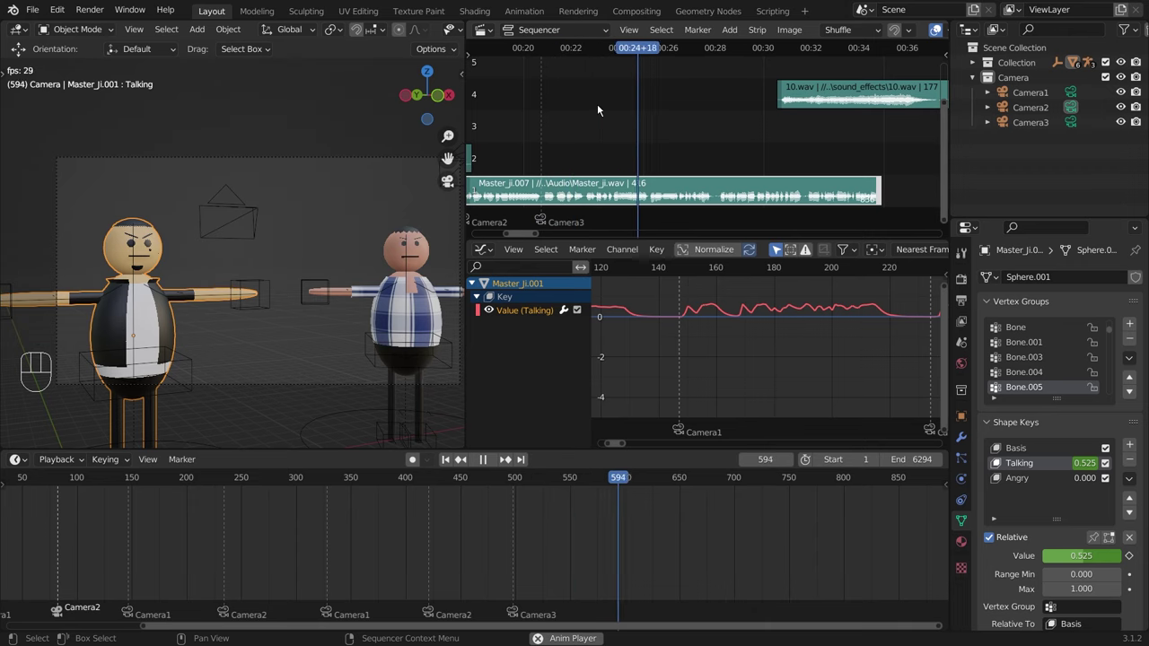
{"action": "key", "text": "space"}
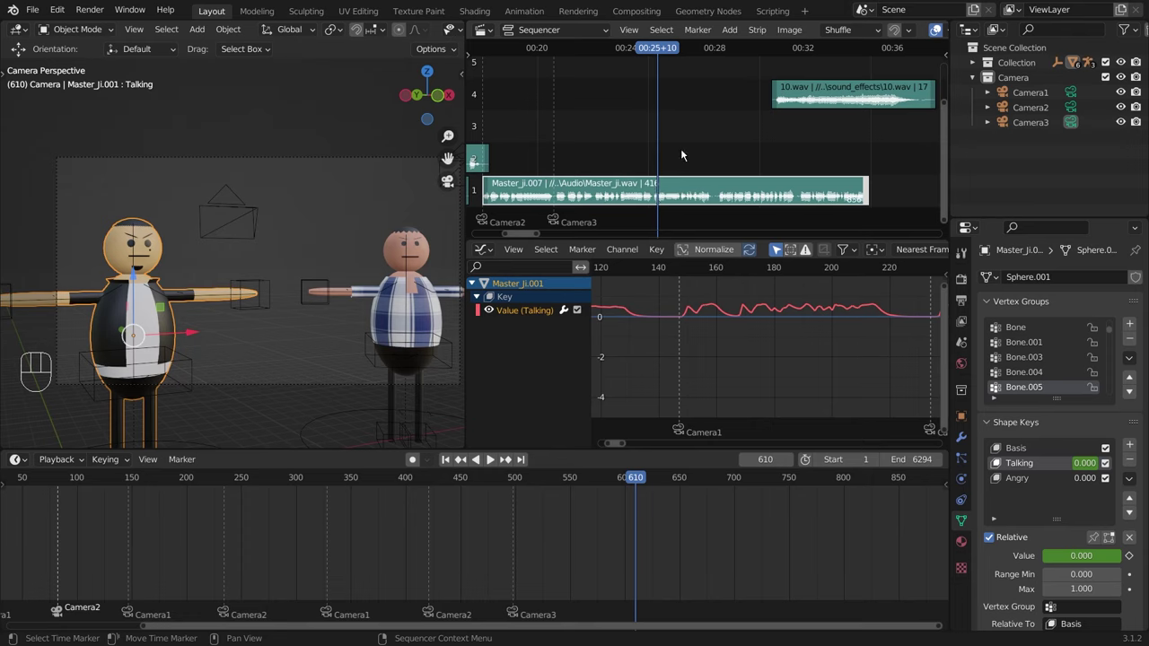
{"action": "key", "text": "space"}
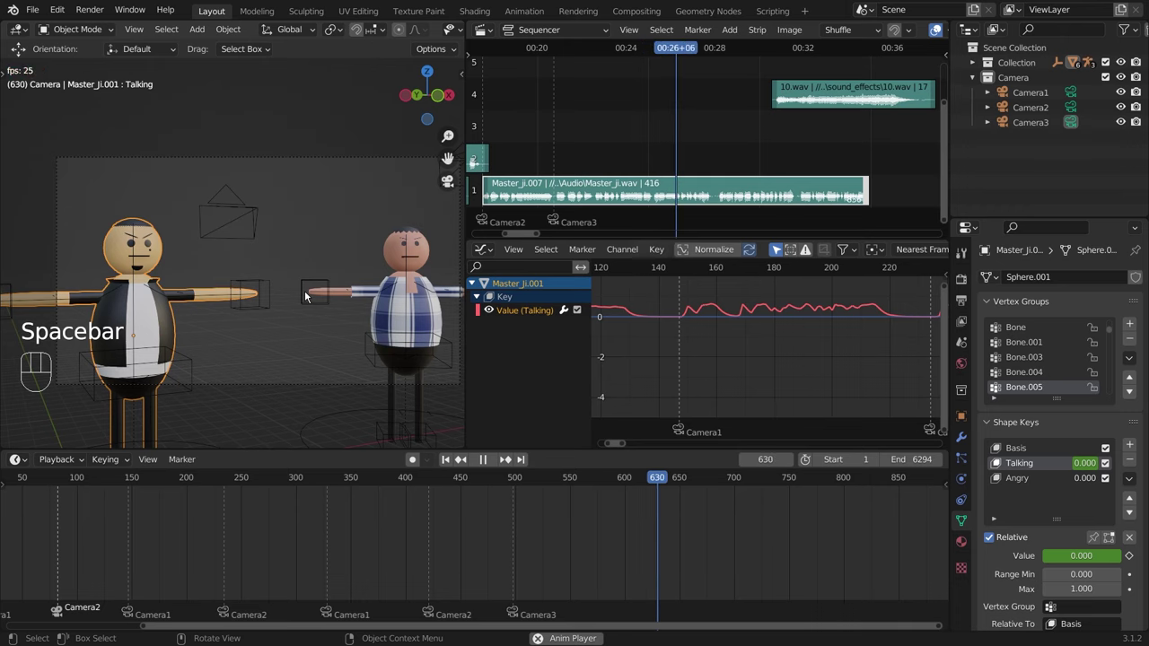
{"action": "key", "text": "space"}
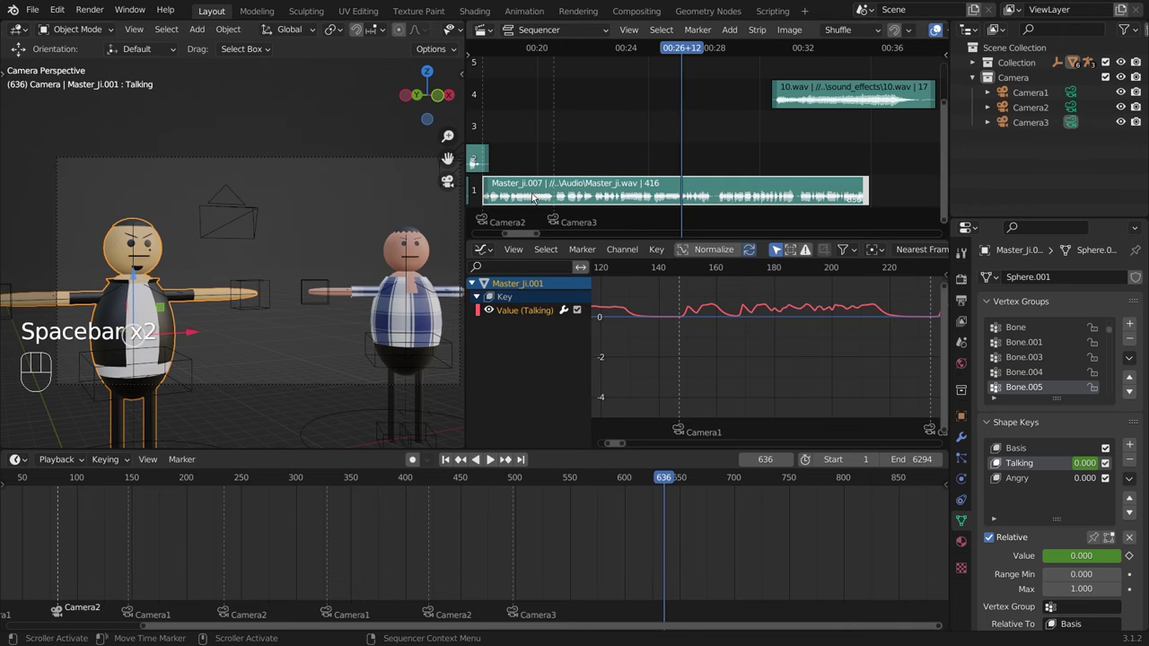
{"action": "left_click", "coordinate": [549, 52]}
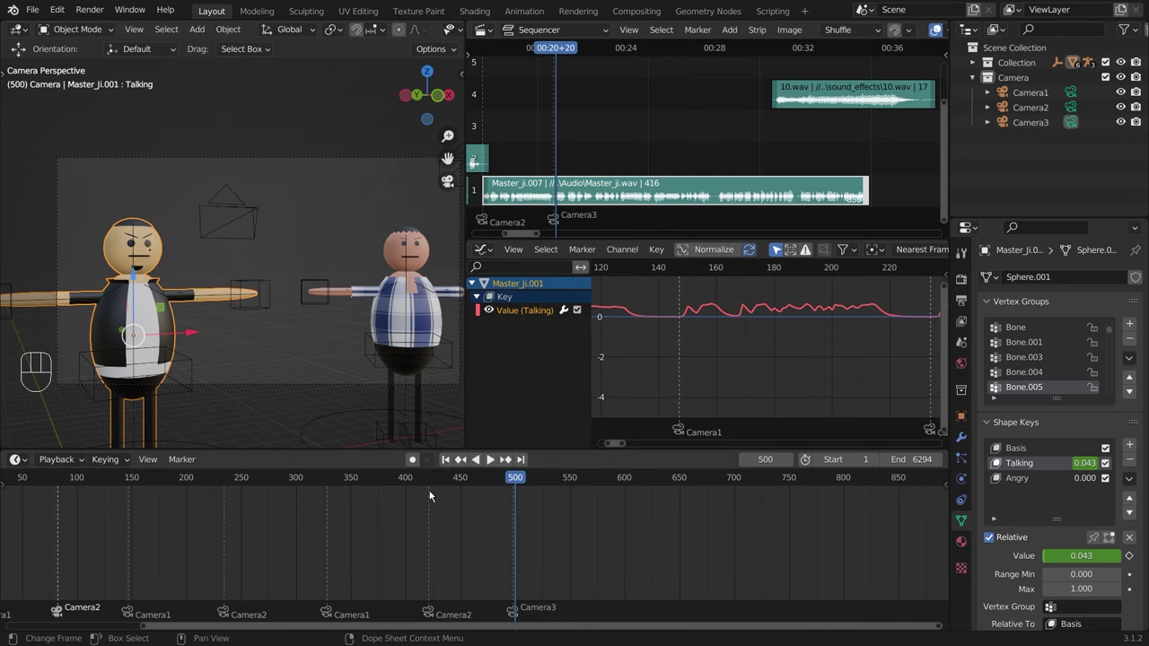
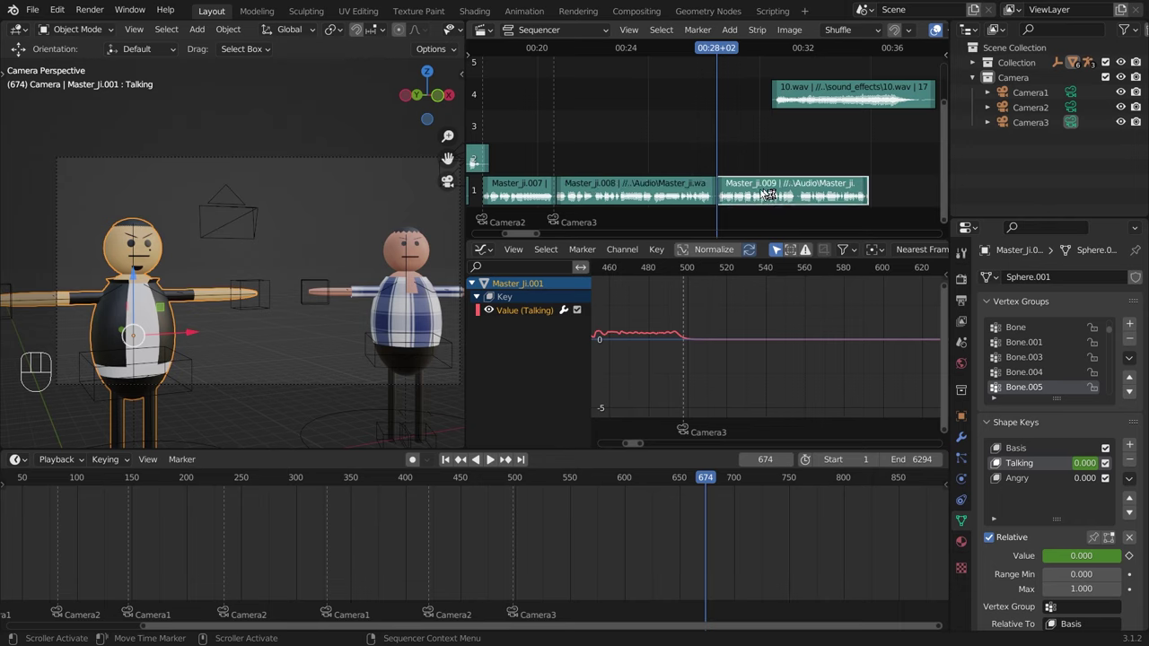
Step: Cut the Master_ji.007 strip and reframe the Sequencer to show every dialogue strip
{"action": "left_click", "coordinate": [777, 221]}
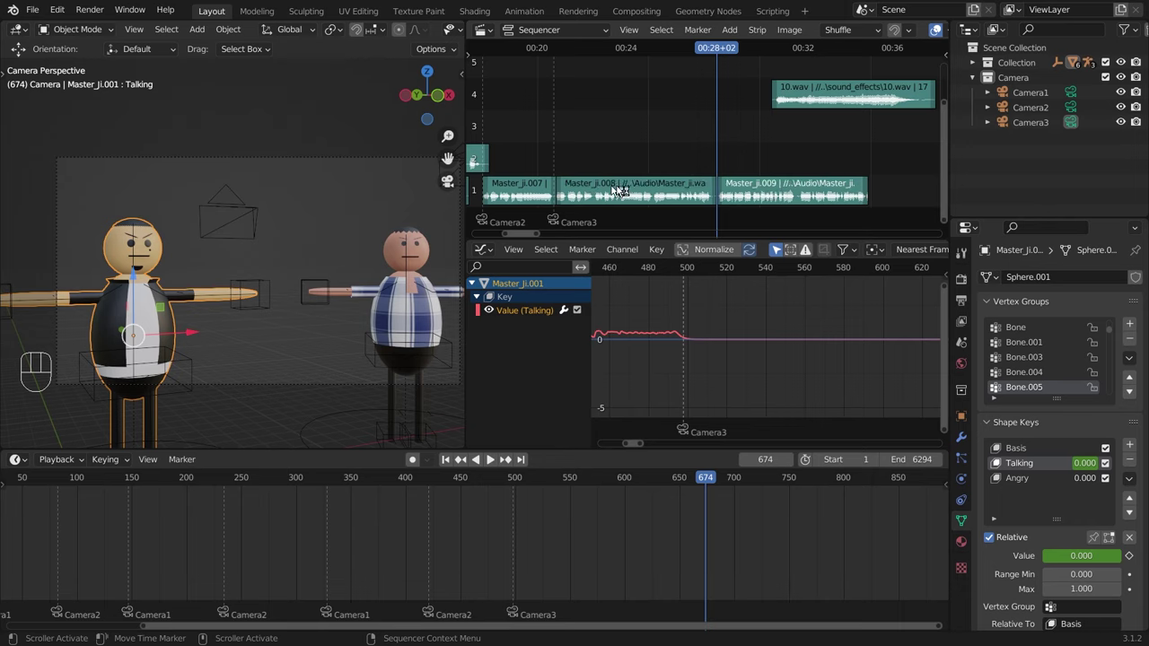
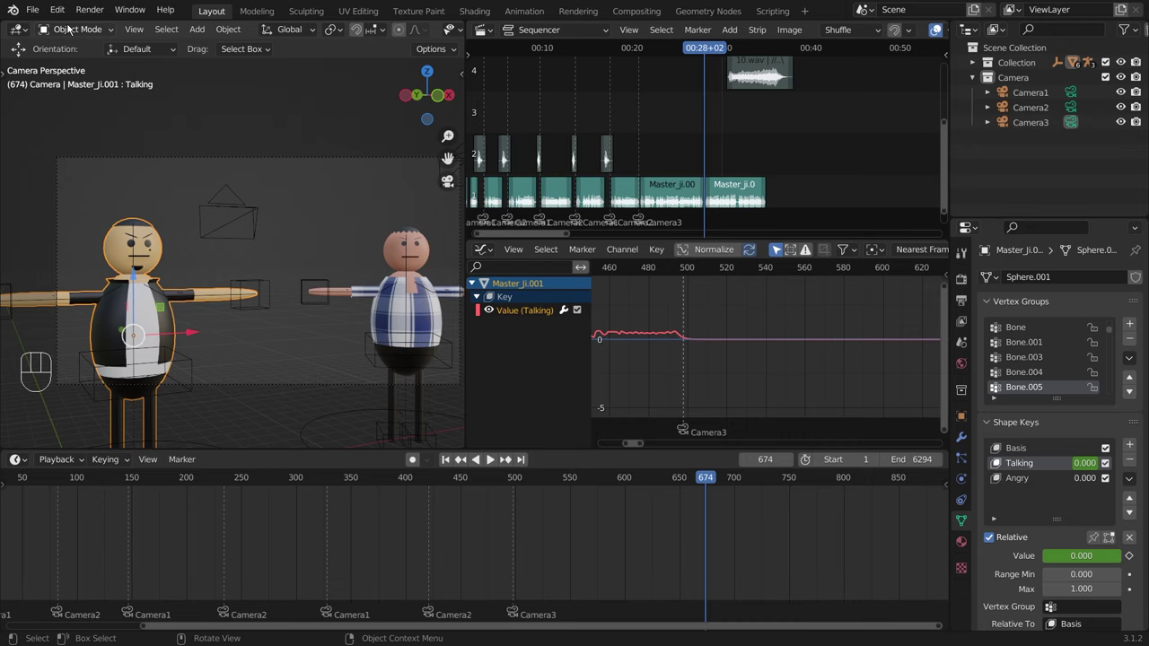
{"action": "left_click_drag", "start_coordinate": [87, 11], "coordinate": [380, 168]}
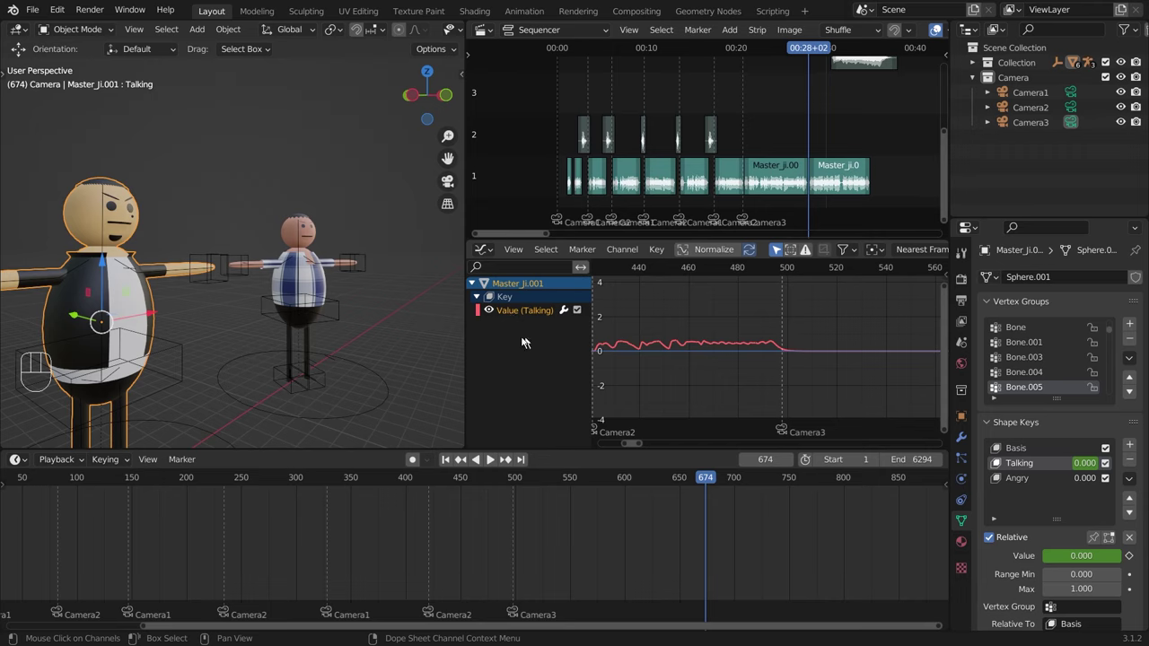
Step: Toggle Master_ji.001's Talking curve visibility in the Graph Editor and delete its animation
{"action": "left_click", "coordinate": [504, 298]}
{"action": "left_click", "coordinate": [515, 314]}
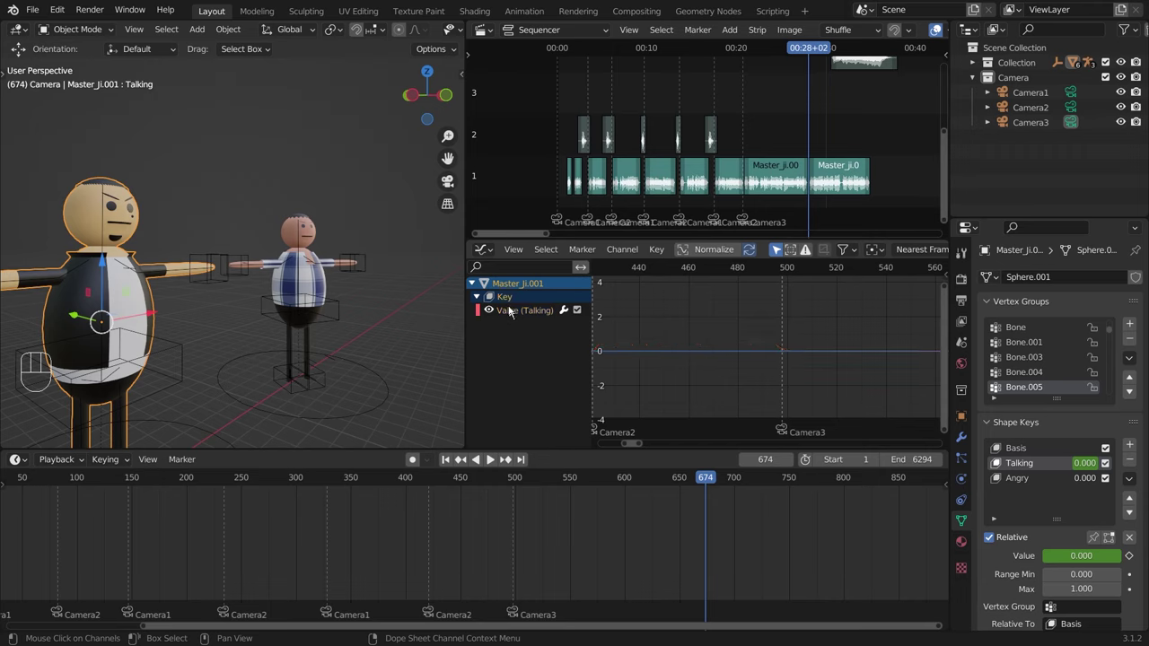
{"action": "left_click", "coordinate": [517, 313]}
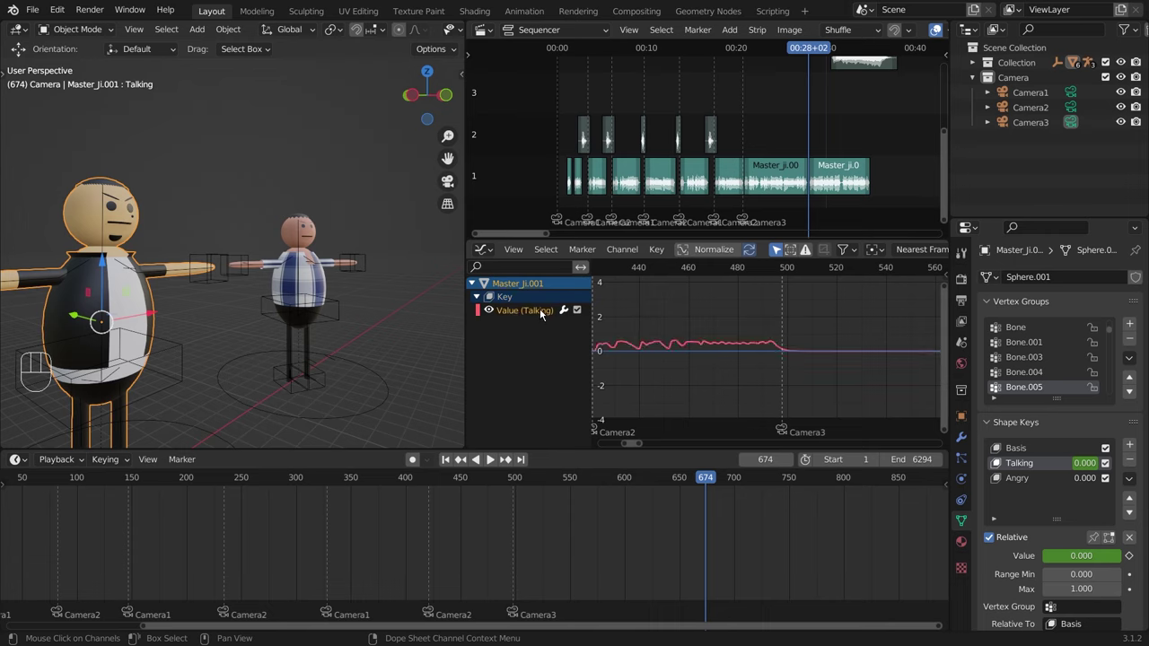
{"action": "key", "text": "Delete"}
Step: Make Sphere.003 active, delete its Talking shape-key curve too and jump back to frame 1
{"action": "left_click", "coordinate": [300, 239]}
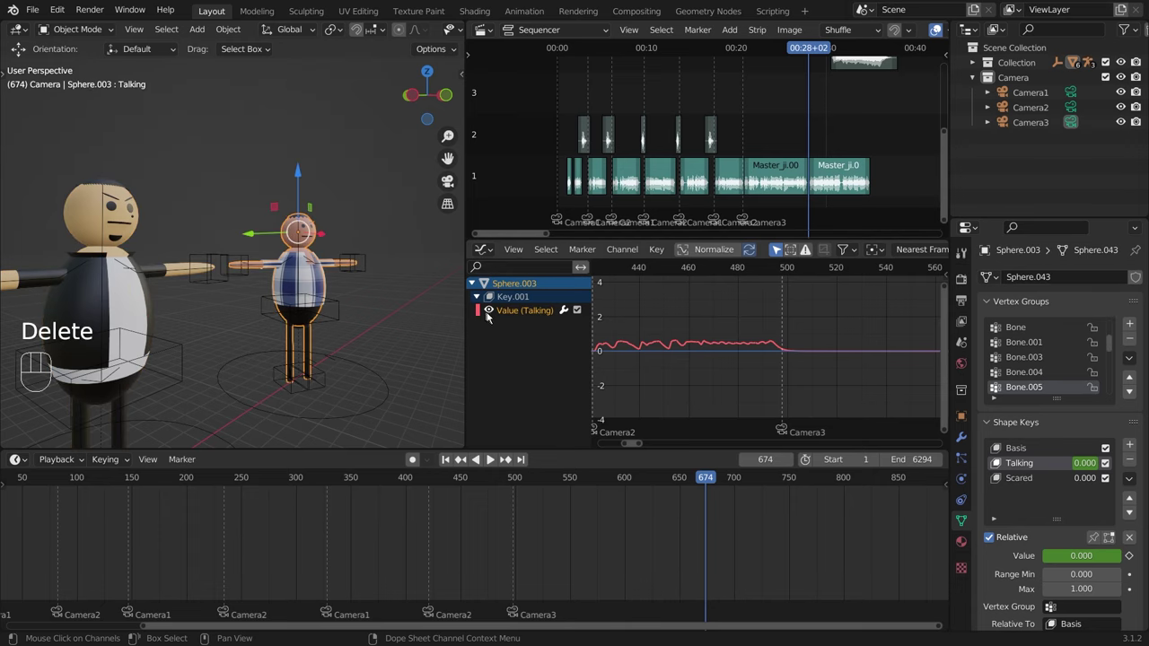
{"action": "left_click", "coordinate": [521, 316]}
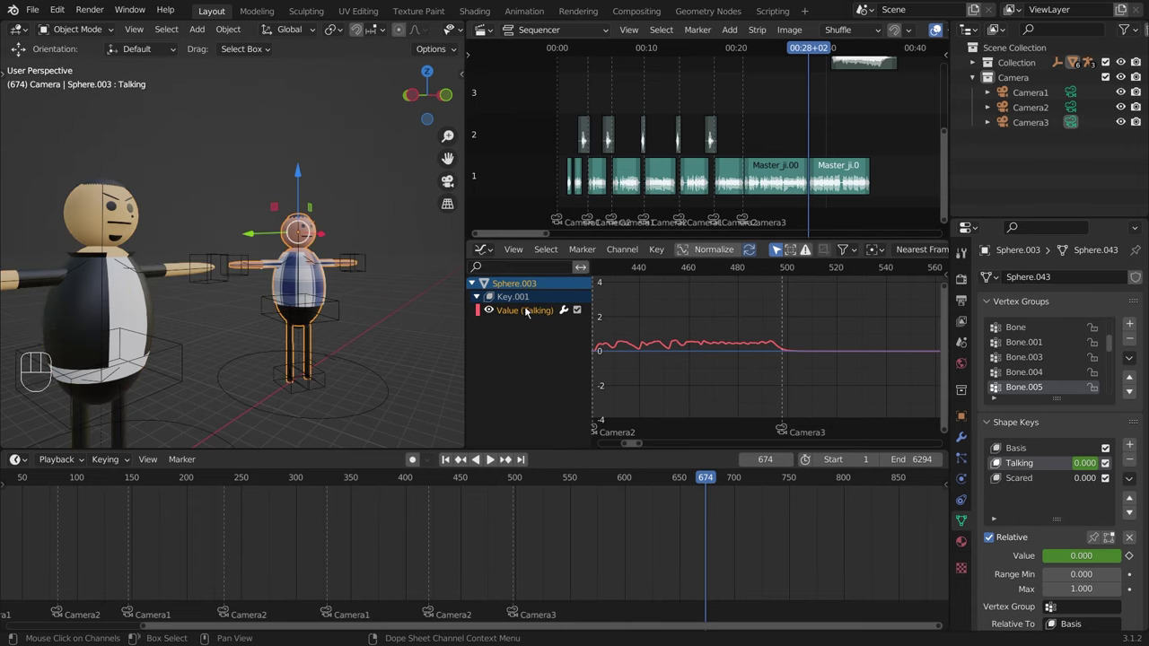
{"action": "key", "text": "Delete"}
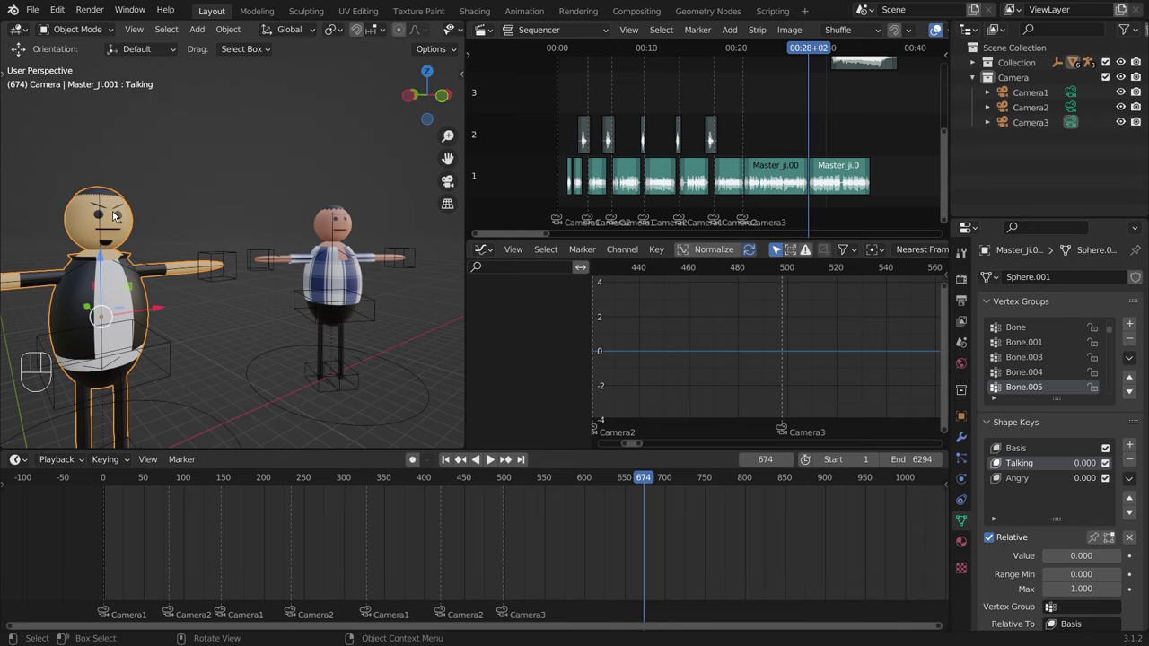
{"action": "key", "text": "shift+Left"}
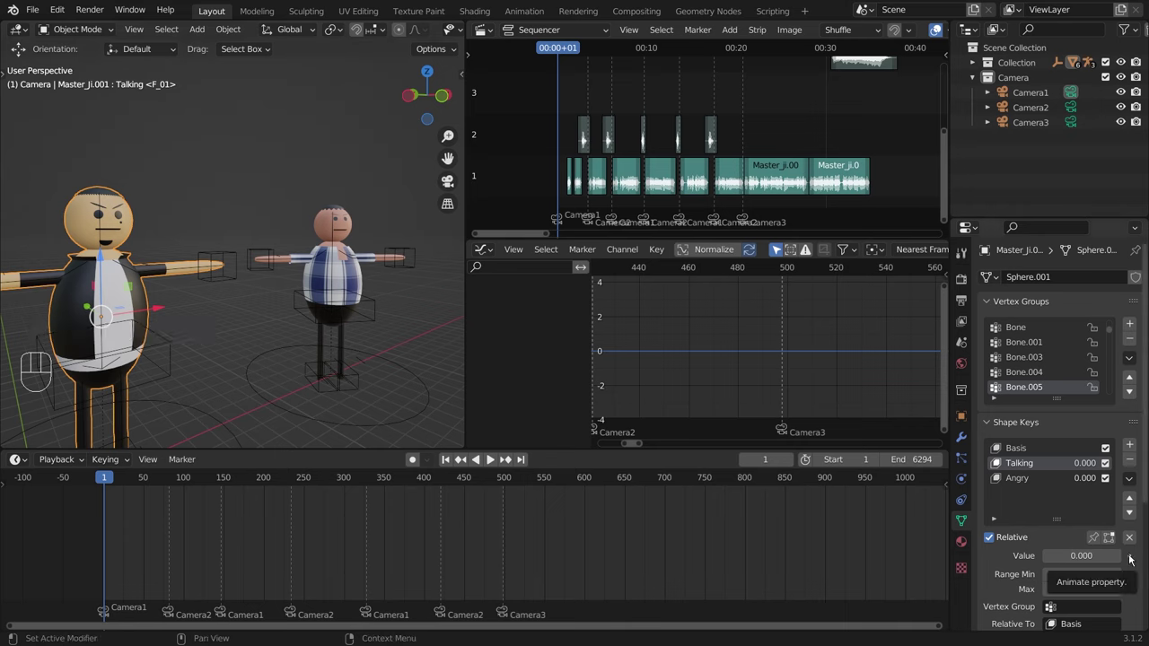
Step: Key Master_ji.001's Talking value at frame 1 and zoom out the Graph Editor over the new curve
{"action": "left_click", "coordinate": [1135, 557]}
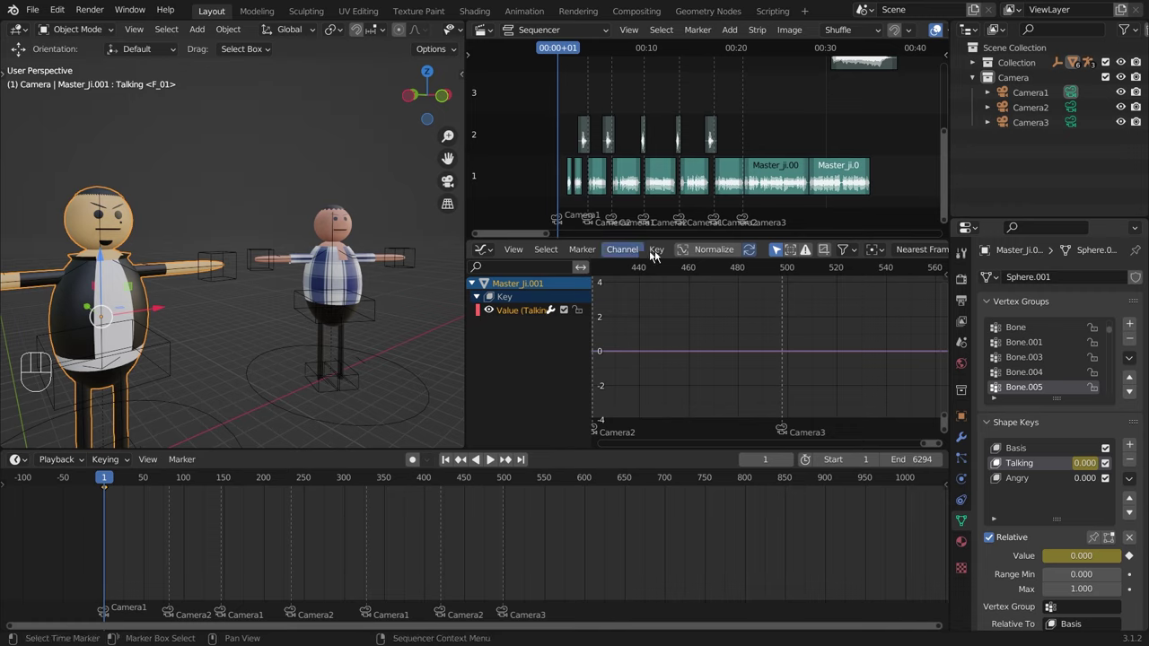
{"action": "left_click_drag", "start_coordinate": [658, 257], "coordinate": [748, 354]}
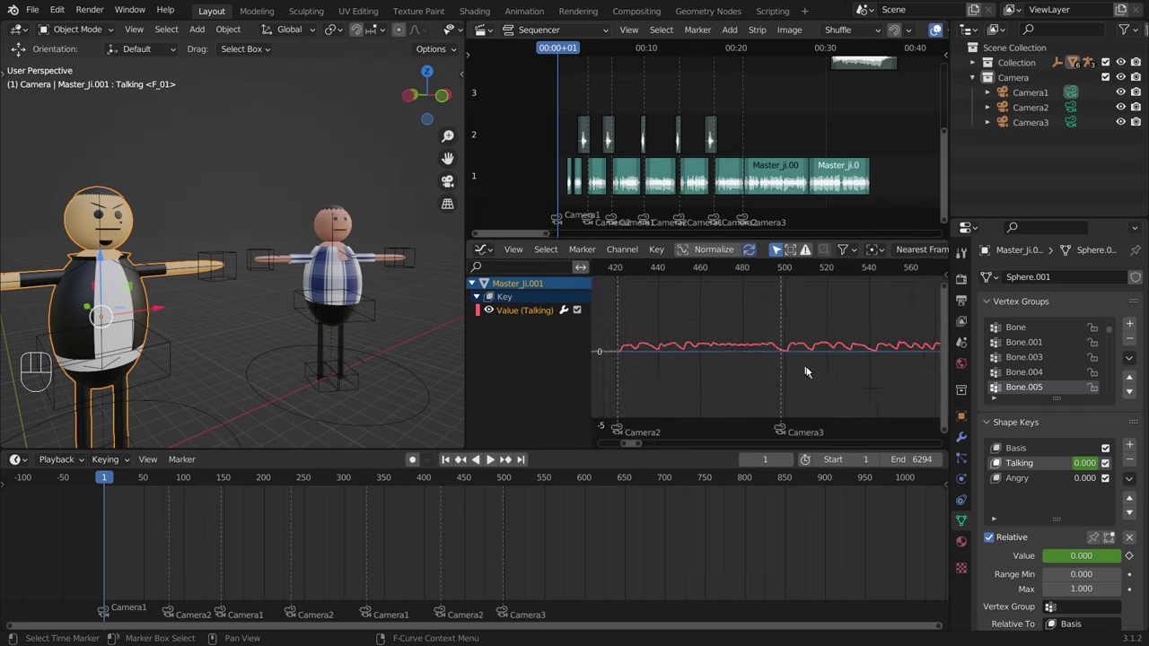
{"action": "middle_click", "coordinate": [885, 385]}
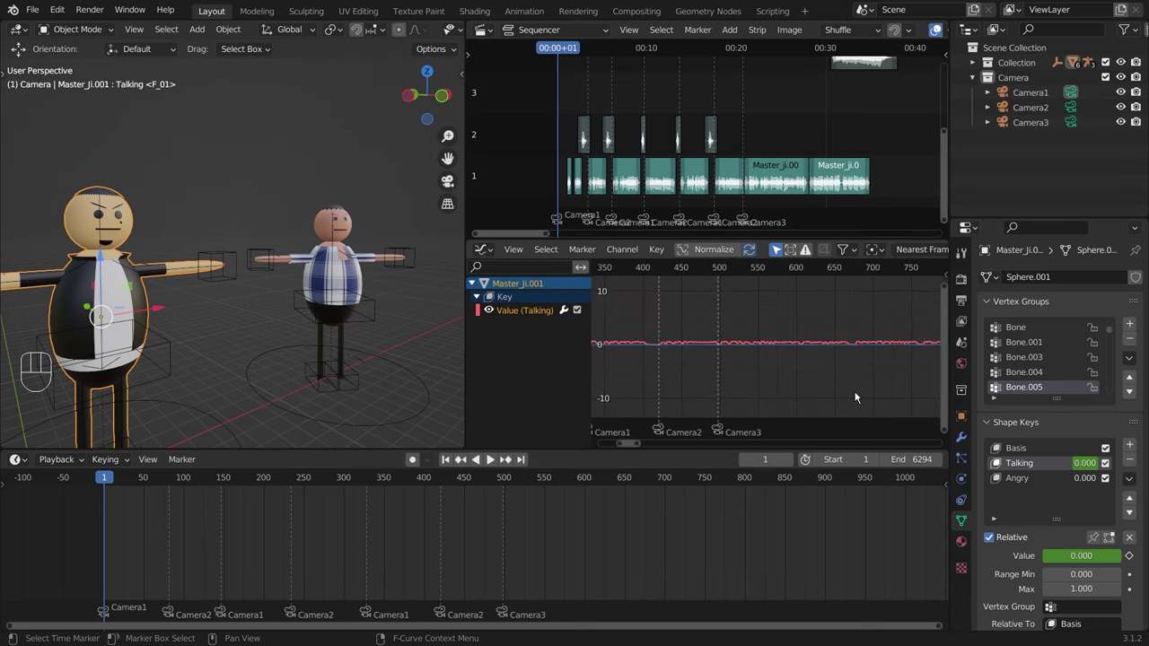
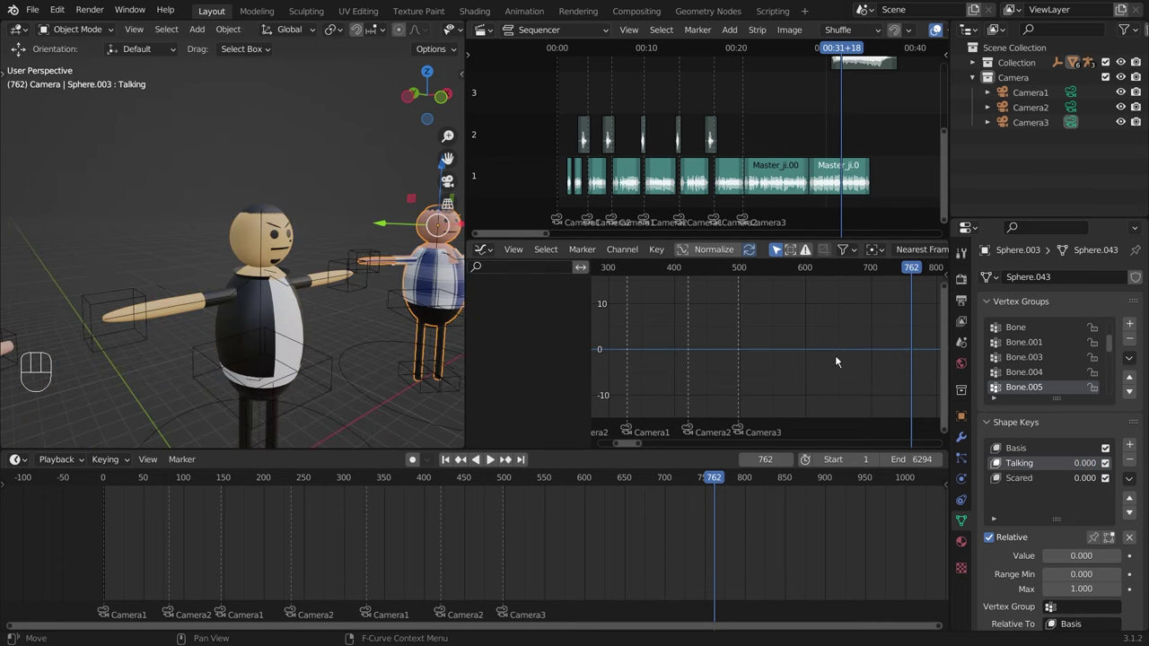
Step: At frame 1 key Sphere.003's Talking value and bring its curve into view in the Graph Editor
{"action": "key", "text": "shift+Left"}
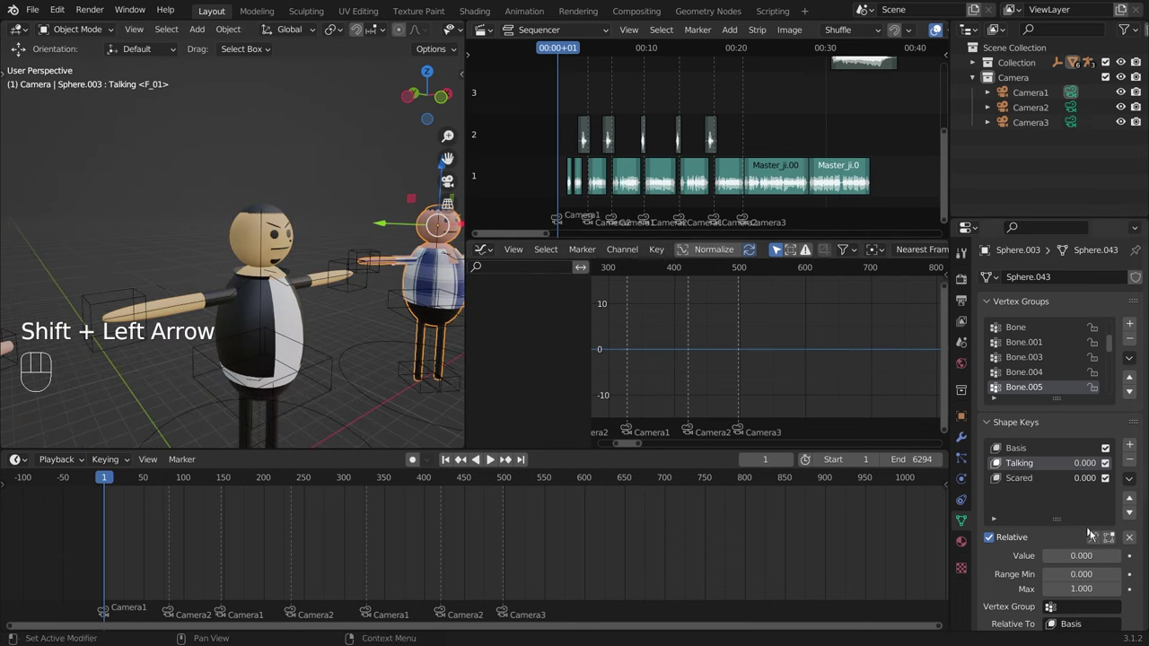
{"action": "left_click", "coordinate": [1132, 563]}
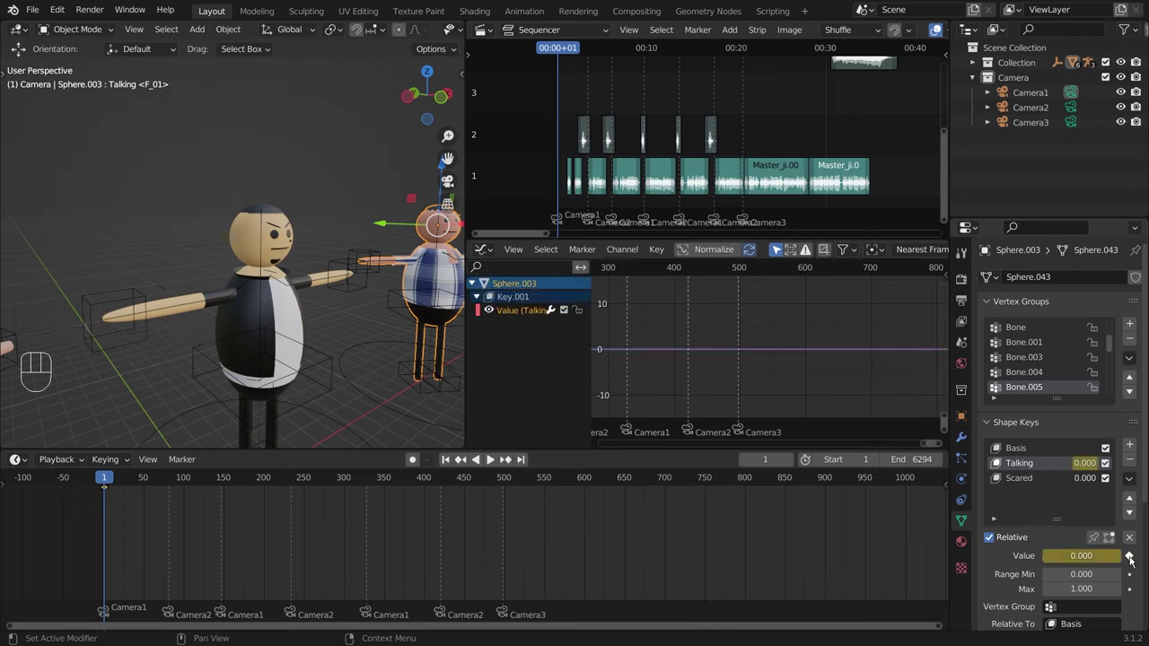
{"action": "left_click_drag", "start_coordinate": [1135, 559], "coordinate": [945, 388]}
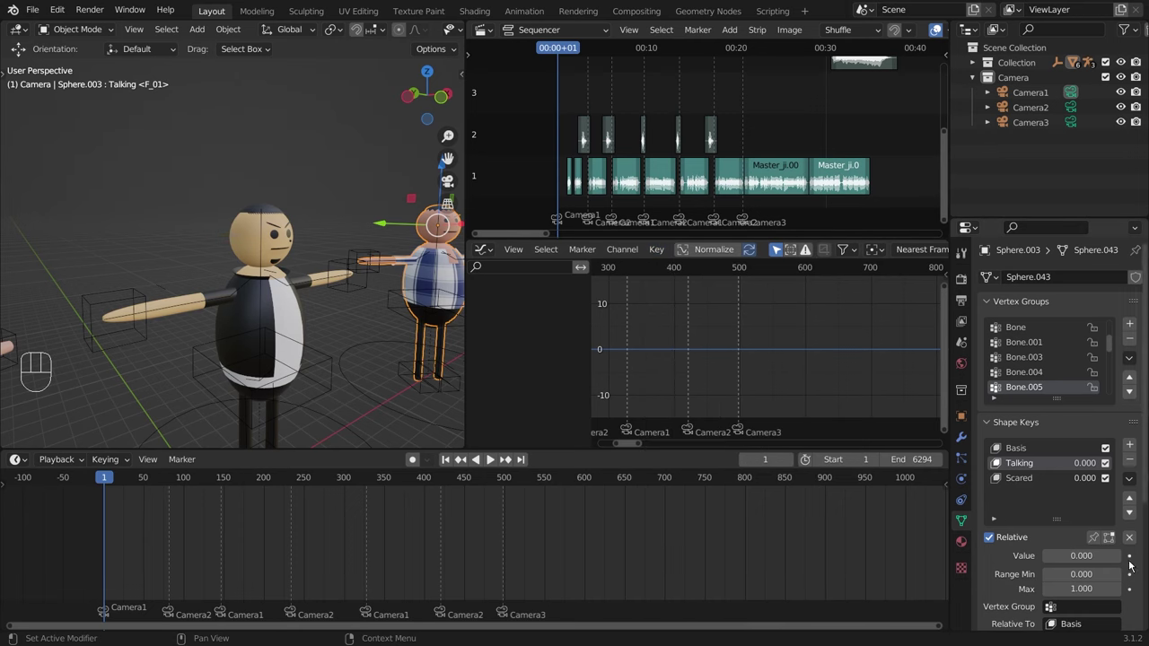
{"action": "left_click", "coordinate": [1134, 560]}
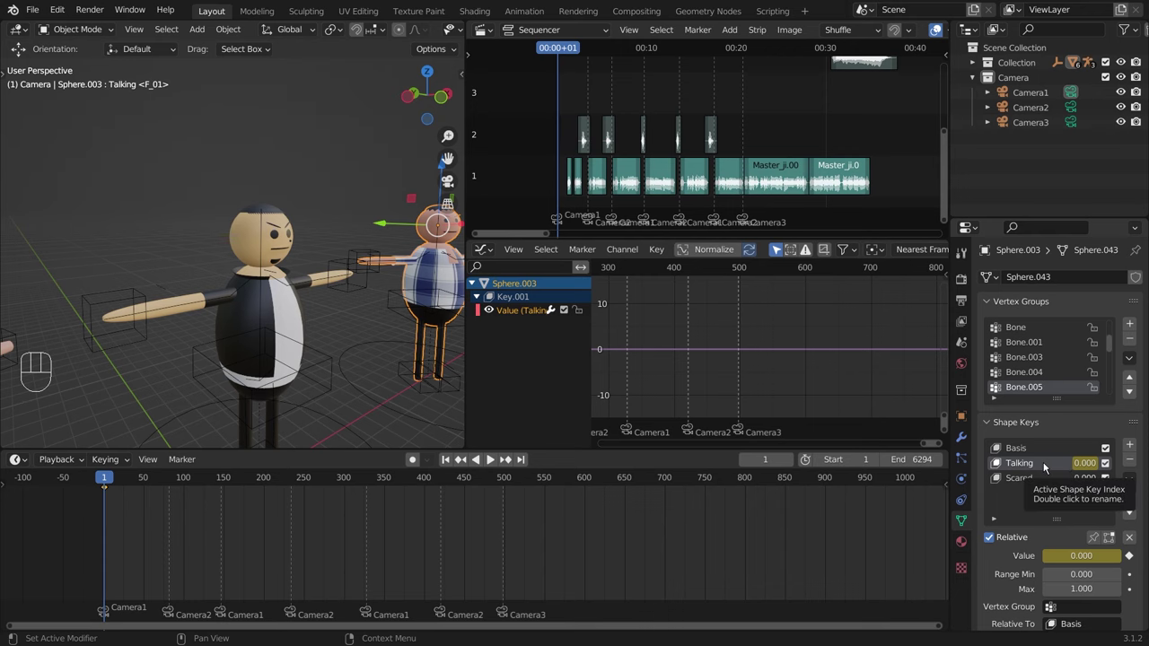
{"action": "left_click_drag", "start_coordinate": [659, 258], "coordinate": [707, 348]}
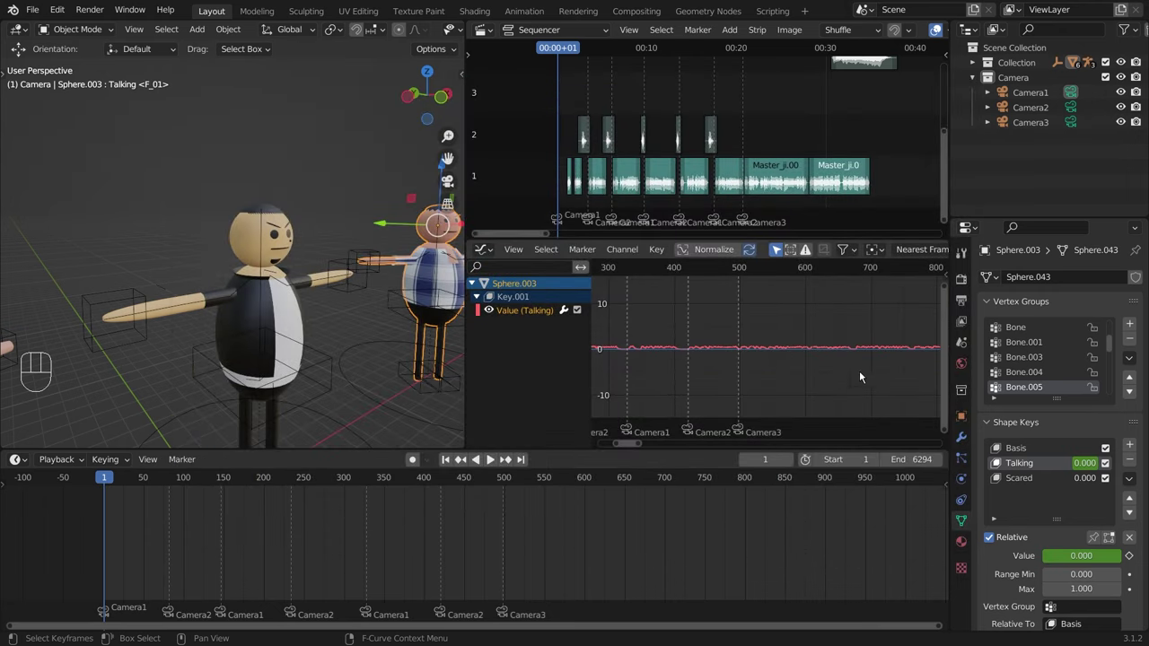
Step: Box-select the dialogue and sound strips in the Sequencer
{"action": "left_click", "coordinate": [751, 104]}
{"action": "left_click_drag", "start_coordinate": [806, 172], "coordinate": [575, 169]}
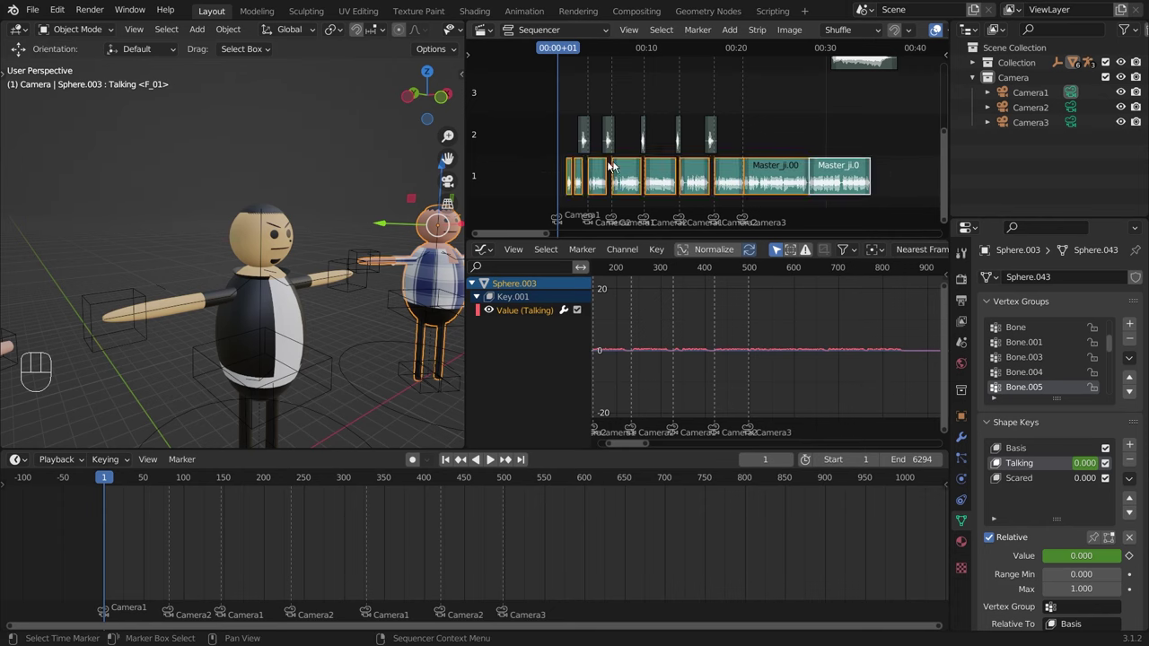
Step: Select all audio strips, unhide them and switch the viewport to camera view
{"action": "key", "text": "a"}
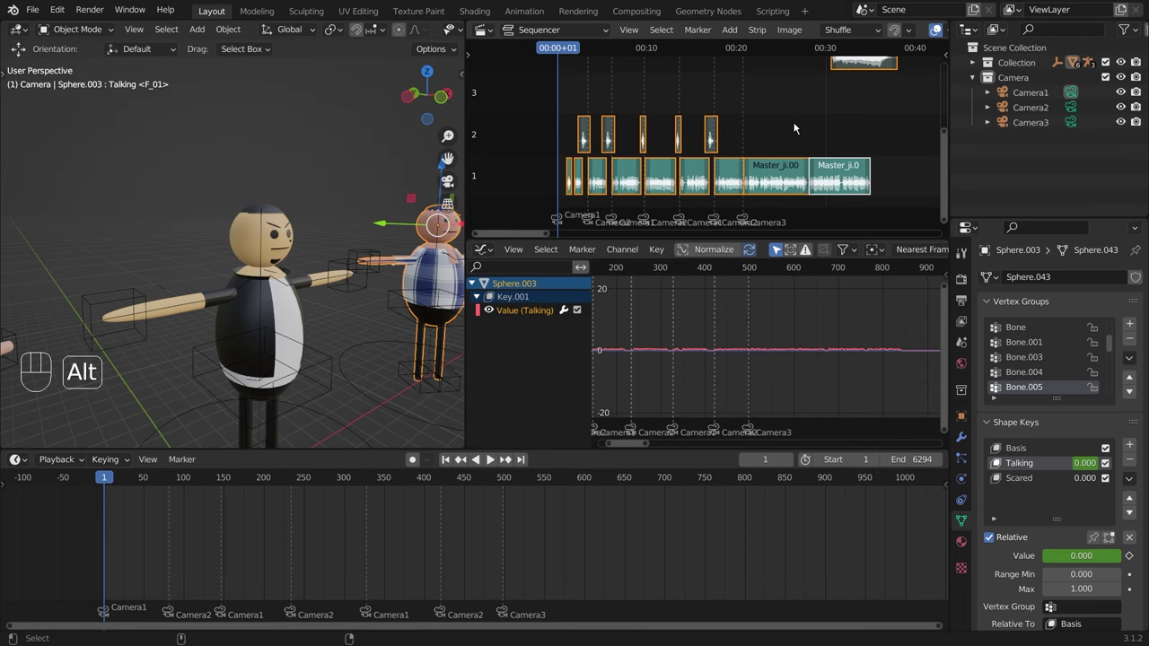
{"action": "key", "text": "alt+h"}
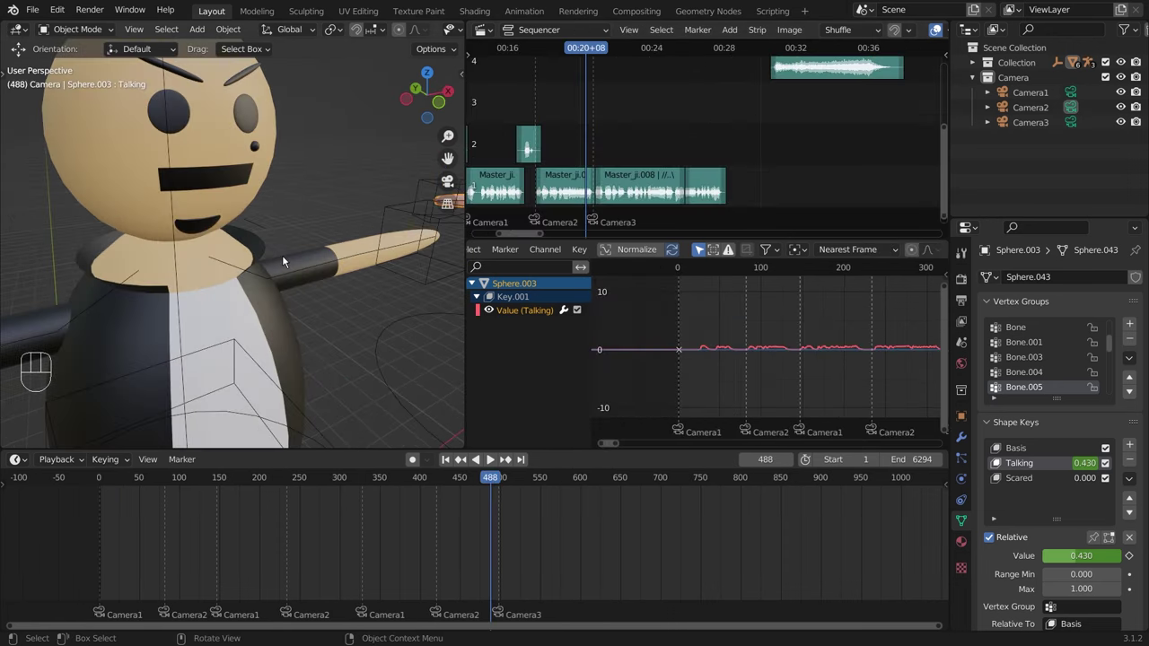
{"action": "key", "text": "KP_0"}
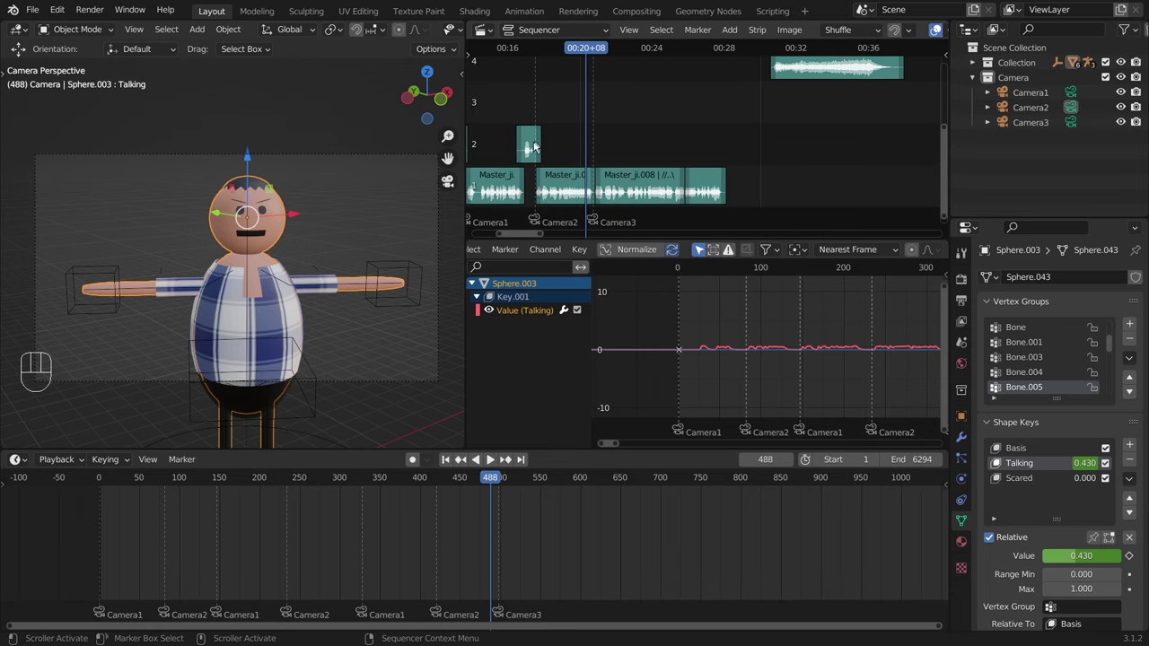
Step: Play the dialogue from frame 482 toward the break between Master_ji.007 and Master_ji.008
{"action": "left_click", "coordinate": [547, 48]}
{"action": "key", "text": "space"}
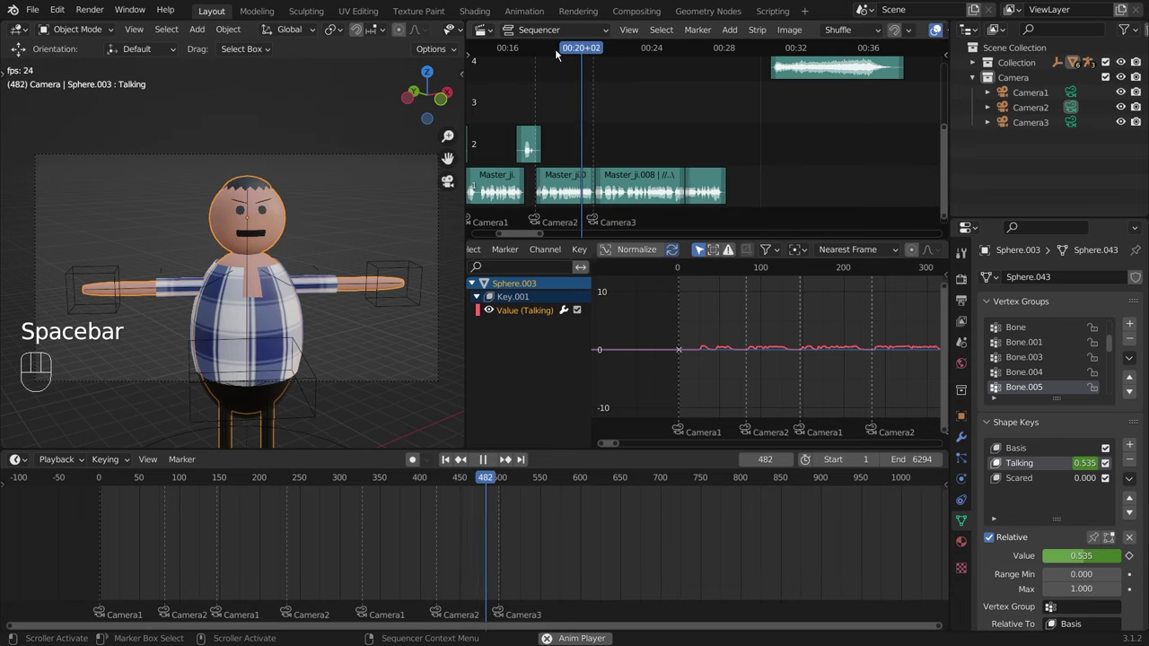
{"action": "key", "text": "space"}
{"action": "key", "text": "space"}
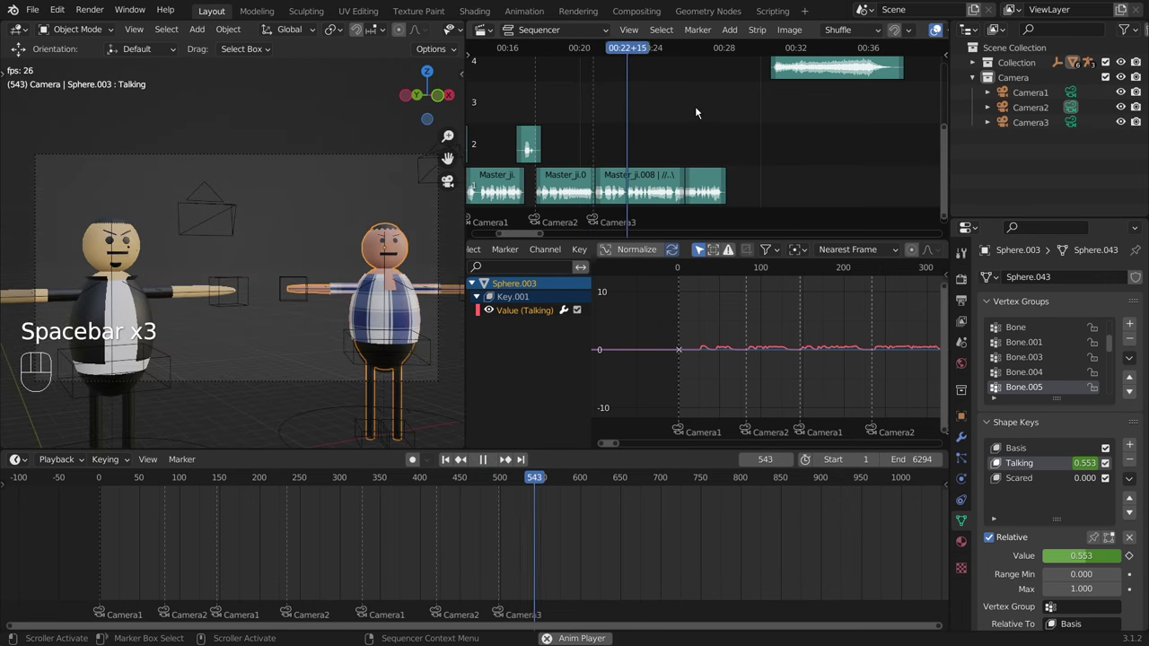
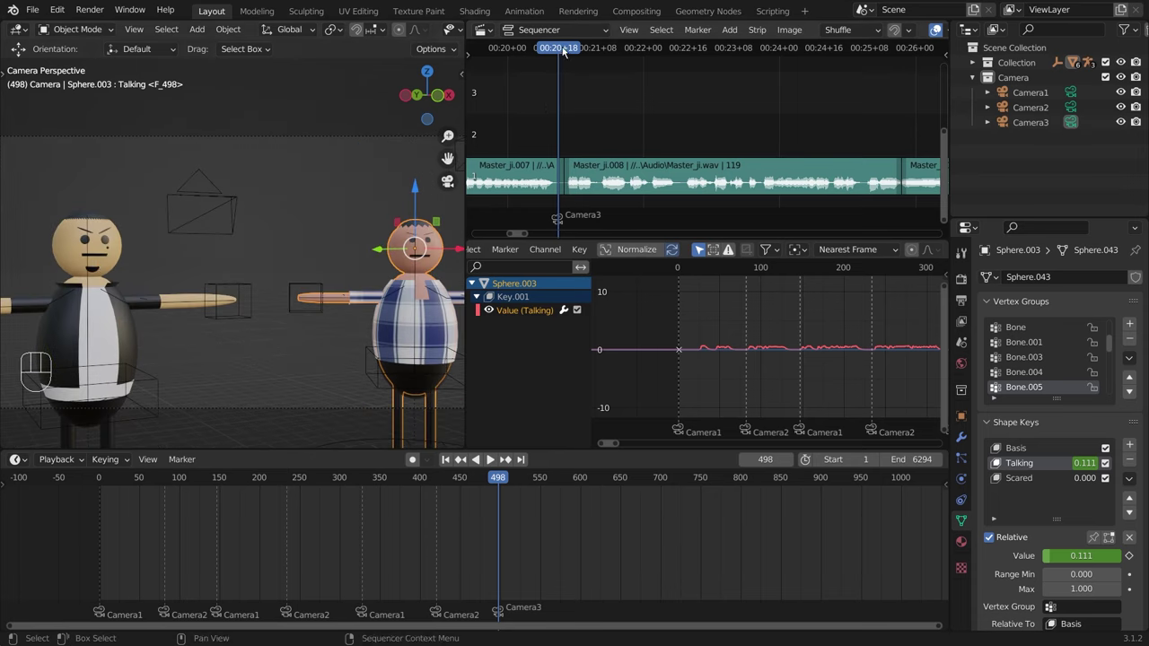
Step: Replay the dialogue from frame 500 a few times and park the playhead back at frame 500
{"action": "left_click", "coordinate": [568, 49]}
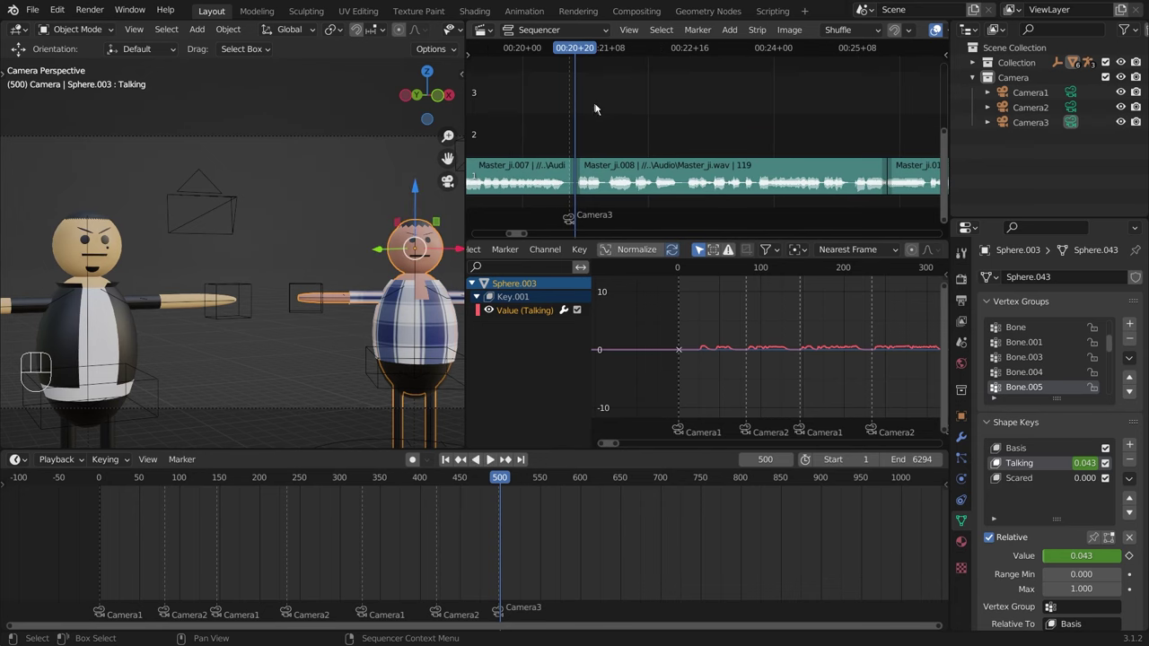
{"action": "middle_click", "coordinate": [596, 112]}
{"action": "middle_click", "coordinate": [587, 113]}
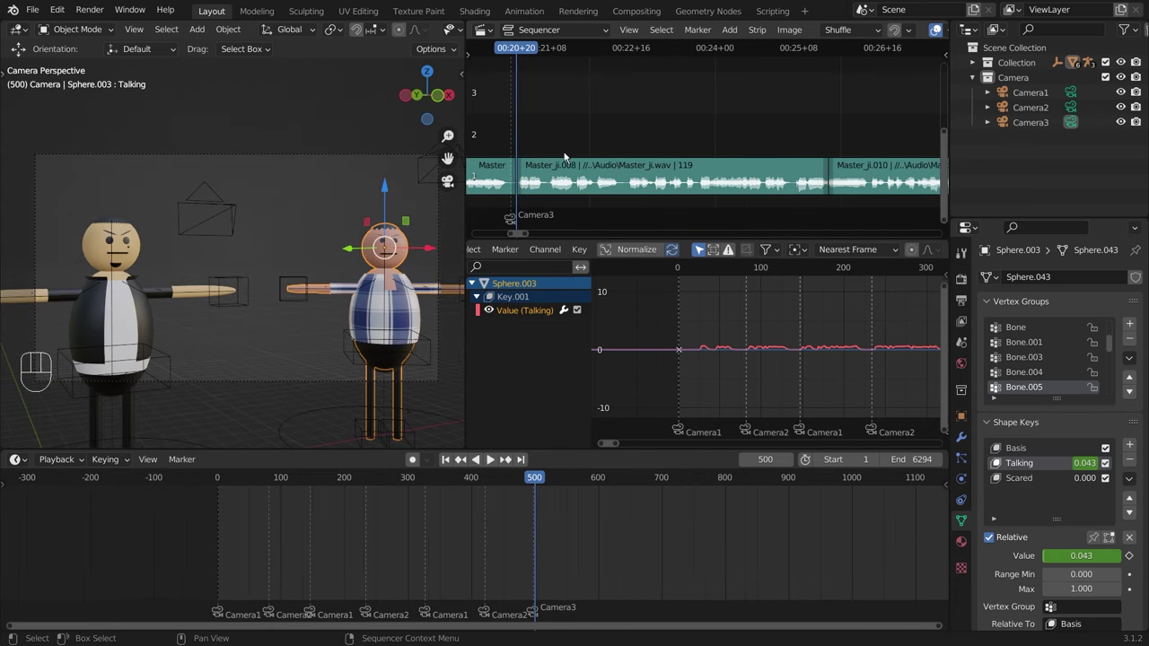
{"action": "key", "text": "space"}
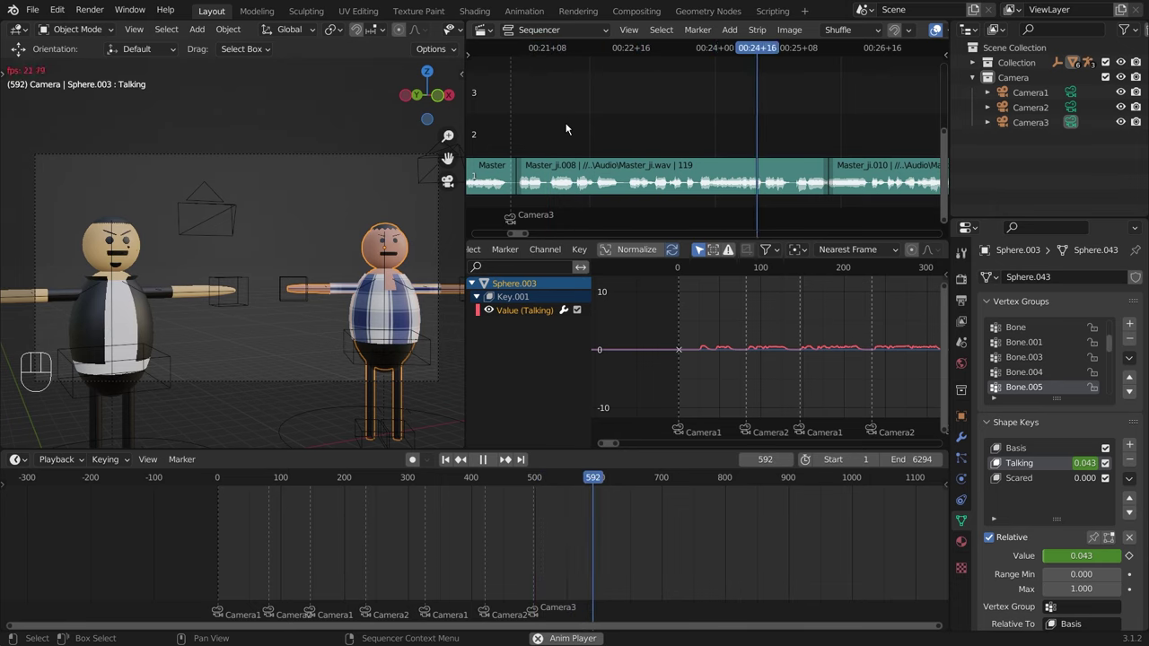
{"action": "key", "text": "space"}
{"action": "left_click_drag", "start_coordinate": [783, 55], "coordinate": [767, 63]}
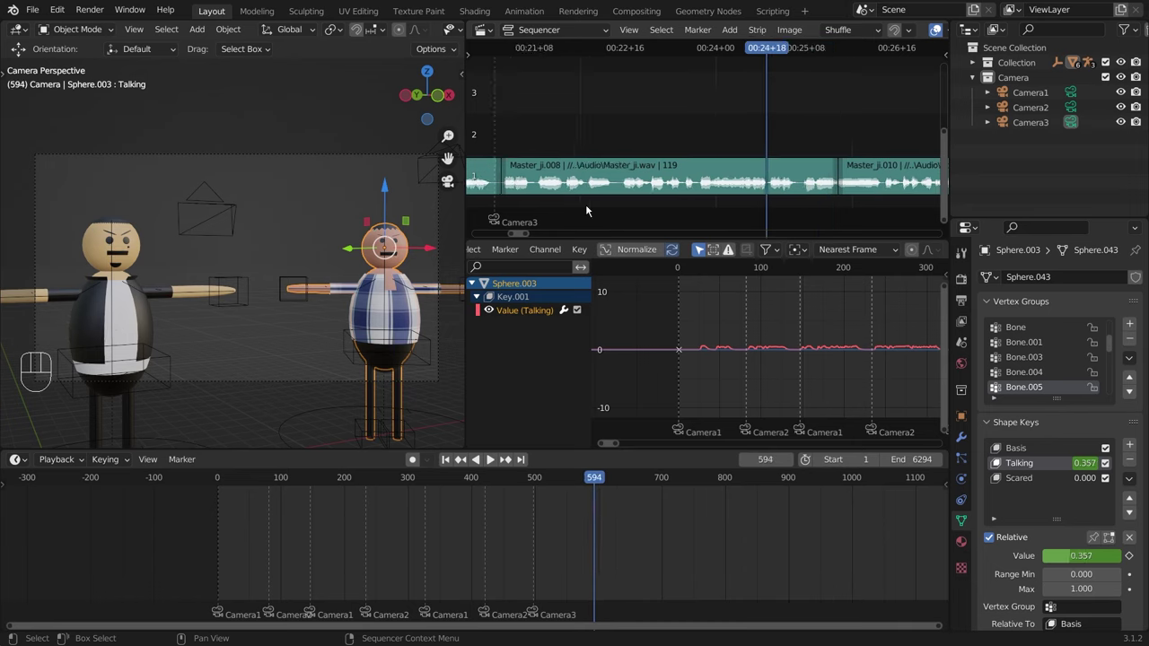
{"action": "left_click", "coordinate": [508, 56]}
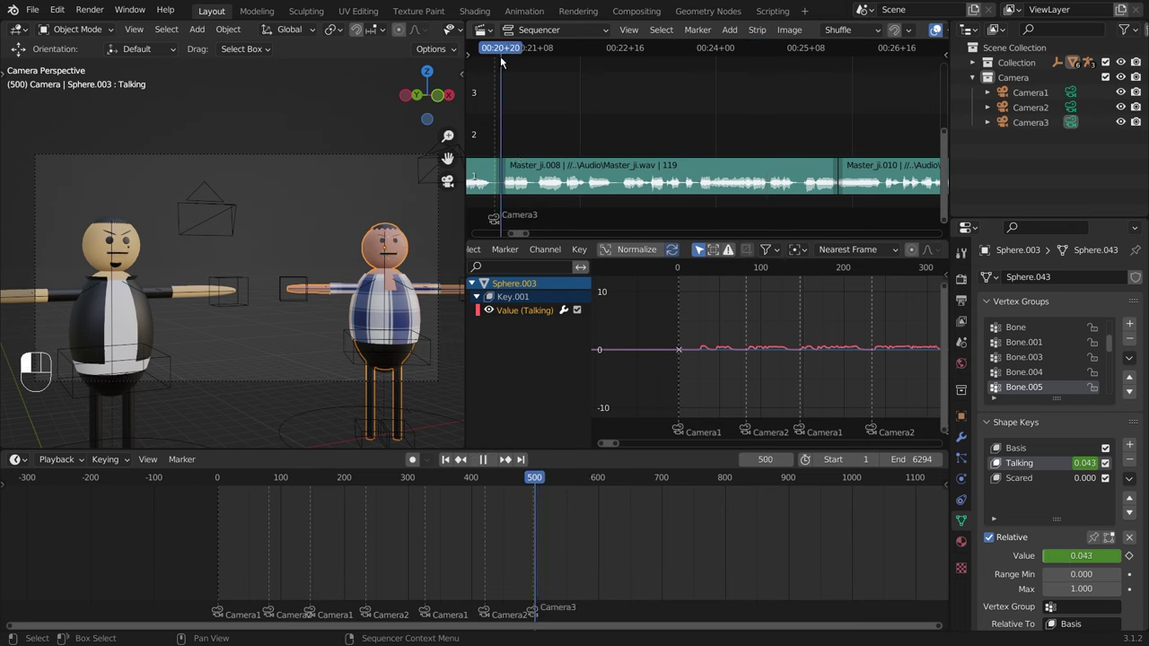
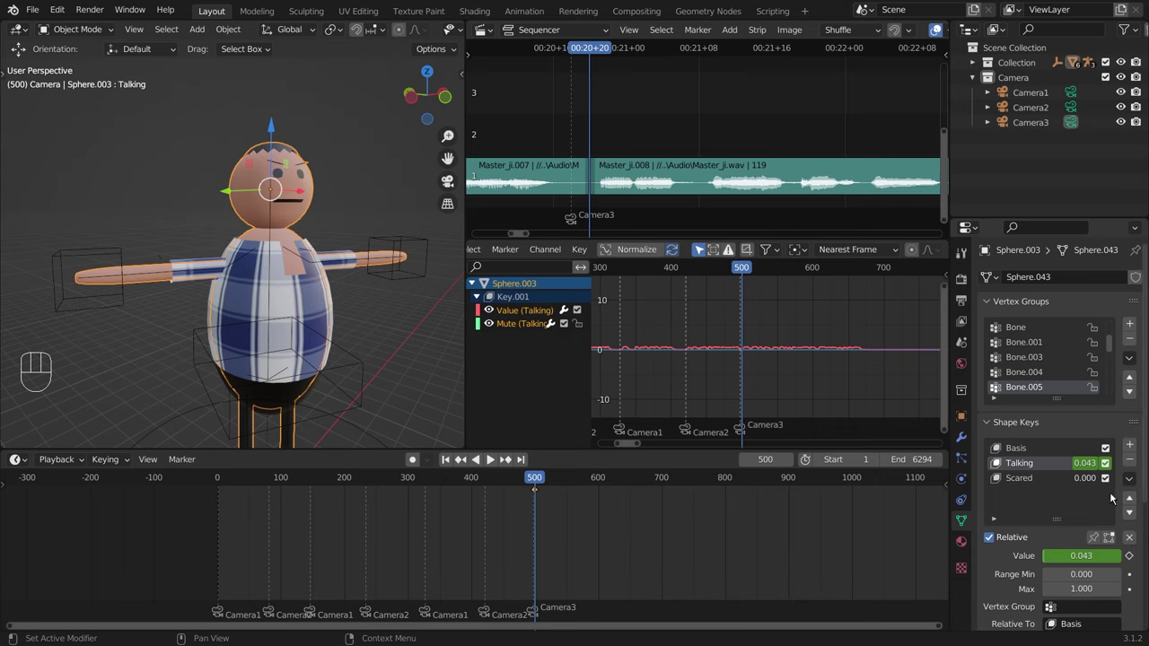
Step: Mute Sphere.003's Talking shape key at frame 500 and play back to check
{"action": "left_click", "coordinate": [1108, 468]}
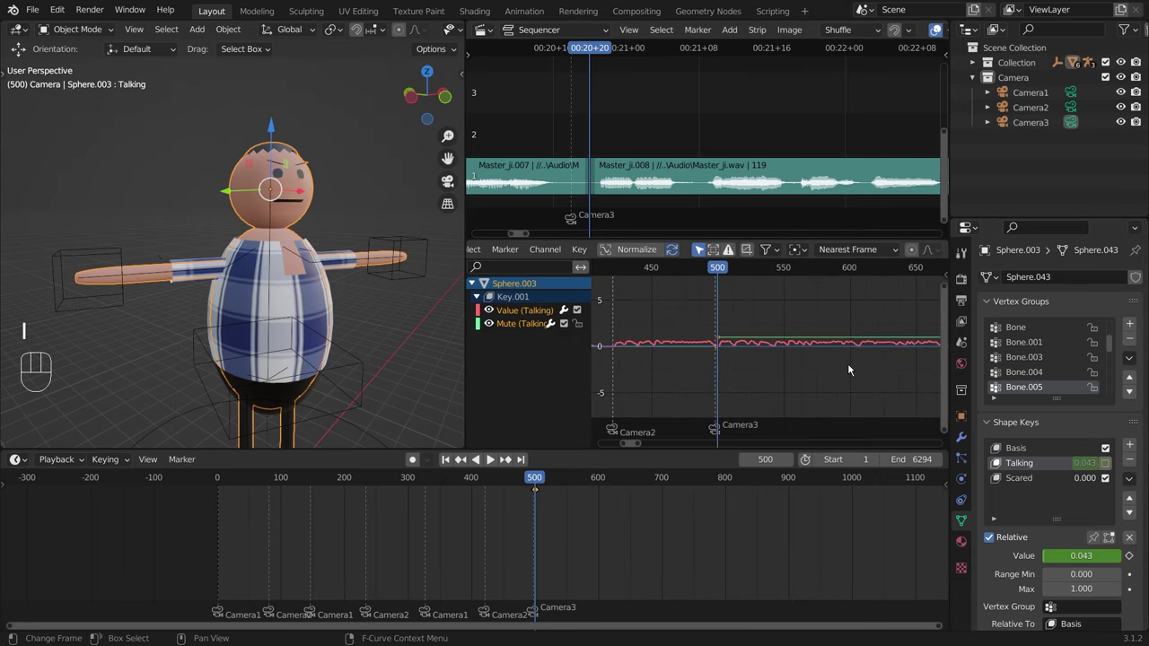
{"action": "key", "text": "space"}
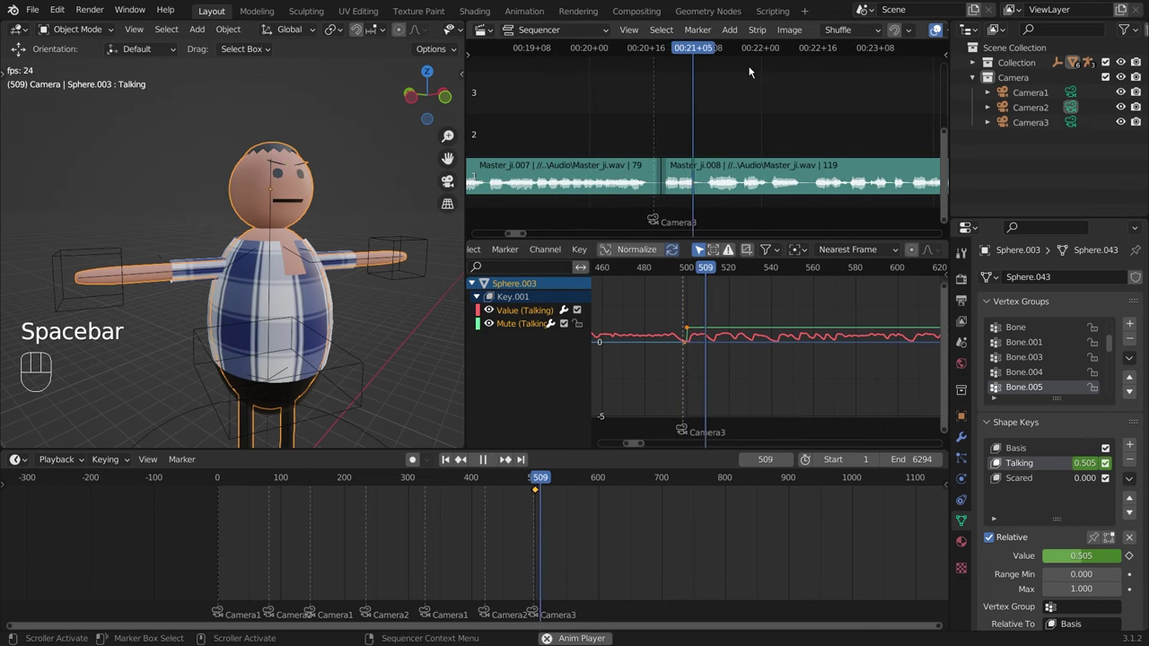
{"action": "key", "text": "space"}
Step: Move the unmuted Mute key just before frame 500 so Talking switches off exactly at 500
{"action": "left_click_drag", "start_coordinate": [697, 357], "coordinate": [793, 343]}
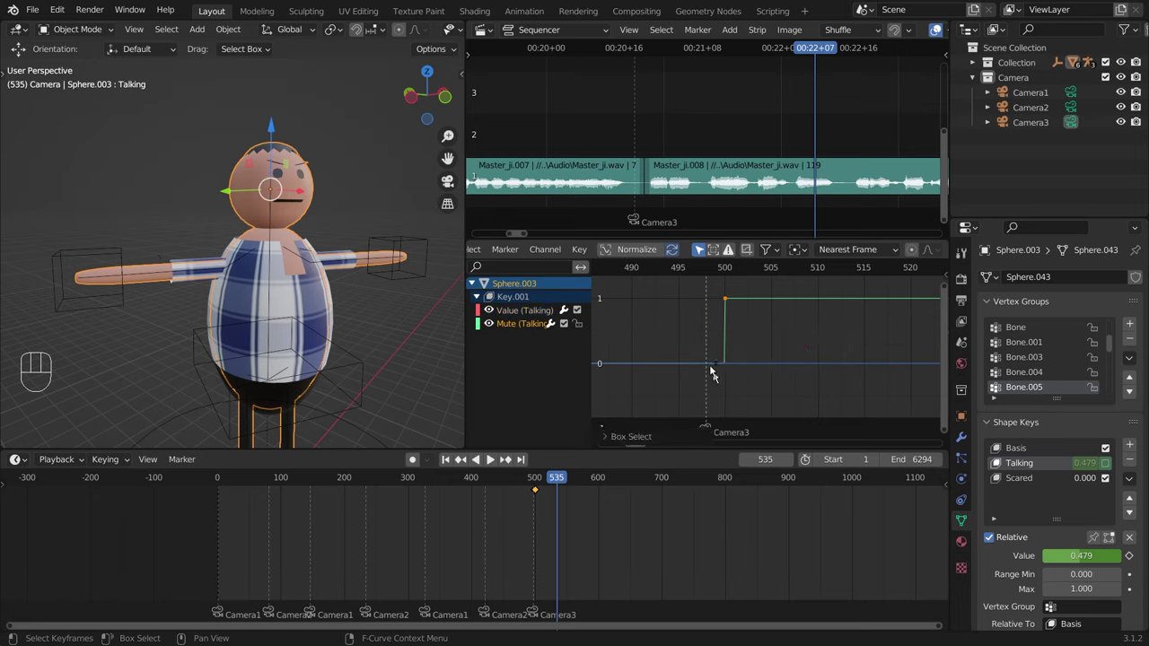
{"action": "left_click", "coordinate": [742, 316]}
{"action": "left_click_drag", "start_coordinate": [713, 387], "coordinate": [735, 354]}
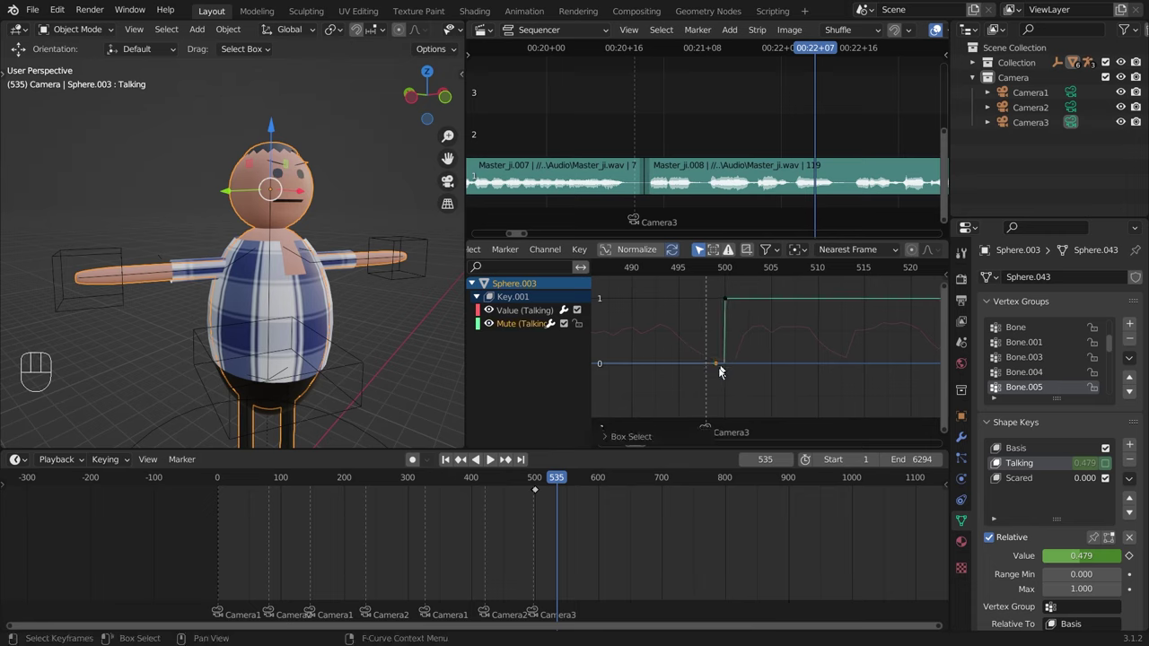
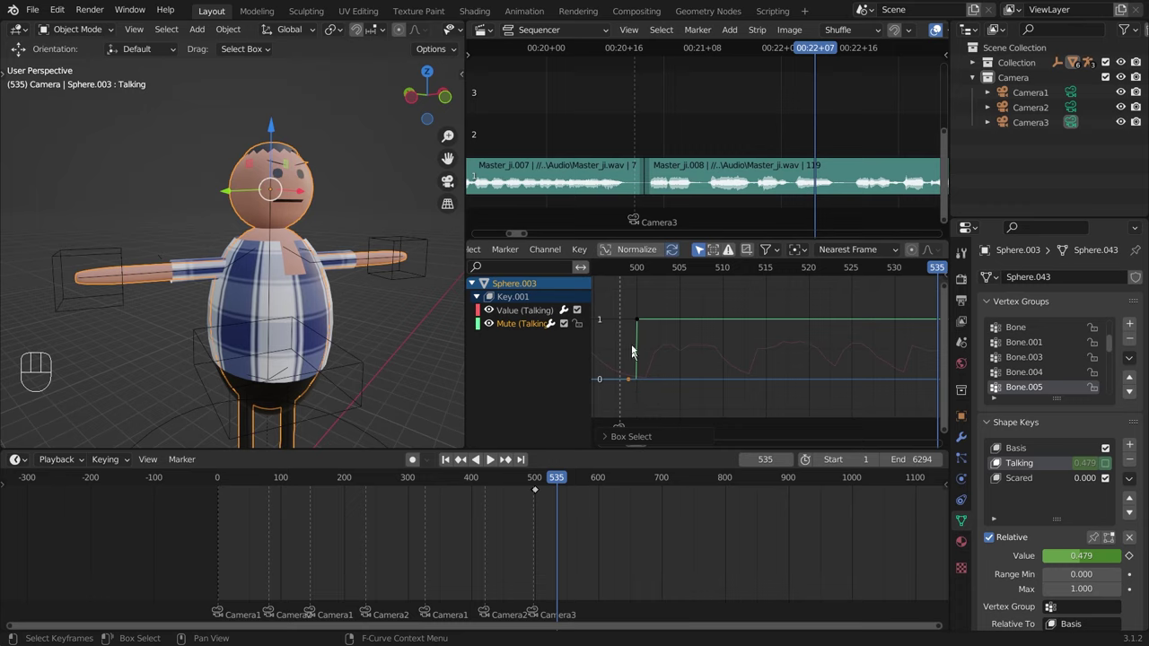
{"action": "middle_click", "coordinate": [131, 318]}
Step: Play from just before frame 500 through the next dialogue clip to find where it ends
{"action": "left_click", "coordinate": [612, 271]}
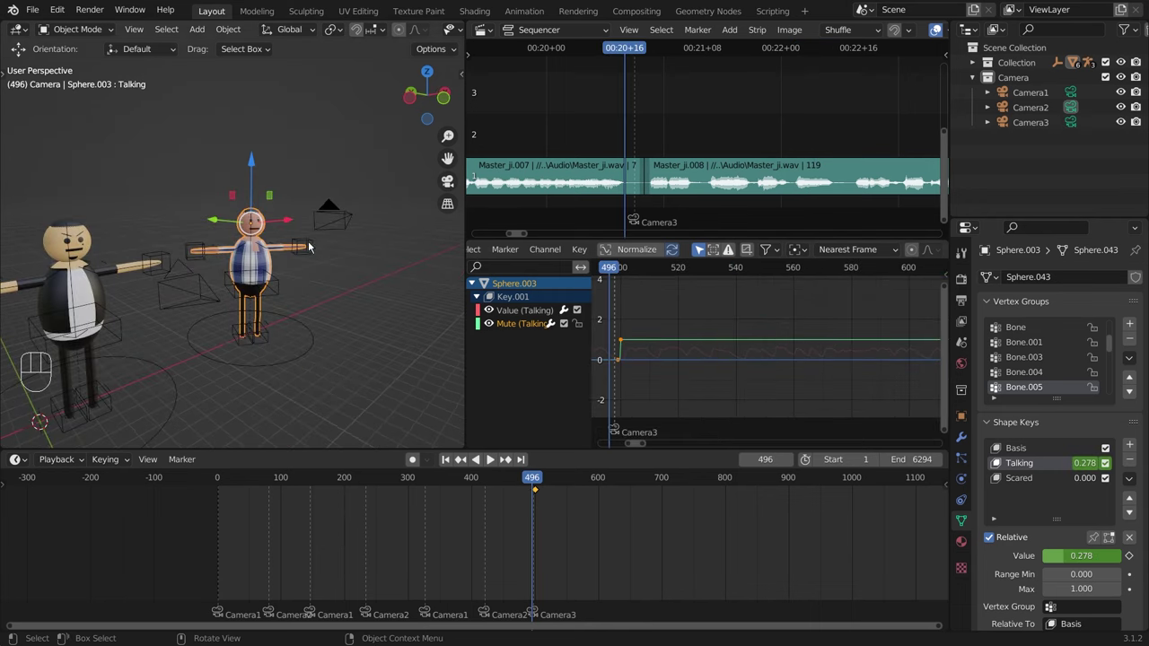
{"action": "key", "text": "space"}
{"action": "key", "text": "space"}
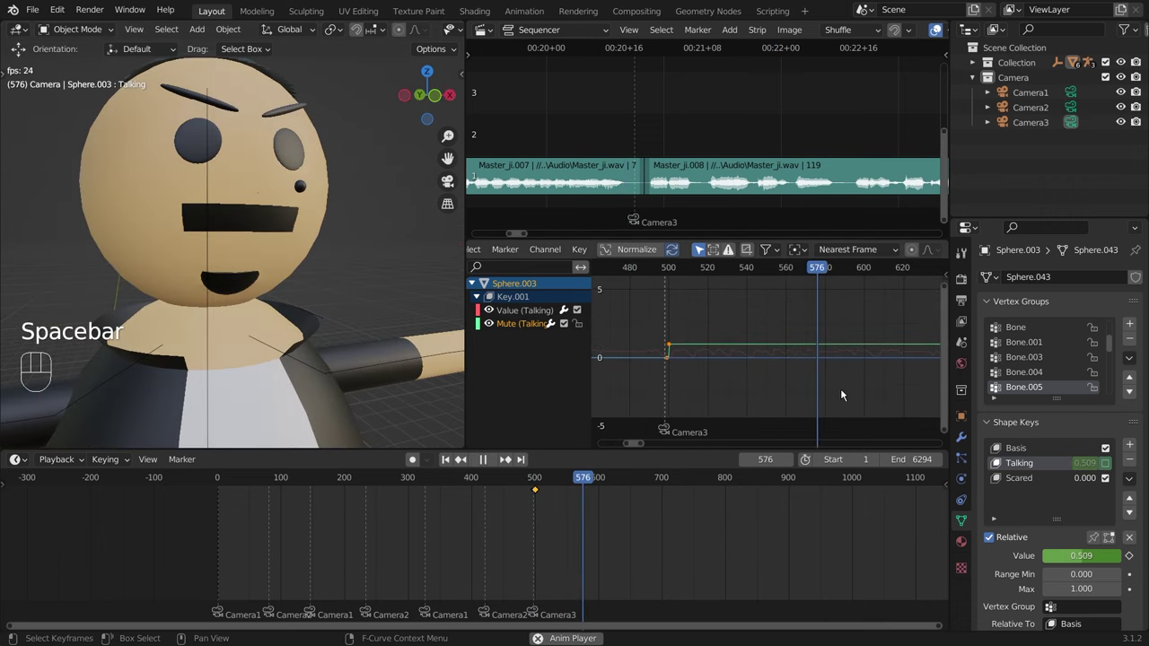
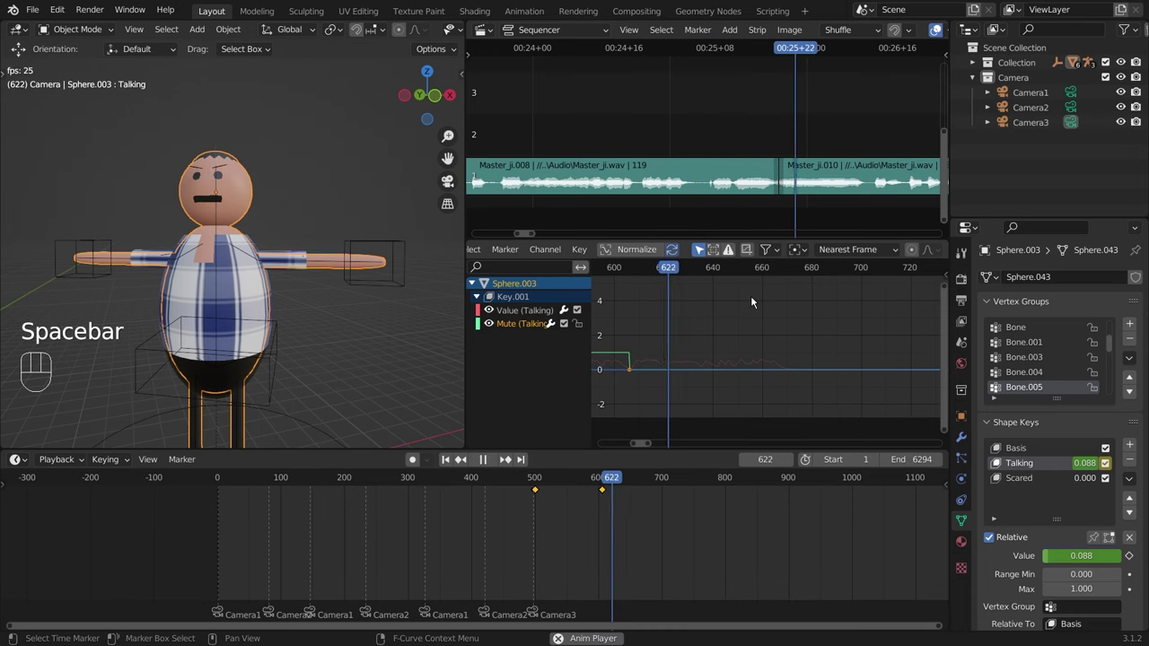
{"action": "key", "text": "space"}
{"action": "key", "text": "space"}
{"action": "key", "text": "space"}
Step: Key Talking unmuted around frame 606 and muted again at frame 635, then play back past 664
{"action": "left_click", "coordinate": [873, 59]}
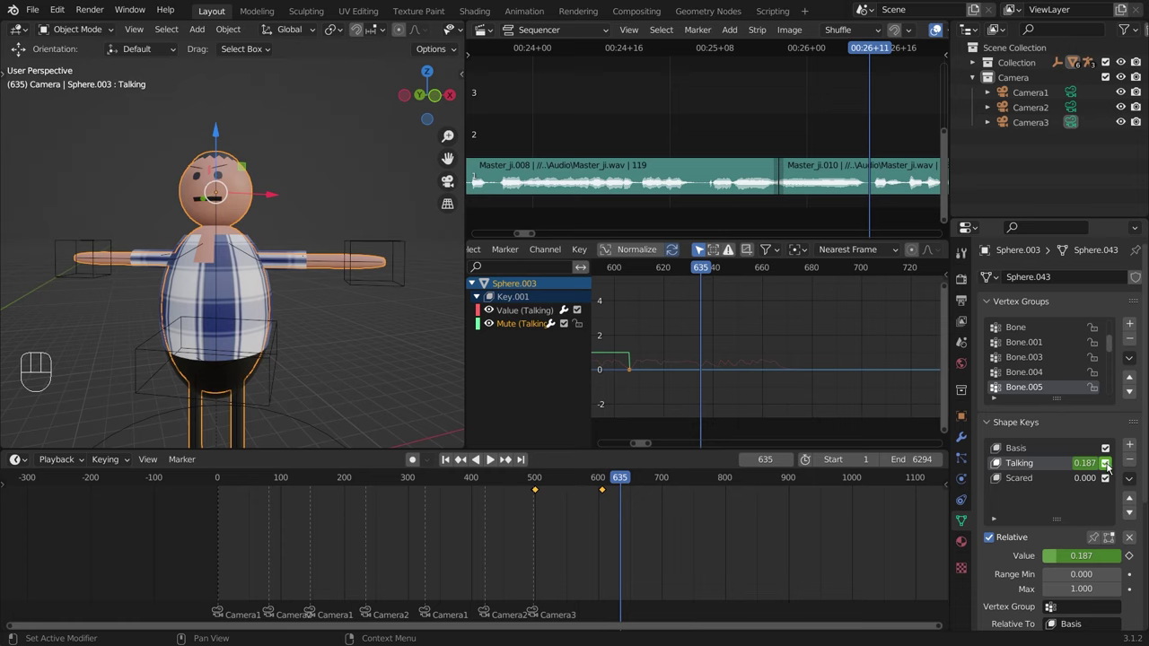
{"action": "left_click", "coordinate": [1110, 467]}
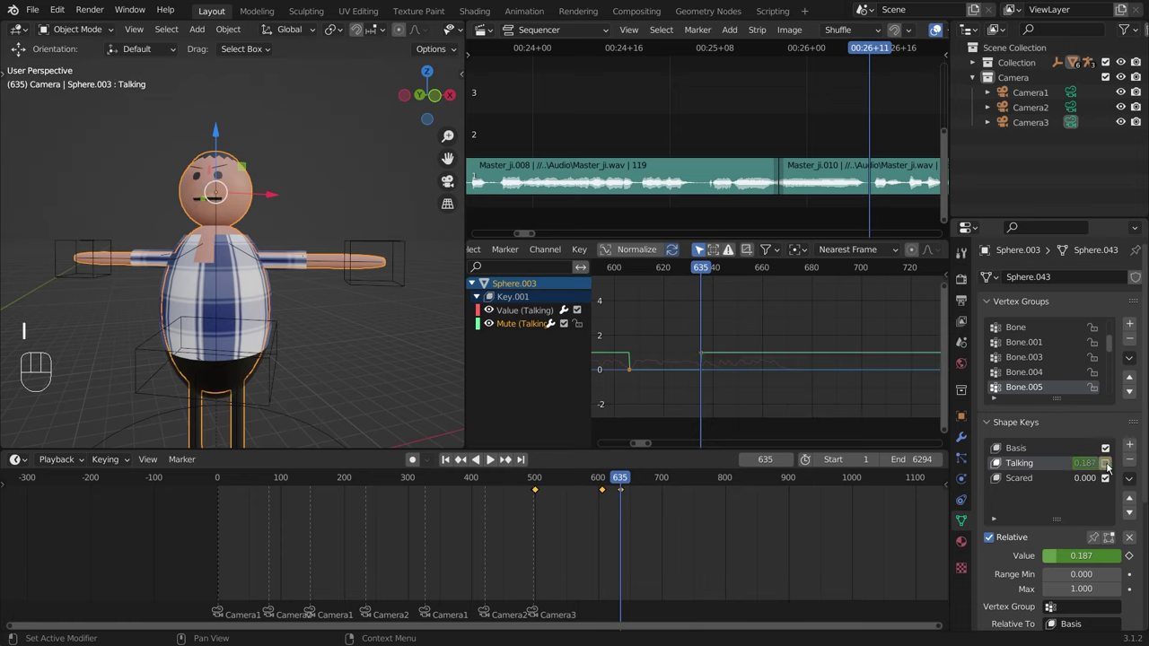
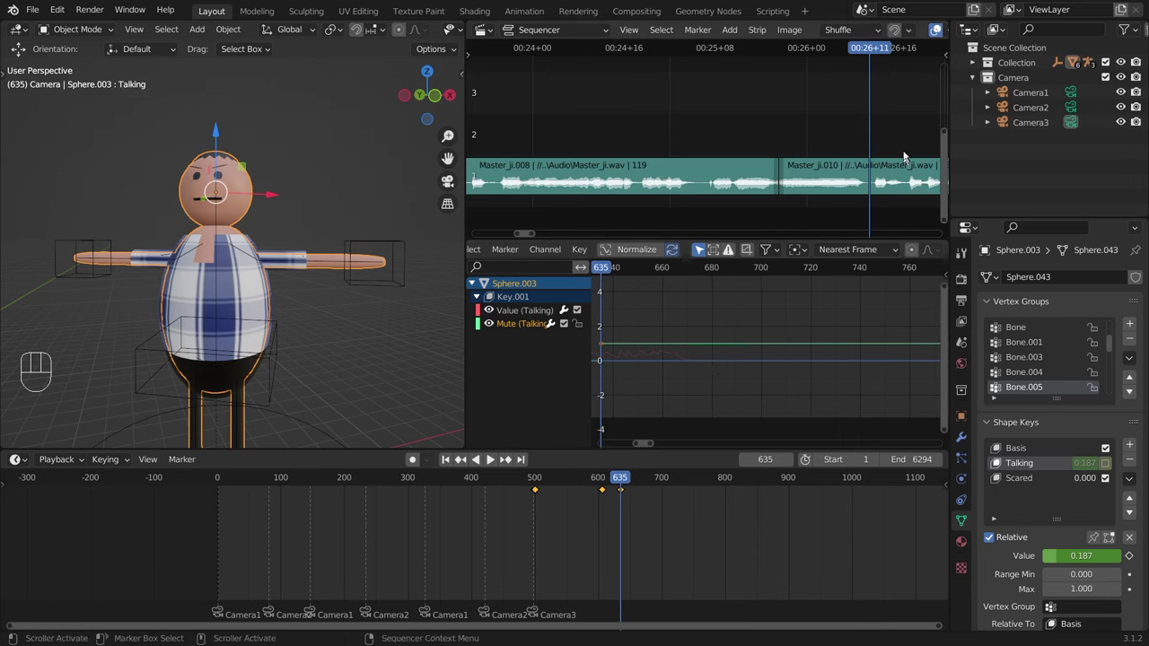
{"action": "key", "text": "space"}
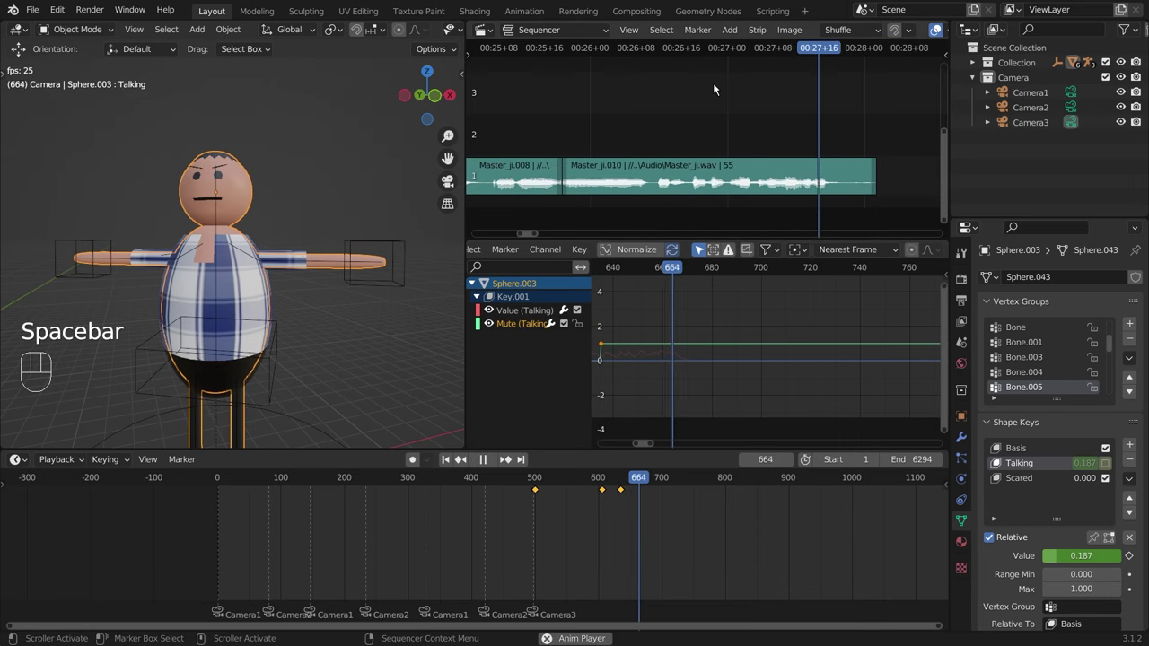
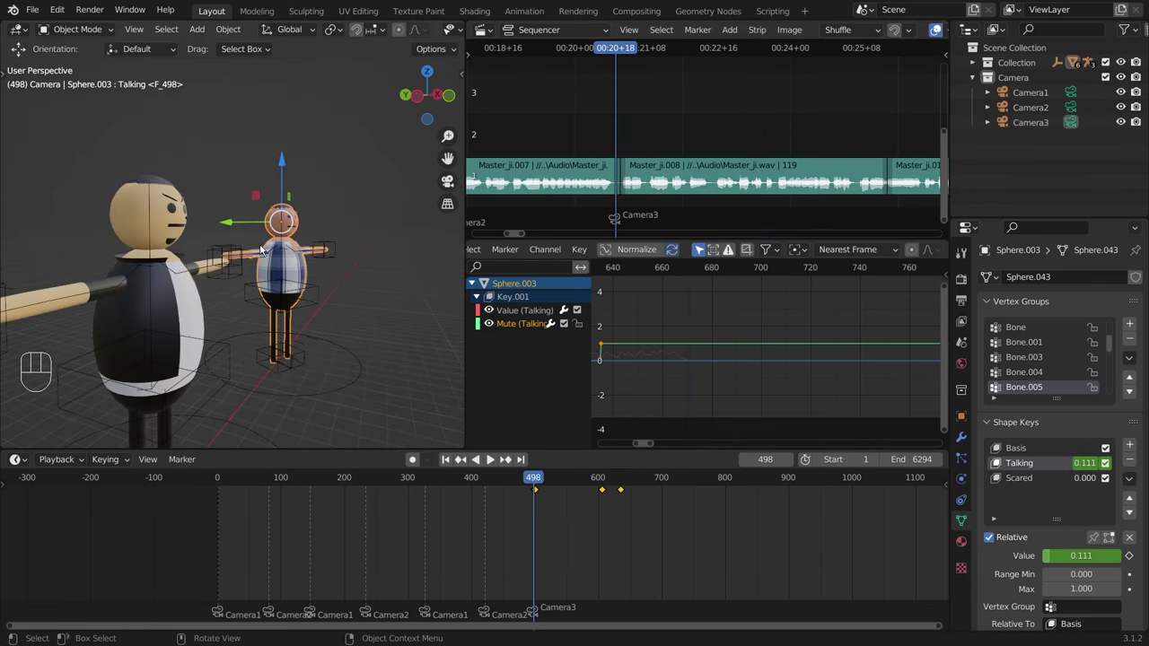
Step: Select the other character, Master_Ji.001, in the viewport
{"action": "left_click_drag", "start_coordinate": [293, 236], "coordinate": [370, 227]}
{"action": "left_click_drag", "start_coordinate": [339, 258], "coordinate": [172, 201]}
{"action": "left_click_drag", "start_coordinate": [178, 200], "coordinate": [255, 206]}
{"action": "left_click", "coordinate": [255, 206]}
{"action": "left_click", "coordinate": [239, 199]}
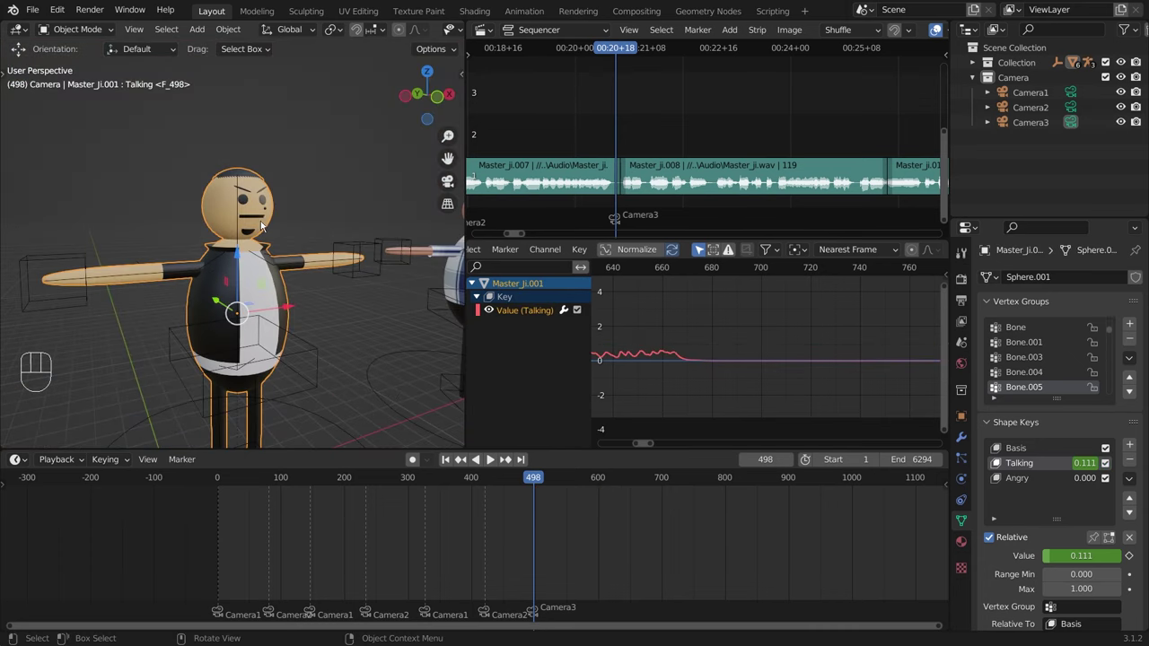
Step: Frame the Graph Editor on the Talking curve around frame 498 for keying its mute state
{"action": "middle_click", "coordinate": [312, 186]}
{"action": "middle_click", "coordinate": [719, 345]}
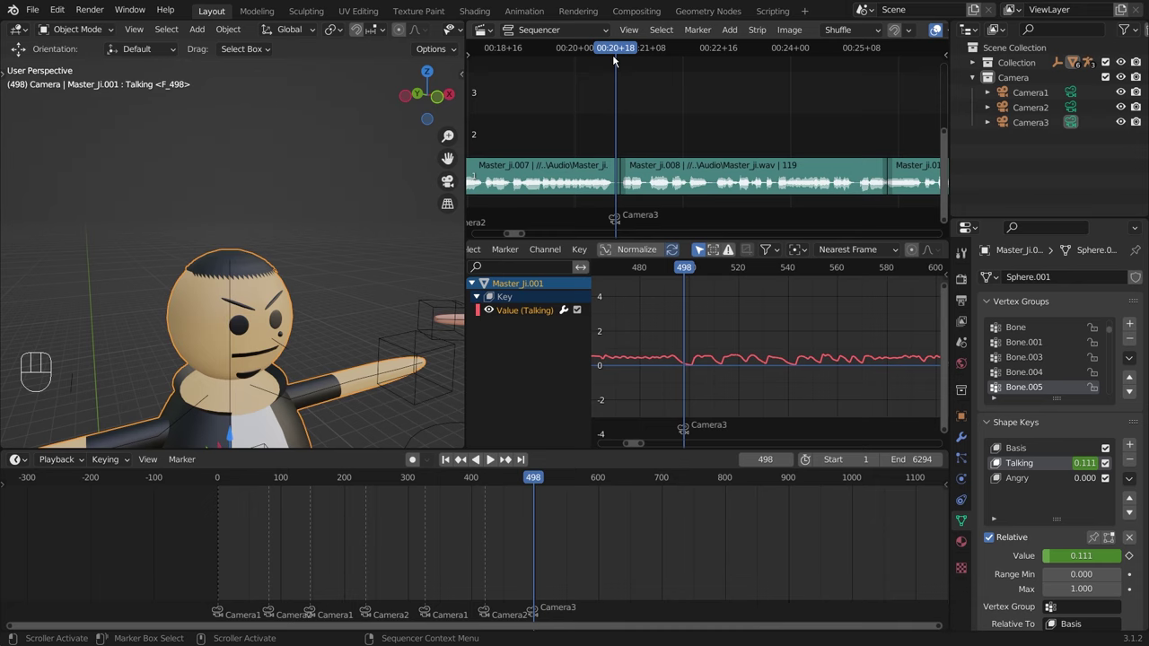
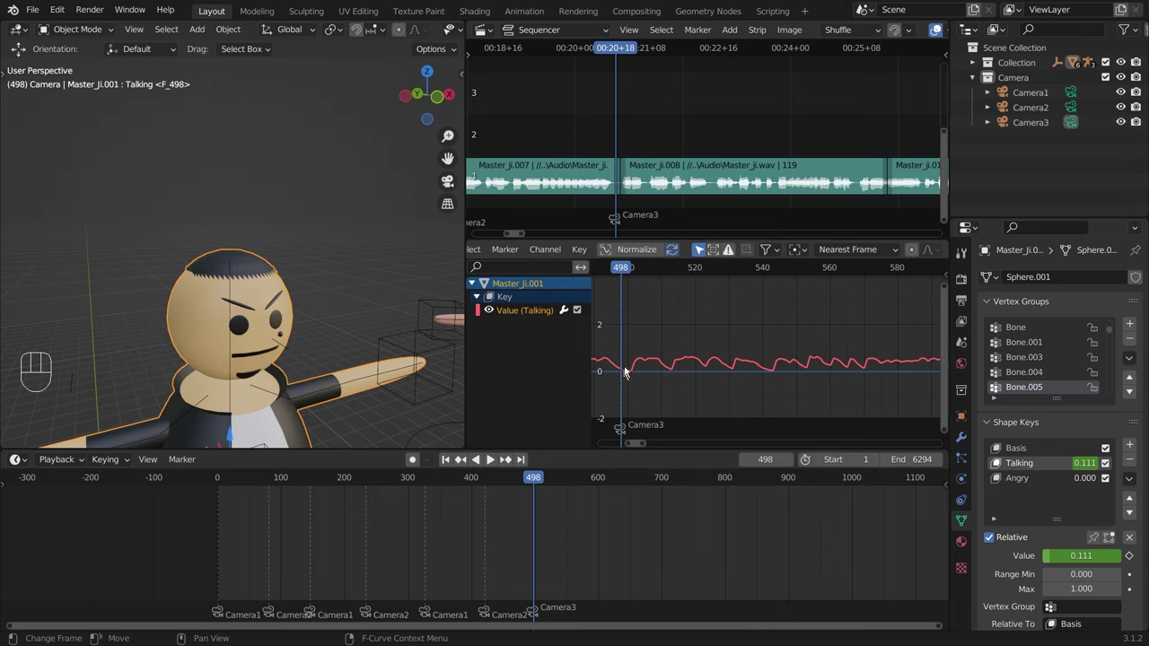
{"action": "middle_click", "coordinate": [723, 311]}
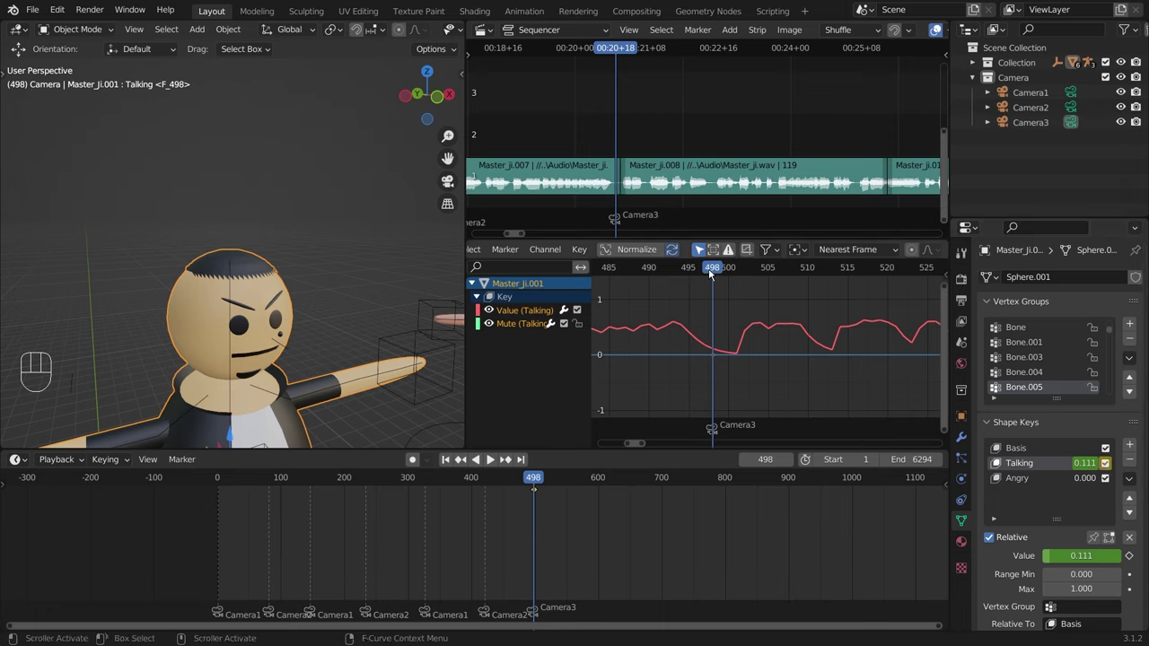
Step: Switch Master_Ji.001's Talking shape key off at frame 499 and key it, checking with playback
{"action": "left_click_drag", "start_coordinate": [713, 272], "coordinate": [725, 269]}
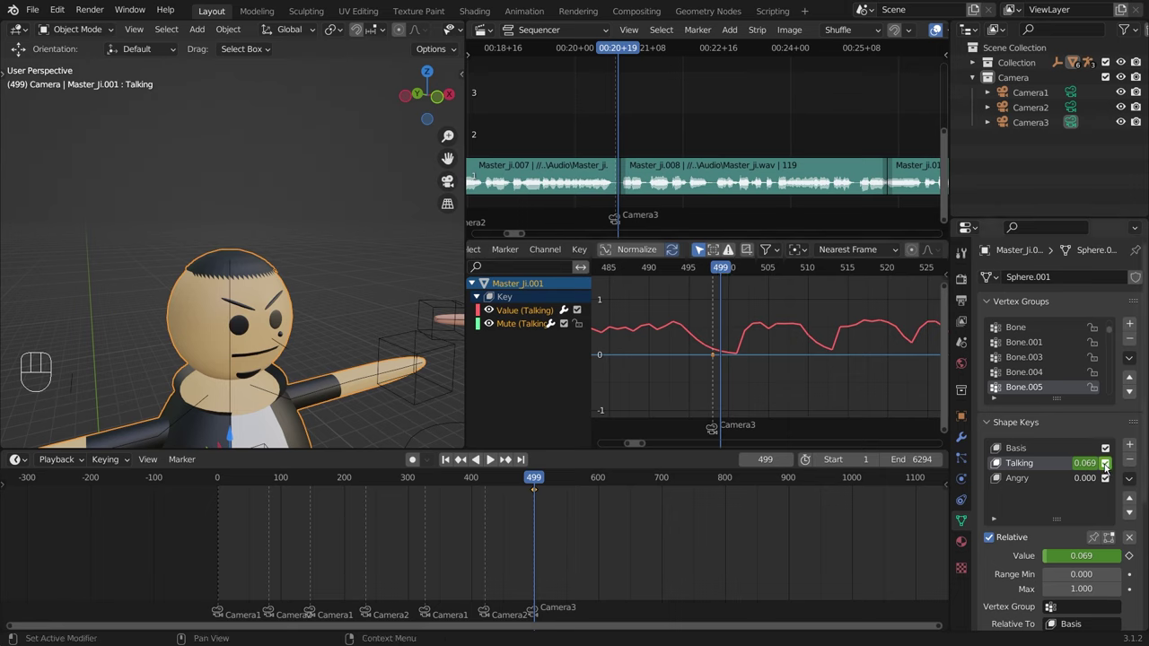
{"action": "left_click", "coordinate": [1111, 467]}
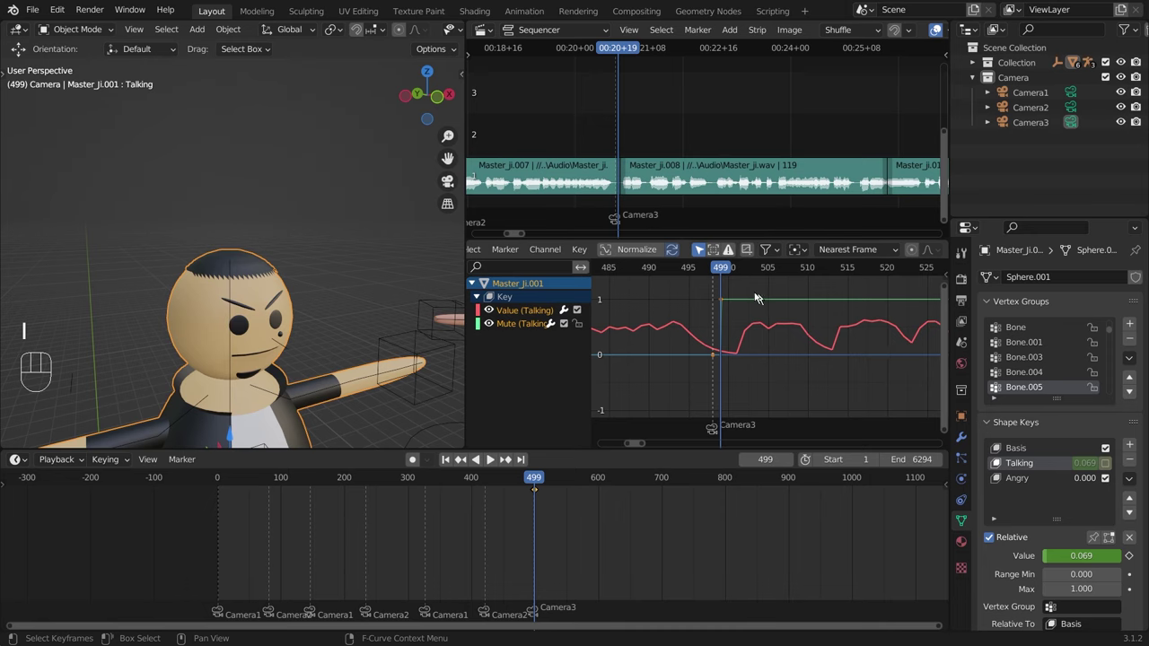
{"action": "middle_click", "coordinate": [790, 358]}
{"action": "key", "text": "space"}
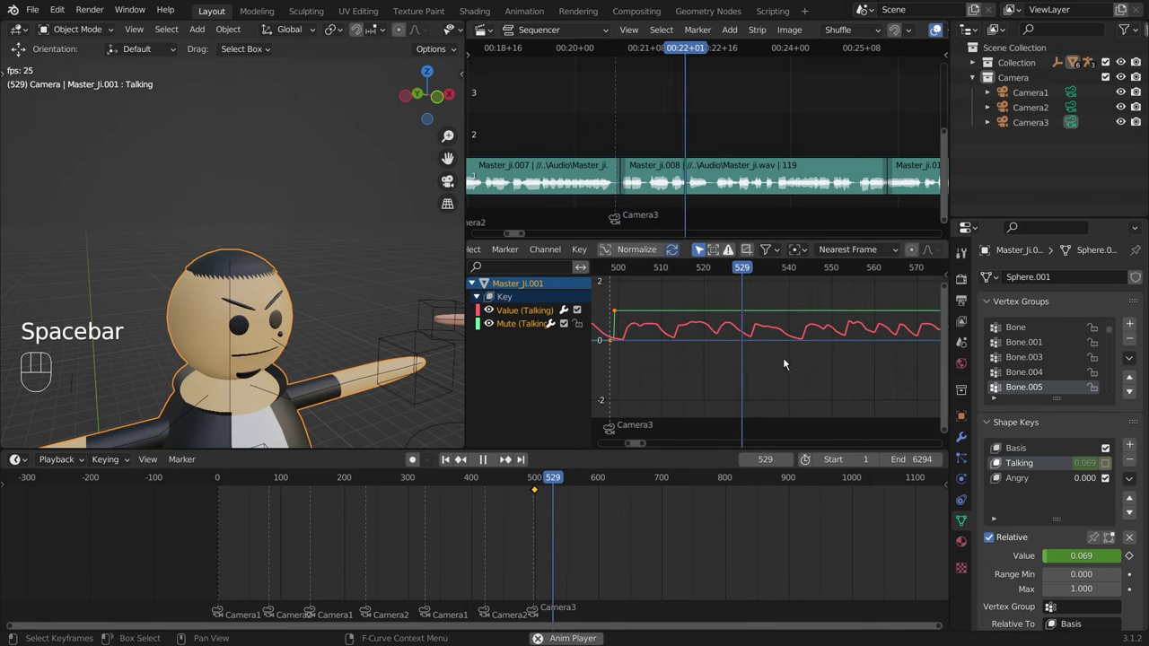
{"action": "key", "text": "space"}
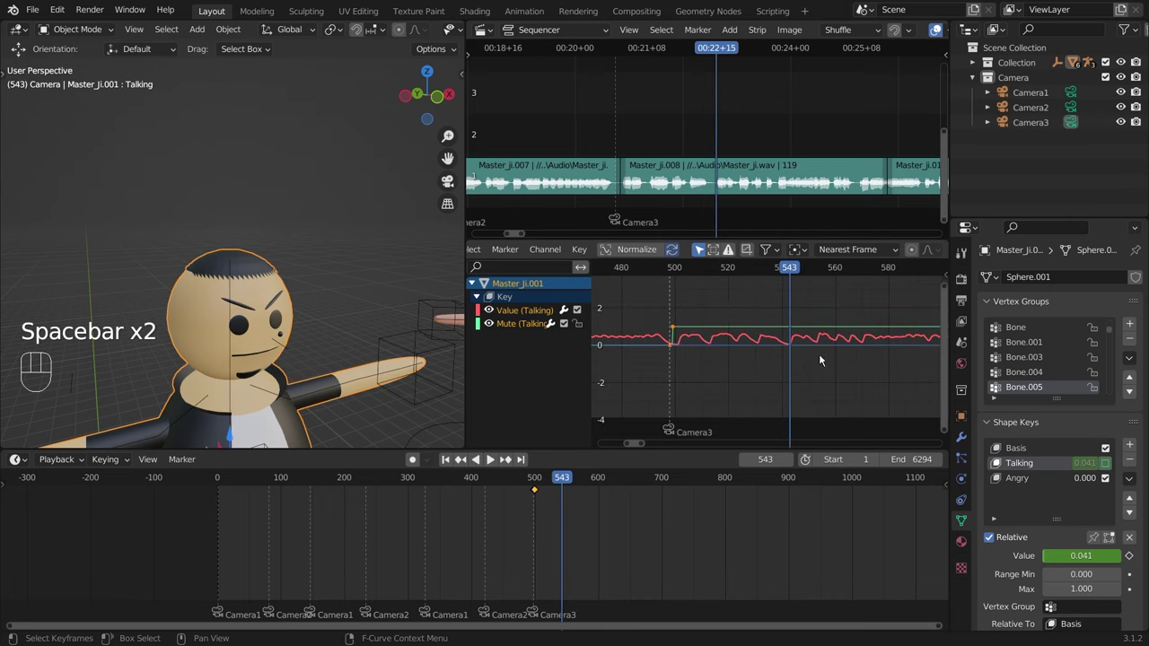
{"action": "key", "text": "ctrl+z"}
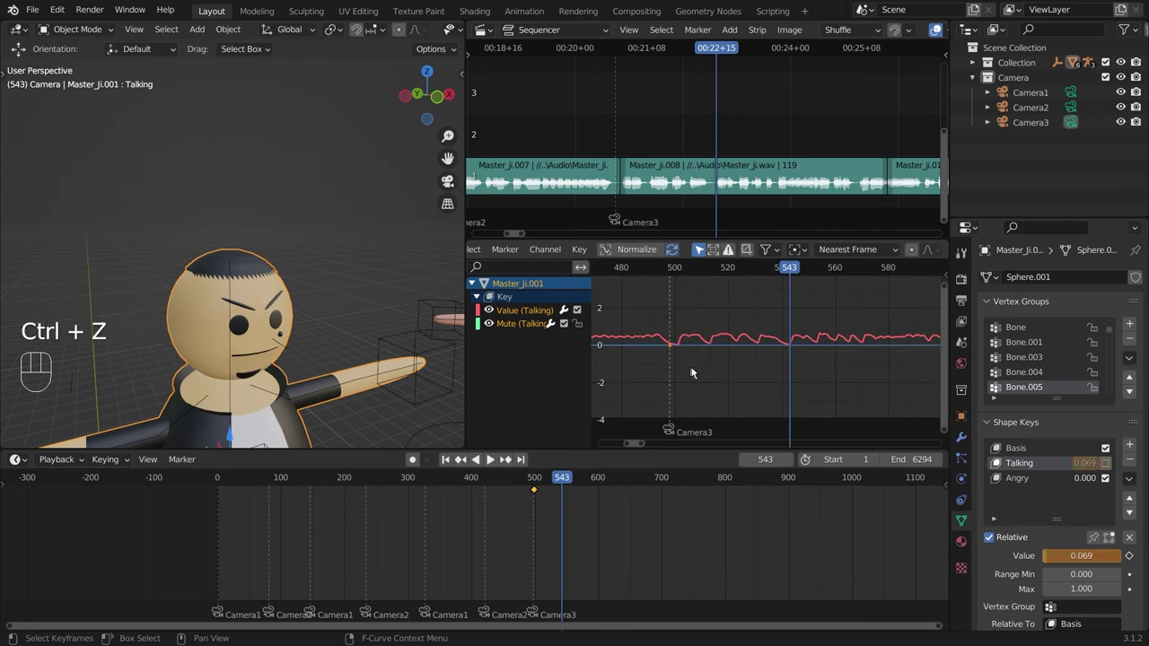
Step: Play ahead to frame 606, switch Talking off there and key its mute state
{"action": "left_click", "coordinate": [680, 270]}
{"action": "key", "text": "space"}
{"action": "key", "text": "space"}
{"action": "key", "text": "space"}
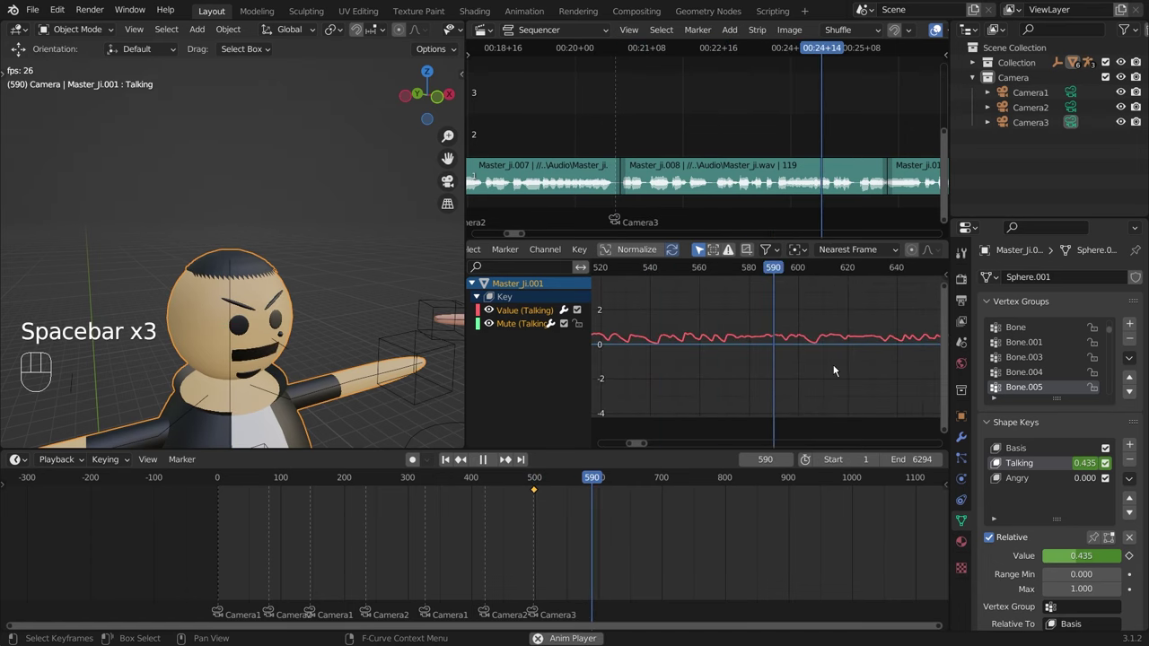
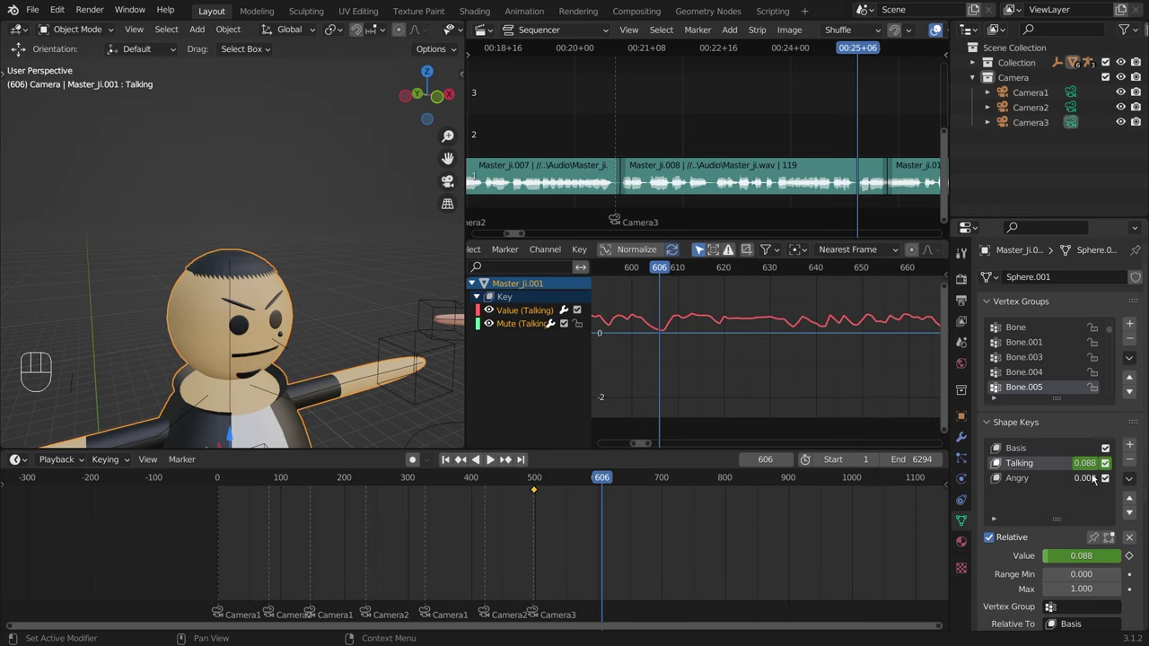
{"action": "left_click", "coordinate": [1108, 465]}
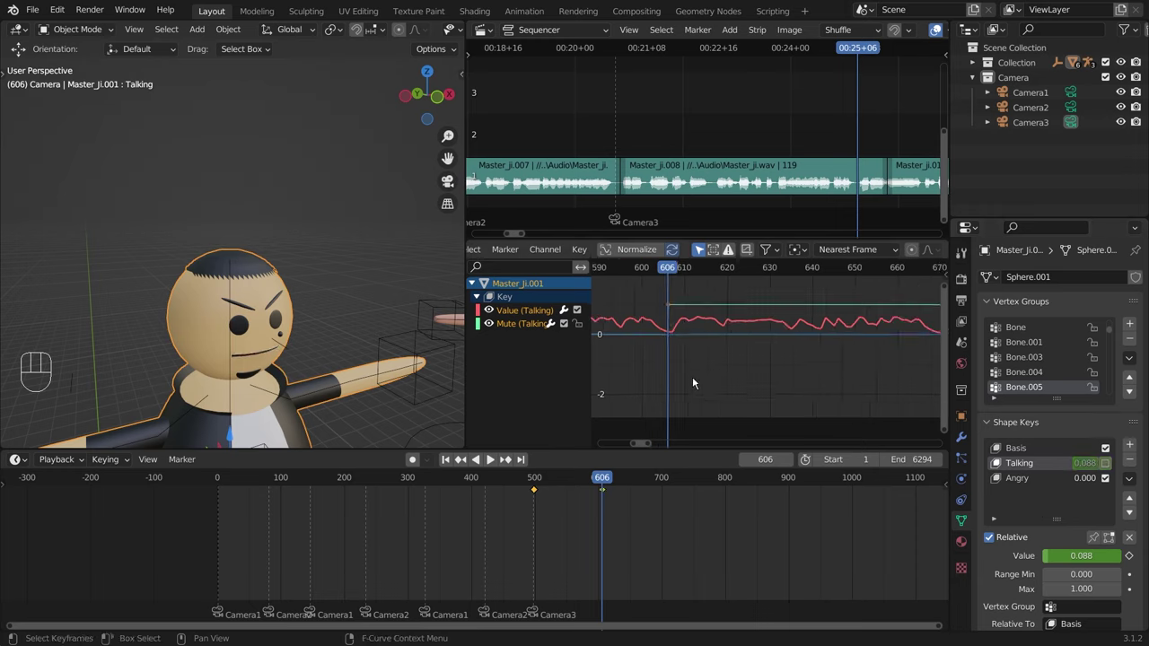
{"action": "key", "text": "space"}
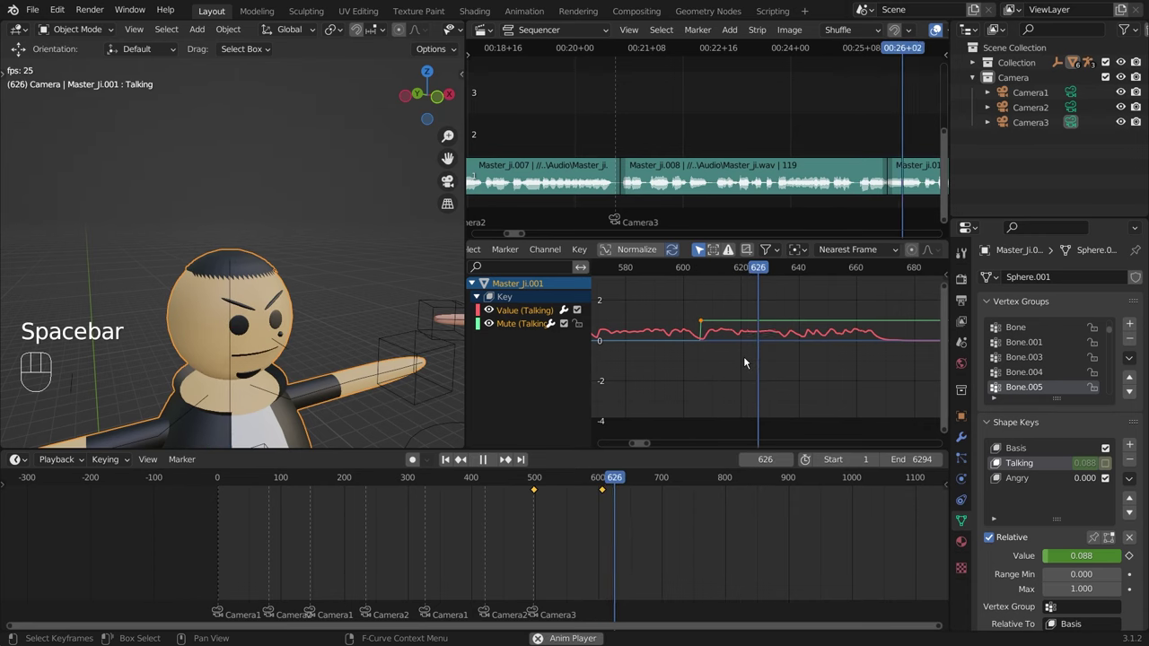
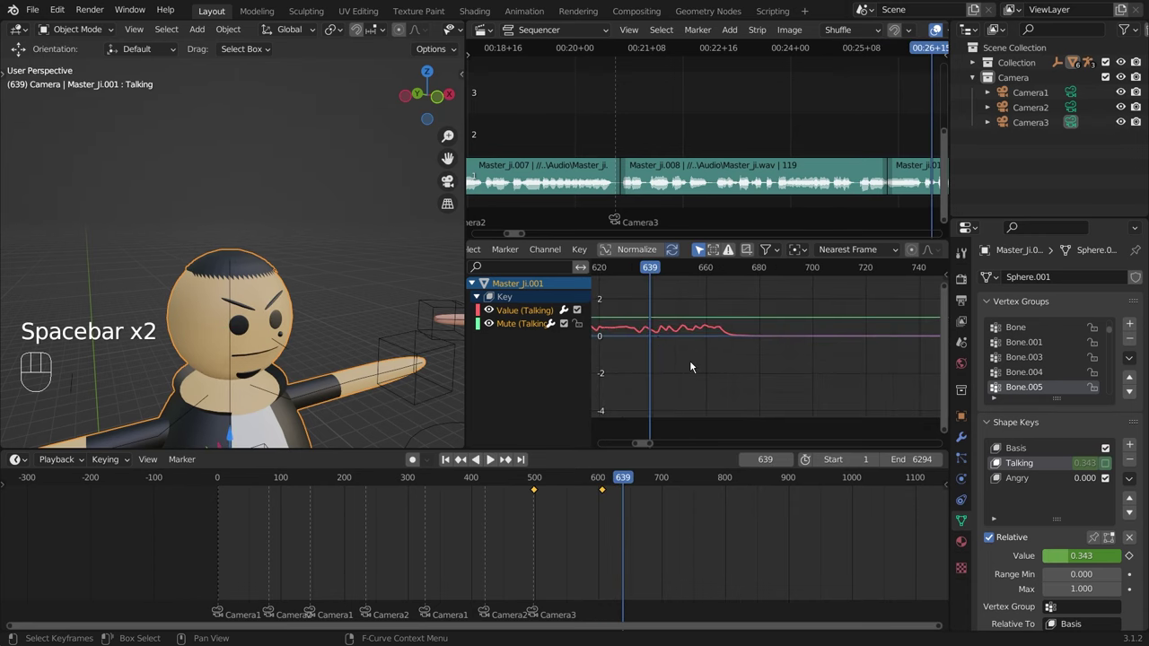
{"action": "key", "text": "space"}
Step: Scroll to the later audio clips and scrub the playhead to frame 619
{"action": "key", "text": "space"}
{"action": "middle_click", "coordinate": [863, 146]}
{"action": "left_click", "coordinate": [588, 59]}
{"action": "key", "text": "space"}
{"action": "key", "text": "space"}
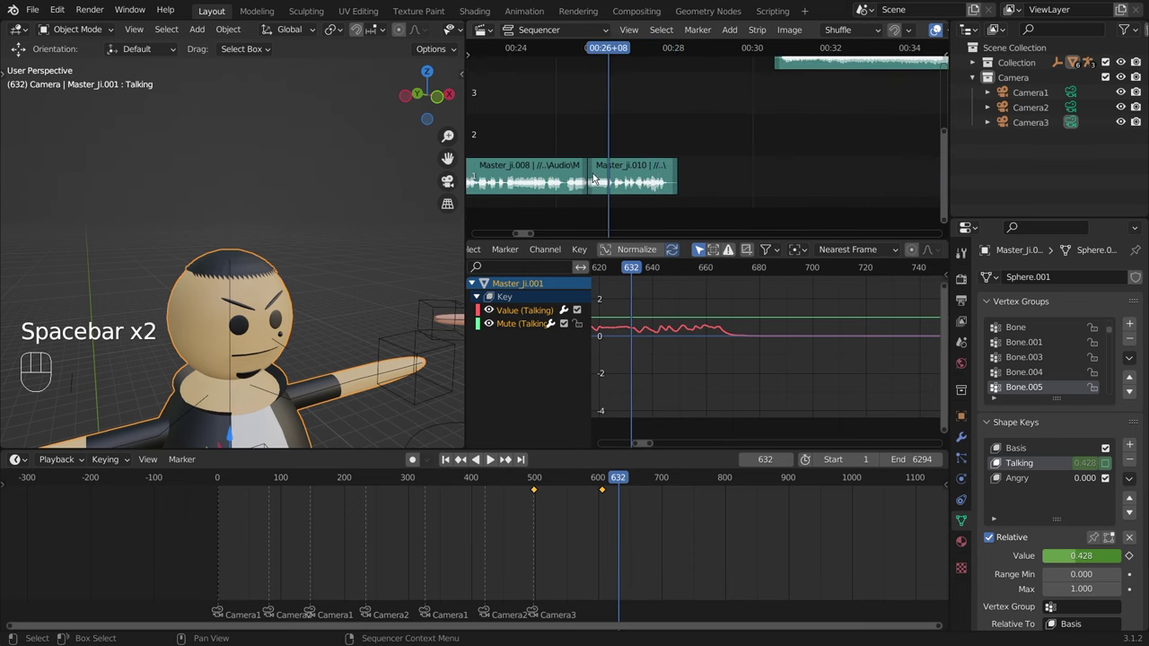
{"action": "left_click", "coordinate": [600, 50]}
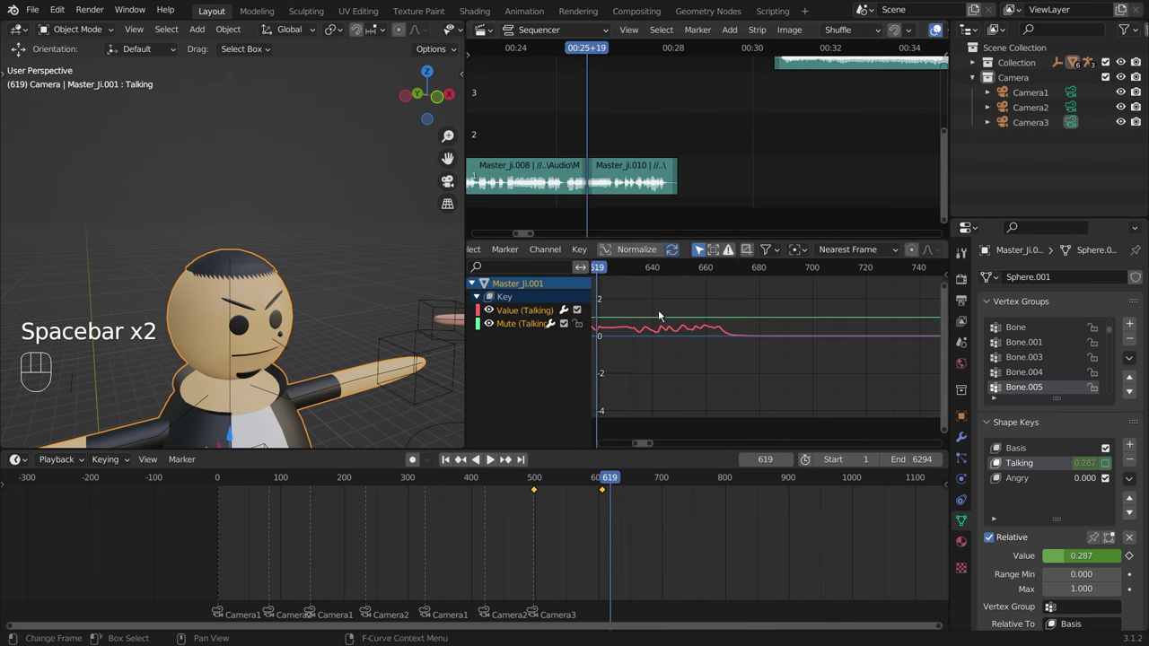
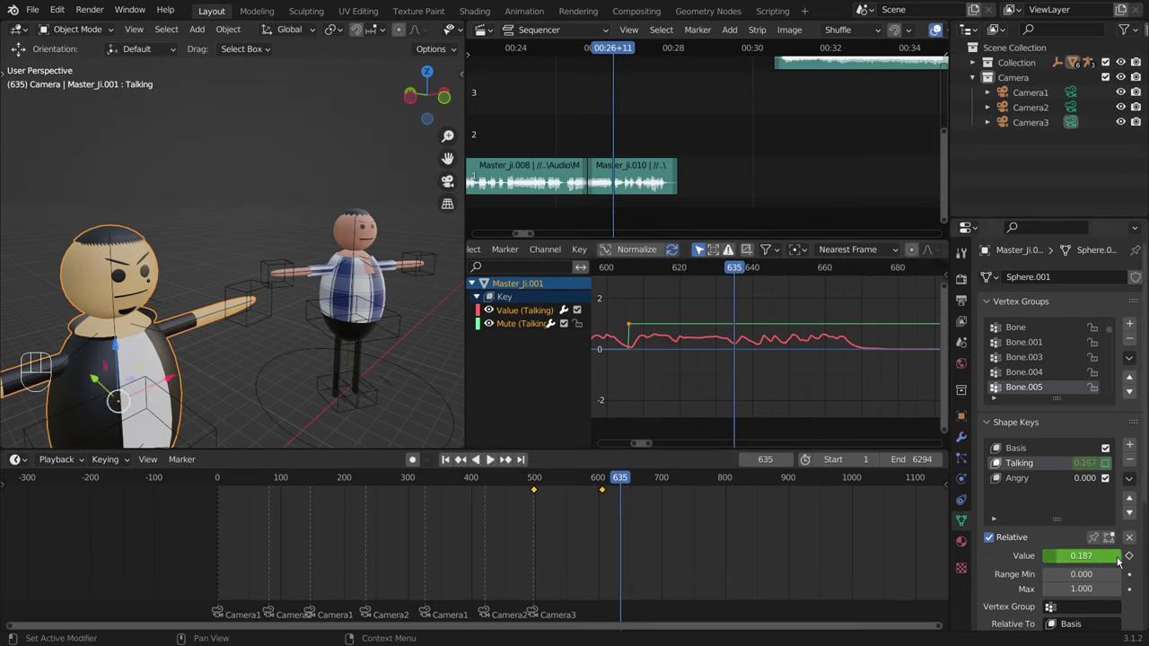
Step: Turn Master_Ji.001's Talking back on at frame 635, key it and play back to check
{"action": "left_click", "coordinate": [1108, 467]}
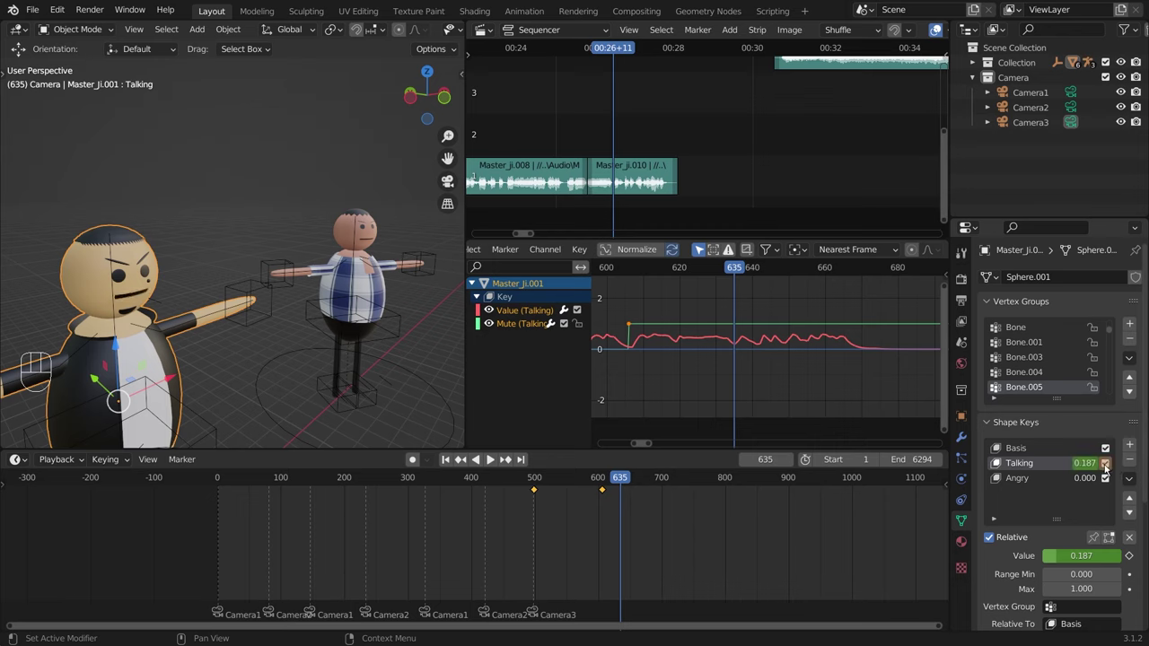
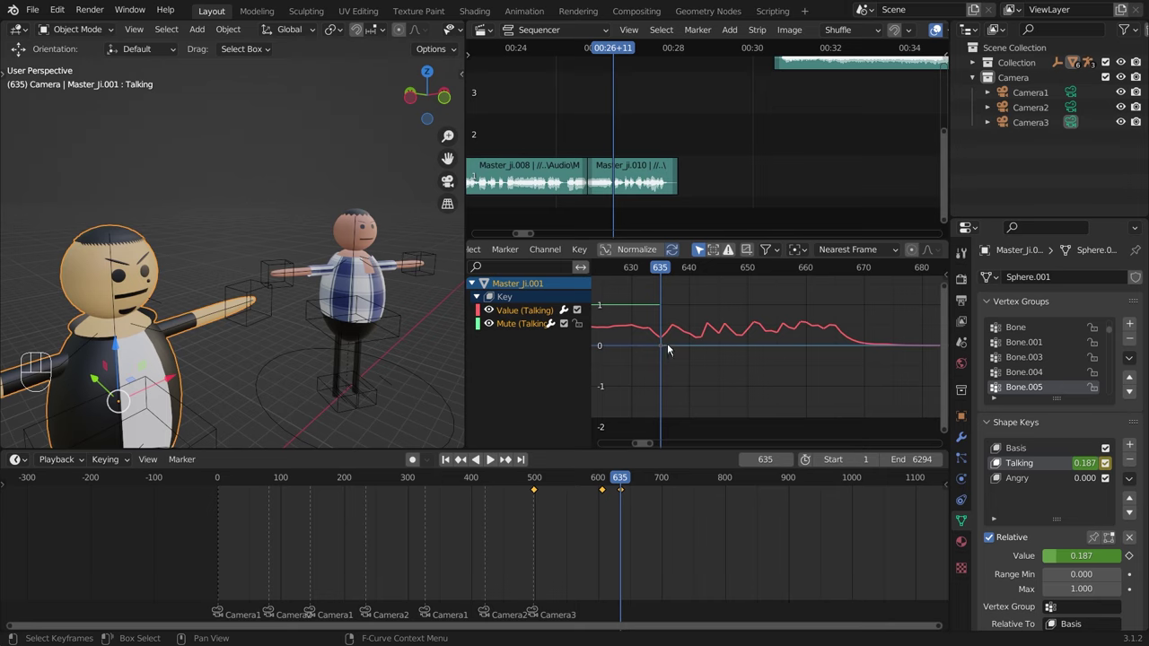
{"action": "key", "text": "space"}
{"action": "key", "text": "space"}
{"action": "left_click", "coordinate": [678, 272]}
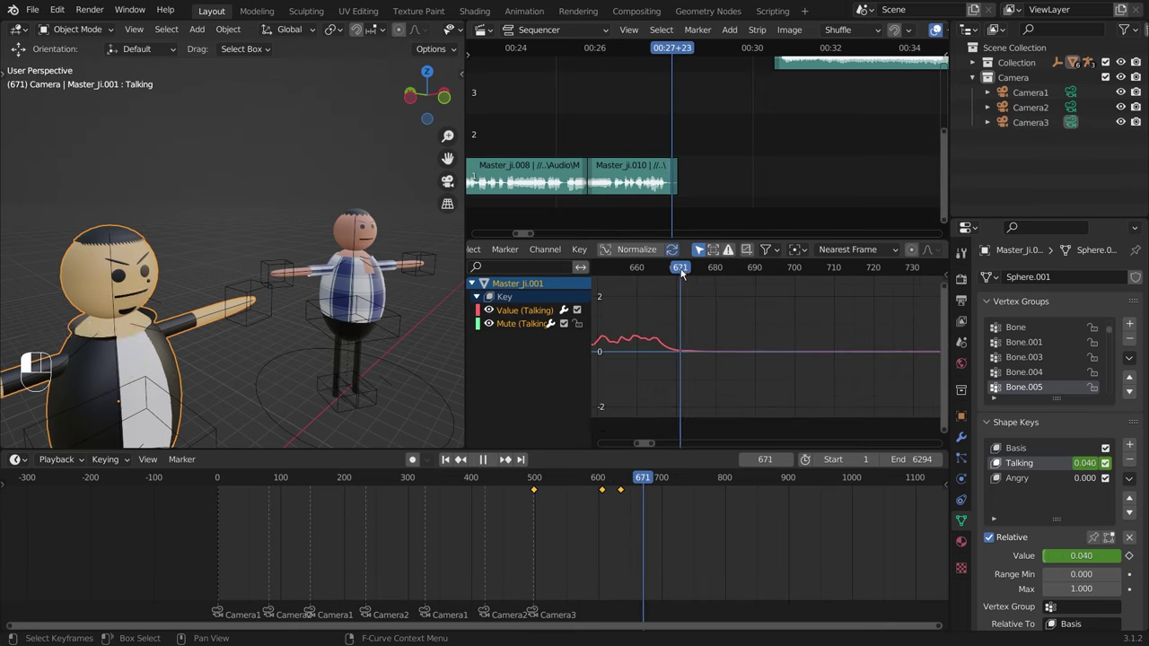
{"action": "left_click", "coordinate": [436, 480]}
Step: Watch the scene full-size through the camera, add a Camera2 marker at frame 675 and replay
{"action": "key", "text": "KP_0"}
{"action": "key", "text": "ctrl+space"}
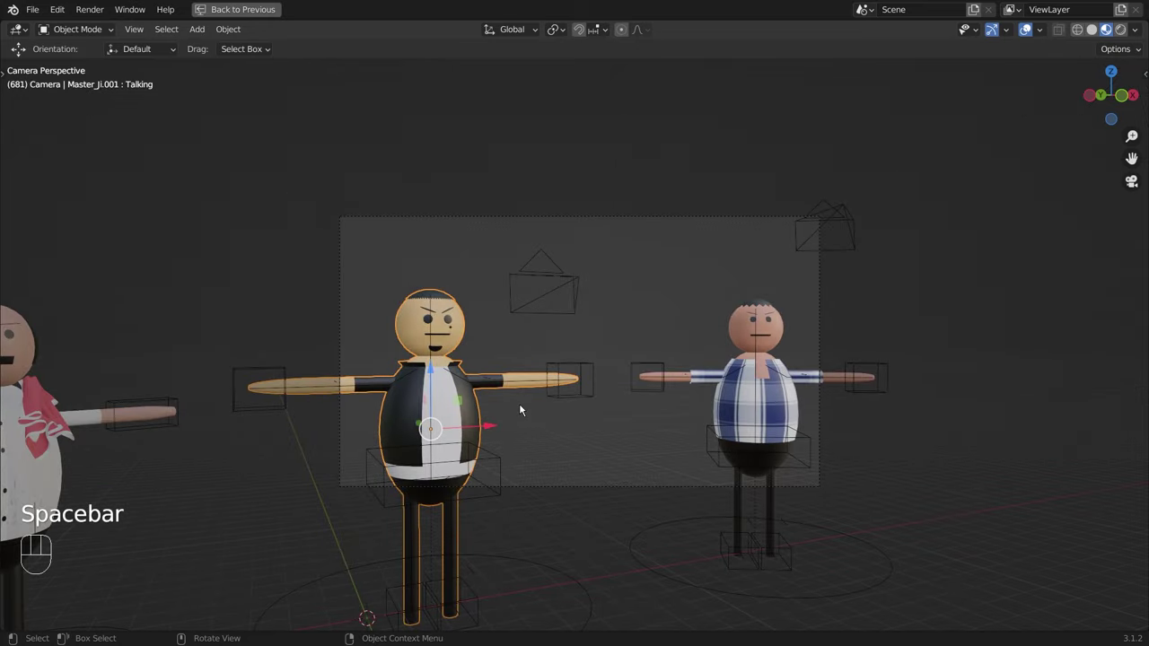
{"action": "key", "text": "space"}
{"action": "key", "text": "Tab"}
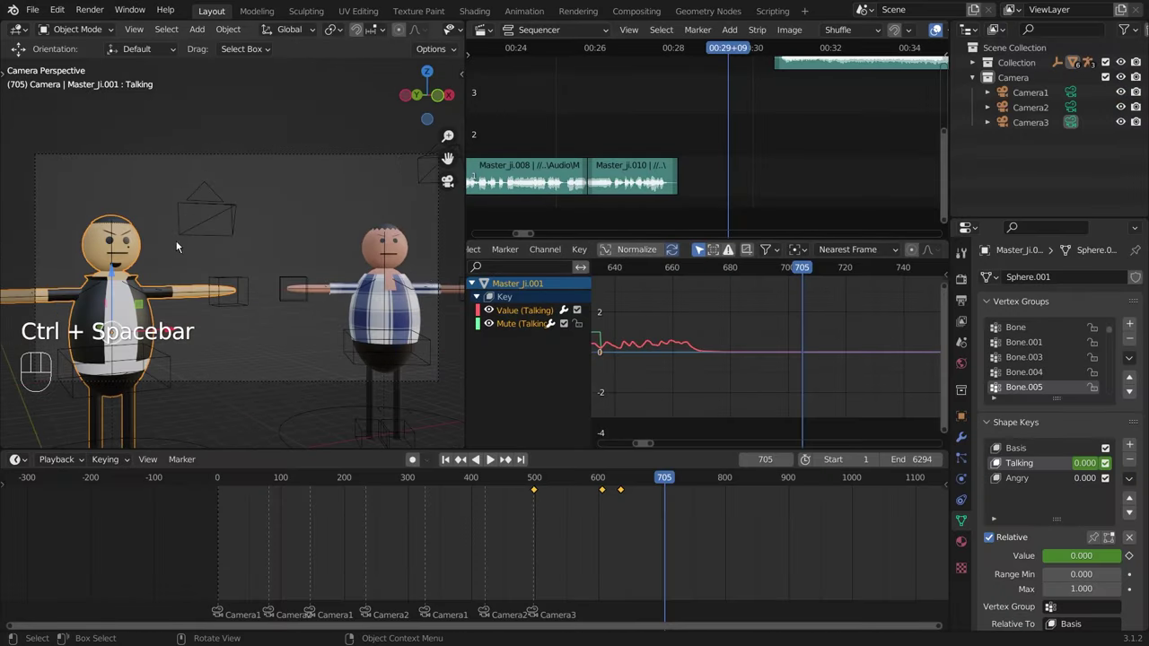
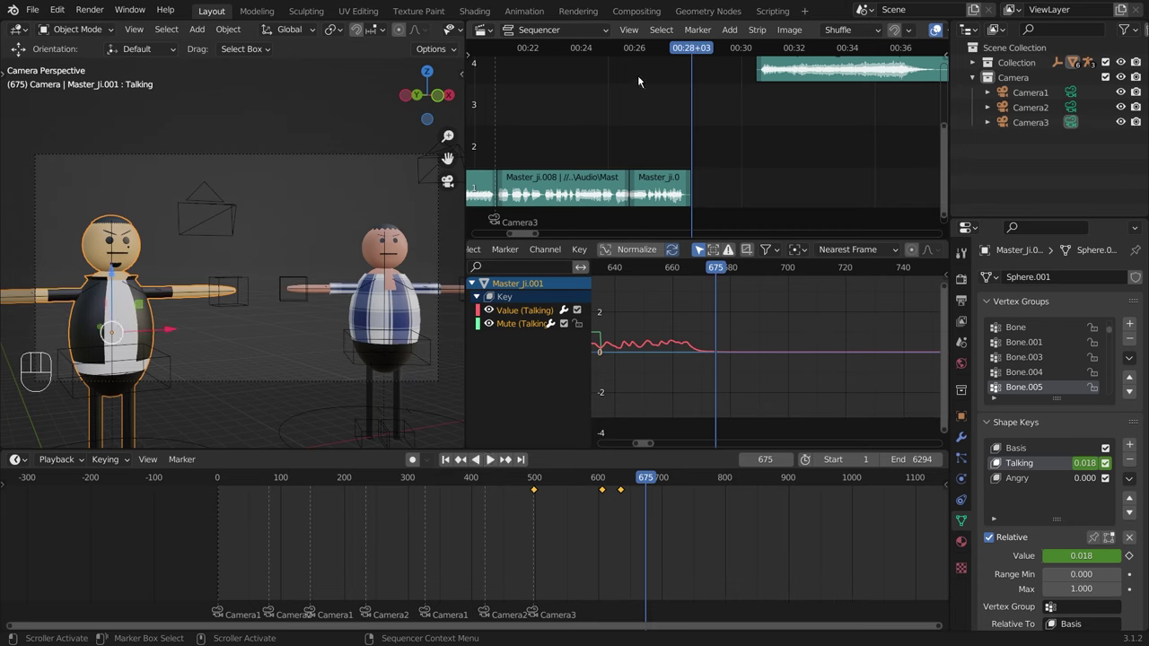
{"action": "left_click", "coordinate": [641, 47]}
{"action": "key", "text": "space"}
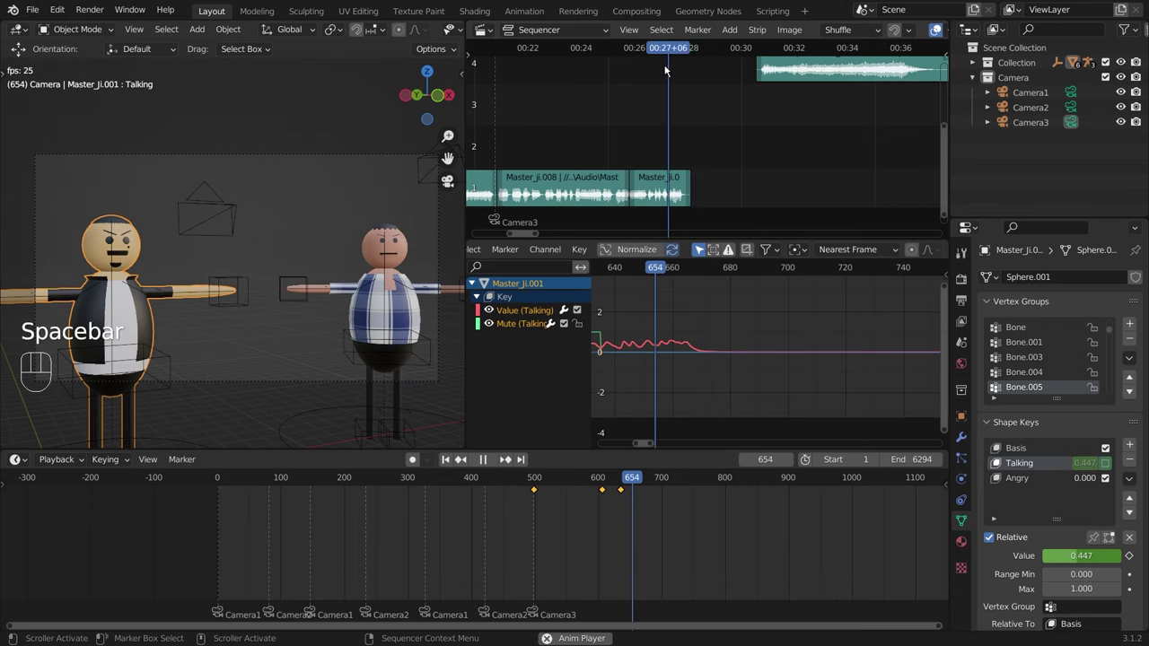
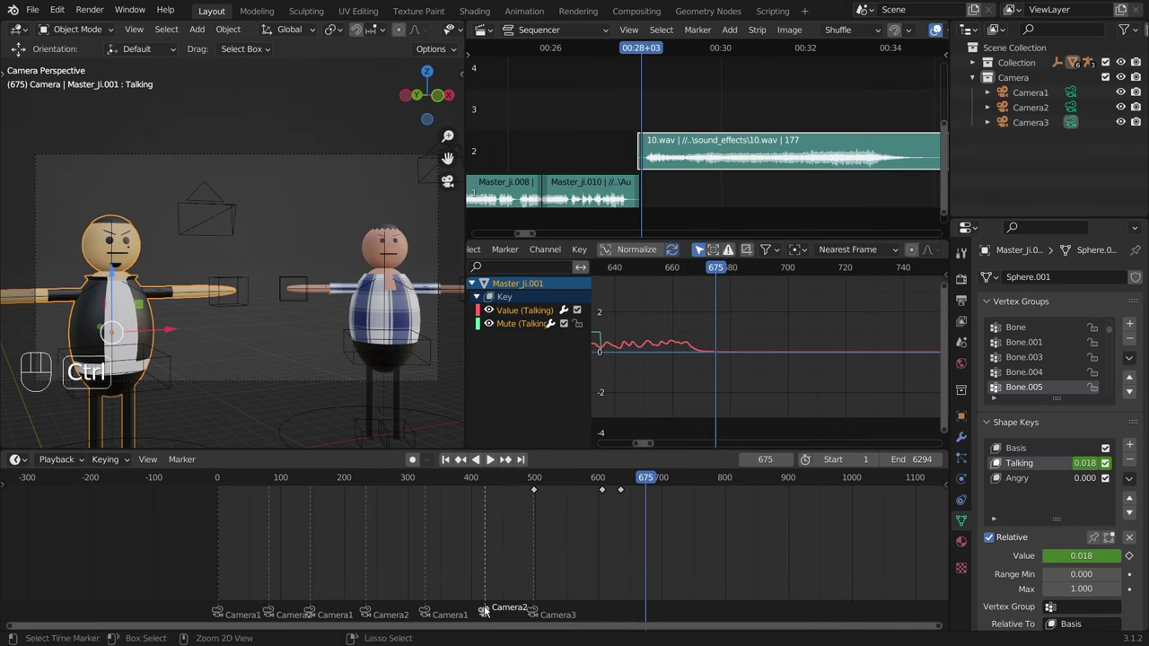
Step: Pick Sphere.003's Scared shape key and set it to always display on its own
{"action": "key", "text": "shift+d"}
{"action": "left_click", "coordinate": [649, 626]}
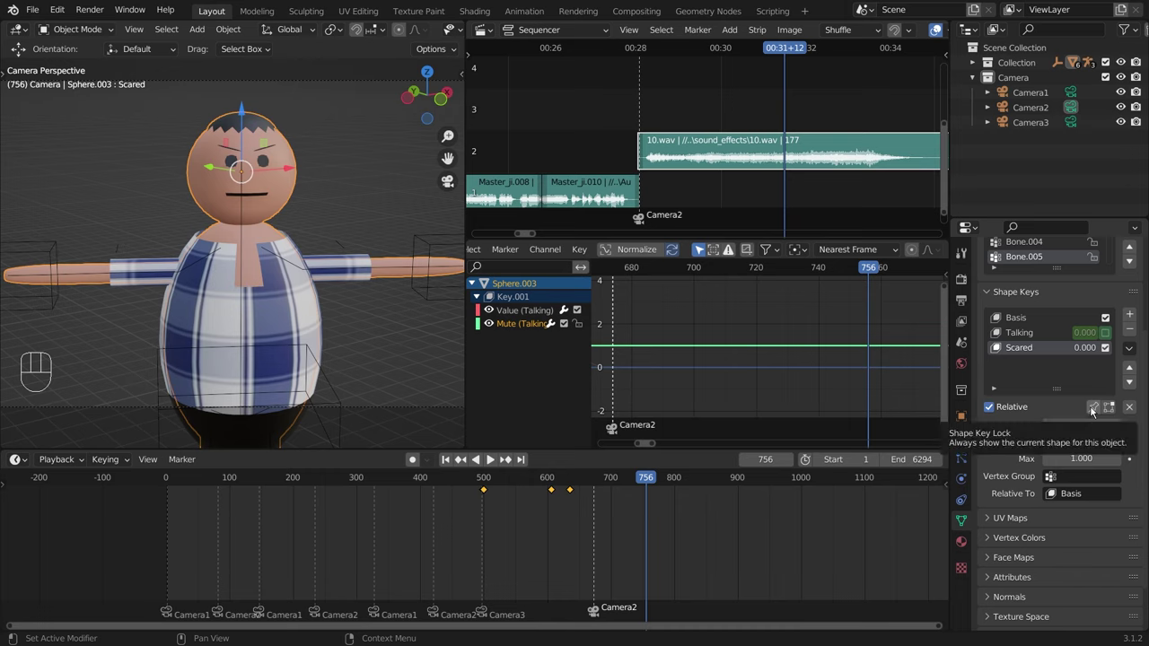
{"action": "left_click", "coordinate": [1095, 411]}
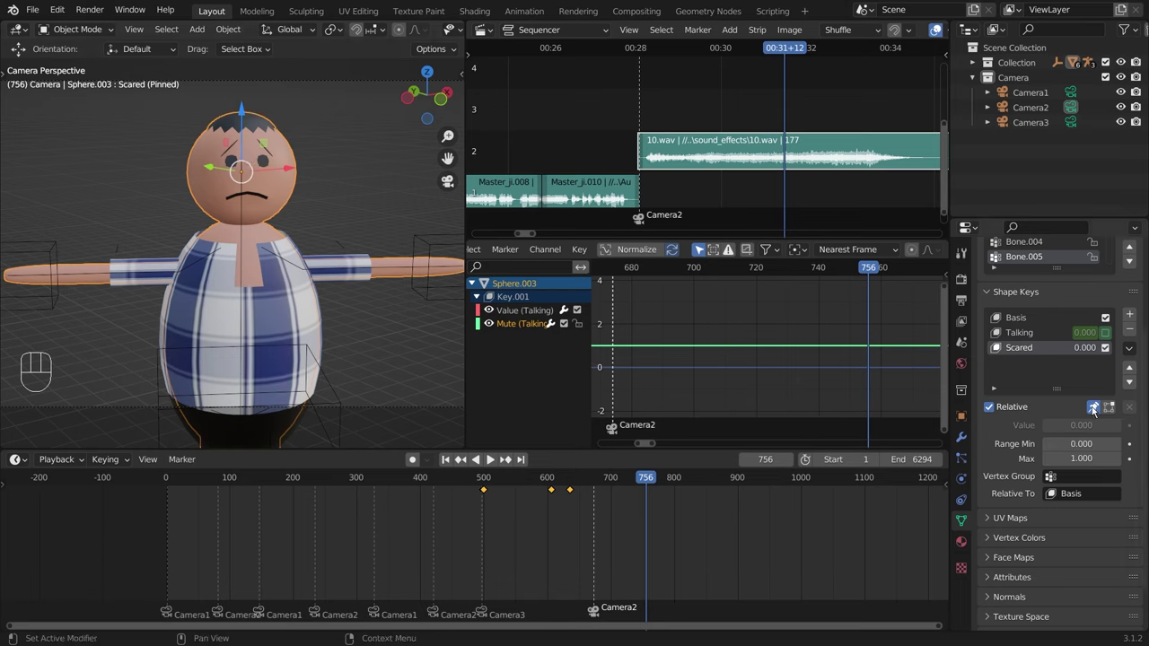
{"action": "left_click", "coordinate": [1098, 410]}
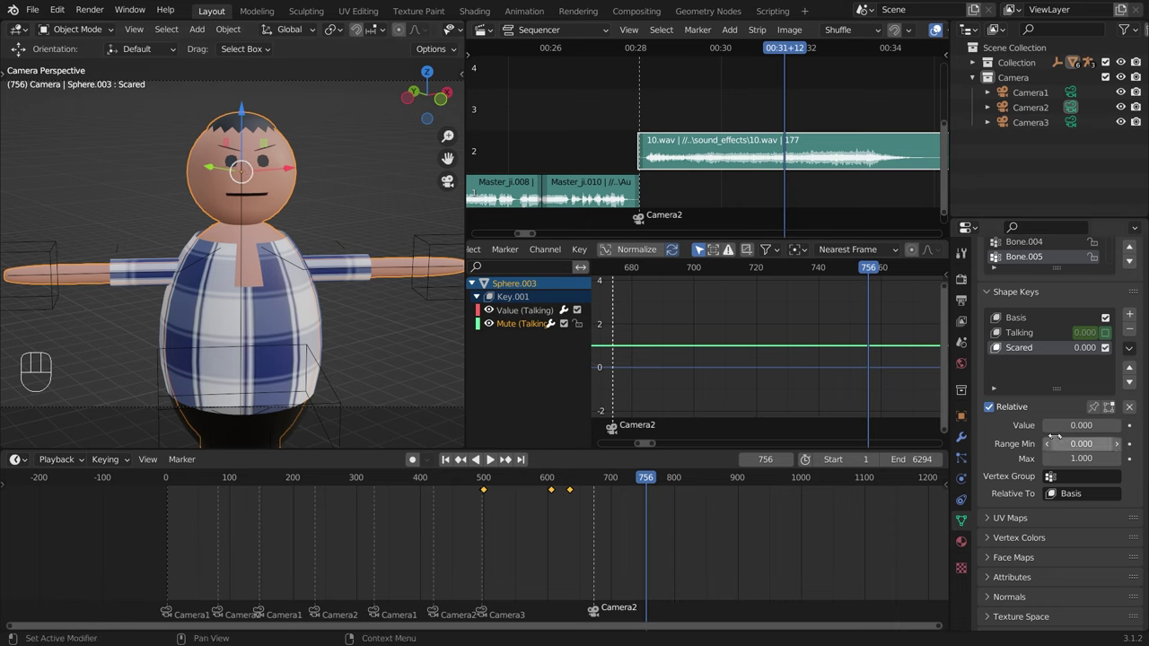
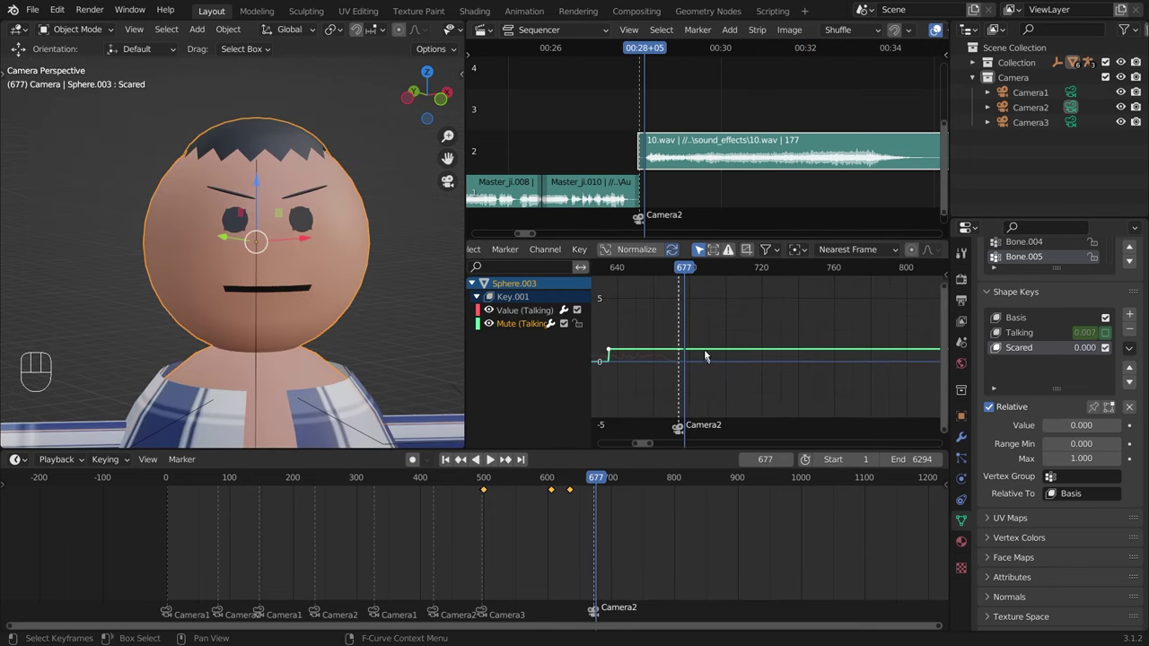
Step: Key Scared at 0 near frame 677 and at full value 1 a few frames later
{"action": "left_click", "coordinate": [686, 268]}
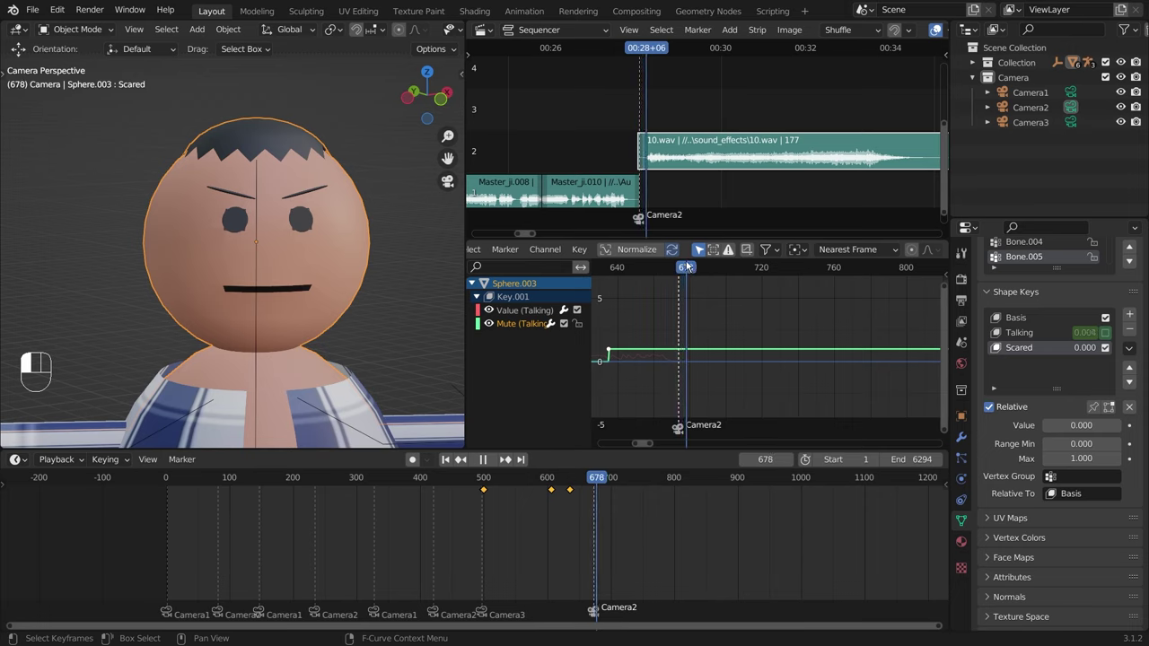
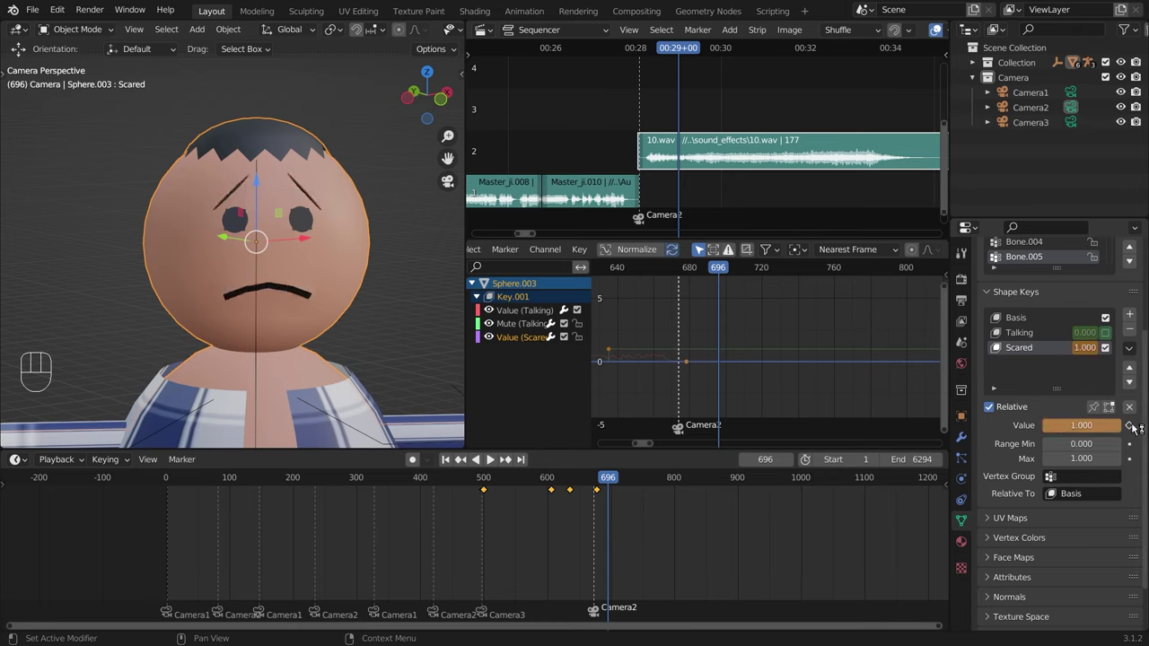
{"action": "left_click", "coordinate": [1136, 428]}
{"action": "left_click_drag", "start_coordinate": [607, 483], "coordinate": [438, 394]}
{"action": "key", "text": "KP_0"}
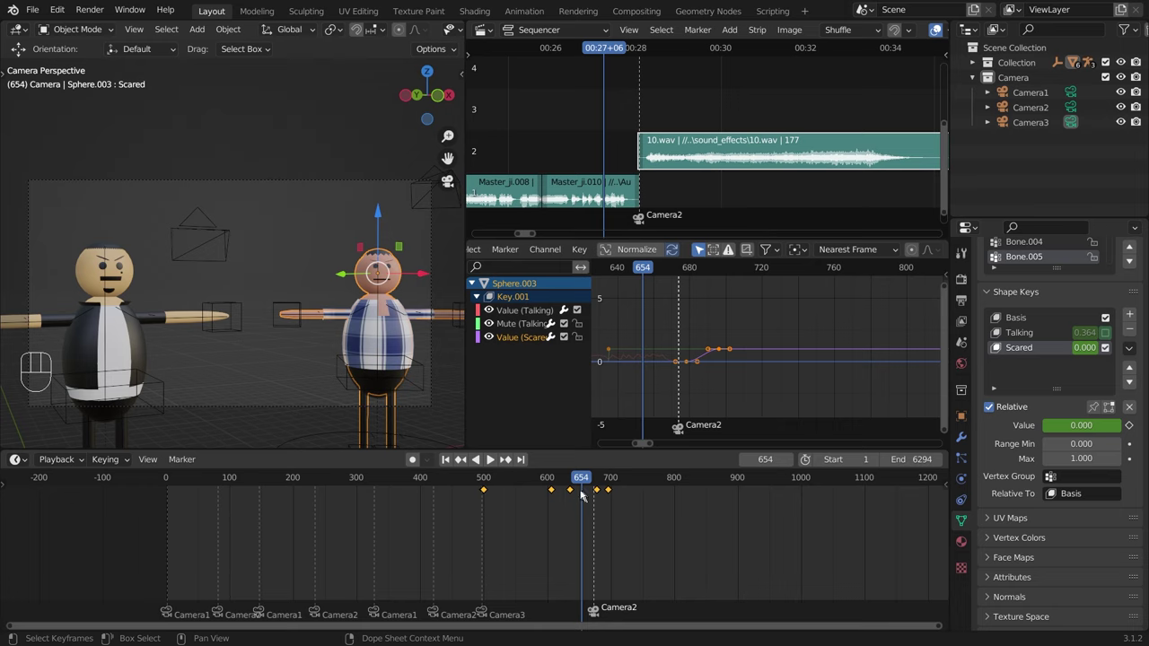
Step: Return to frame 654 and play back to check the scared expression
{"action": "left_click", "coordinate": [552, 478]}
{"action": "key", "text": "space"}
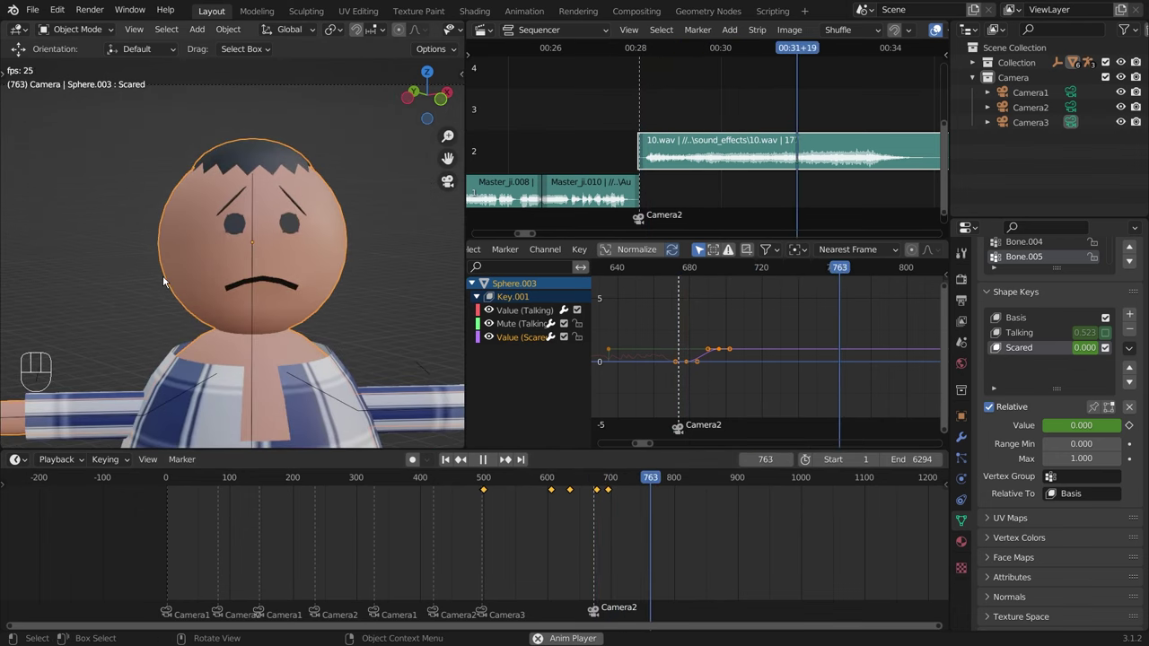
{"action": "key", "text": "space"}
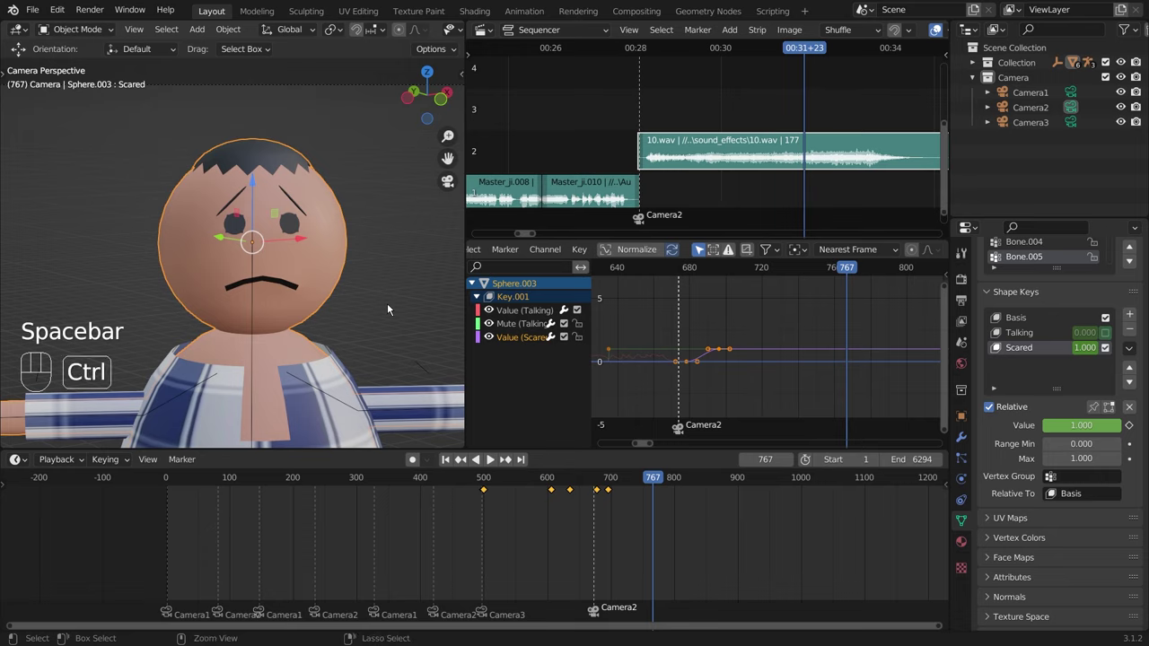
{"action": "key", "text": "ctrl+space"}
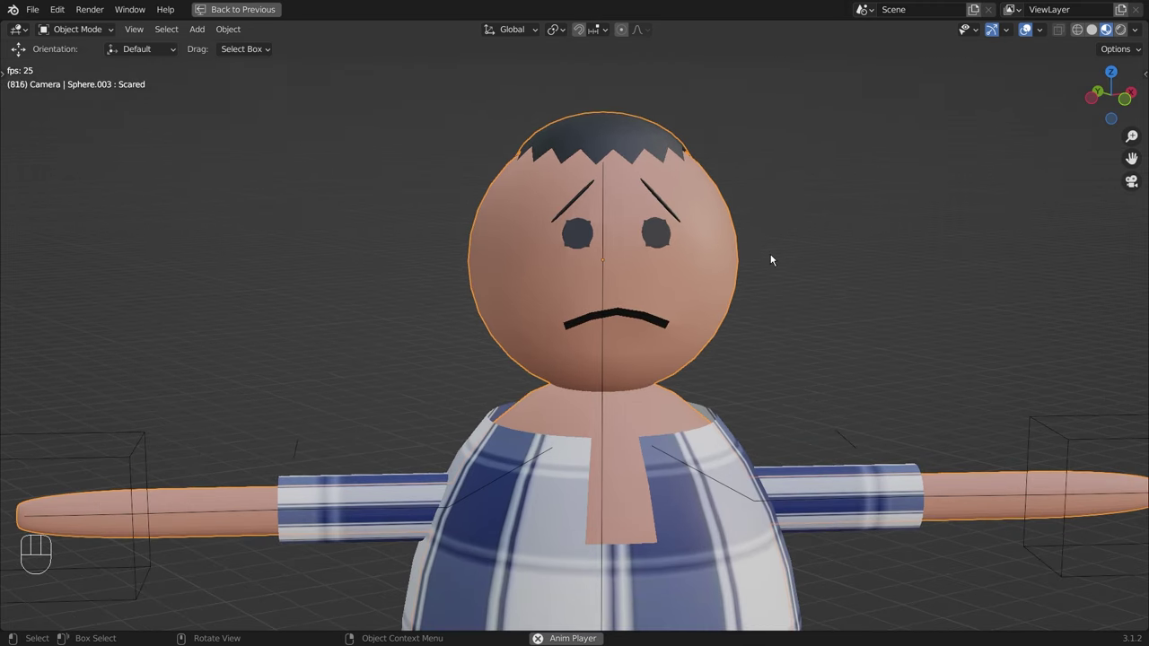
{"action": "key", "text": "ctrl+space"}
Step: Key Scared at full on frame 854 and back to 0 at frame 883, then replay from the sound effect
{"action": "key", "text": "space"}
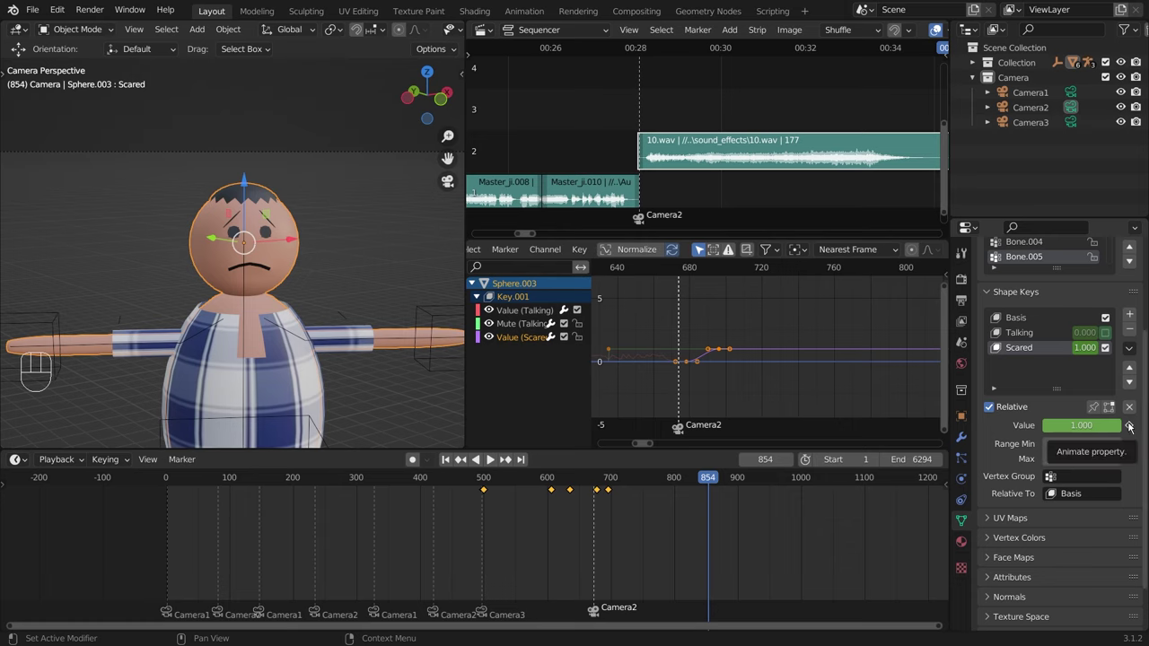
{"action": "left_click", "coordinate": [1132, 426]}
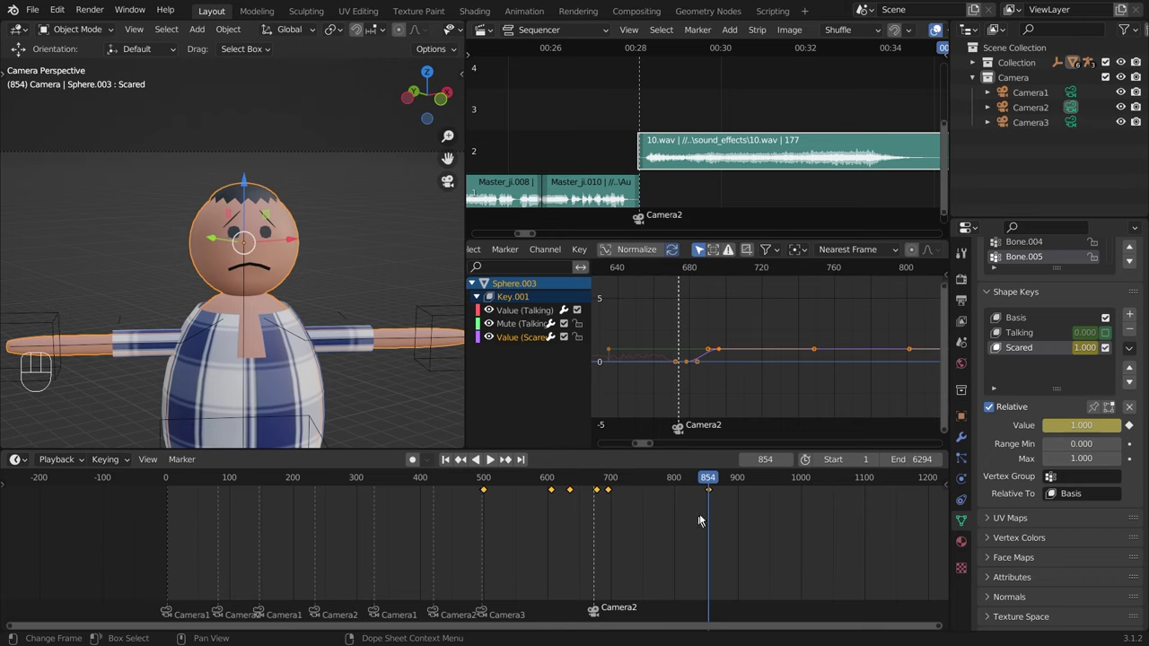
{"action": "left_click_drag", "start_coordinate": [717, 478], "coordinate": [887, 474]}
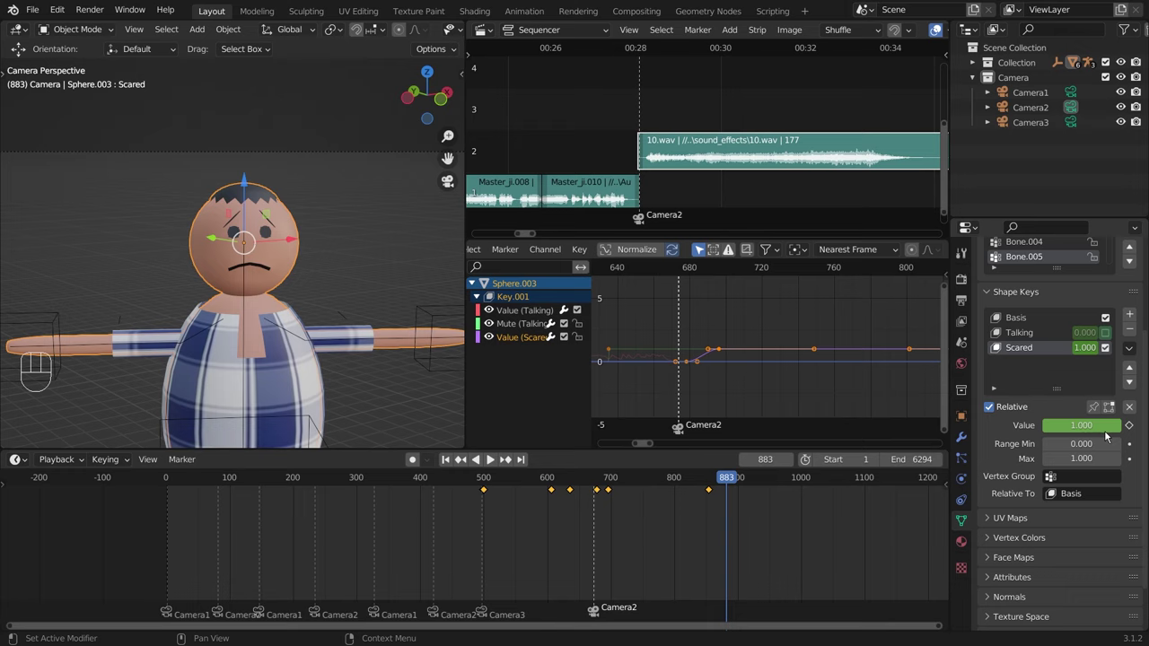
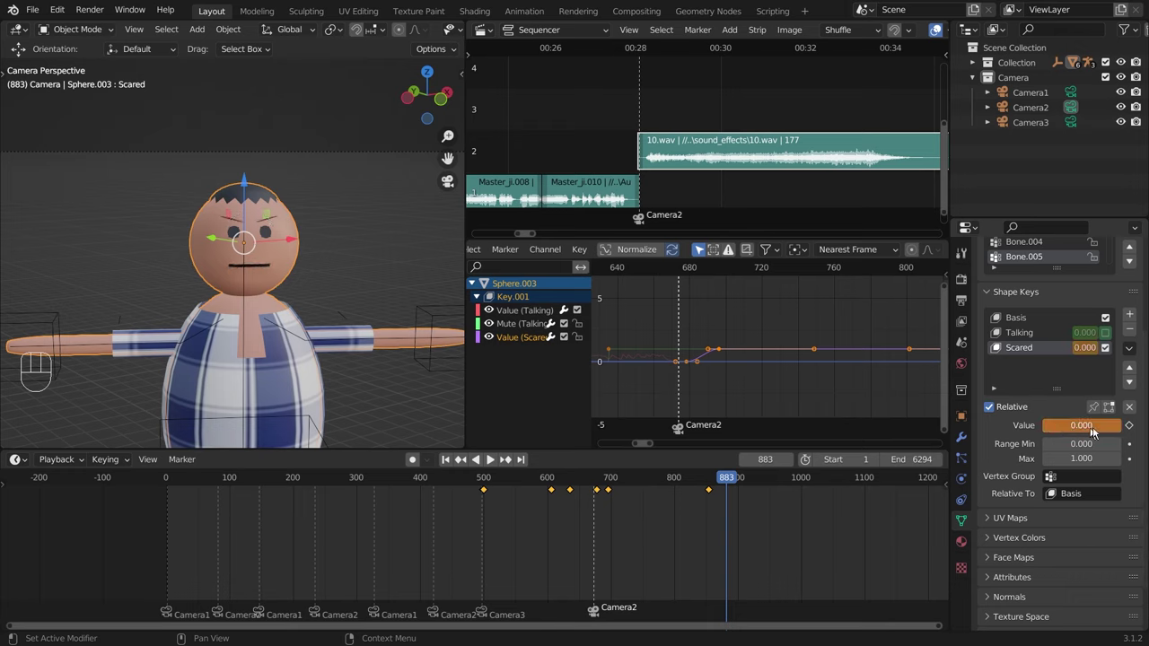
{"action": "left_click", "coordinate": [1129, 429]}
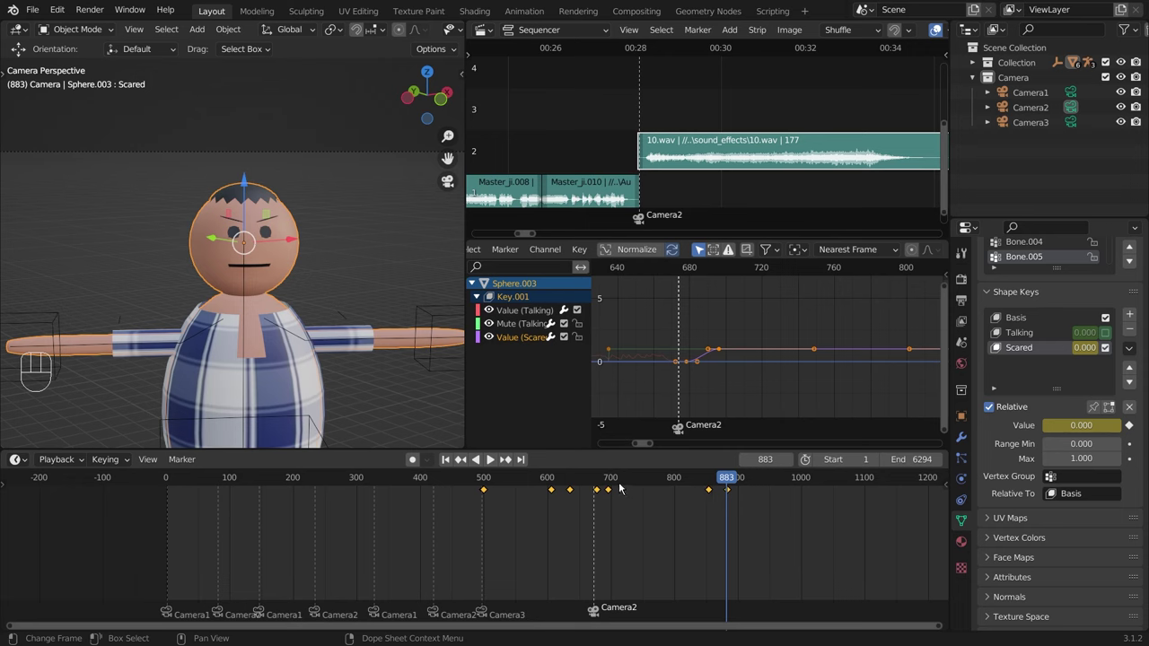
{"action": "left_click", "coordinate": [585, 483]}
{"action": "left_click", "coordinate": [603, 482]}
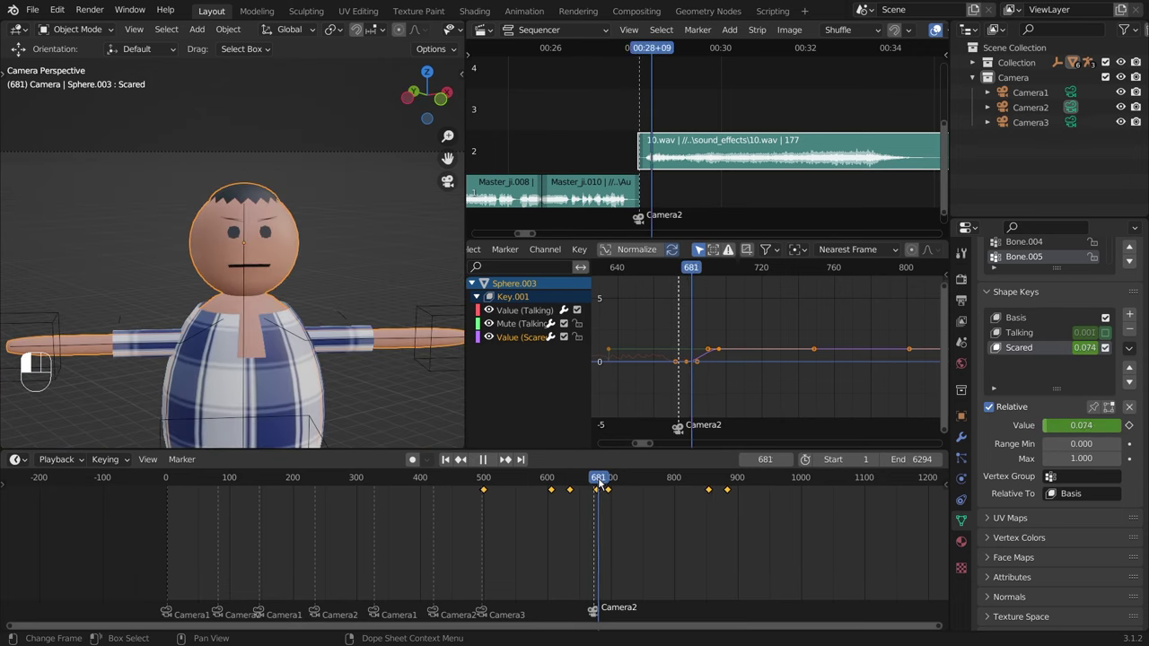
{"action": "key", "text": "space"}
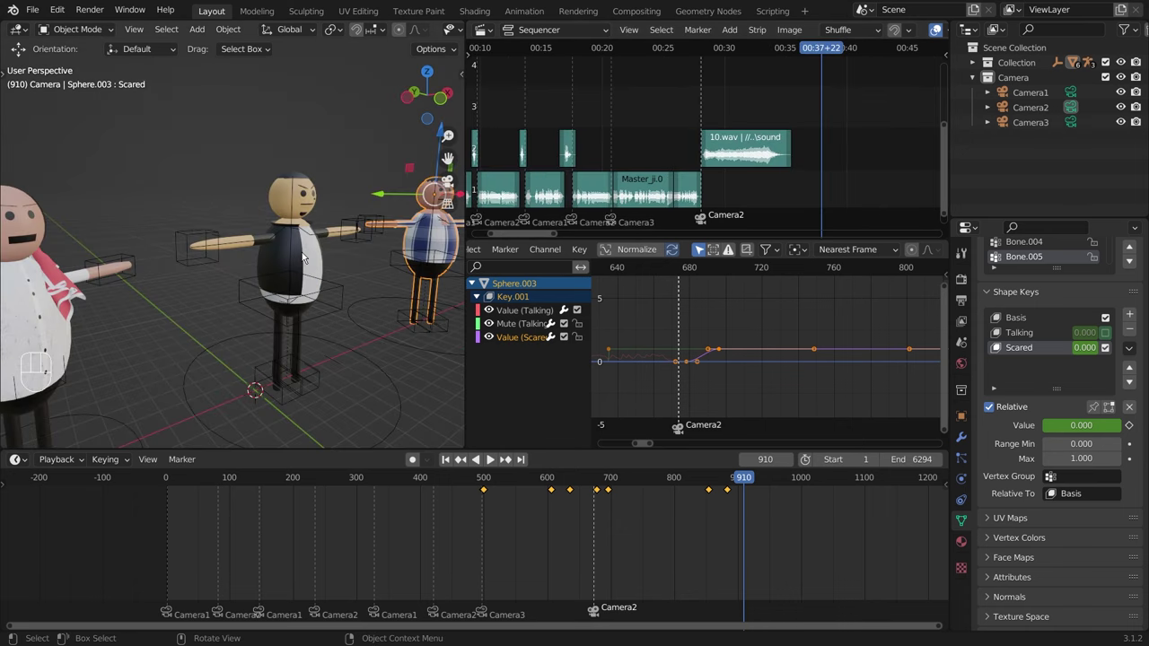
{"action": "left_click_drag", "start_coordinate": [227, 291], "coordinate": [246, 293]}
{"action": "double_click", "coordinate": [280, 287]}
{"action": "middle_click", "coordinate": [287, 289]}
{"action": "left_click_drag", "start_coordinate": [289, 290], "coordinate": [300, 292]}
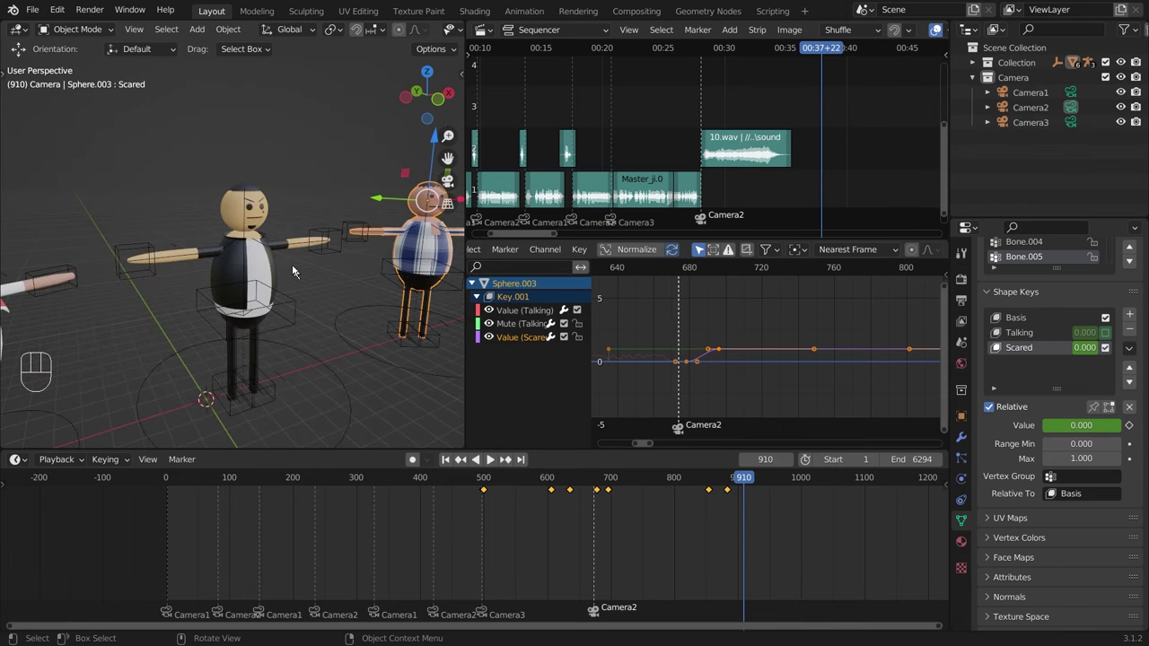
{"action": "middle_click", "coordinate": [267, 248]}
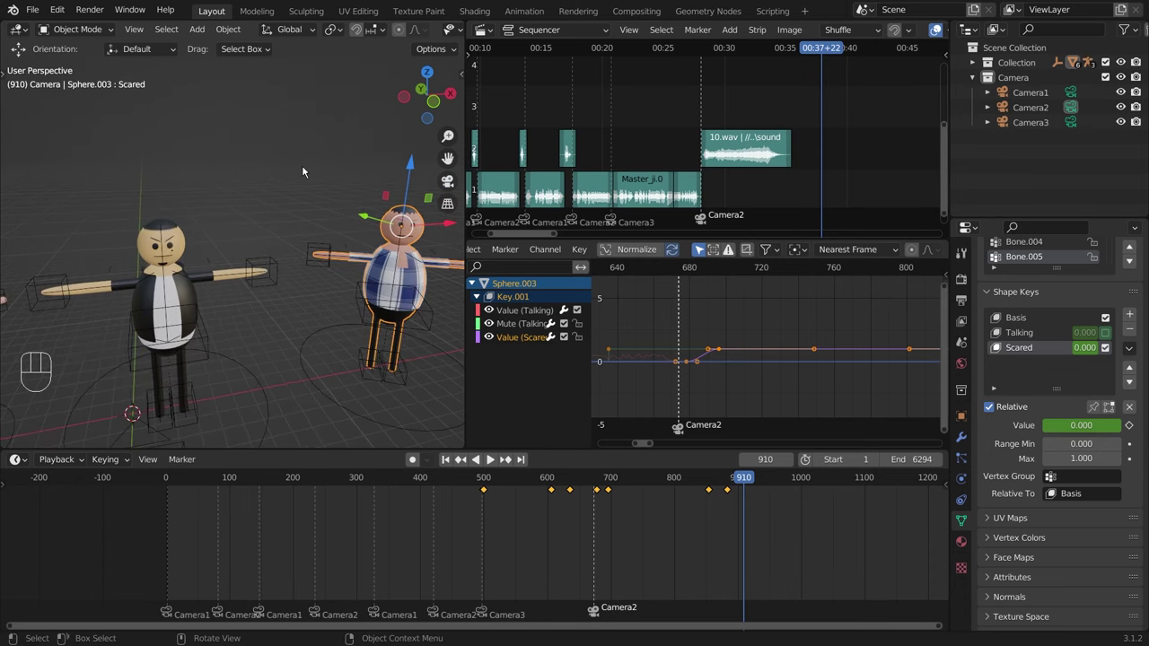